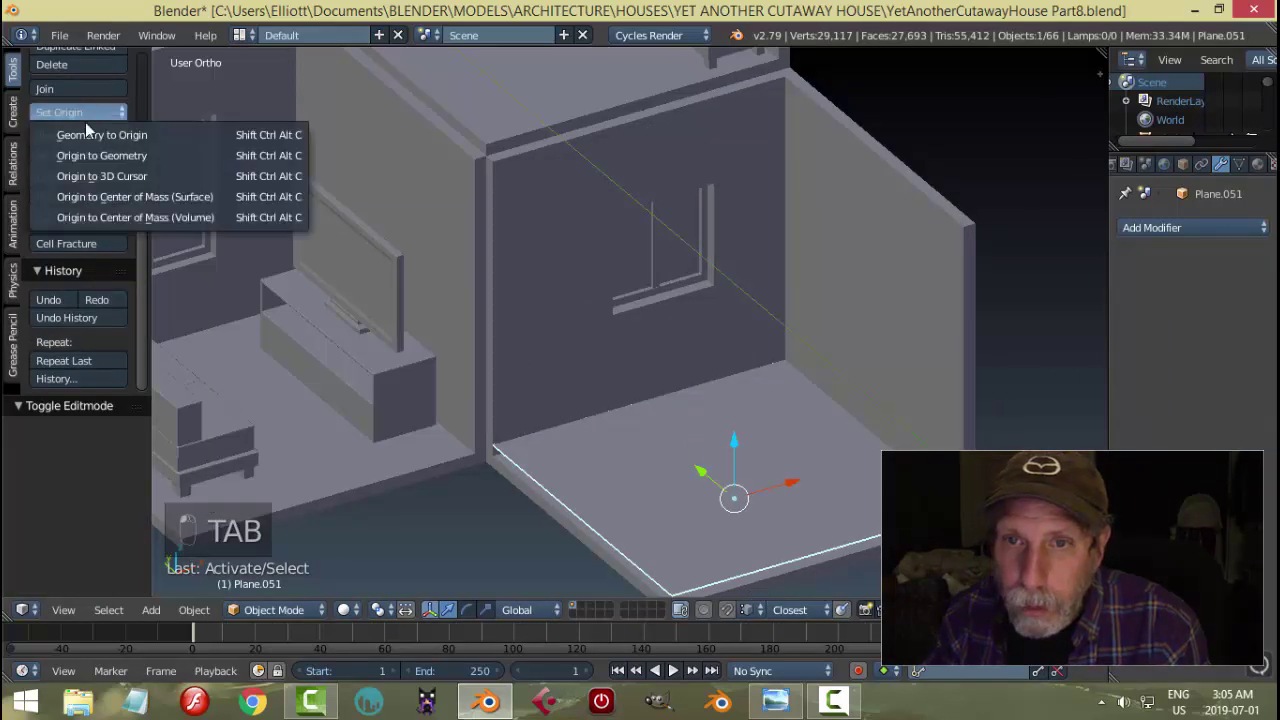
- Enter Edit Mode with edge select on the floor plane and clear its selection for reshaping
key("Tab")
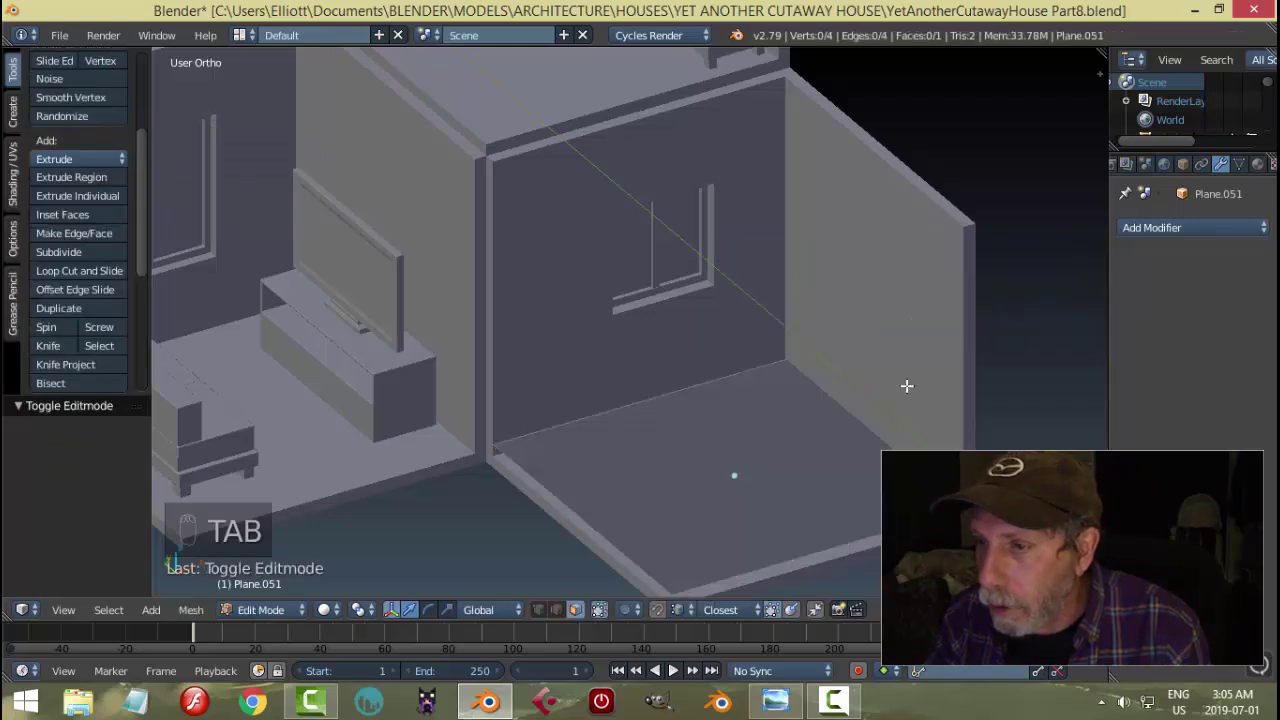
key("ctrl+Tab")
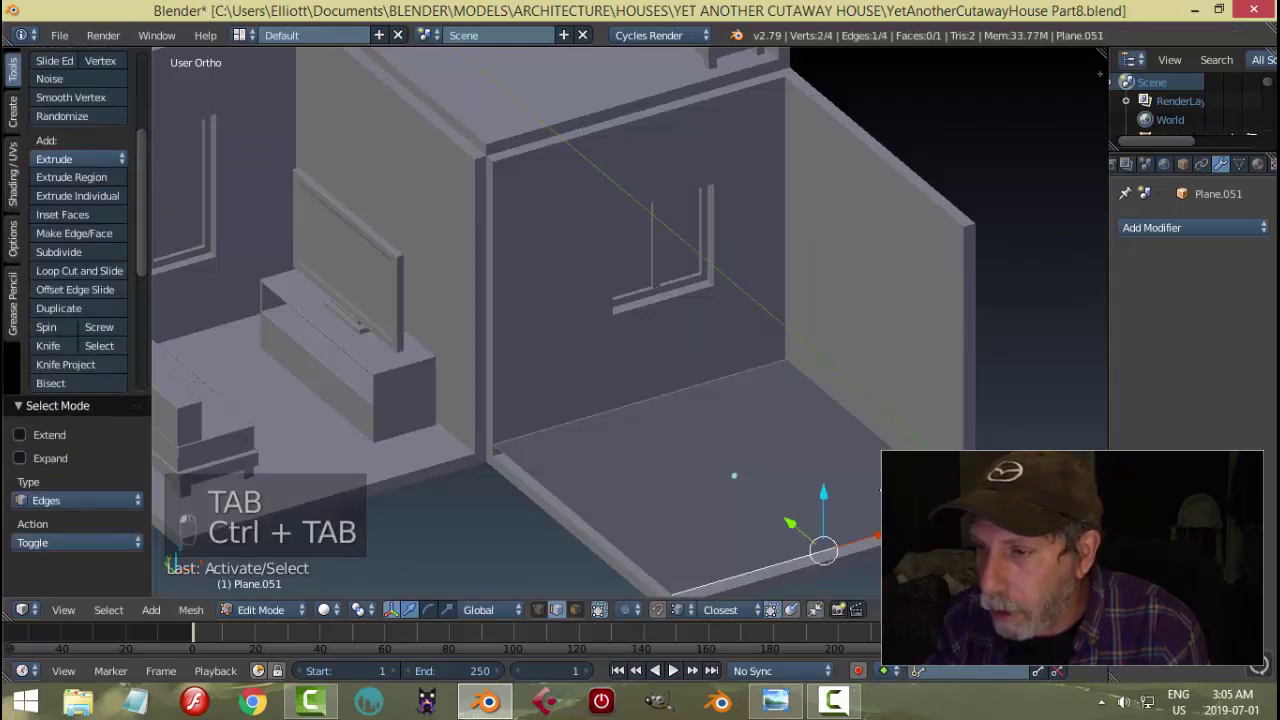
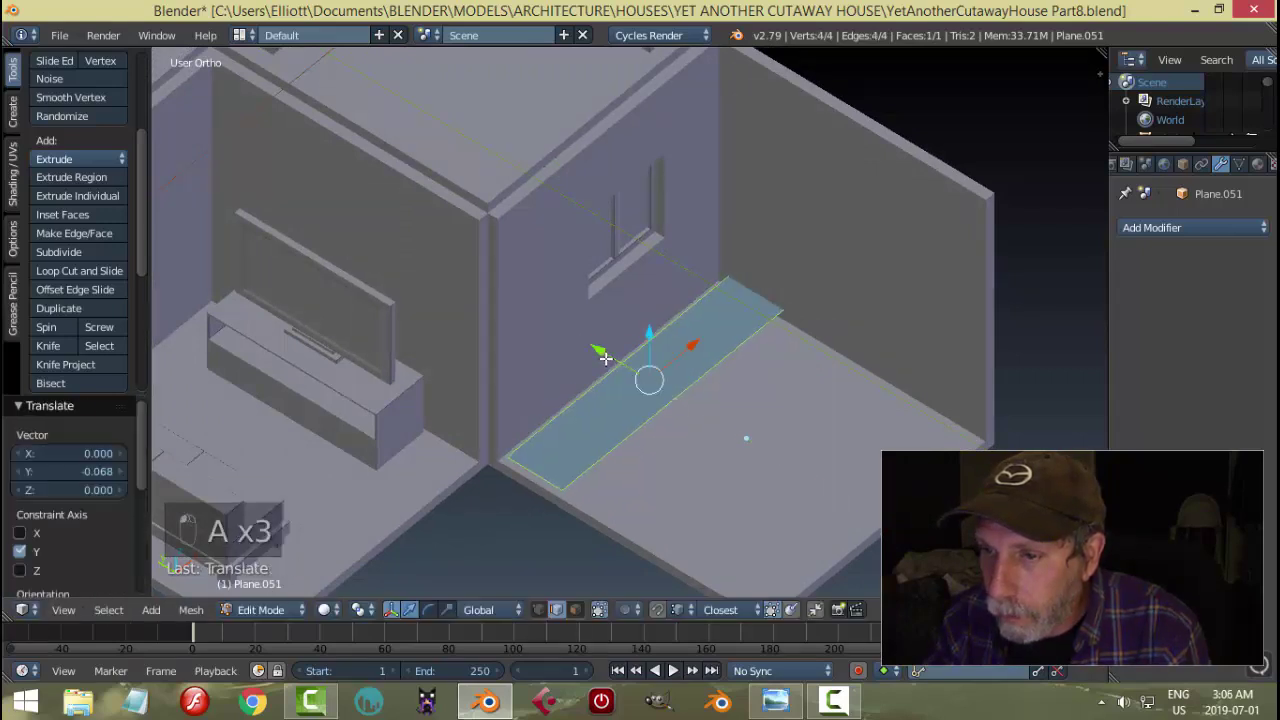
key("a")
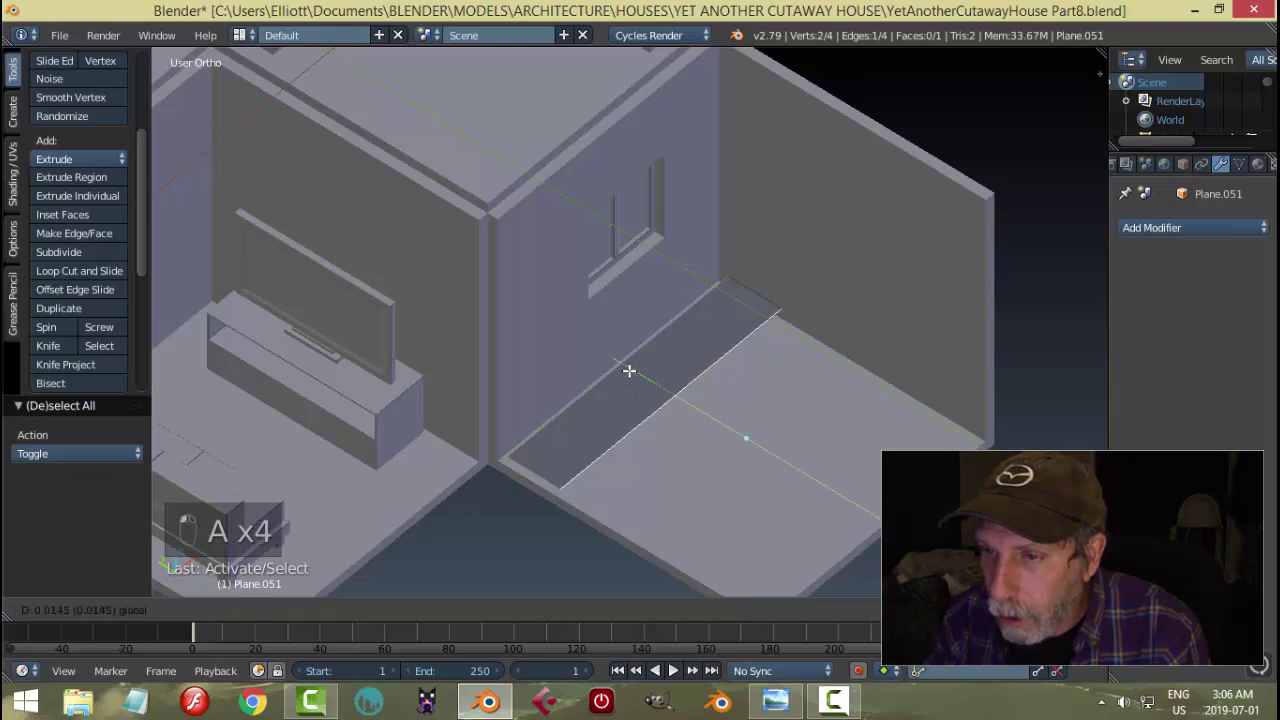
key("a")
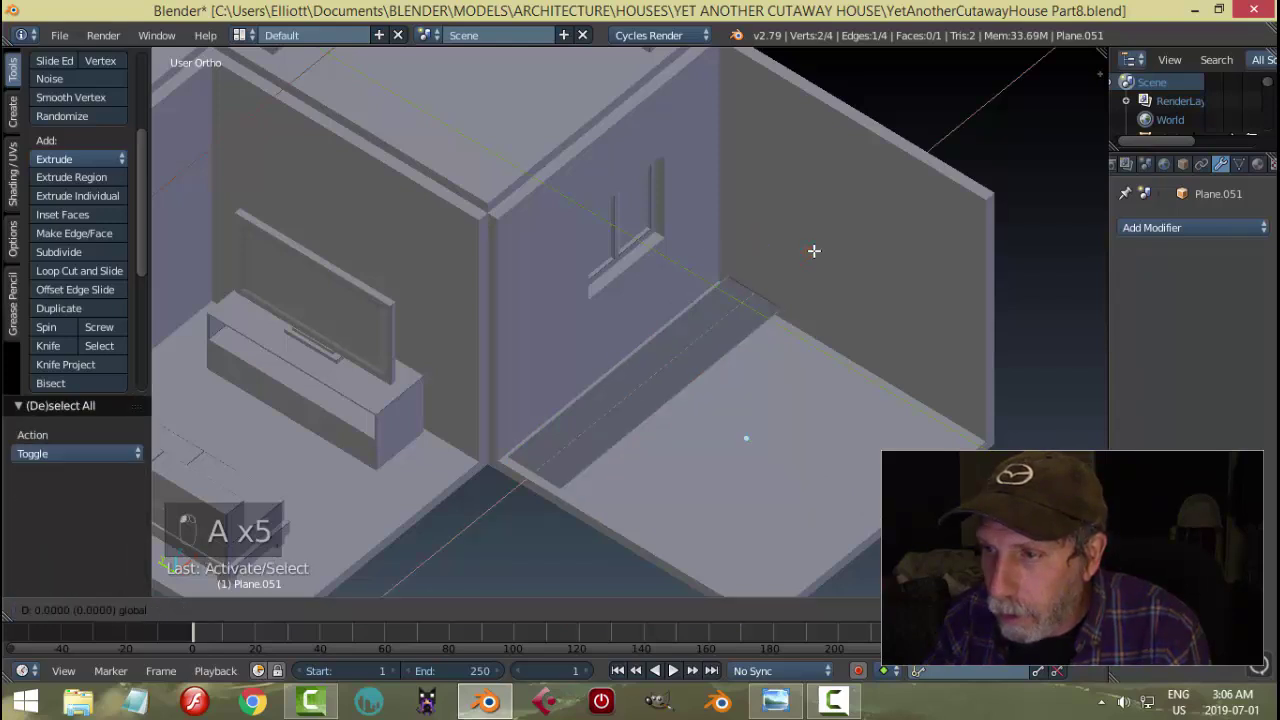
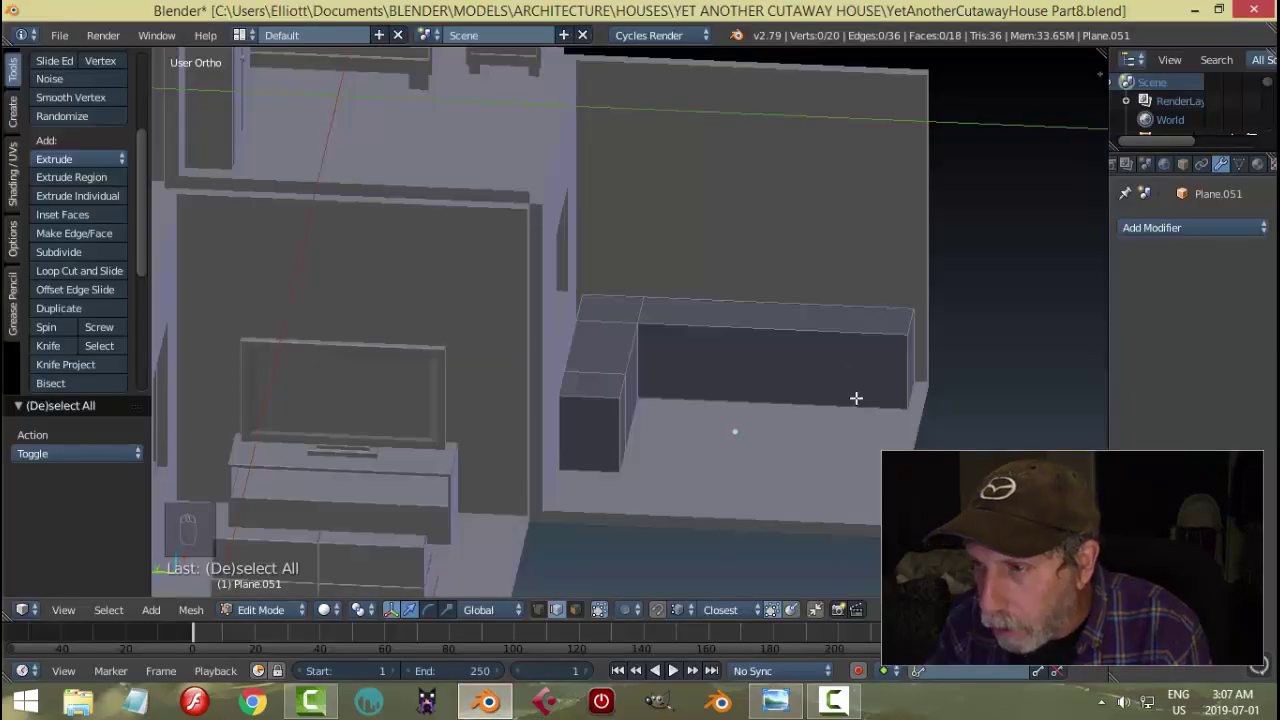
- Add a loop cut across the counter's long front to split it into sections
key("ctrl+r")
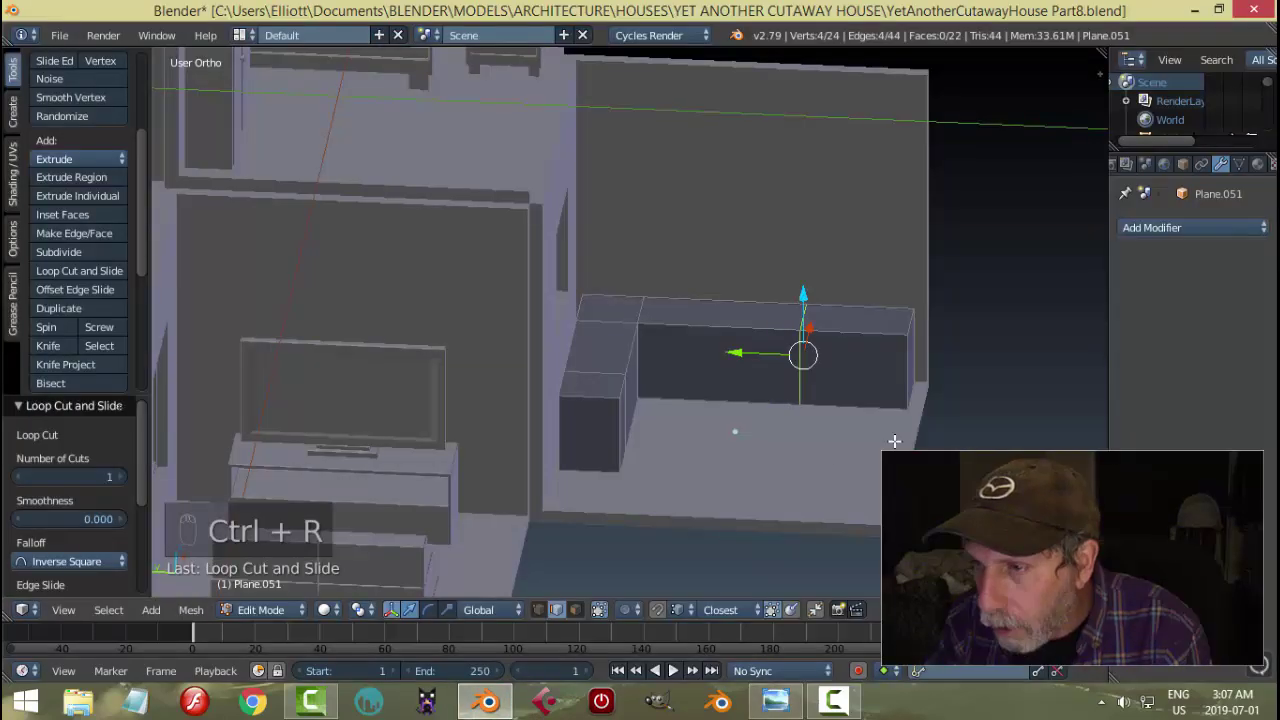
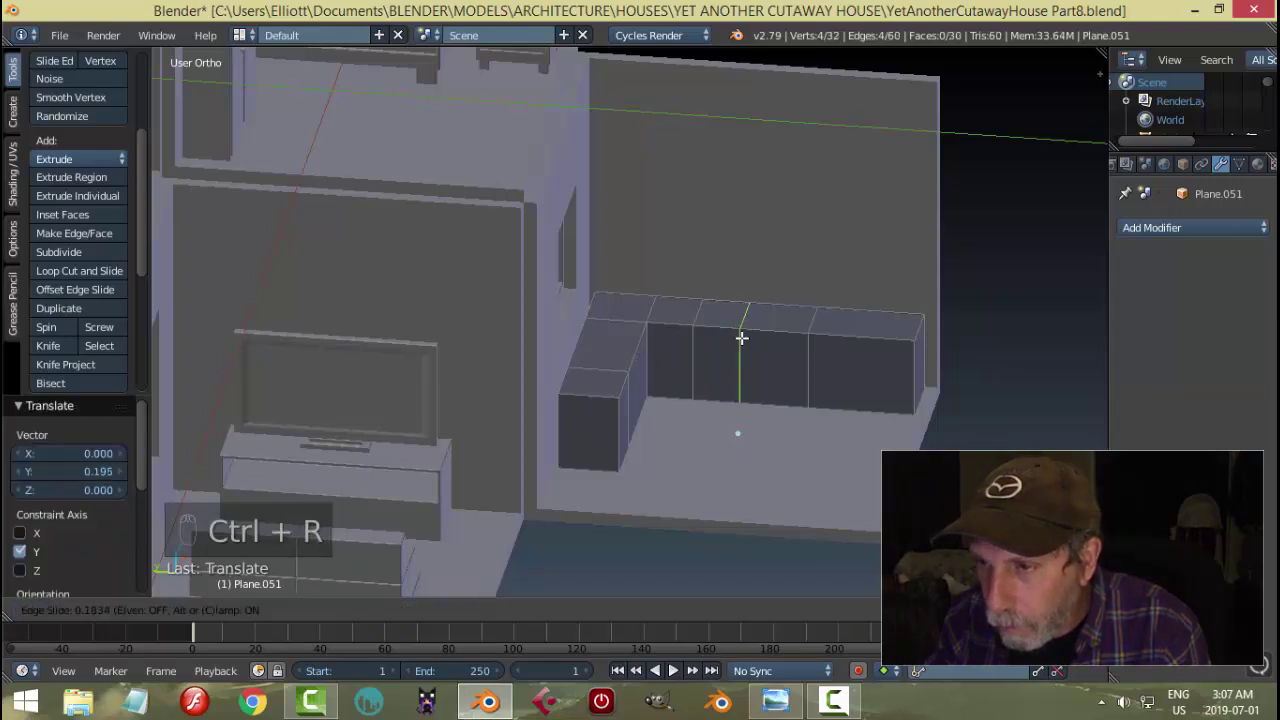
- Clear the counter selection before insetting the front drawer and cabinet faces
key("a")
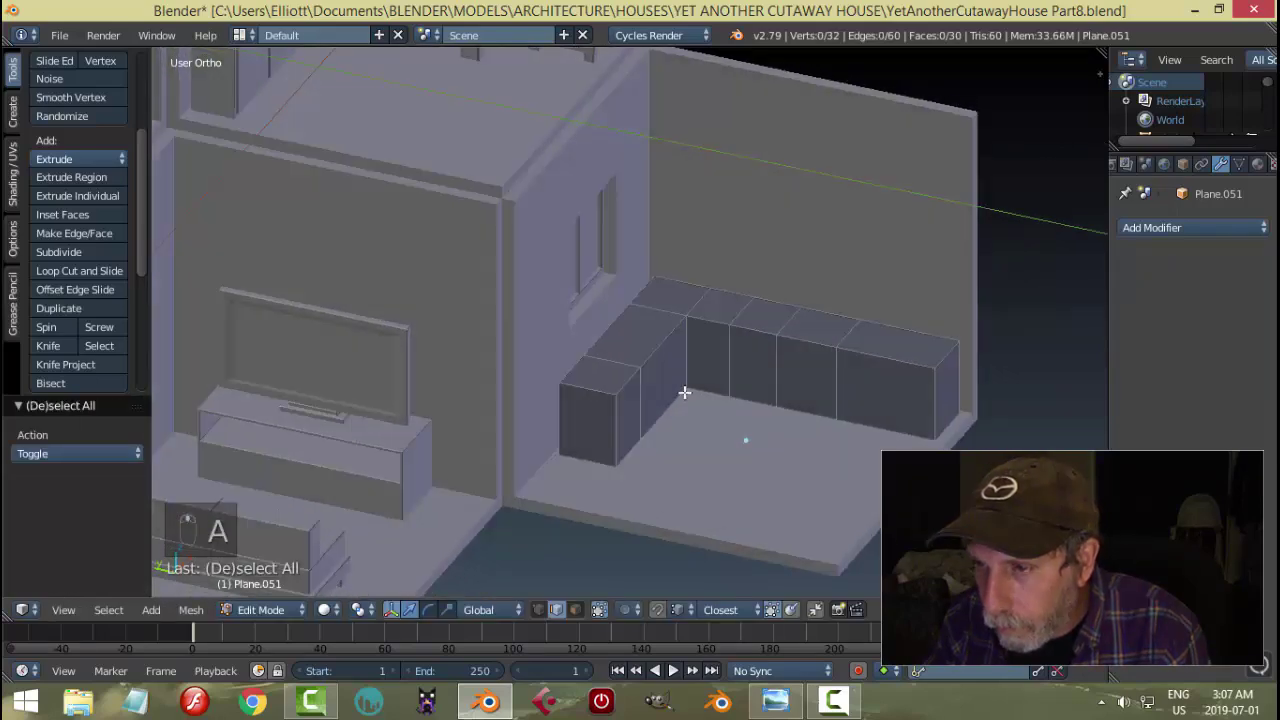
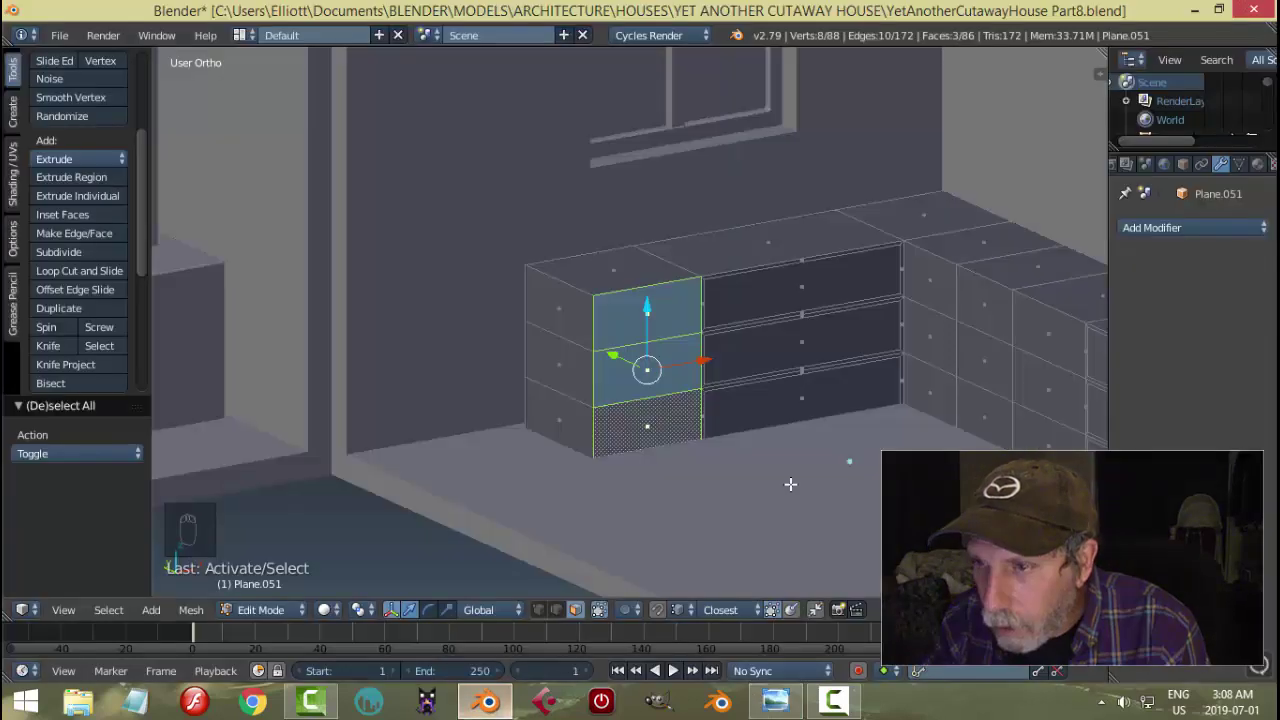
- Inset the remaining front panel faces and the side wing's column faces as door borders
key("i")
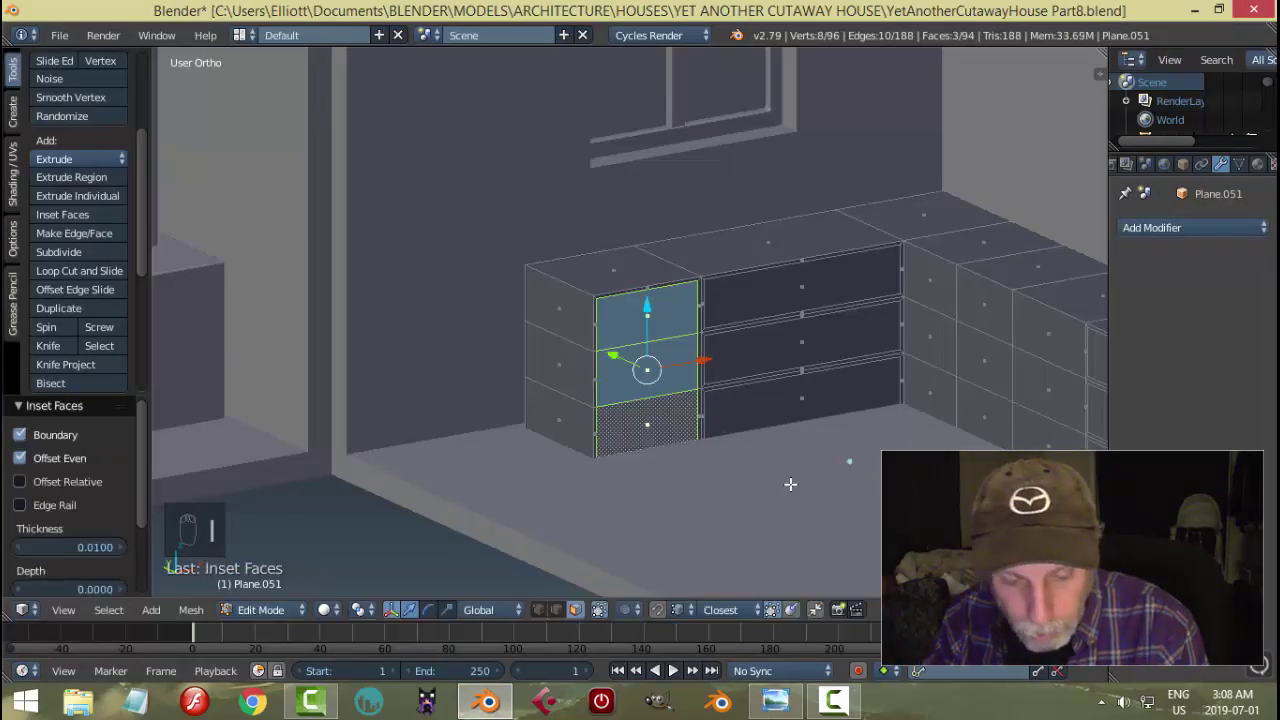
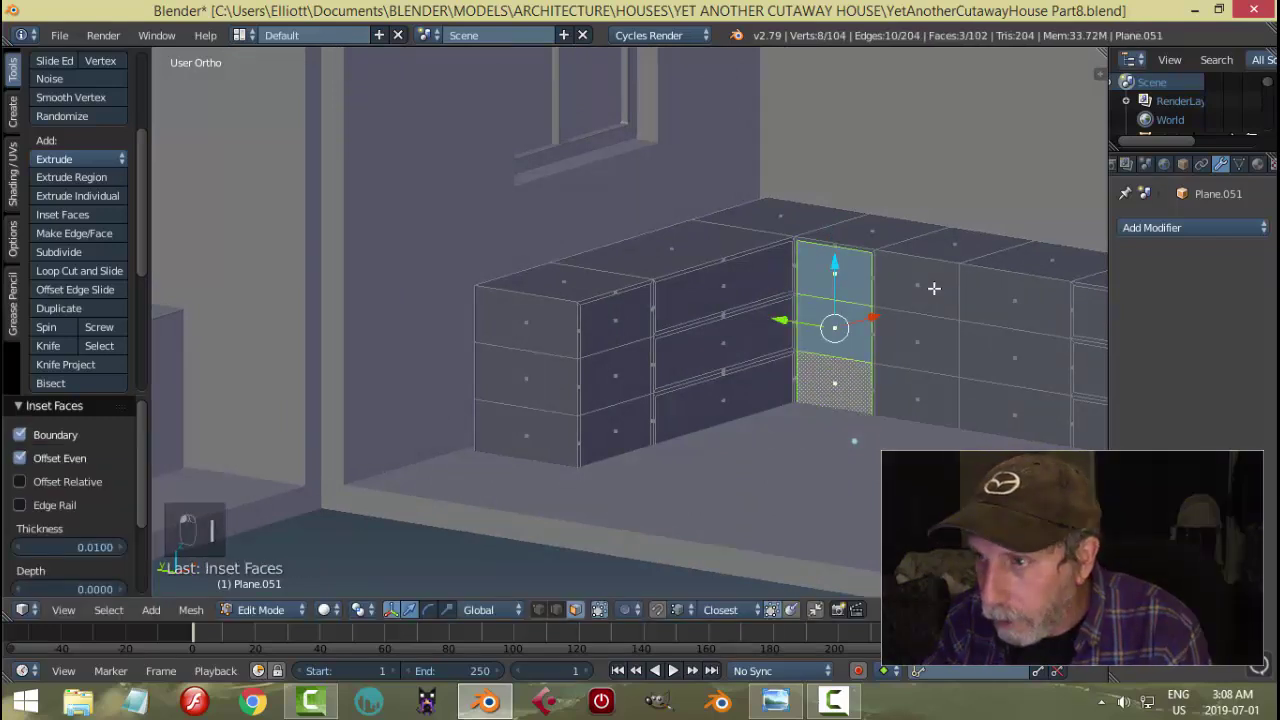
key("i")
key("a")
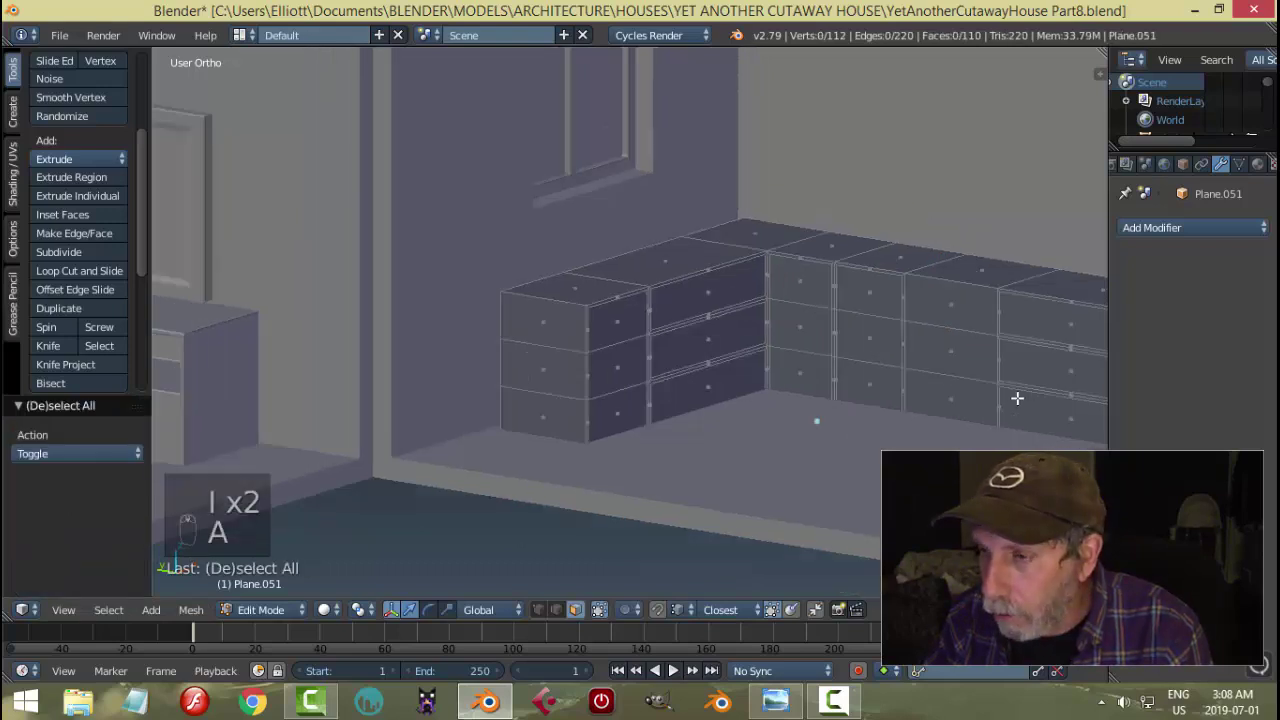
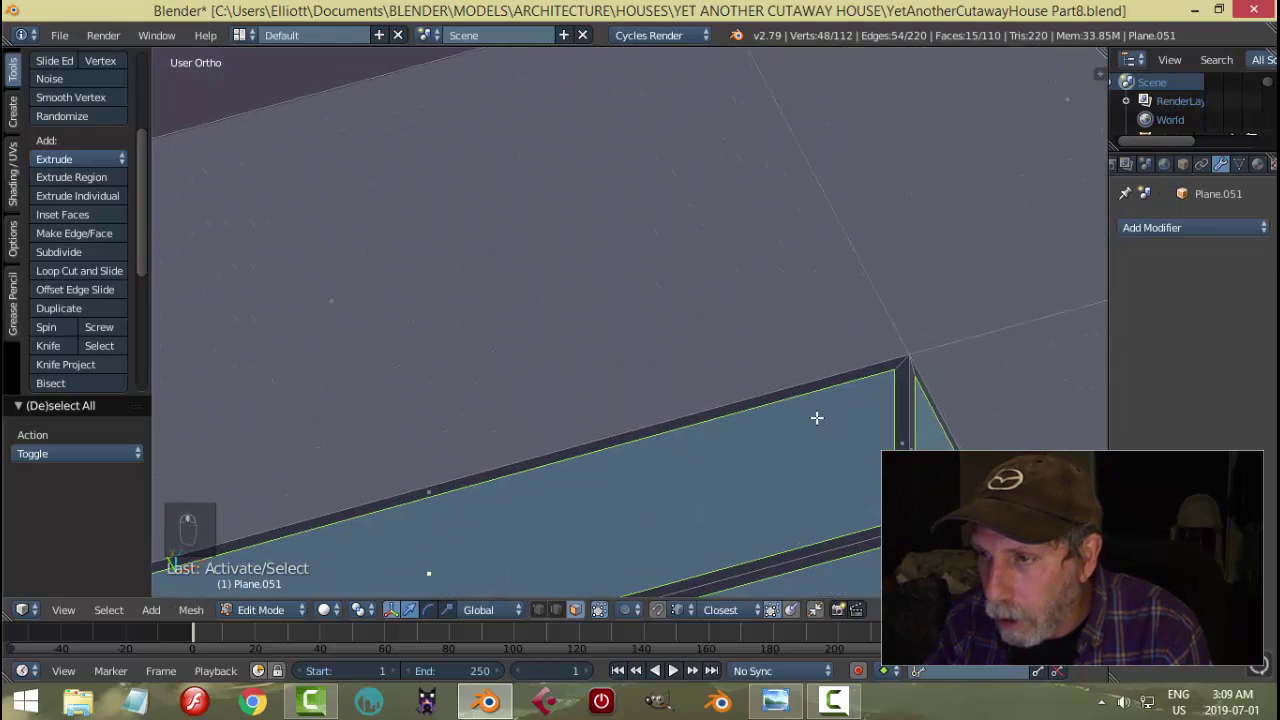
- Extrude the inset door and drawer faces and shrink them inward to recess the panels
key("e")
key("alt+s")
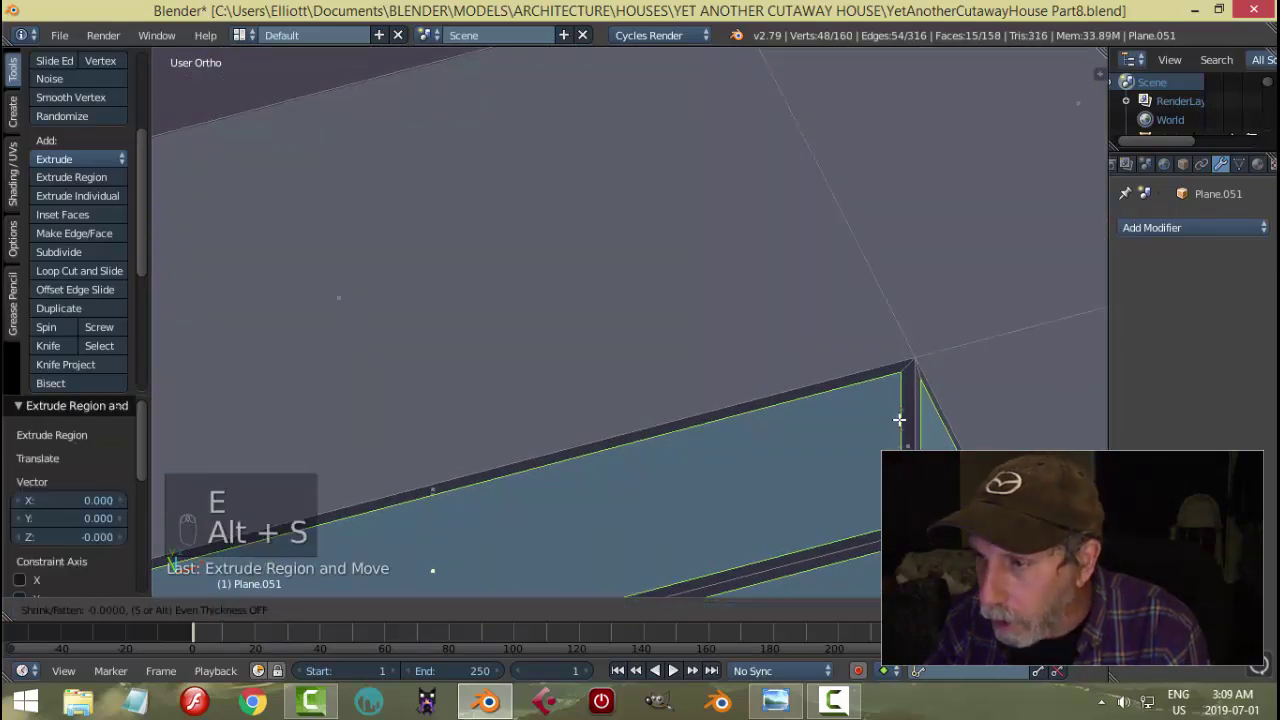
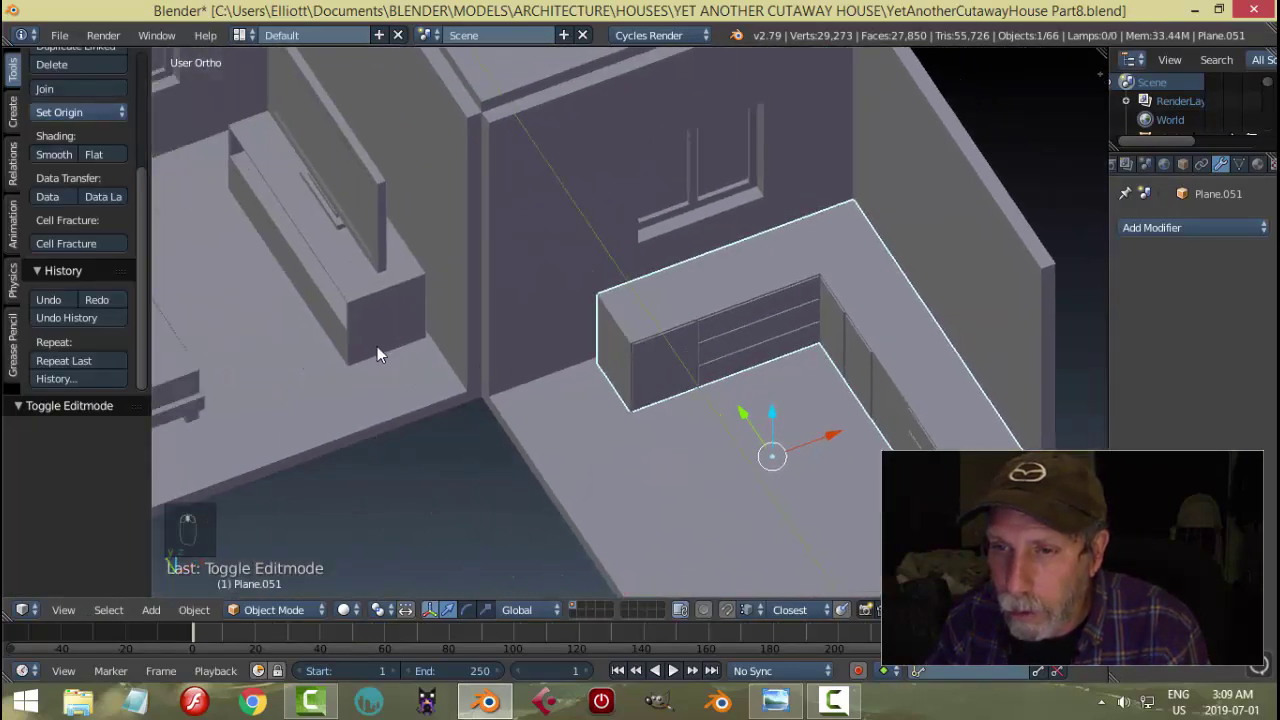
- Link the Bevel modifier to the other counter and set its width to 0.0050
left_click(372, 315)
key("ctrl+l")
key("a")
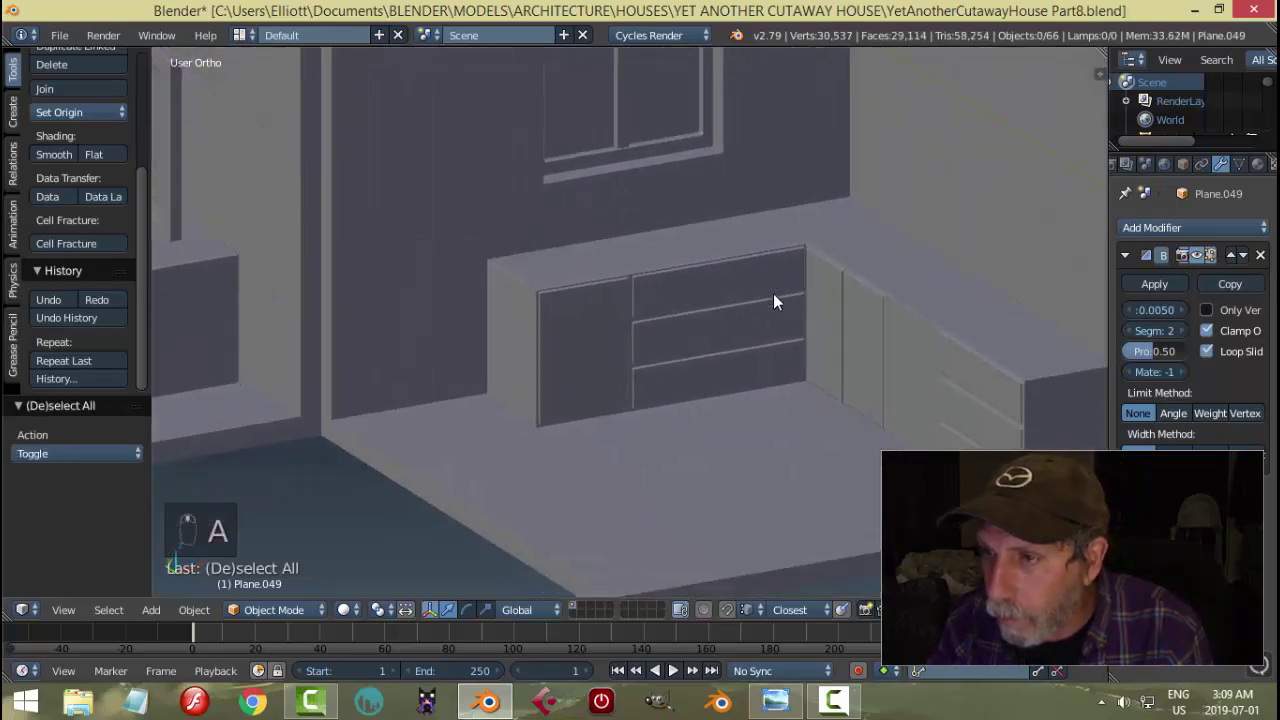
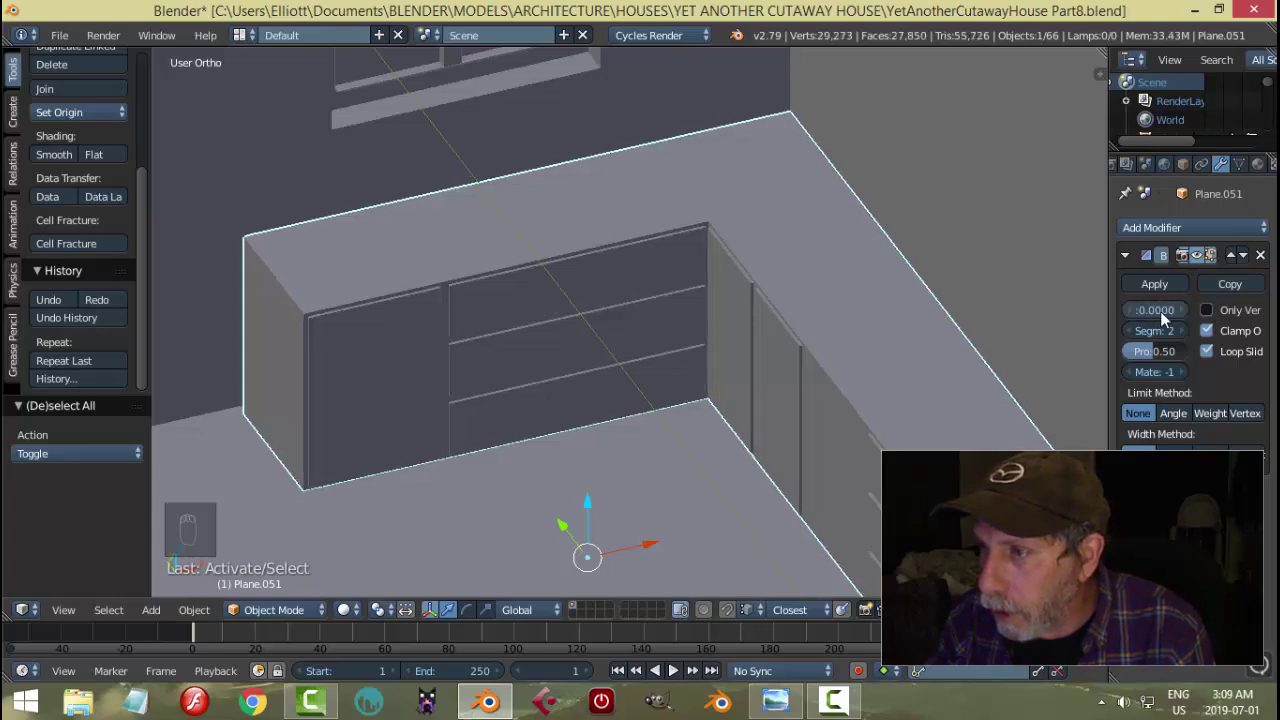
left_click_drag(1171, 315, 756, 360)
key("ctrl+z")
key("a")
- Set the bevel to 2 segments and check the recessed panels around the counter
left_click_drag(701, 394, 665, 430)
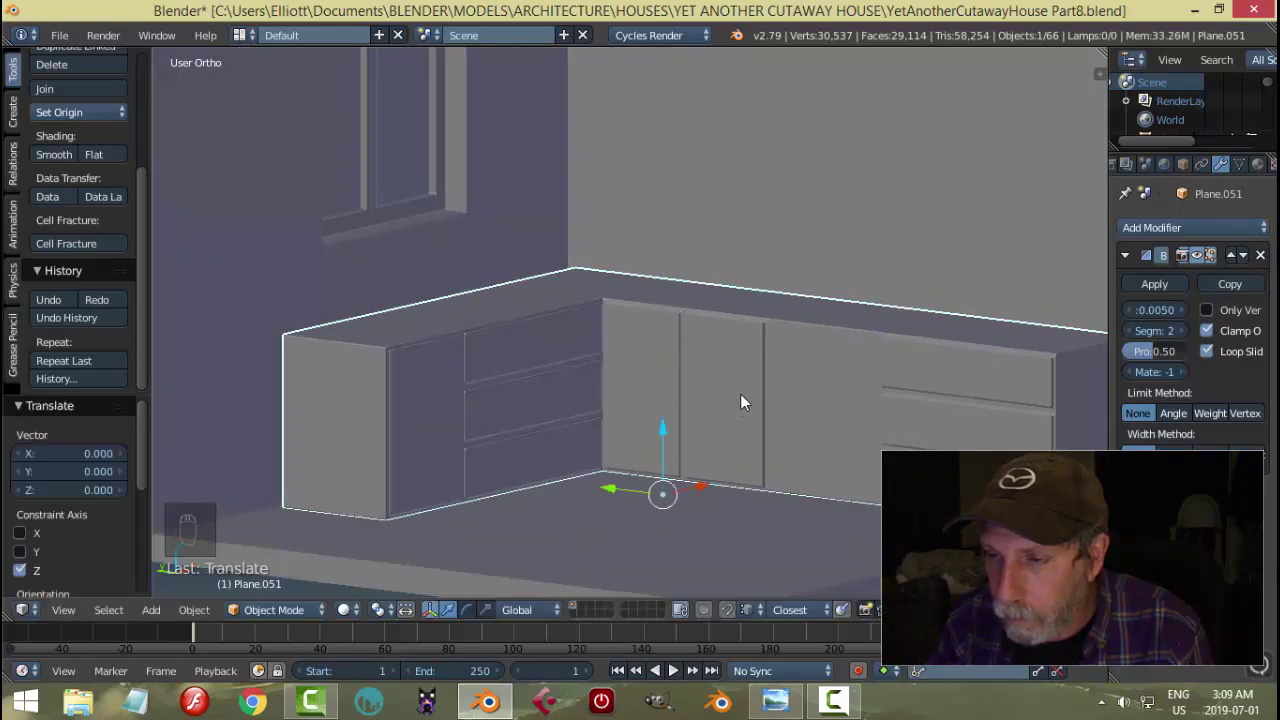
key("a")
left_click_drag(756, 393, 763, 387)
left_click_drag(749, 400, 669, 388)
left_click_drag(669, 388, 723, 387)
key("Tab")
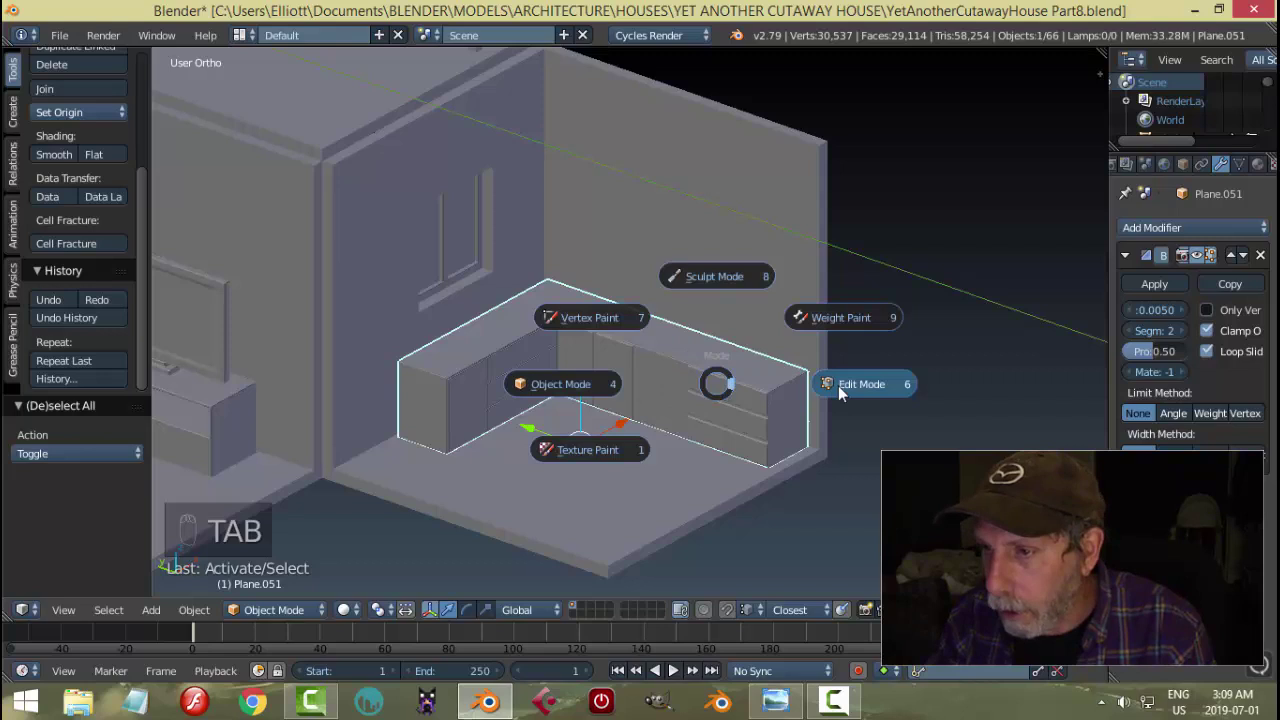
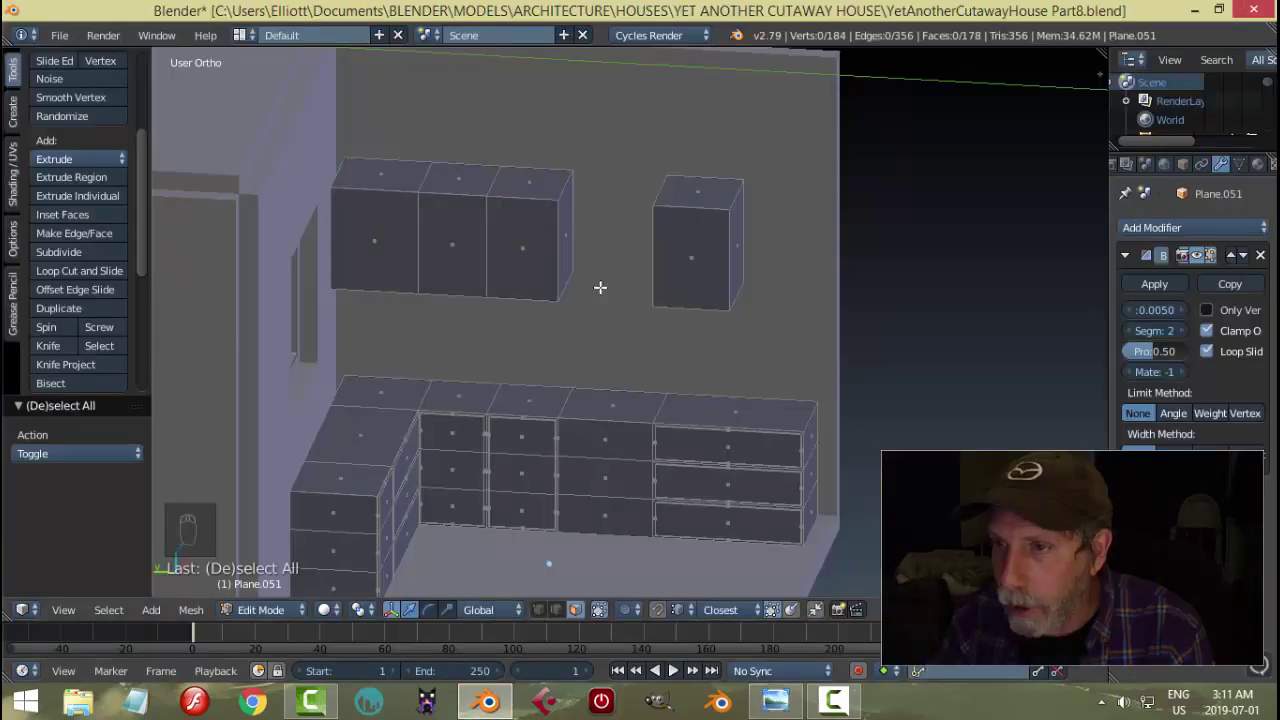
- Switch selection mode to pick the long cabinet's divider edges for dissolving
key("ctrl+Tab")
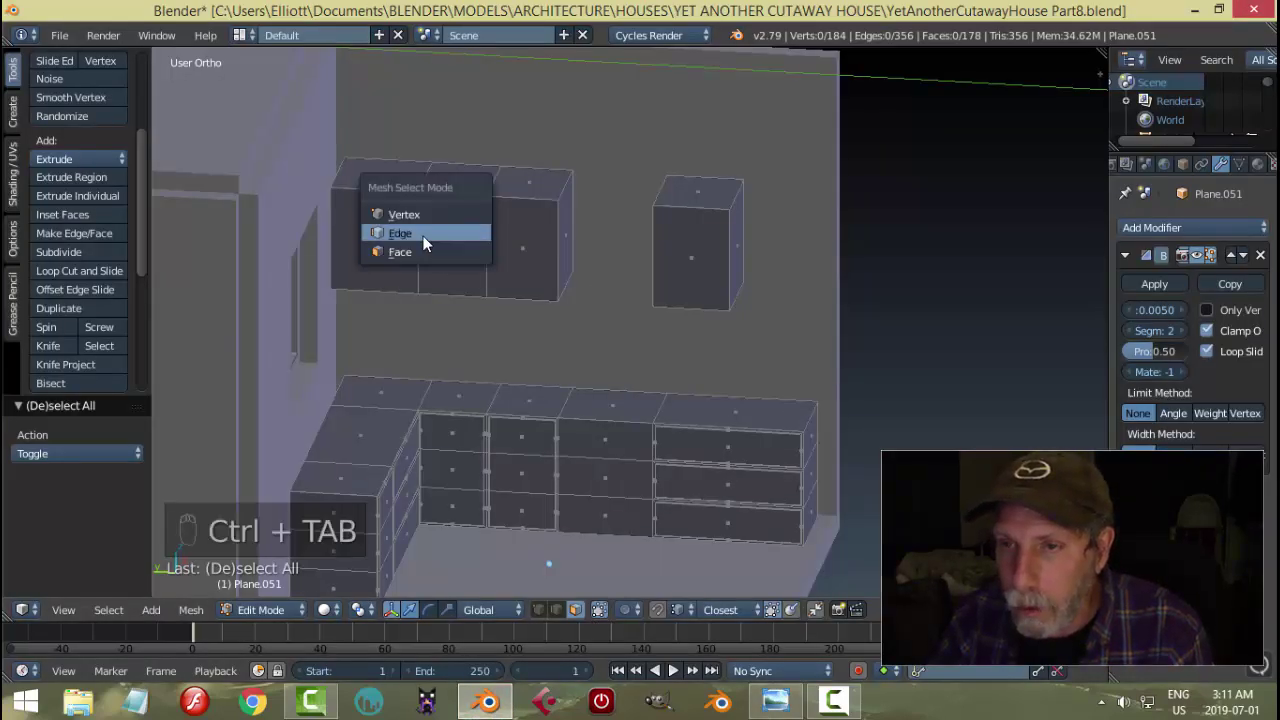
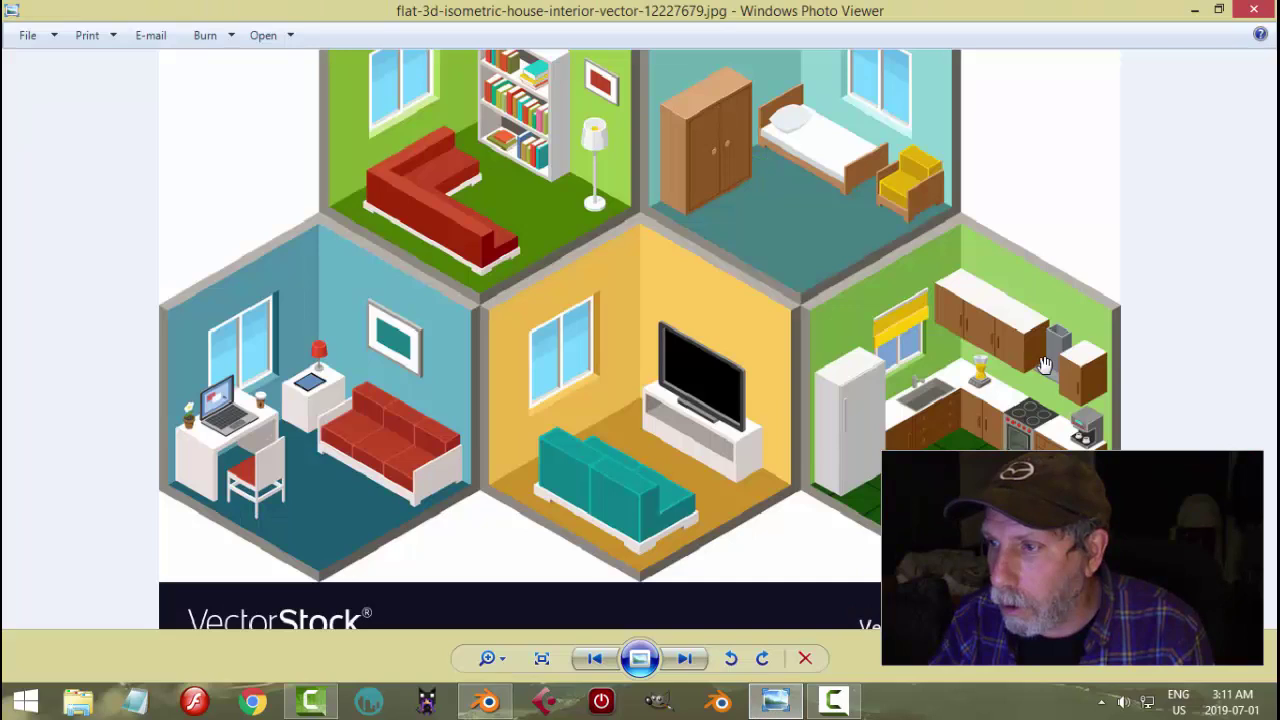
- Loop-cut the long upper cabinet, inset its door faces and leave Edit Mode with nothing selected
key("ctrl+r")
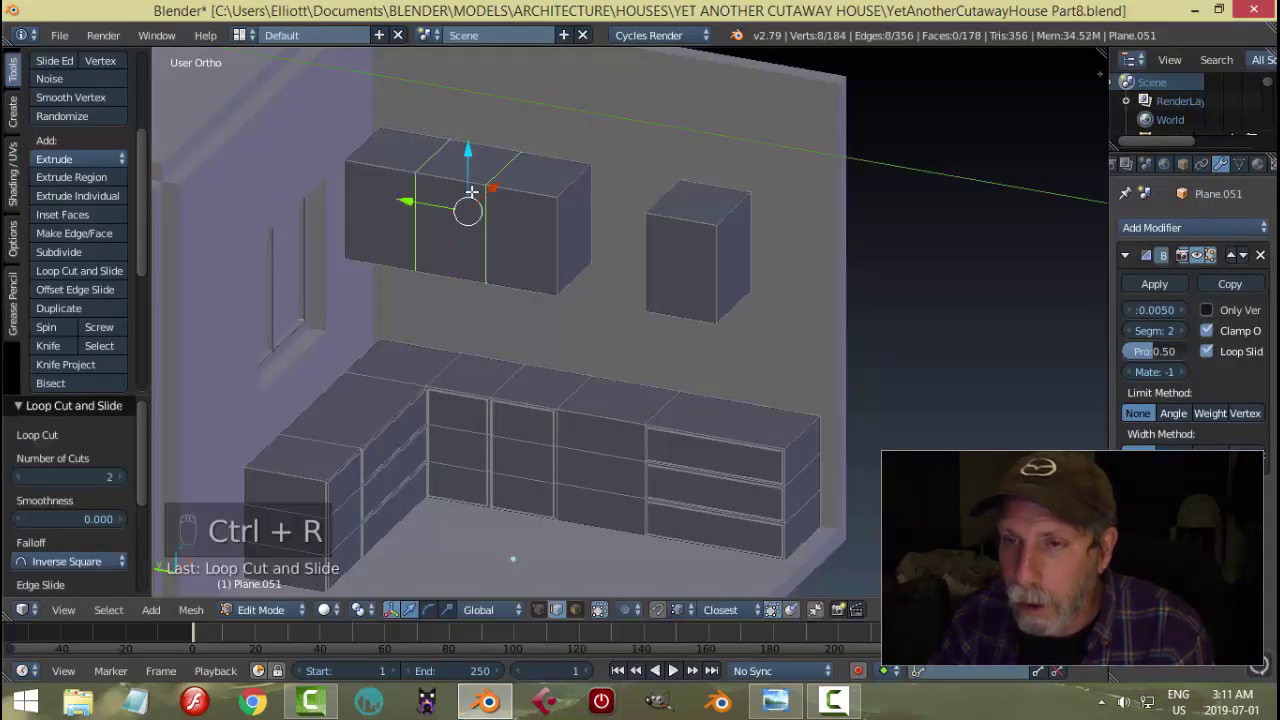
key("a")
key("ctrl+Tab")
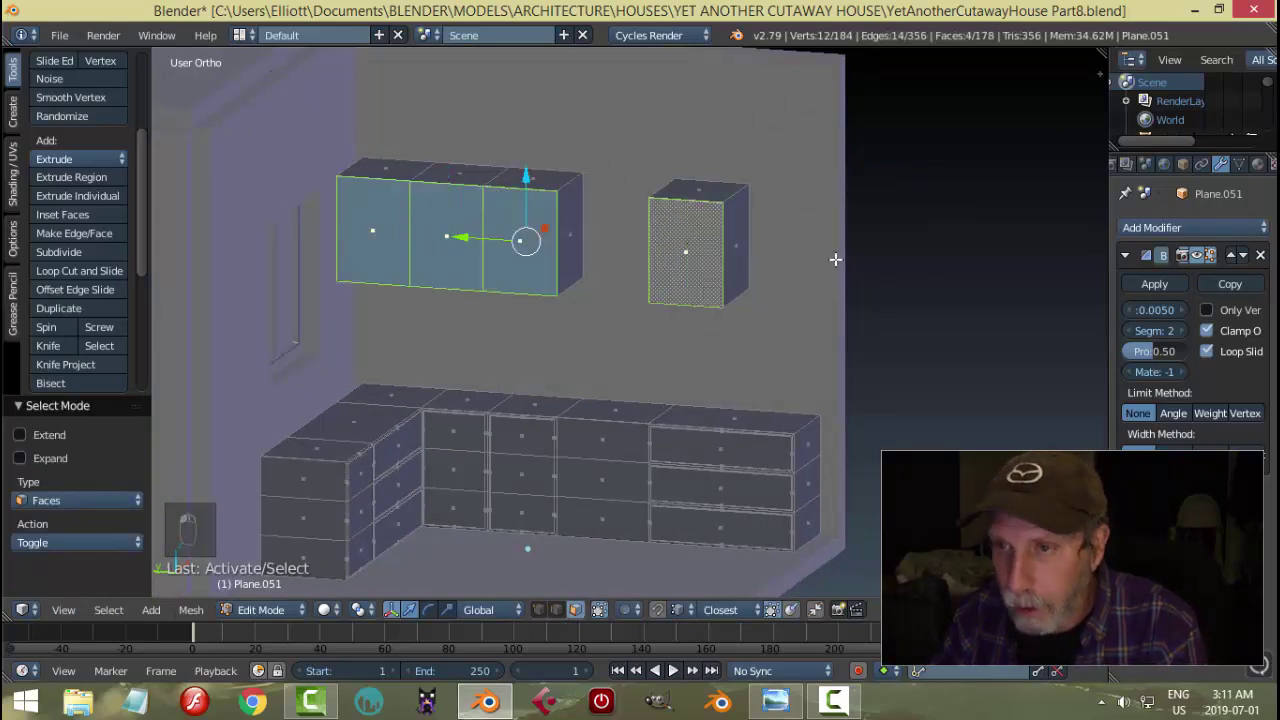
key("i")
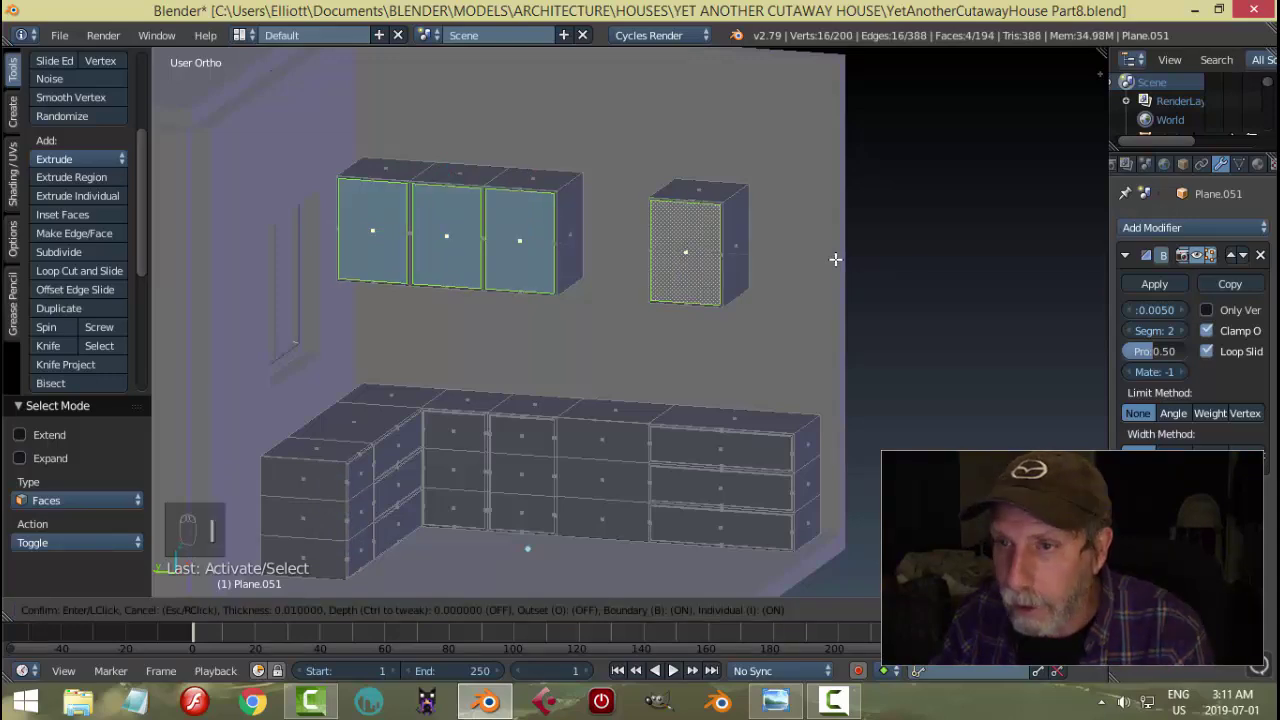
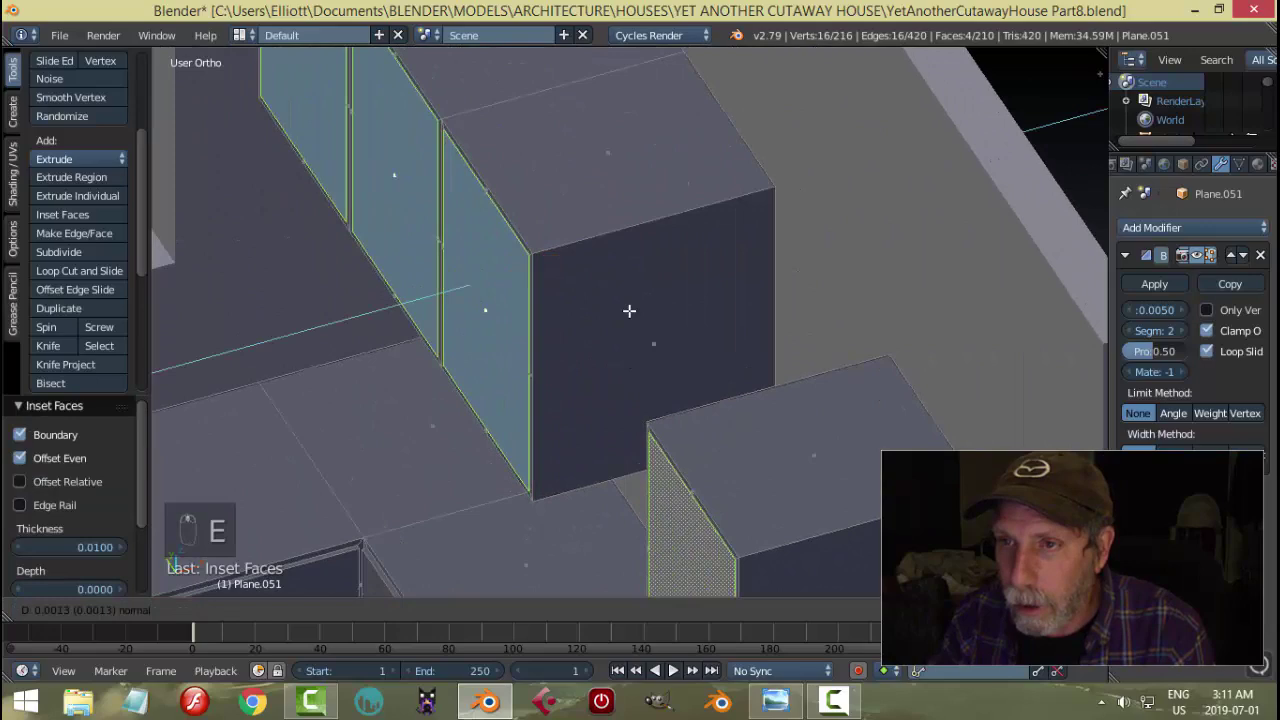
key("a")
key("Tab")
key("a")
- Save the file and frame the counter cabinets and drawer fronts in view
left_click(591, 335)
middle_click(643, 292)
middle_click(717, 325)
key("ctrl+s")
middle_click(732, 453)
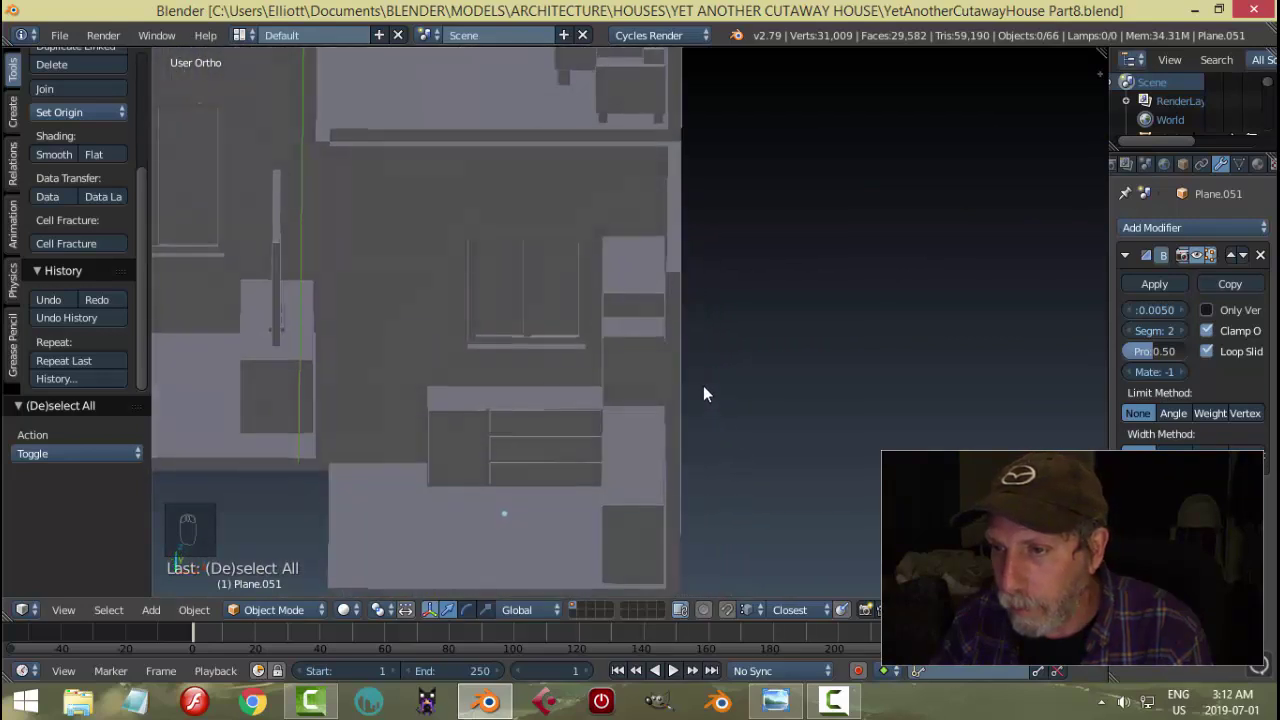
left_click_drag(647, 279, 558, 306)
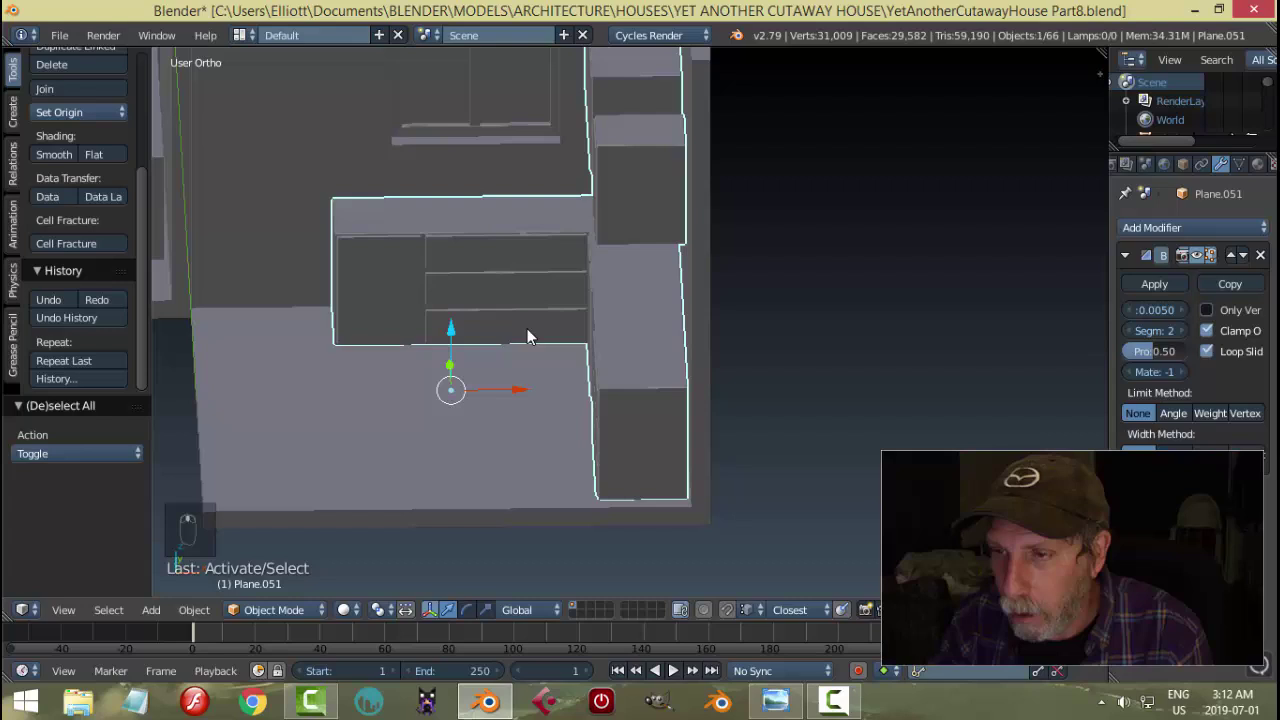
left_click_drag(530, 429, 434, 423)
left_click_drag(434, 423, 437, 424)
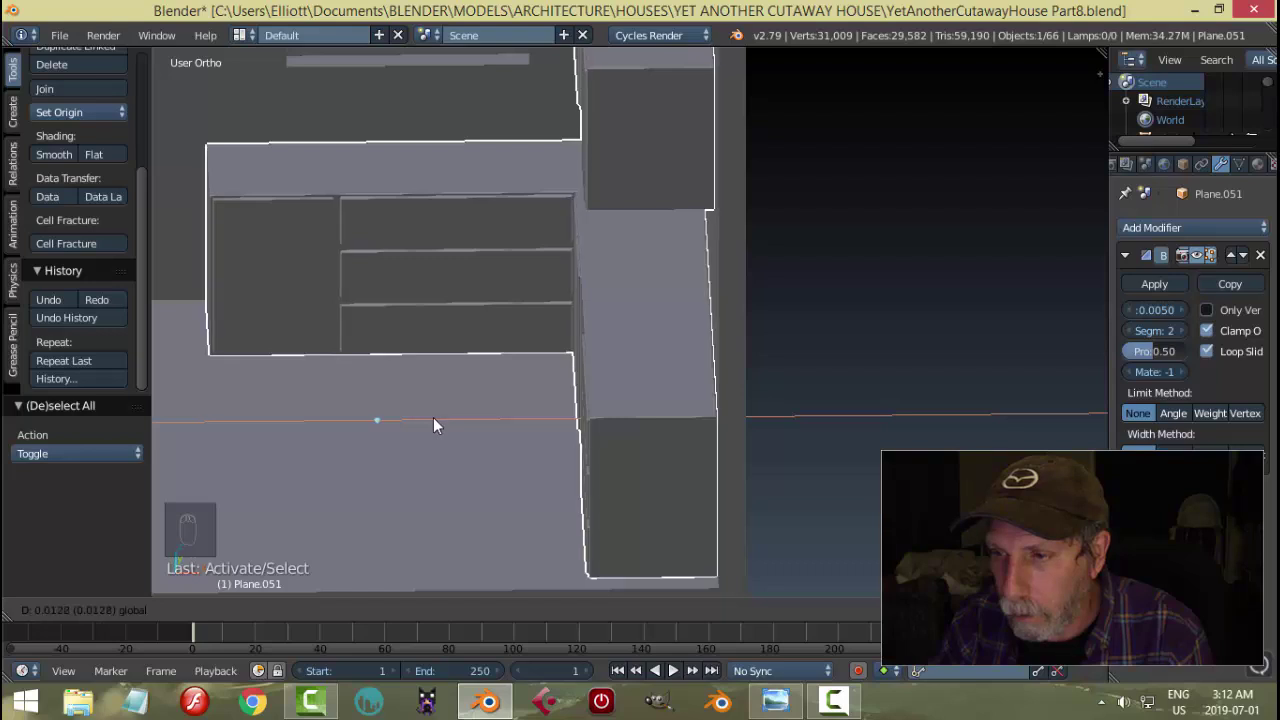
key("a")
- Slide the counter block along Y, save, and select the counter cabinet model
left_click_drag(673, 414, 549, 268)
right_click(549, 268)
left_click_drag(561, 408, 697, 456)
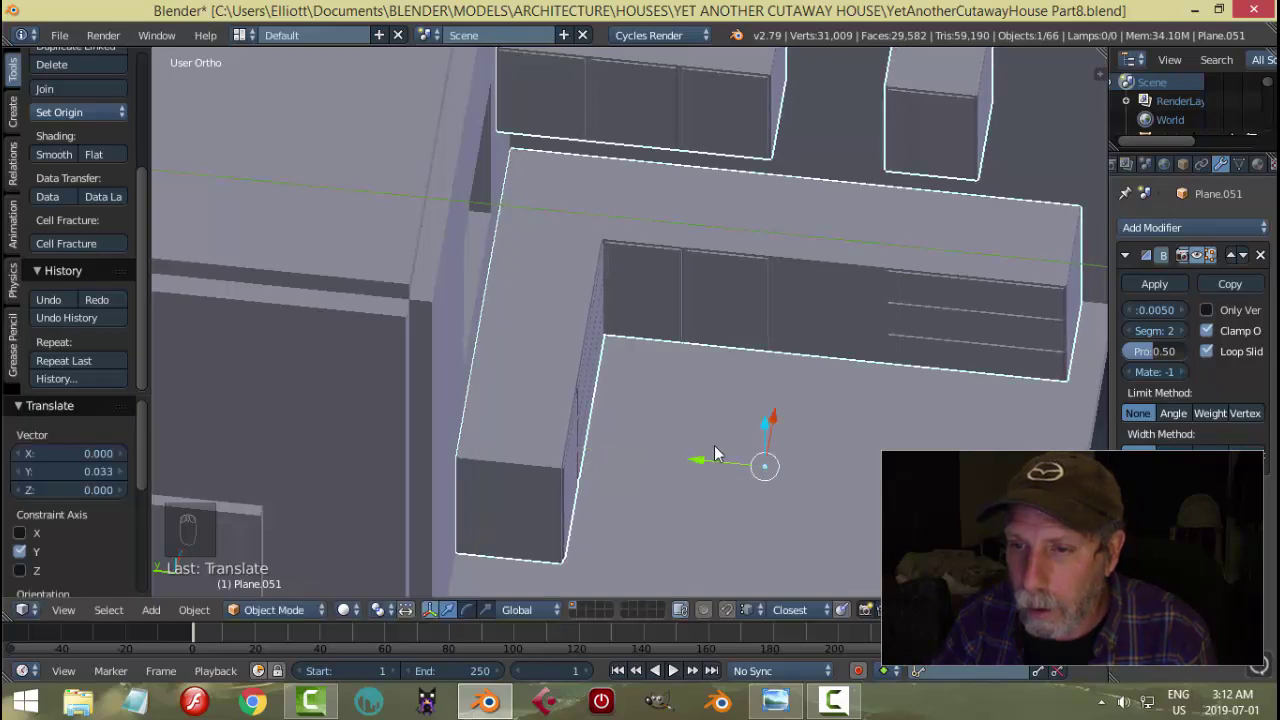
key("a")
left_click_drag(720, 453, 762, 352)
key("ctrl+s")
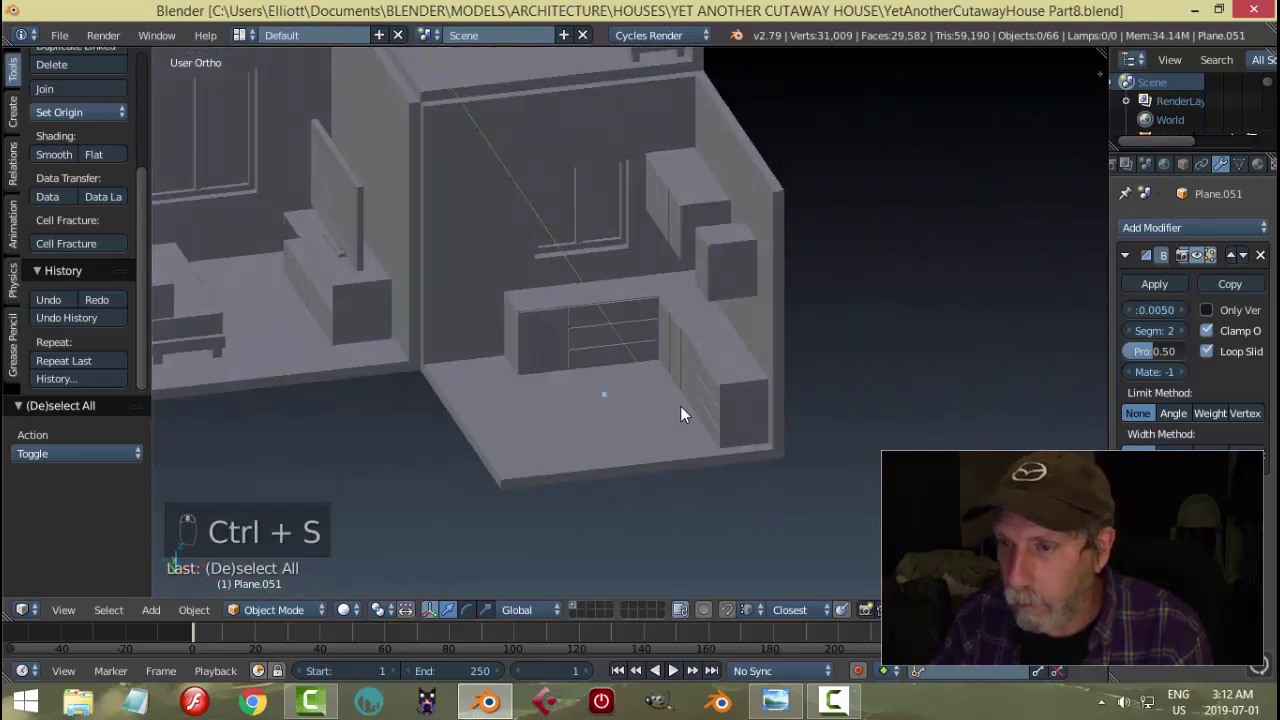
left_click(539, 359)
- Scale a copied drawer face into a thin handle strip, delete extra faces and rotate it 180° on Z
key("Tab")
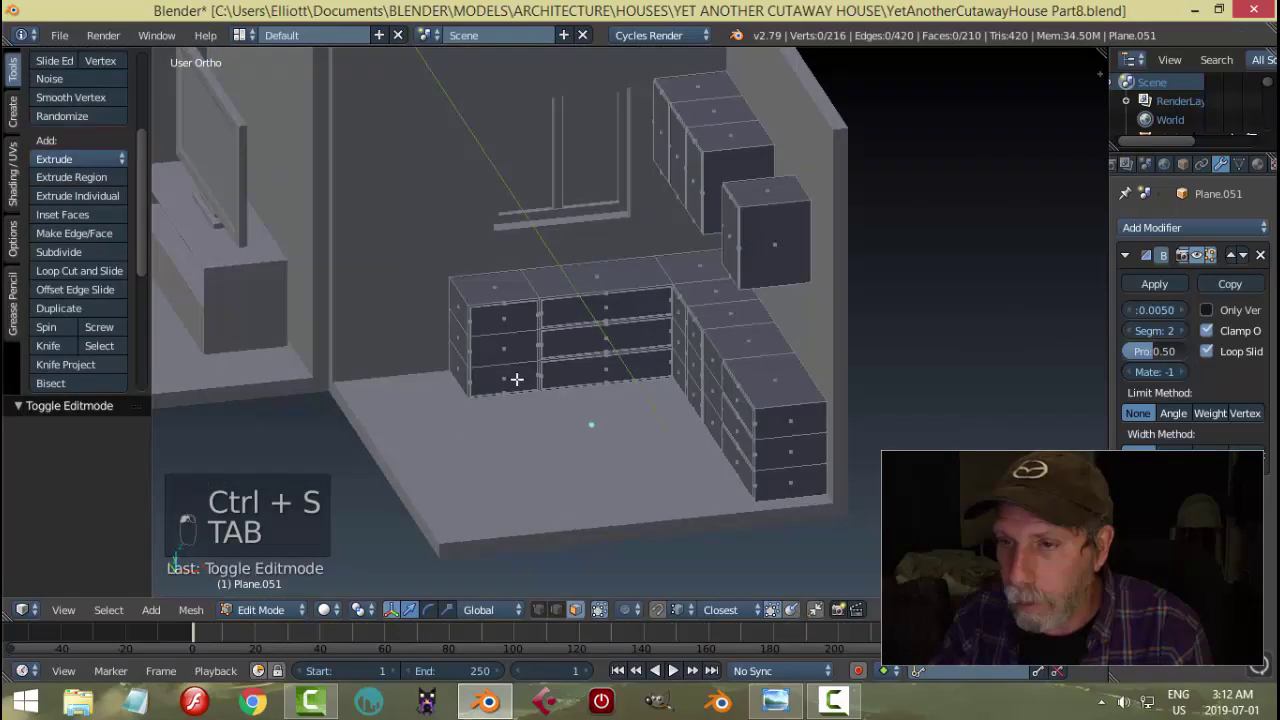
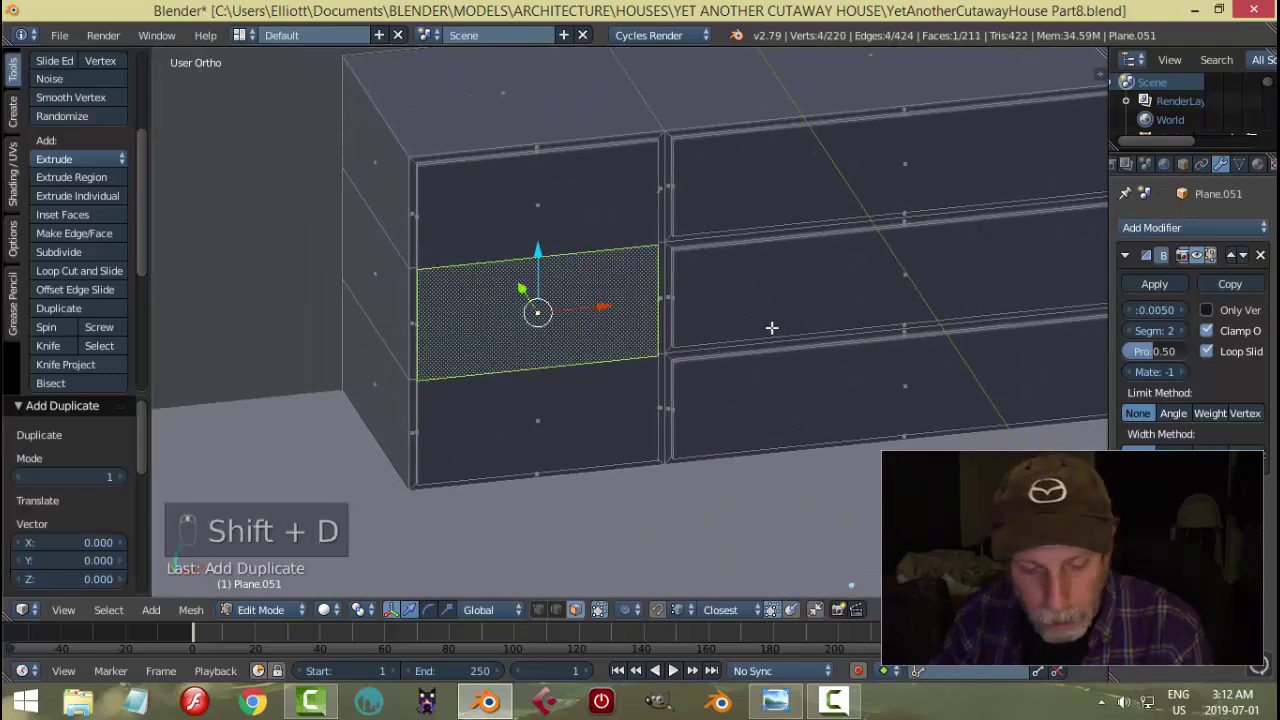
key("s")
key("s")
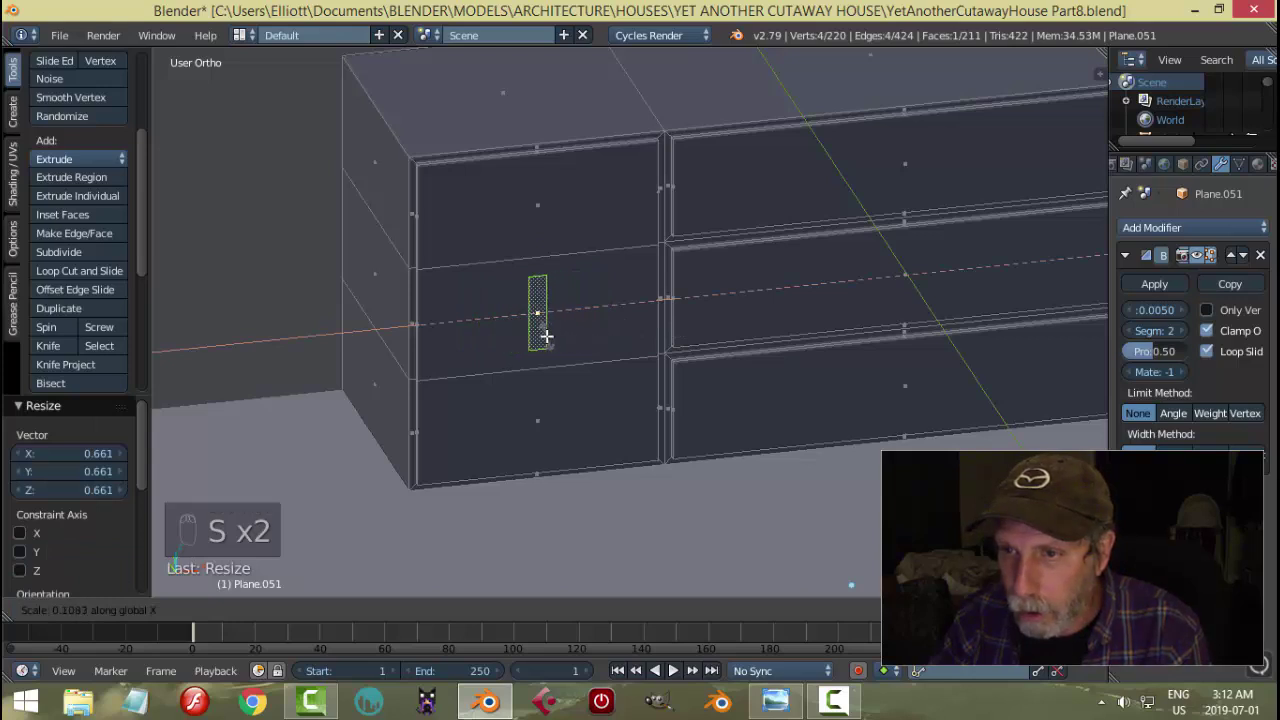
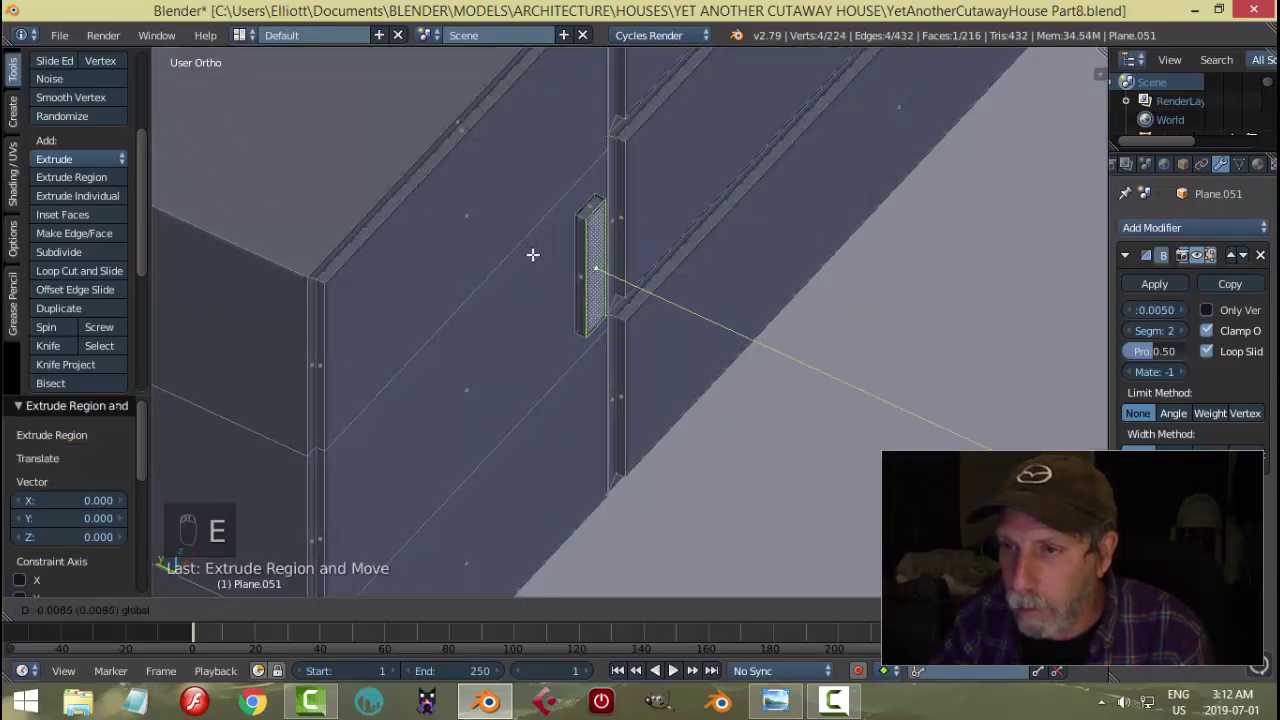
key("x")
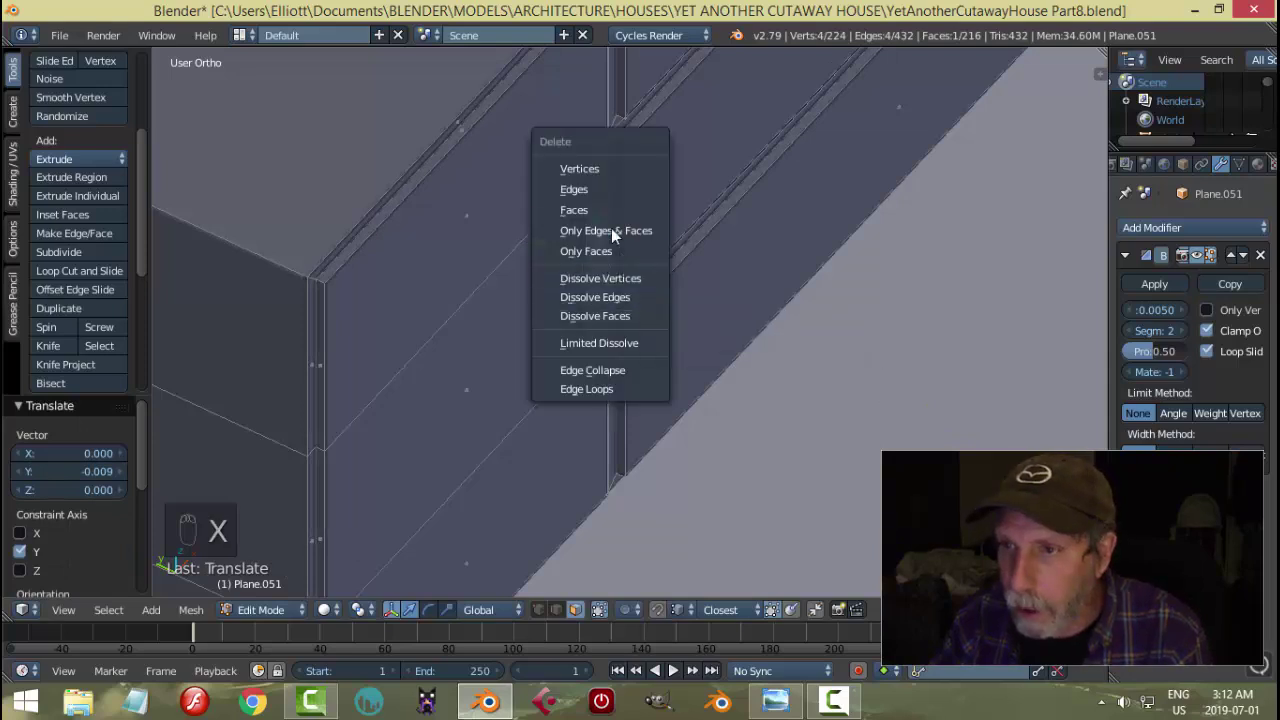
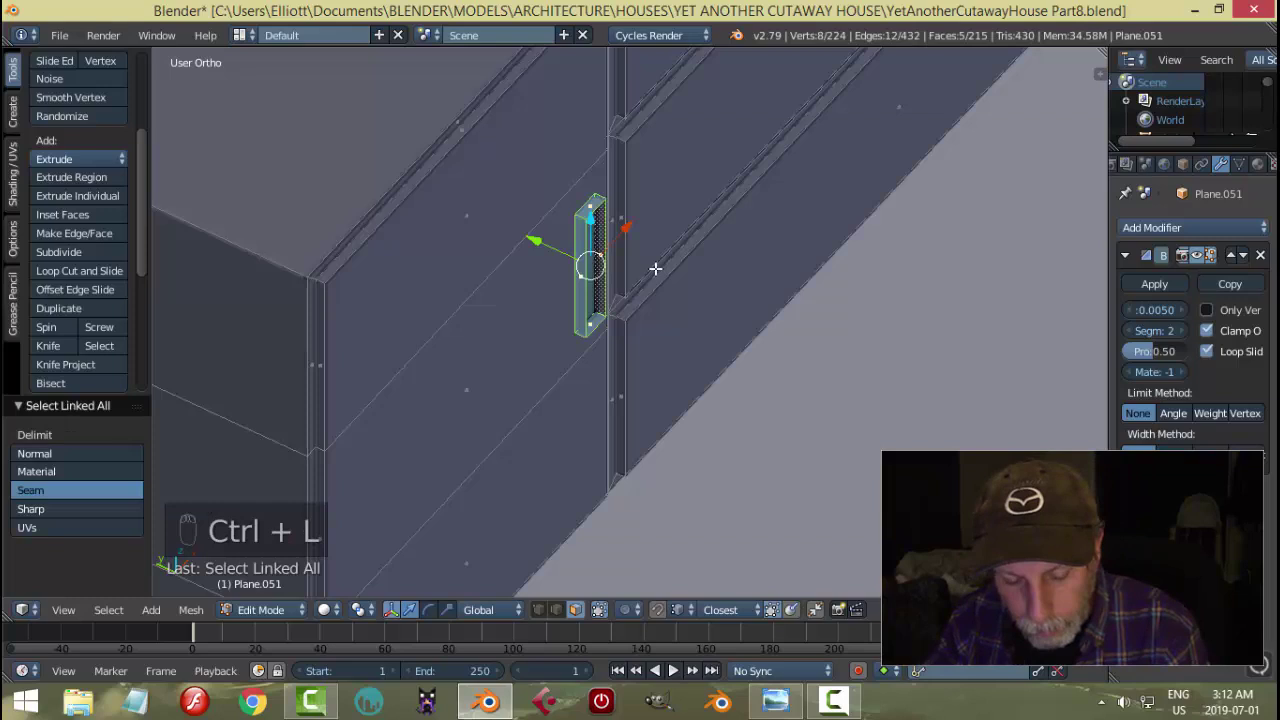
key("r")
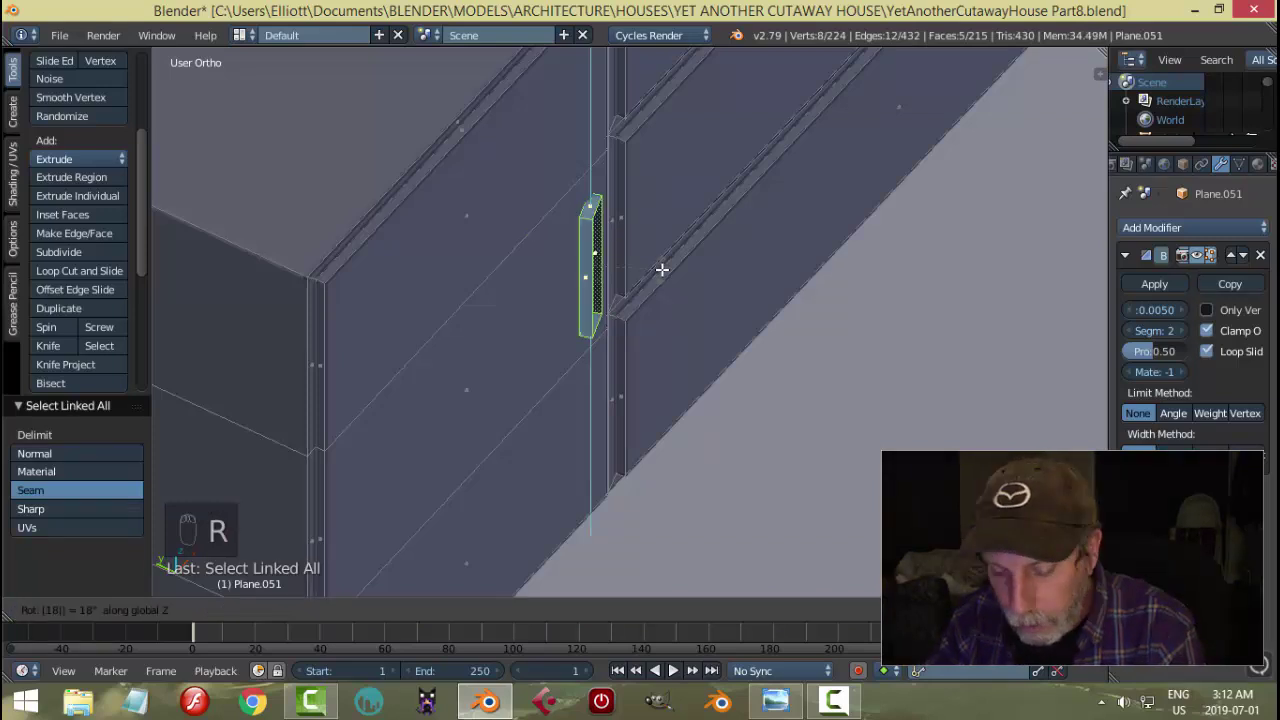
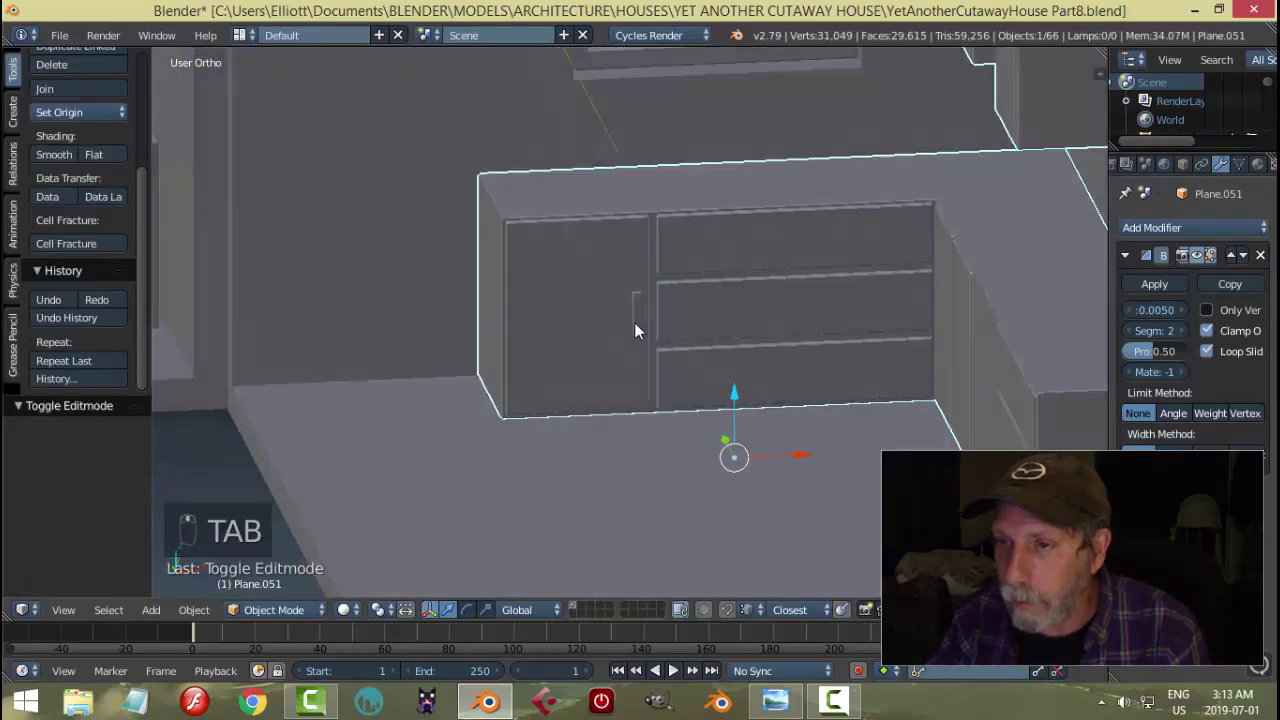
- Duplicate the handle to the neighbouring door edge and rotate the copy into place
key("Tab")
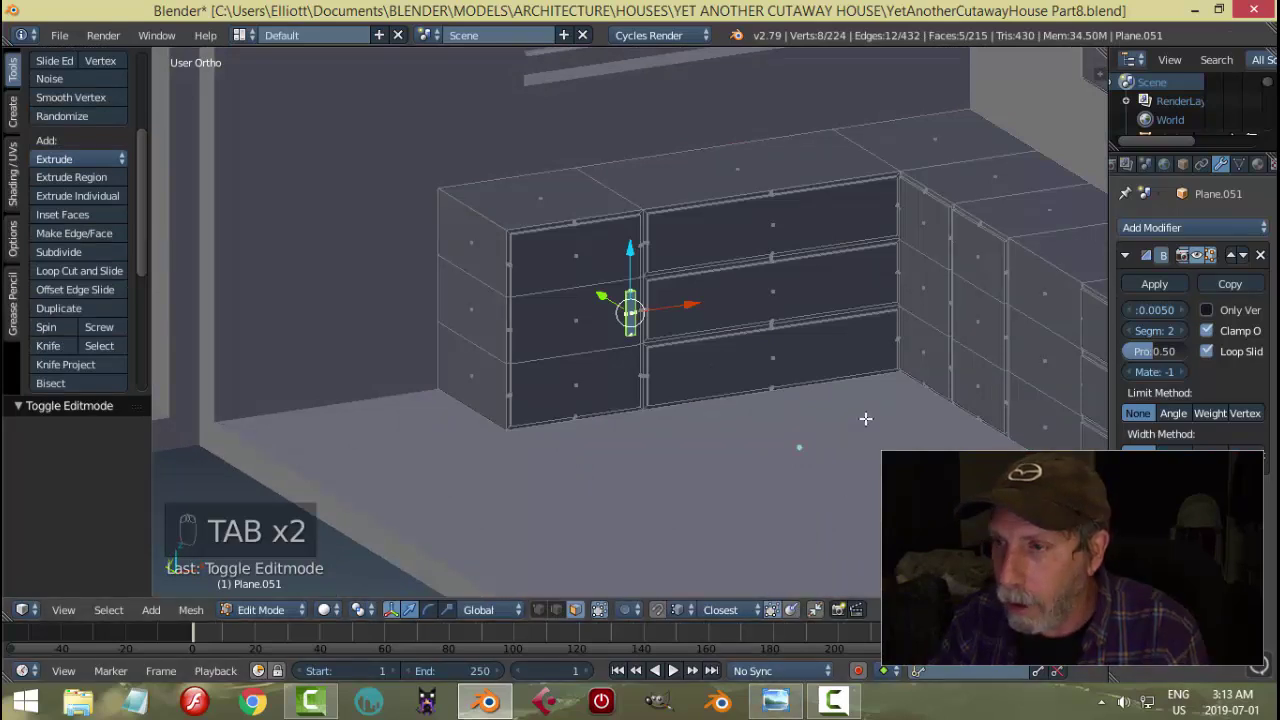
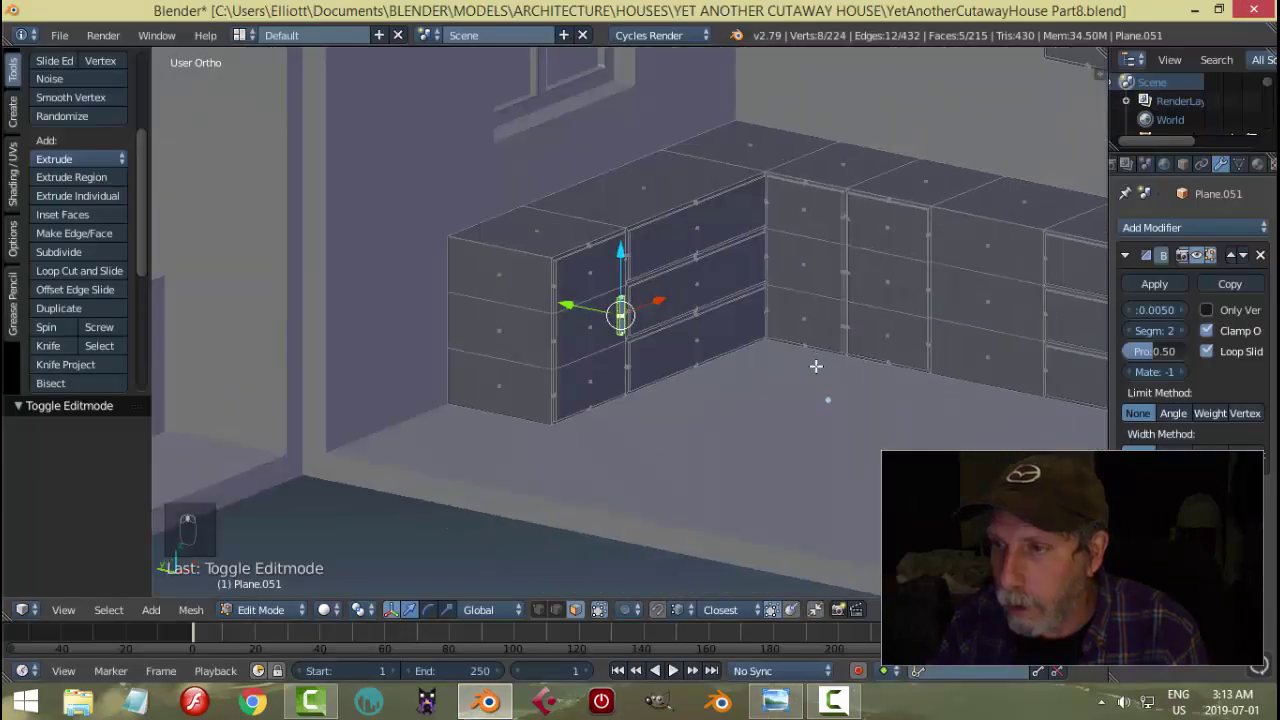
key("shift+d")
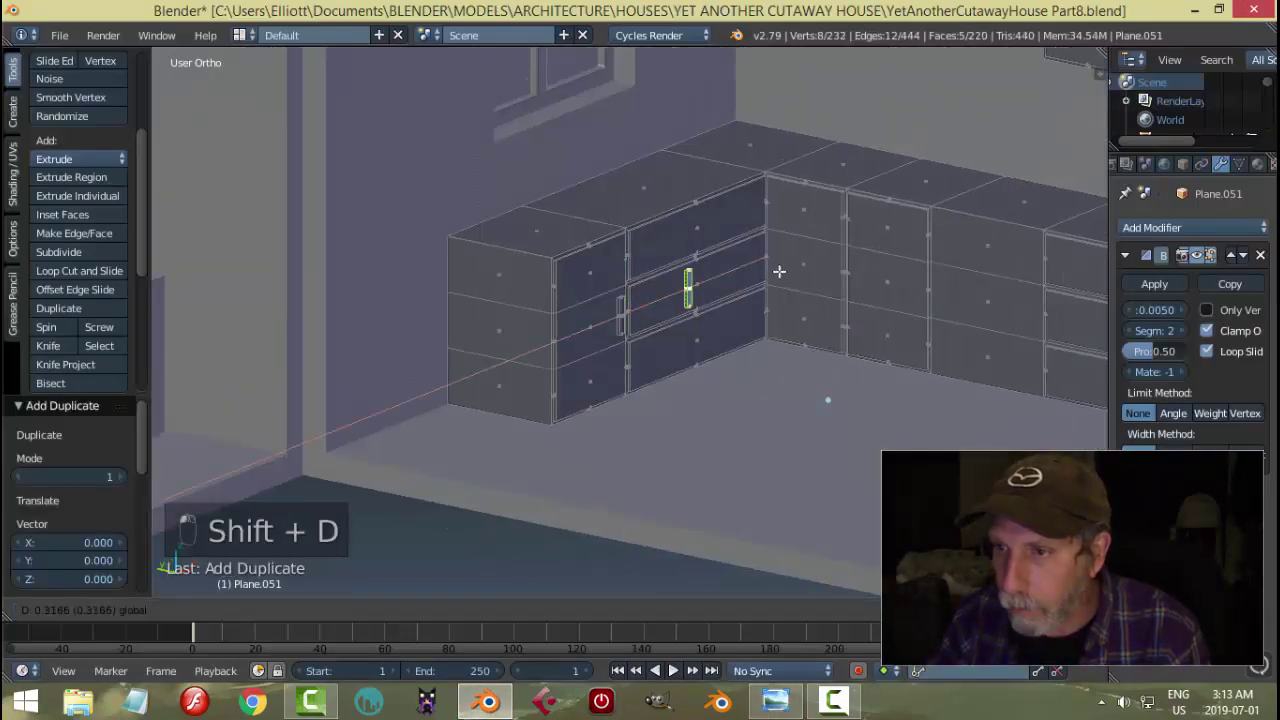
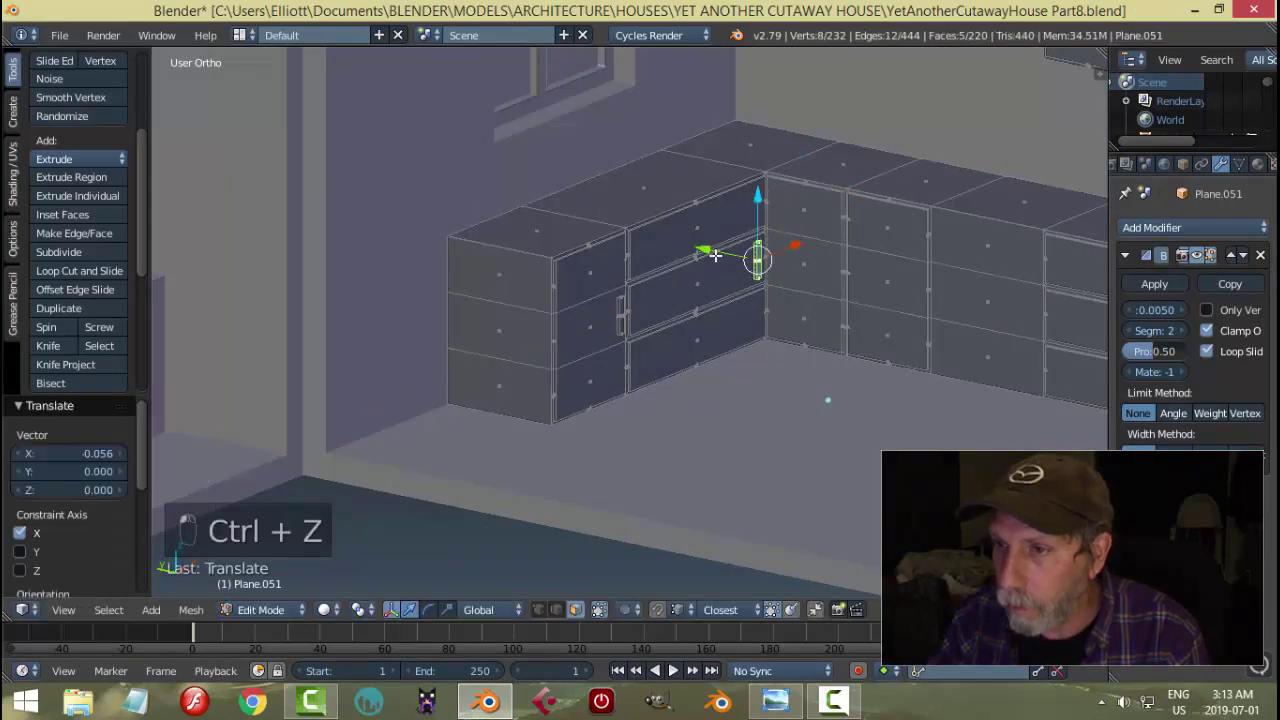
key("KP_Decimal")
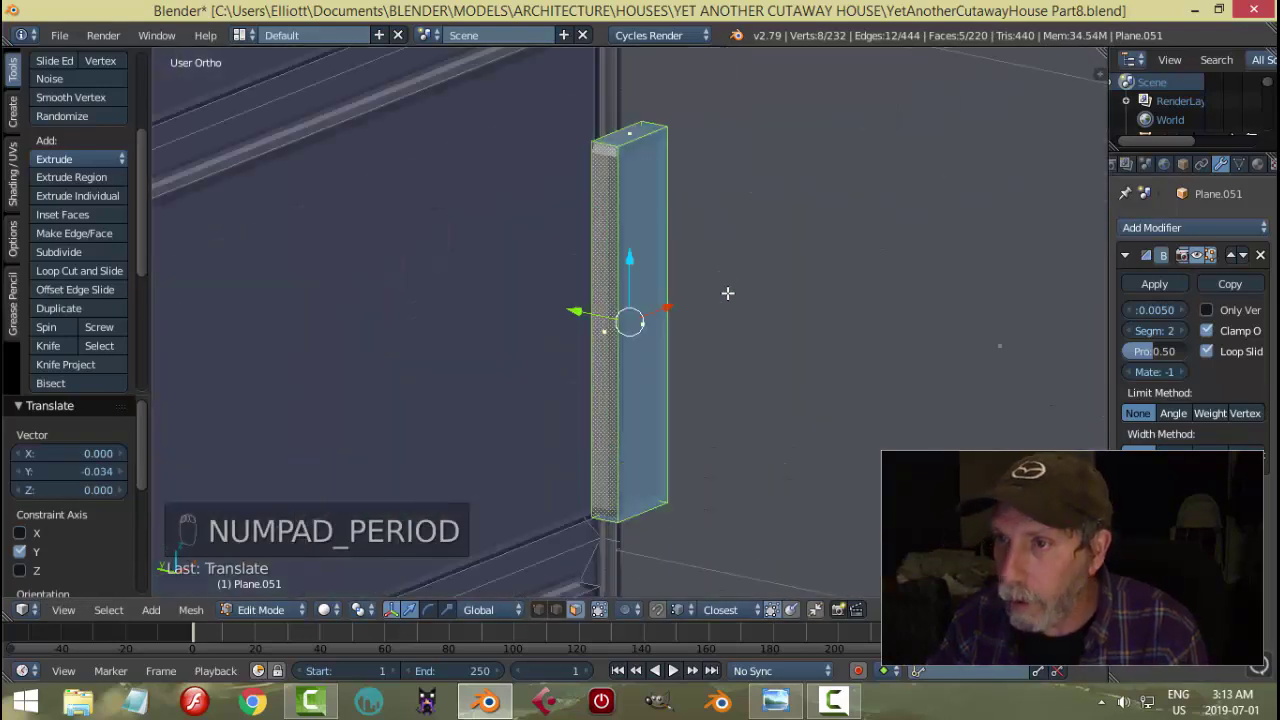
key("r")
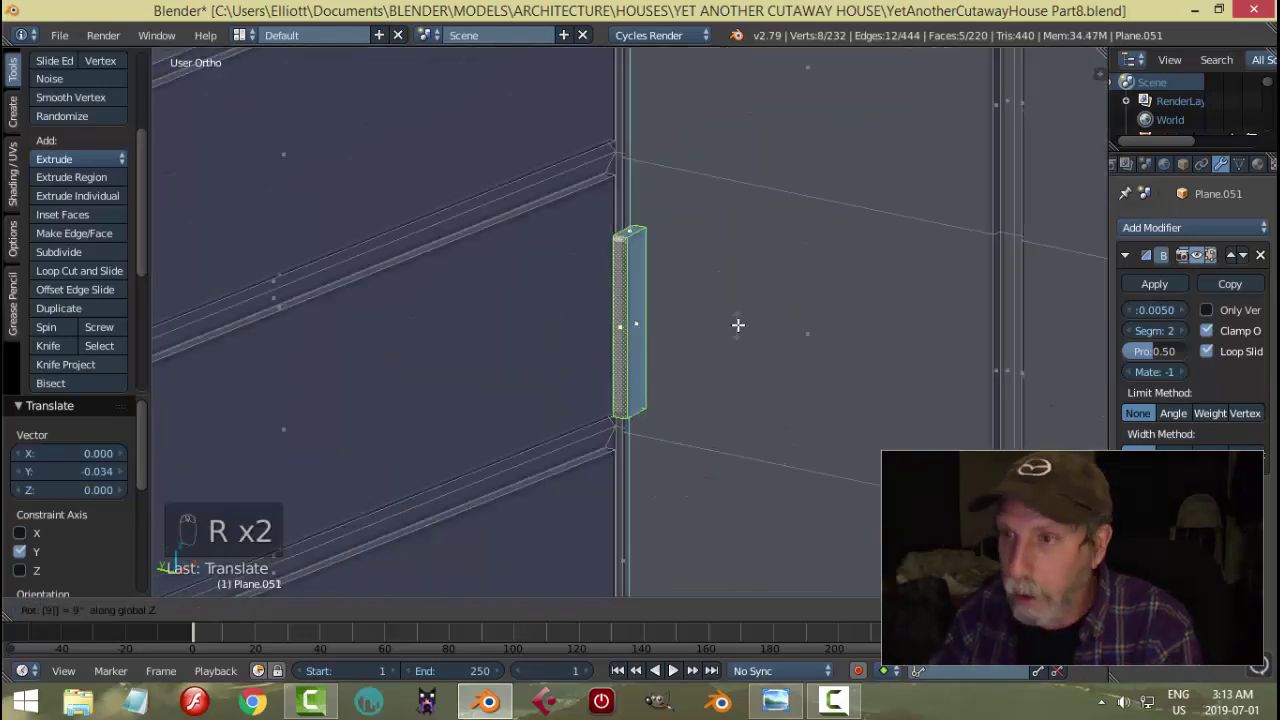
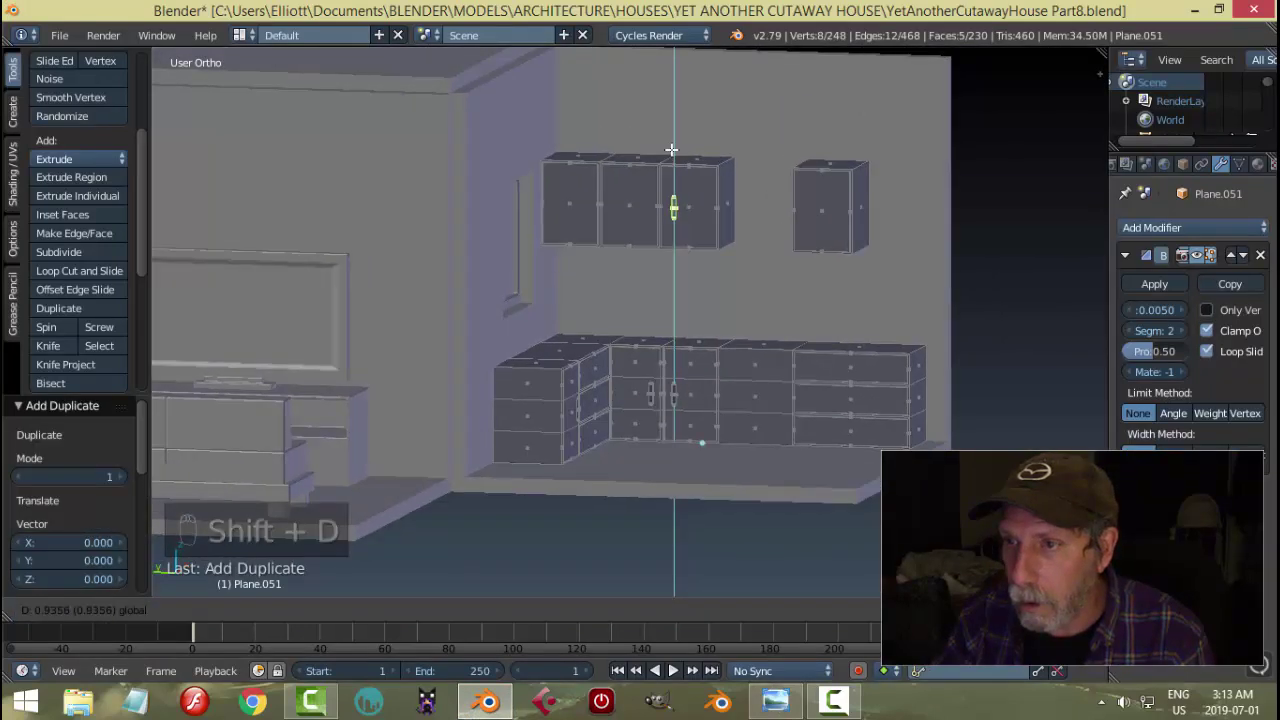
- Line up the raised handle on the wall cabinet door using front and side orthographic views
key("KP_1")
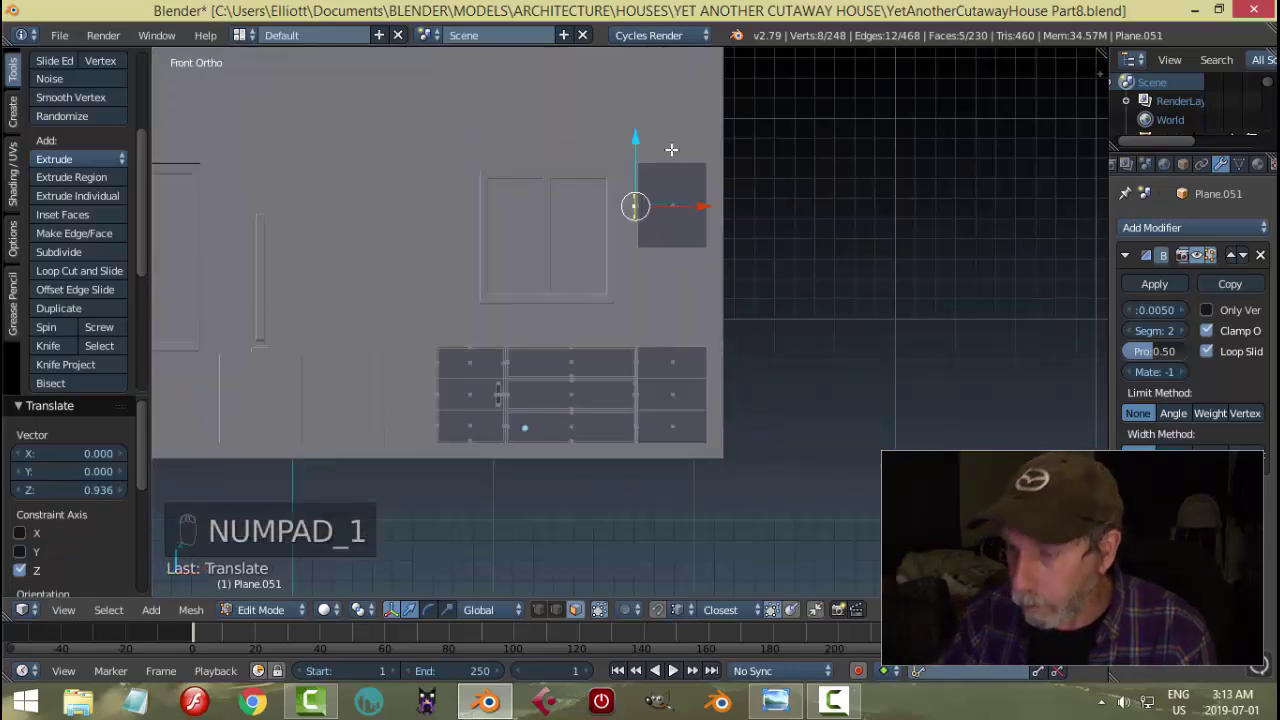
key("ctrl+KP_1")
key("KP_Decimal")
key("KP_3")
key("ctrl+KP_3")
key("ctrl+KP_1")
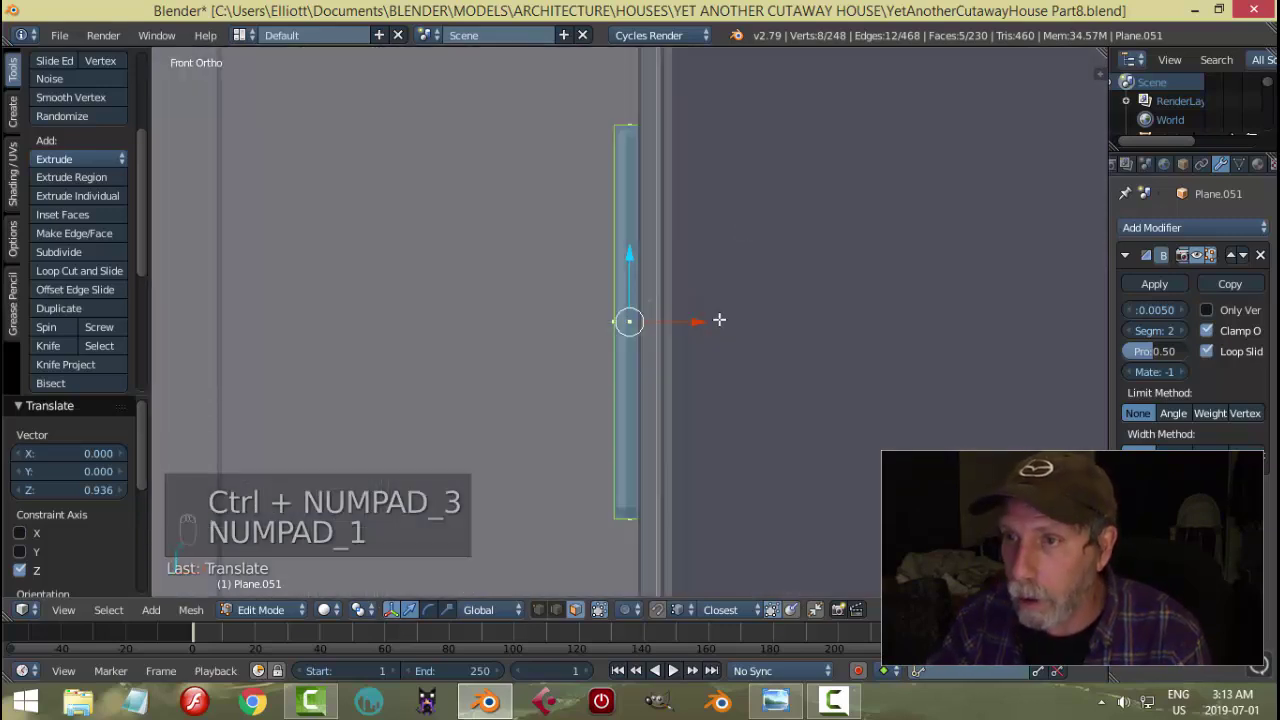
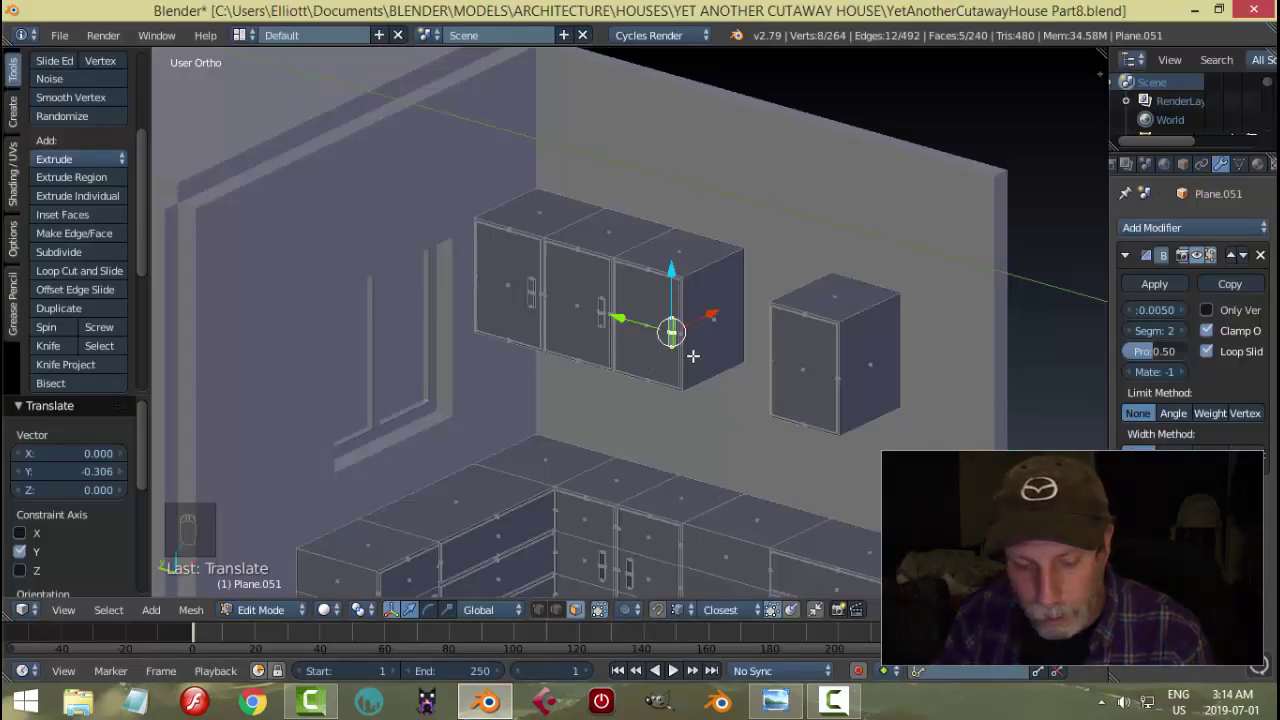
- Duplicate the handle onto the remaining doors and the separate single wall cabinet
key("shift+d")
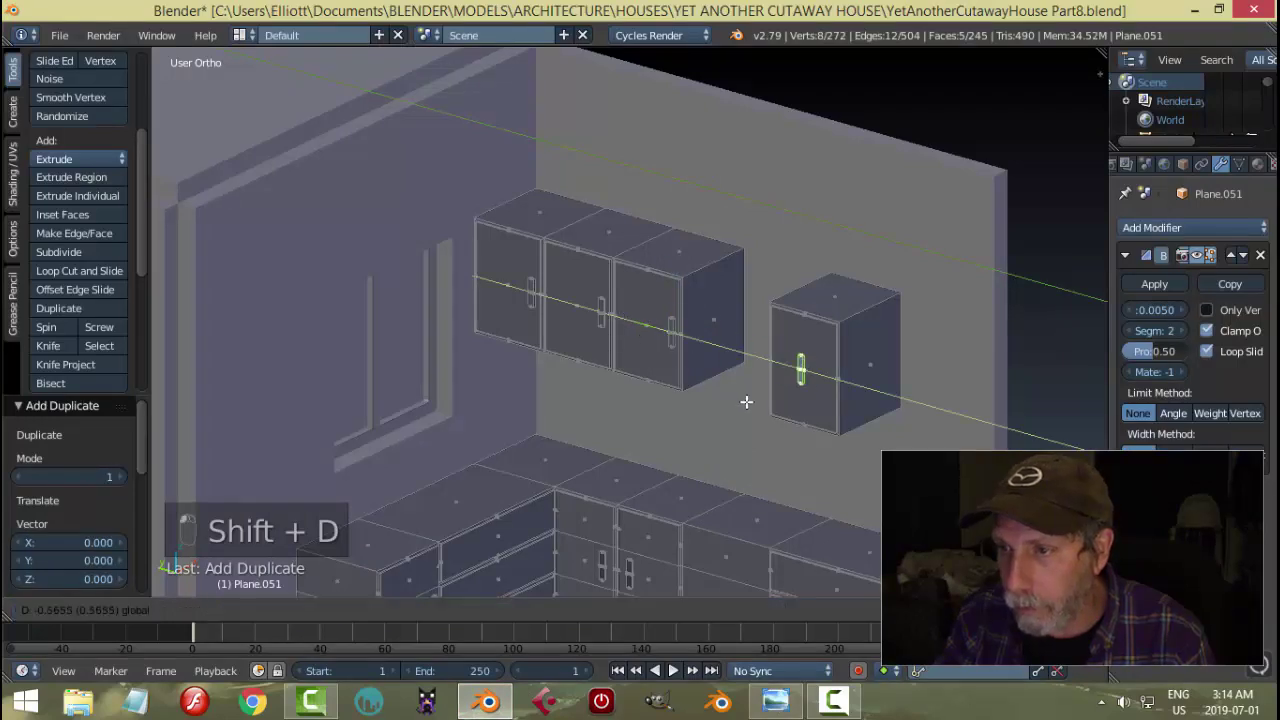
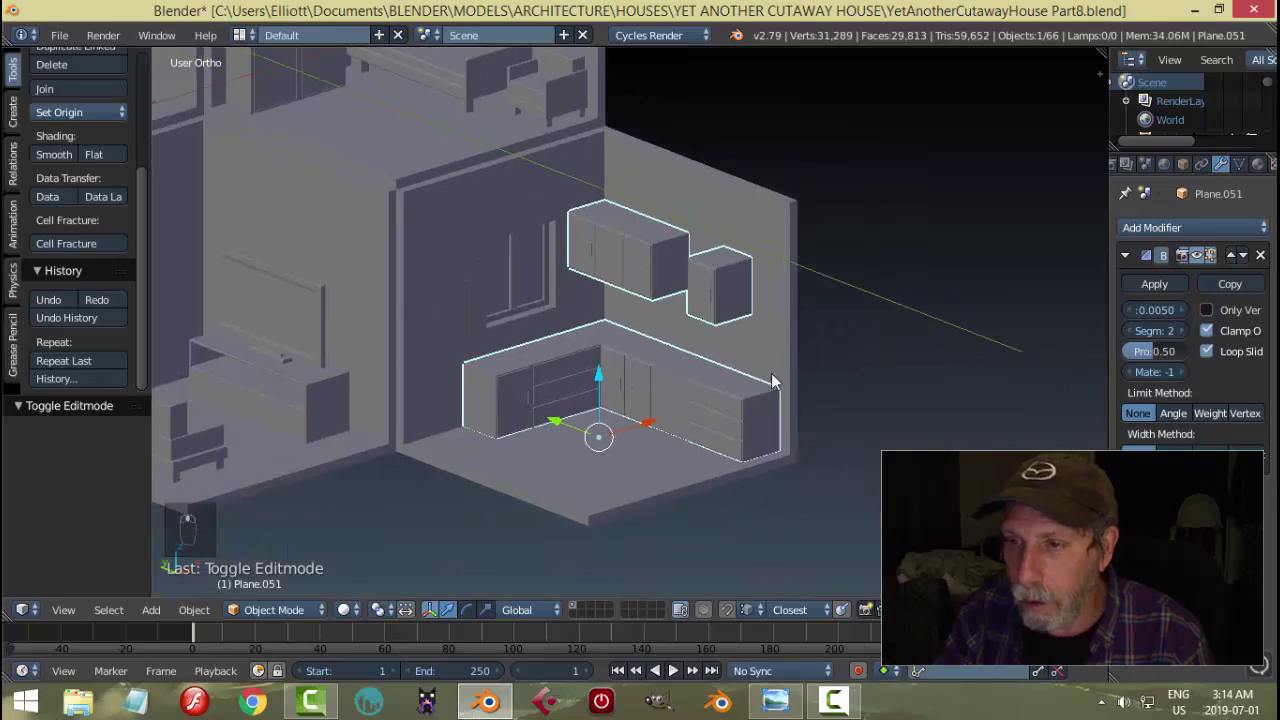
- Copy a handle down to a lower counter drawer, rotate it 90° to horizontal and shrink it into a pull
key("ctrl+s")
key("Tab")
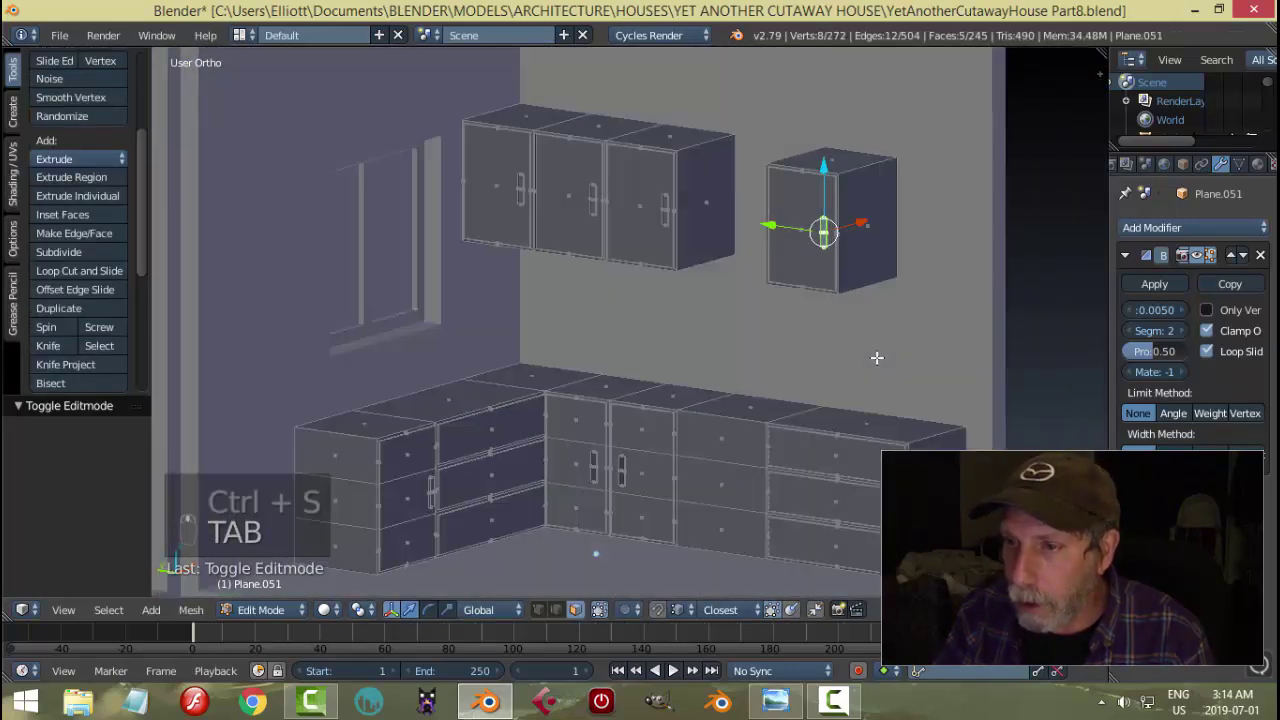
key("shift+d")
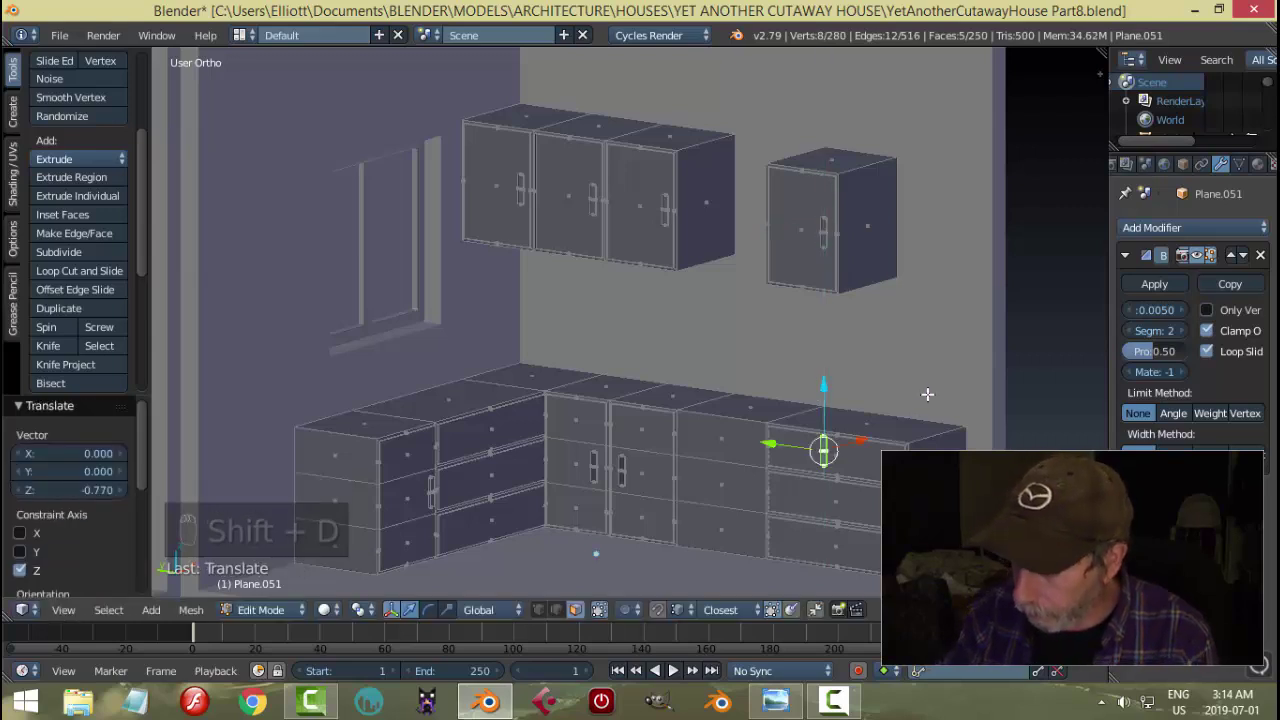
key("KP_Decimal")
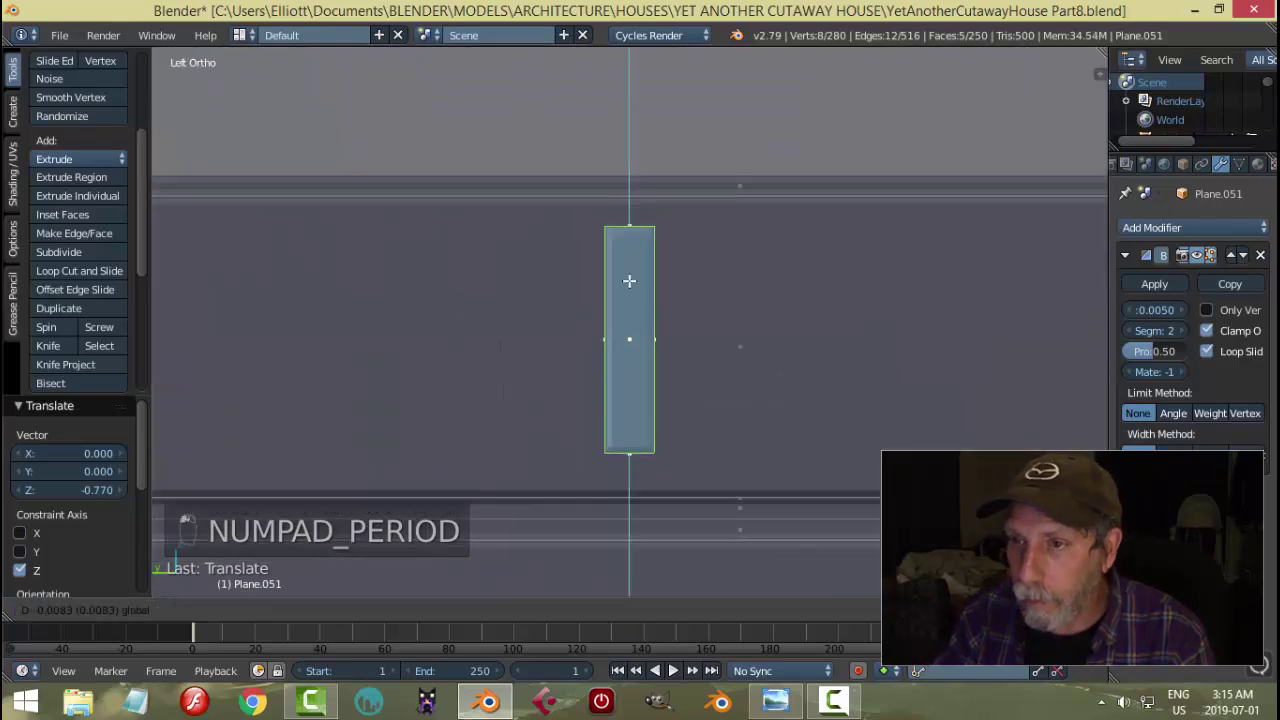
key("r")
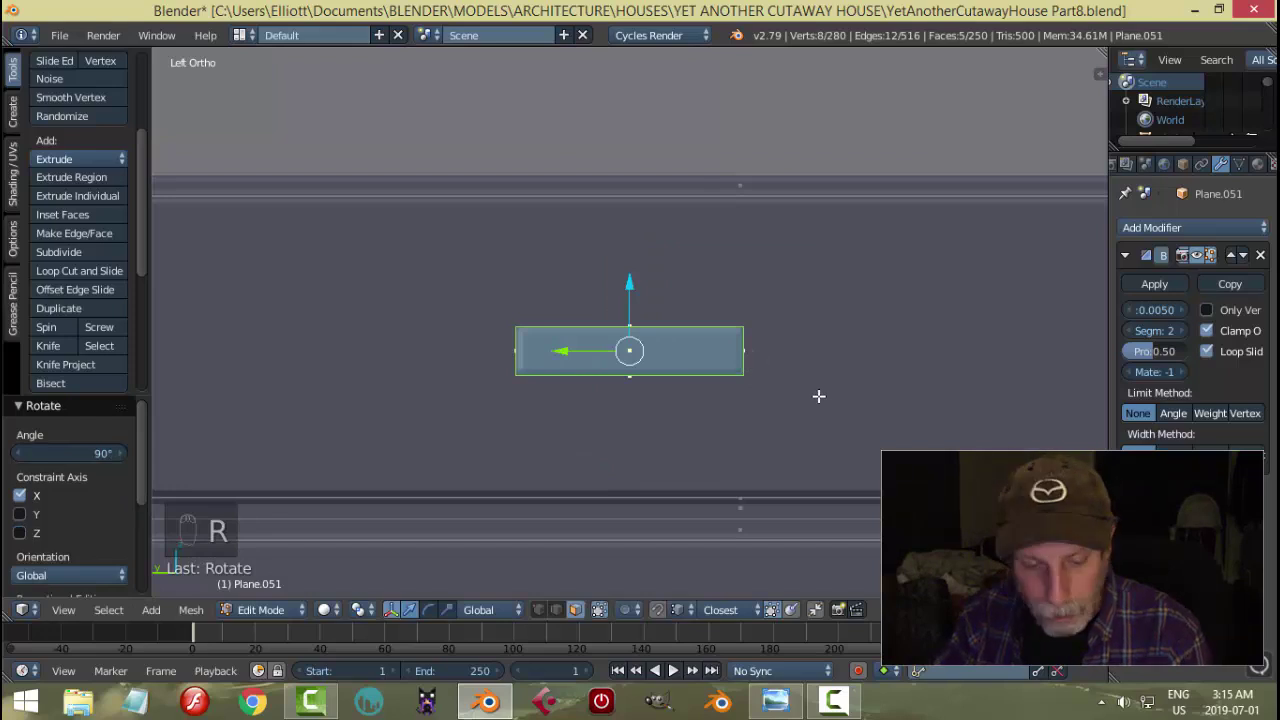
key("s")
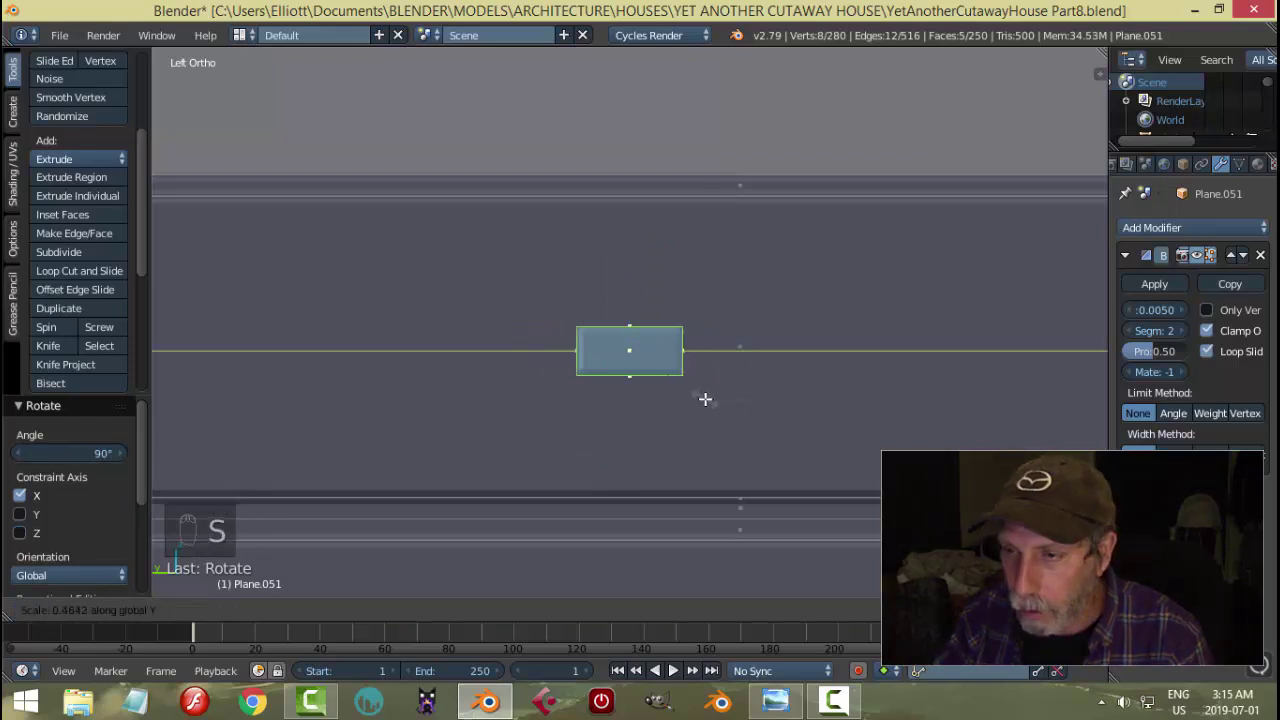
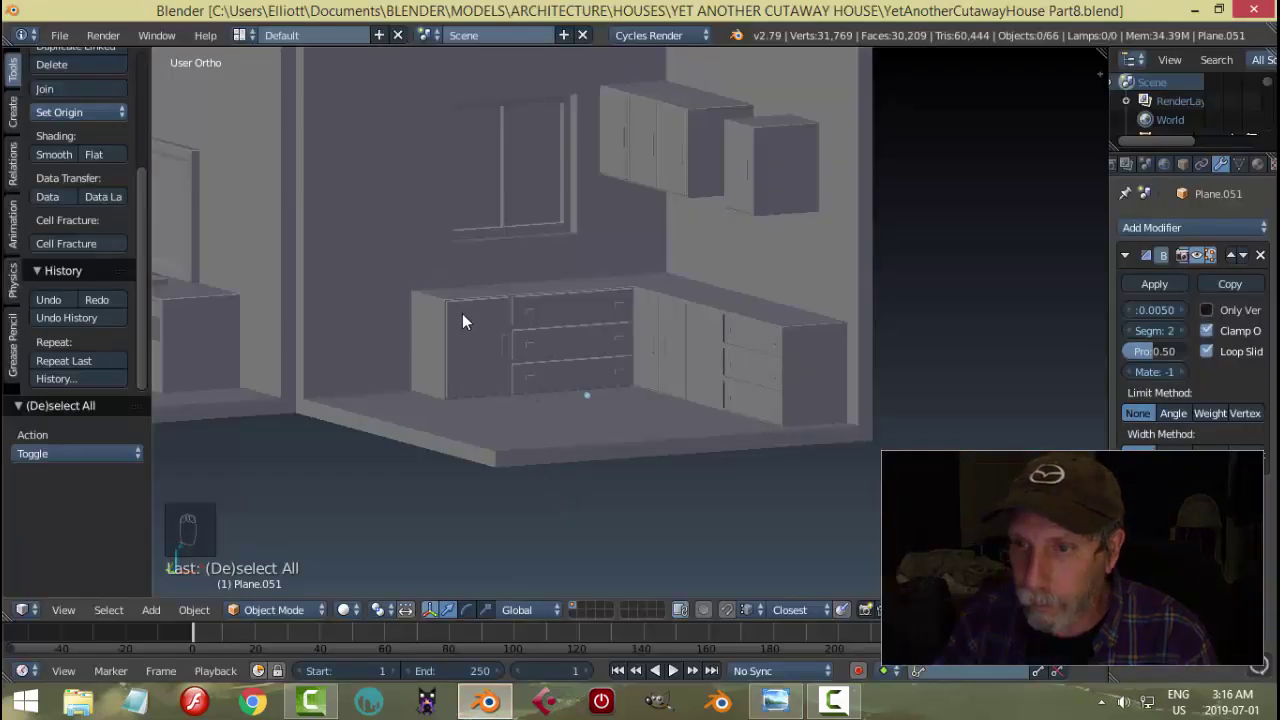
- Duplicate a face beside the counters, scale it to a fridge footprint and extrude it into a tall block
right_click(472, 319)
key("Tab")
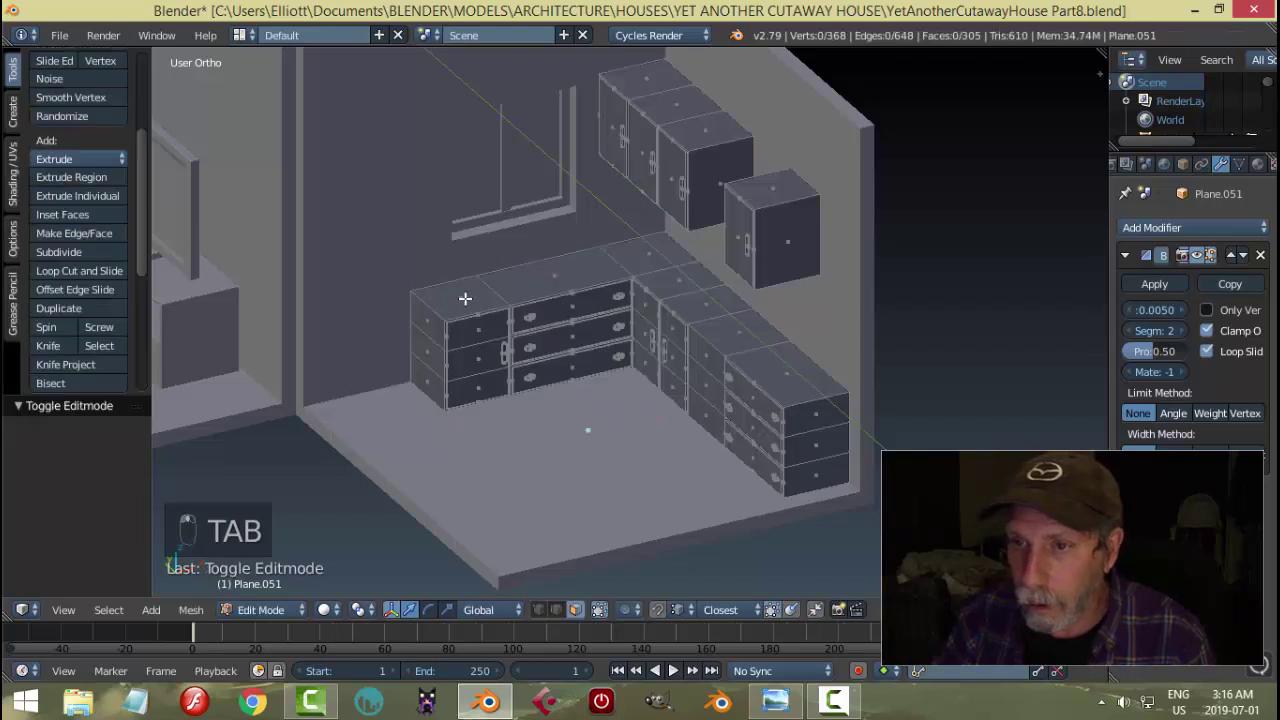
key("shift+d")
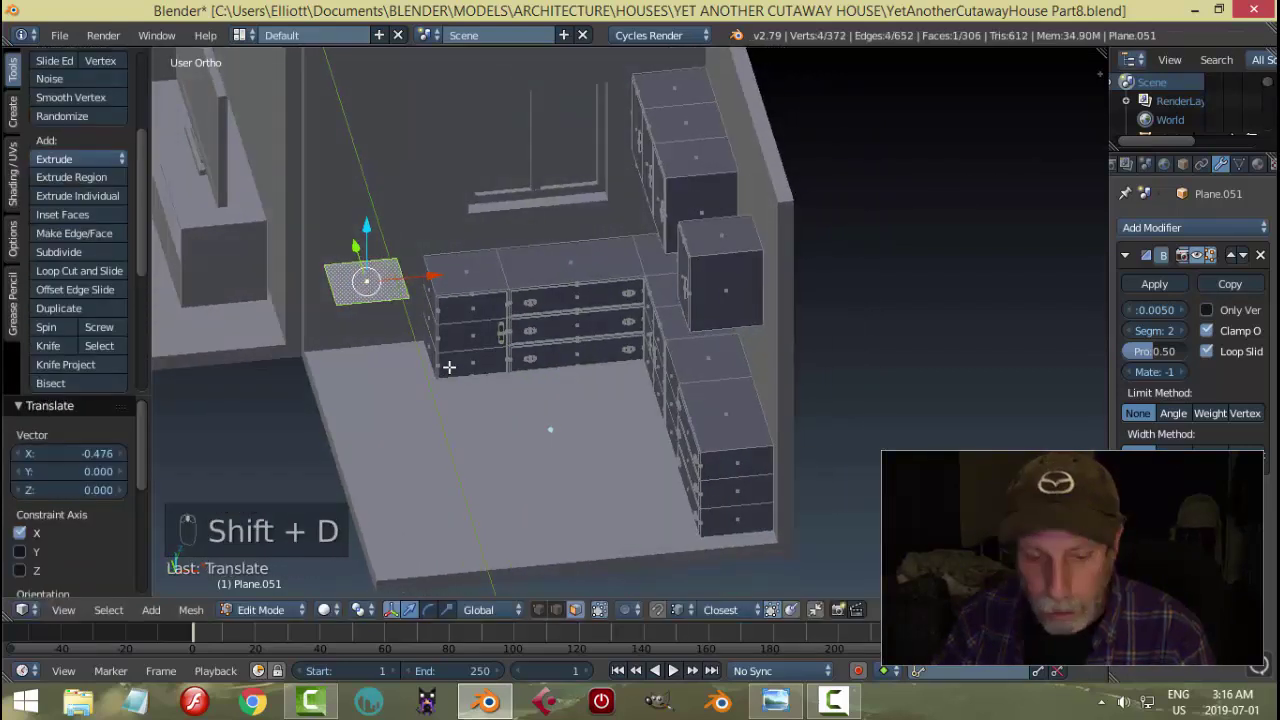
key("s")
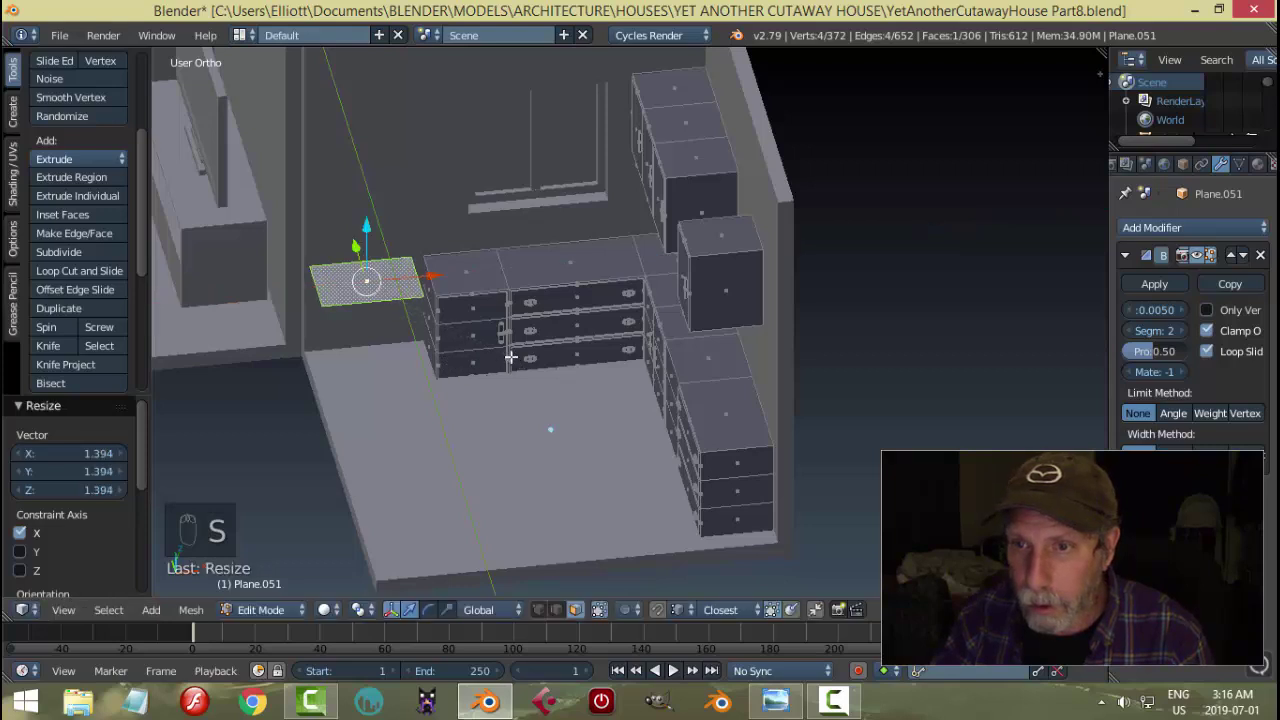
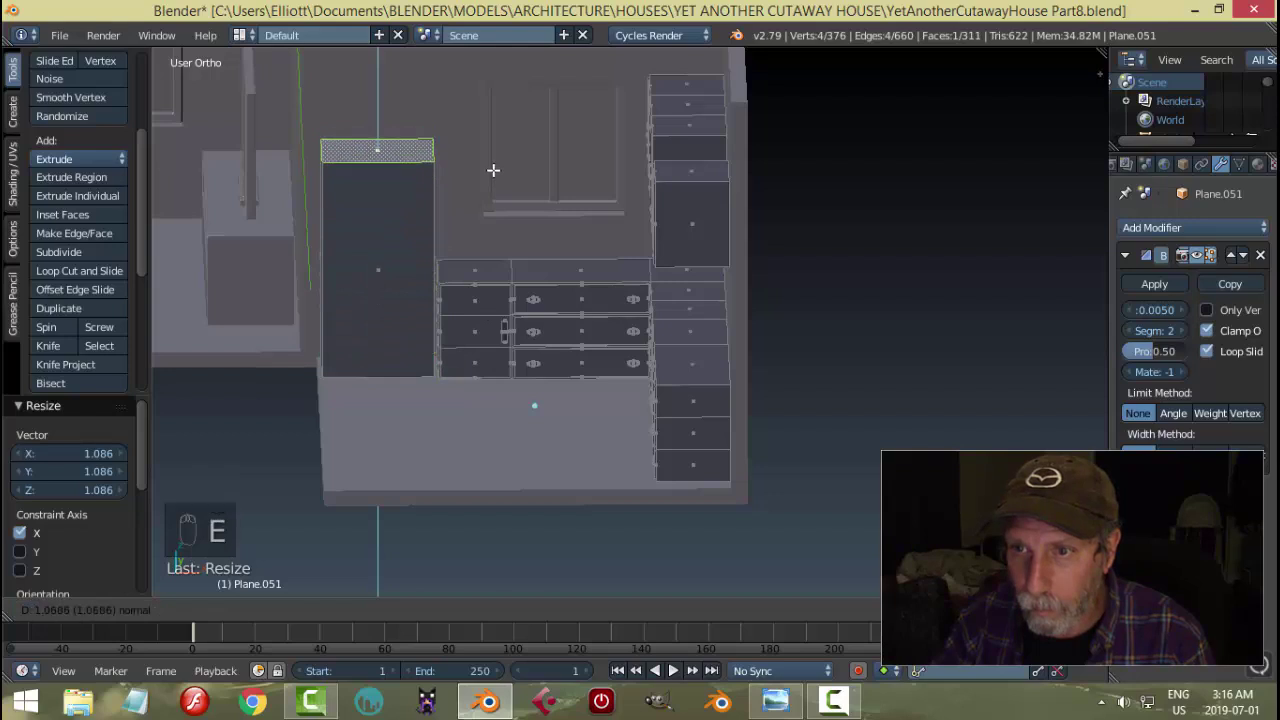
key("a")
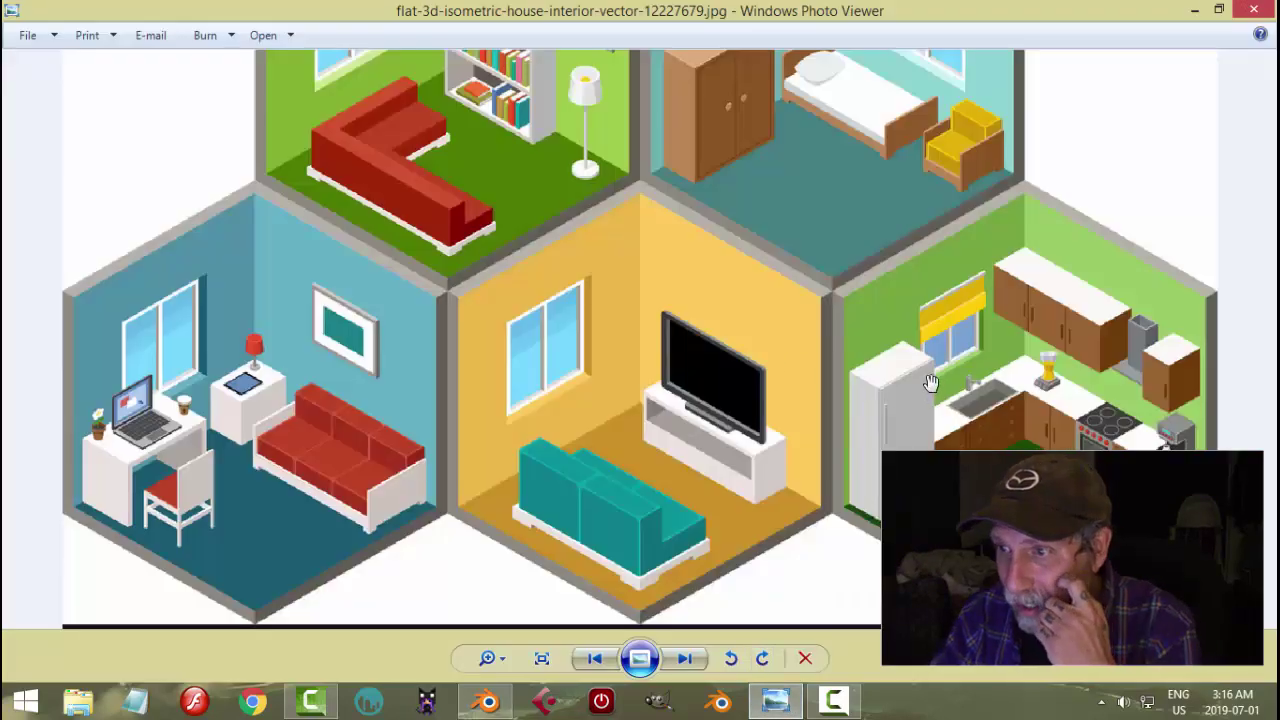
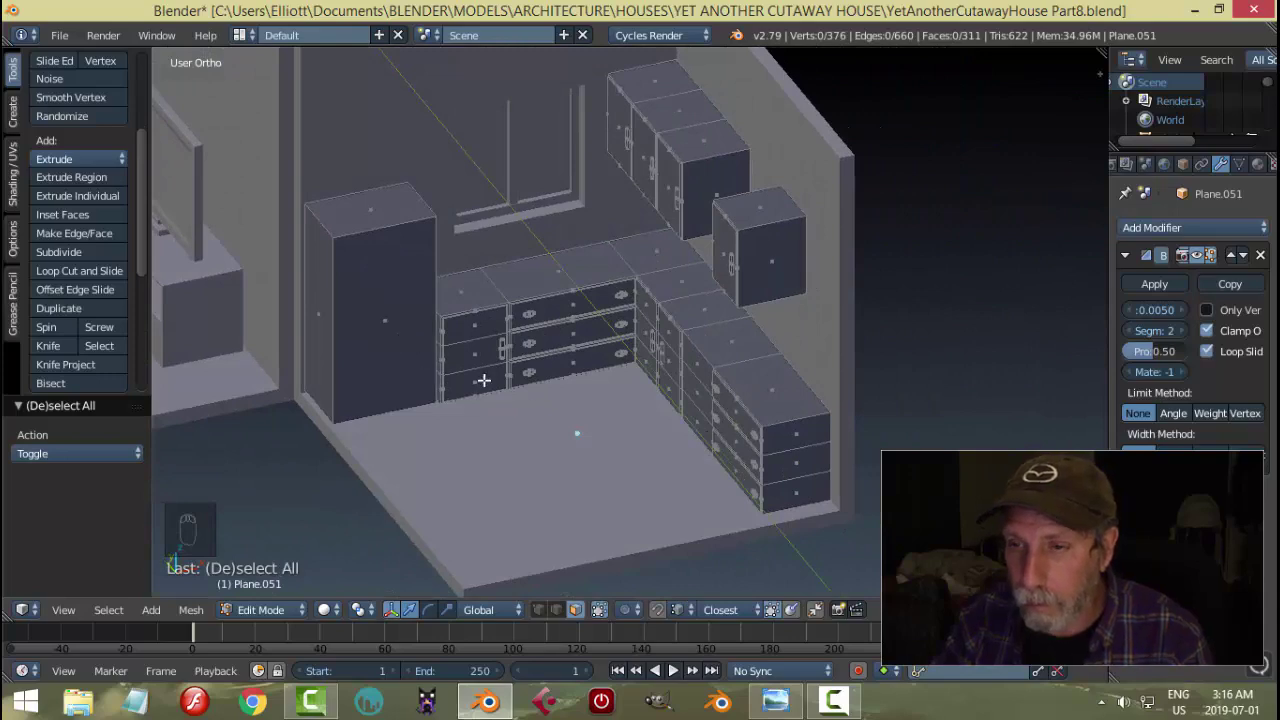
- Inset the front face of the tall refrigerator block to form a panel border
key("Tab")
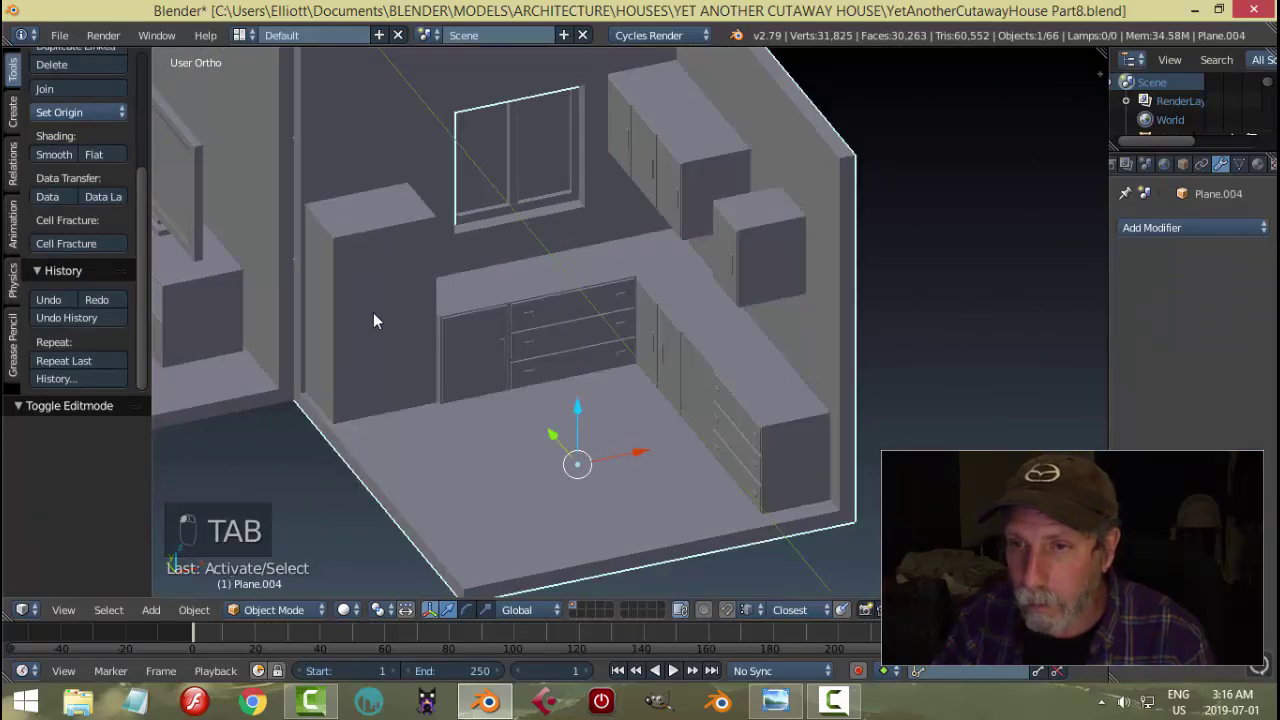
key("Tab")
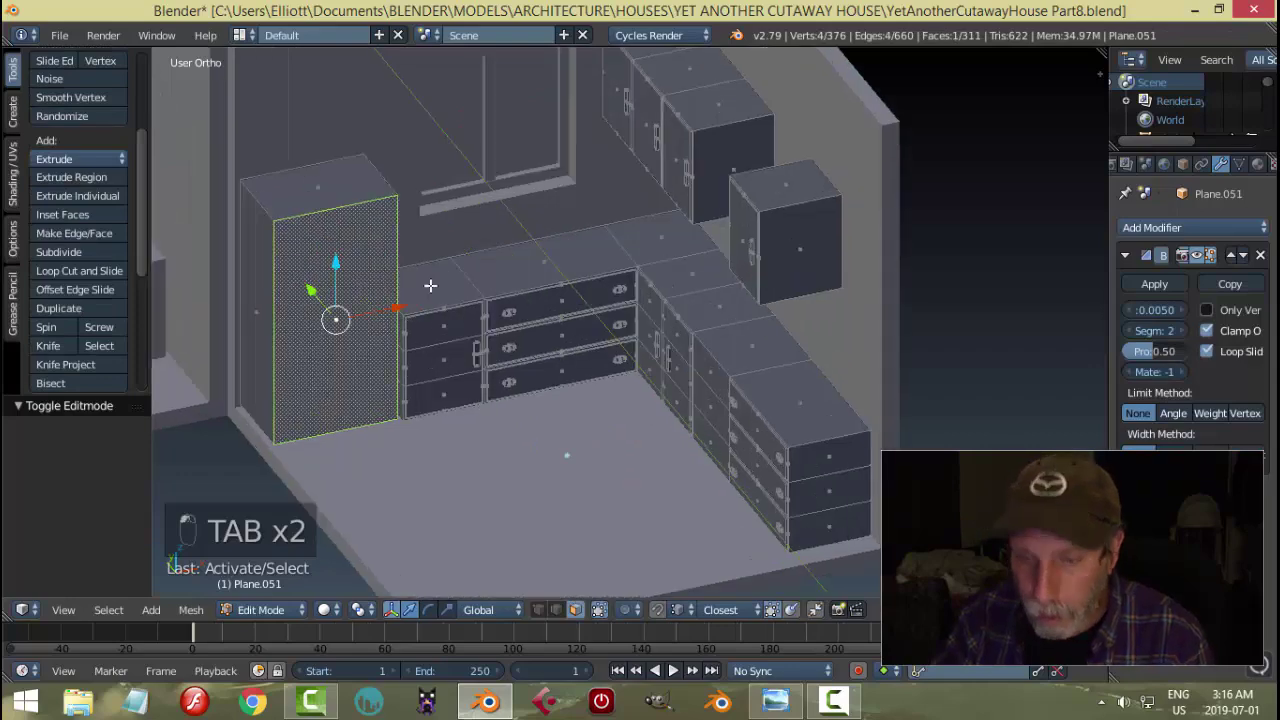
key("i")
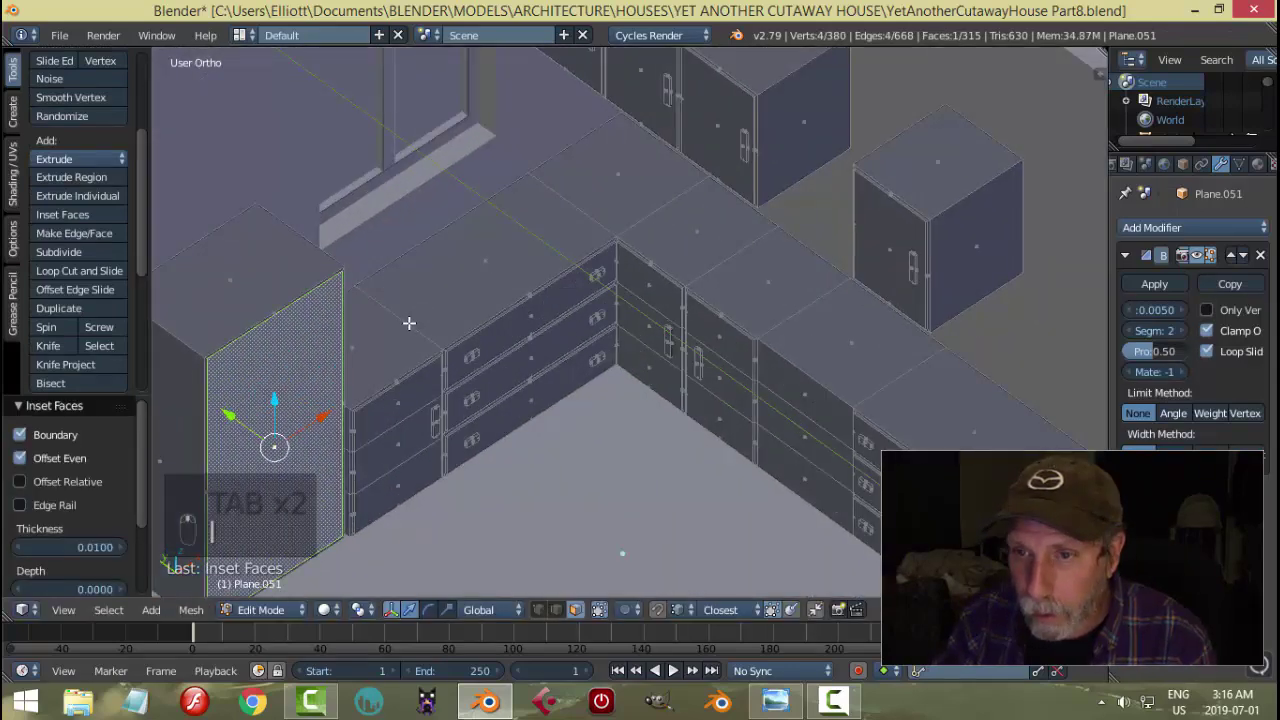
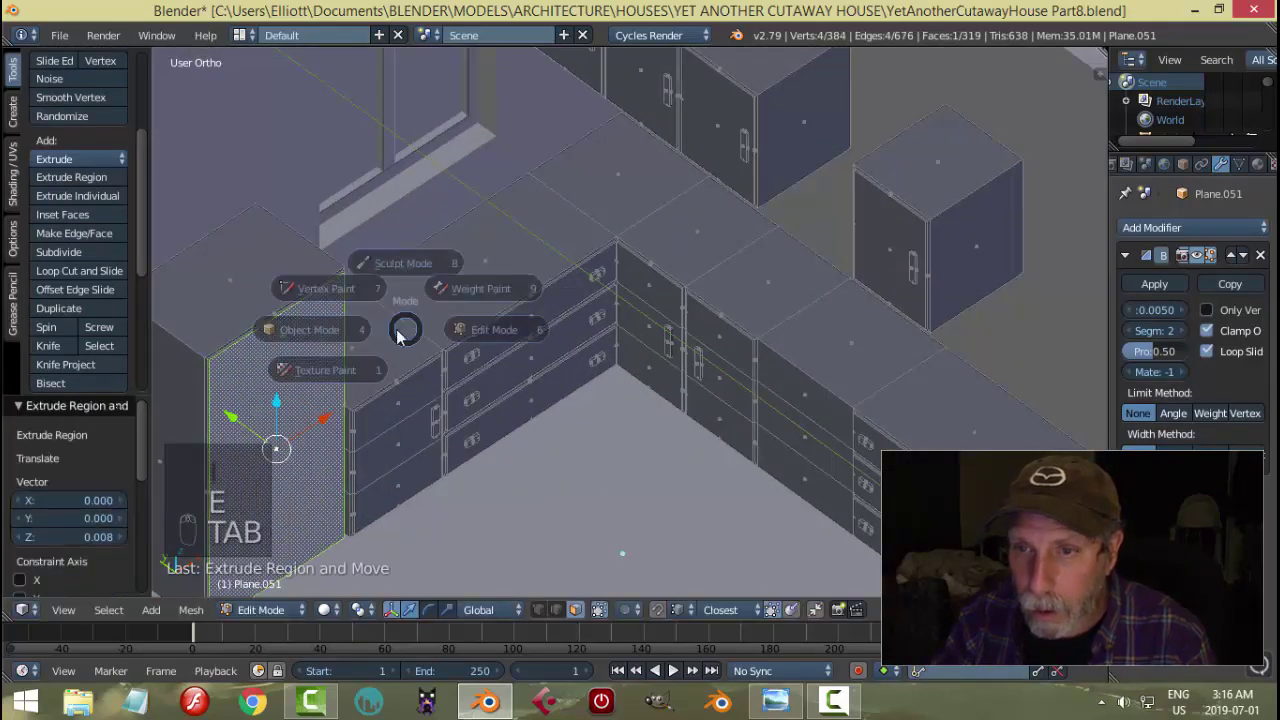
left_click_drag(385, 360, 385, 360)
key("Tab")
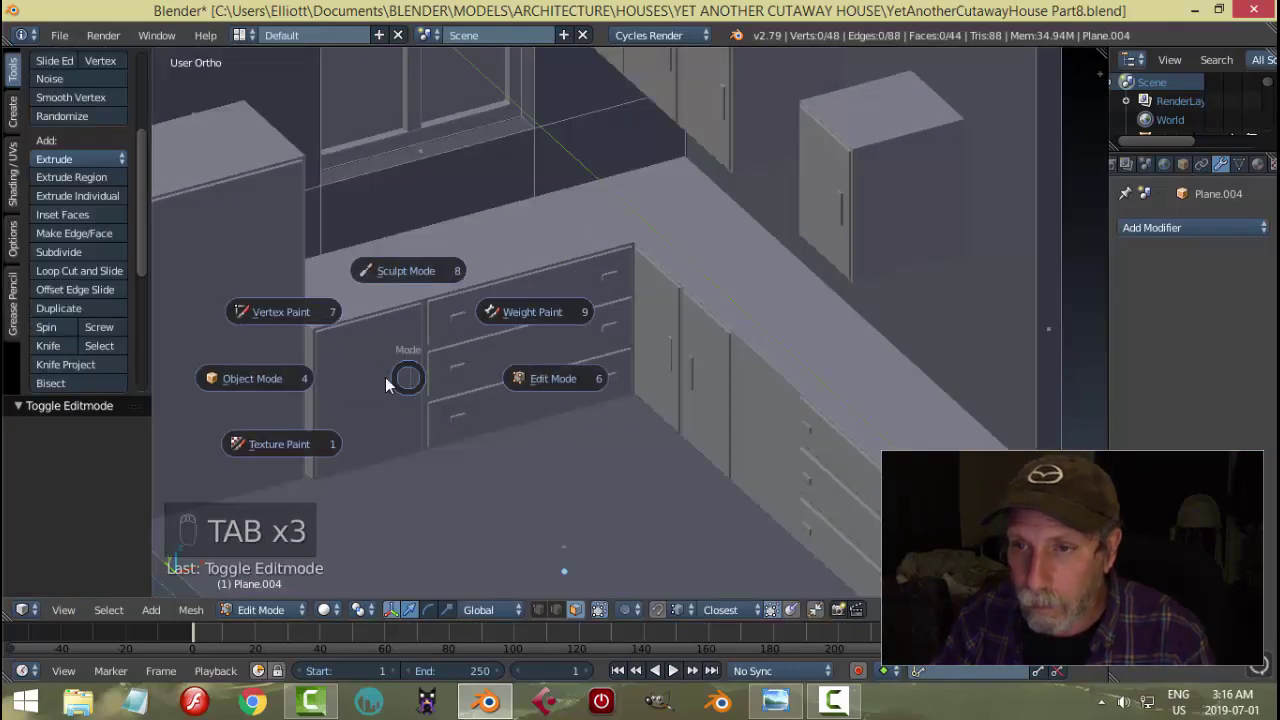
- Select the whole tall cabinet piece and shift it sideways along X into place
key("Tab")
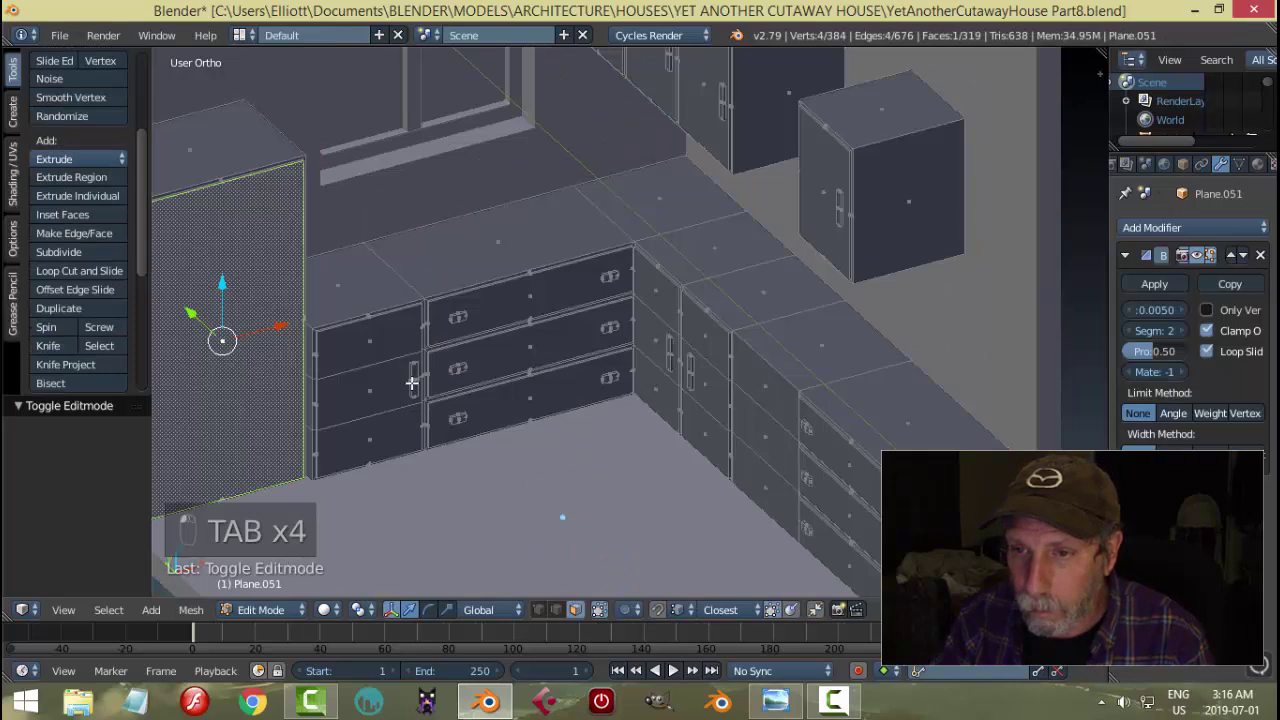
key("ctrl+l")
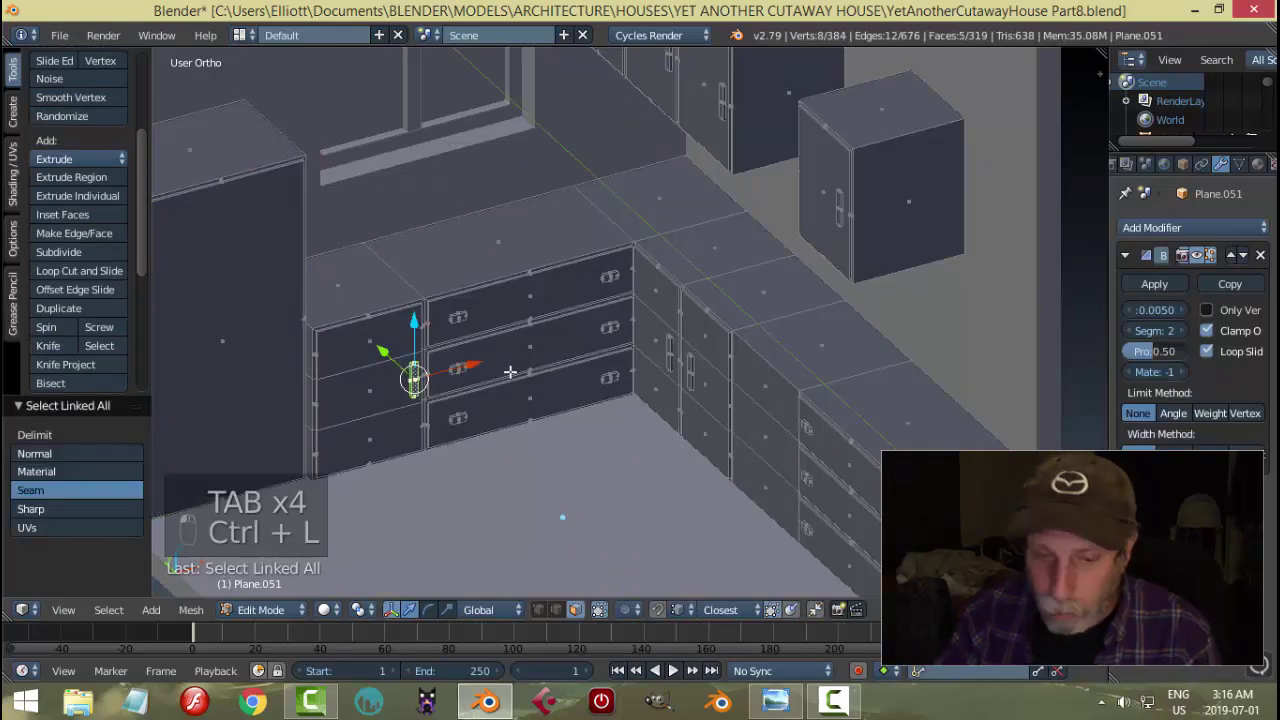
key("shift+d")
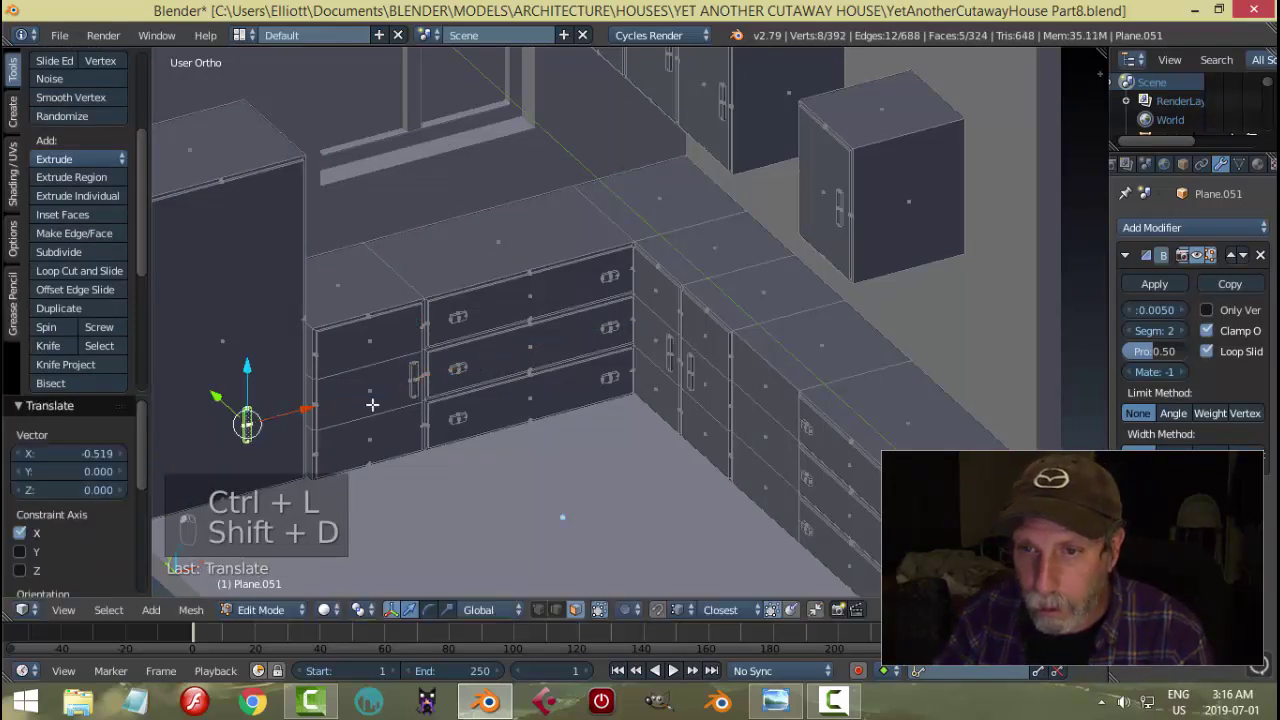
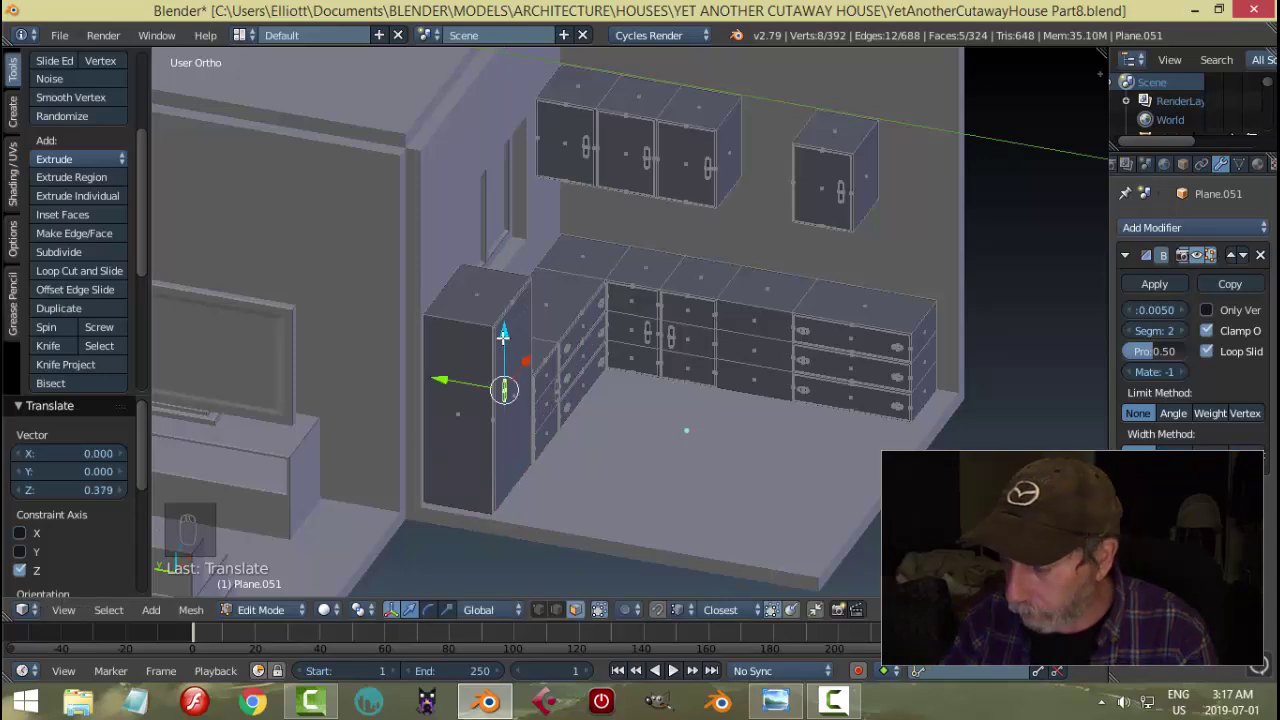
- Check the tall cabinet's position from the side and front orthographic views
key("KP_3")
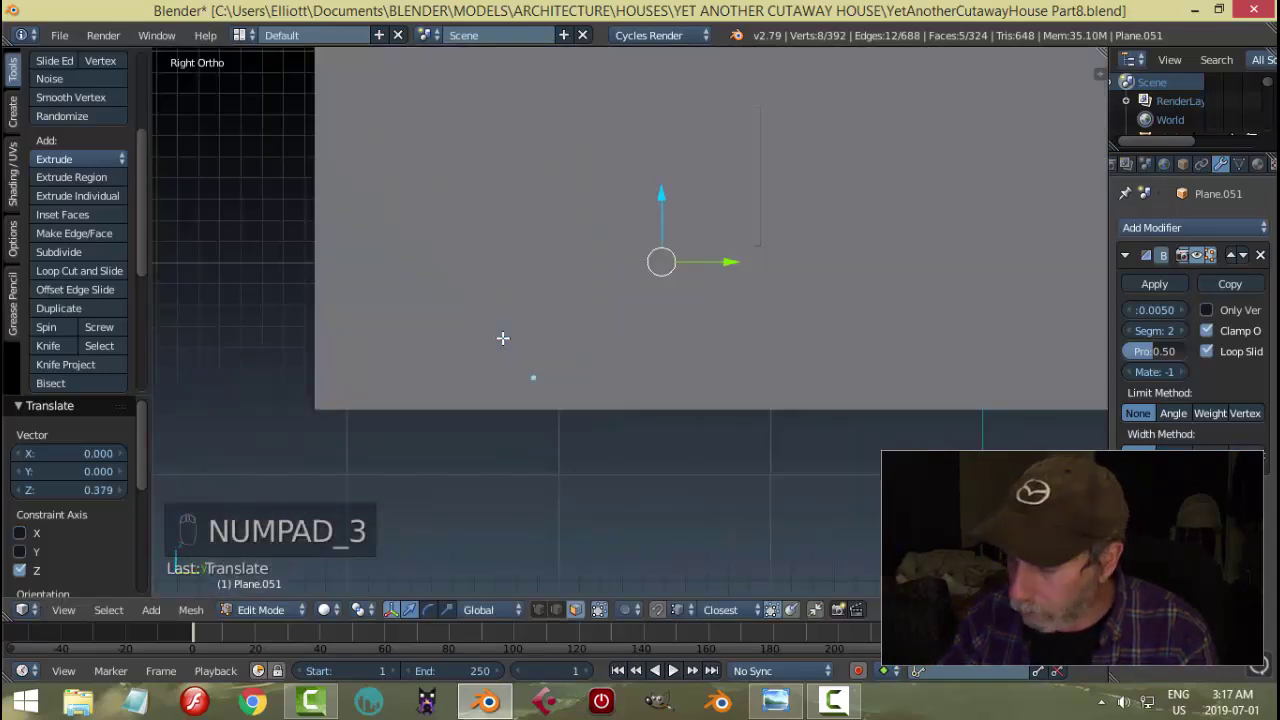
key("KP_1")
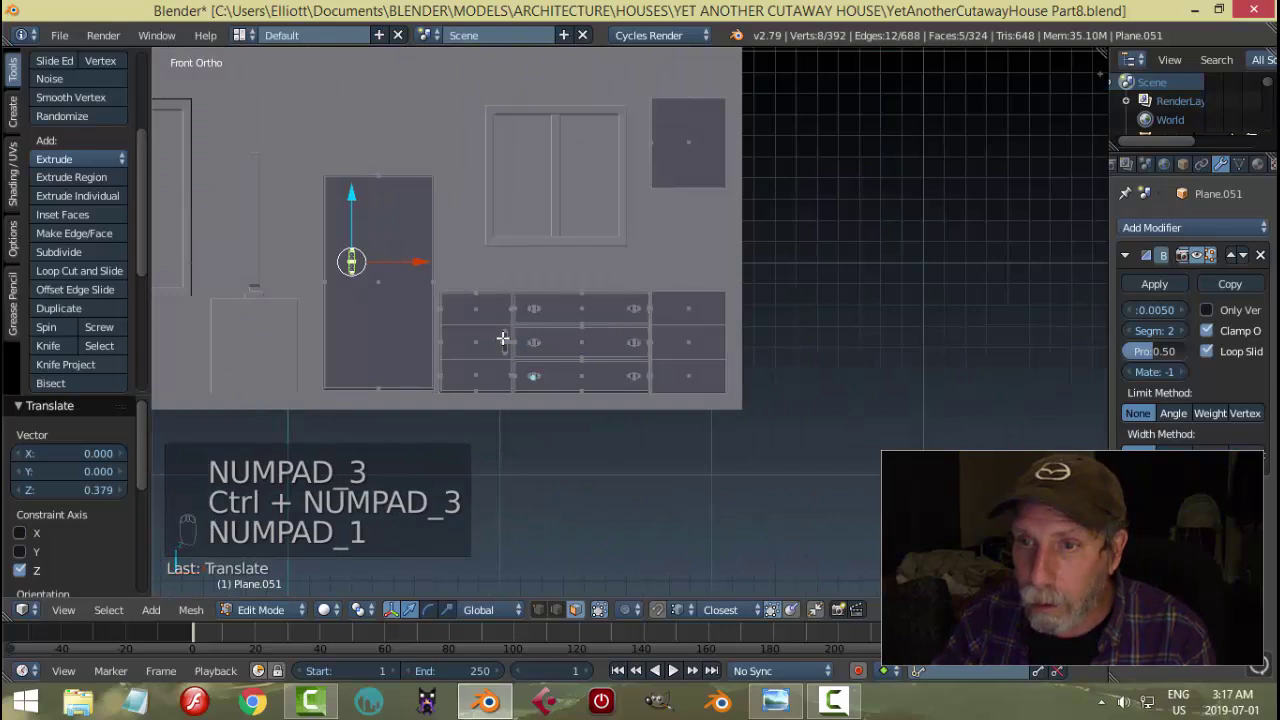
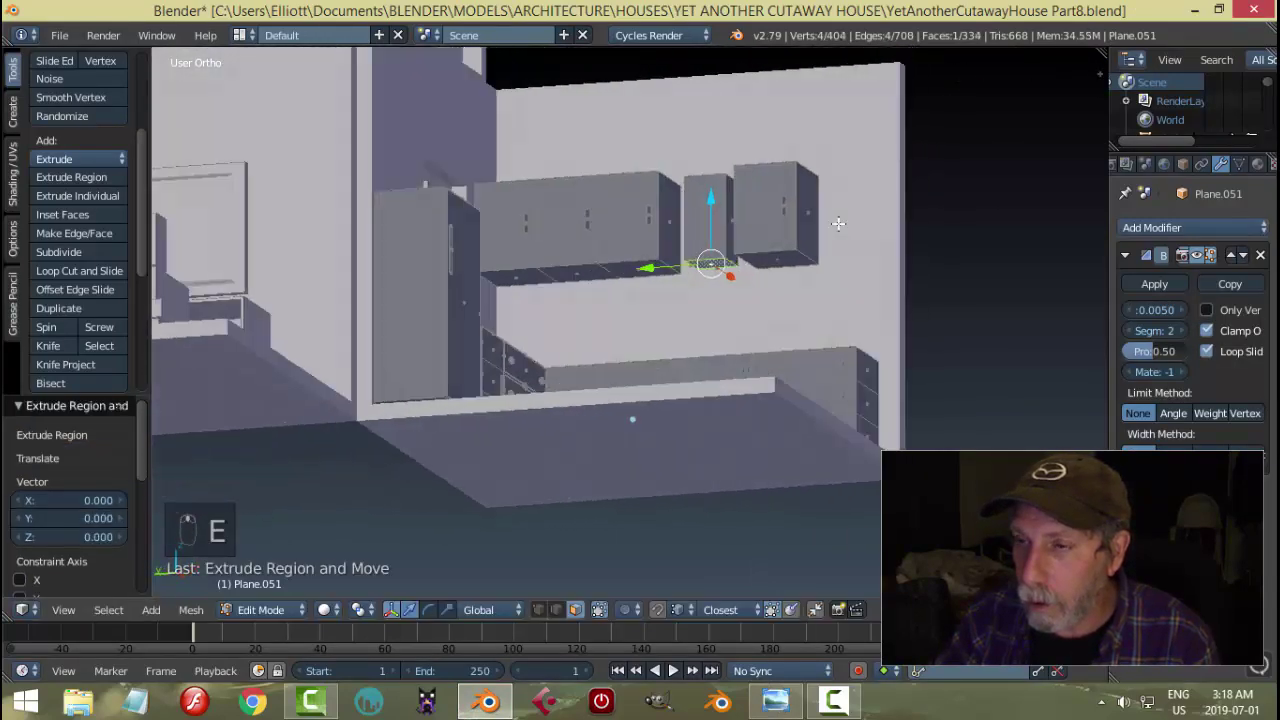
- Scale the narrow box's bottom face outward and in depth, then extrude it down into a tapered range hood
key("s")
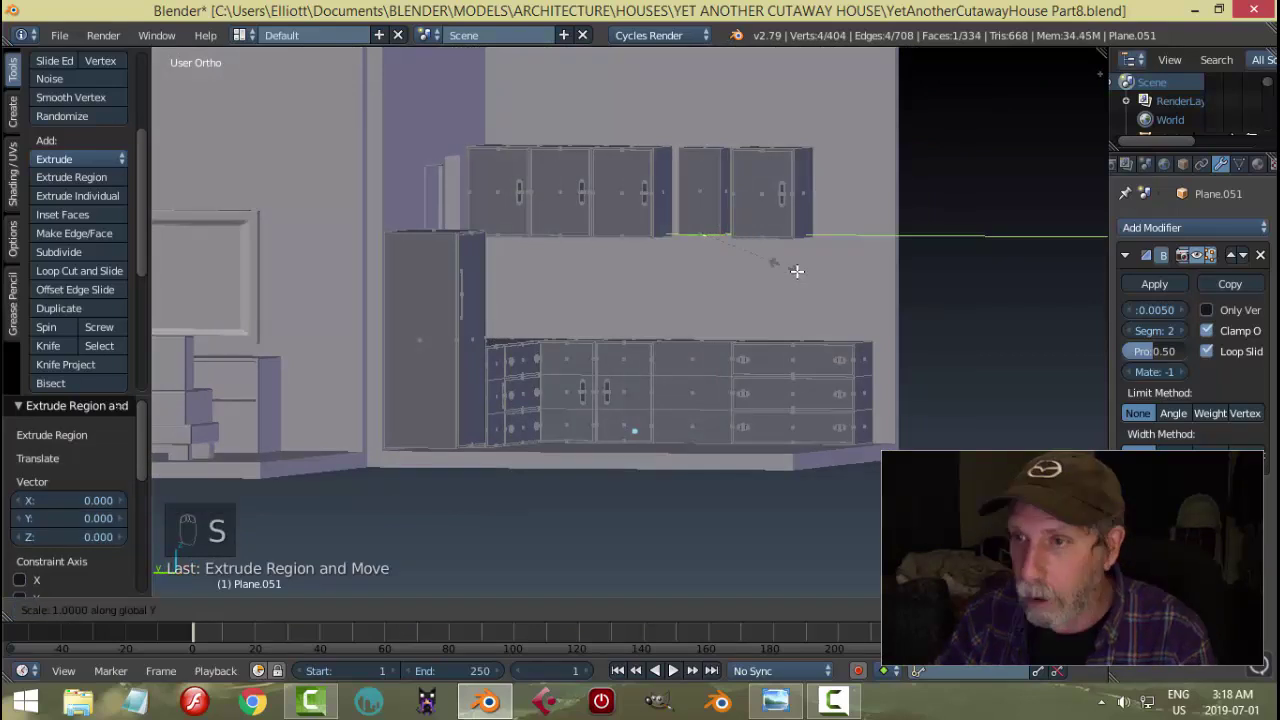
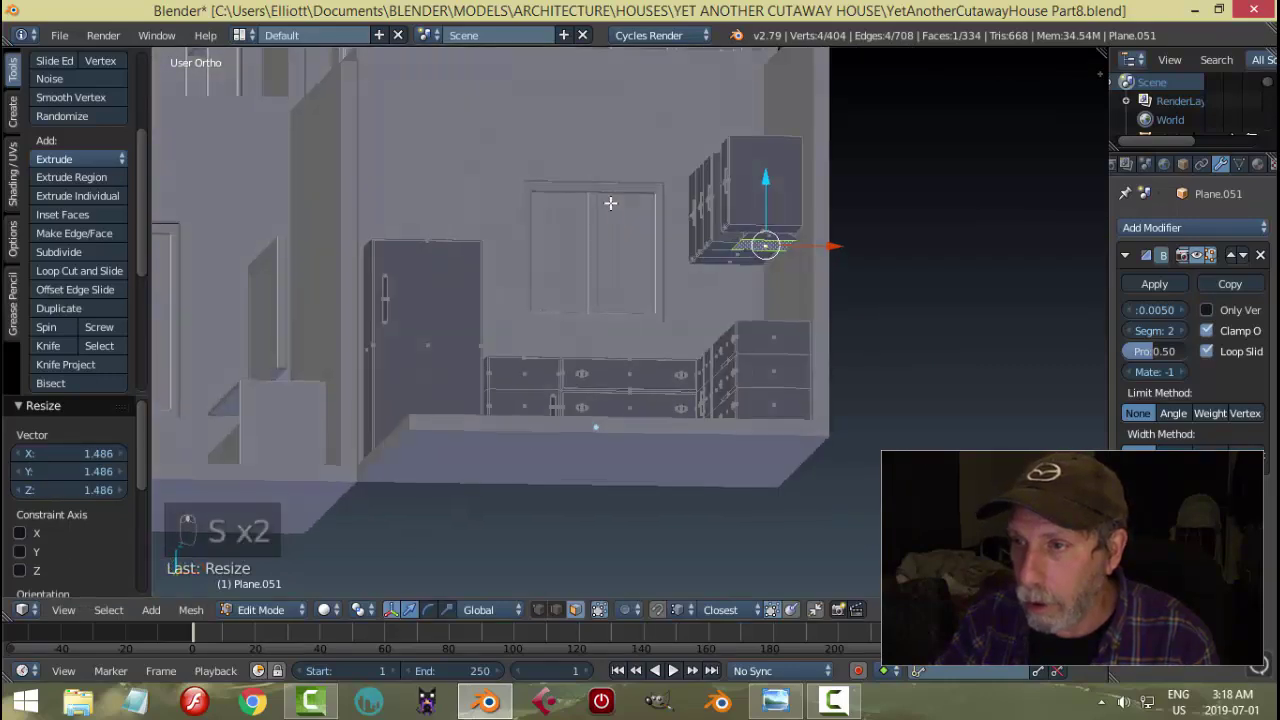
key("ctrl+z")
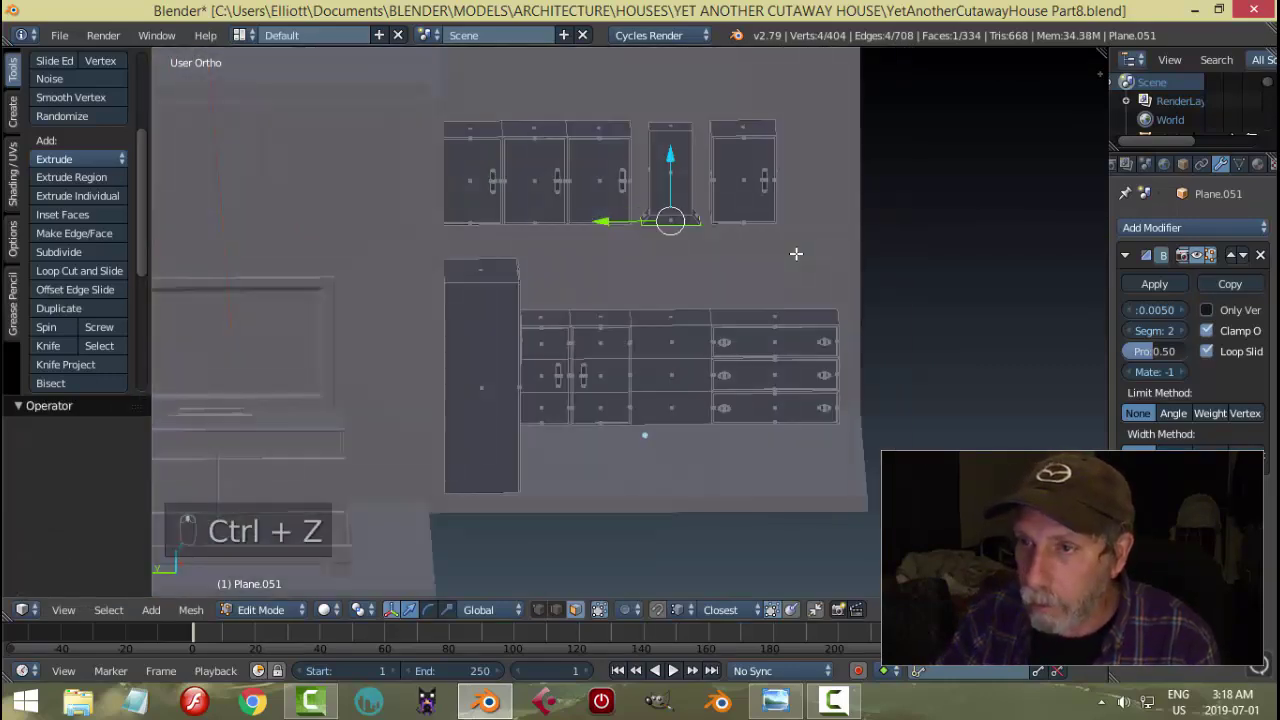
key("s")
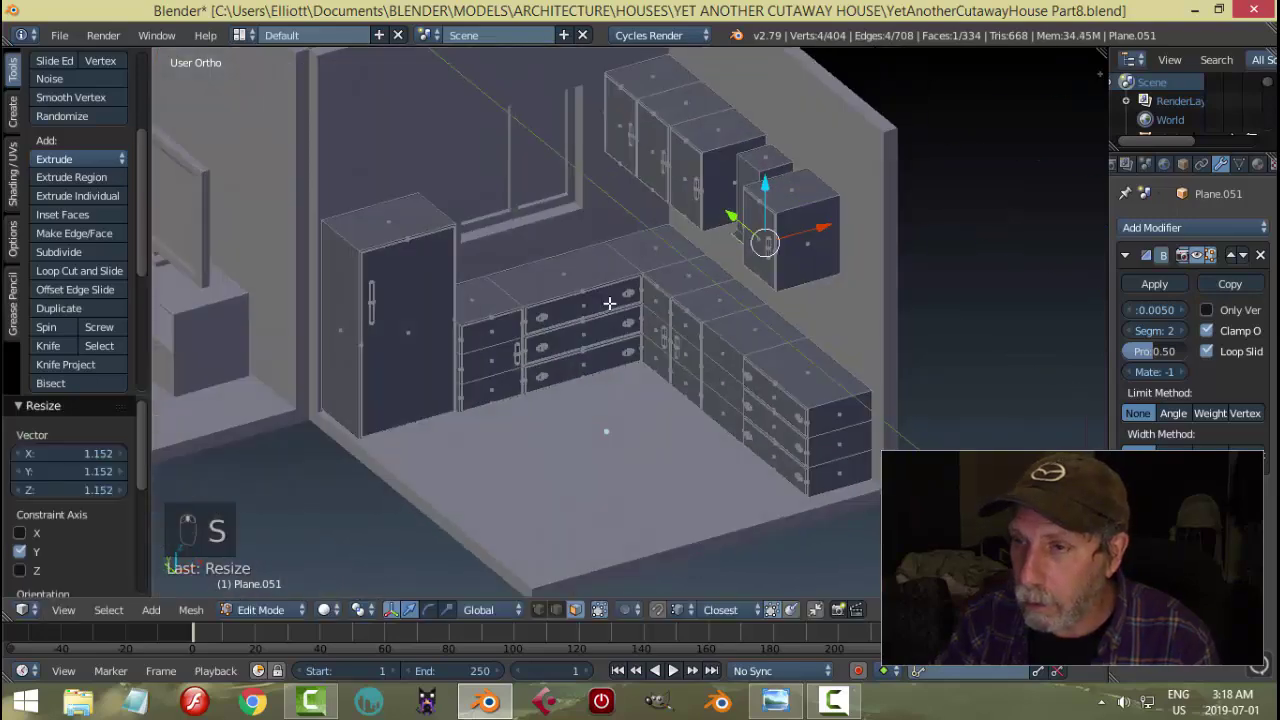
key("a")
key("ctrl+Tab")
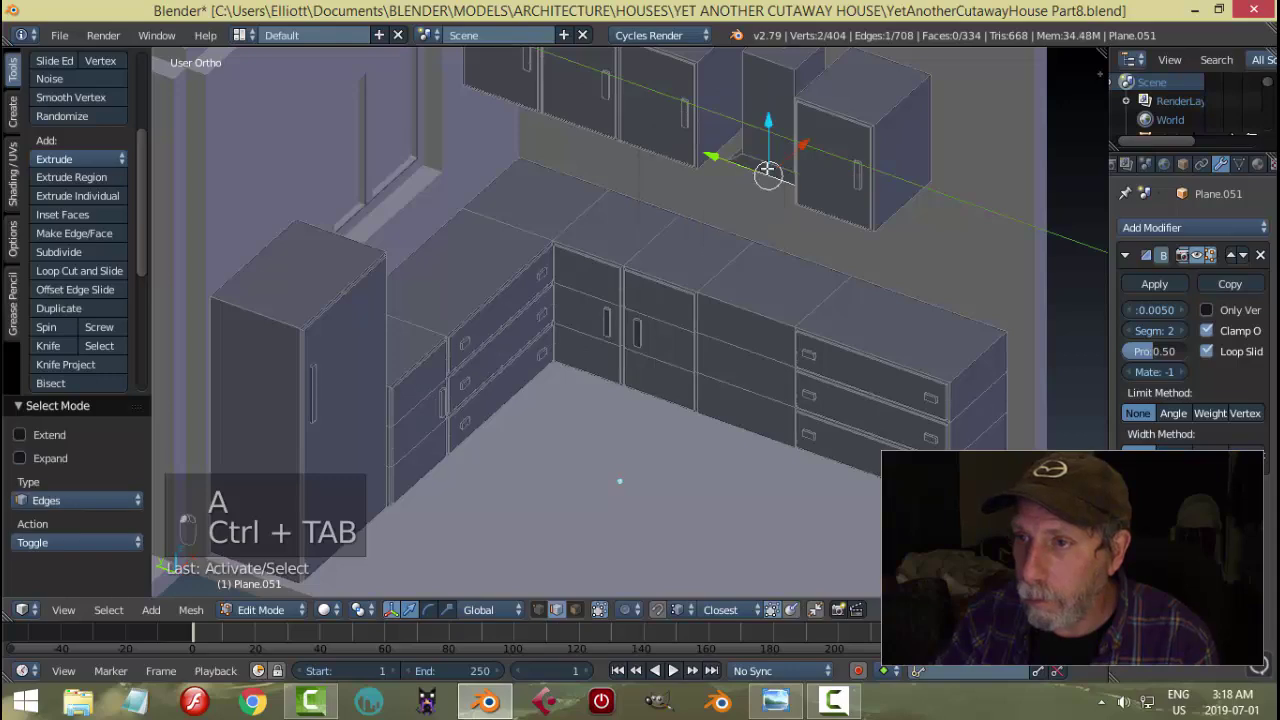
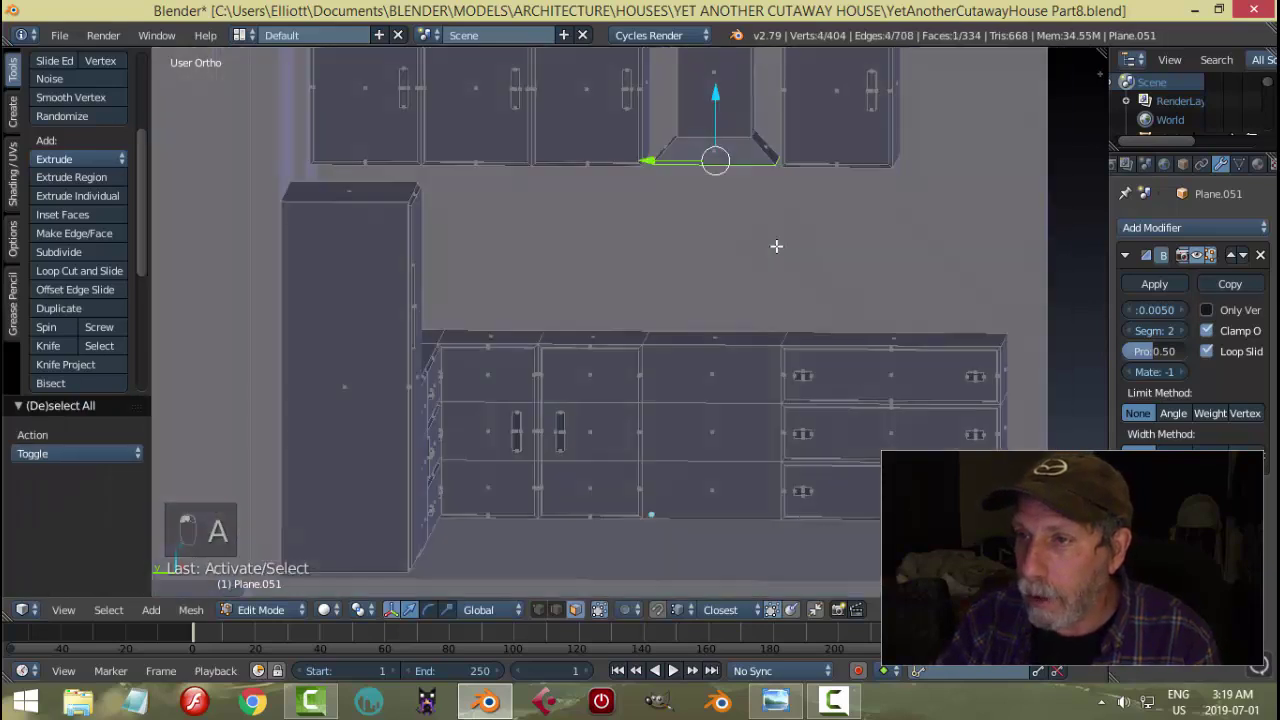
key("e")
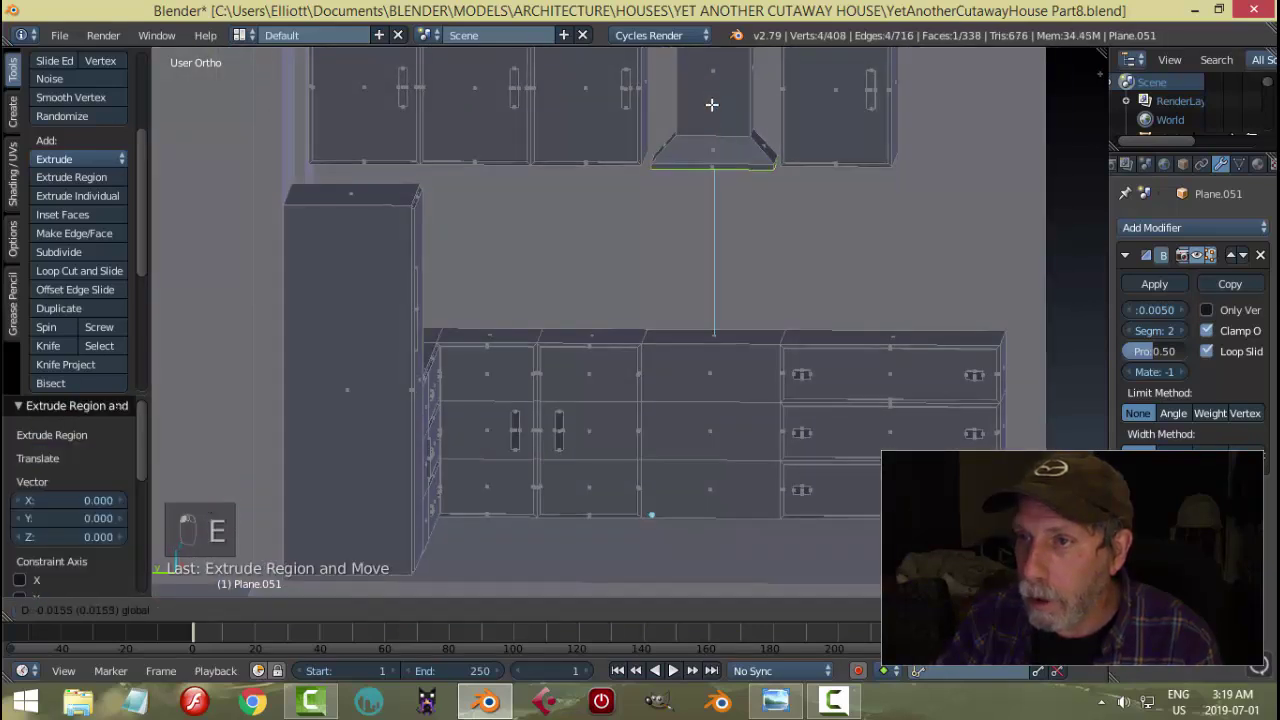
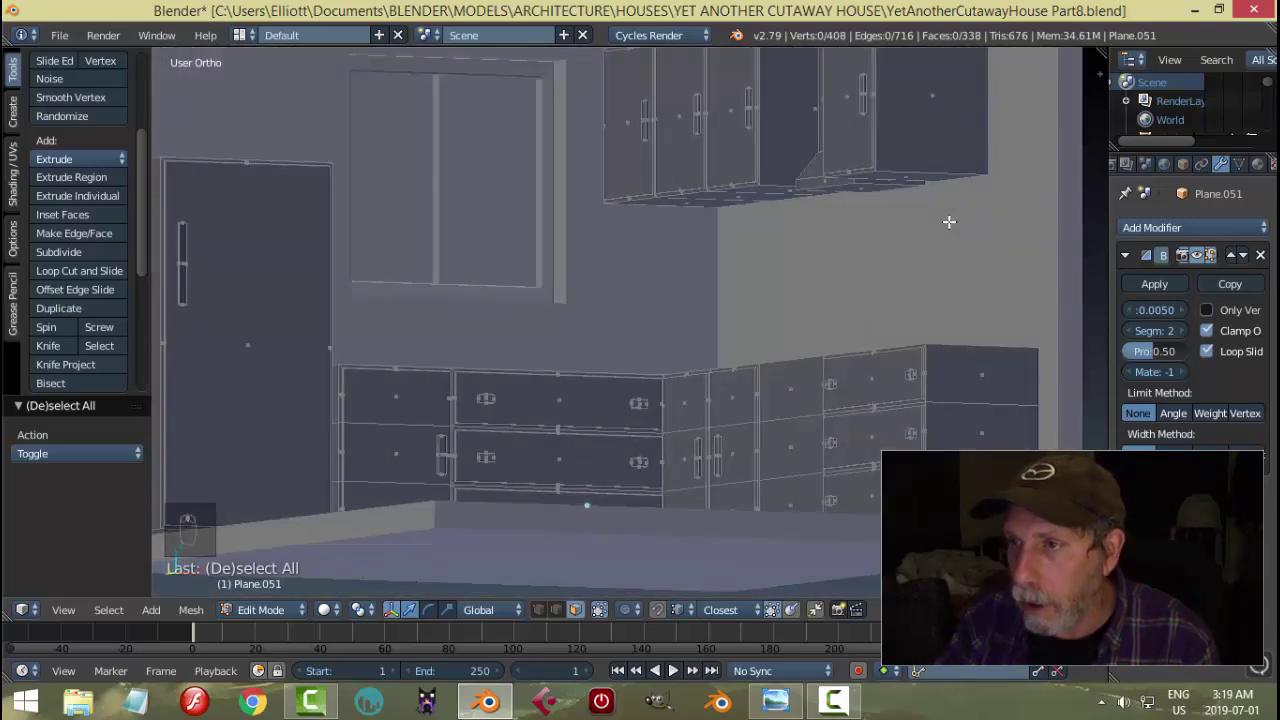
key("Tab")
- Leave mesh editing, save, and orbit around the kitchen to inspect the new range hood
key("a")
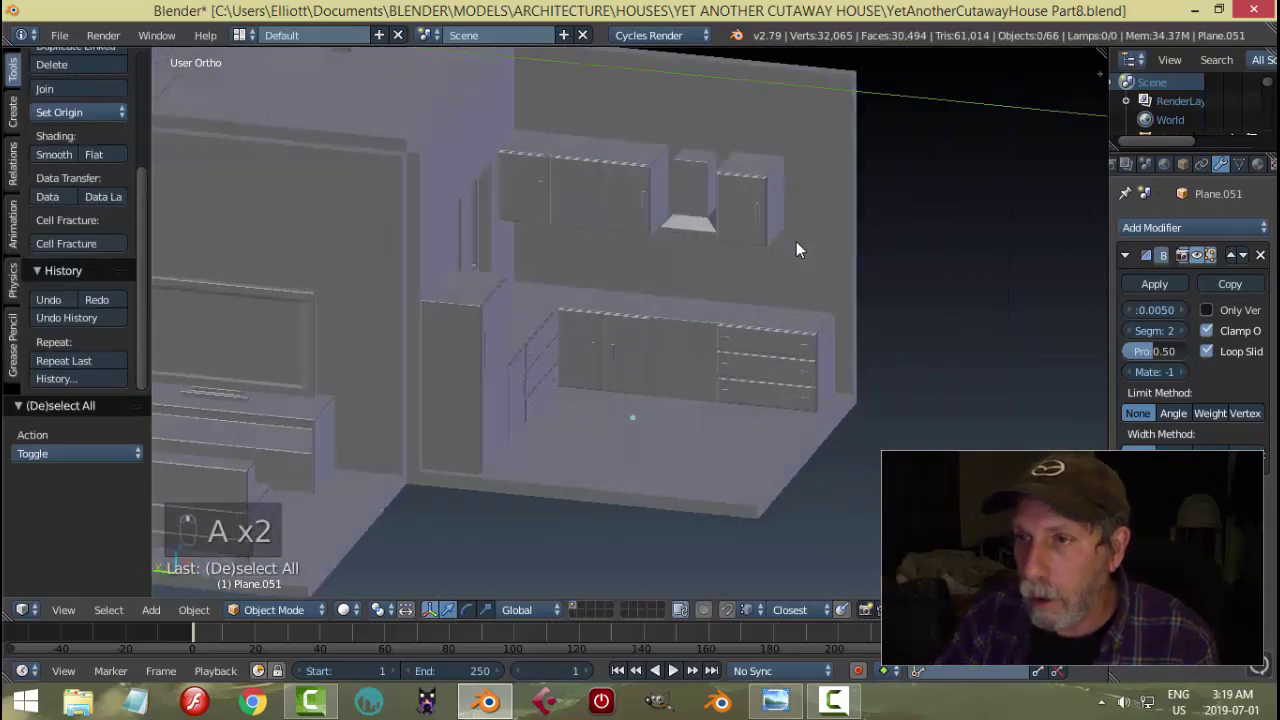
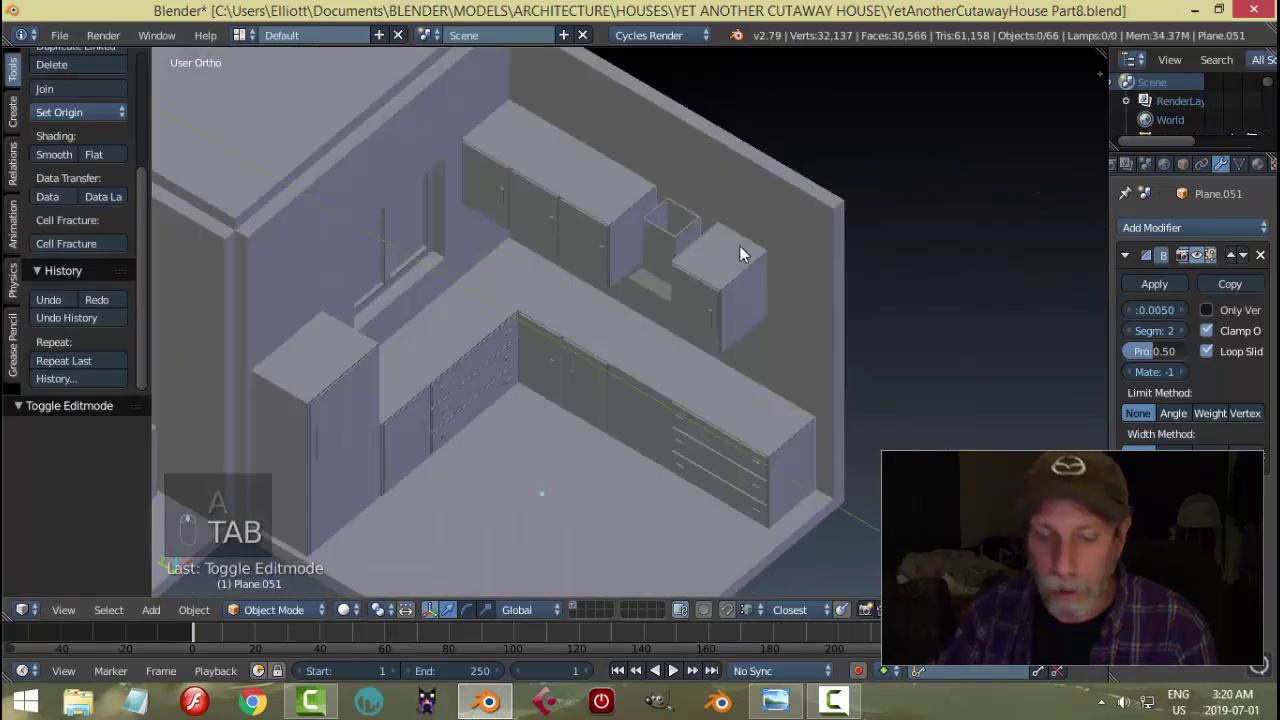
key("ctrl+s")
left_click_drag(762, 241, 708, 289)
middle_click(666, 334)
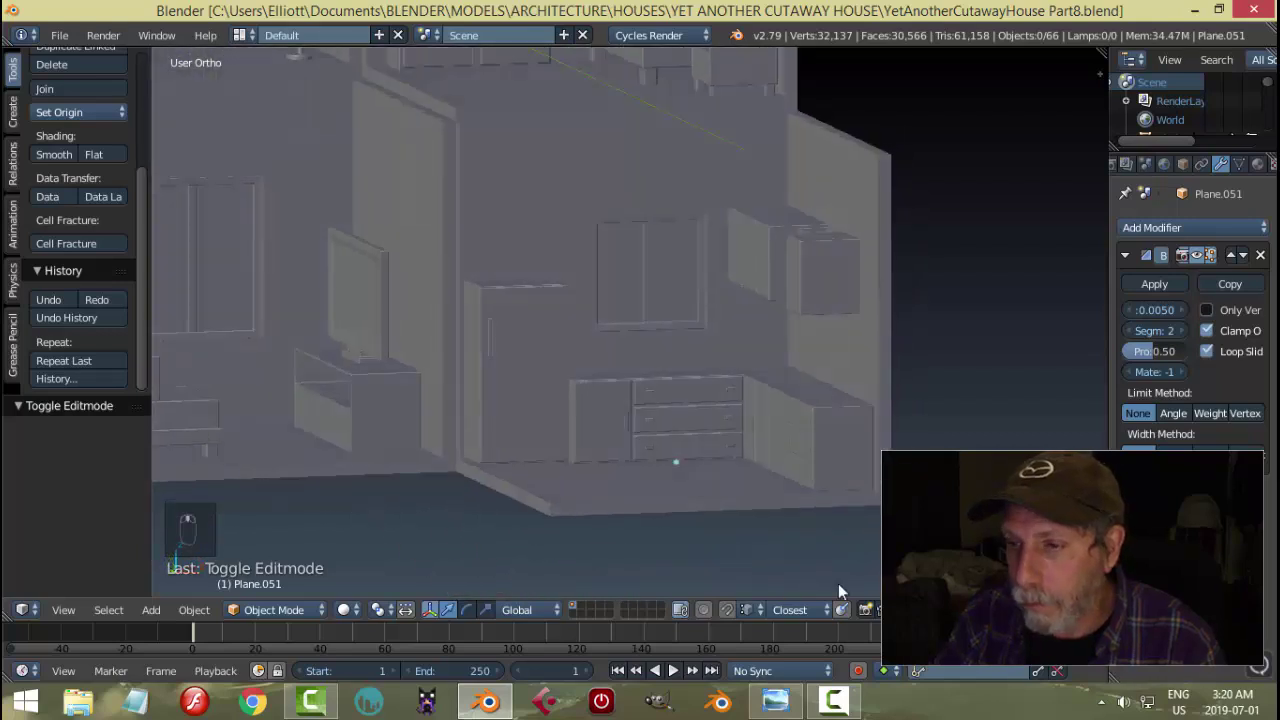
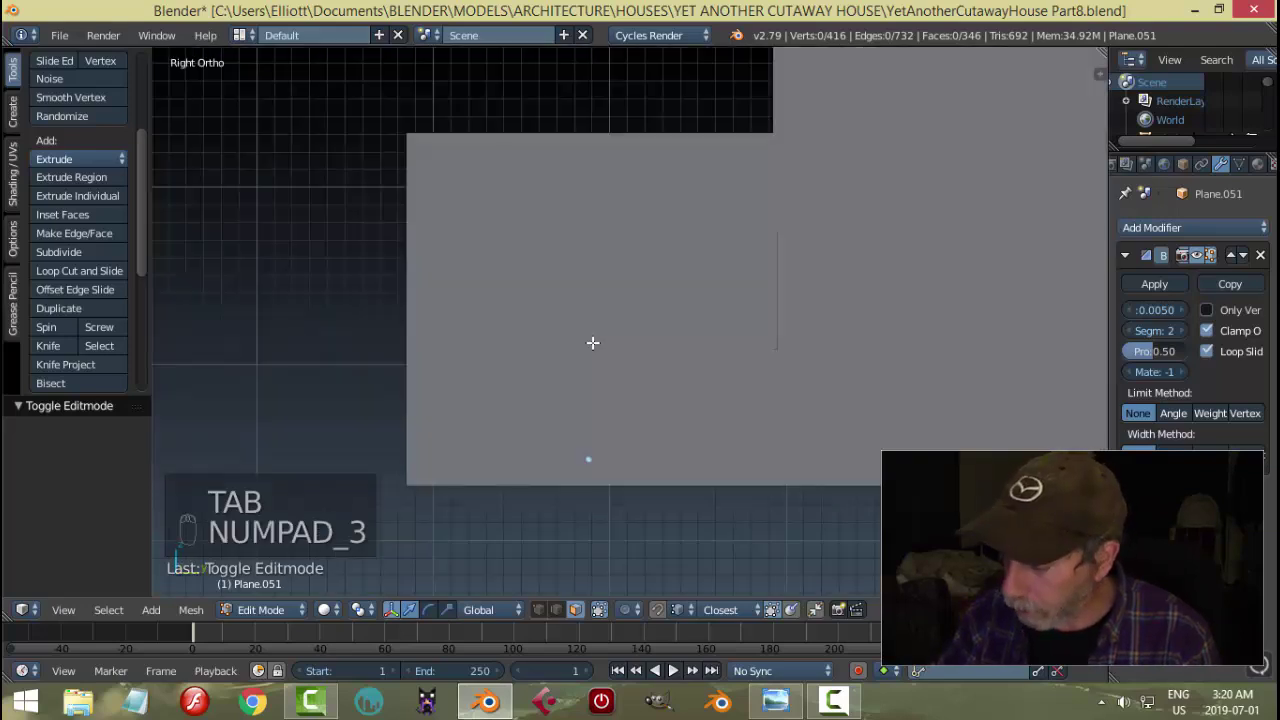
- In wireframe front view, box-select the top edge of the tall cabinet left of the window
key("ctrl+KP_3")
key("z")
key("b")
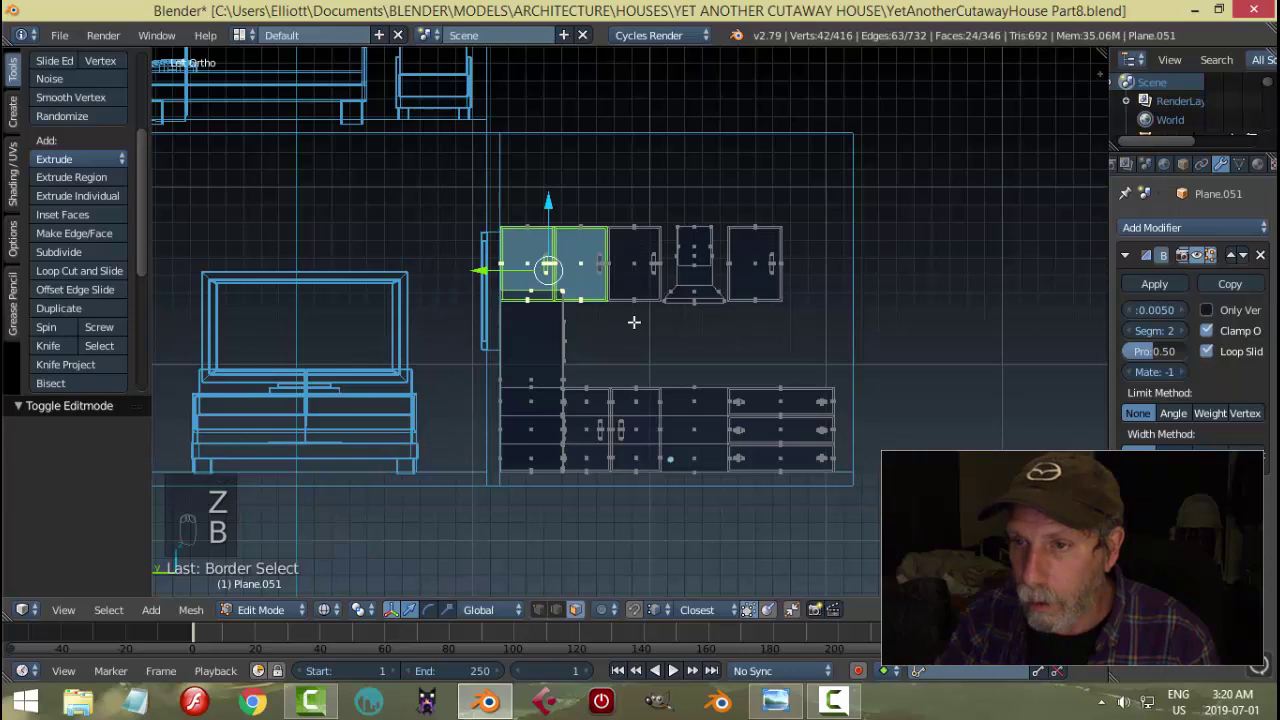
key("a")
key("KP_1")
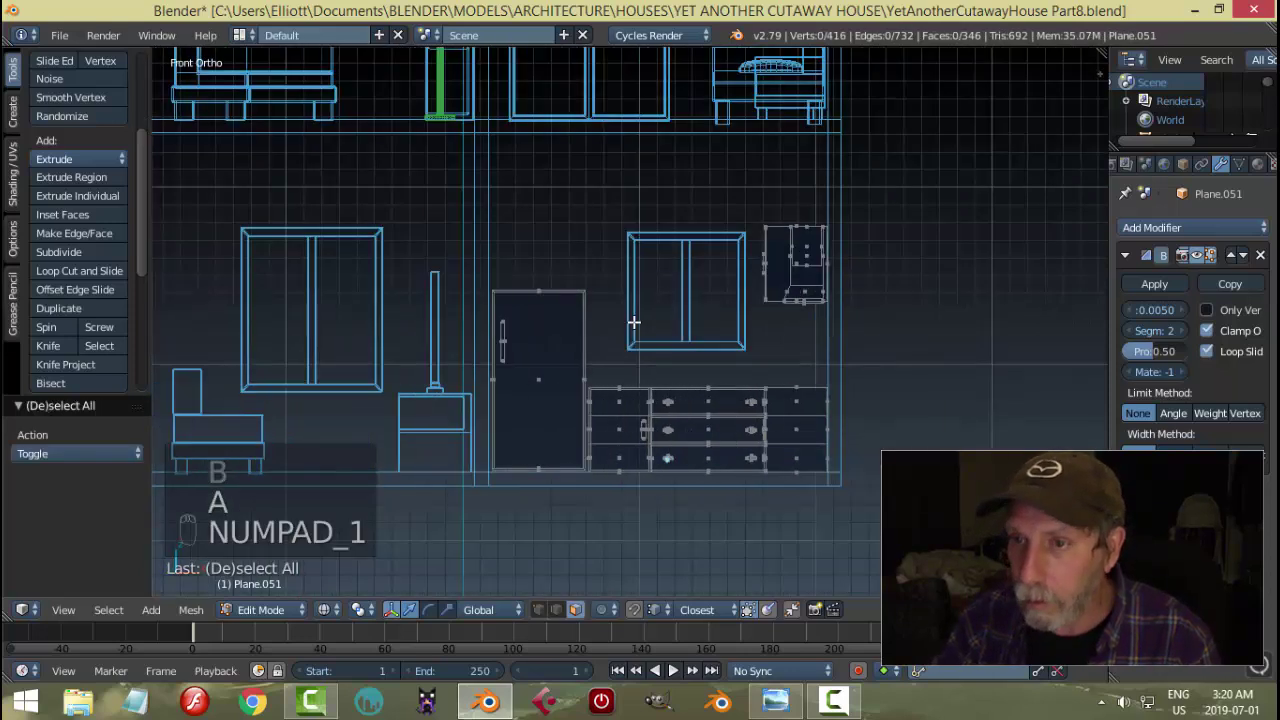
key("b")
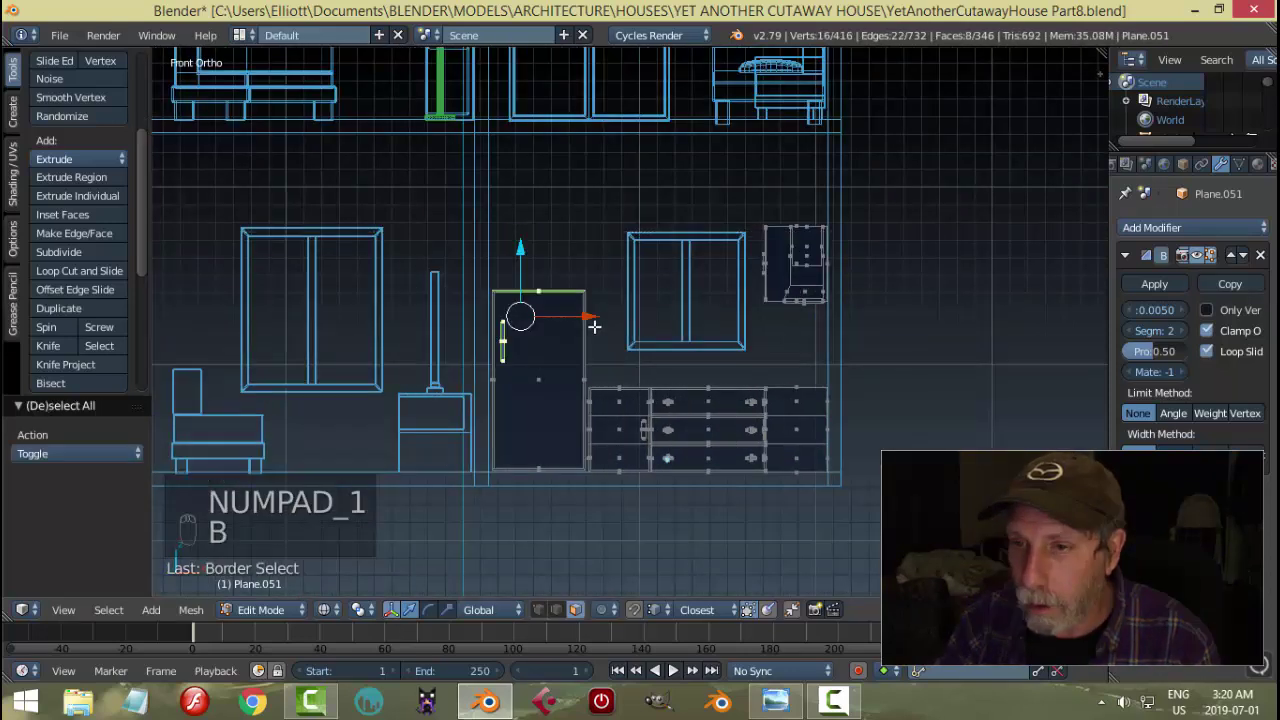
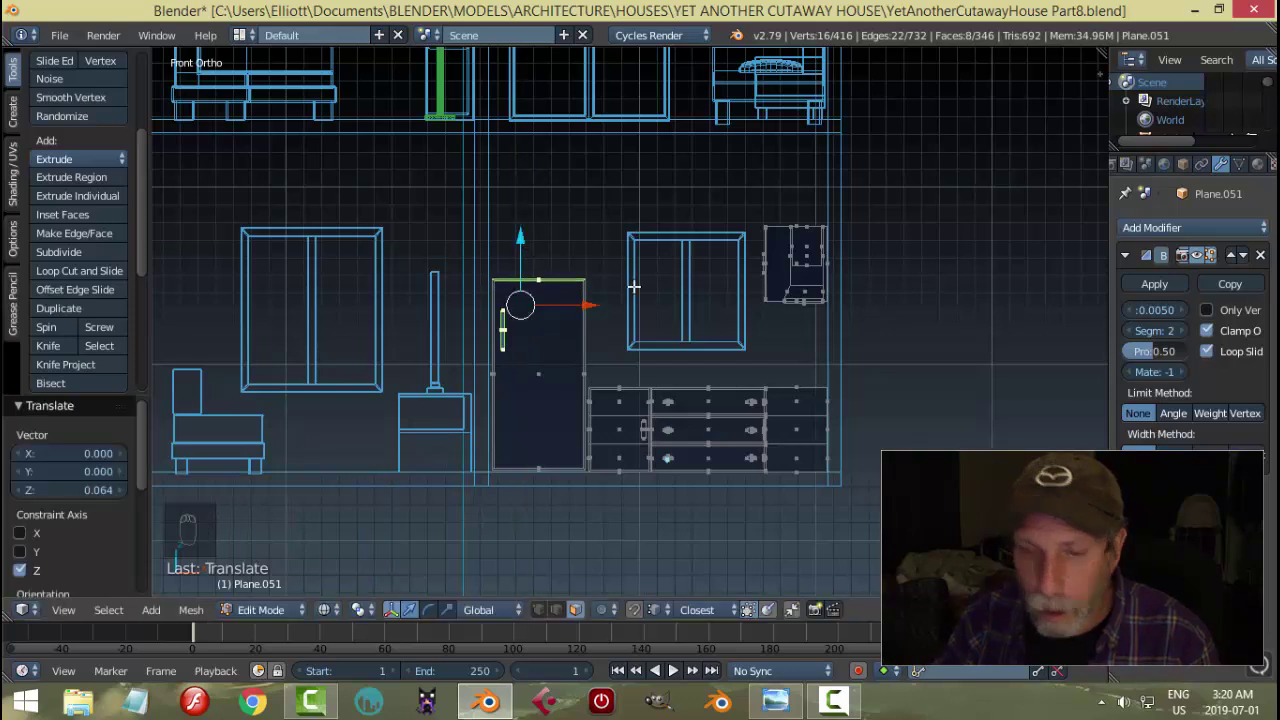
- Raise the selected top slightly along Z, return to solid shading, exit editing and save
key("a")
key("z")
key("Tab")
key("a")
key("ctrl+s")
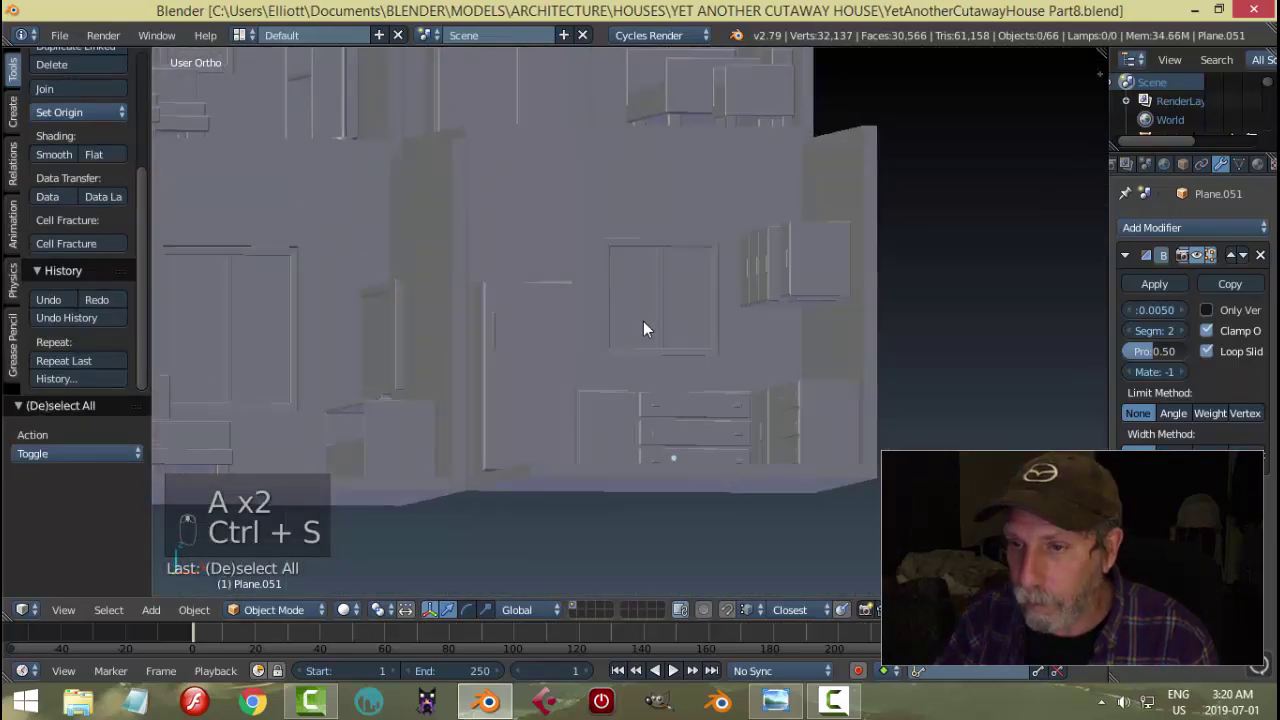
- Nudge the selected counter end pieces slightly, zoom out to the whole kitchen and deselect everything
left_click_drag(553, 461, 627, 478)
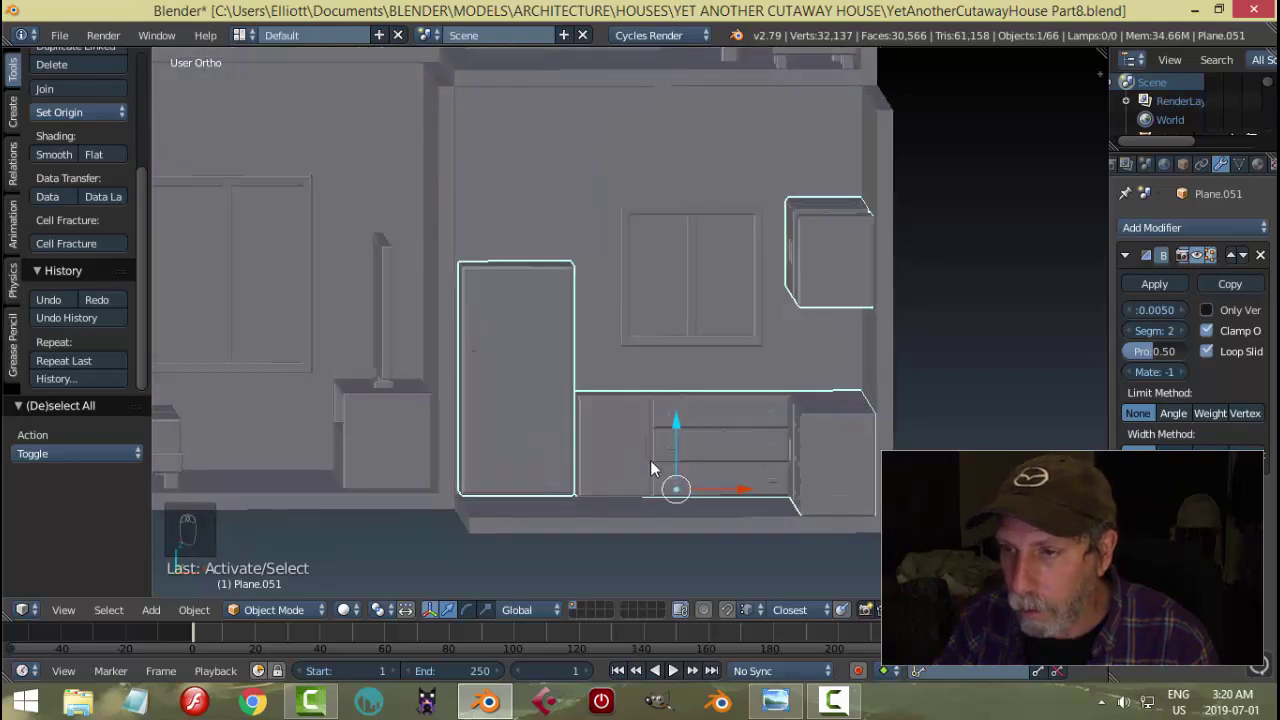
left_click_drag(686, 425, 685, 421)
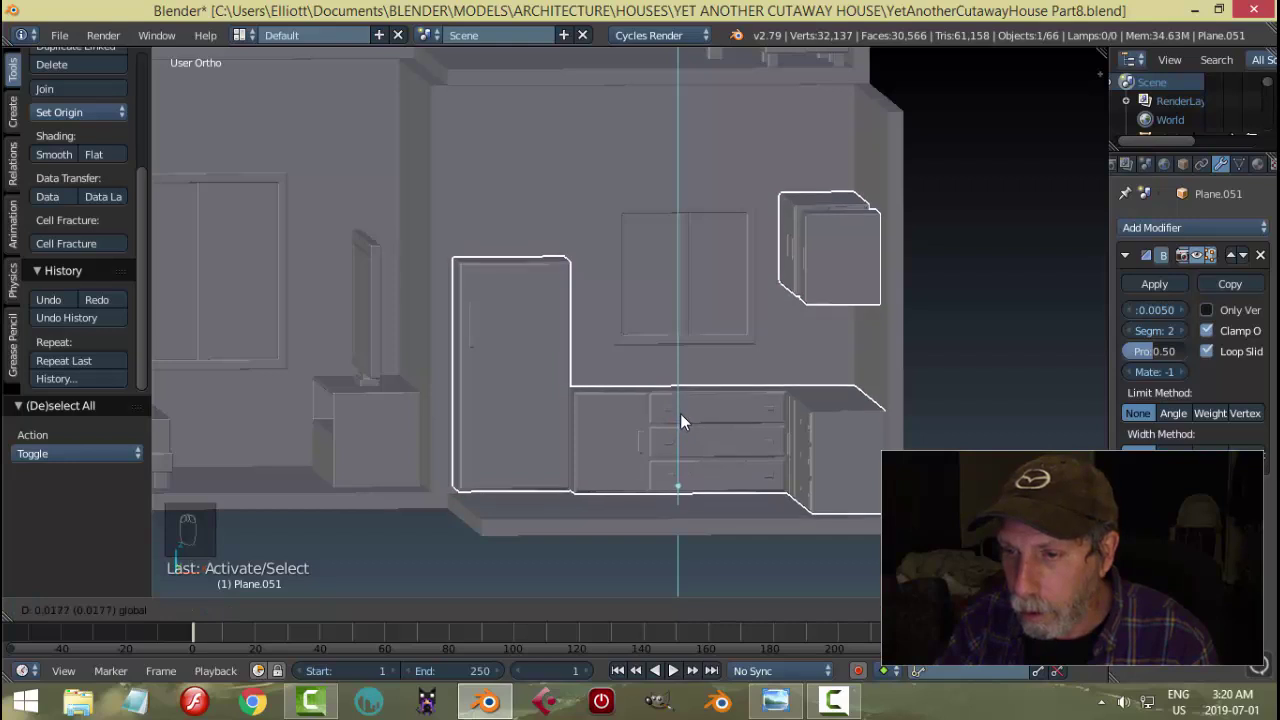
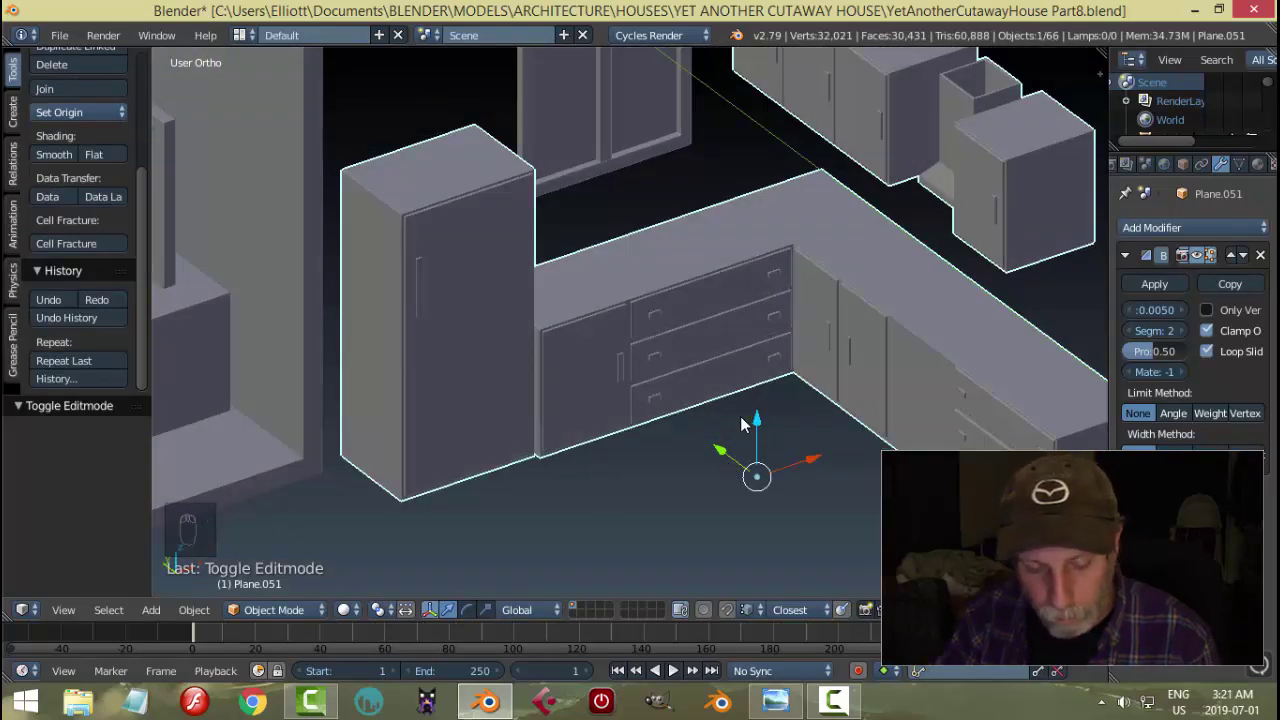
key("alt+h")
key("a")
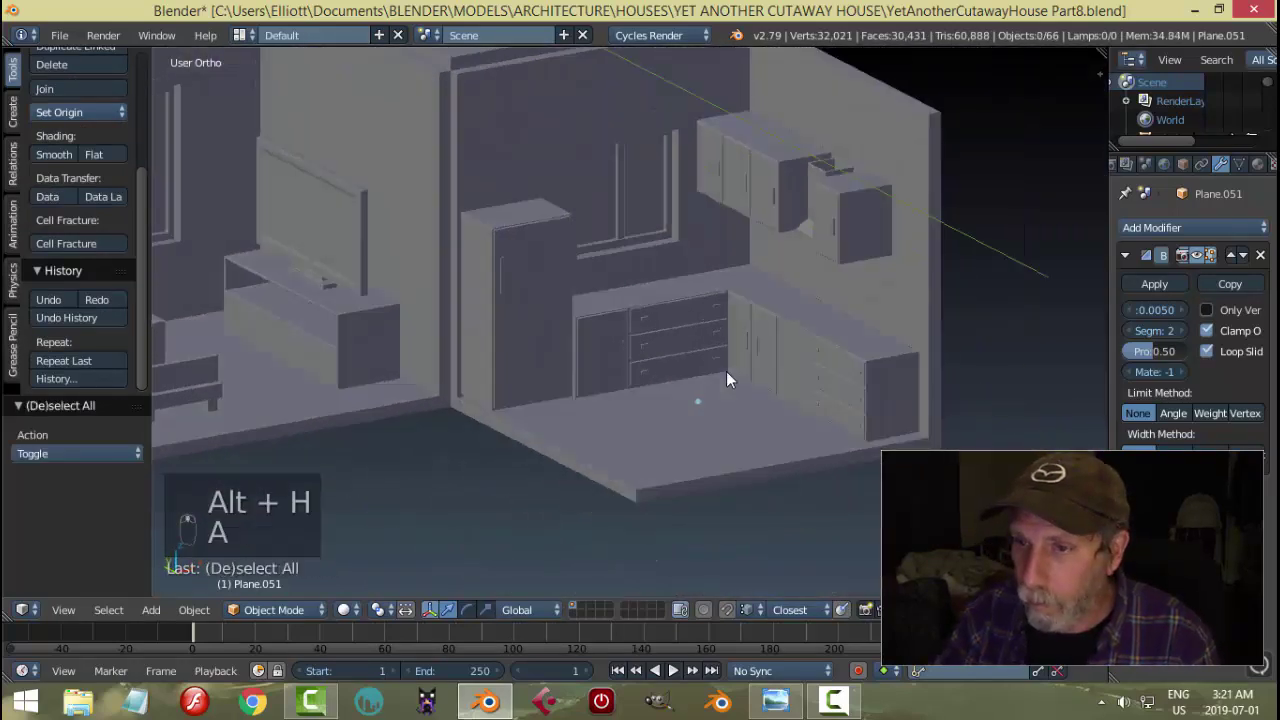
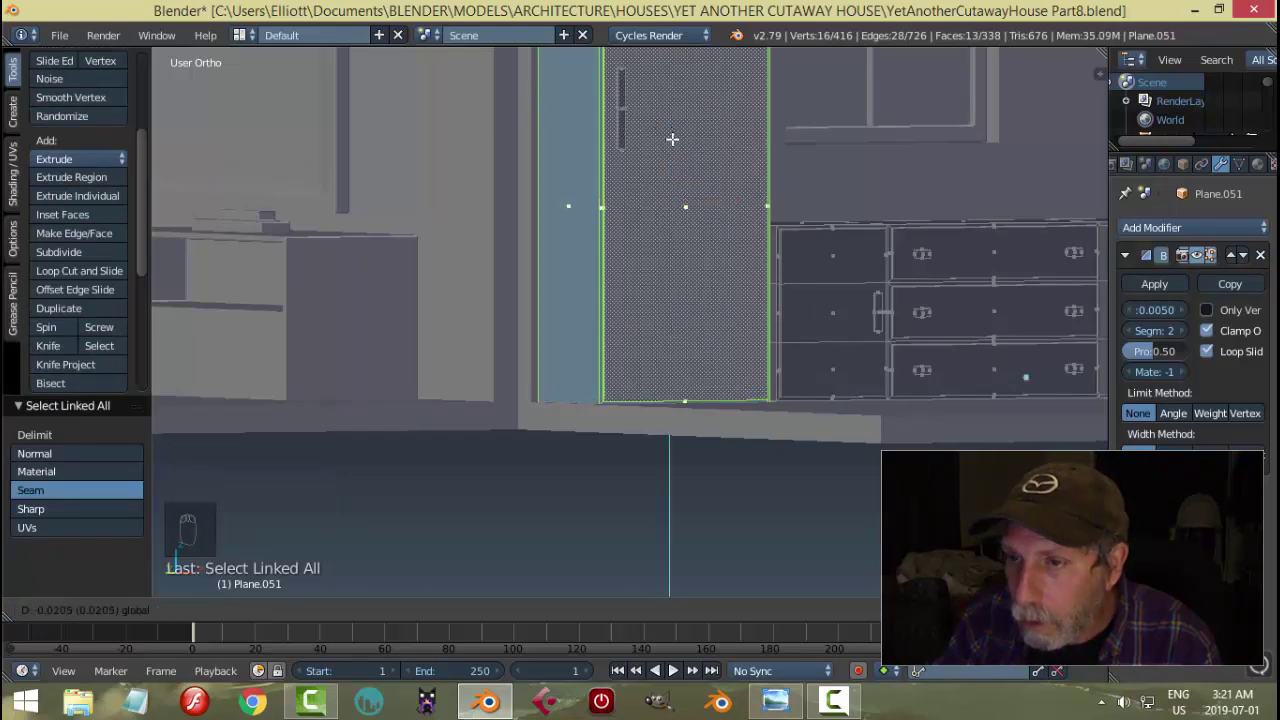
- Exit counter mesh editing, clear the selection and save the scene before comparing with the reference
key("a")
key("Tab")
key("a")
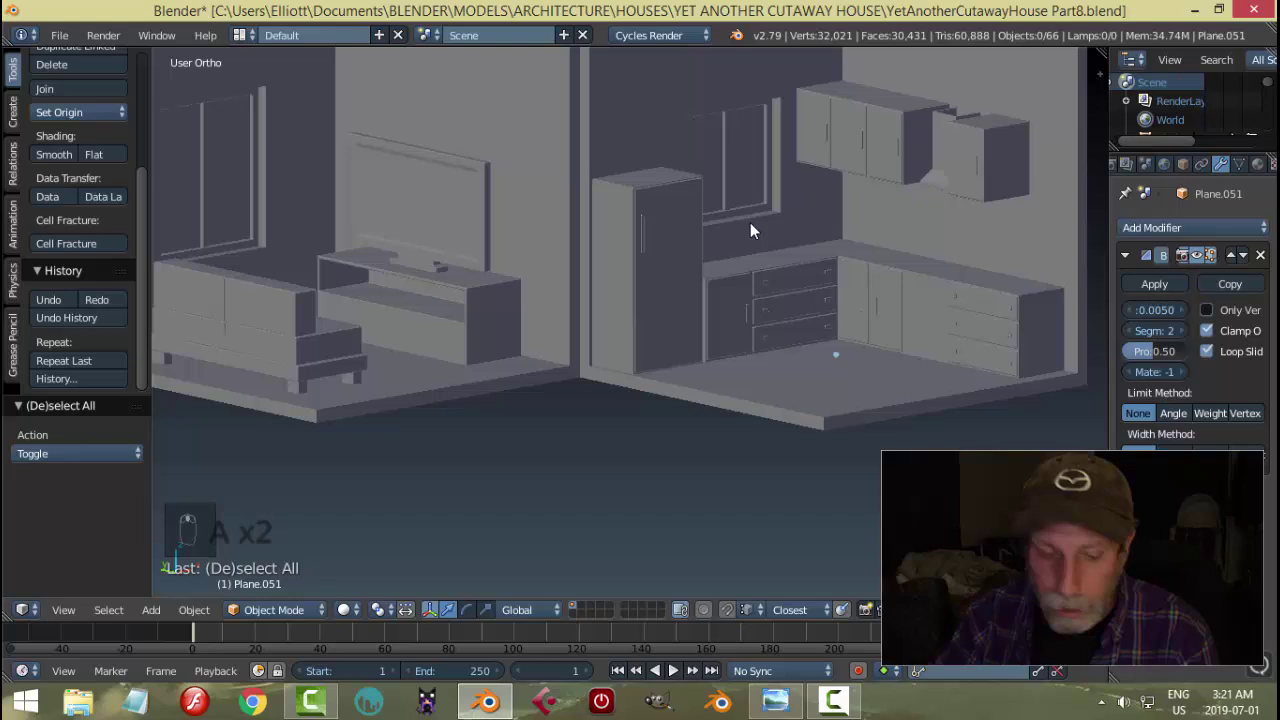
key("ctrl+s")
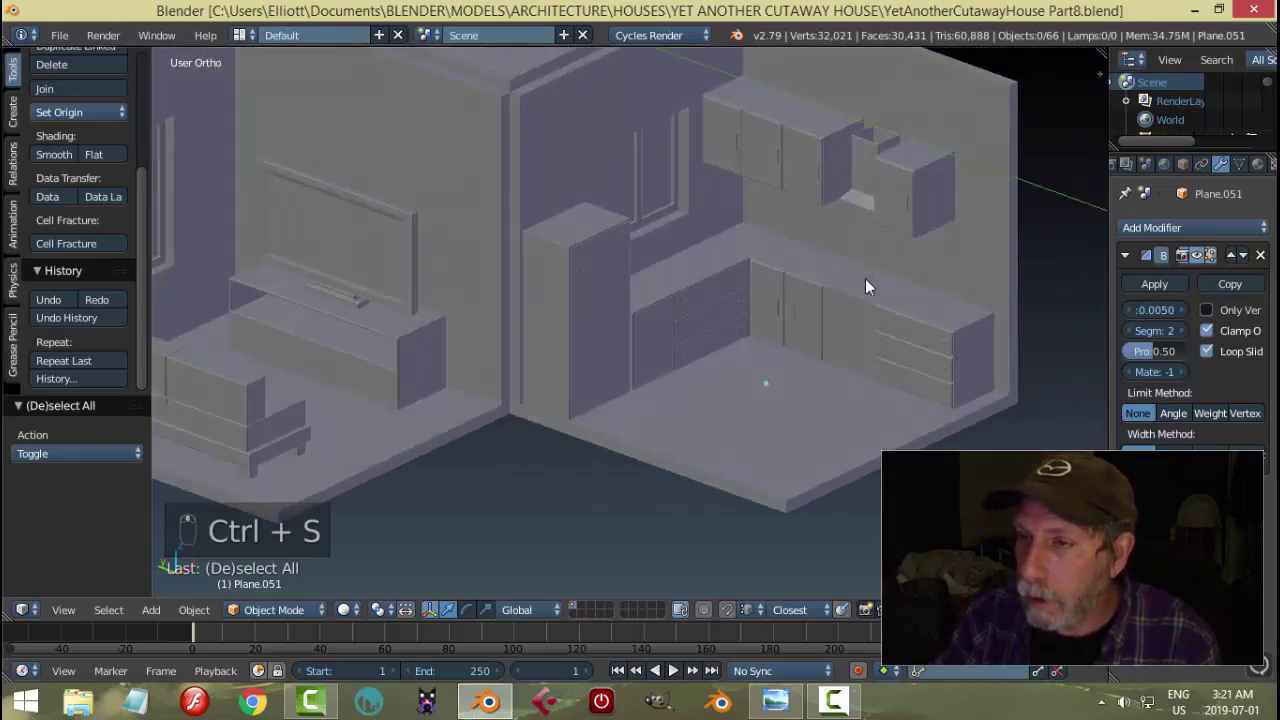
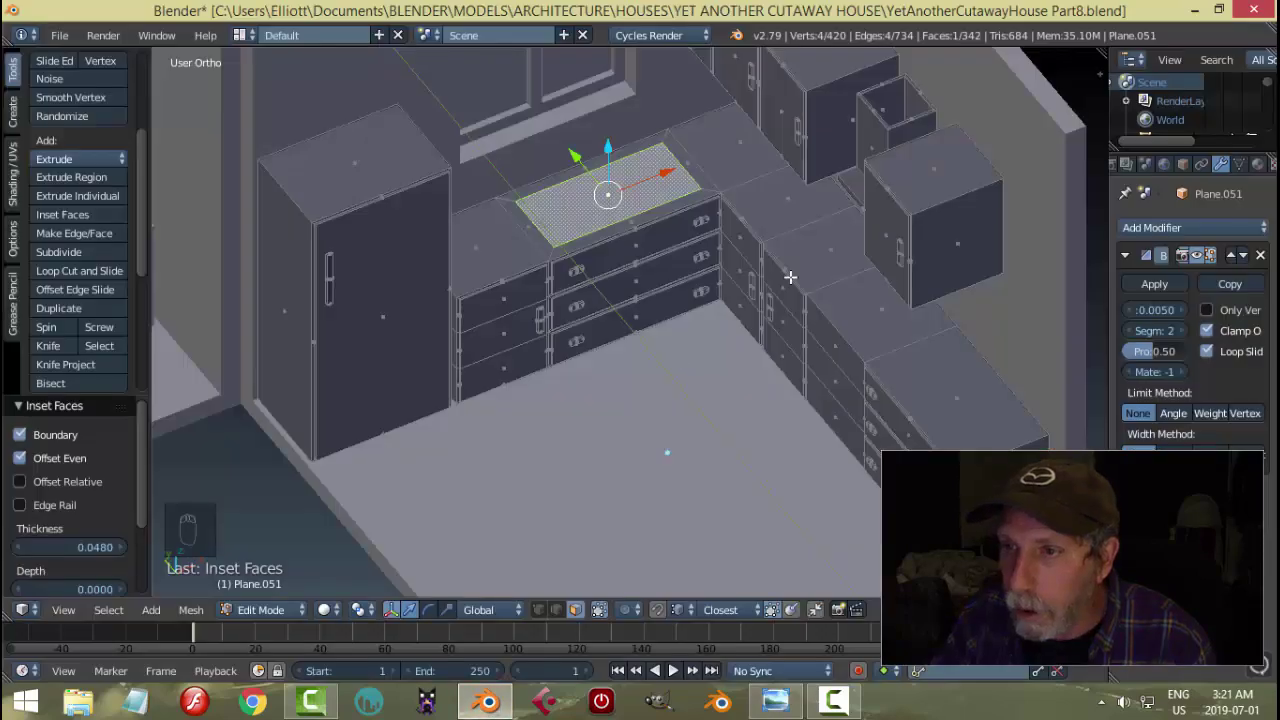
- Shrink the inset counter-top face and push it down to form the recessed sink basin
key("s")
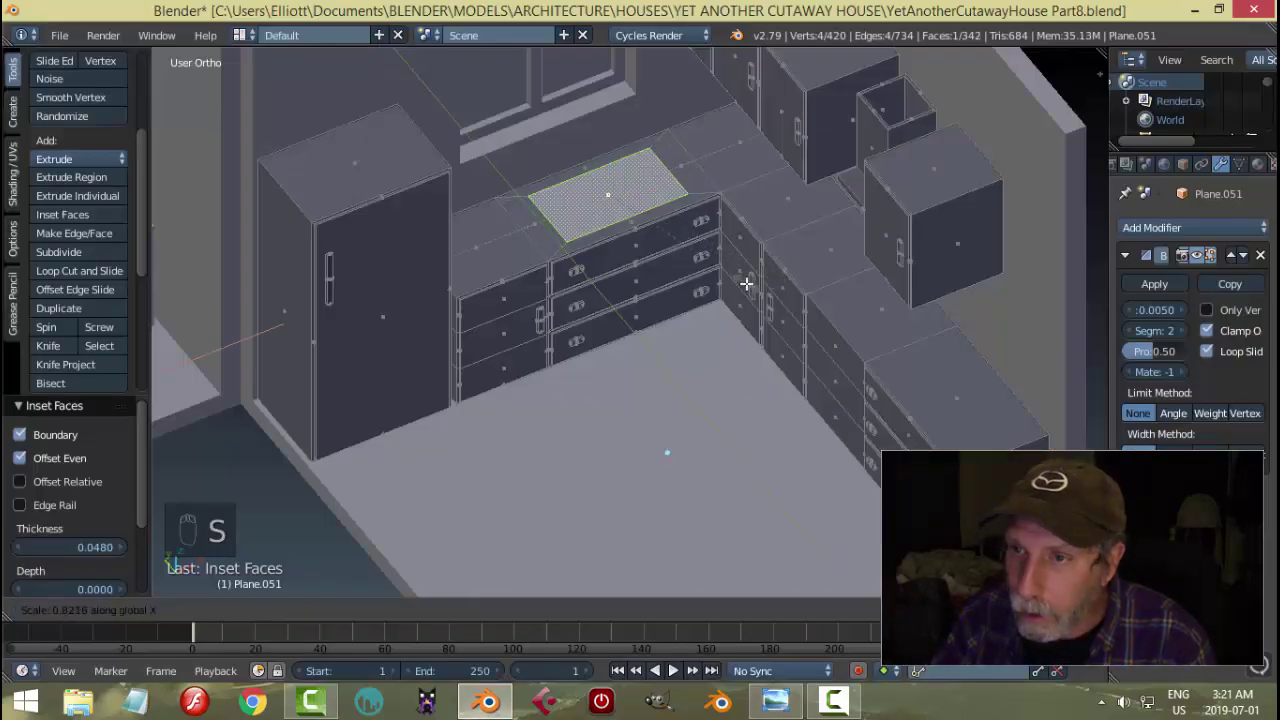
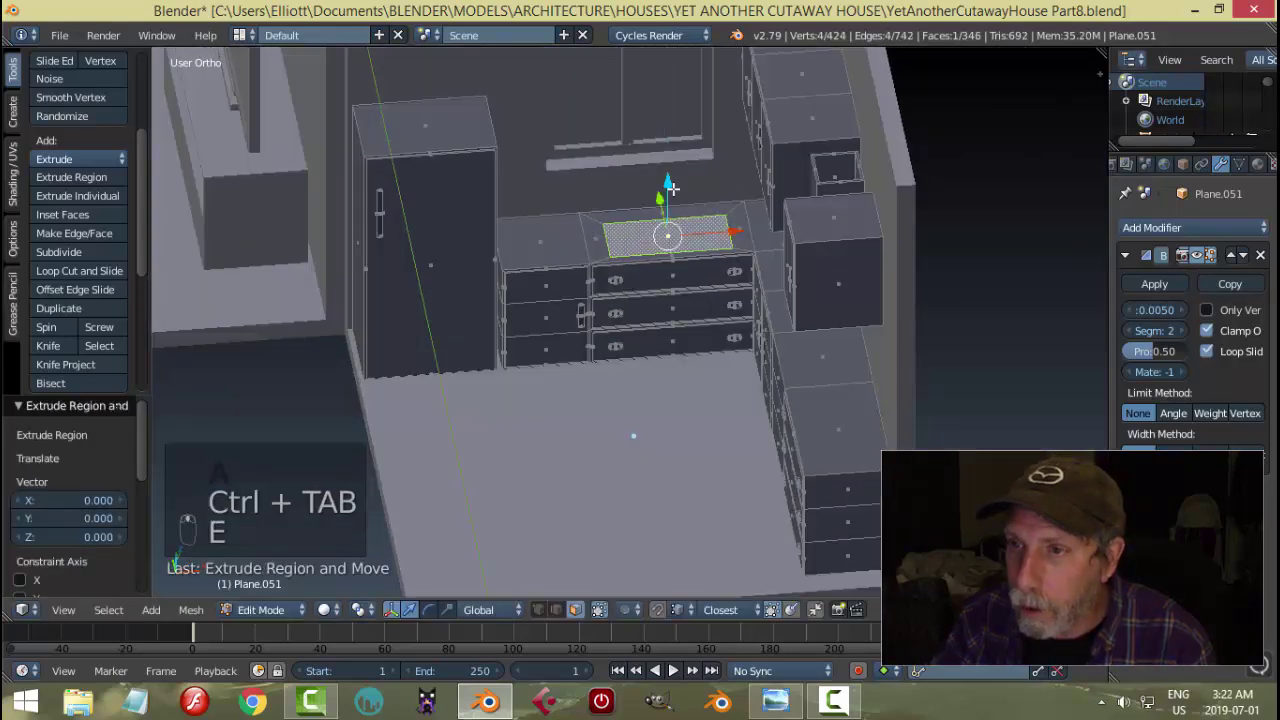
key("s")
key("Tab")
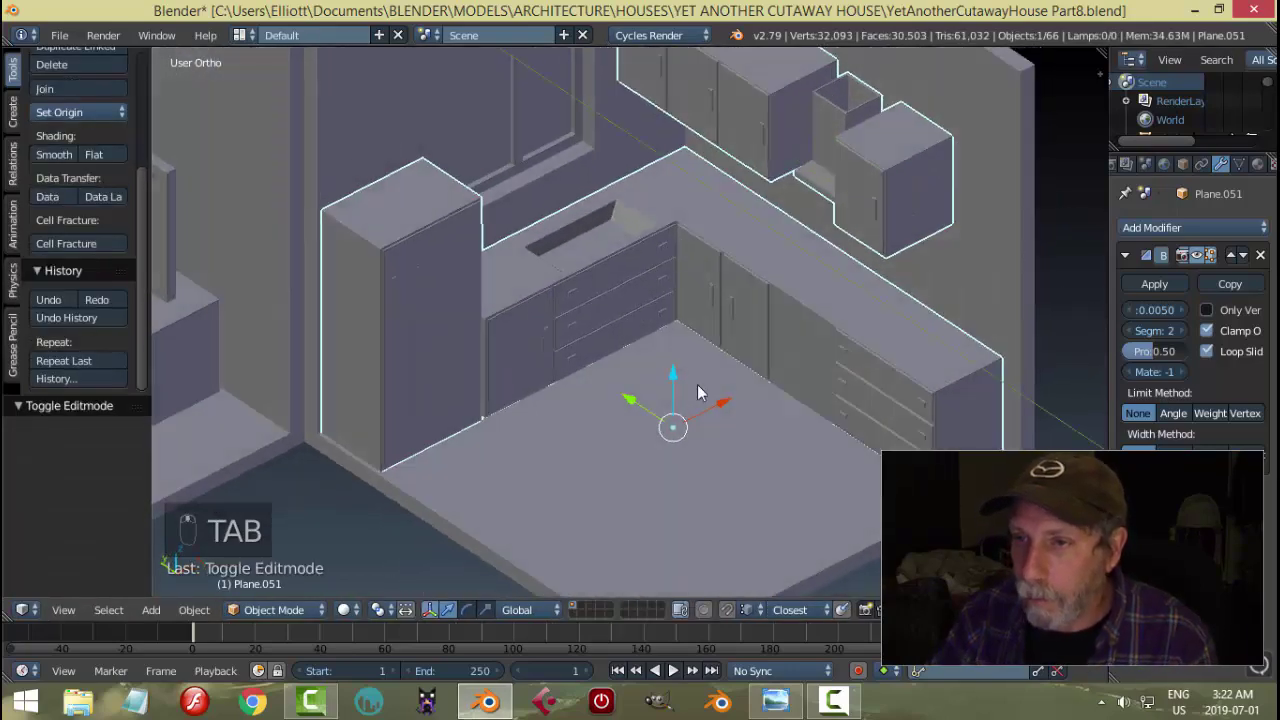
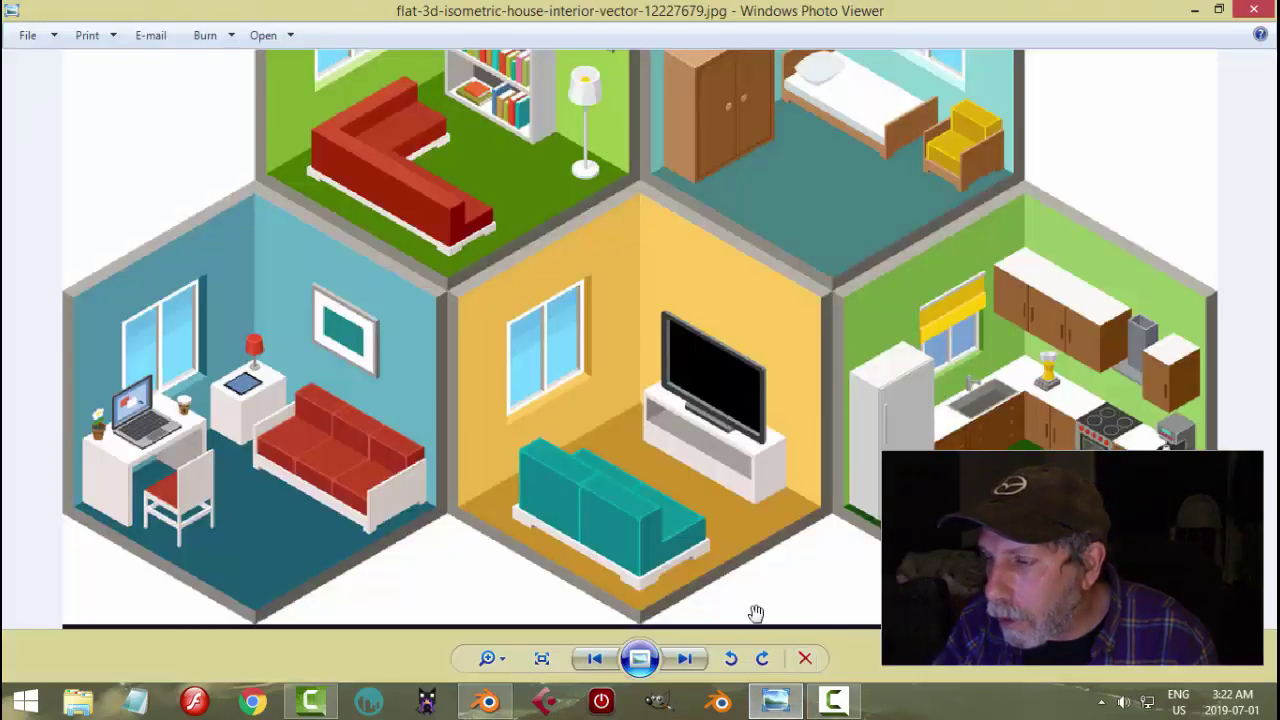
- Compare against the reference, then reopen the counter mesh for further editing
middle_click(820, 389)
key("Tab")
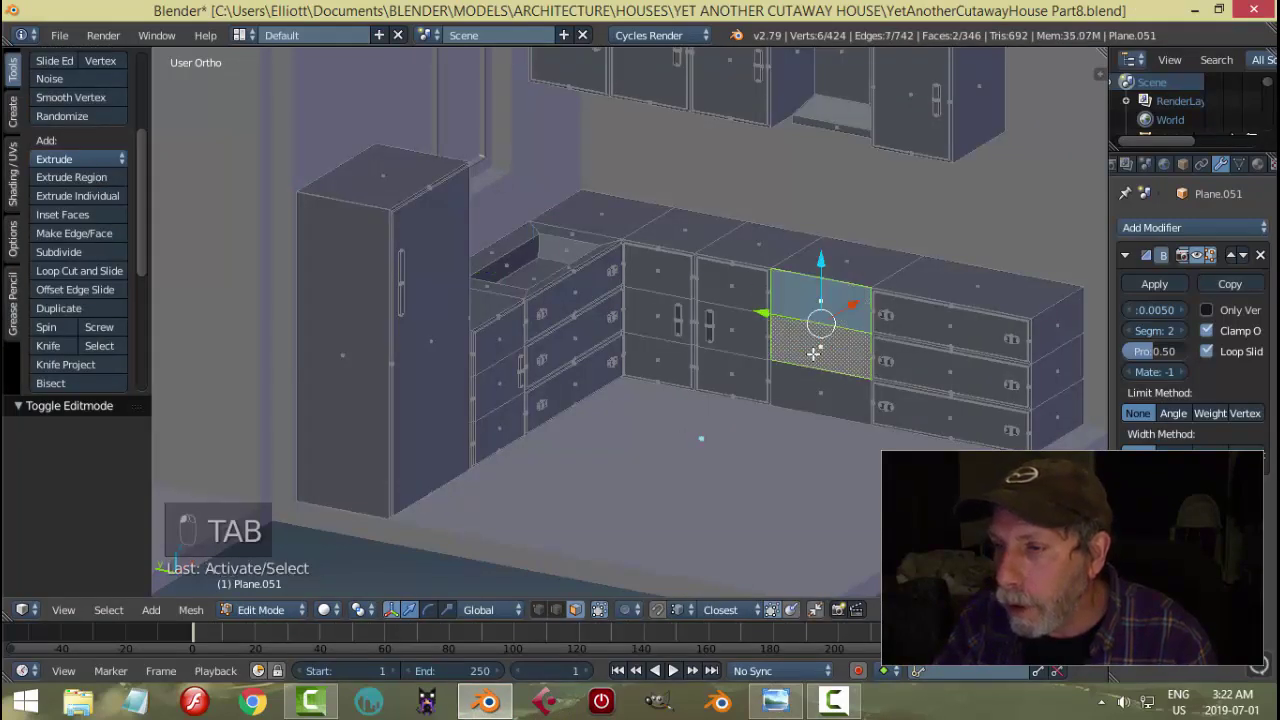
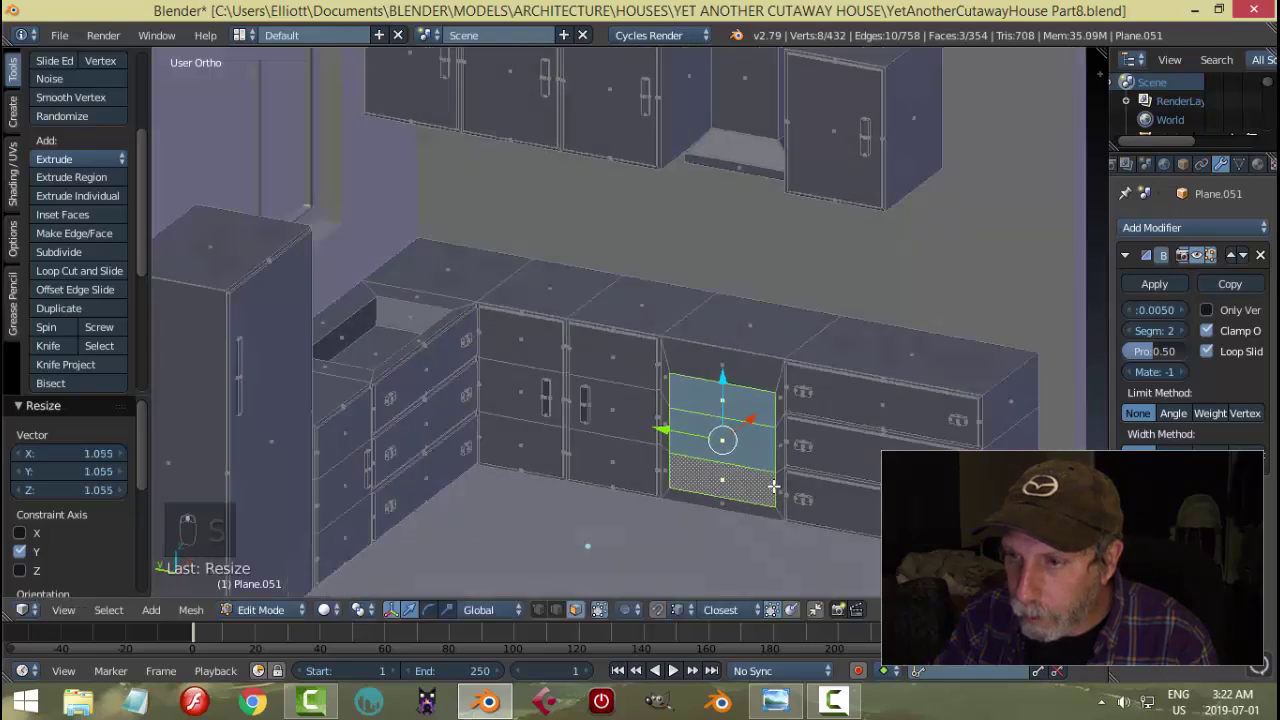
- Extrude the lower cabinet door faces inward to recess the panel, checking it from outside the mesh
key("e")
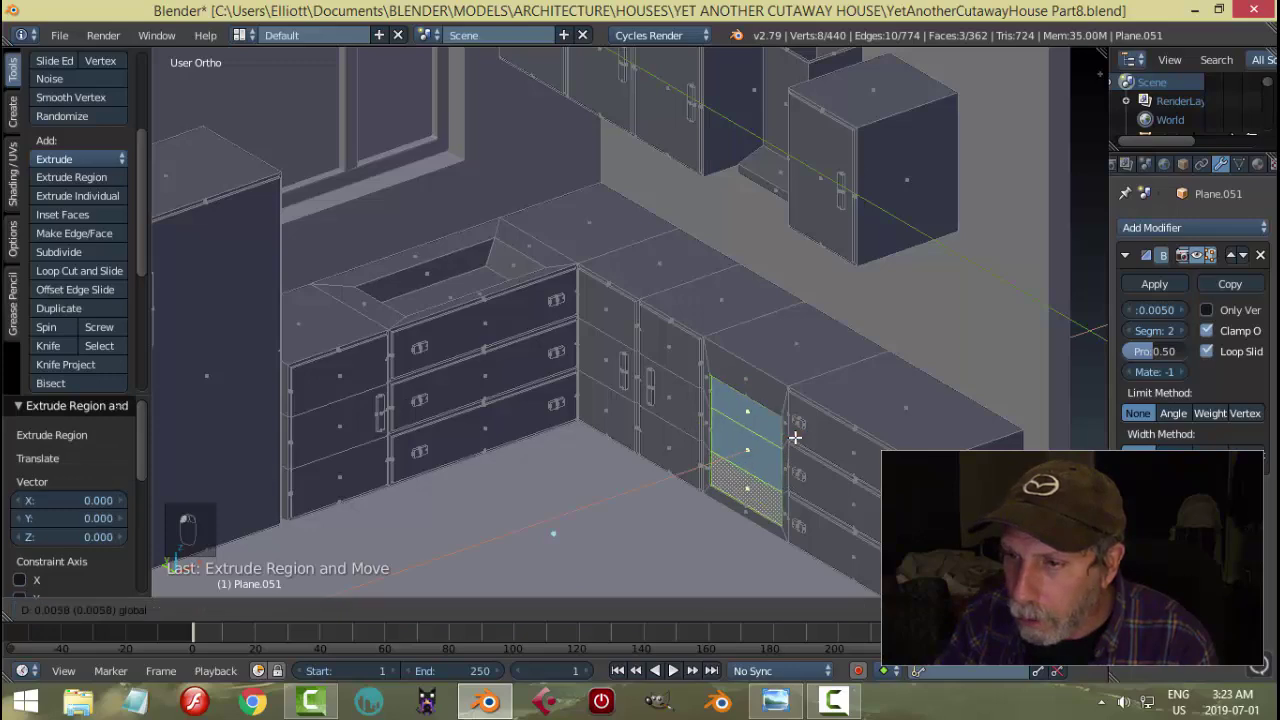
key("Tab")
middle_click(721, 482)
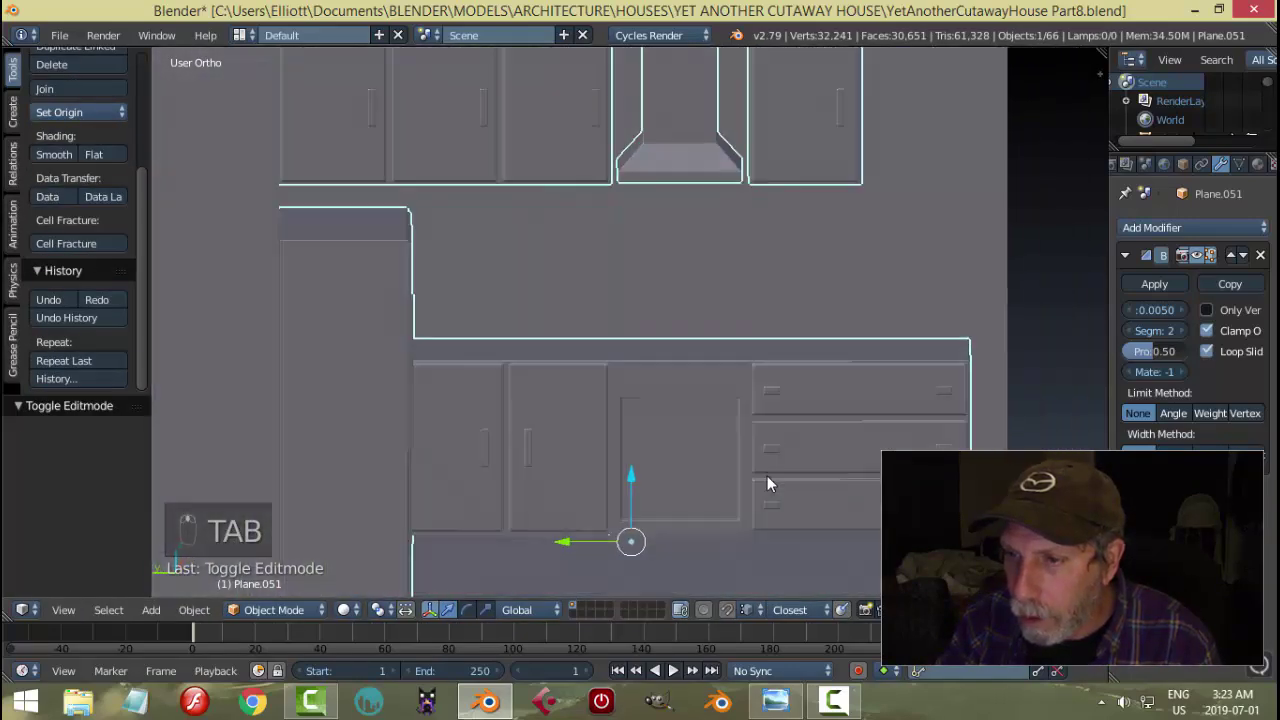
middle_click(735, 459)
key("Tab")
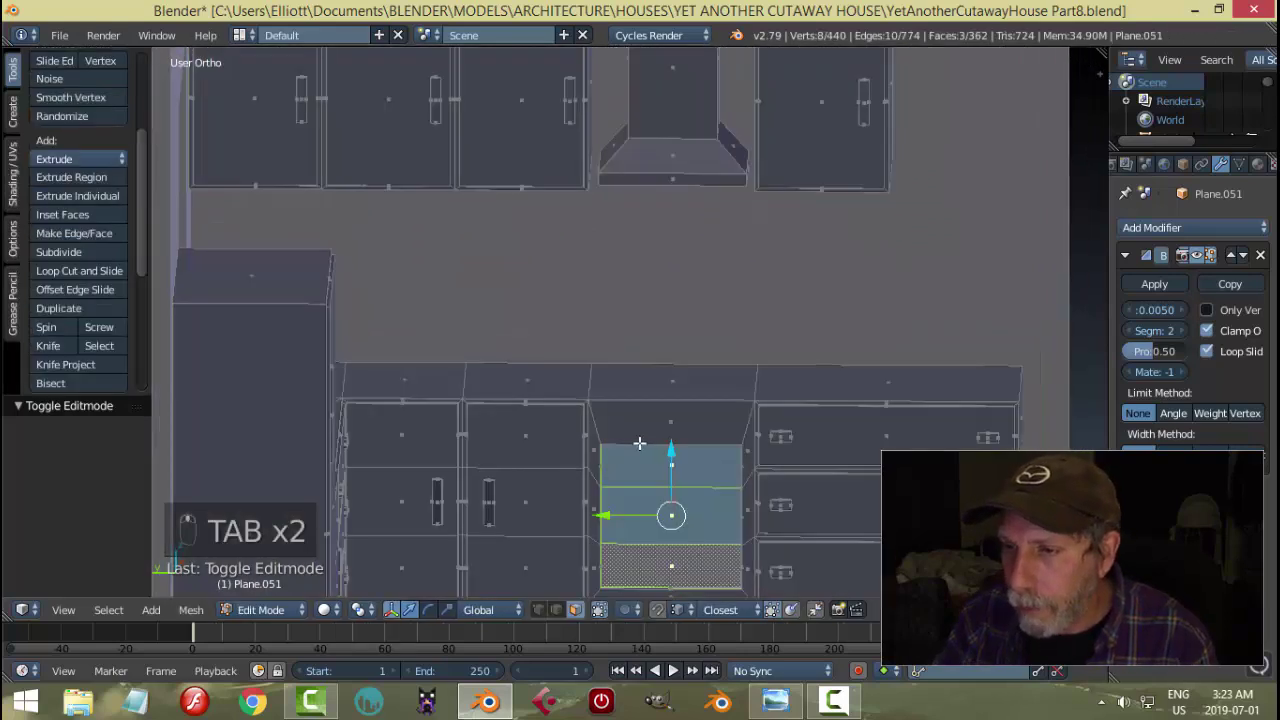
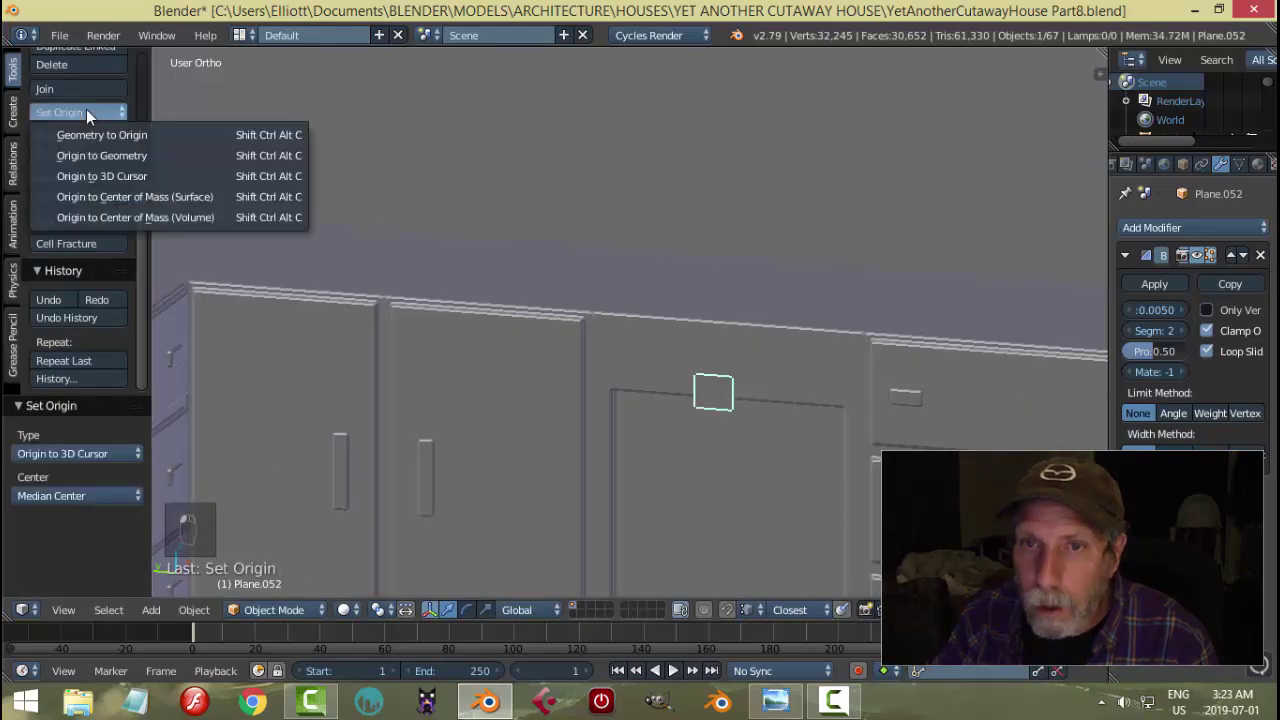
- Apply the plane's rotation and scale and line the view up on it from front and side
middle_click(765, 353)
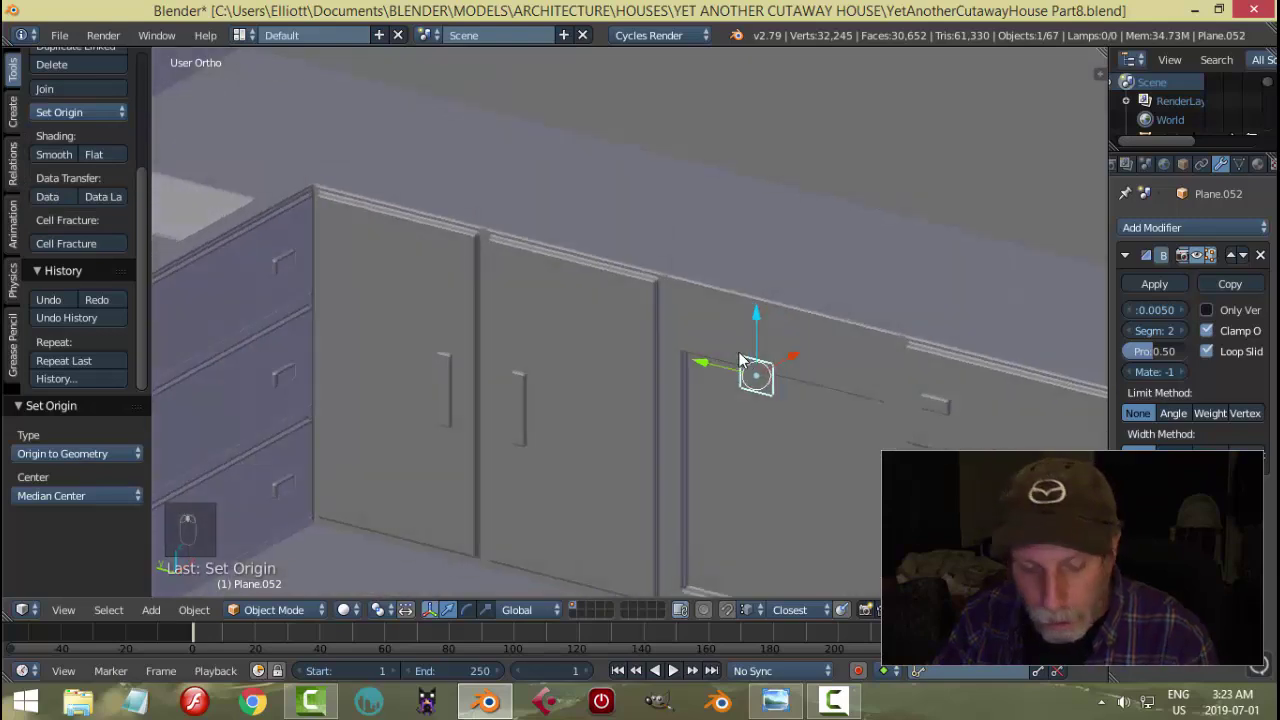
key("ctrl+a")
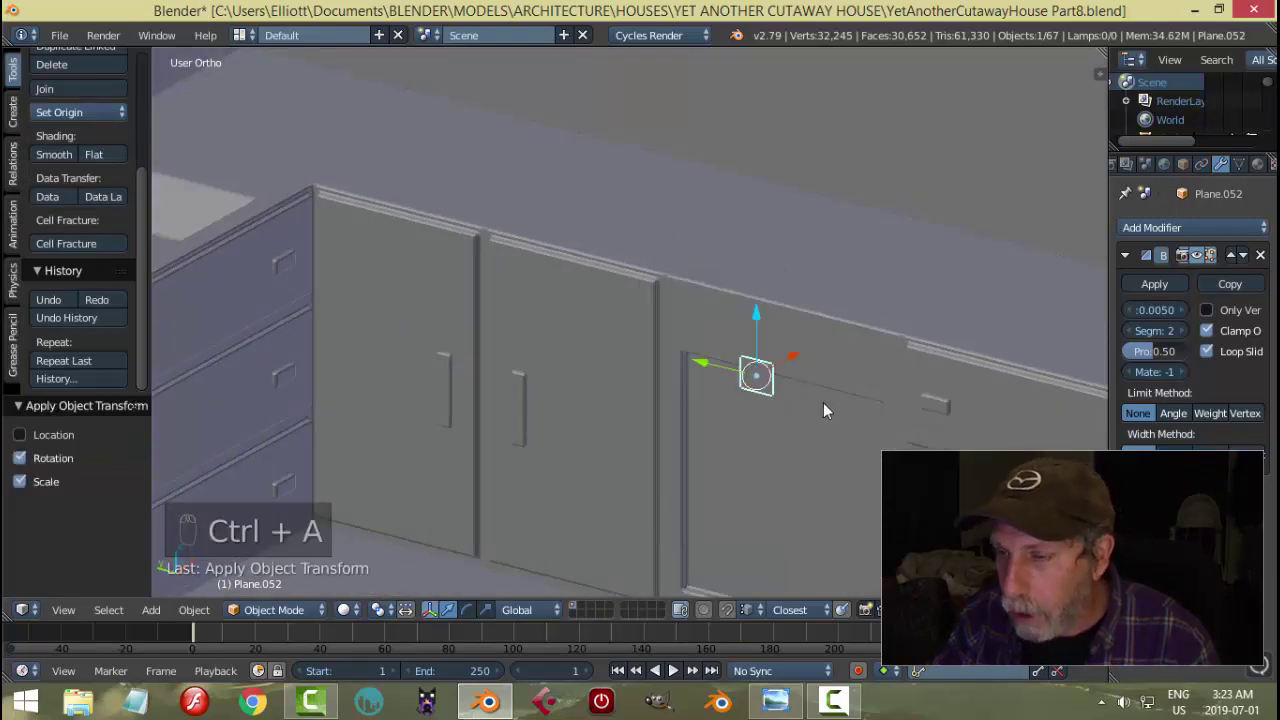
key("Tab")
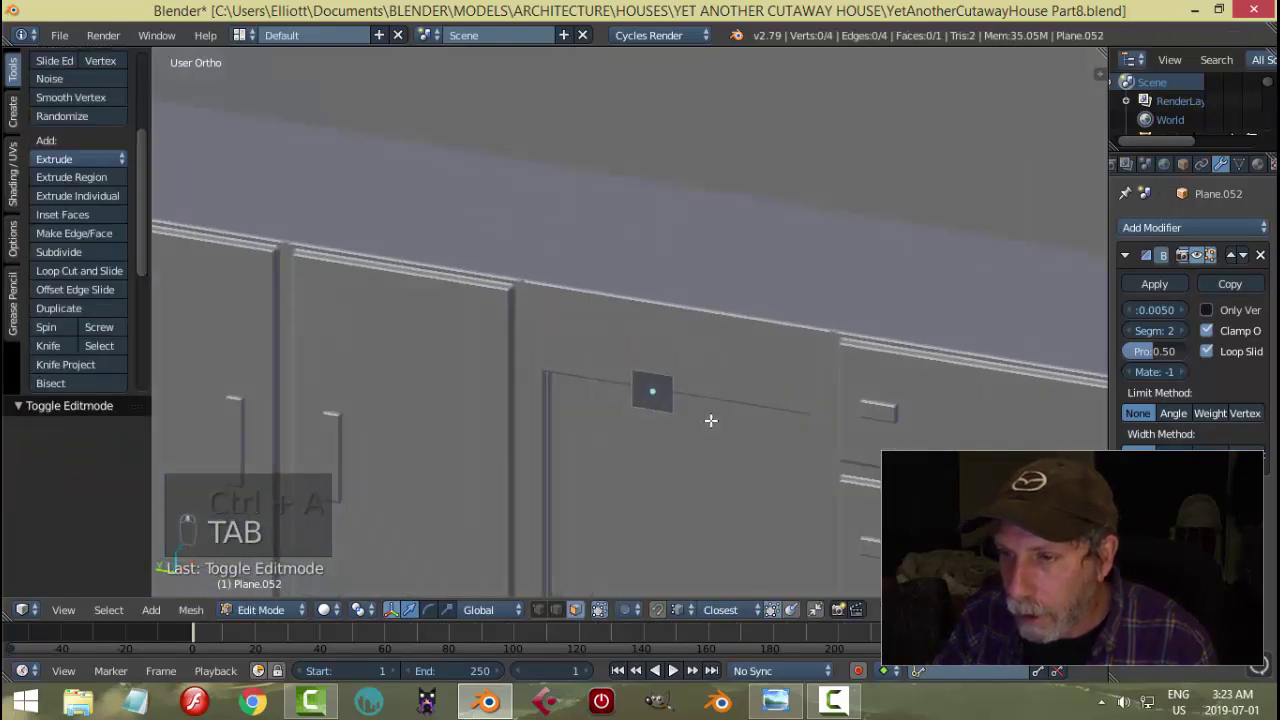
key("KP_1")
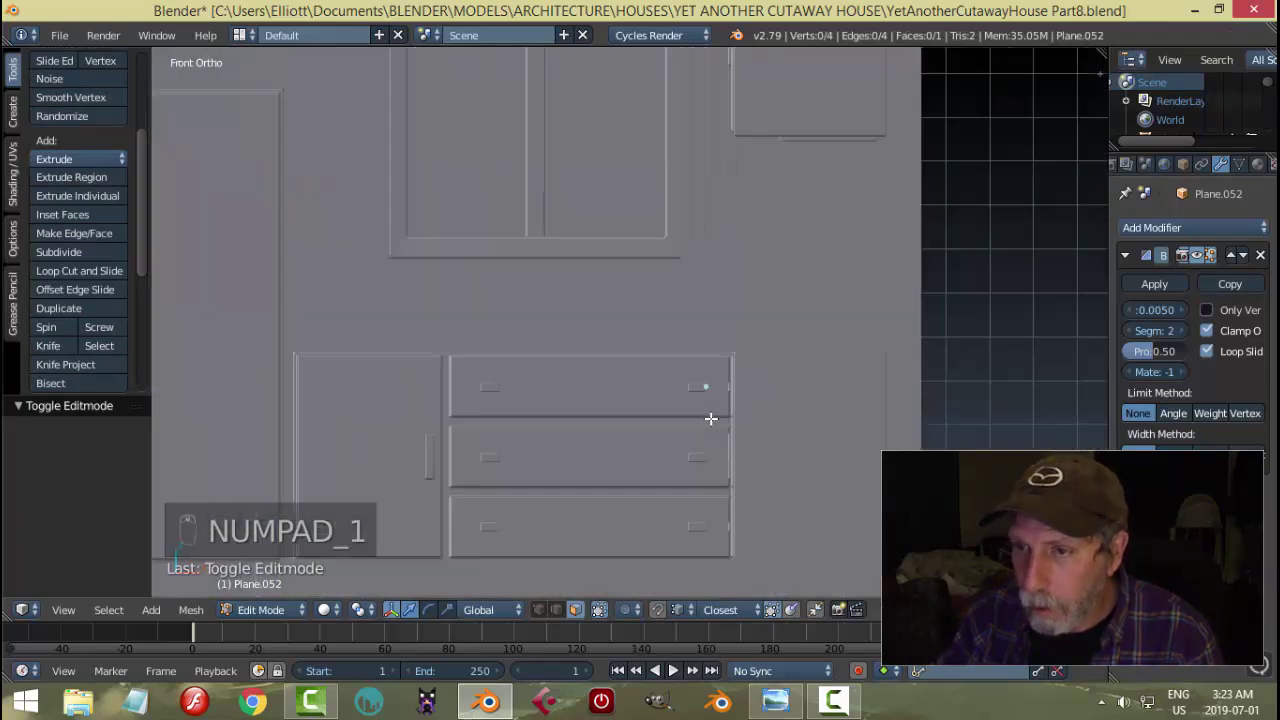
key("ctrl+KP_1")
key("KP_3")
key("ctrl+KP_3")
- Loop-cut the plane, round it with LoopTools Circle and scale it down
key("a")
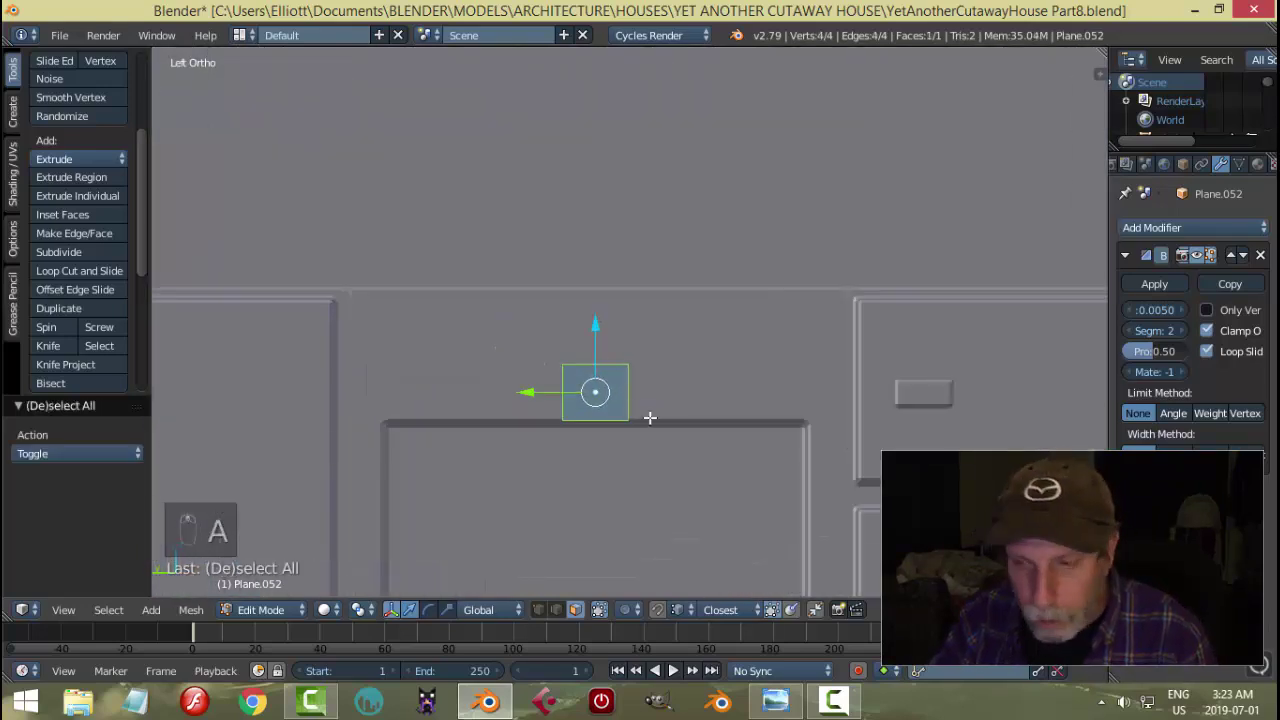
key("ctrl+r")
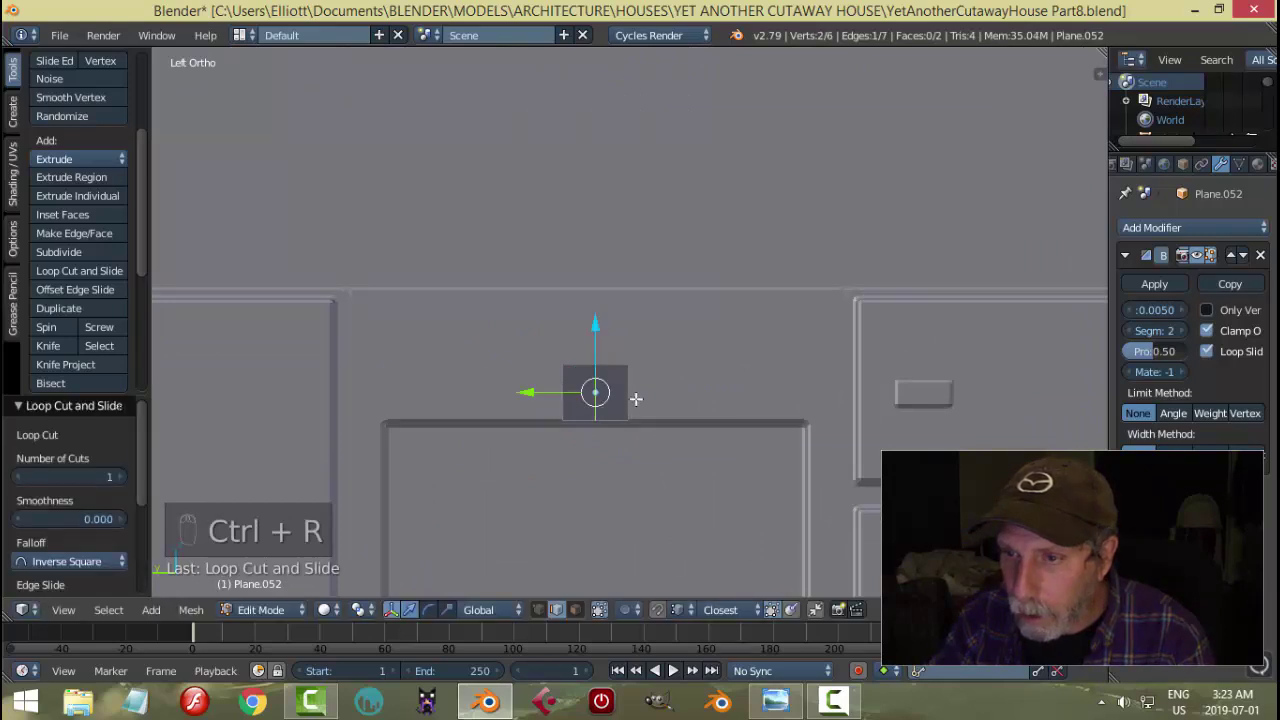
key("a")
key("a")
key("w")
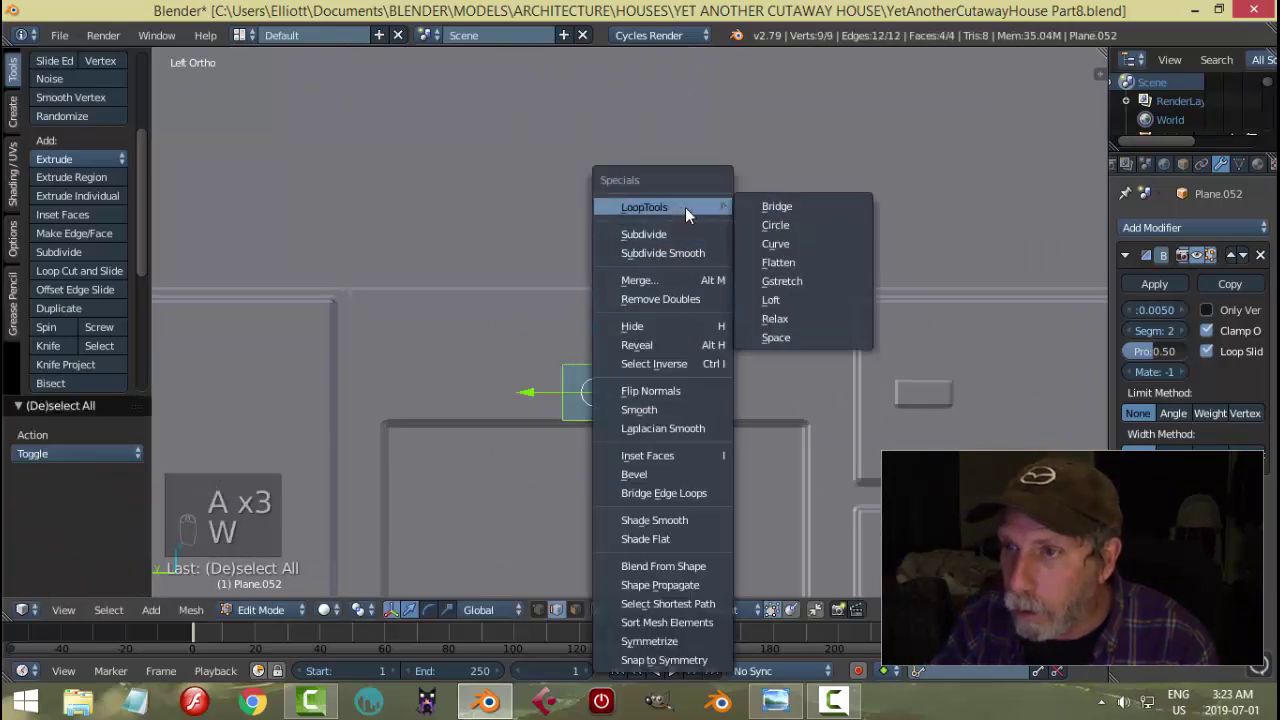
key("s")
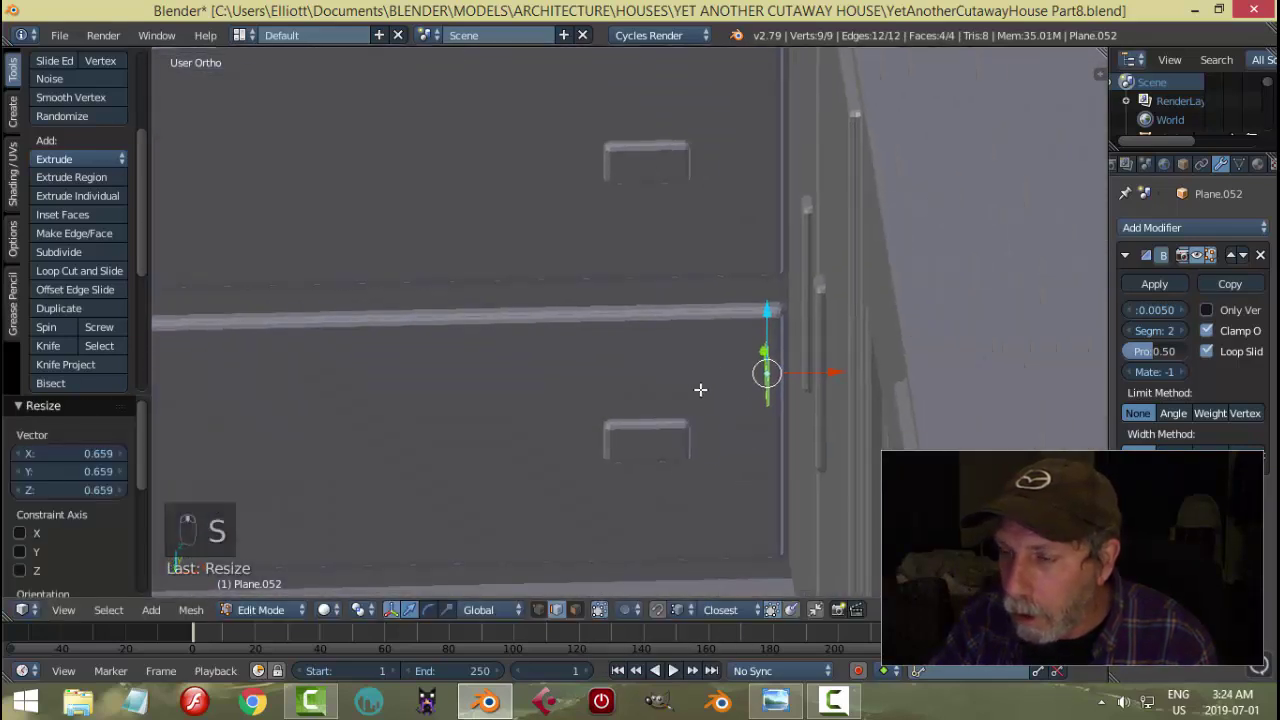
- Extrude the rounded plane into a thin knob and rotate it 180 degrees on Z
key("e")
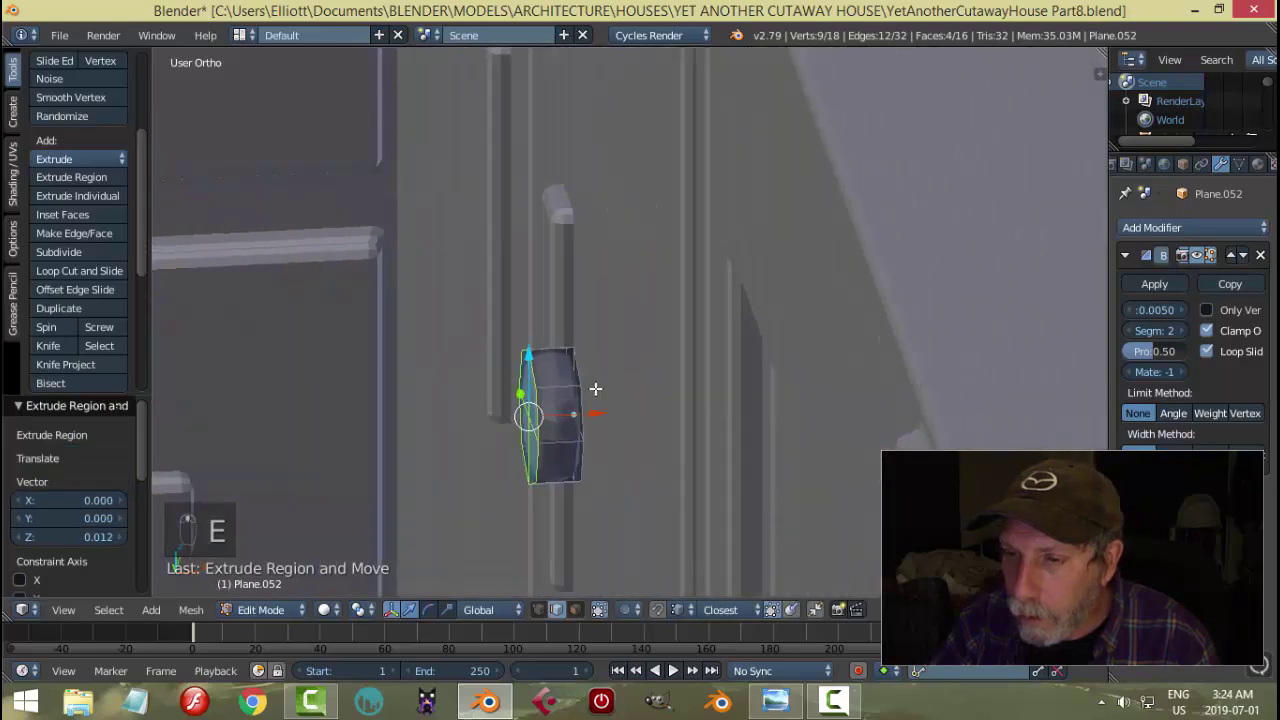
key("x")
key("a")
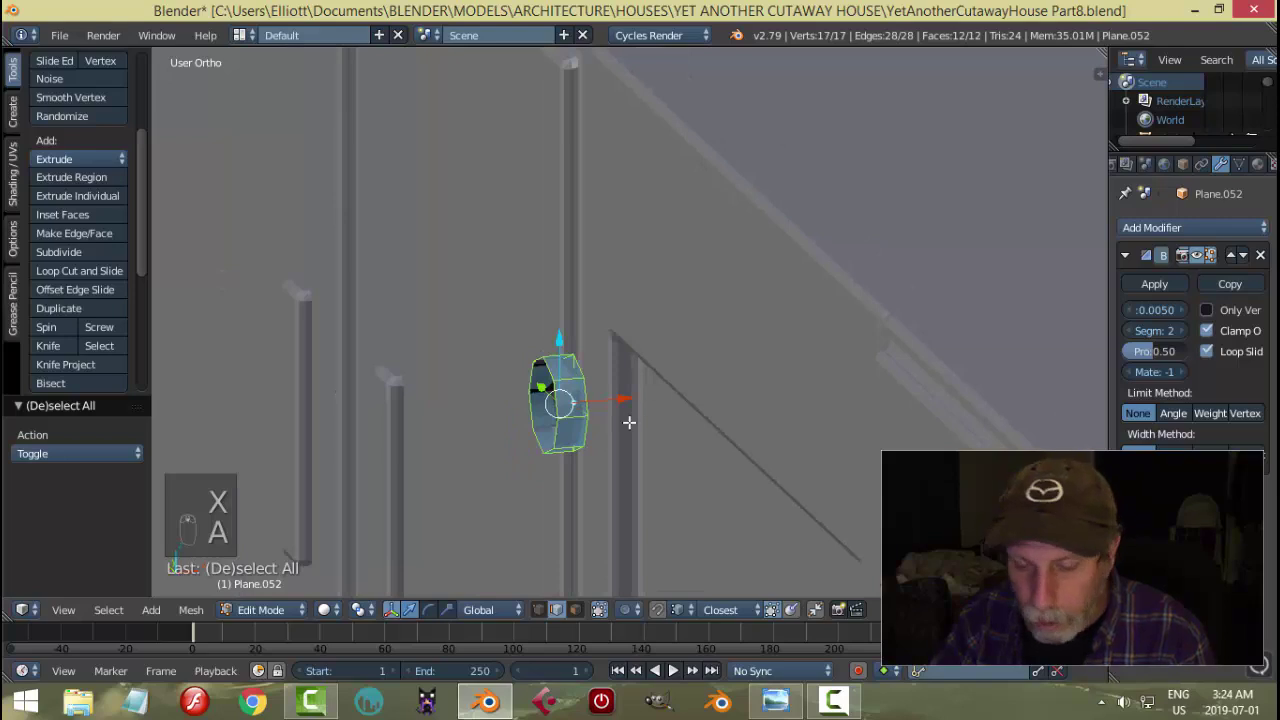
key("r")
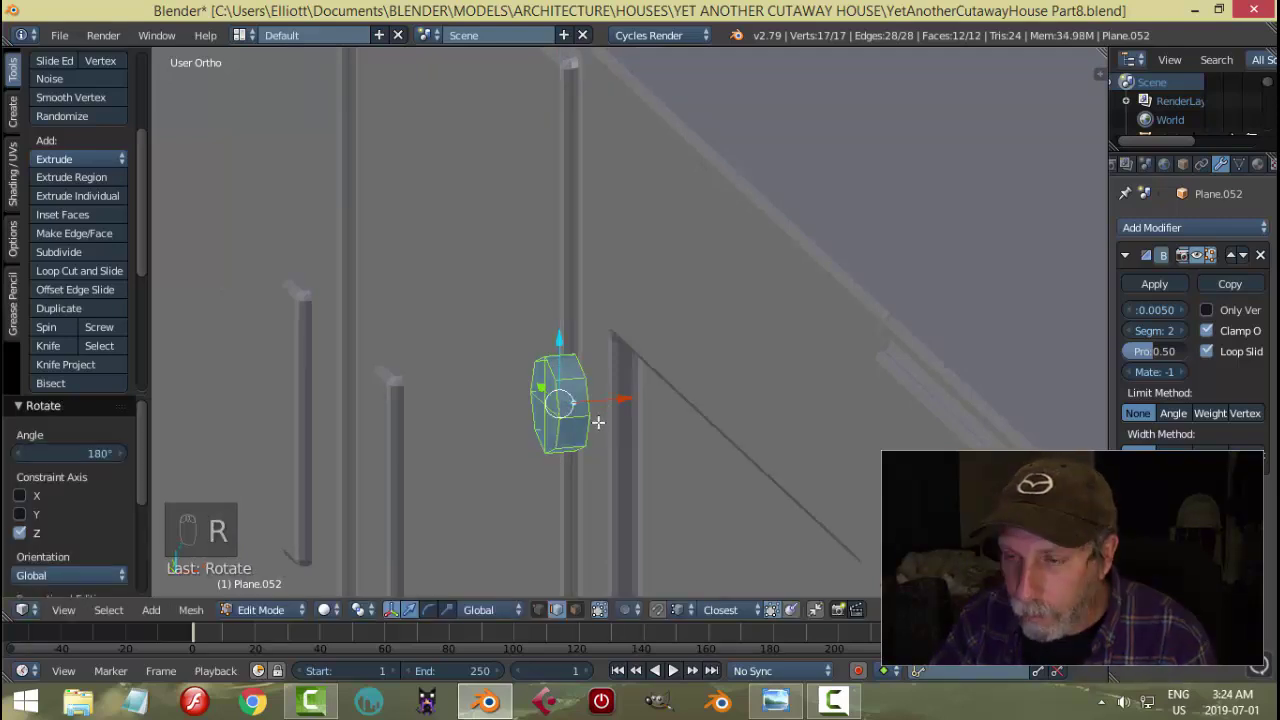
key("r")
- Select the knob's outer edge ring and bevel it with Ctrl+B
key("Tab")
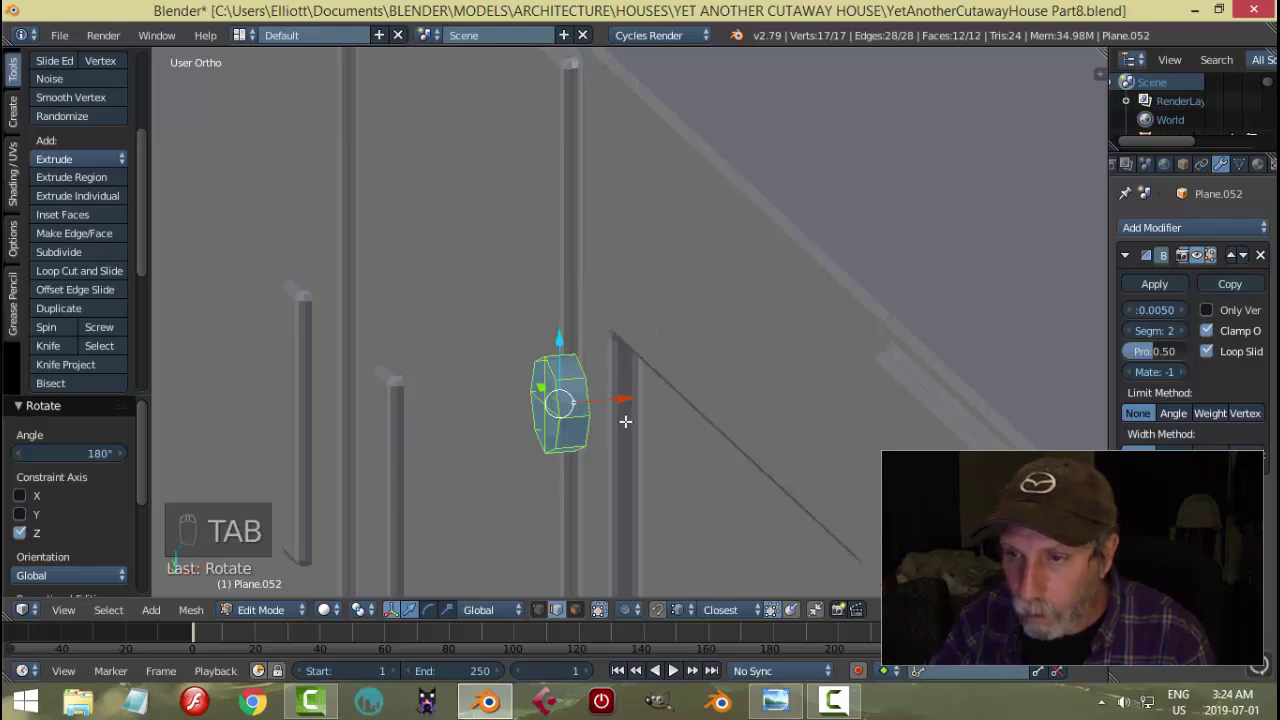
key("a")
key("ctrl+Tab")
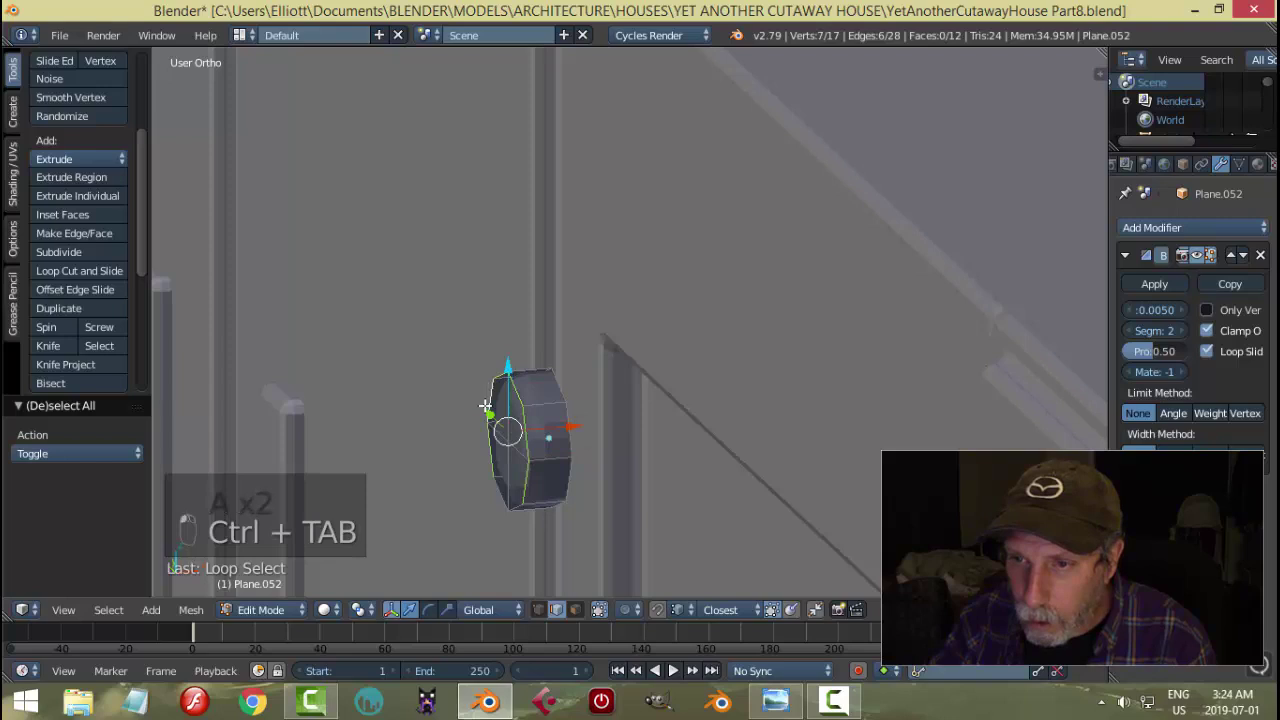
key("ctrl+b")
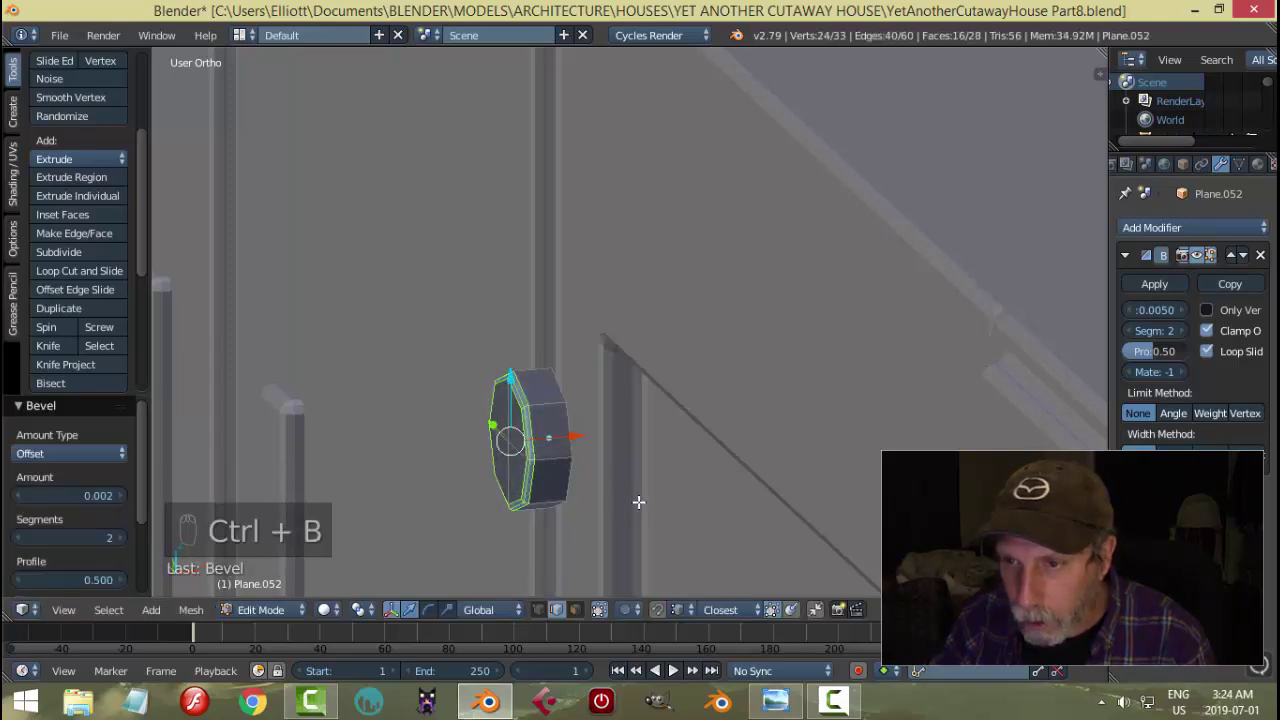
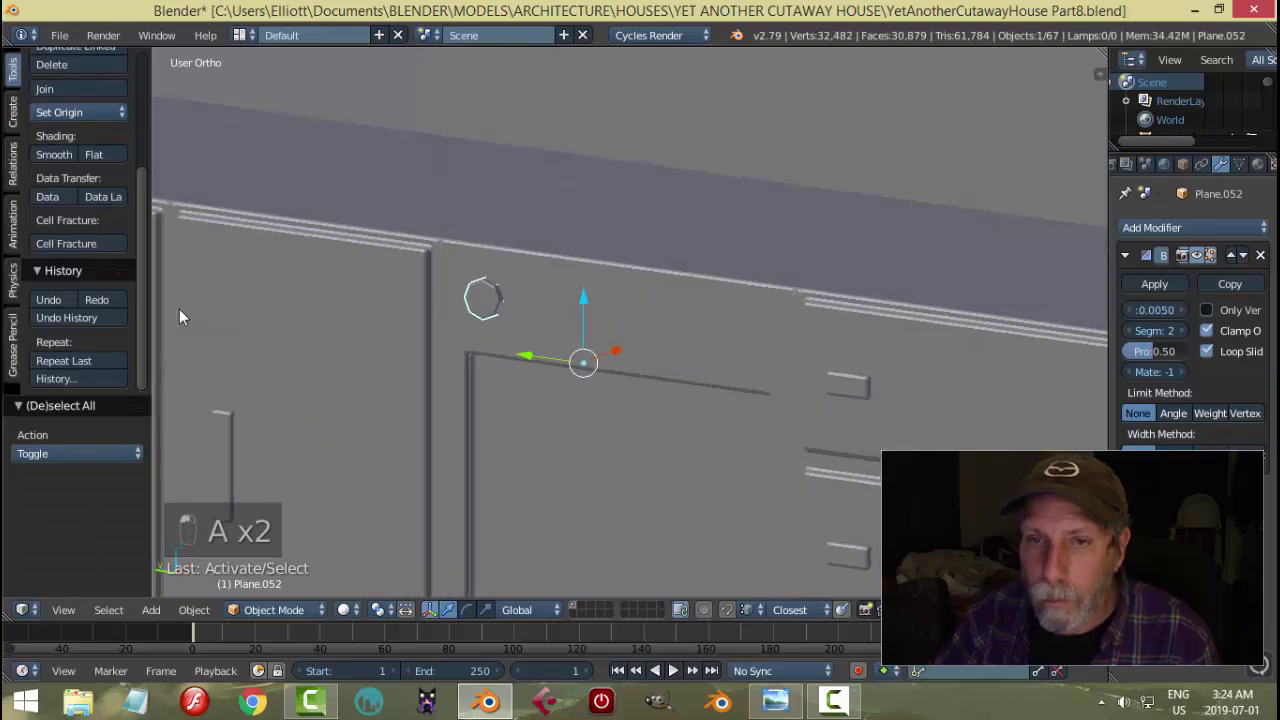
- Inspect the new knob and apply its rotation and scale before arraying
left_click_drag(60, 162, 74, 171)
left_click_drag(74, 124, 1243, 272)
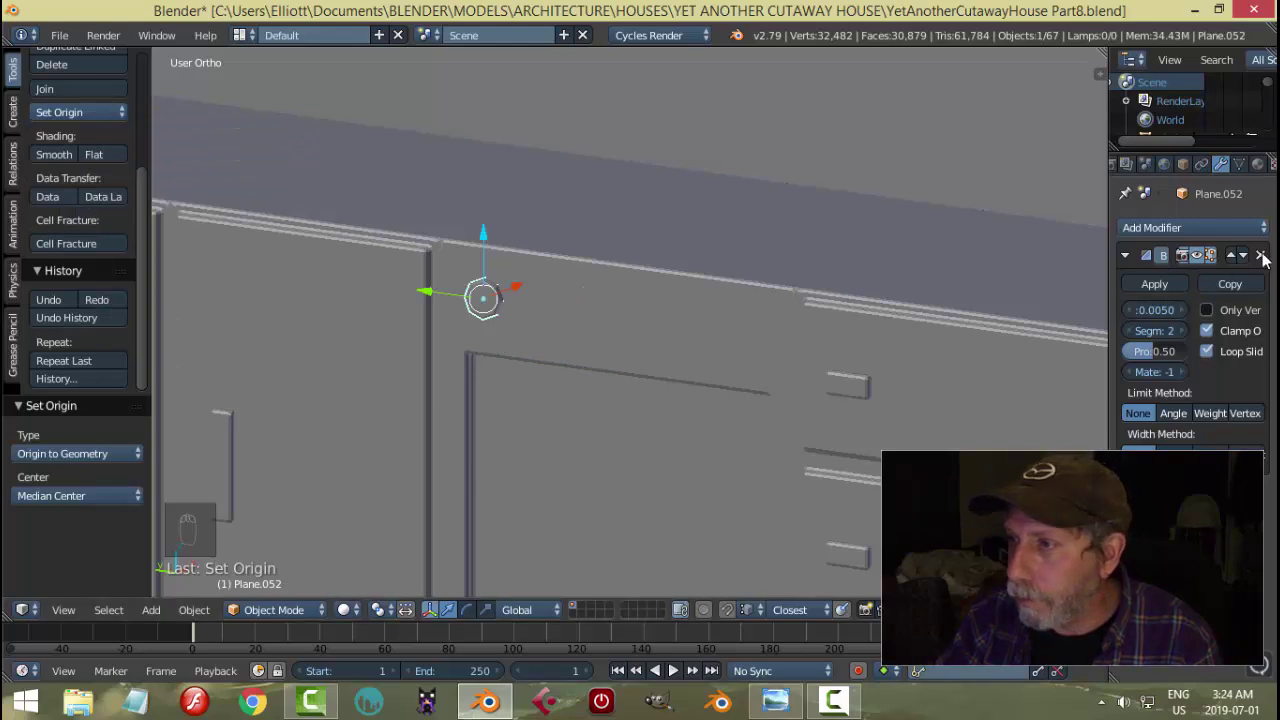
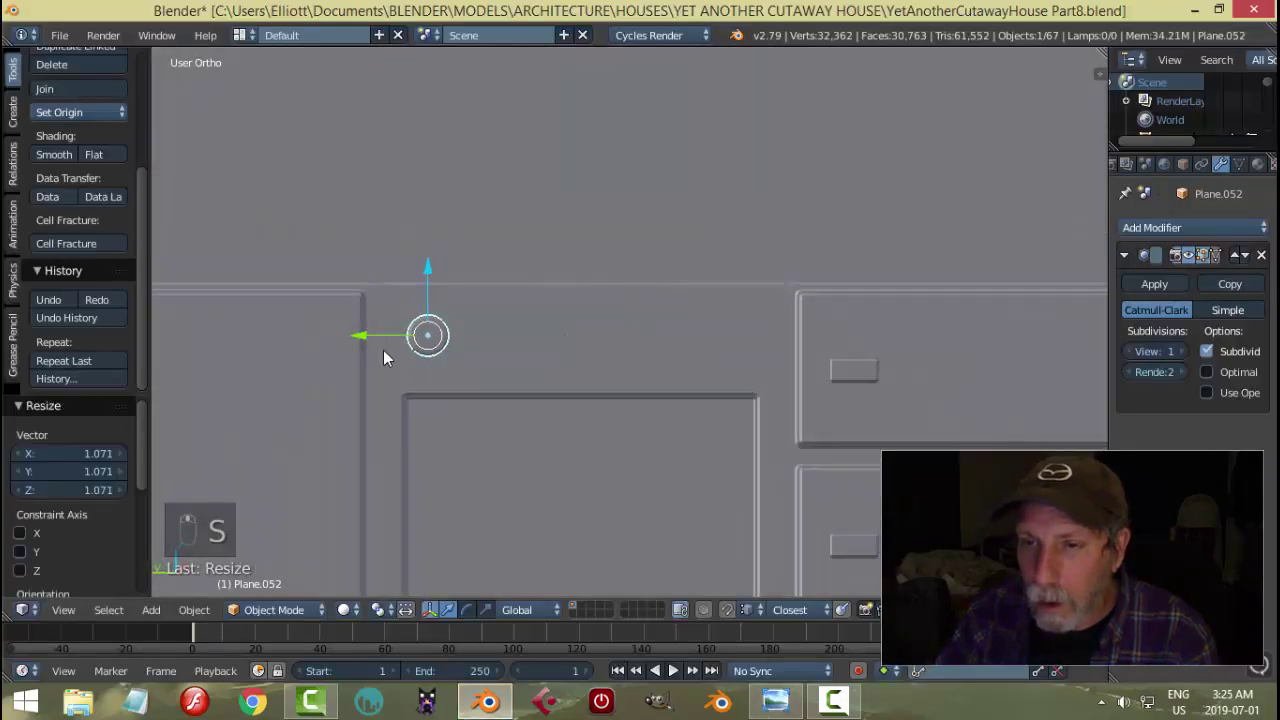
left_click_drag(359, 335, 537, 362)
key("ctrl+a")
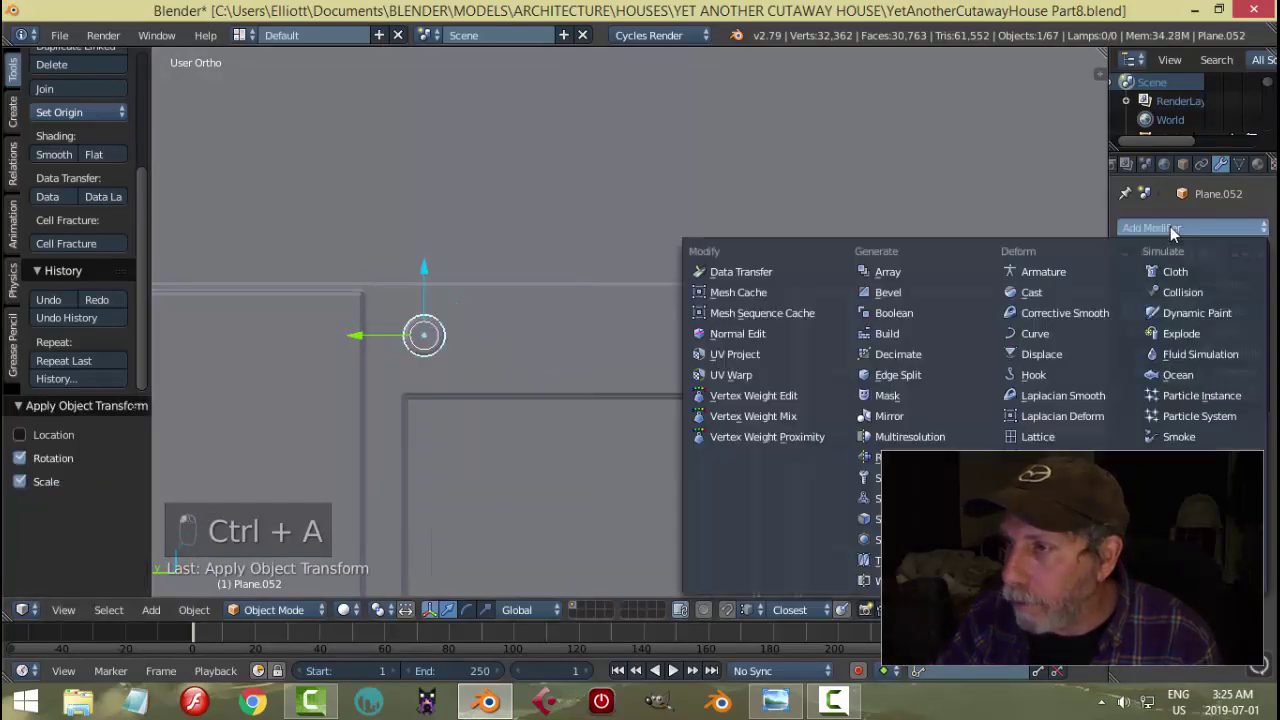
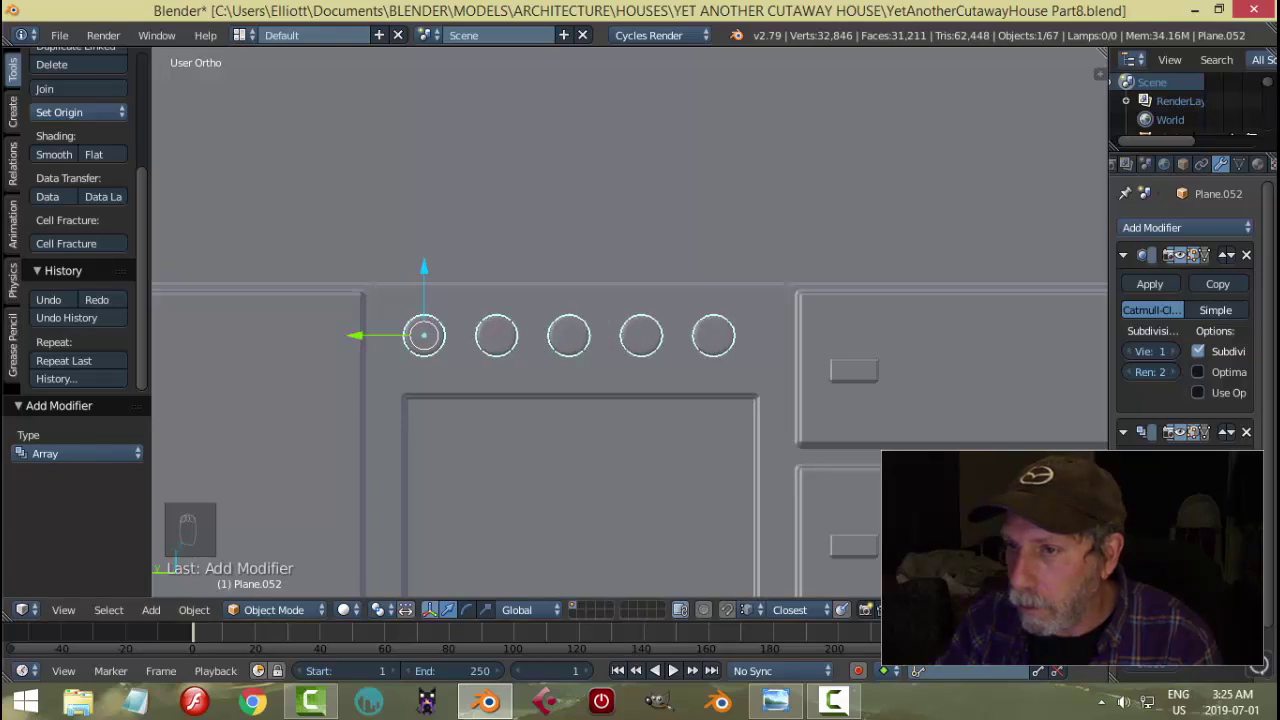
- Array the knob into a row of five, enlarge the row slightly and slide it along the counter front
key("s")
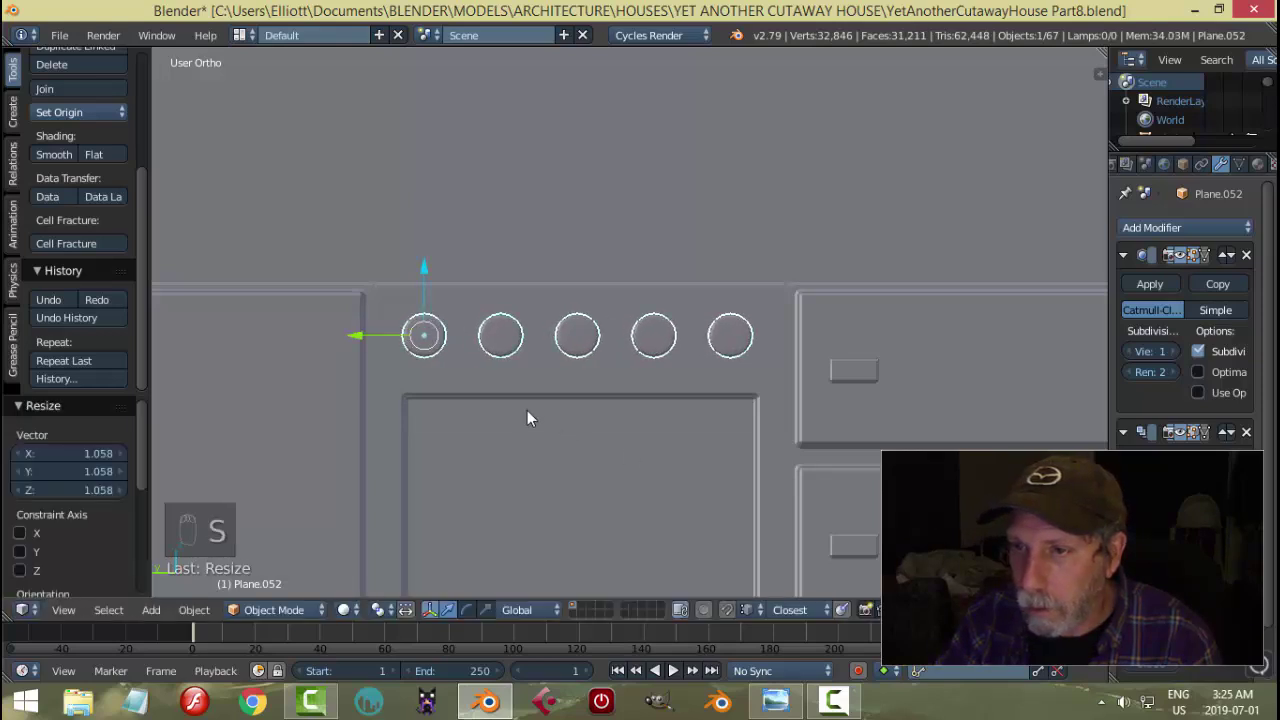
left_click_drag(364, 337, 562, 410)
- Check the knob row on the counter's middle panel from the front and save the file
key("a")
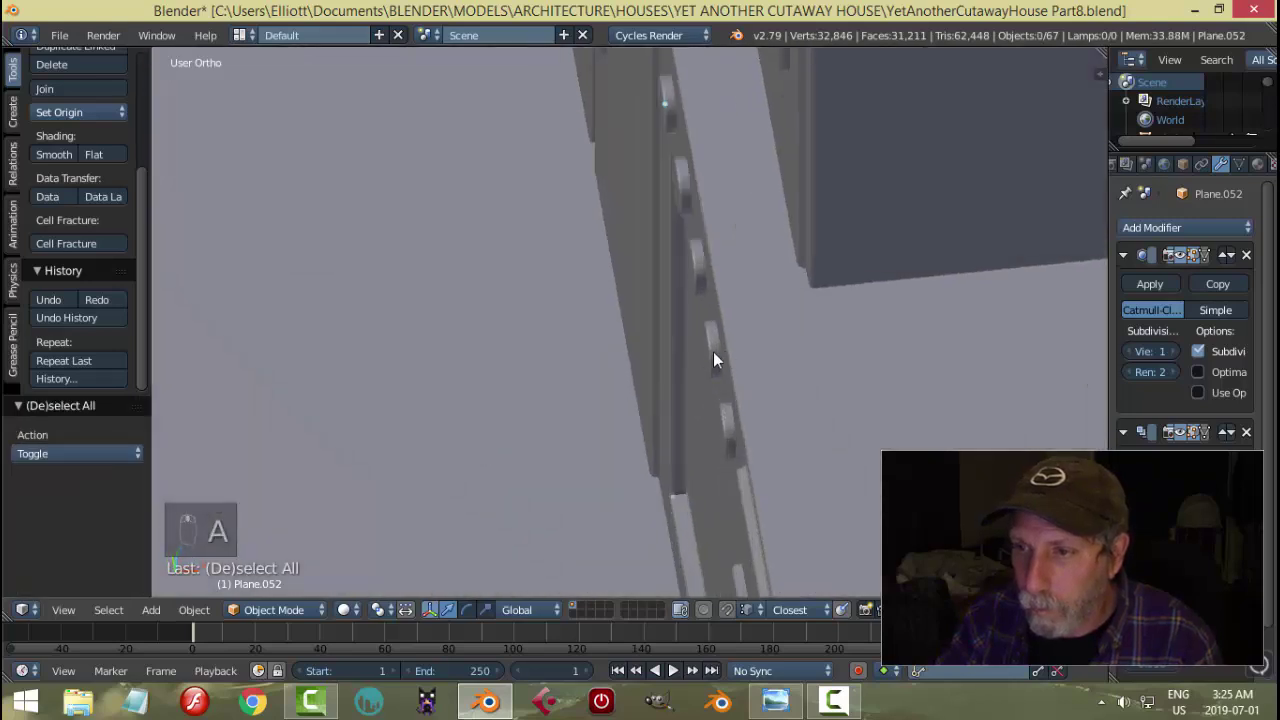
left_click_drag(720, 356, 701, 350)
key("a")
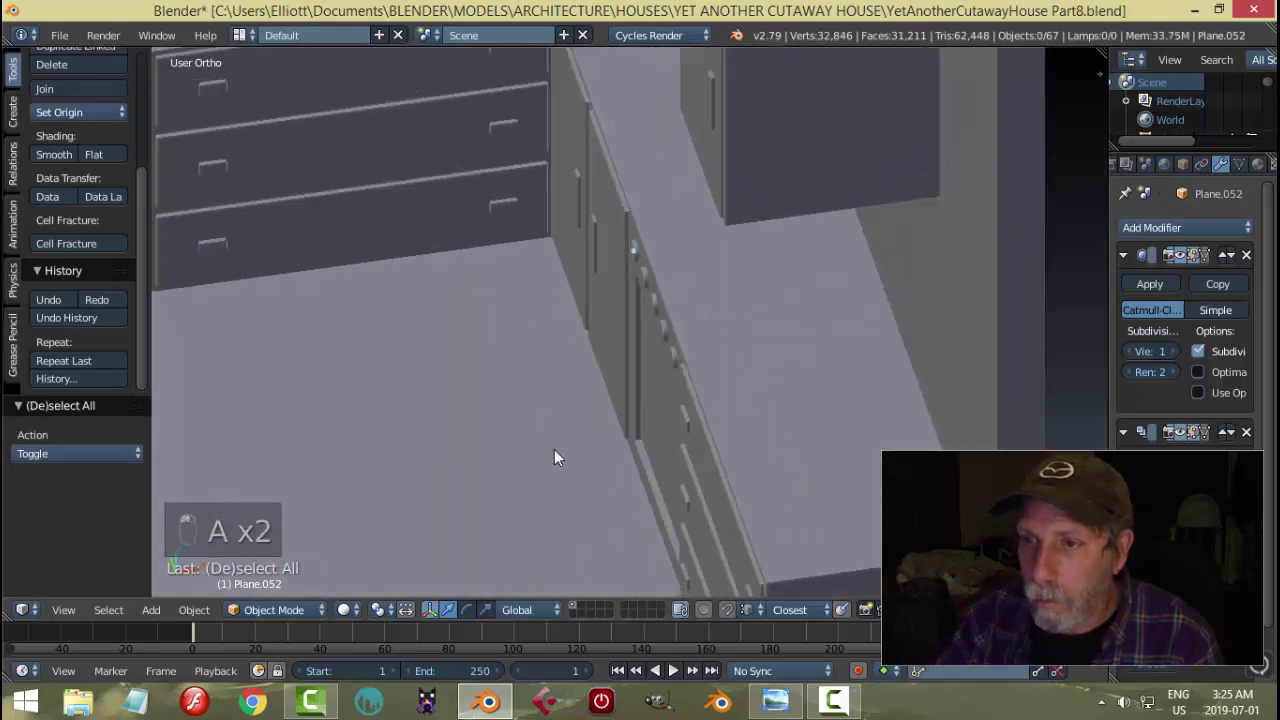
middle_click(628, 365)
middle_click(689, 371)
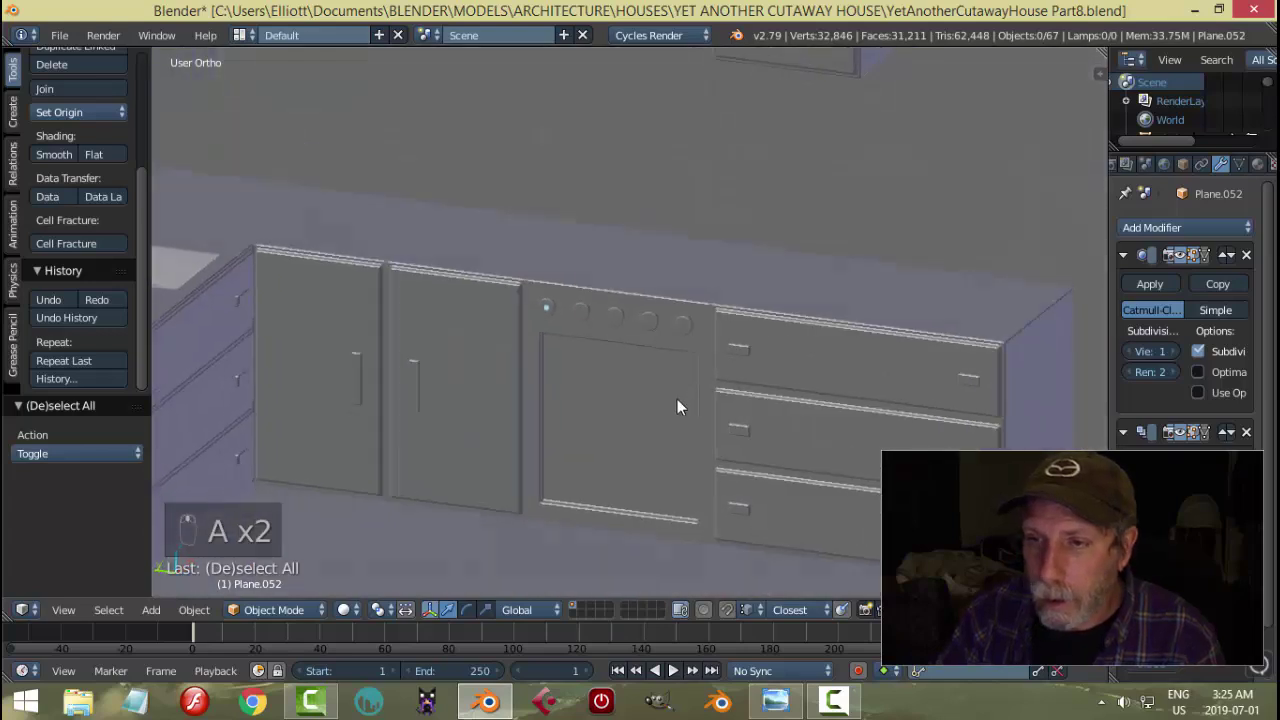
key("ctrl+s")
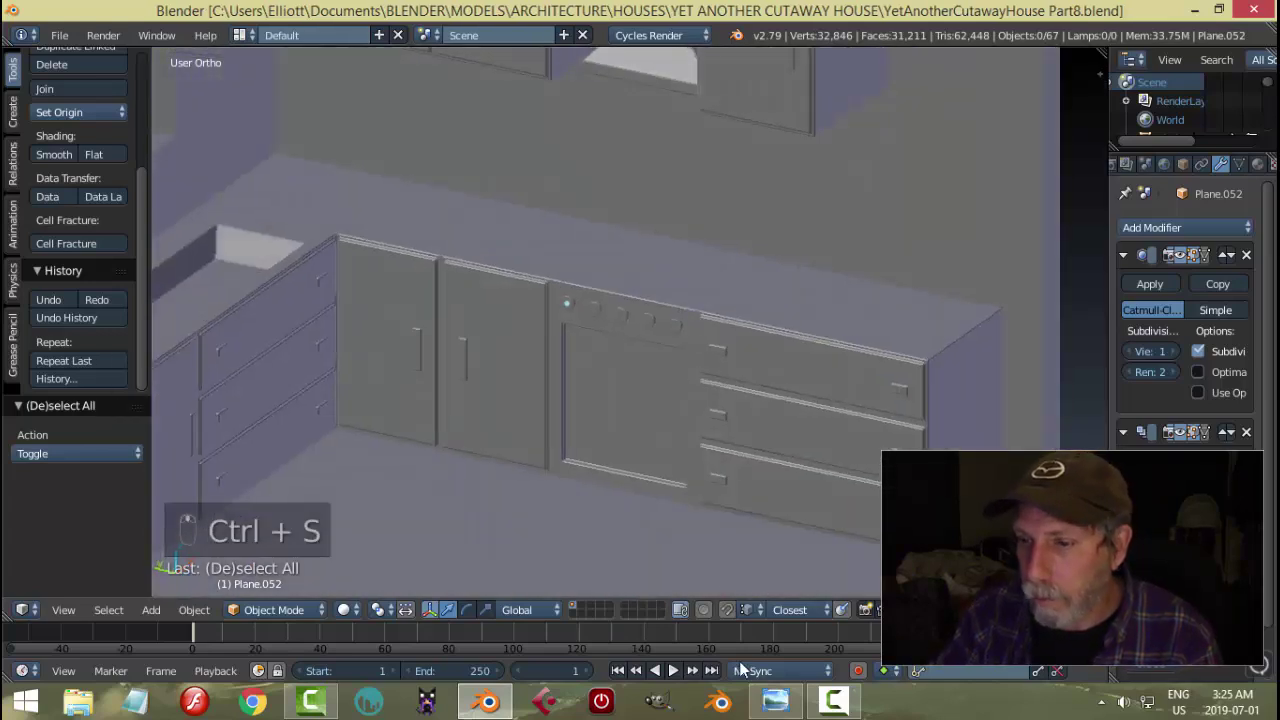
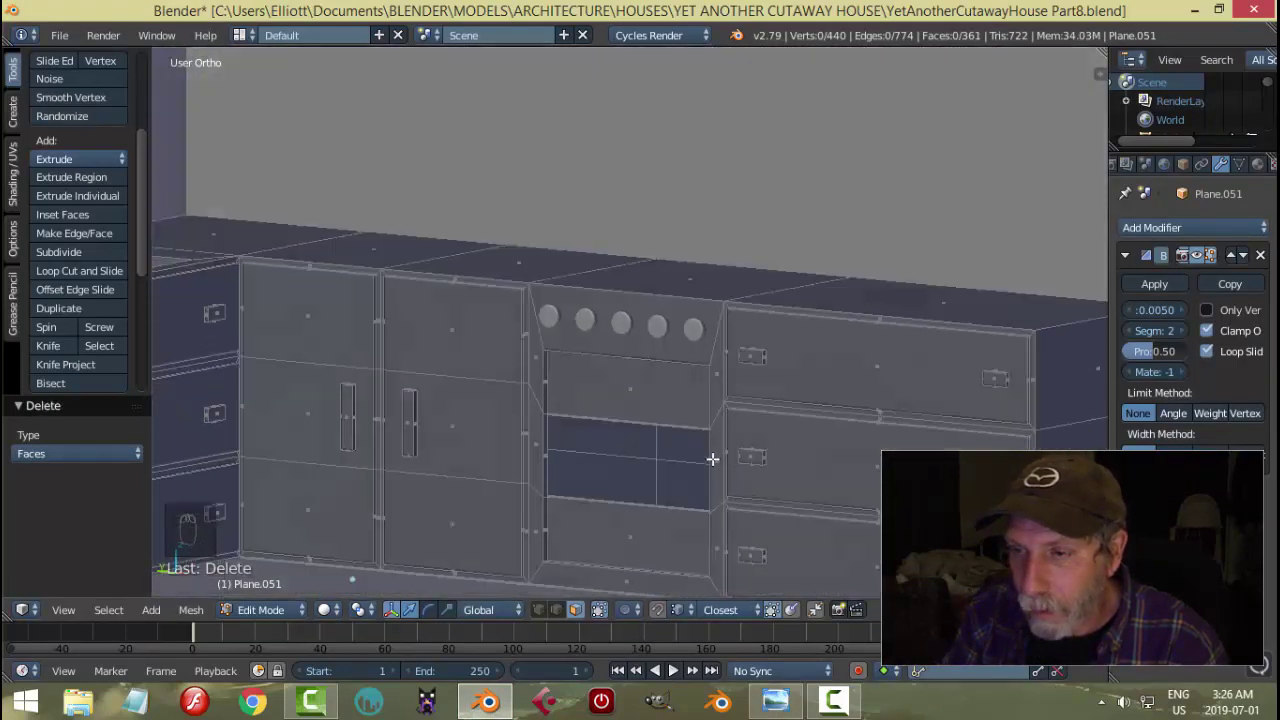
- Build a thin horizontal rack inside the cavity beneath the knobs and leave Edit Mode
key("ctrl+z")
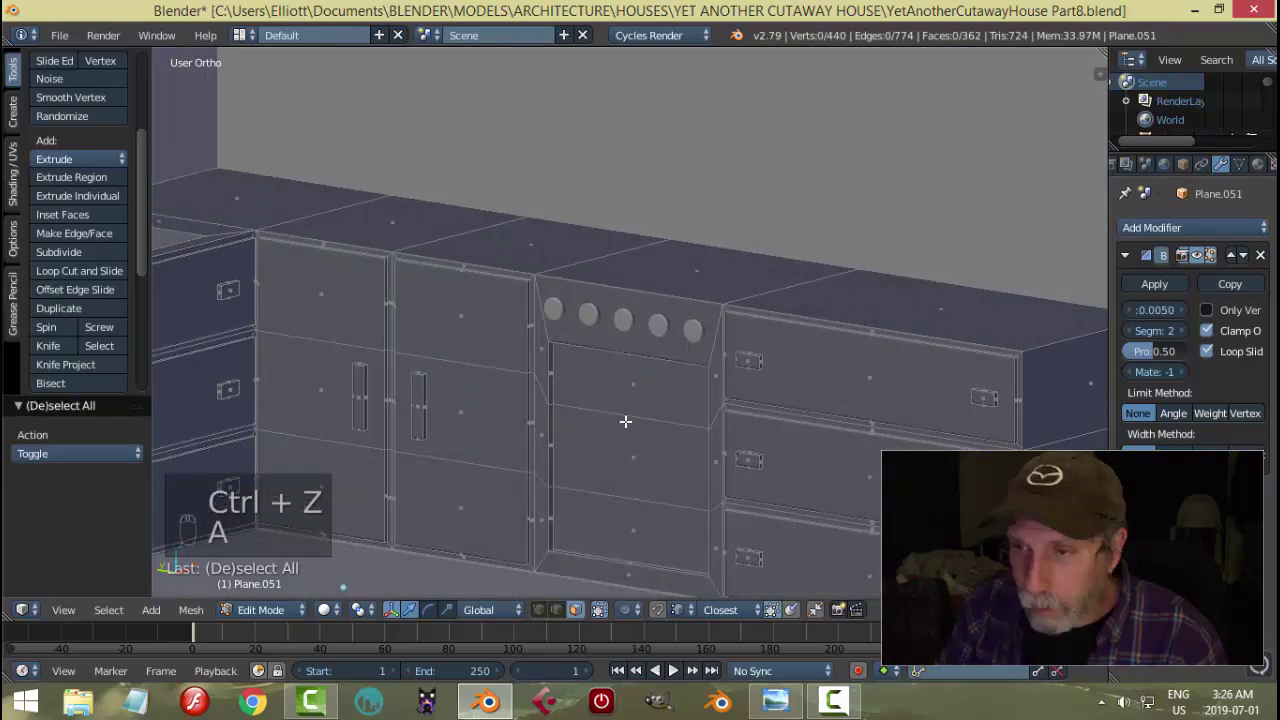
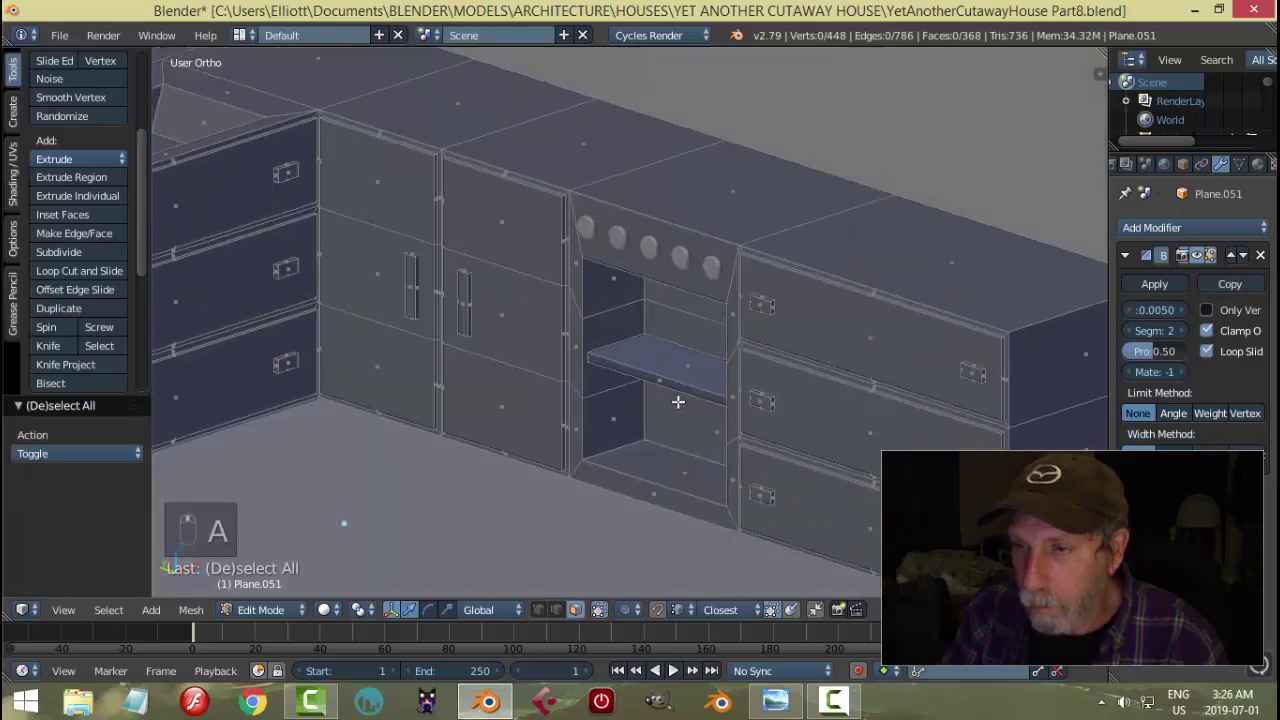
key("Tab")
left_click_drag(542, 407, 695, 393)
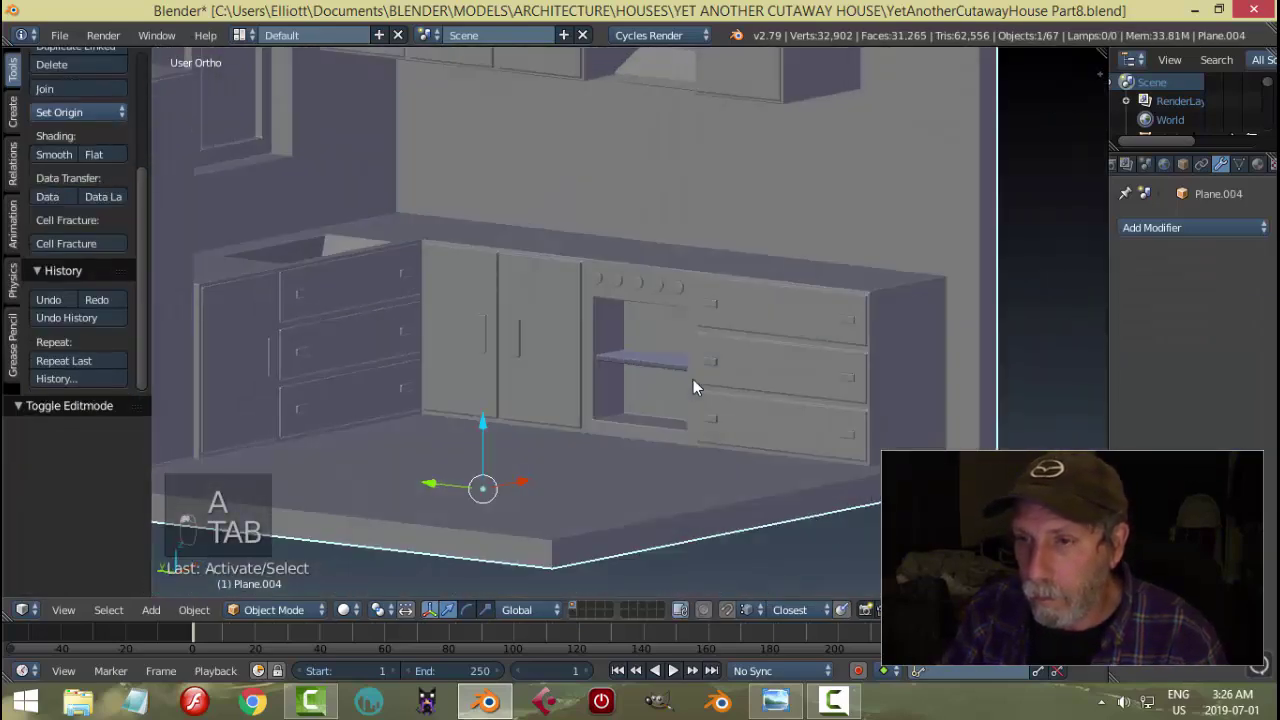
- Toggle in and out of the counter mesh and recalculate its normals
key("Tab")
key("a")
key("Tab")
key("Tab")
key("a")
key("ctrl+n")
key("Tab")
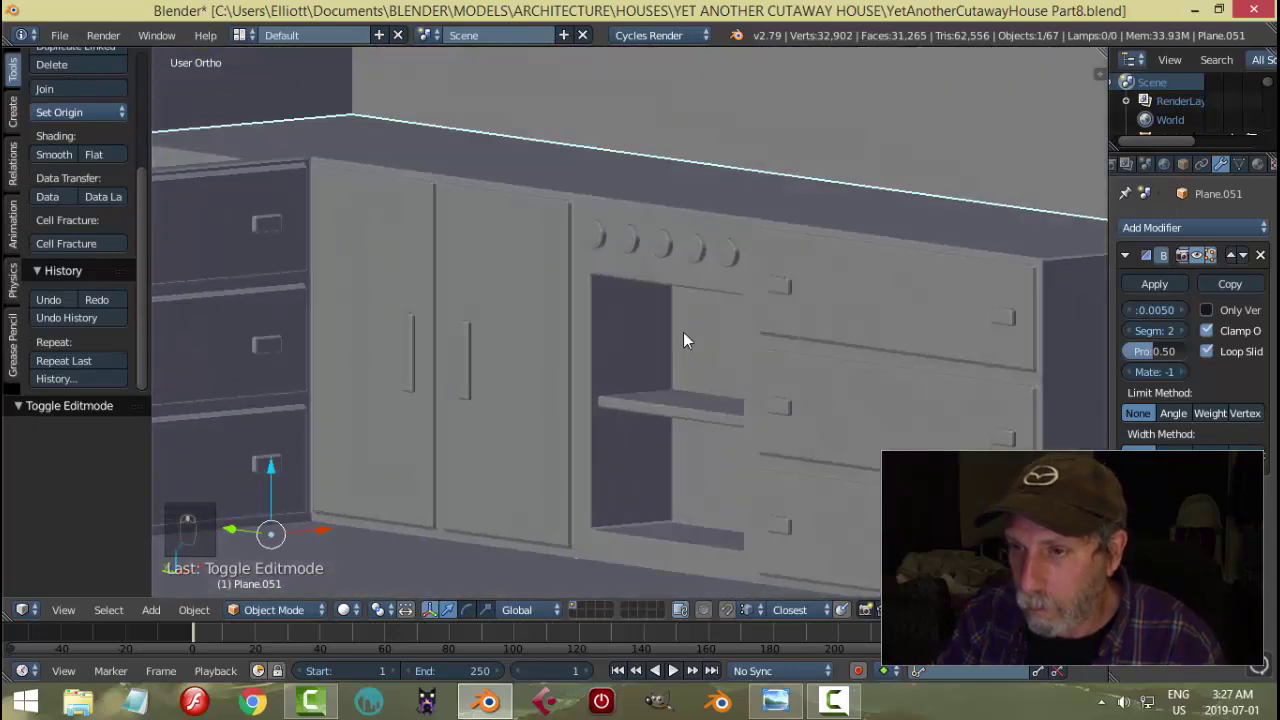
- In edge select, pick the opening's border loop, duplicate it and separate it as its own object
key("Tab")
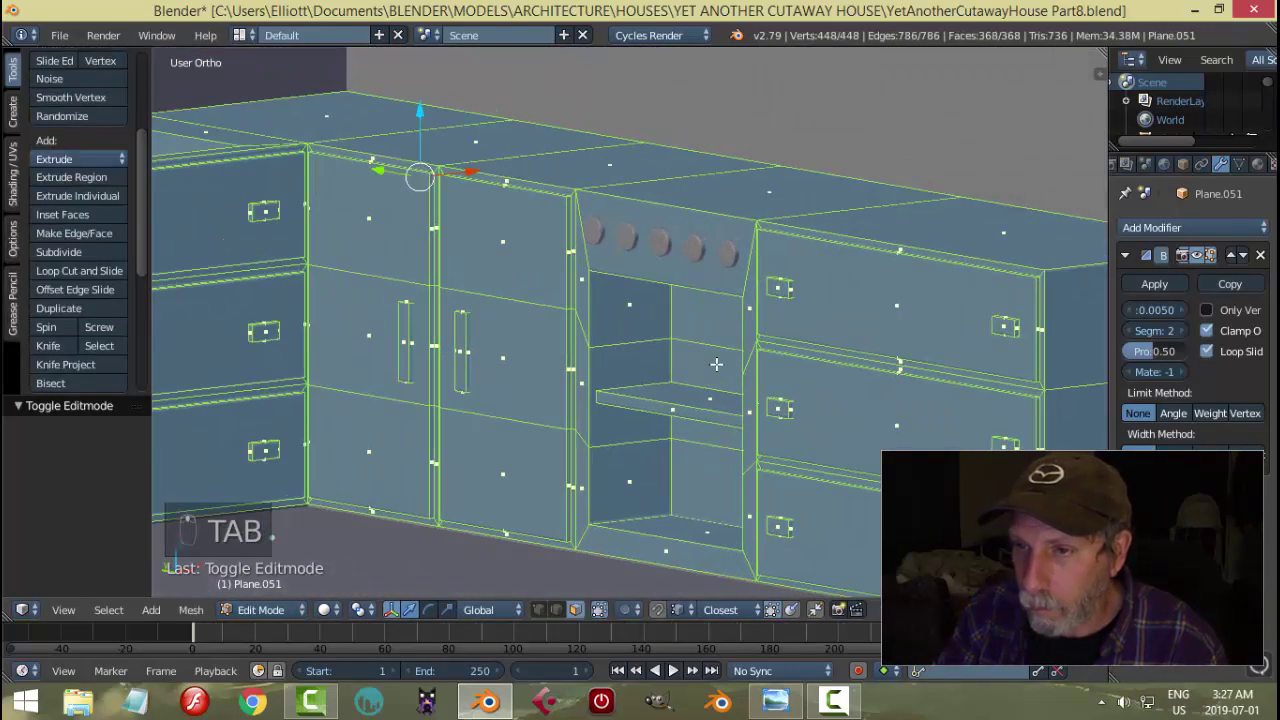
key("a")
key("ctrl+Tab")
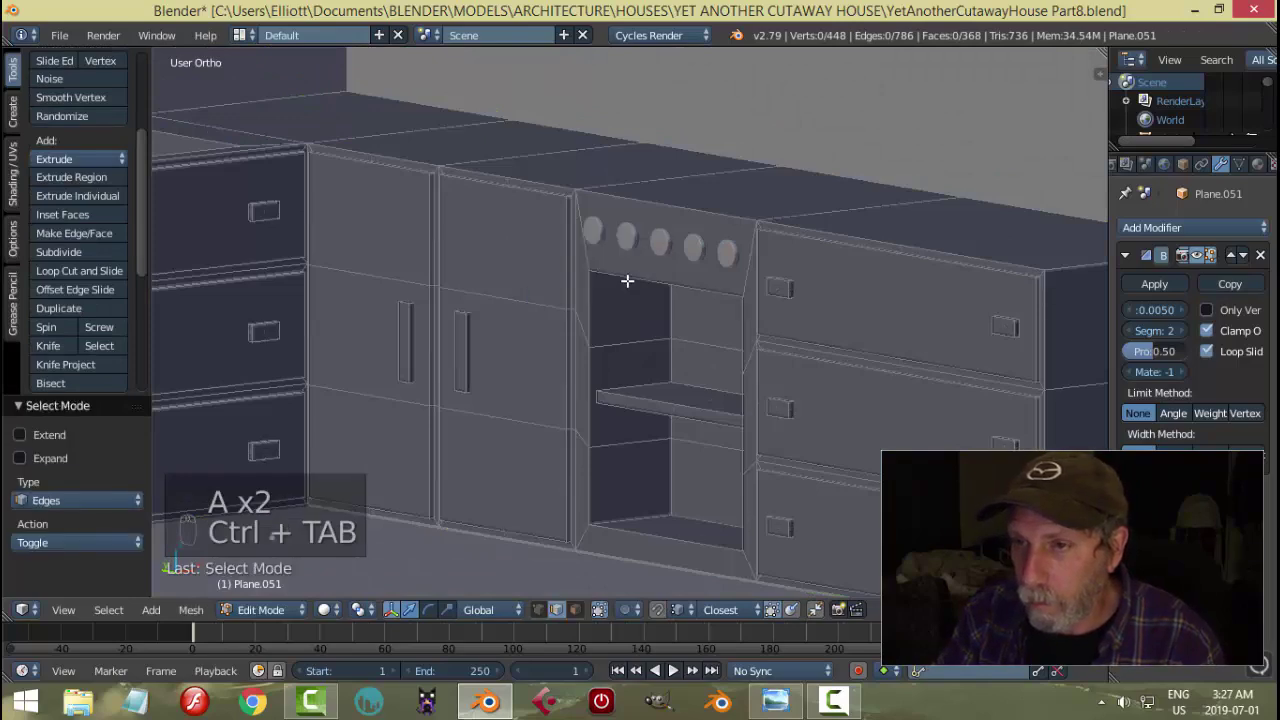
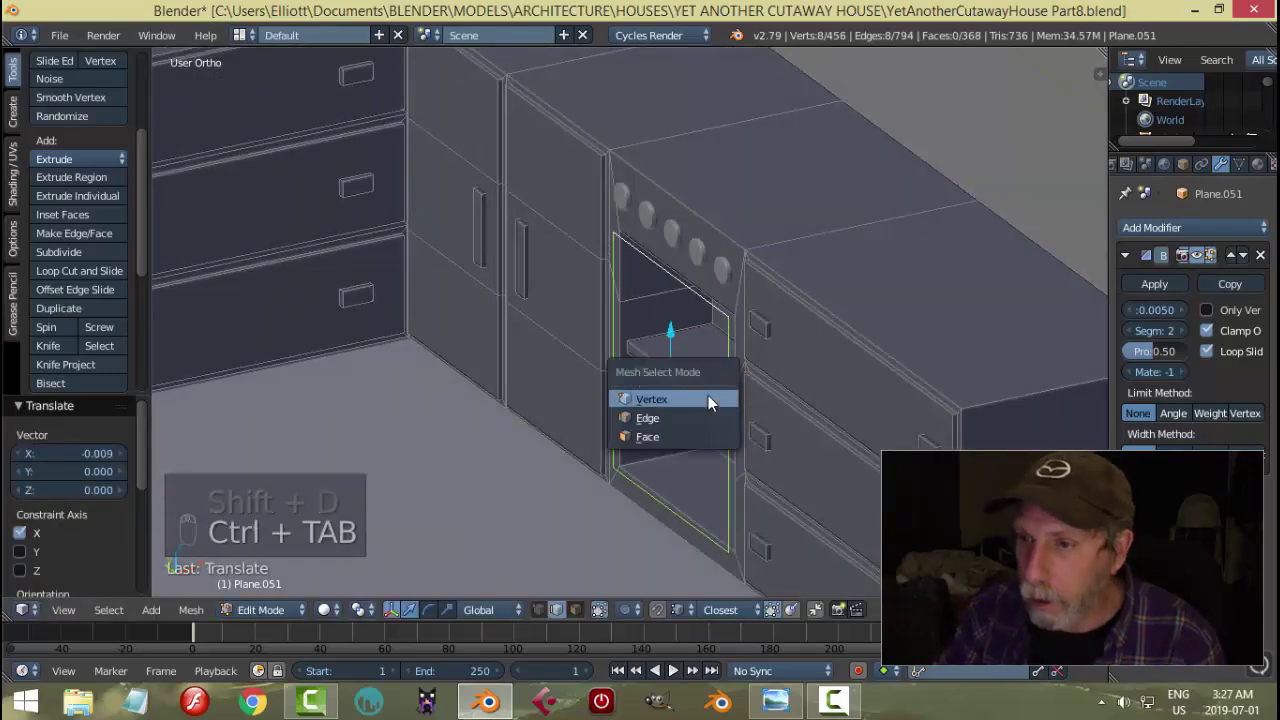
key("a")
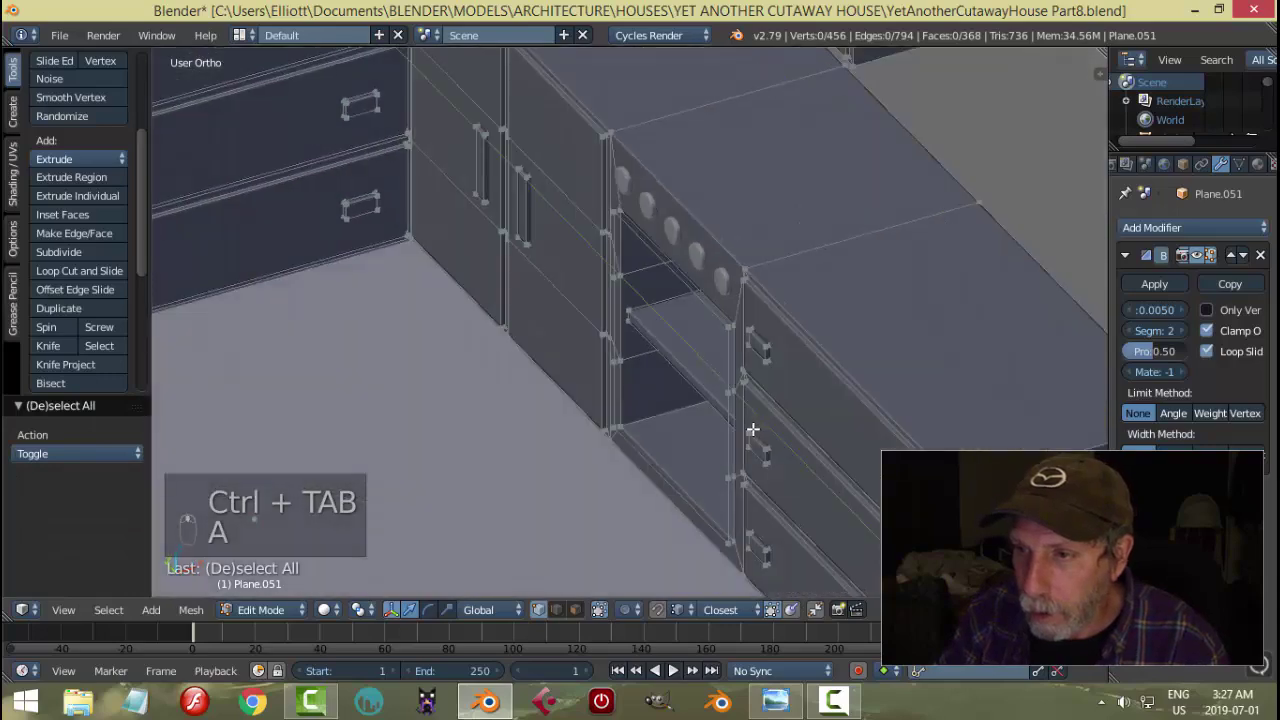
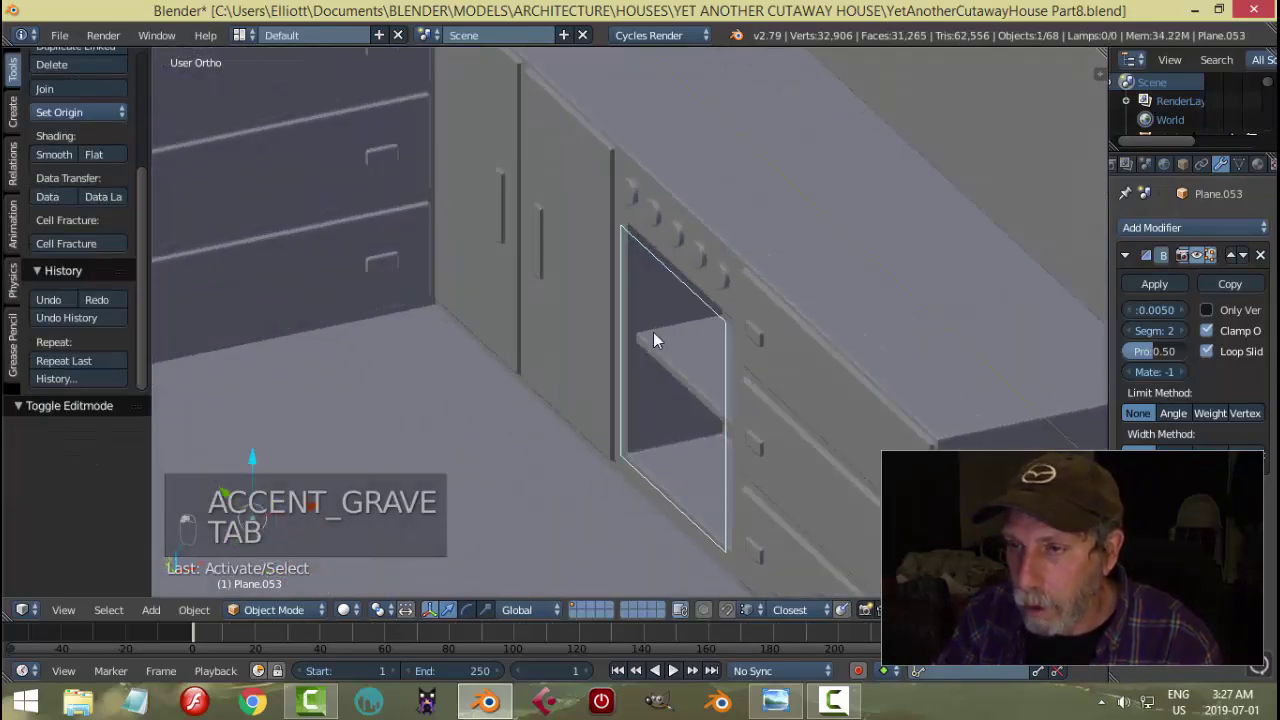
- Fill the outline with a face, inset it and delete the centre to leave a border
key("Tab")
key("a")
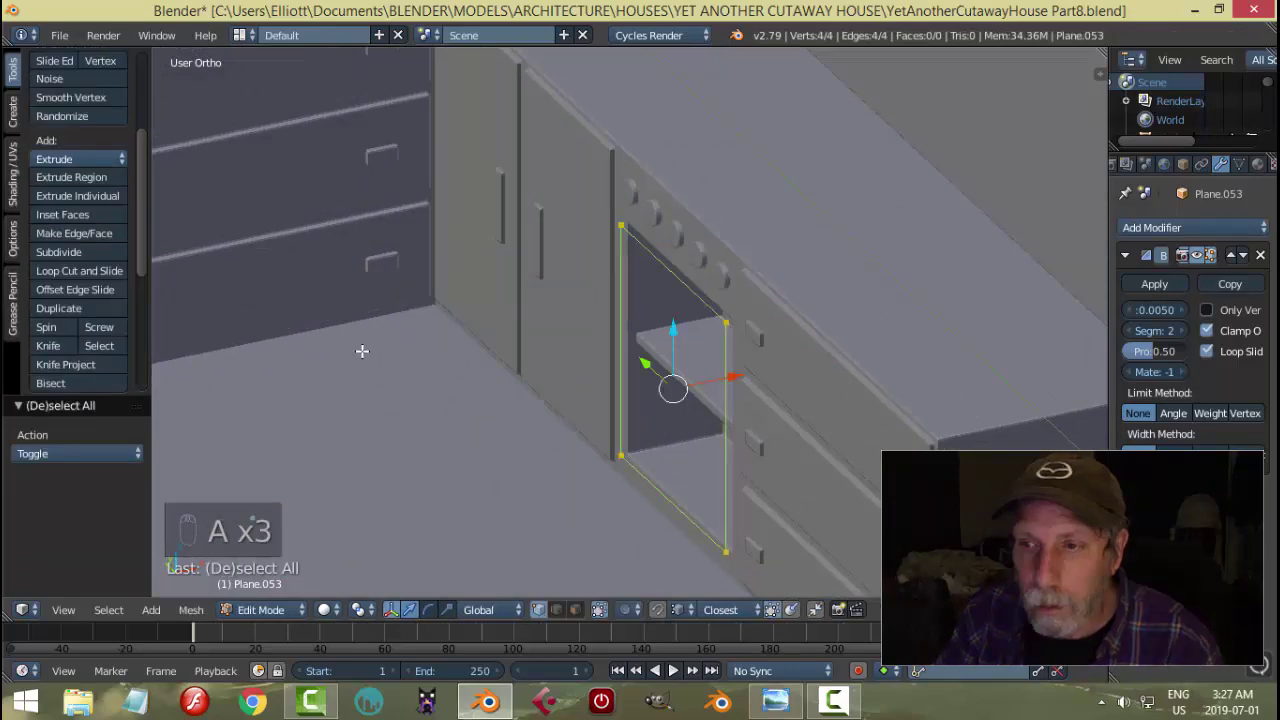
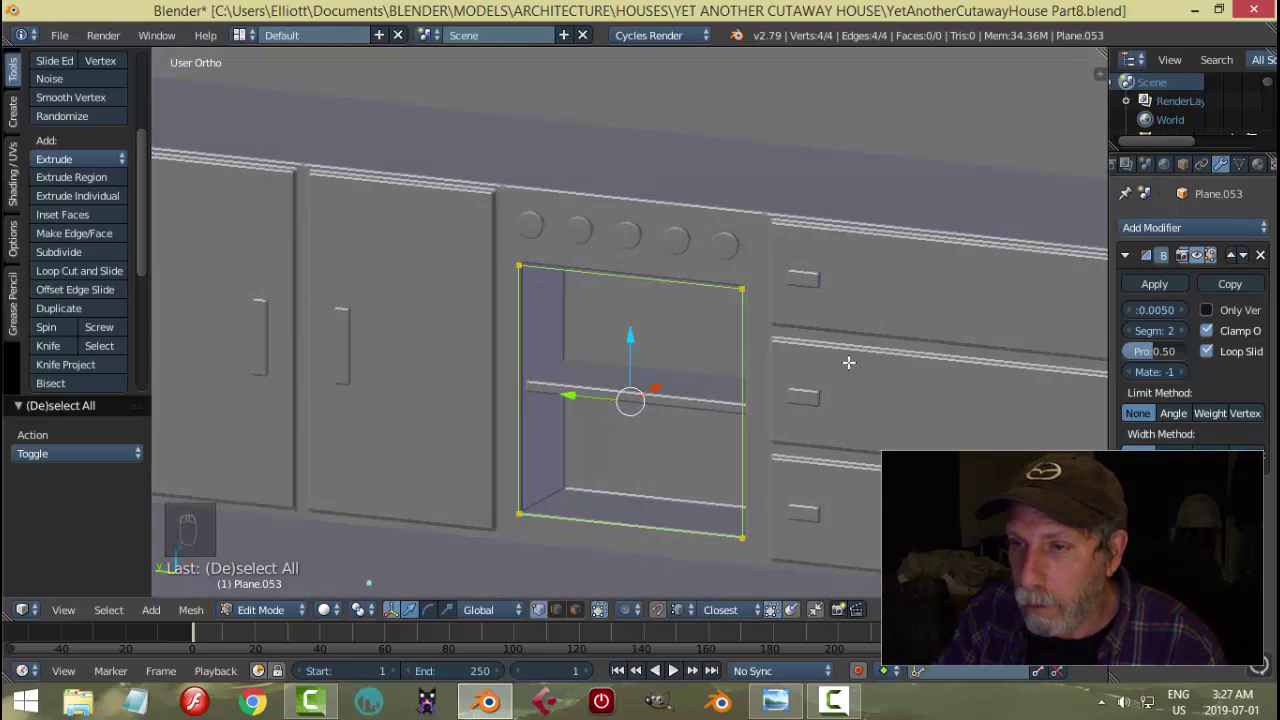
key("f")
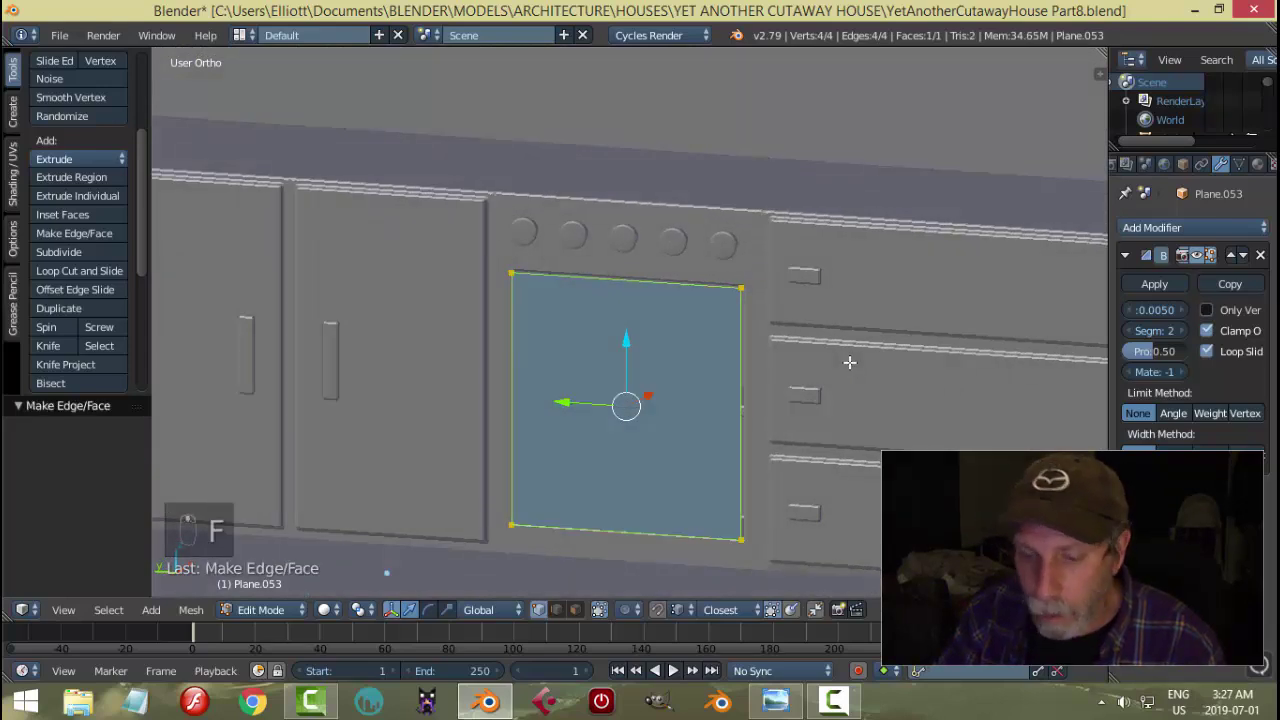
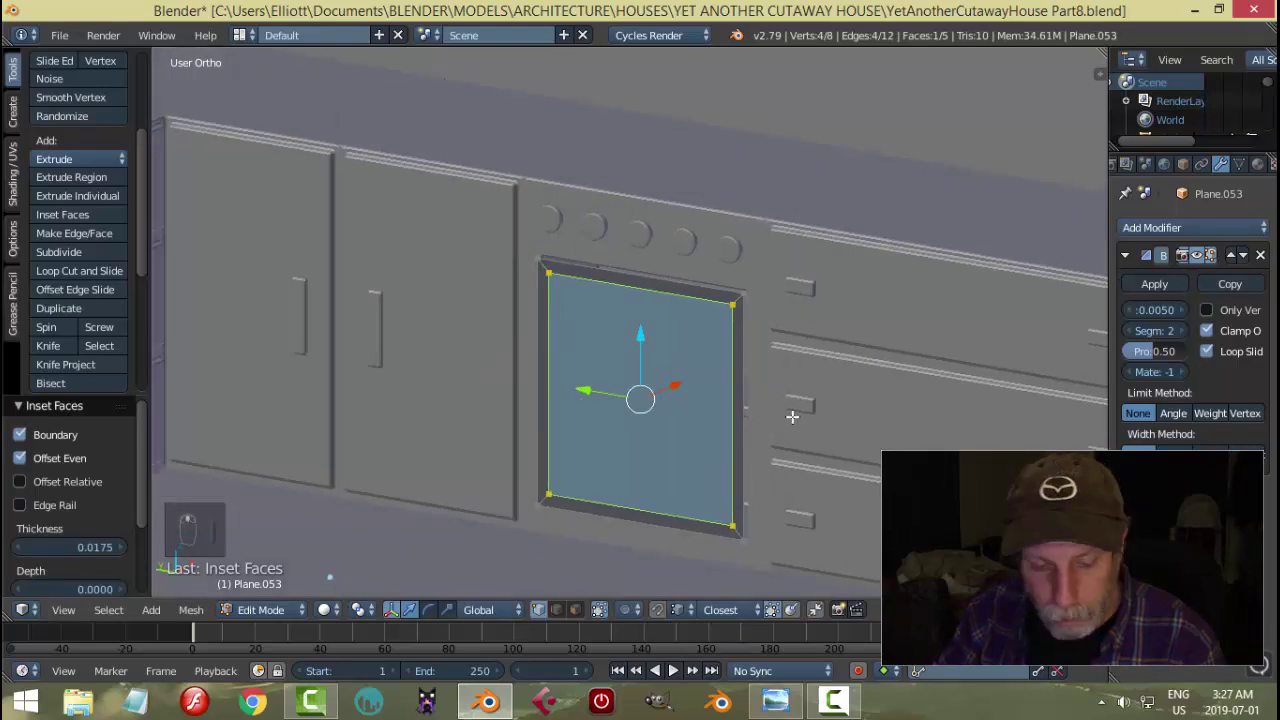
key("x")
key("a")
key("e")
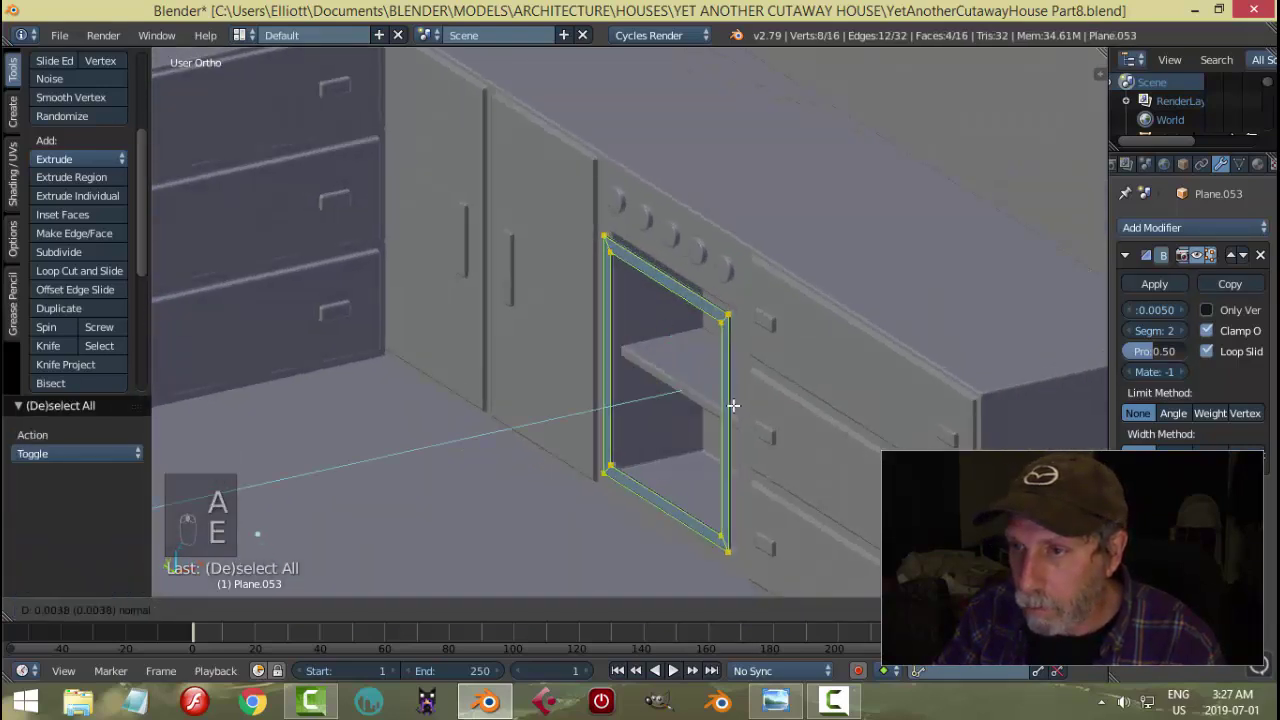
- Extrude the border into a thick trim frame and scale it slightly larger
key("a")
key("a")
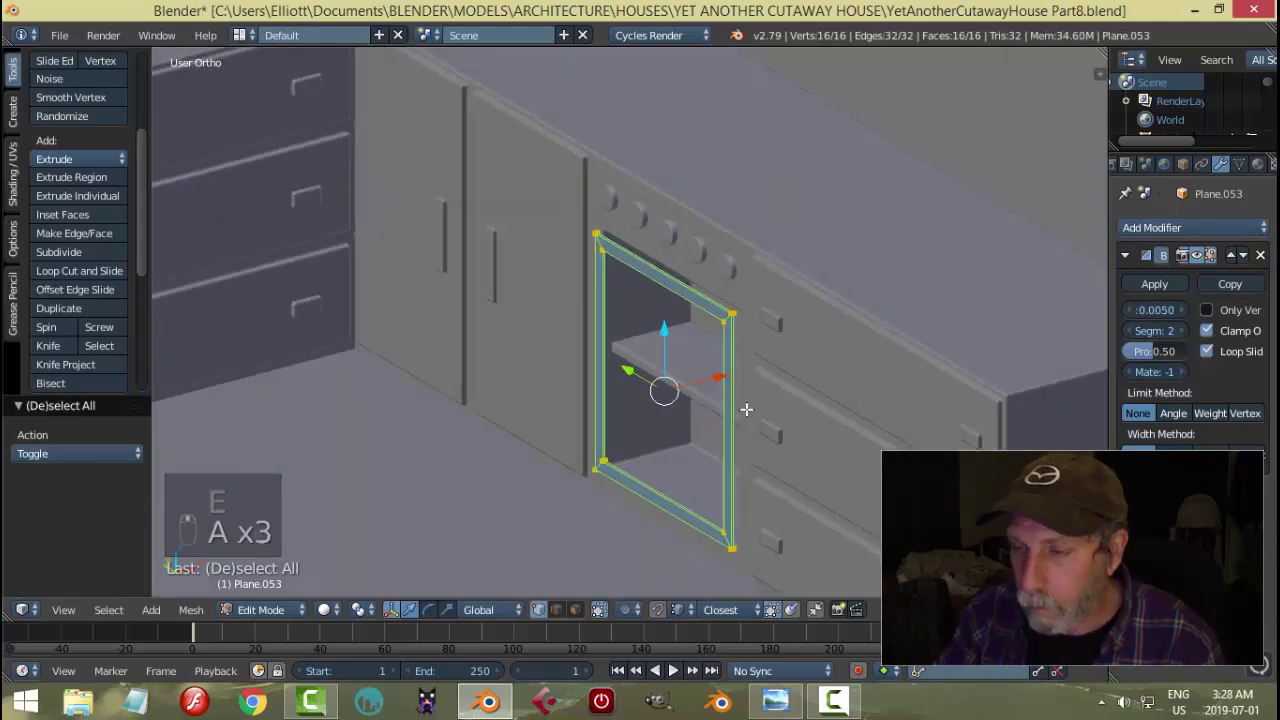
key("s")
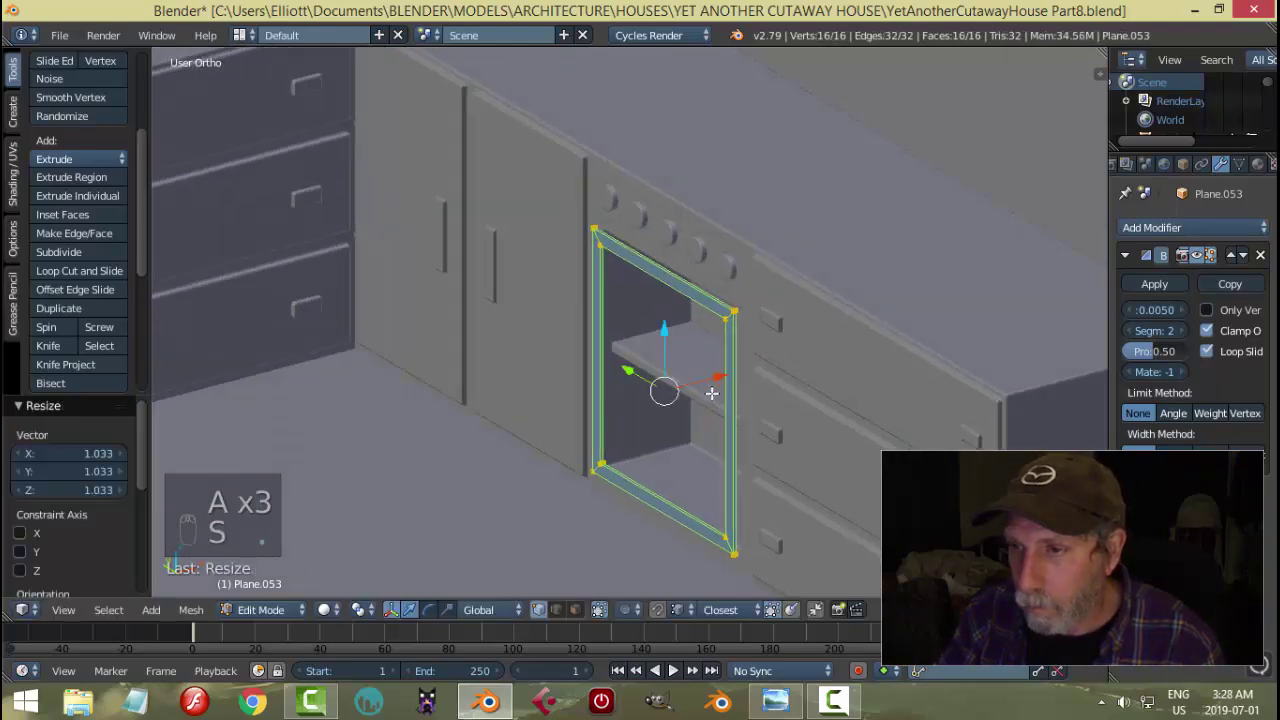
key("Tab")
key("a")
- Centre the frame's origin on its geometry and apply its scale, checking it around the opening
left_click_drag(732, 365, 686, 420)
right_click(733, 374)
left_click_drag(744, 397, 92, 116)
left_click_drag(92, 116, 674, 355)
middle_click(674, 355)
left_click_drag(685, 308, 811, 344)
left_click_drag(811, 344, 873, 314)
key("s")
key("a")
left_click(813, 320)
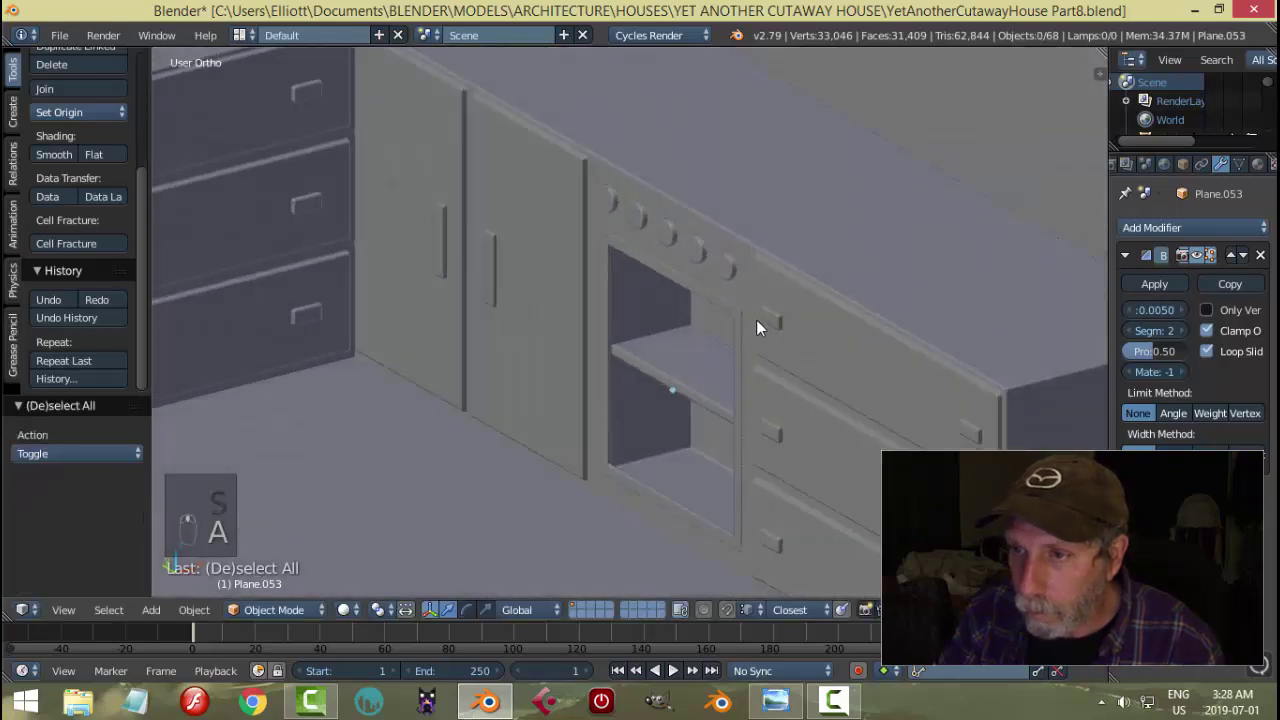
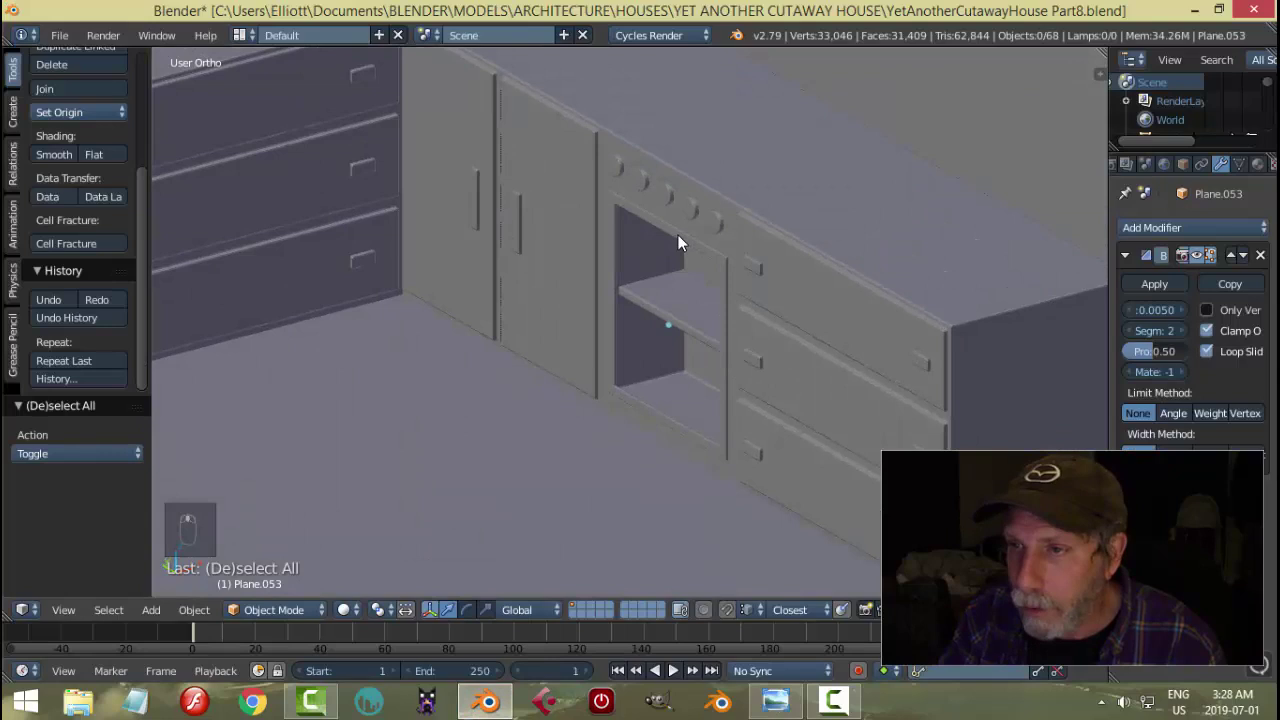
- Select the trim frame and briefly adjust its edges in Edit Mode
left_click_drag(684, 239, 720, 329)
key("a")
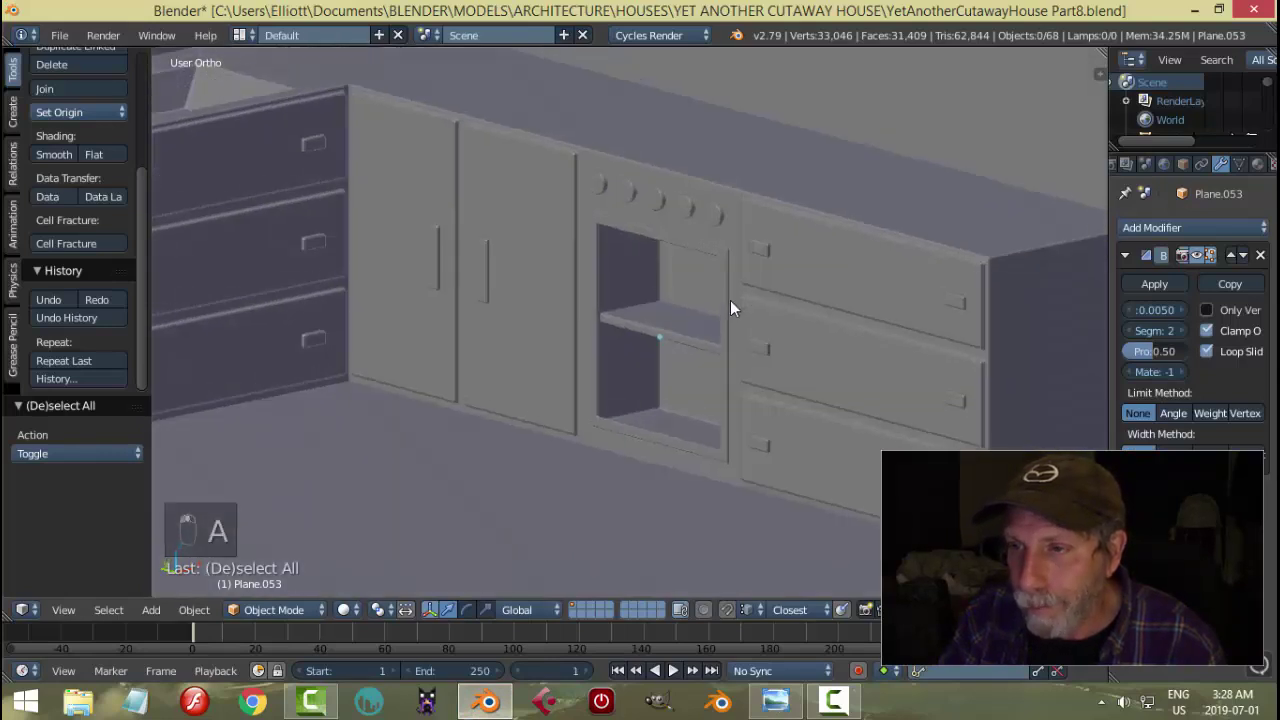
right_click(698, 257)
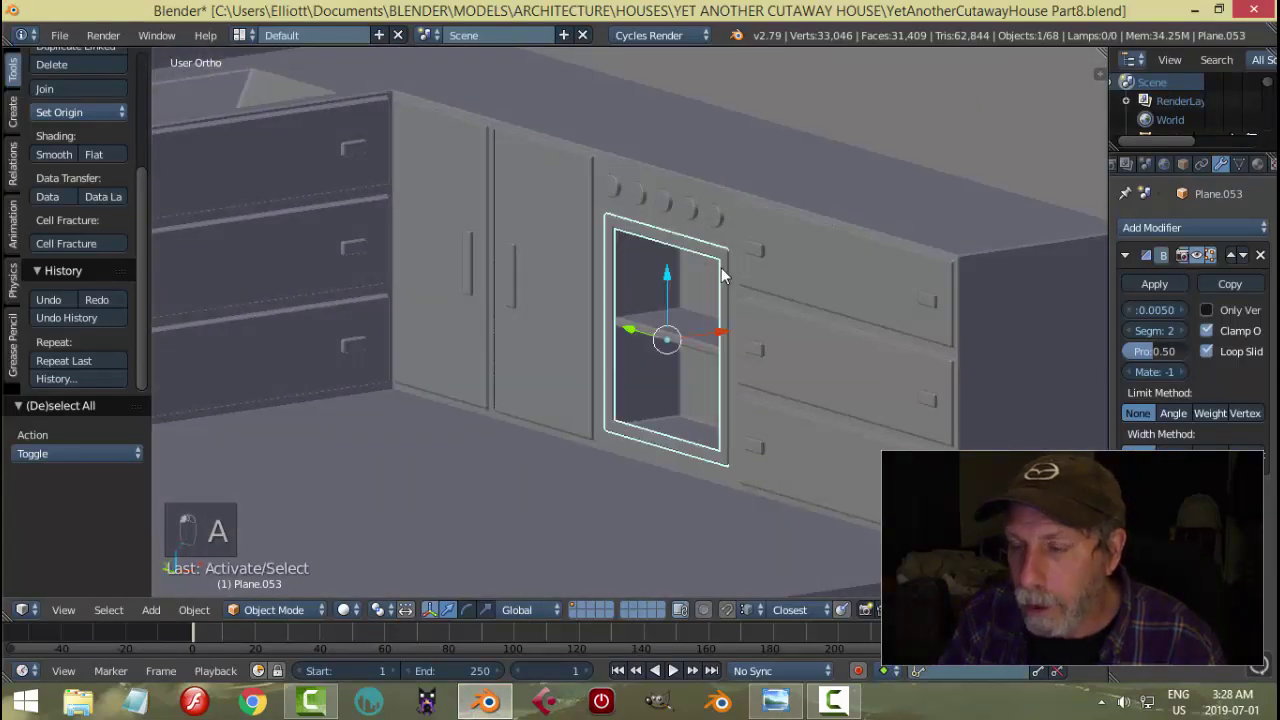
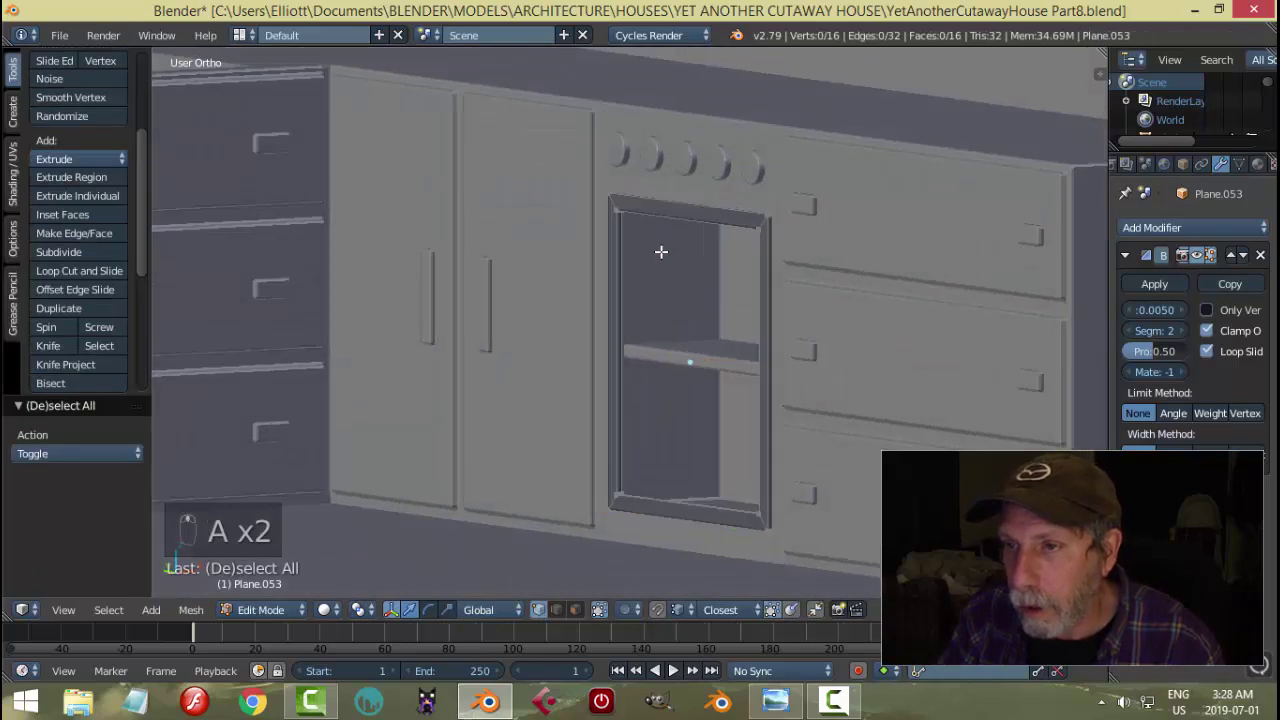
key("ctrl+Tab")
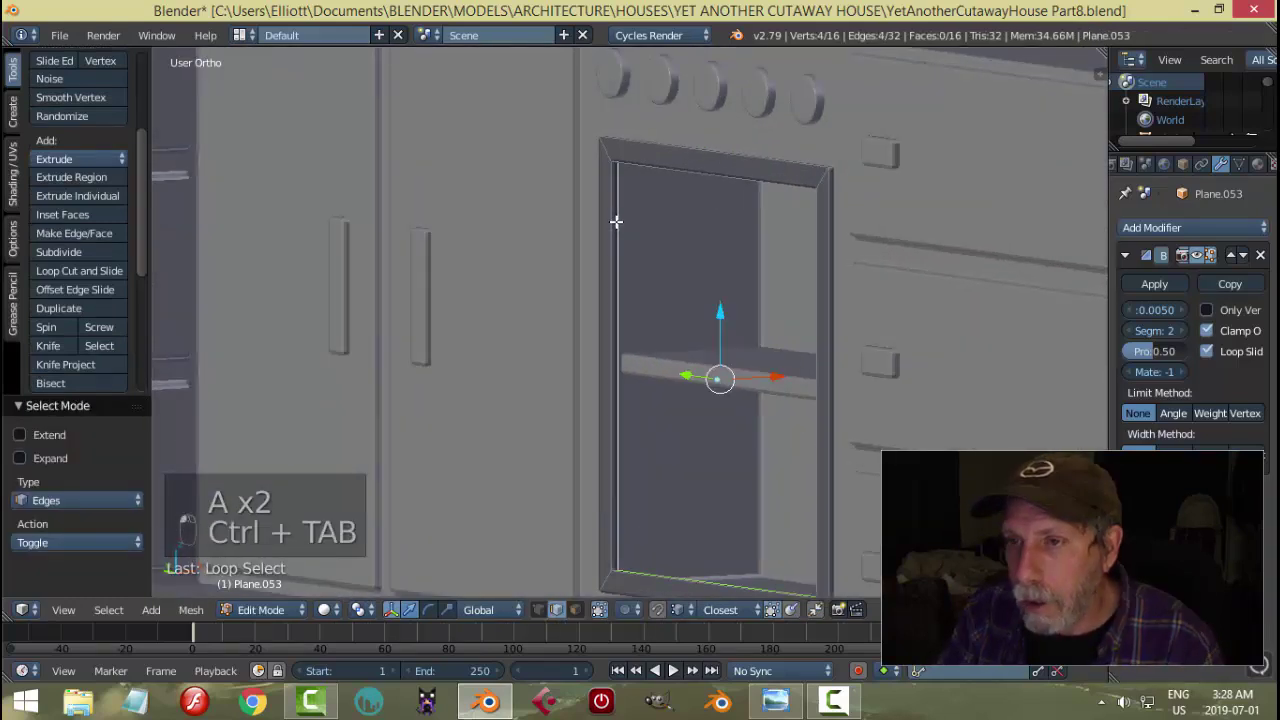
key("f")
key("a")
key("Tab")
key("a")
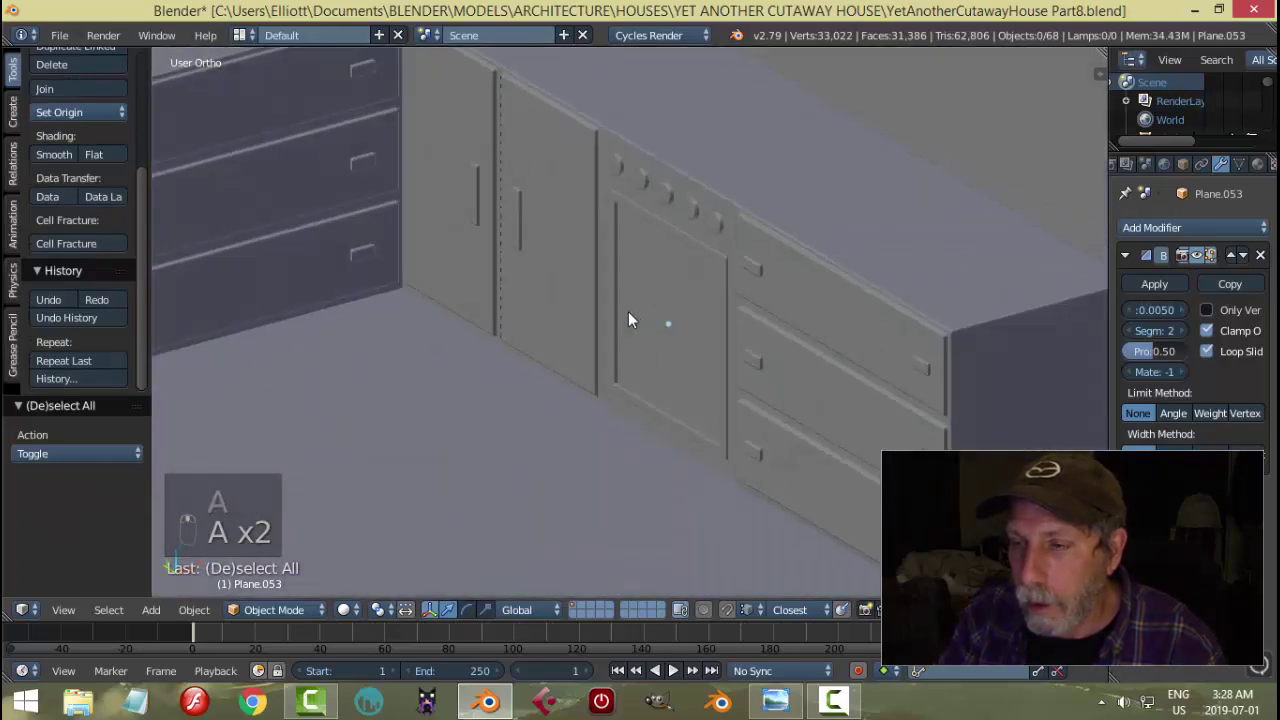
key("a")
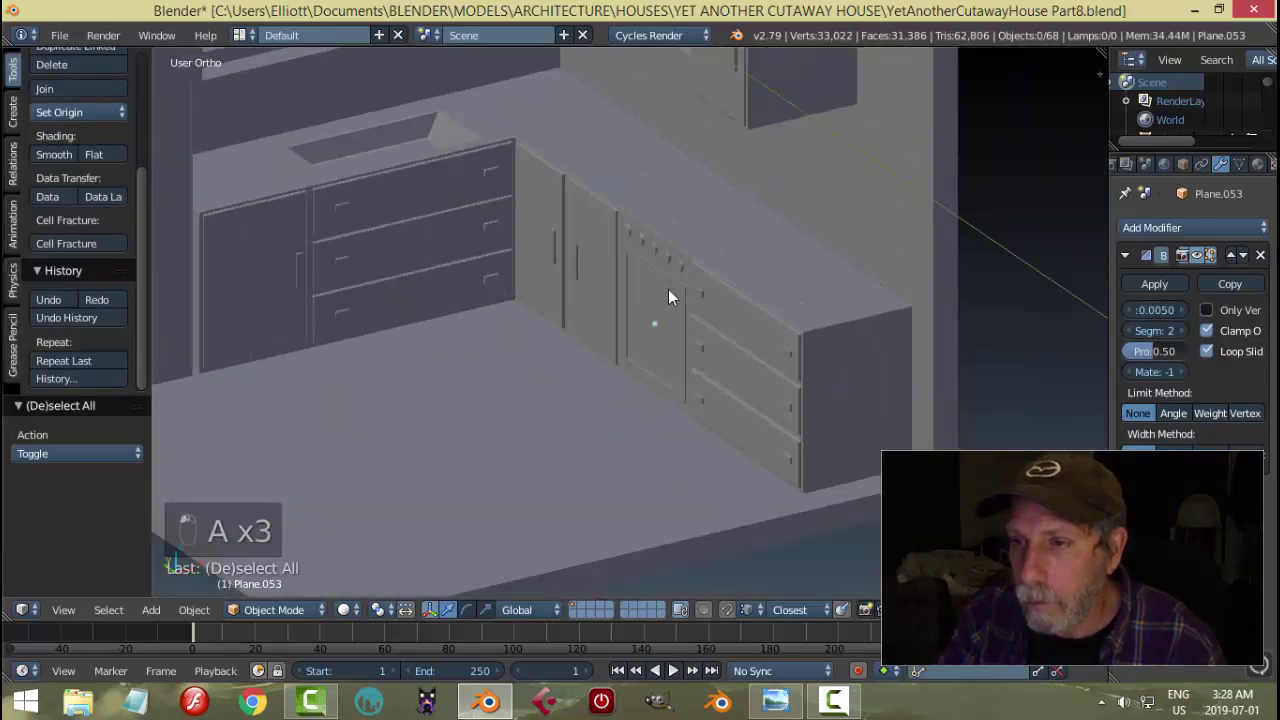
- Save the file and compare the oven front against the kitchen reference picture
left_click_drag(727, 289, 725, 315)
key("a")
key("ctrl+s")
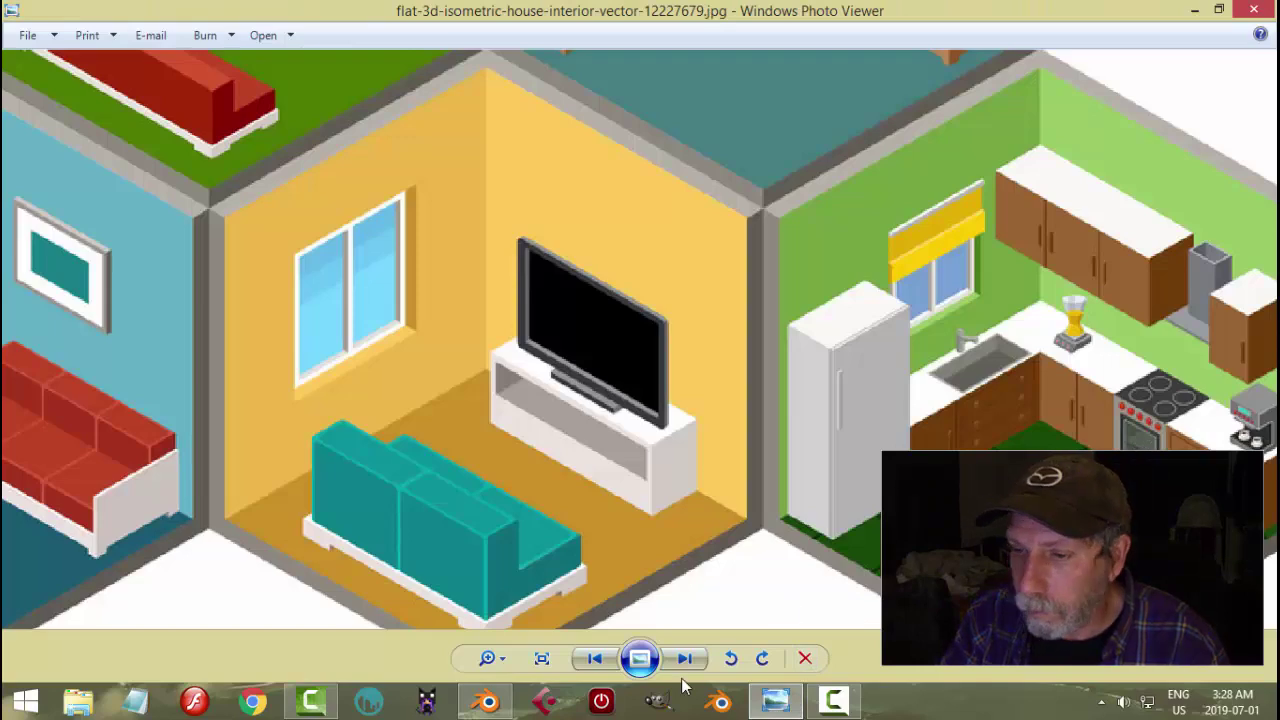
left_click(654, 323)
middle_click(705, 327)
- Scale the oven door panel slightly larger on the counter front
key("s")
left_click(745, 349)
left_click_drag(734, 354, 756, 294)
key("s")
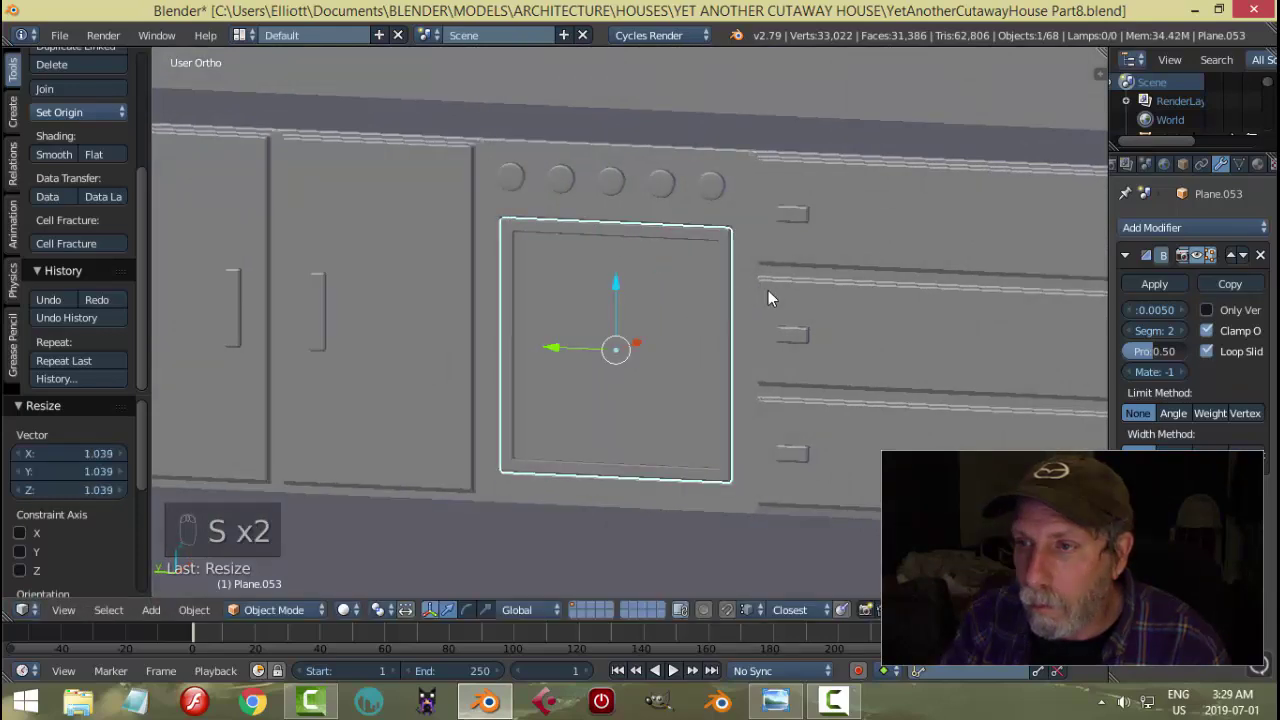
- Bring the sink counter into view and save the file
left_click_drag(700, 320, 705, 319)
key("a")
left_click_drag(760, 333, 743, 324)
key("ctrl+s")
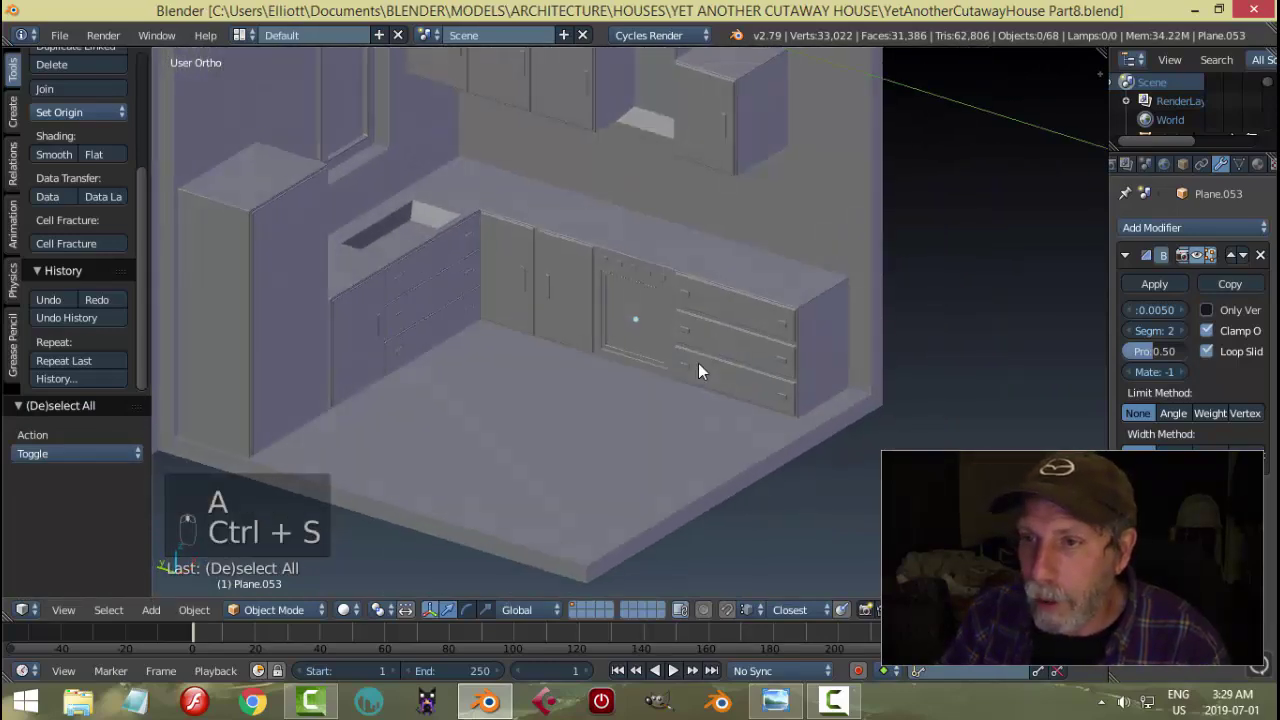
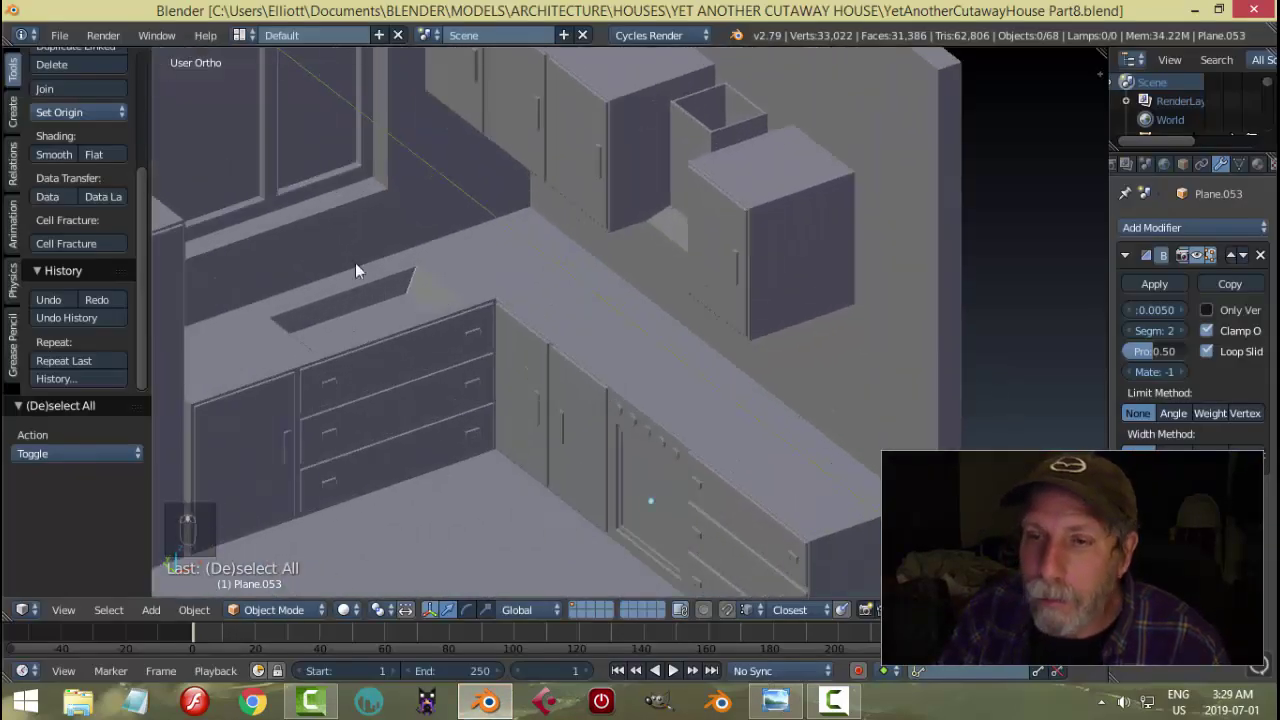
- Snap the 3D cursor to the sink basin face and bring up the Add menu for a new object
key("Tab")
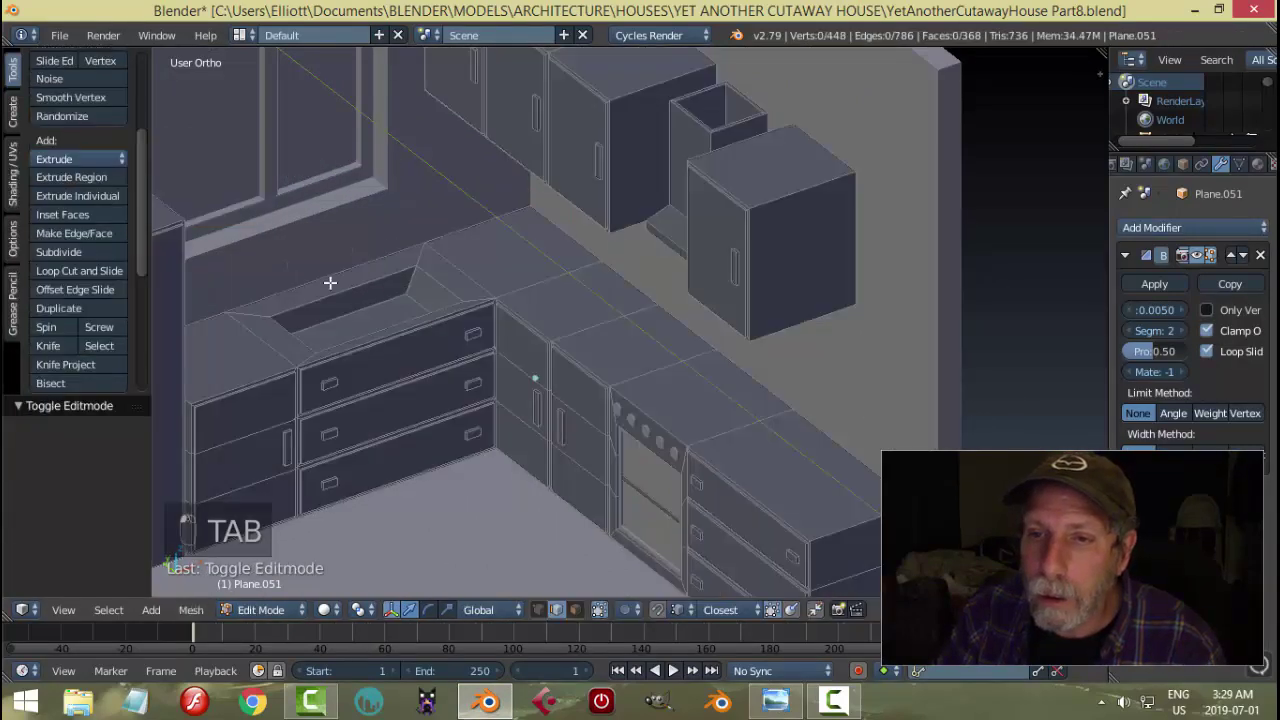
key("shift+s")
key("a")
key("Tab")
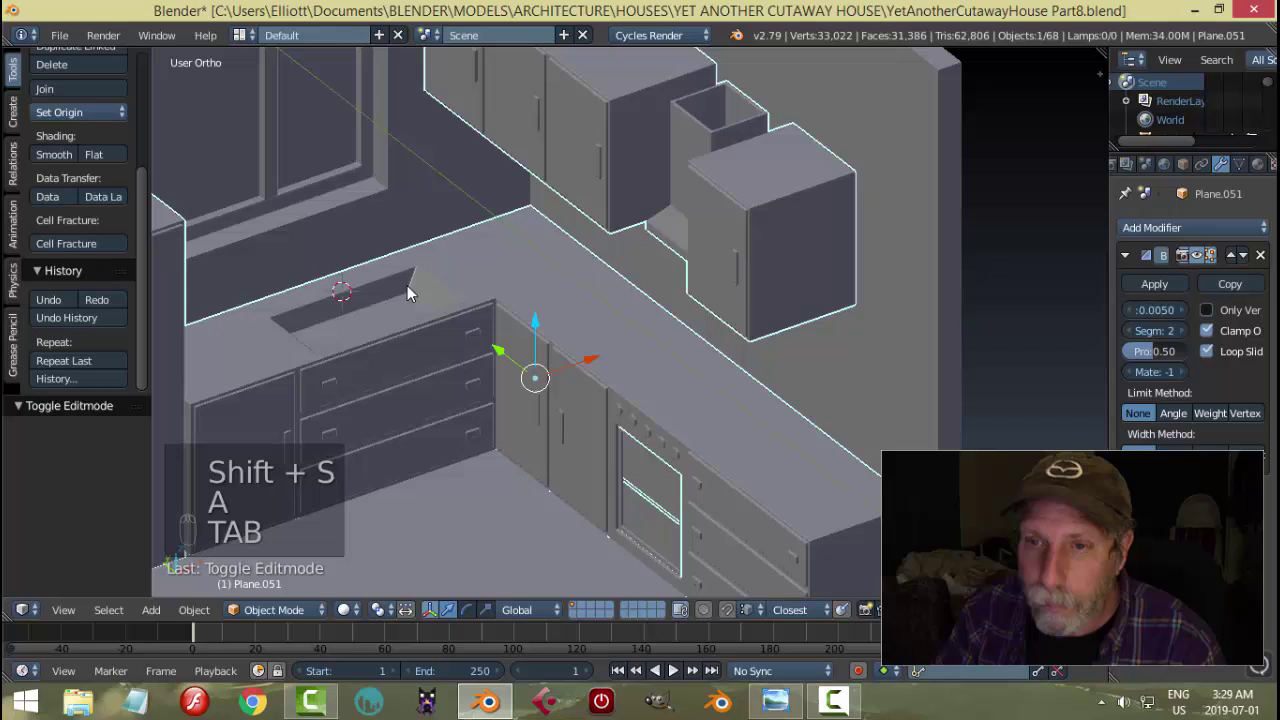
key("shift+a")
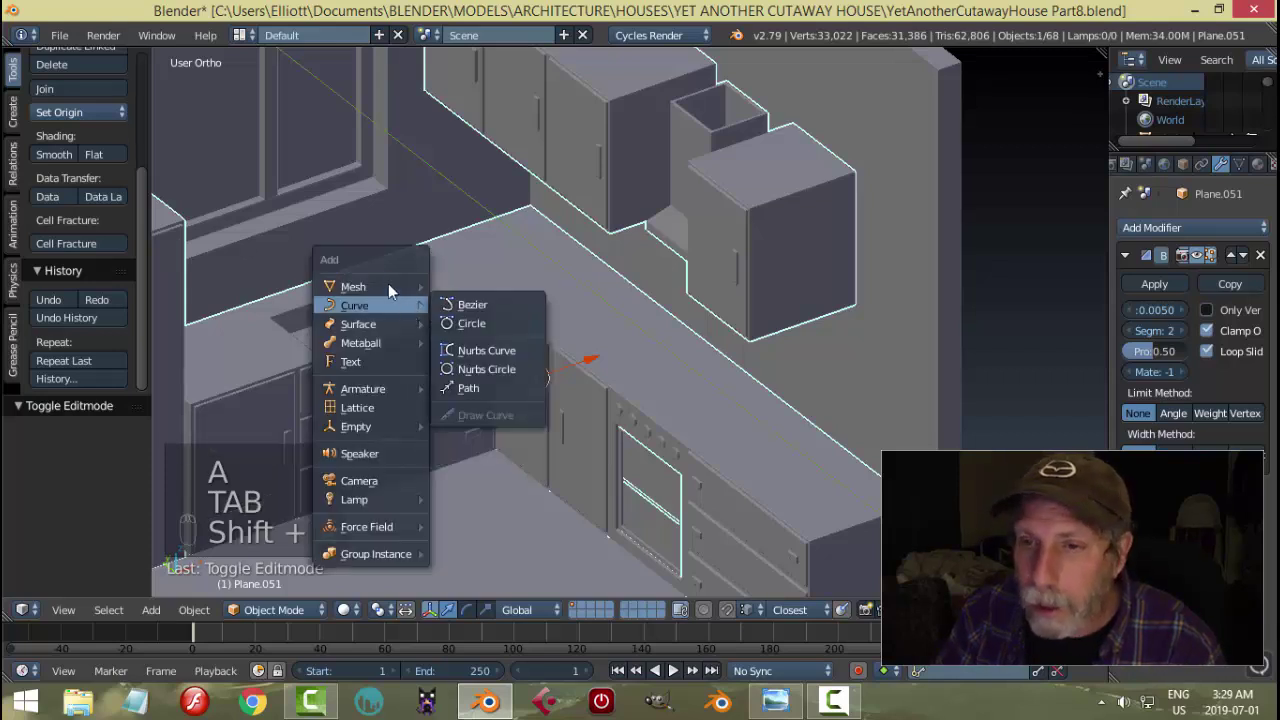
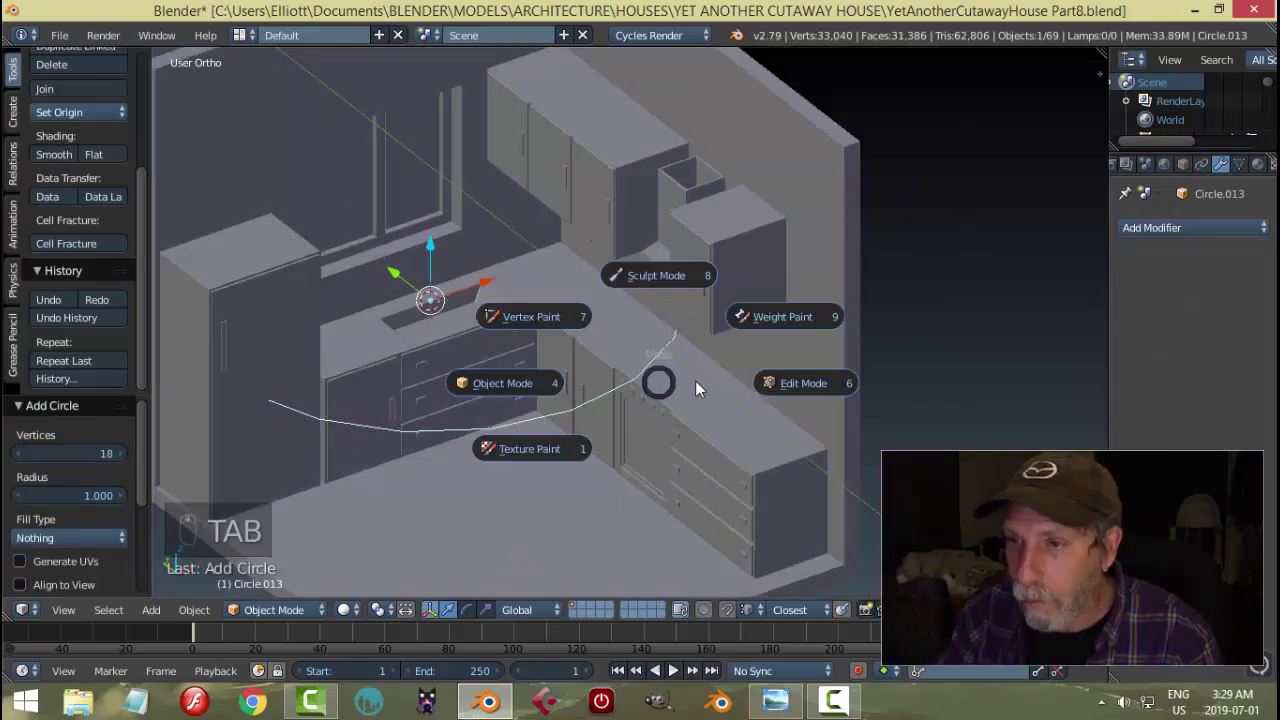
- Scale the new circle down to a small ring at the sink edge
key("s")
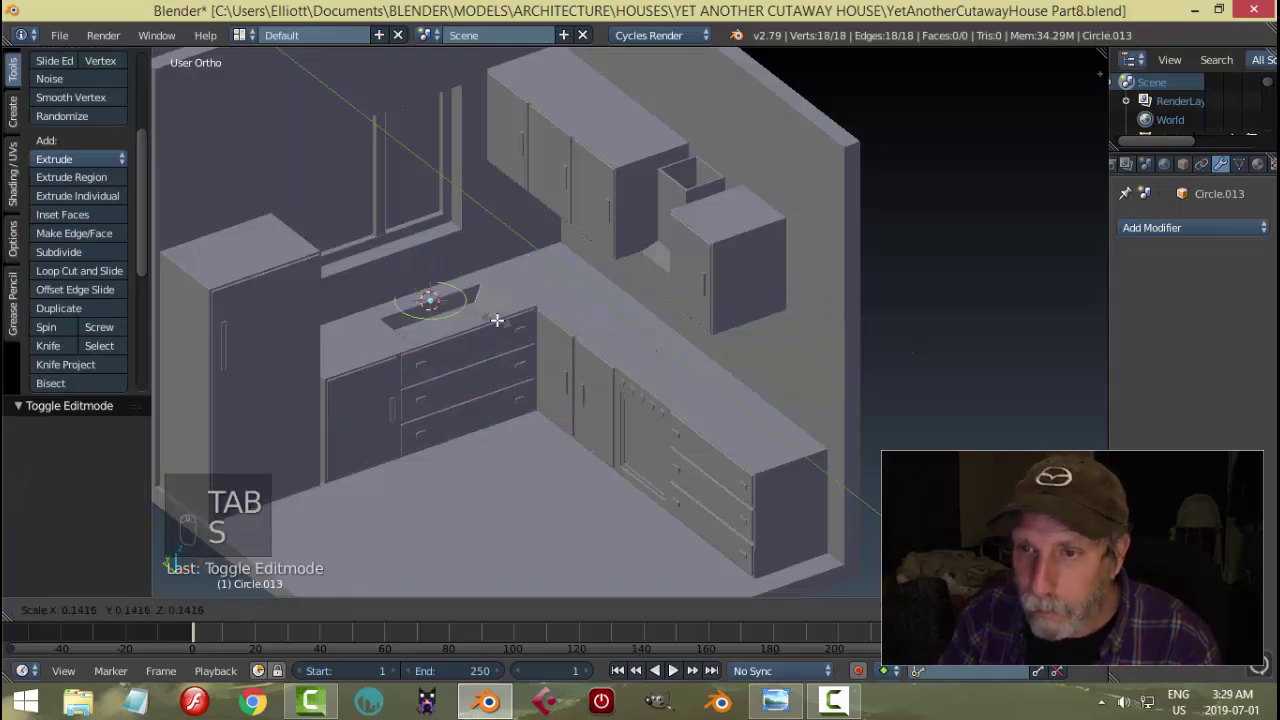
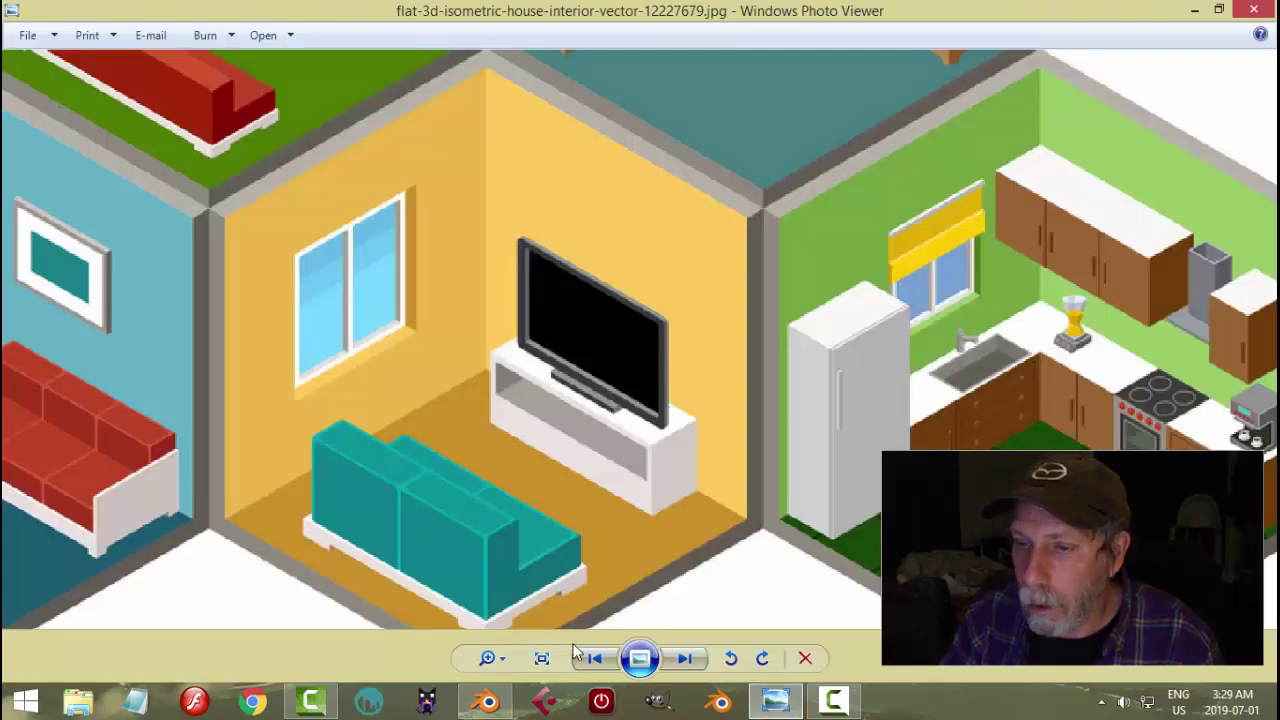
- Extrude the circle up into a tube and close off its top after checking the reference
key("a")
key("a")
key("s")
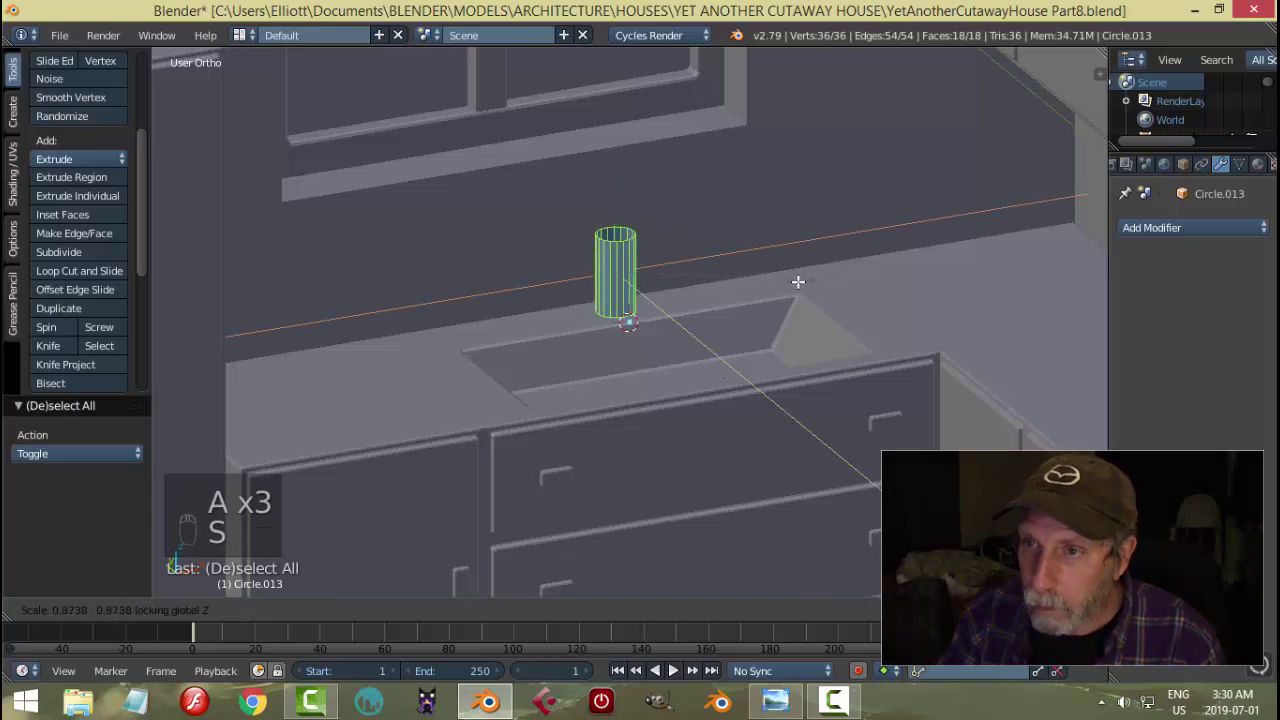
key("a")
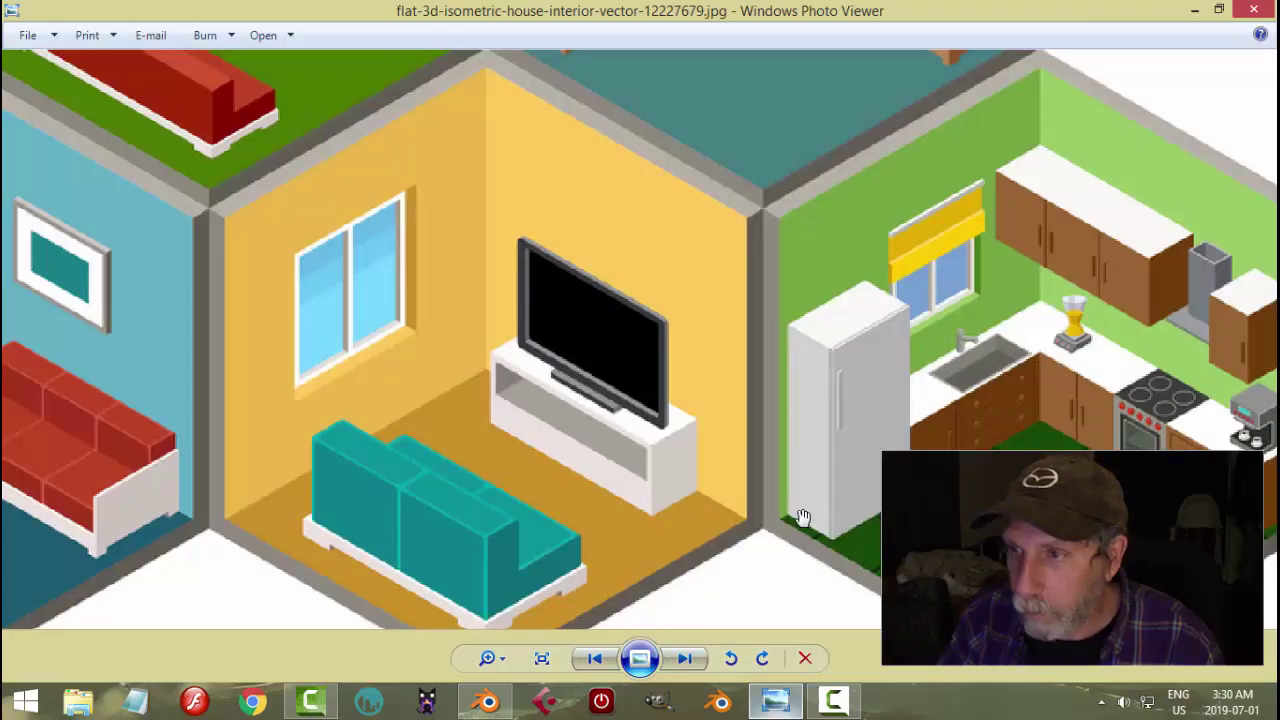
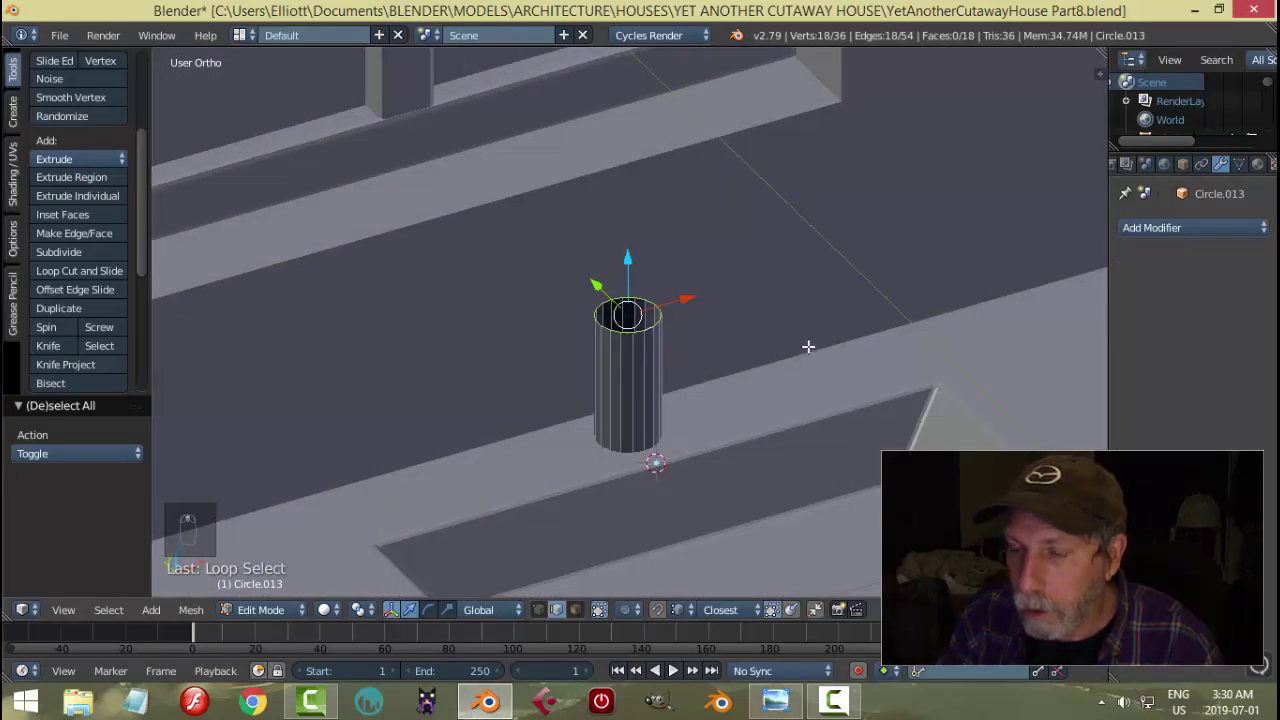
key("e")
key("s")
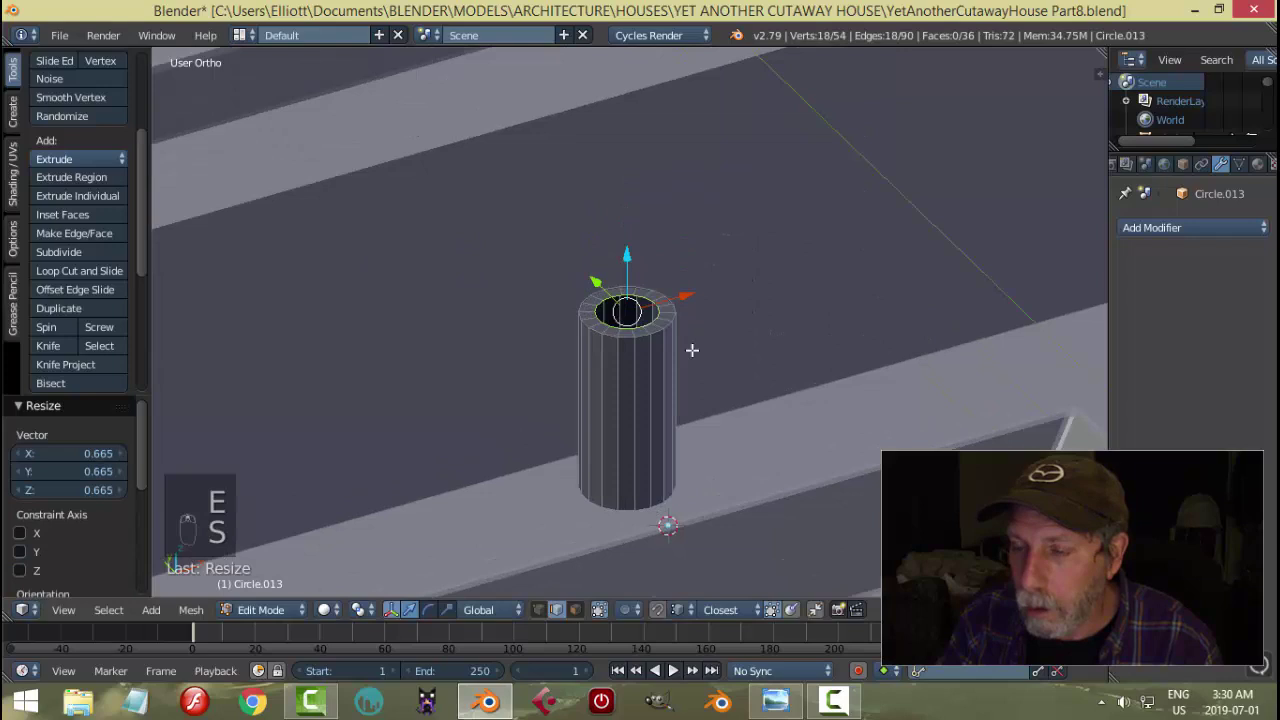
- Inset and raise a narrower stepped cap on the tube top and bevel its rim
key("s")
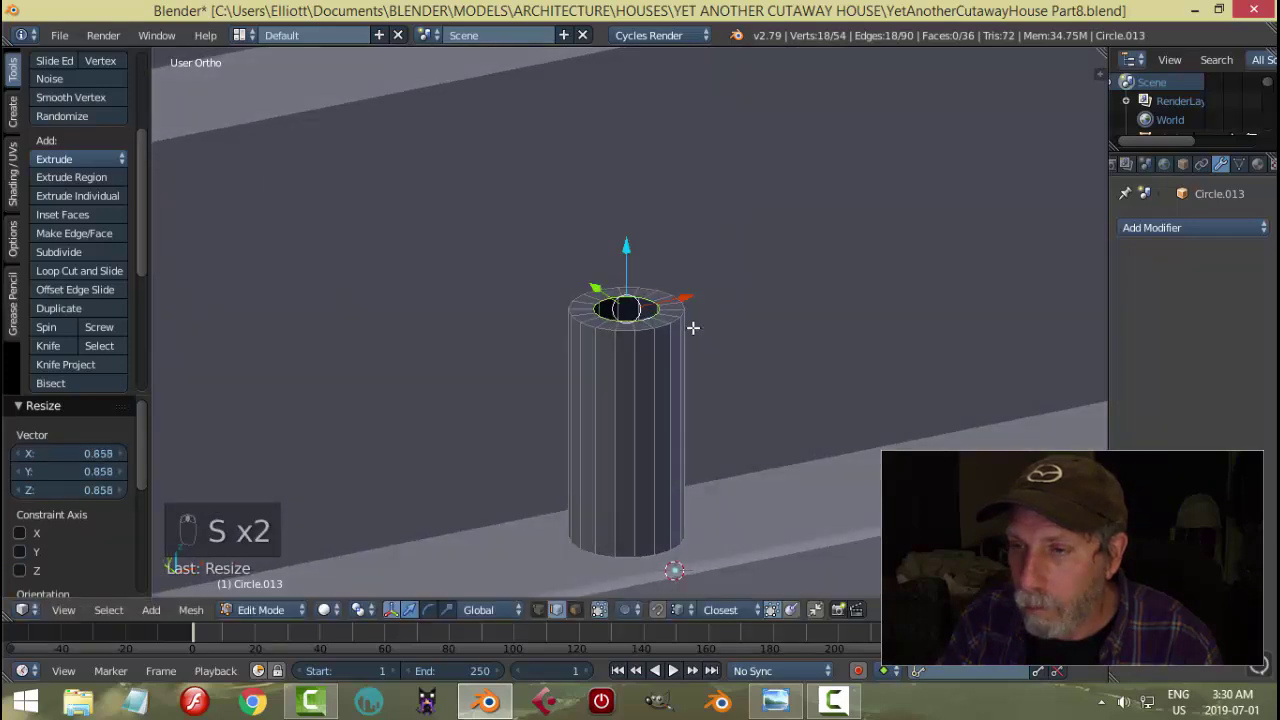
key("e")
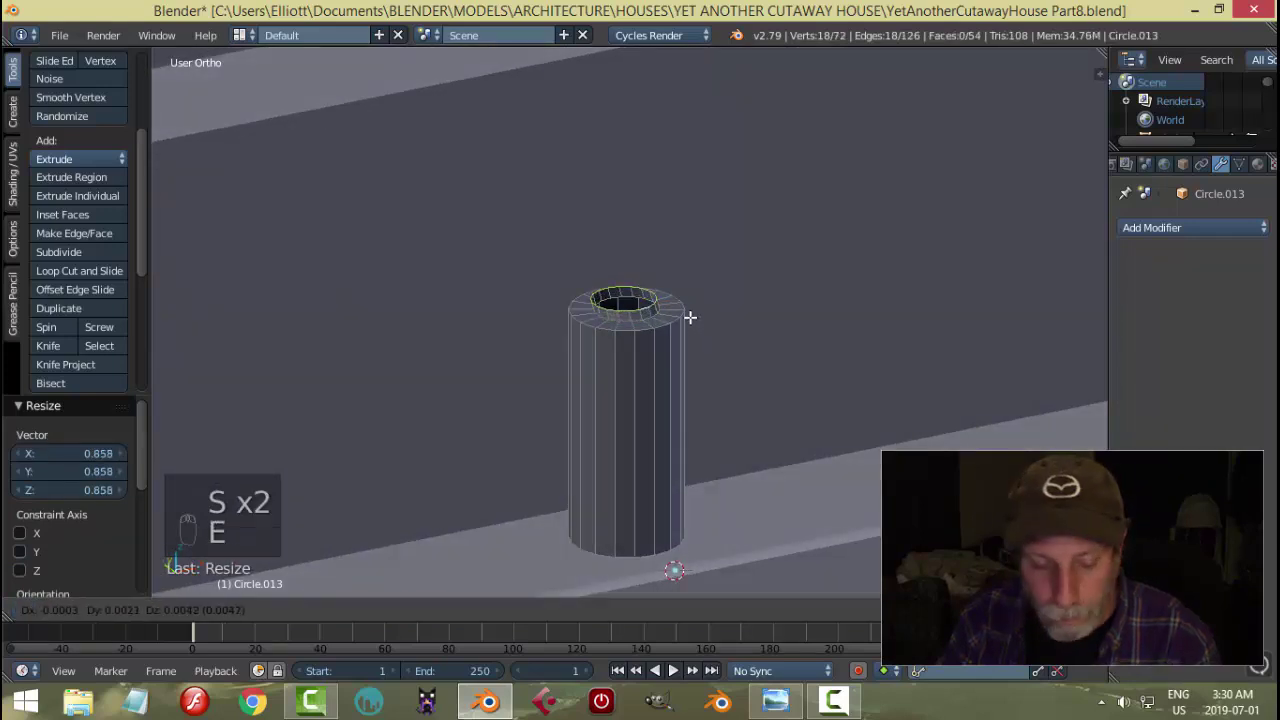
key("e")
key("s")
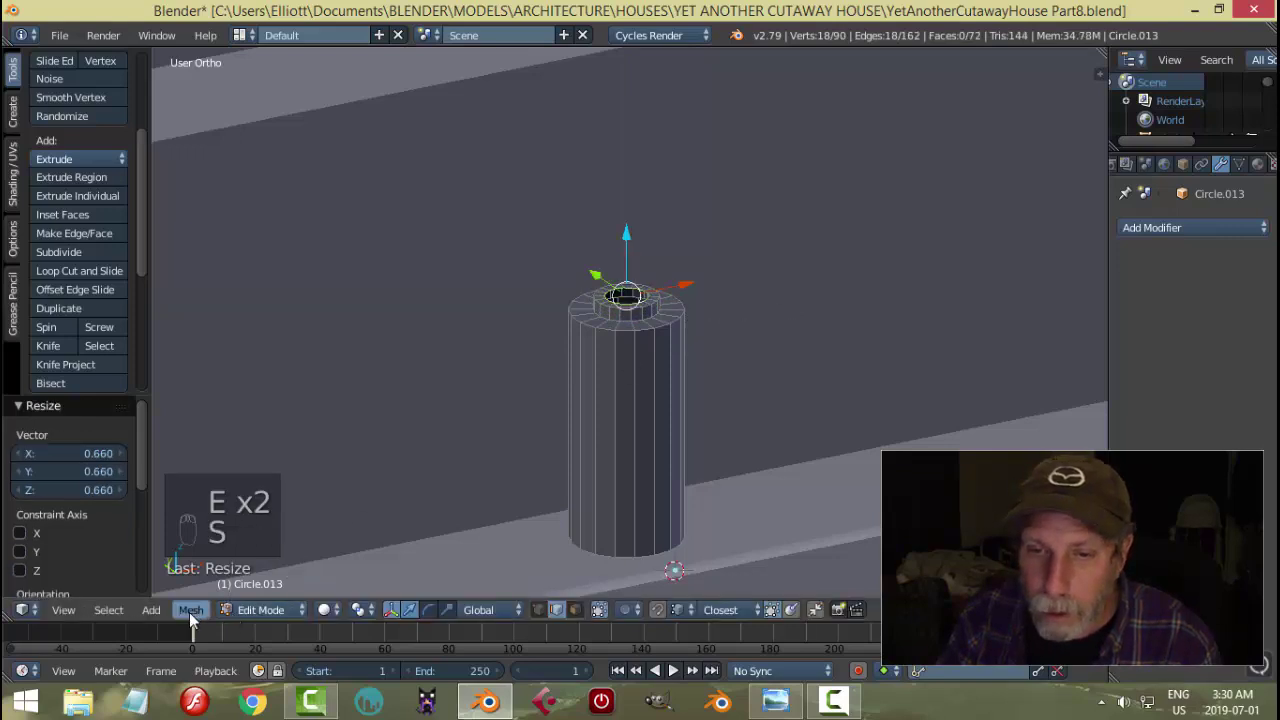
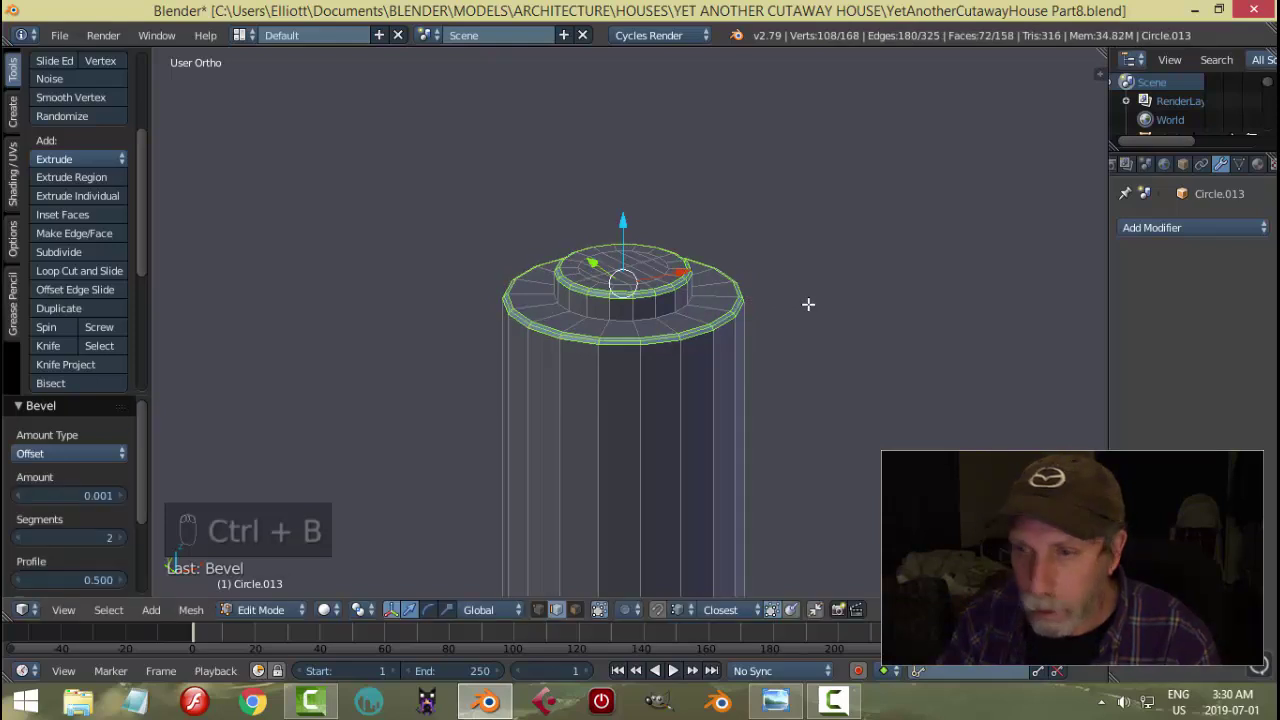
key("a")
key("Tab")
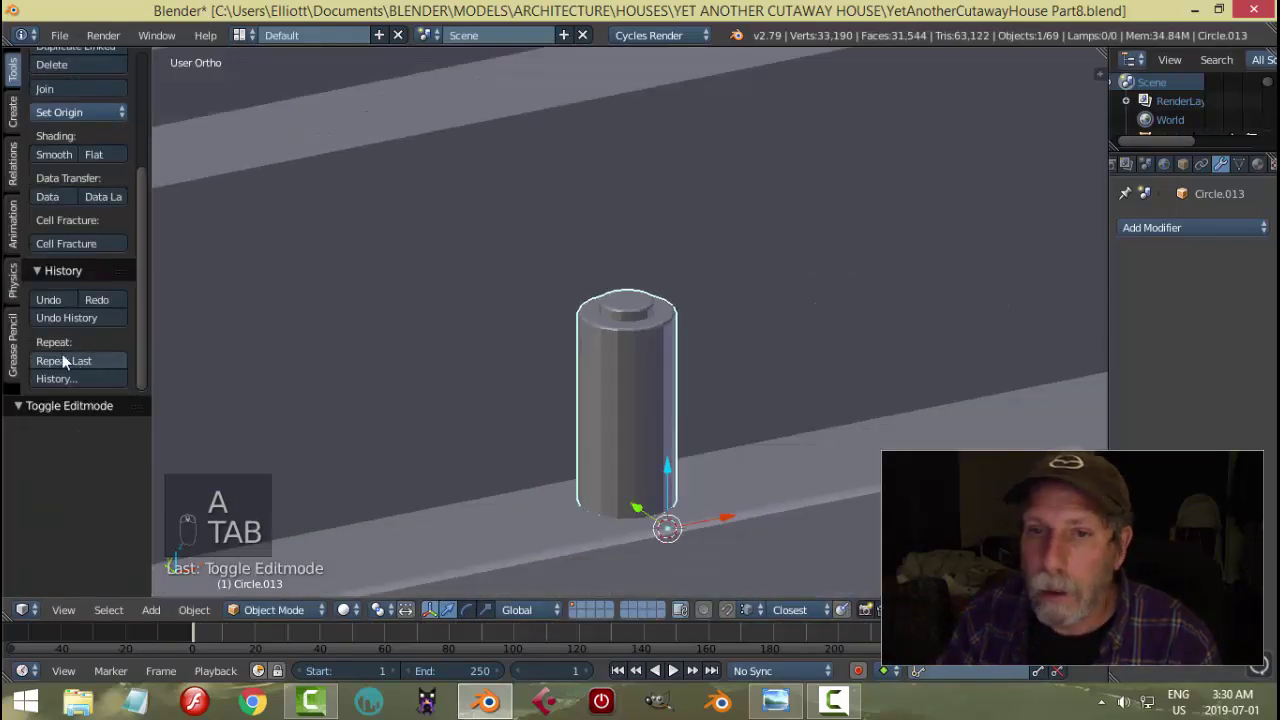
left_click_drag(54, 149, 855, 383)
- Add an extra edge loop around the tube near its top
key("Tab")
key("ctrl+r")
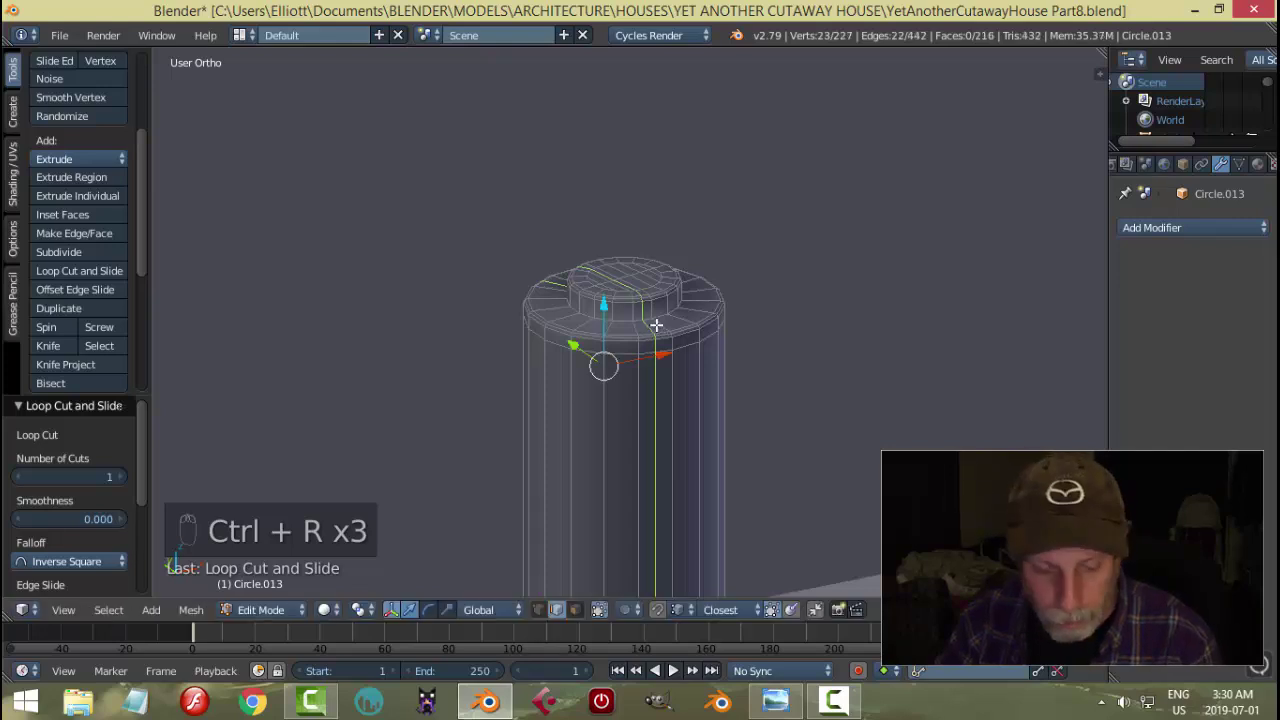
key("ctrl+z")
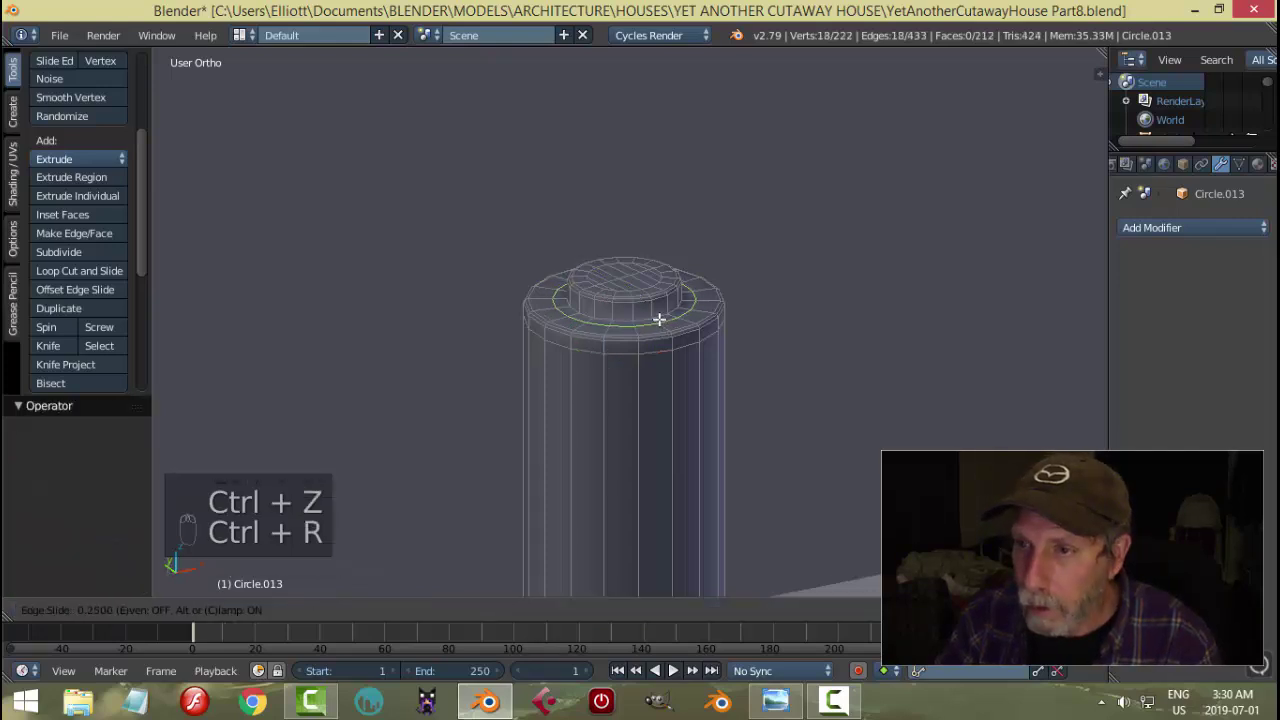
key("Tab")
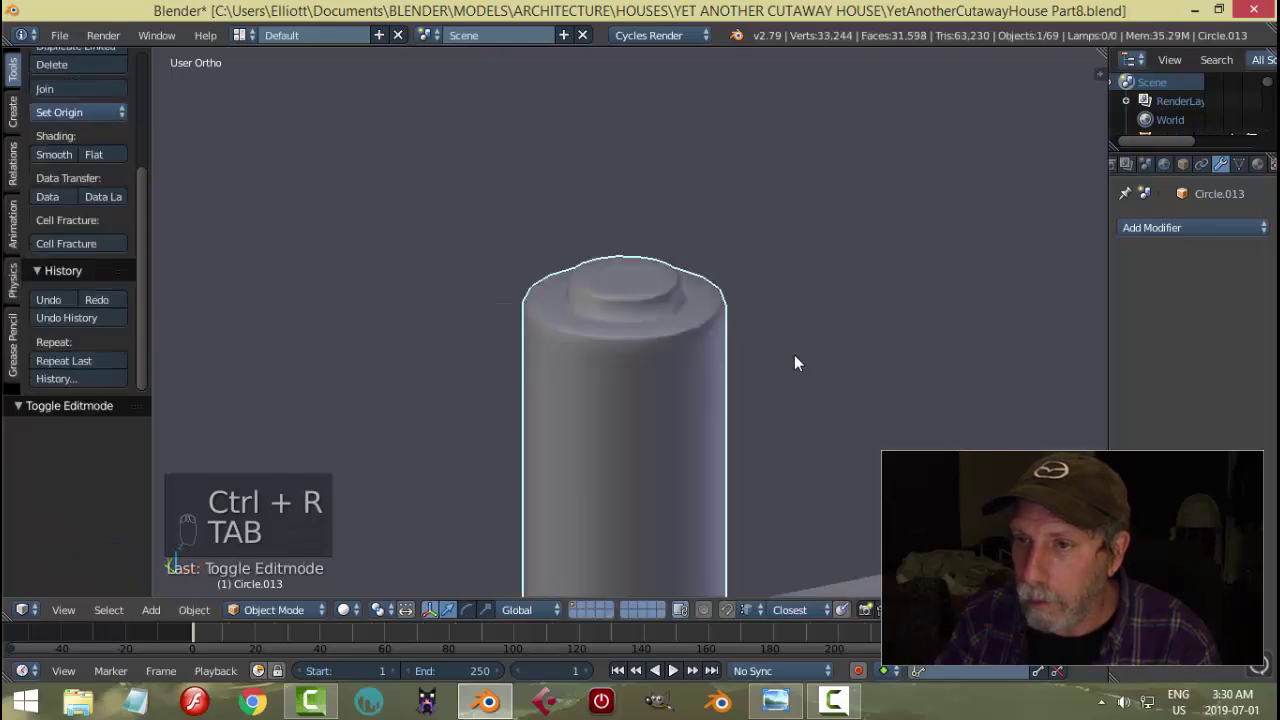
key("Tab")
key("ctrl+r")
key("Tab")
- Orbit over the sink and snap the 3D cursor to the selected tube top
key("a")
middle_click(821, 378)
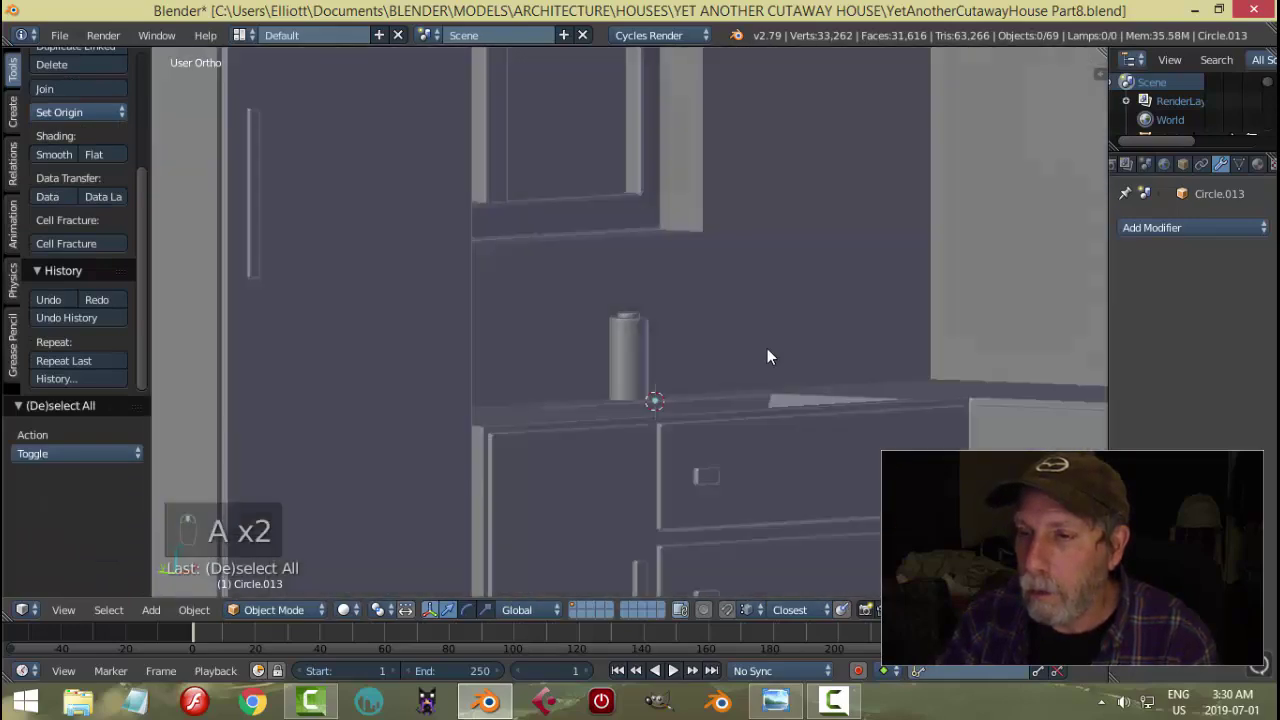
middle_click(742, 419)
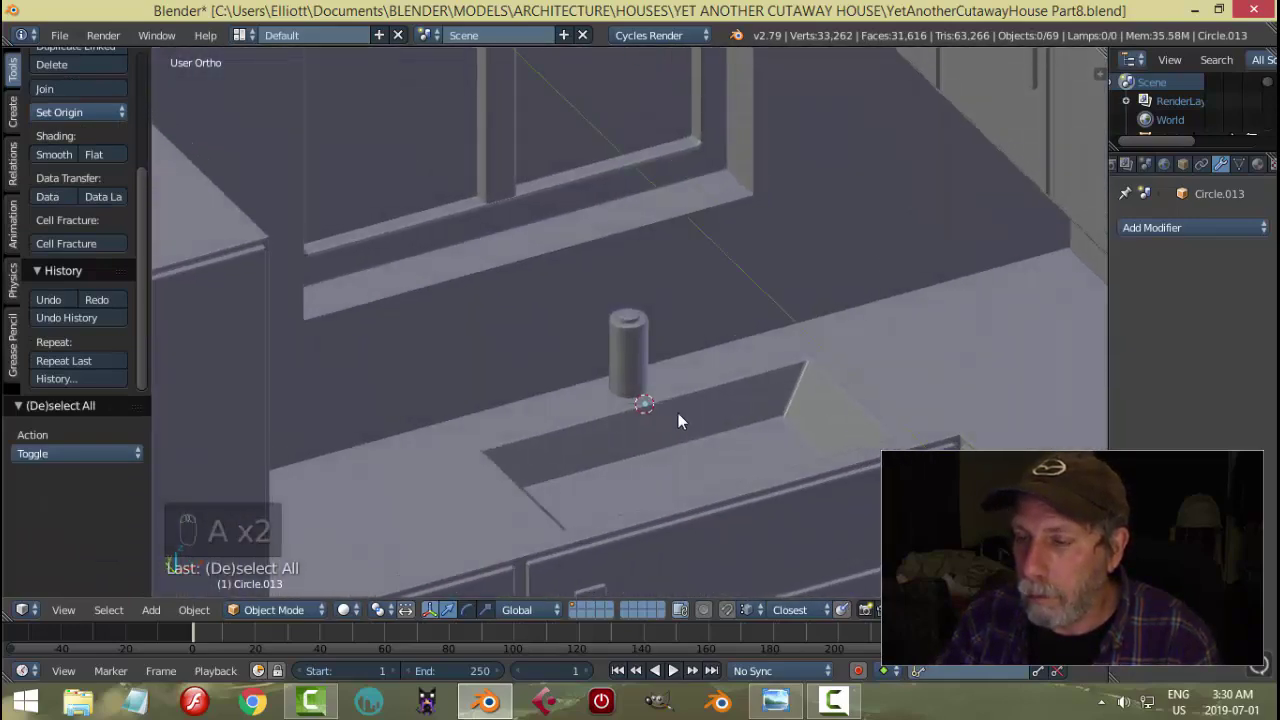
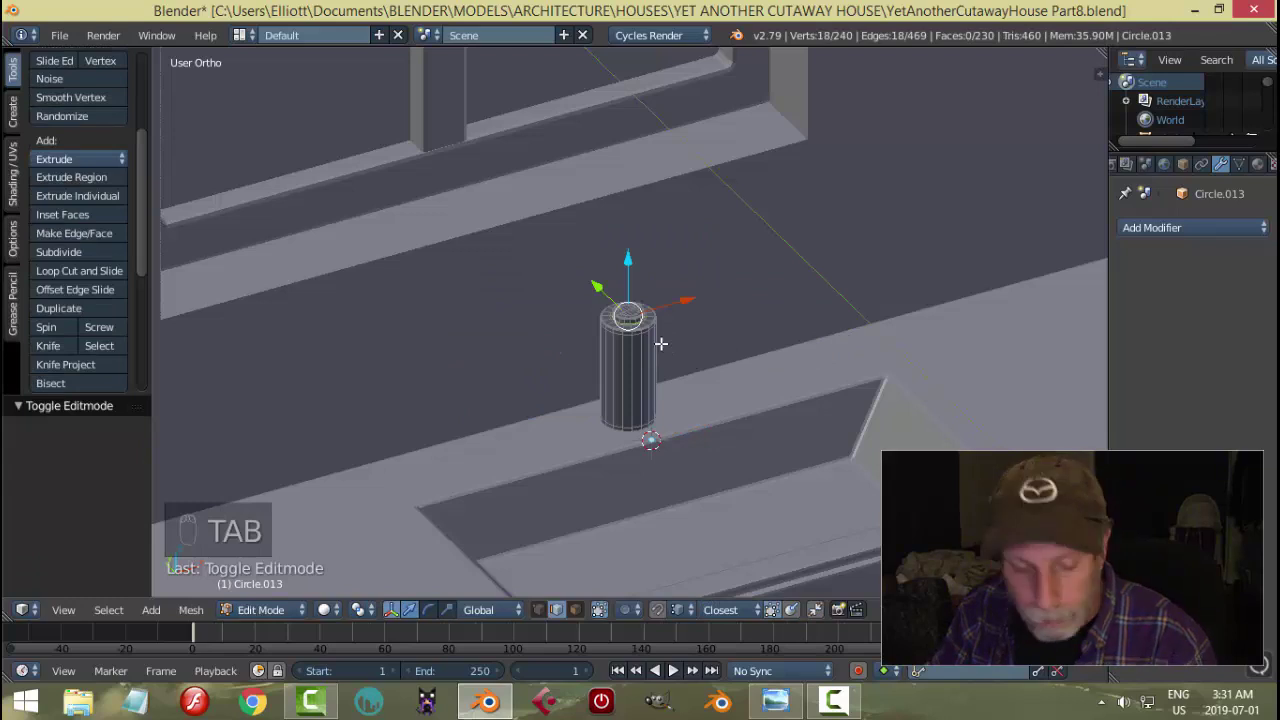
key("shift+s")
- Add a new flat plane at the faucet tube's top and enter editing on it
key("a")
key("Tab")
key("shift+a")
key("Tab")
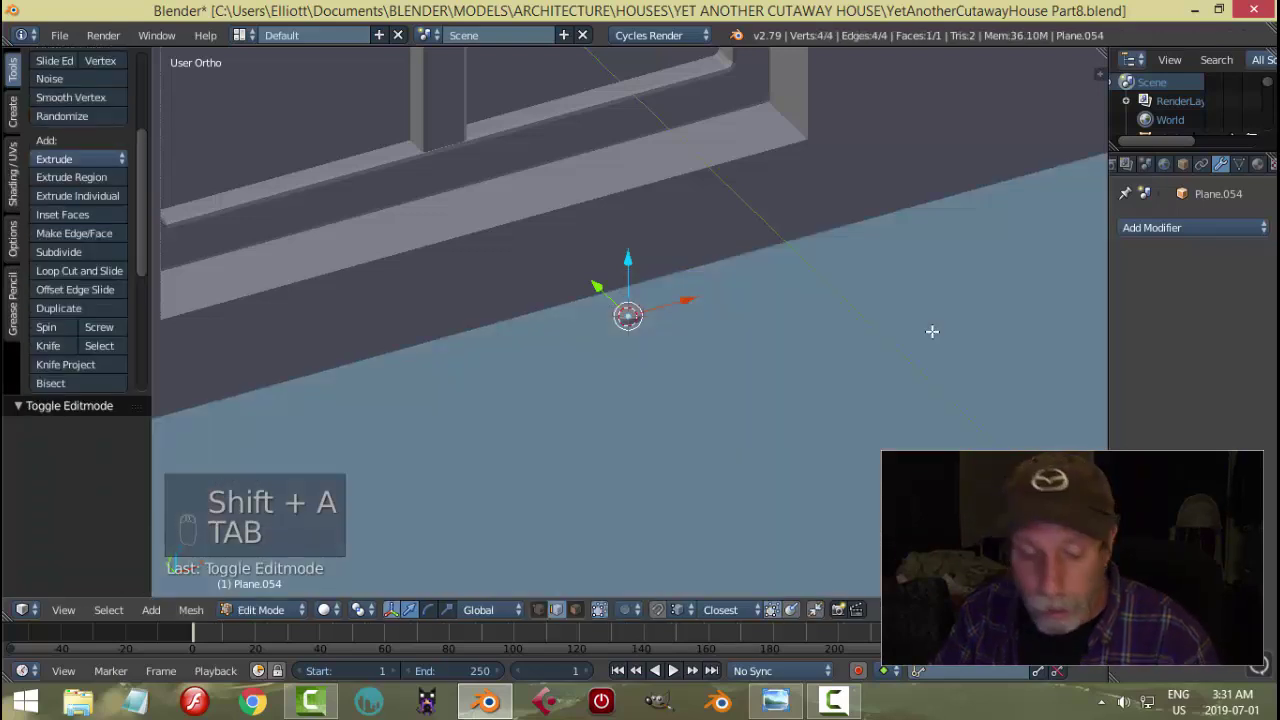
- Scale the plane down to a small square just wider than the tube top
key("s")
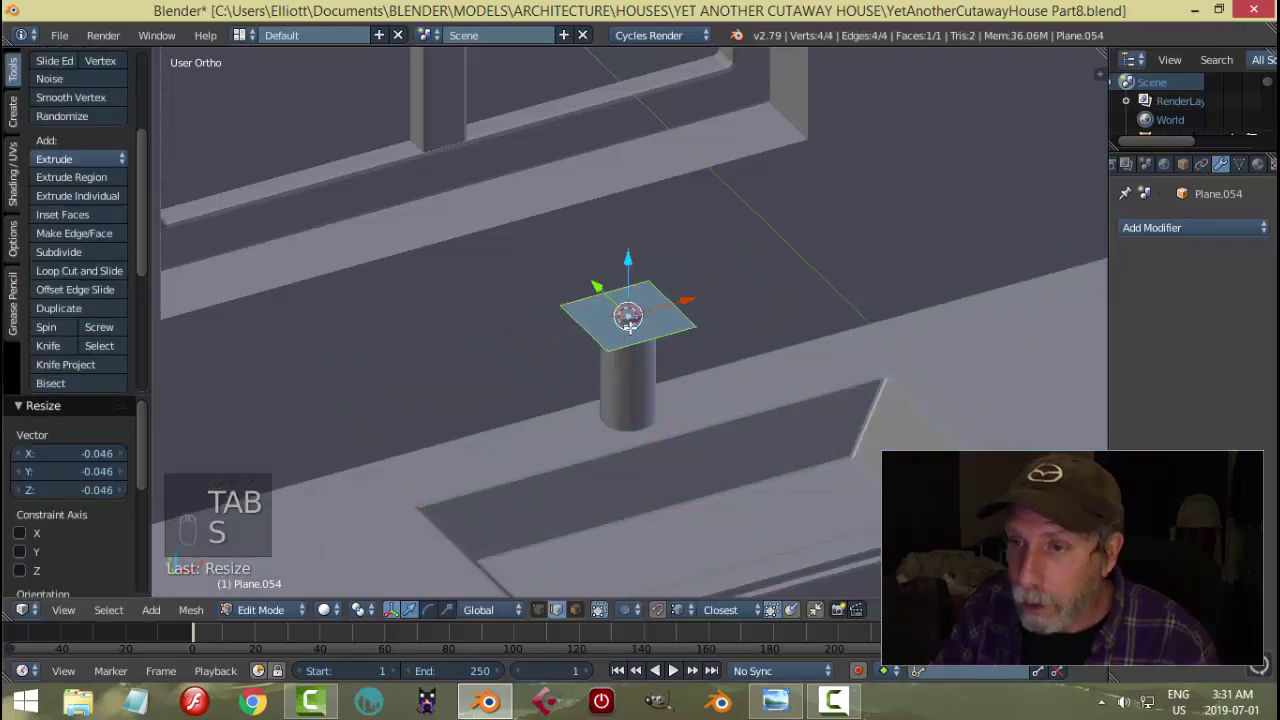
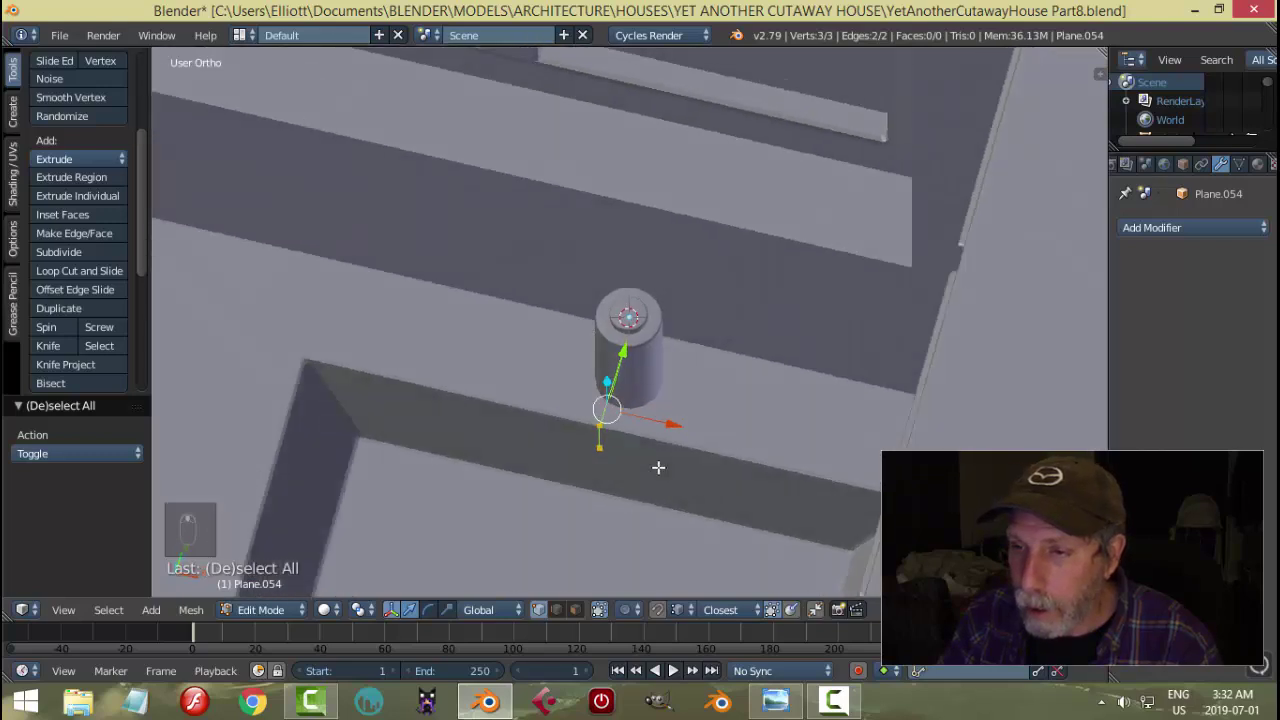
- Extrude the plane's edge sideways into a spout strip that bends down at its end
key("e")
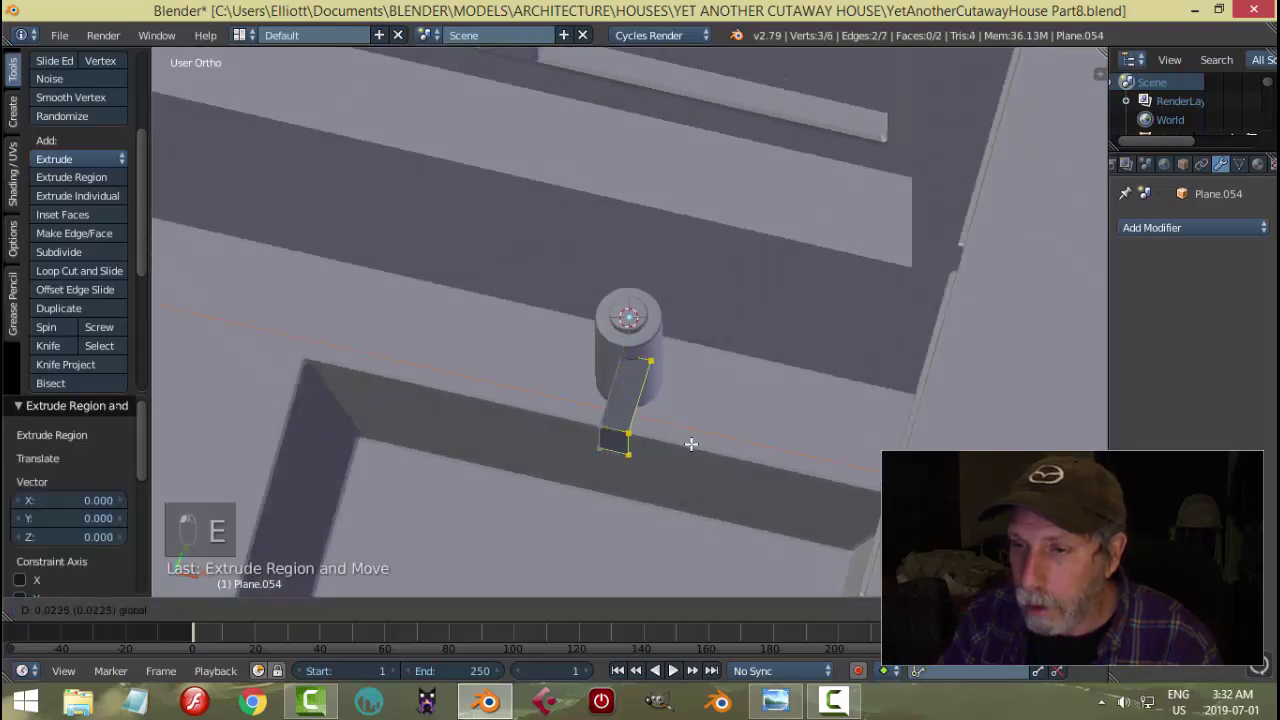
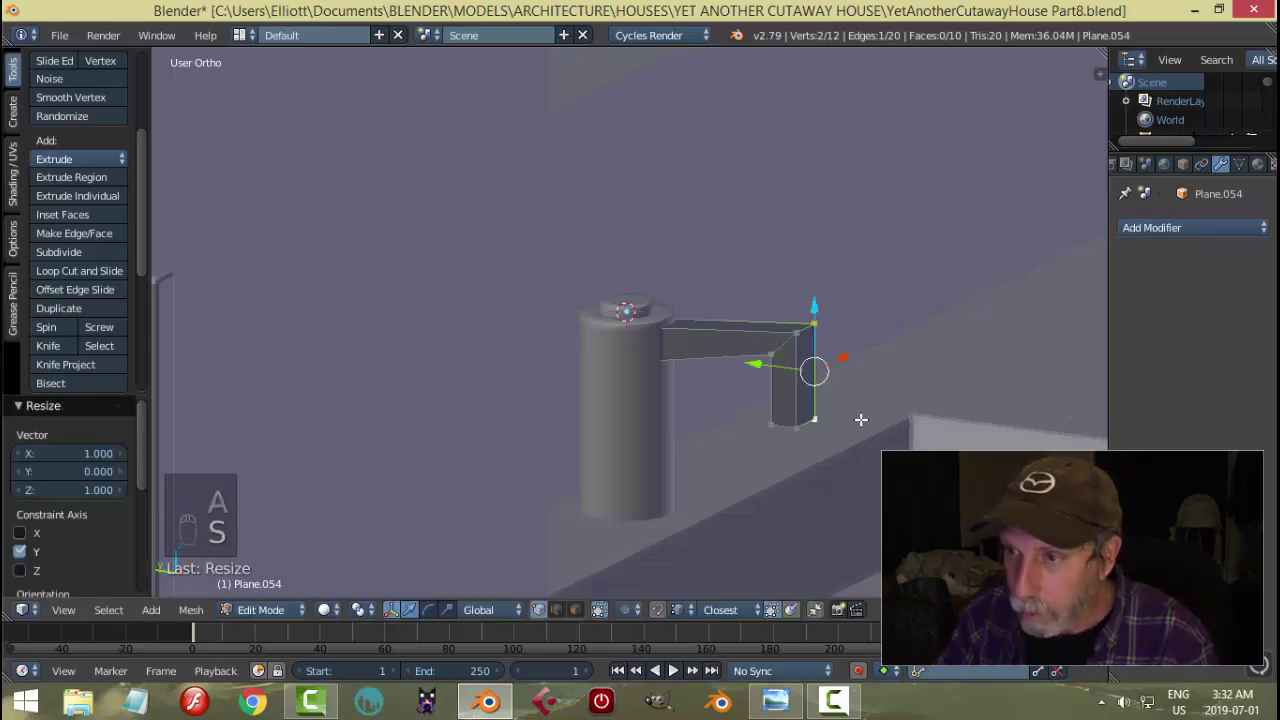
key("a")
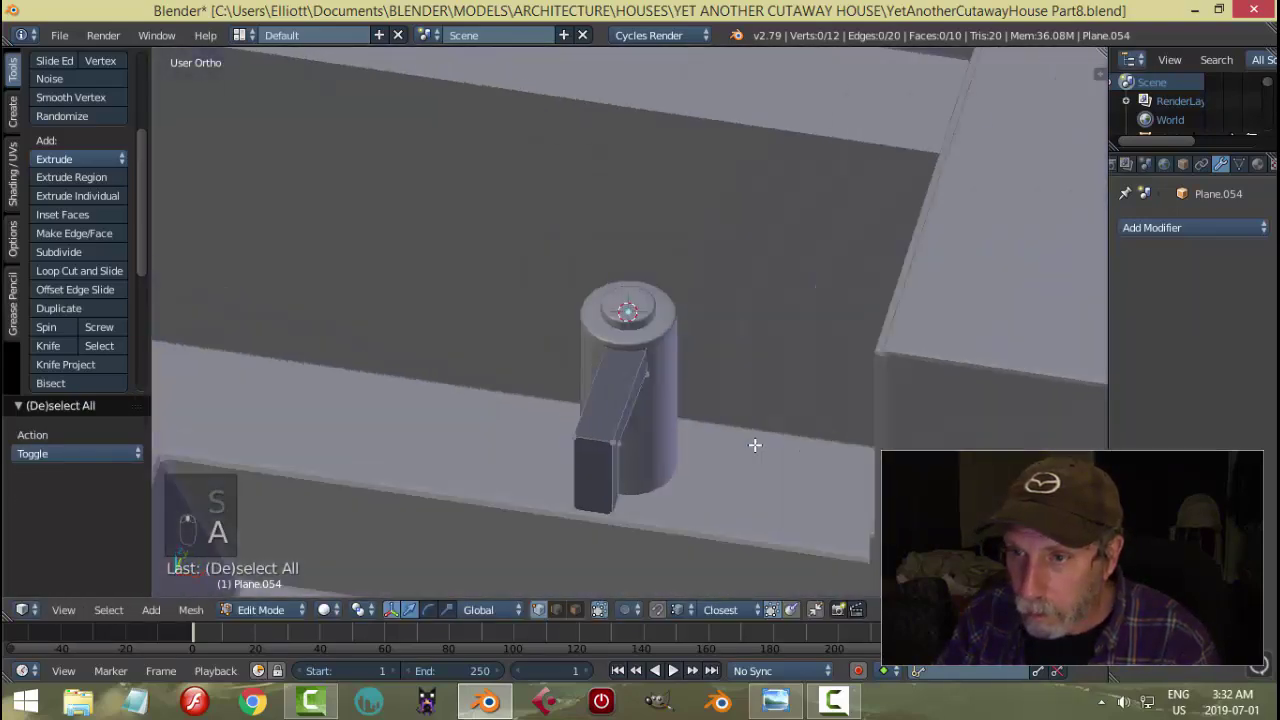
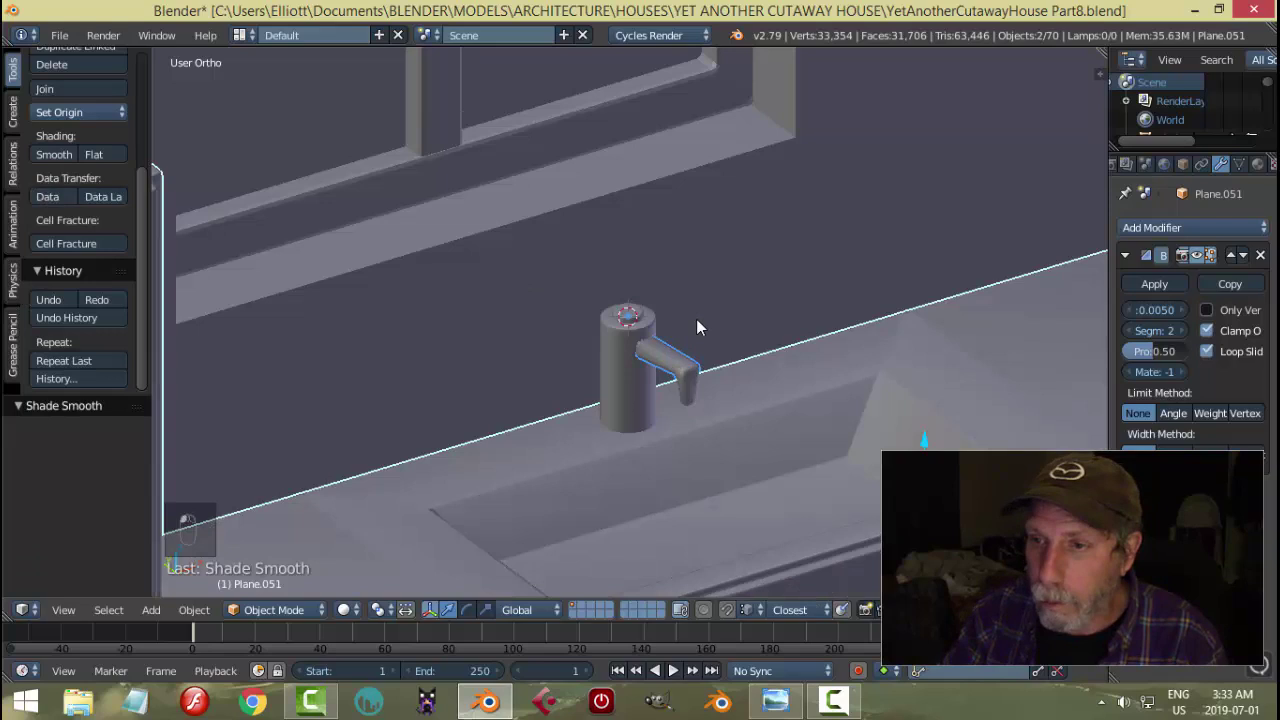
- Add an edge loop across the spout and slide it along its length
left_click_drag(717, 347, 719, 348)
key("ctrl+z")
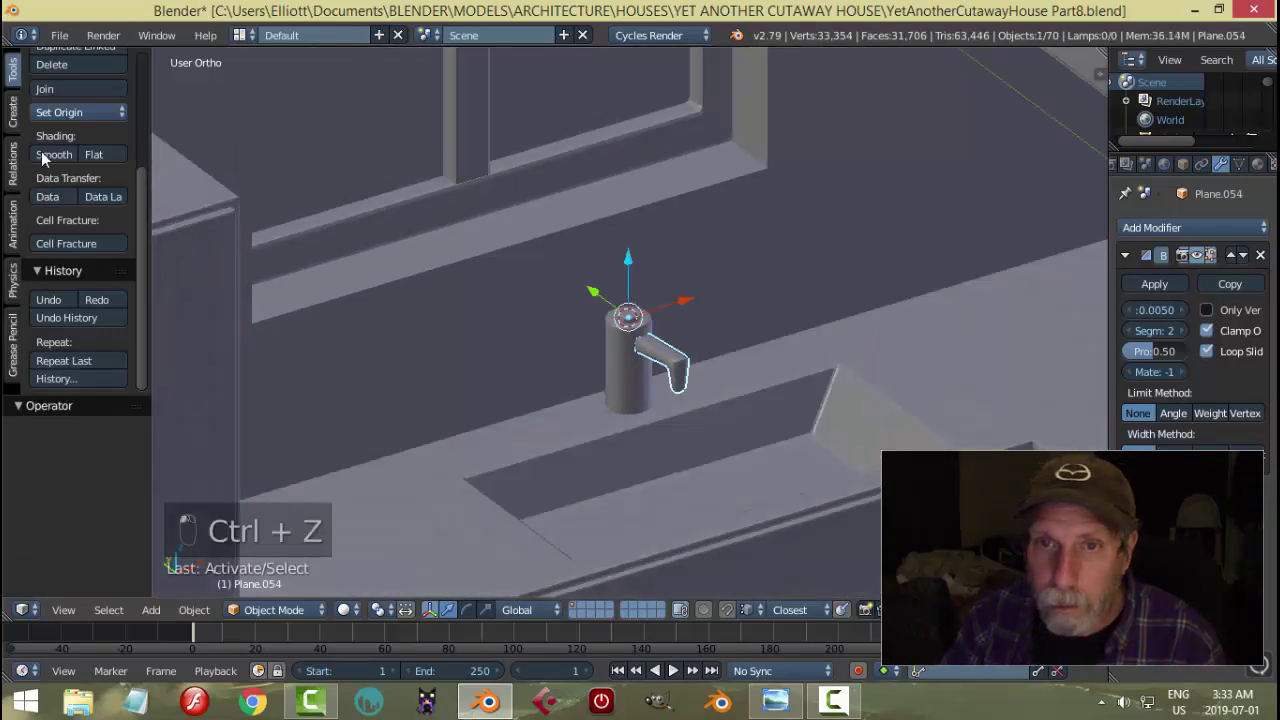
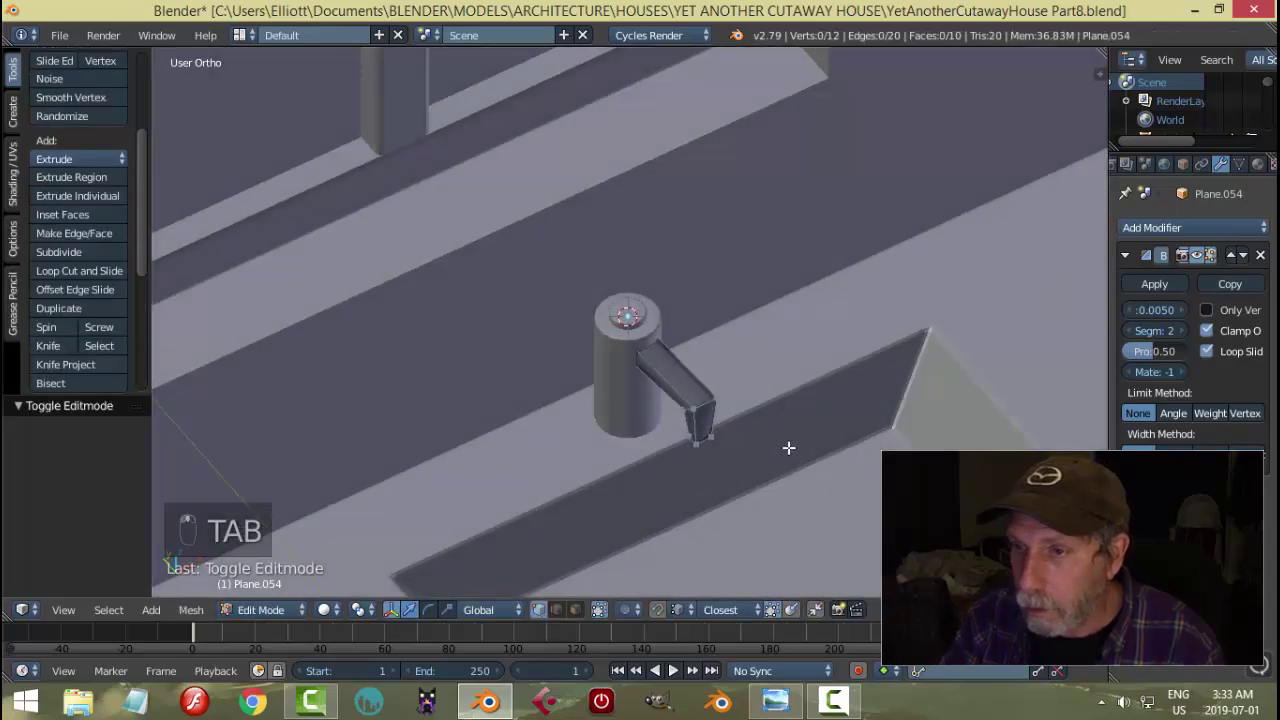
key("ctrl+r")
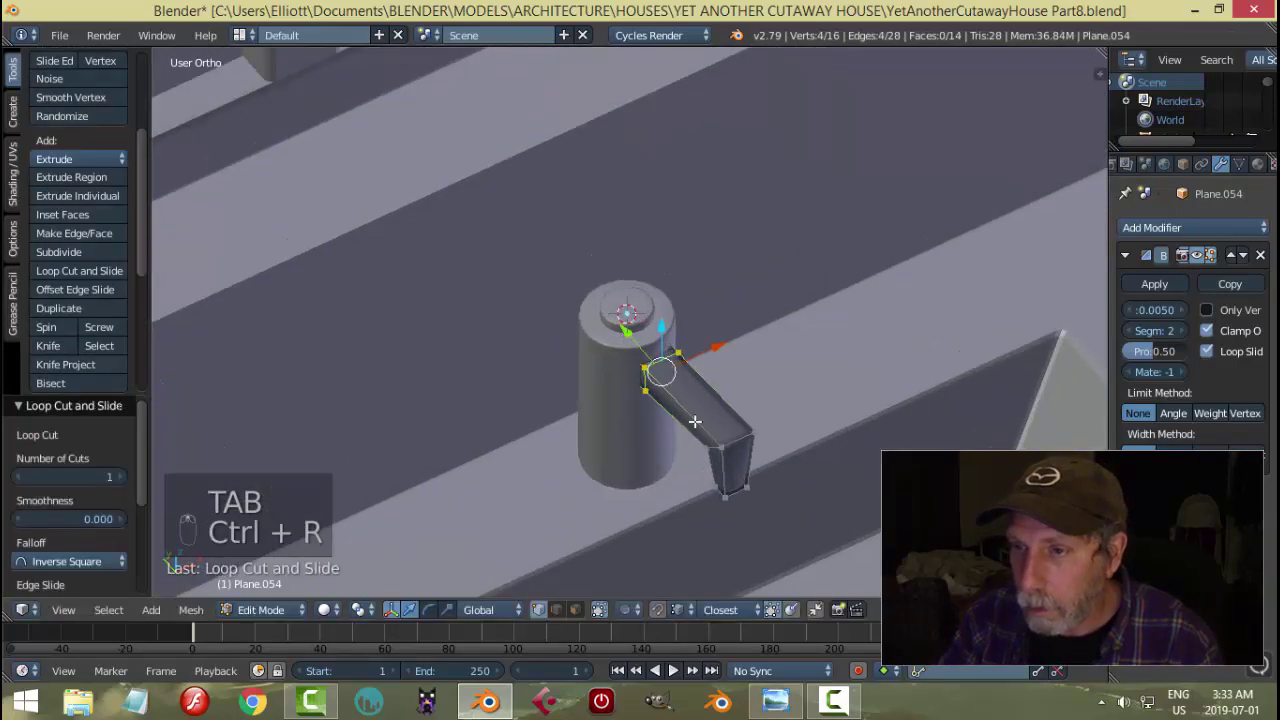
key("ctrl+r")
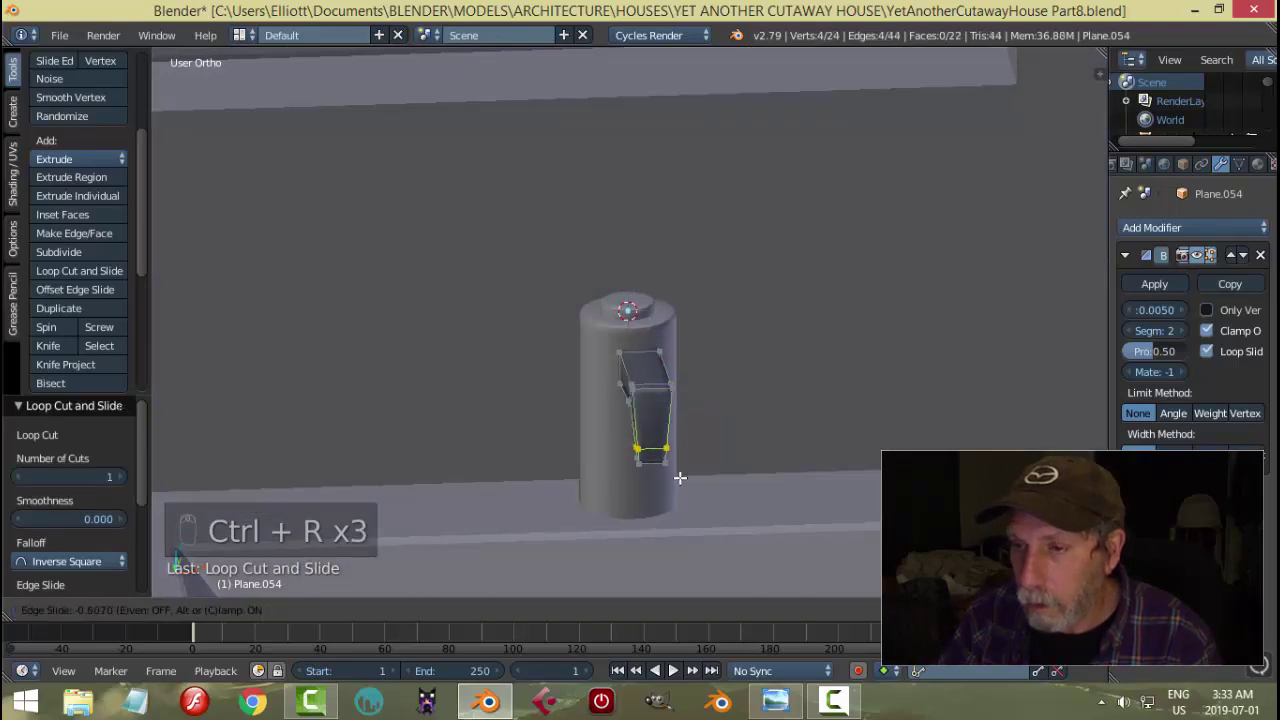
key("Tab")
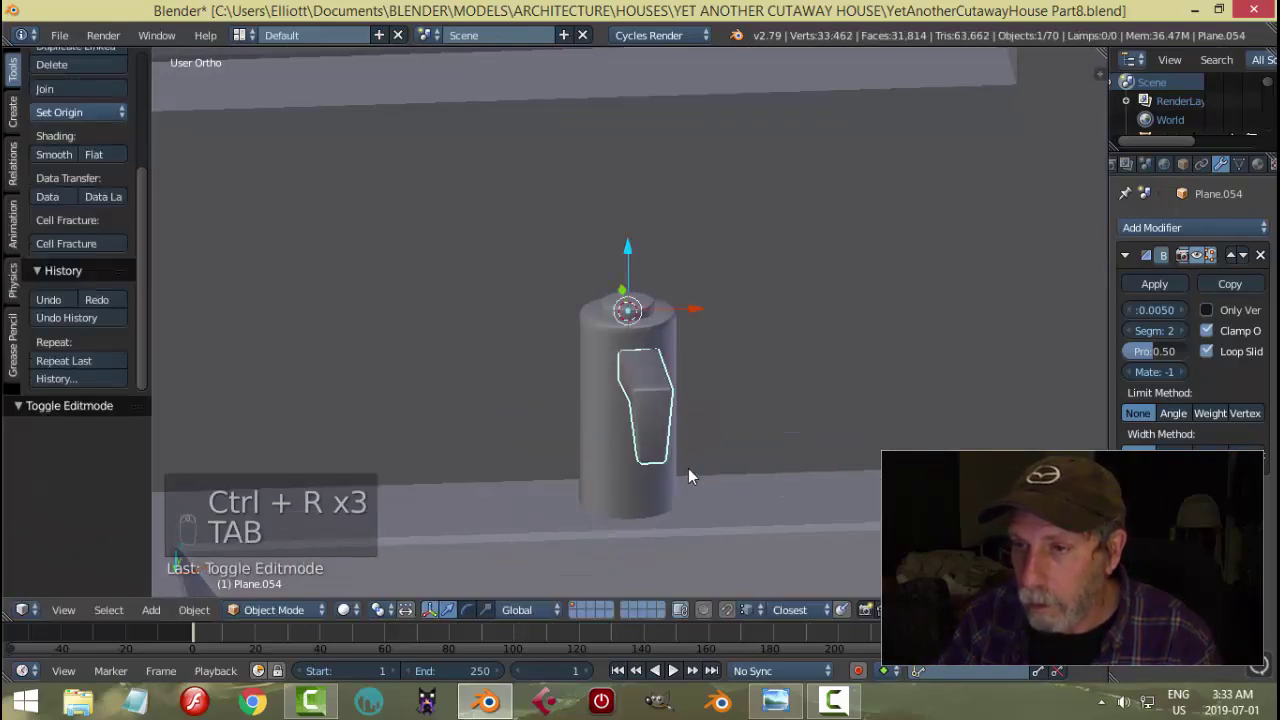
- Select the spout, centre its origin on its geometry and stretch it taller along Z
key("a")
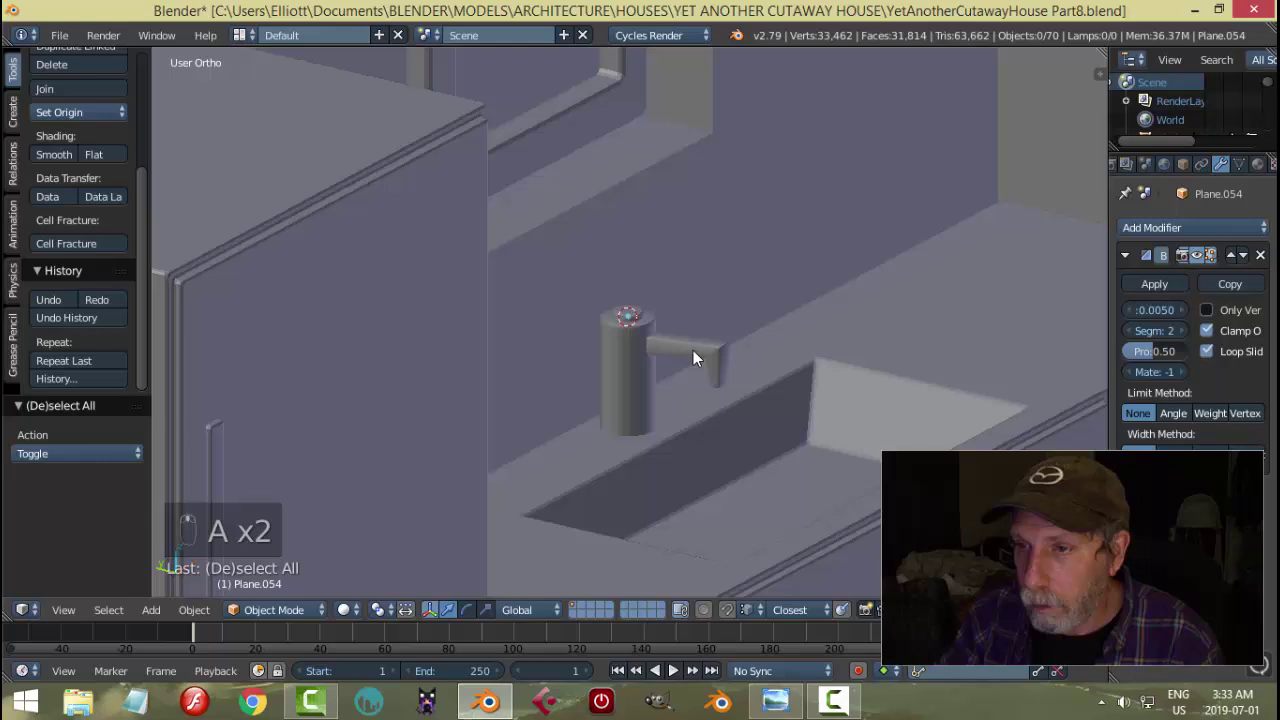
right_click(700, 345)
left_click_drag(750, 427, 75, 116)
left_click(75, 116)
left_click_drag(815, 376, 842, 380)
key("s")
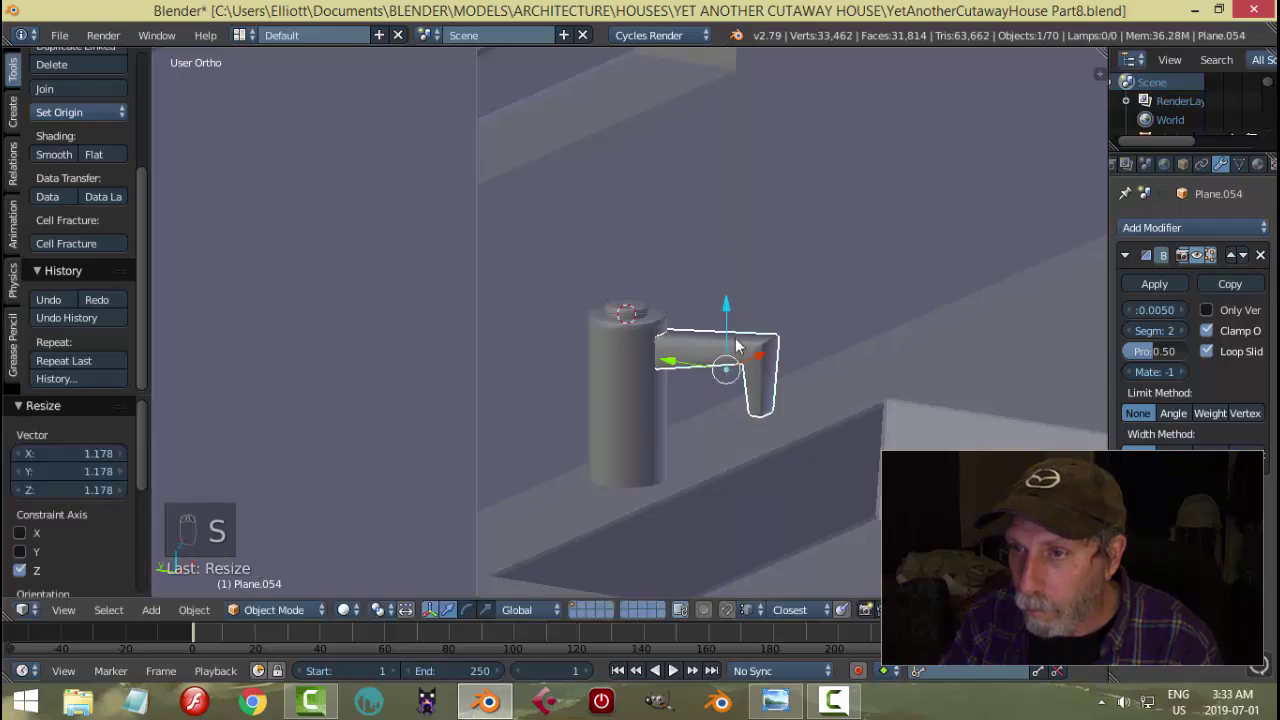
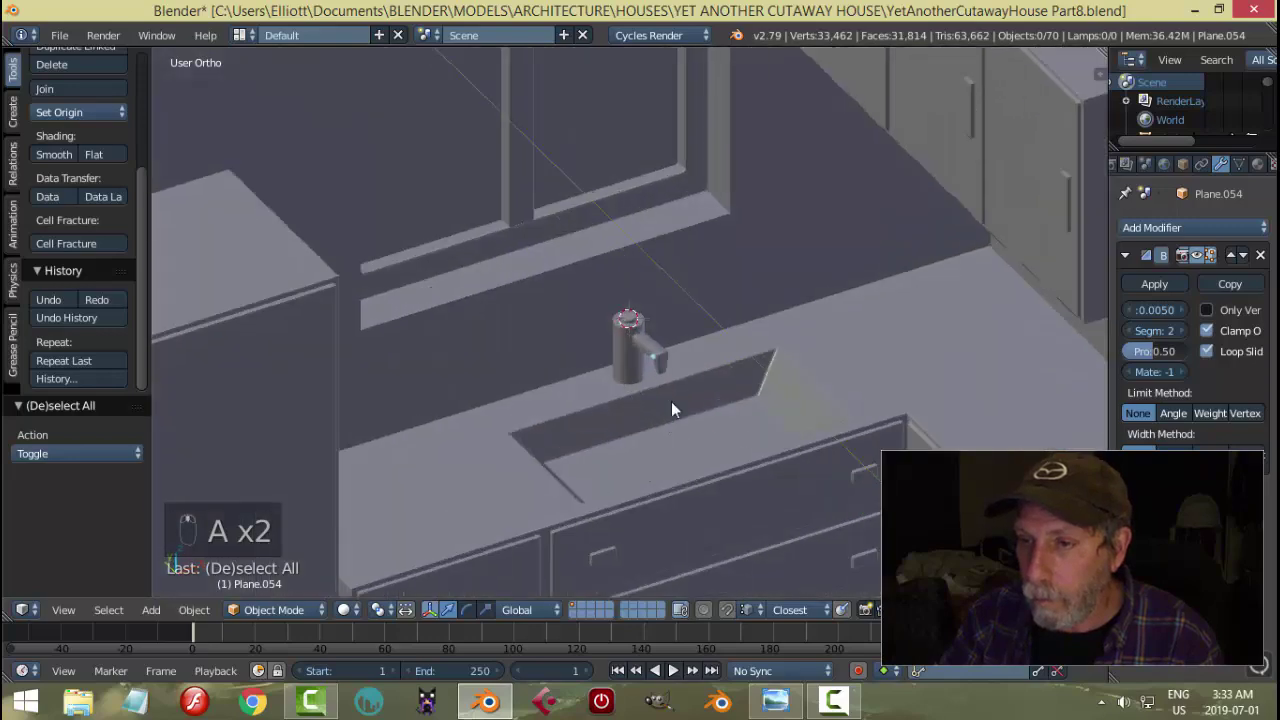
- Select the spout and switch to a top-down view of the faucet
middle_click(747, 491)
left_click_drag(806, 450, 684, 356)
left_click_drag(684, 356, 667, 414)
key("a")
middle_click(667, 414)
left_click(631, 400)
left_click_drag(647, 410, 658, 431)
key("KP_7")
middle_click(658, 431)
- Slide the spout along X and Y so it joins the centre of the faucet tube
left_click_drag(648, 416, 707, 445)
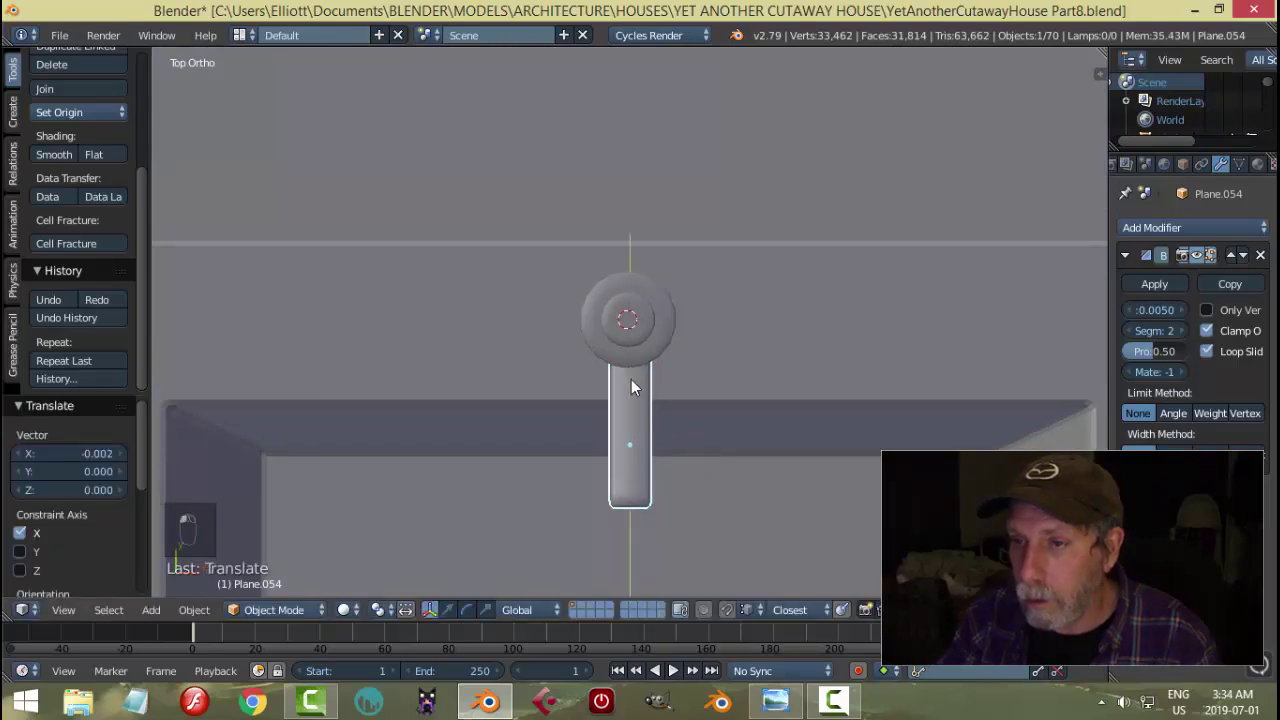
left_click_drag(678, 424, 868, 369)
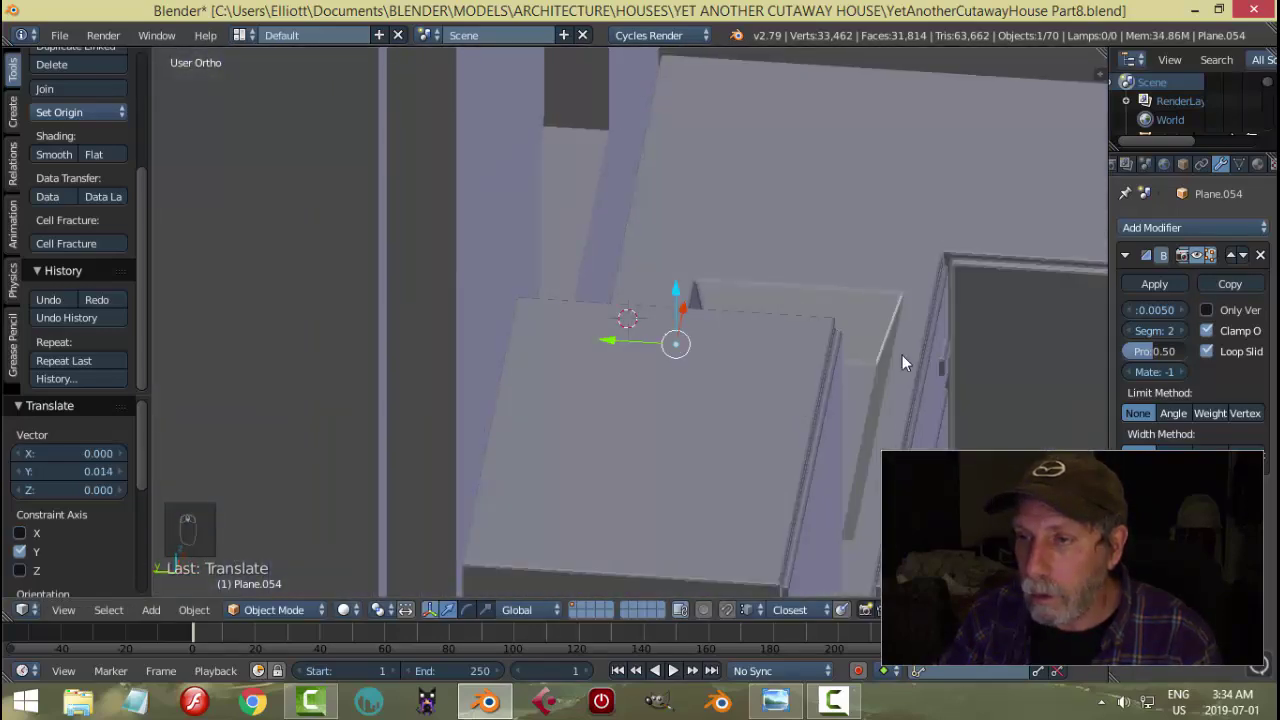
key("a")
left_click_drag(790, 397, 806, 354)
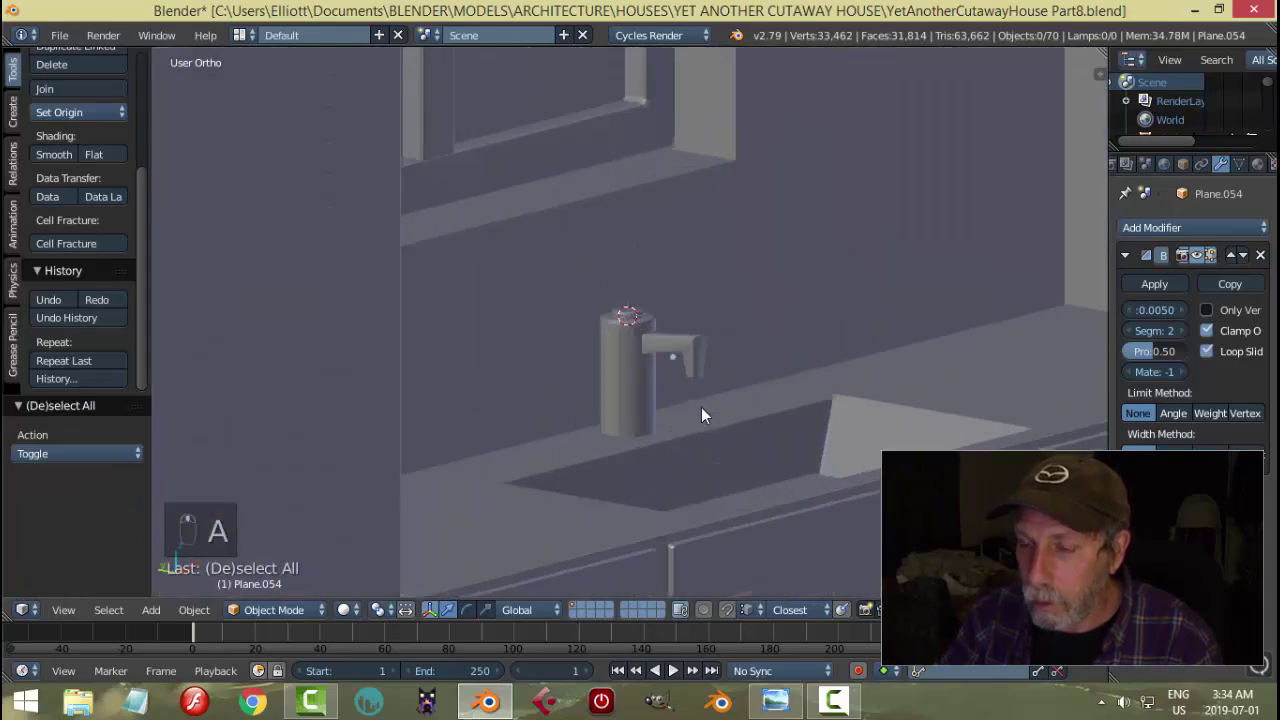
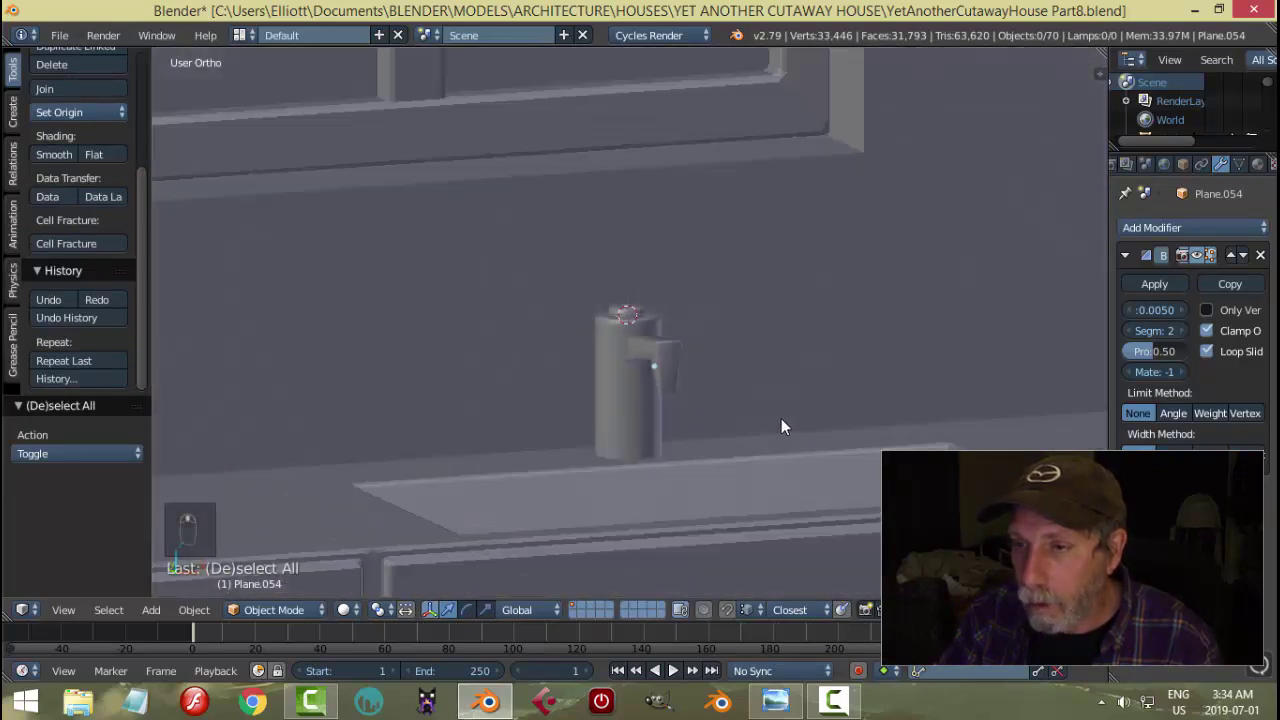
- Dissolve the spout's extra edge loop and rescale its bottom face into a simpler bend
middle_click(744, 417)
key("Tab")
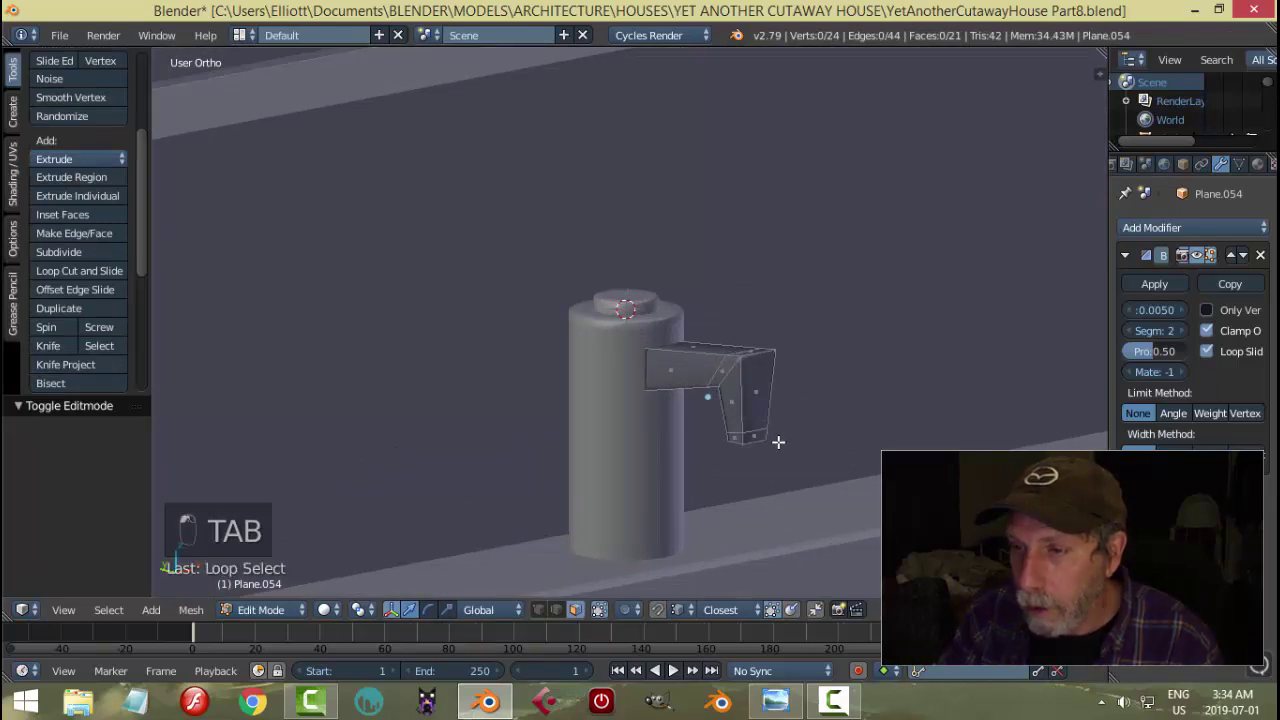
key("x")
key("ctrl+Tab")
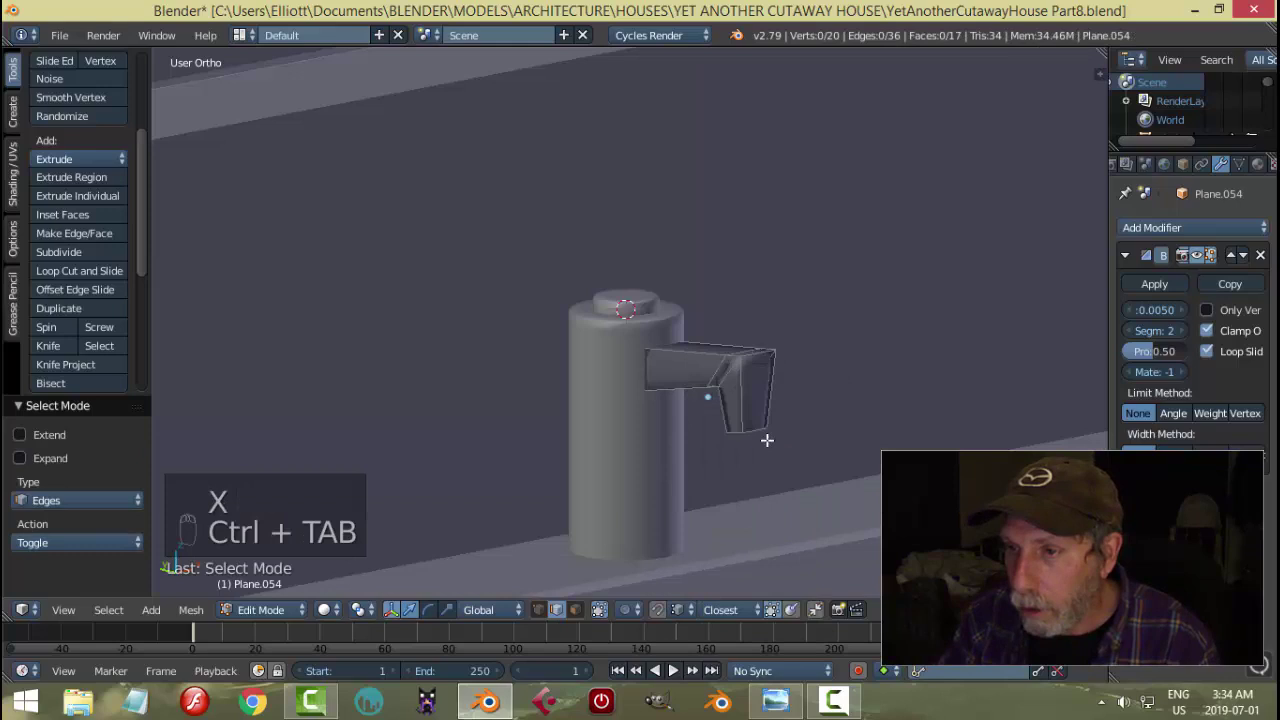
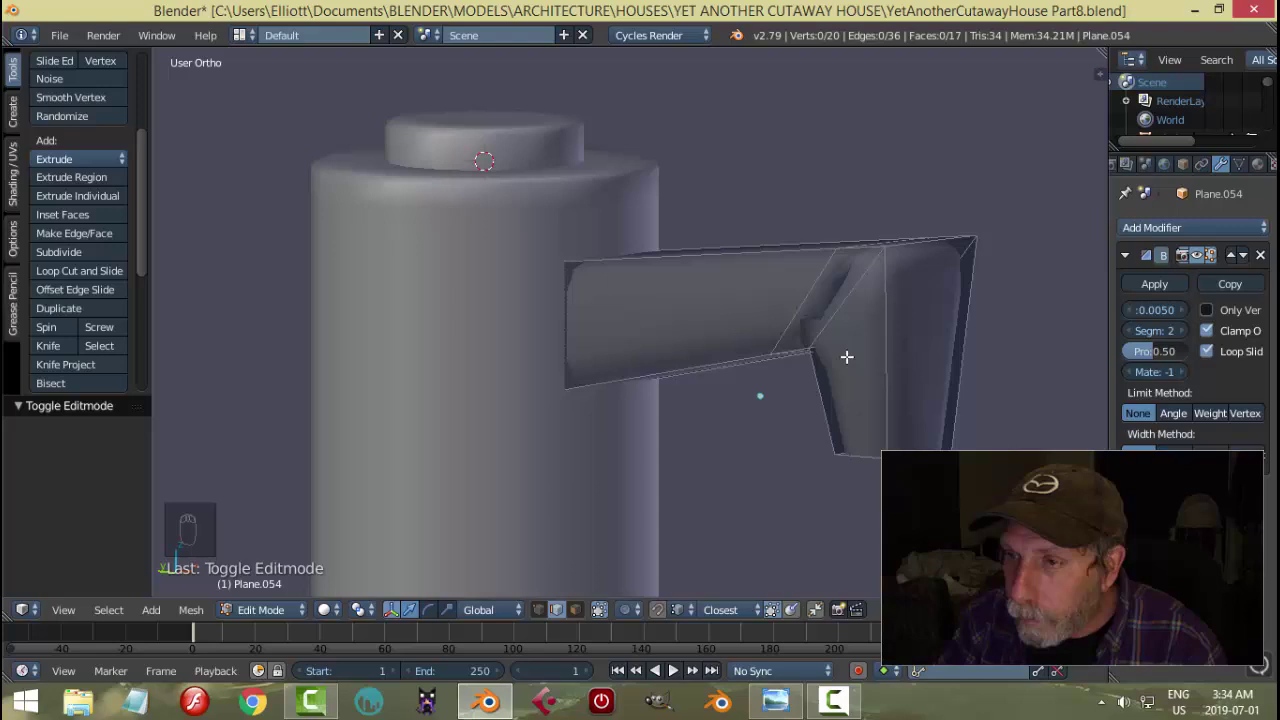
key("ctrl+z")
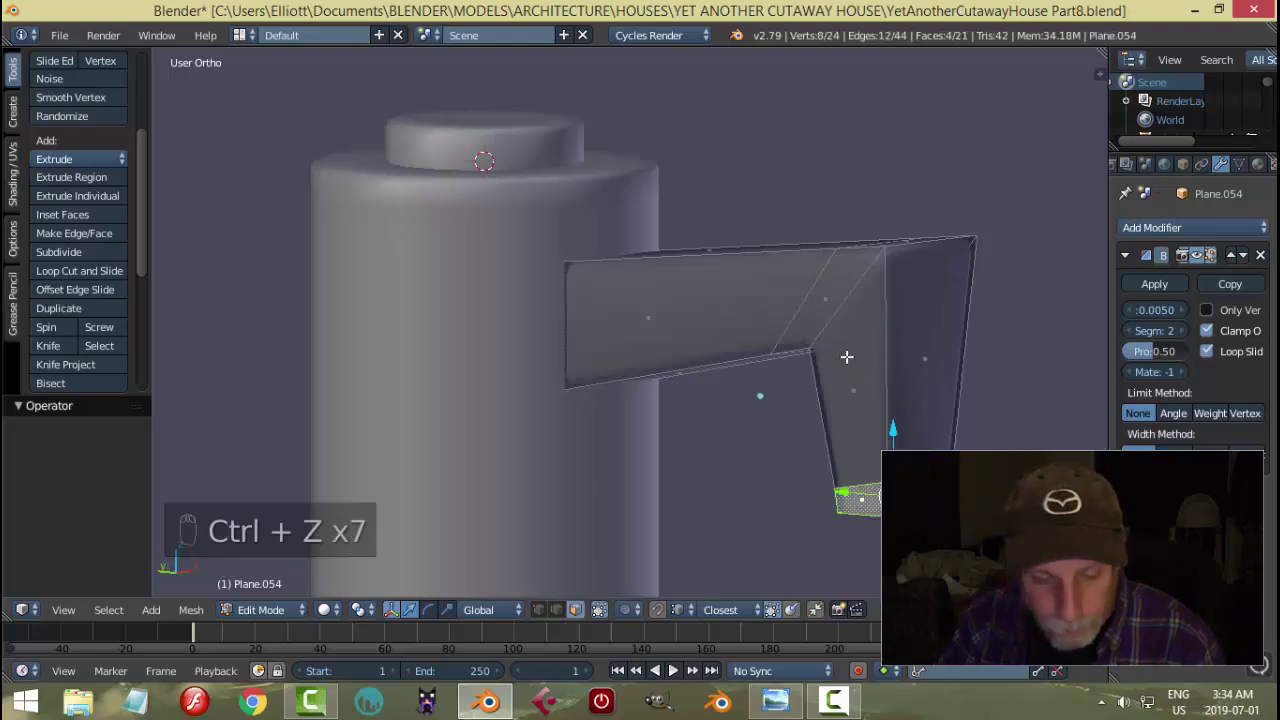
key("a")
key("ctrl+Tab")
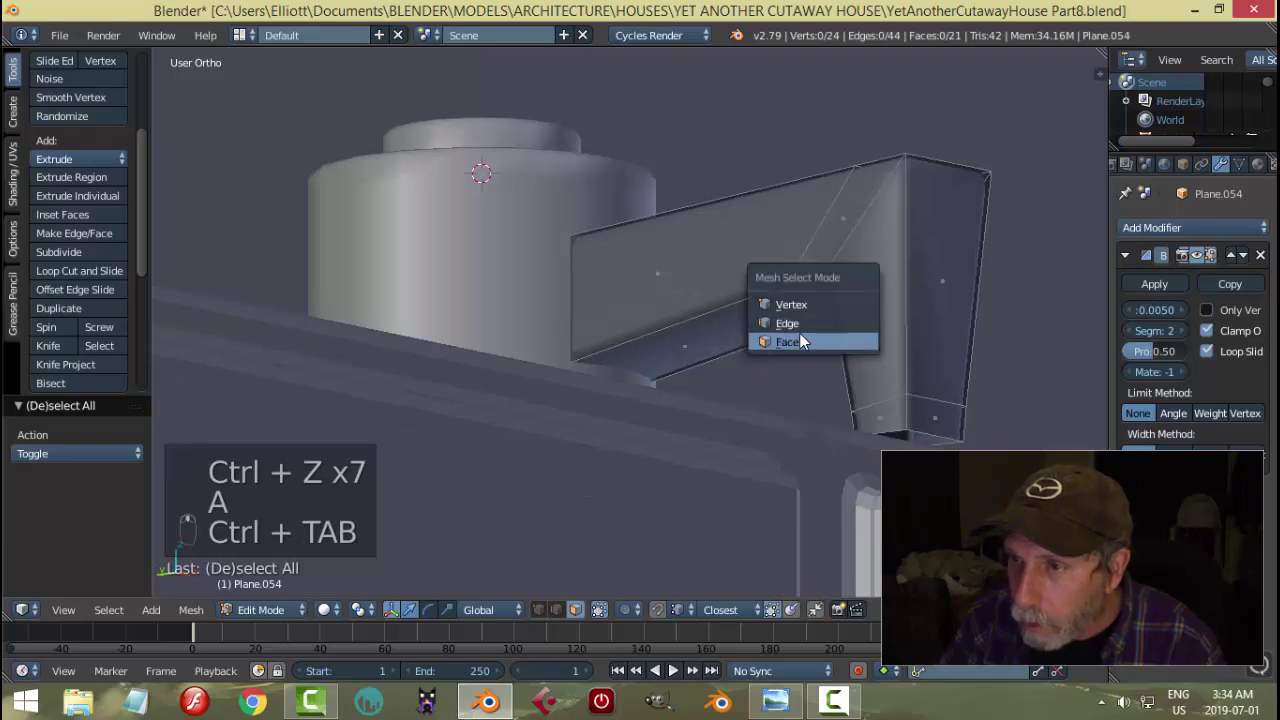
key("x")
key("ctrl+z")
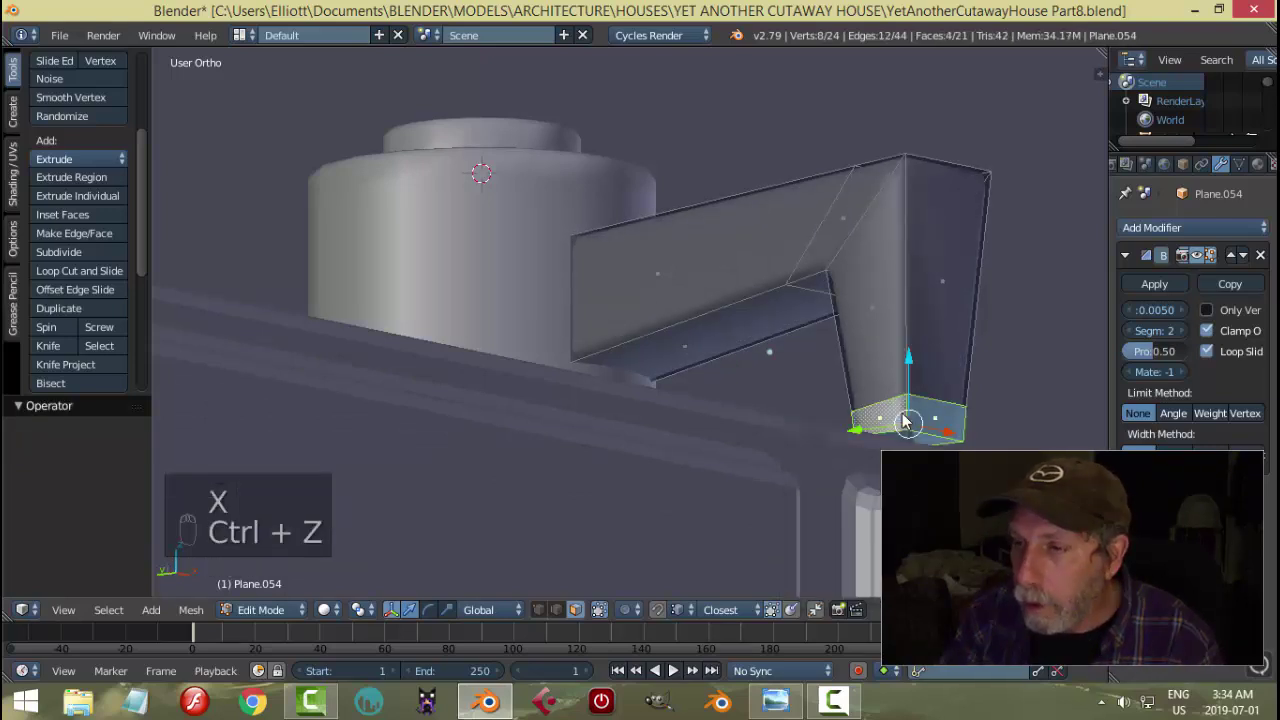
key("a")
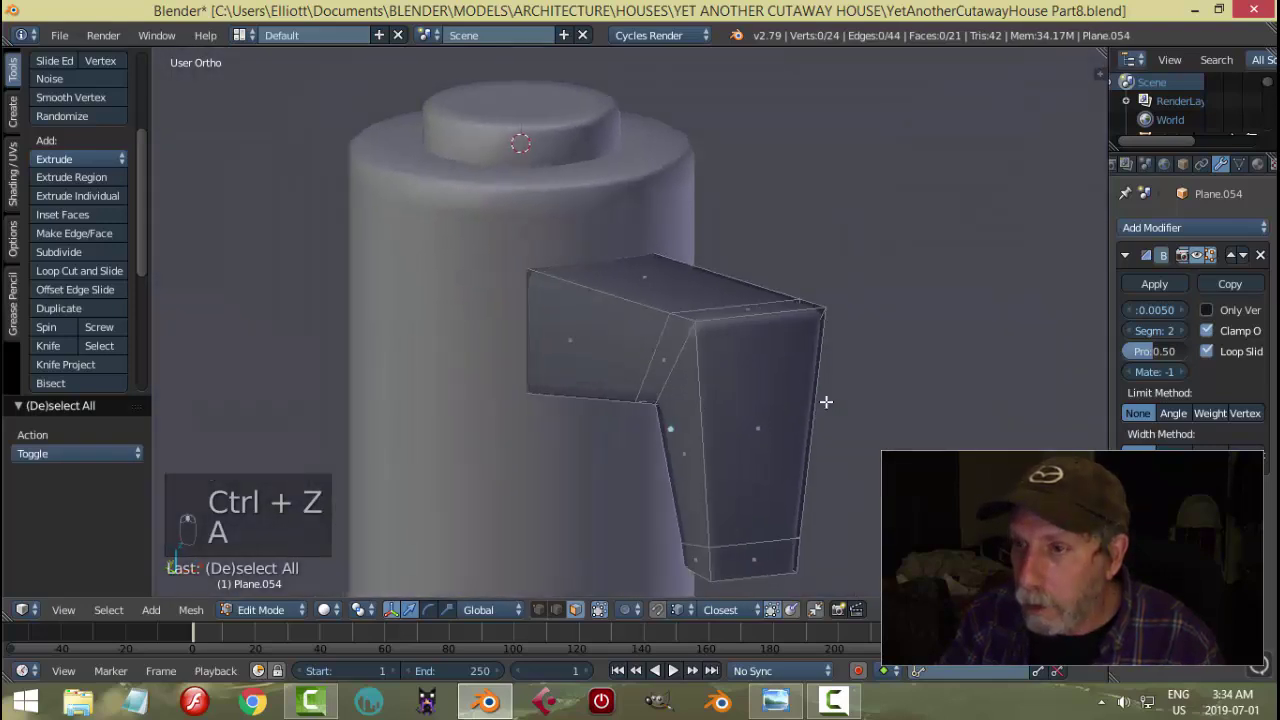
key("ctrl+Tab")
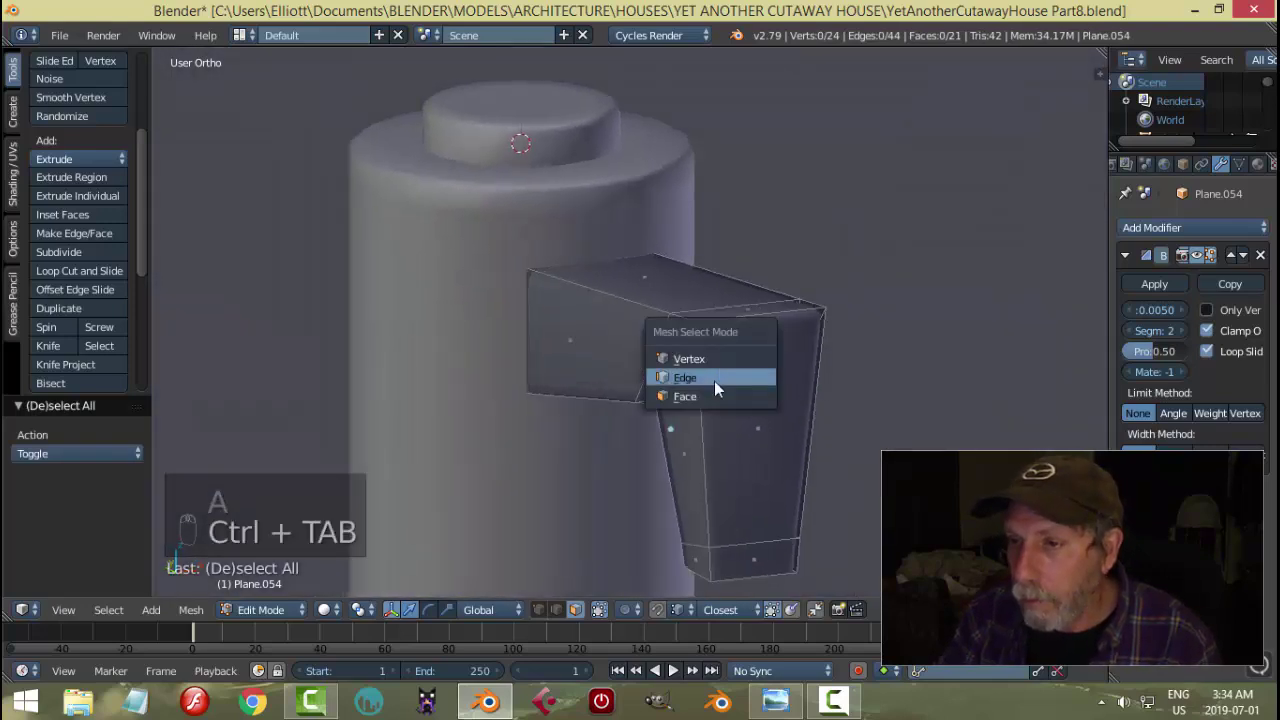
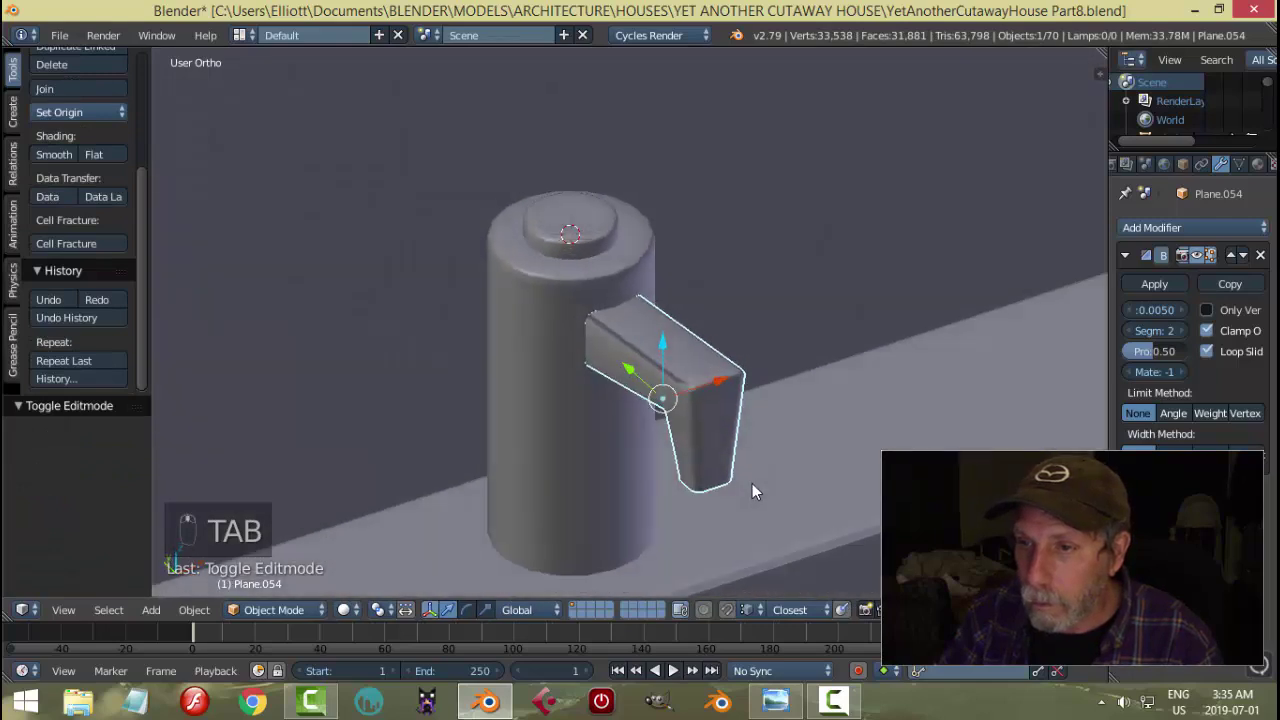
key("ctrl+z")
- Undo the stray edits and add a loop cut near the spout tip for a tapered nozzle
middle_click(766, 480)
key("a")
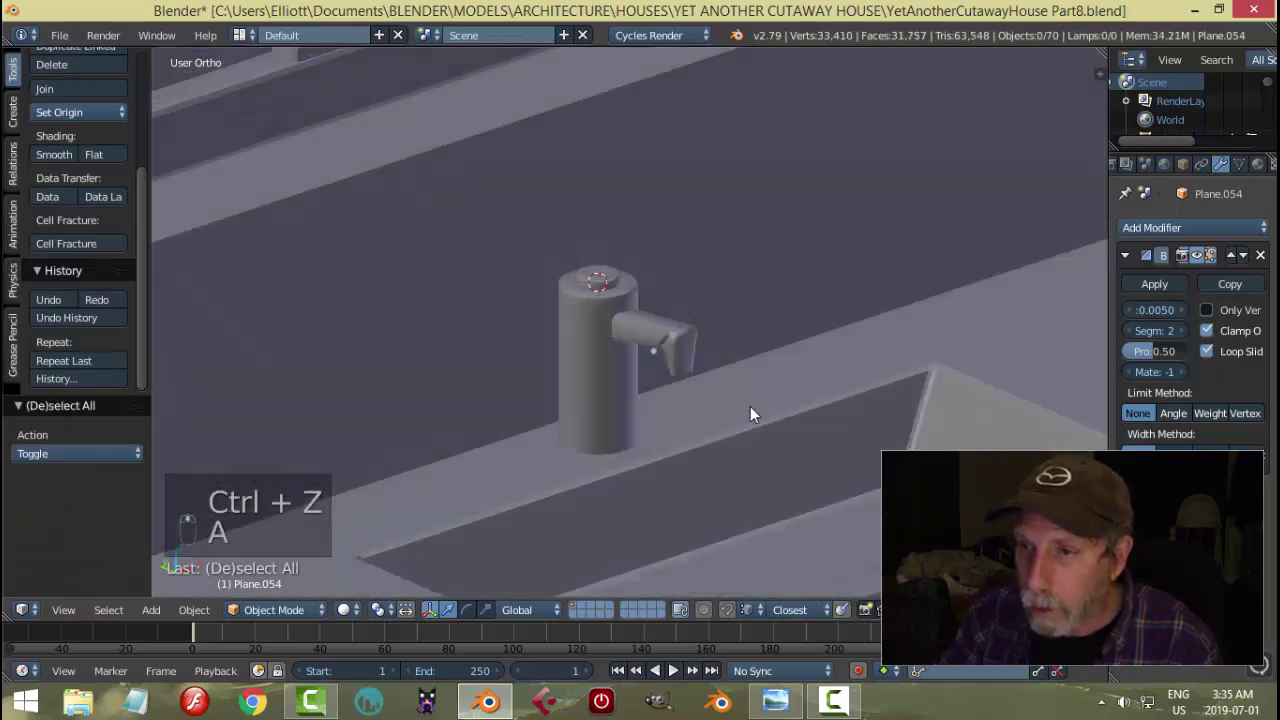
key("ctrl+z")
key("Tab")
key("ctrl+z")
key("ctrl+z")
key("ctrl+z")
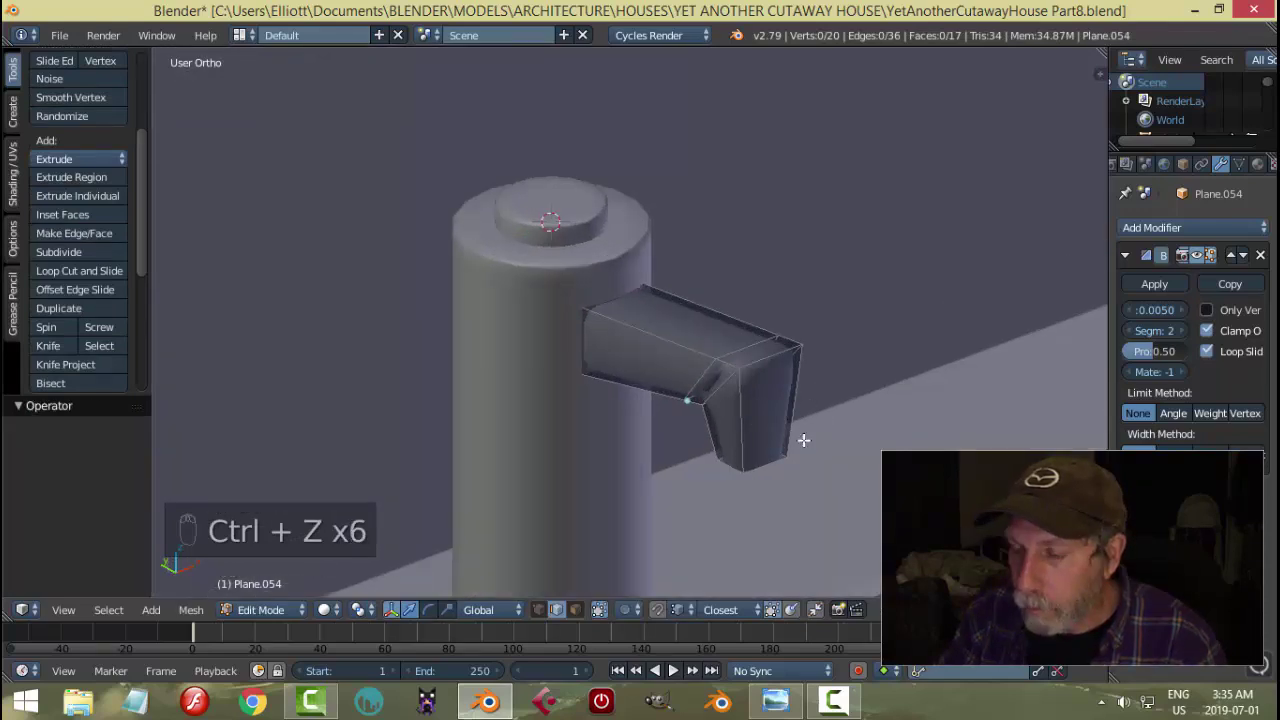
key("ctrl+r")
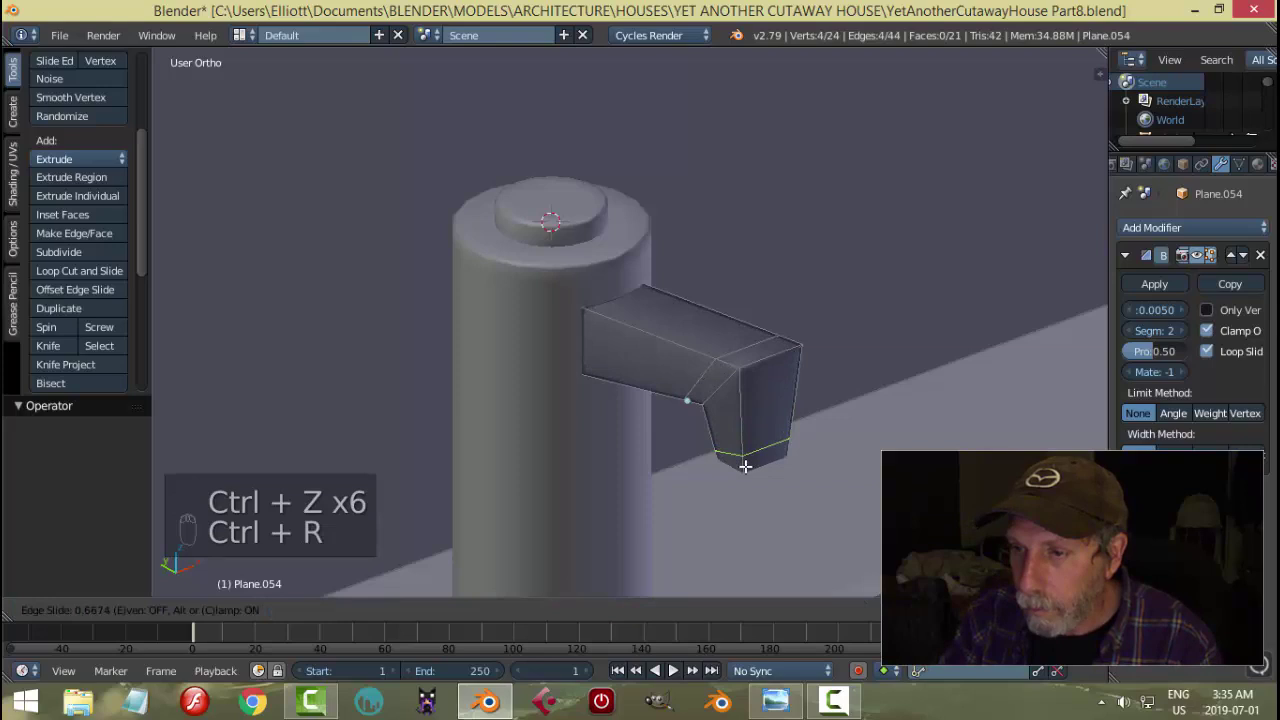
key("a")
key("Tab")
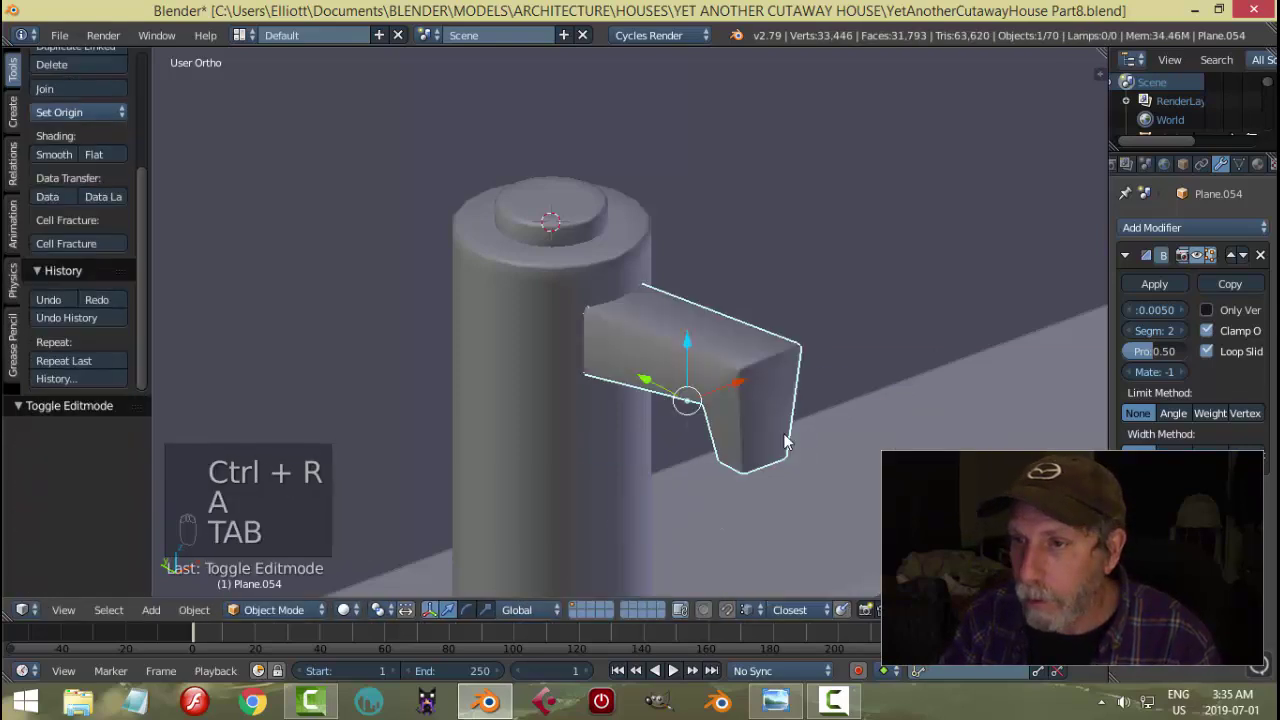
- Shade the spout flat and compare the faucet against the kitchen reference image
key("a")
left_click_drag(687, 380, 791, 390)
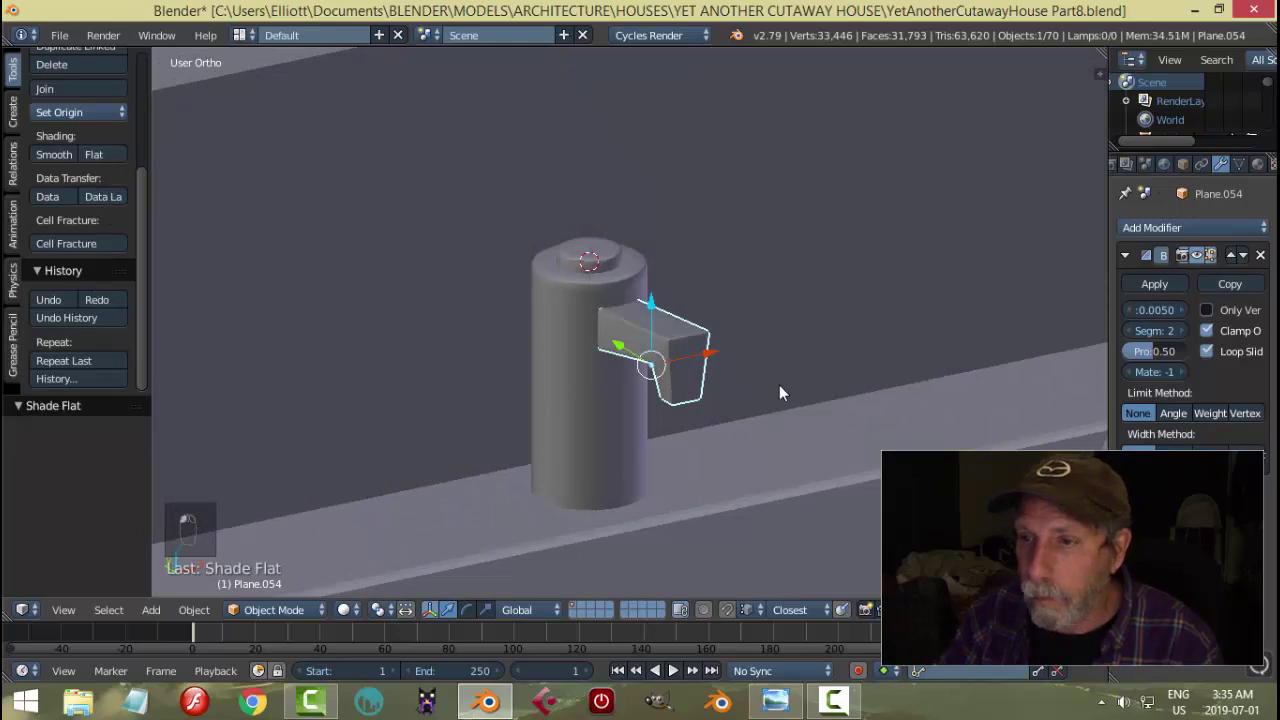
key("a")
left_click_drag(713, 416, 628, 457)
left_click_drag(647, 333, 845, 662)
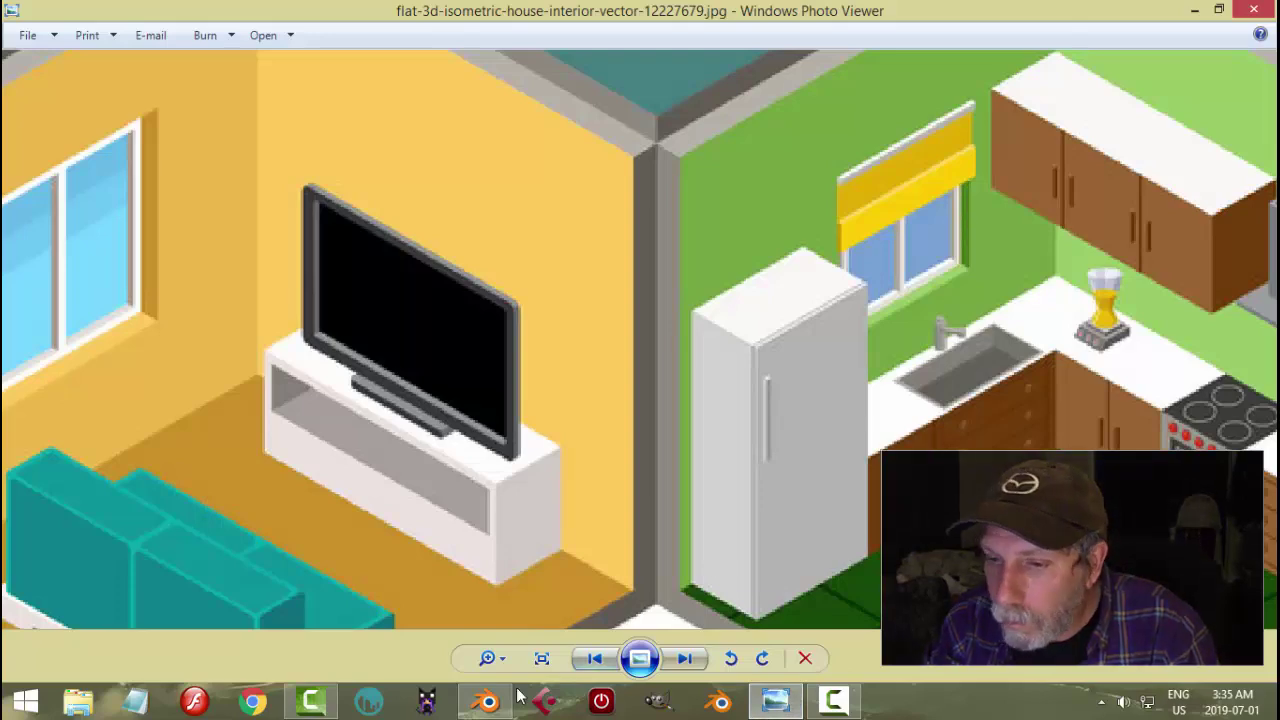
left_click_drag(639, 275, 657, 364)
key("a")
middle_click(657, 364)
left_click(721, 390)
- Orbit around the finished kitchen faucet and save the file with Ctrl+S
left_click_drag(750, 377, 617, 344)
left_click_drag(617, 344, 653, 319)
key("a")
left_click_drag(669, 344, 699, 427)
key("ctrl+s")
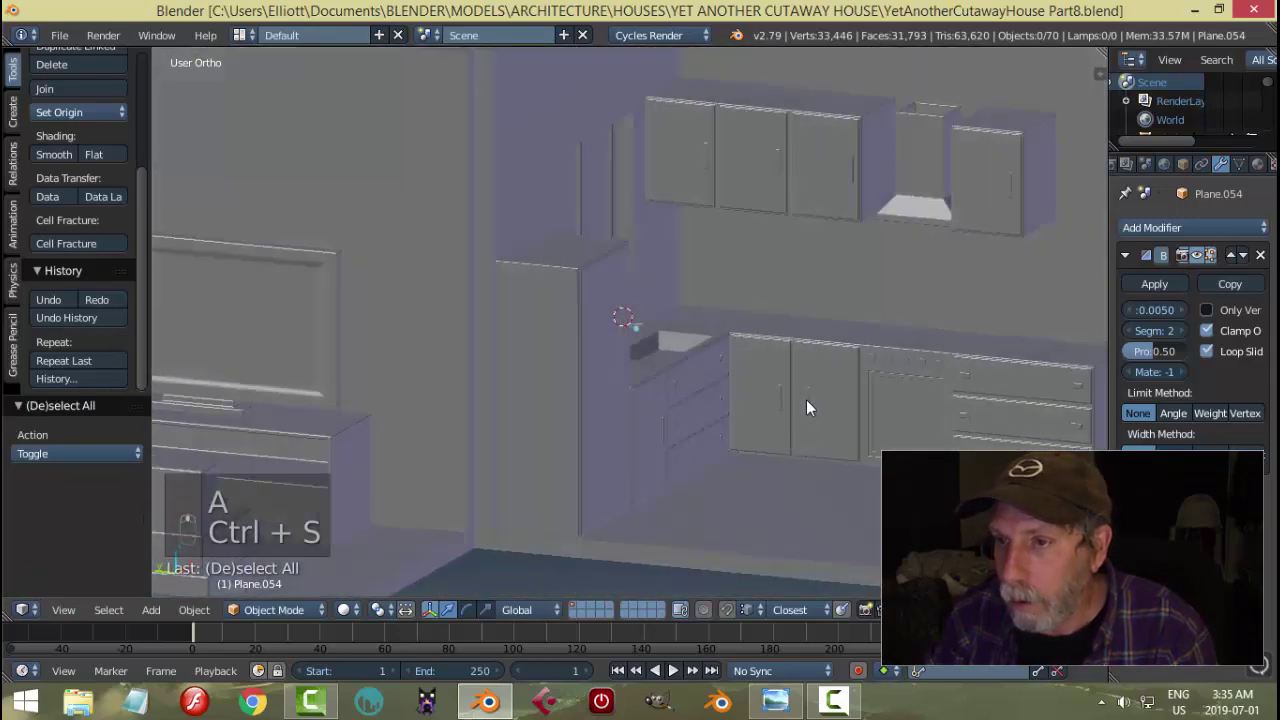
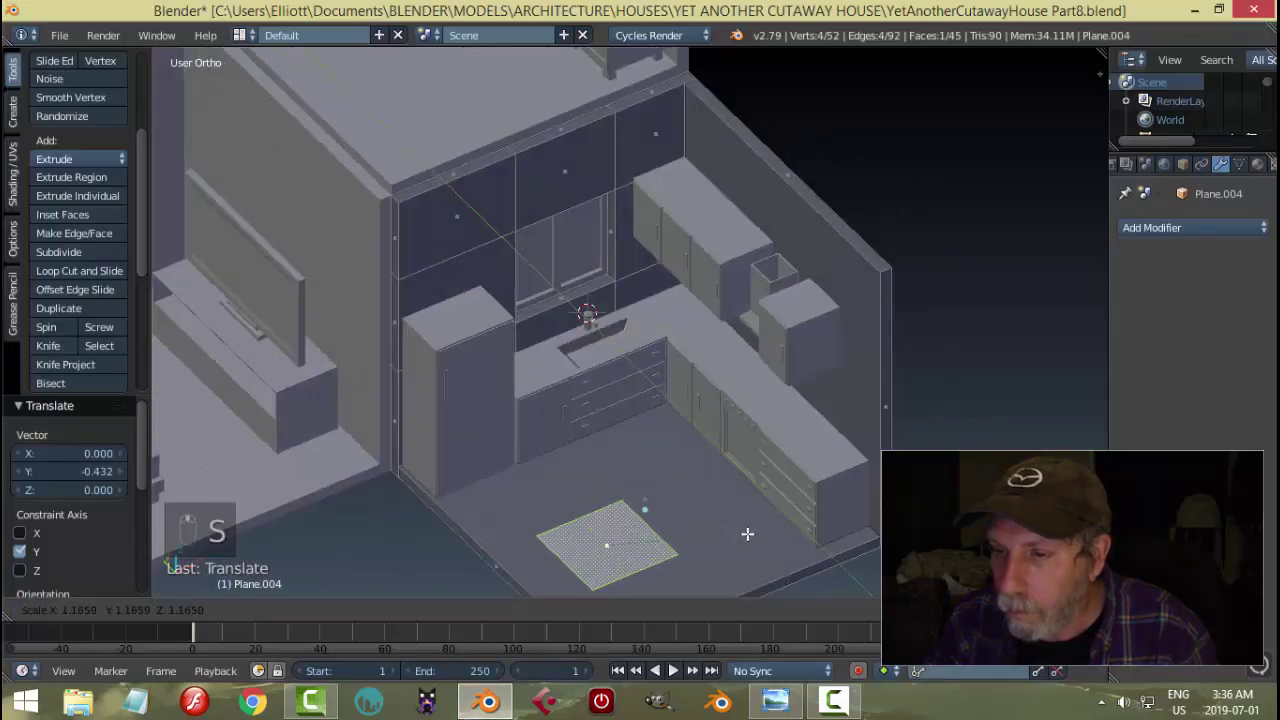
- Extrude the plane for thickness and scale a duplicate face down into a small square for the leg
key("e")
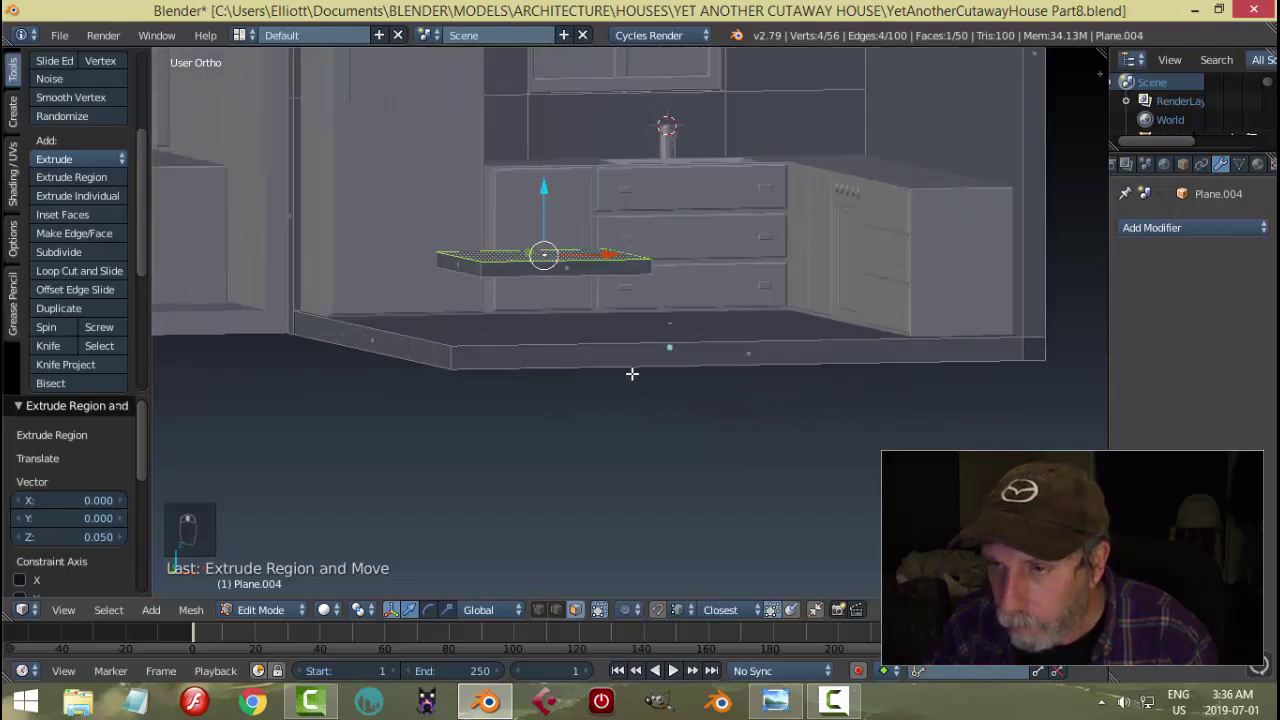
key("a")
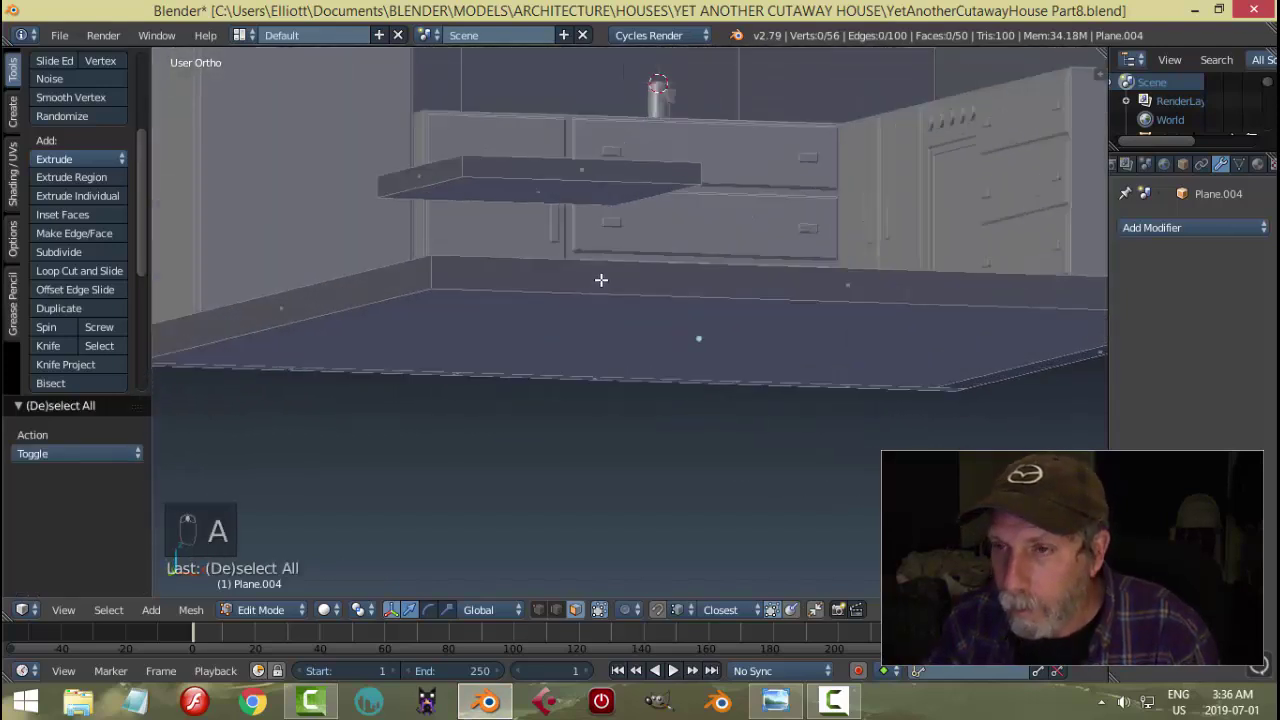
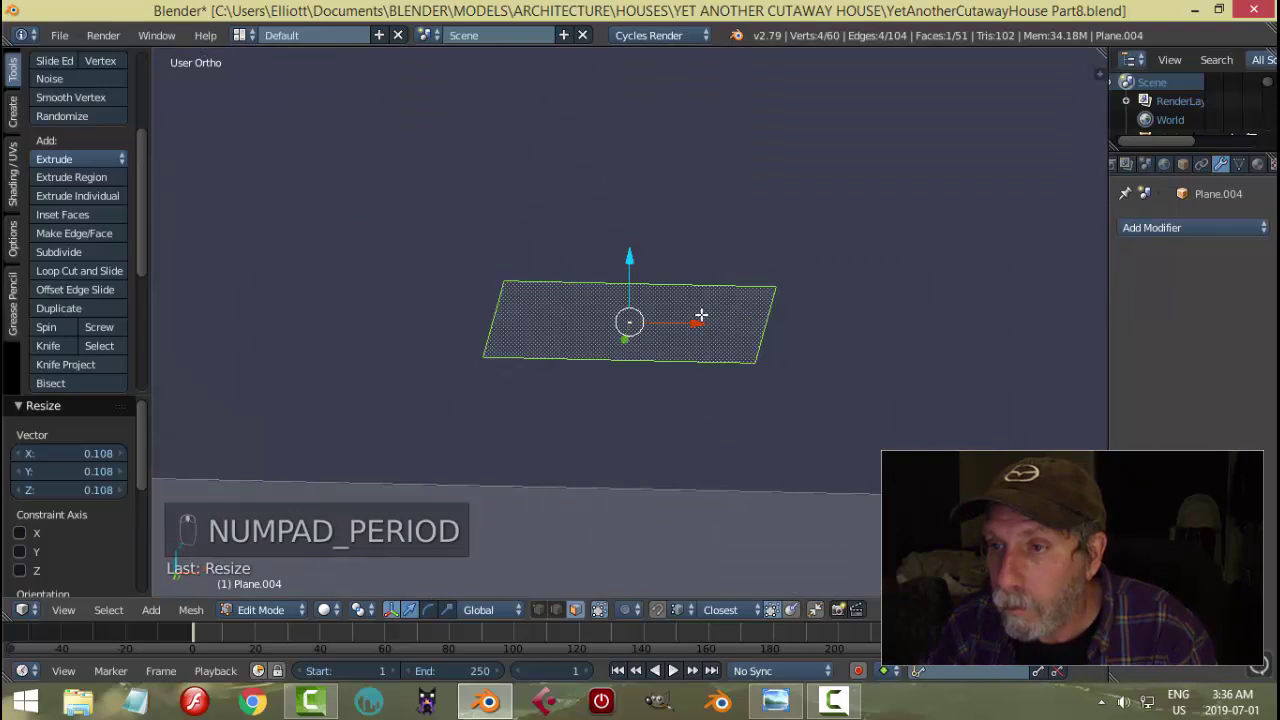
key("s")
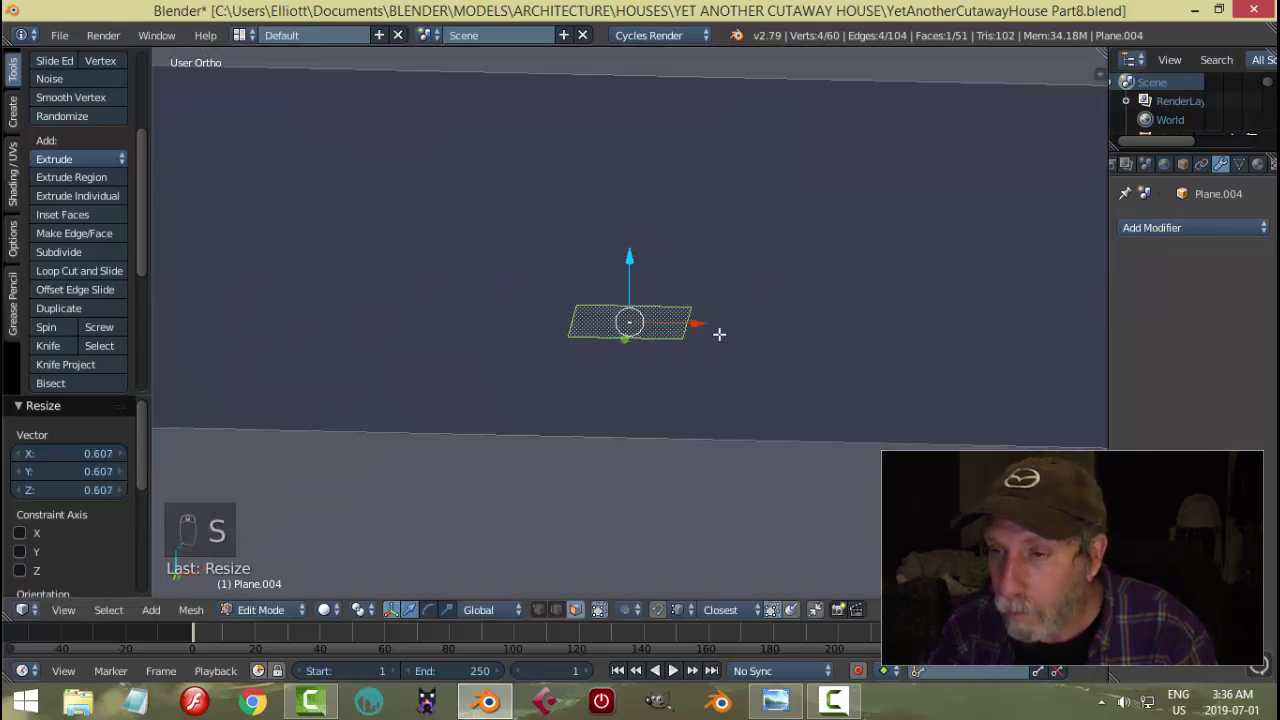
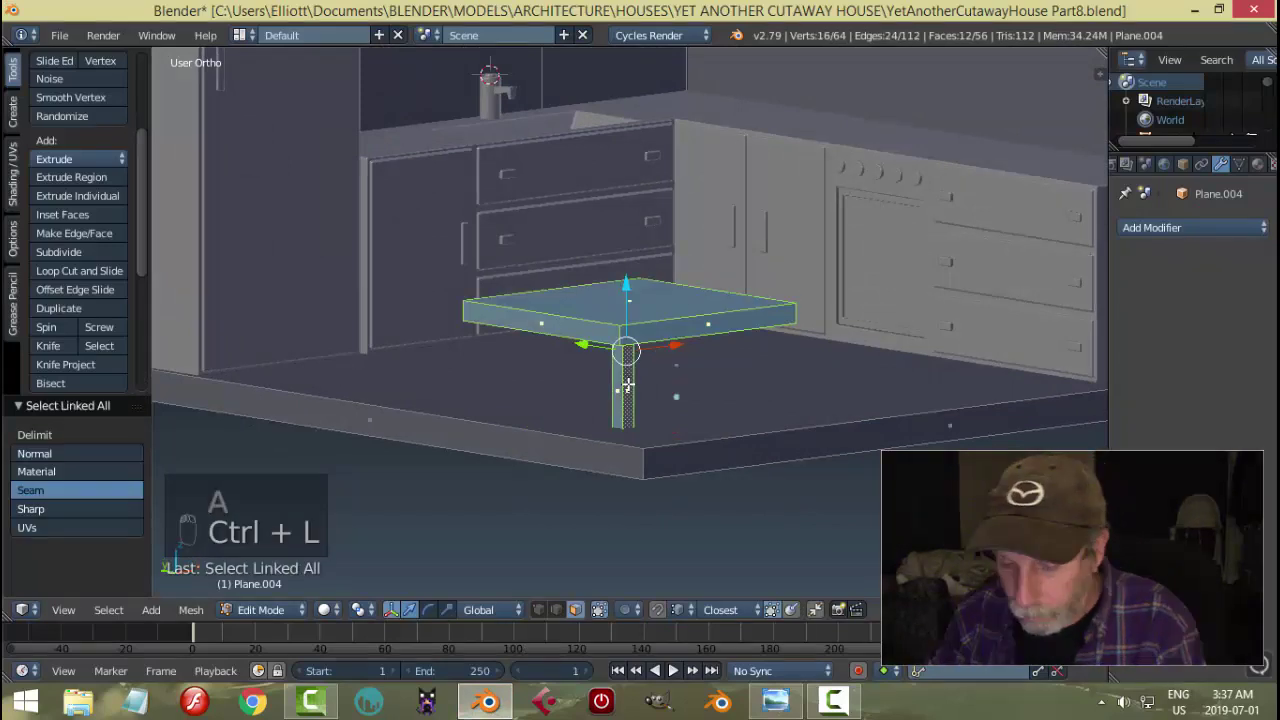
- Set the table's origin to its geometry centre after leaving mesh editing
key("p")
key("Tab")
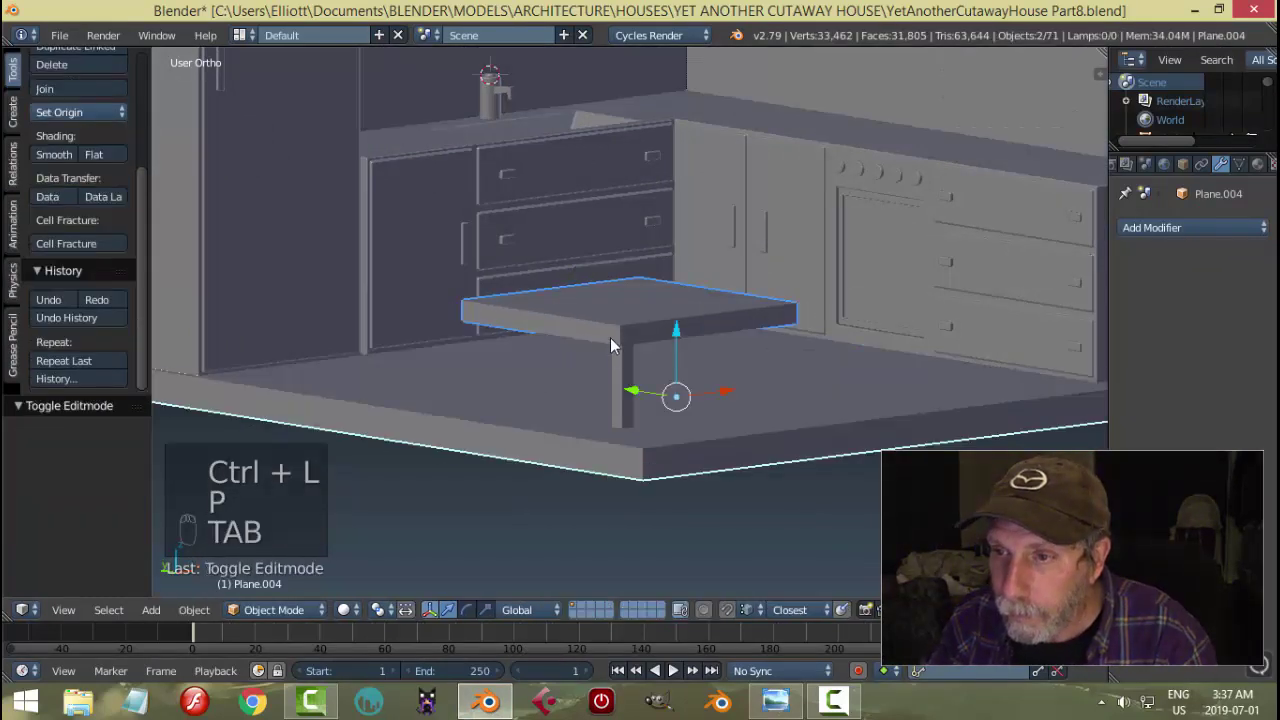
left_click_drag(628, 335, 78, 151)
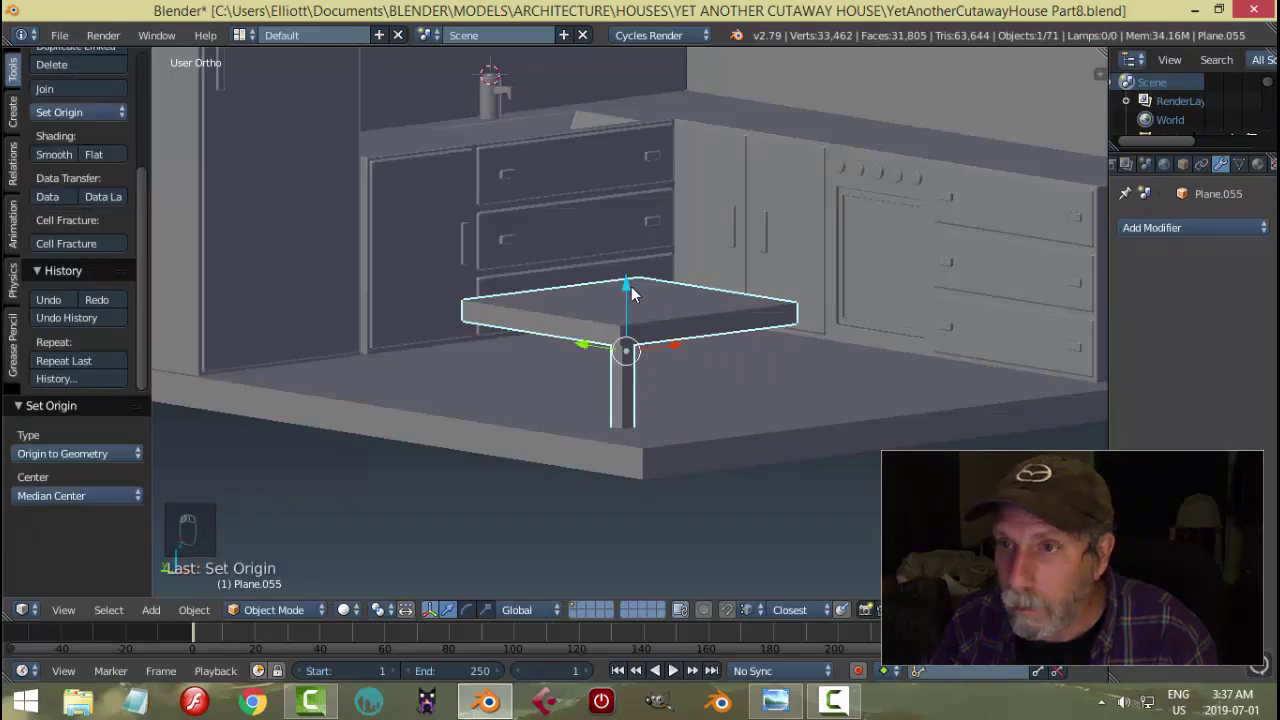
key("Tab")
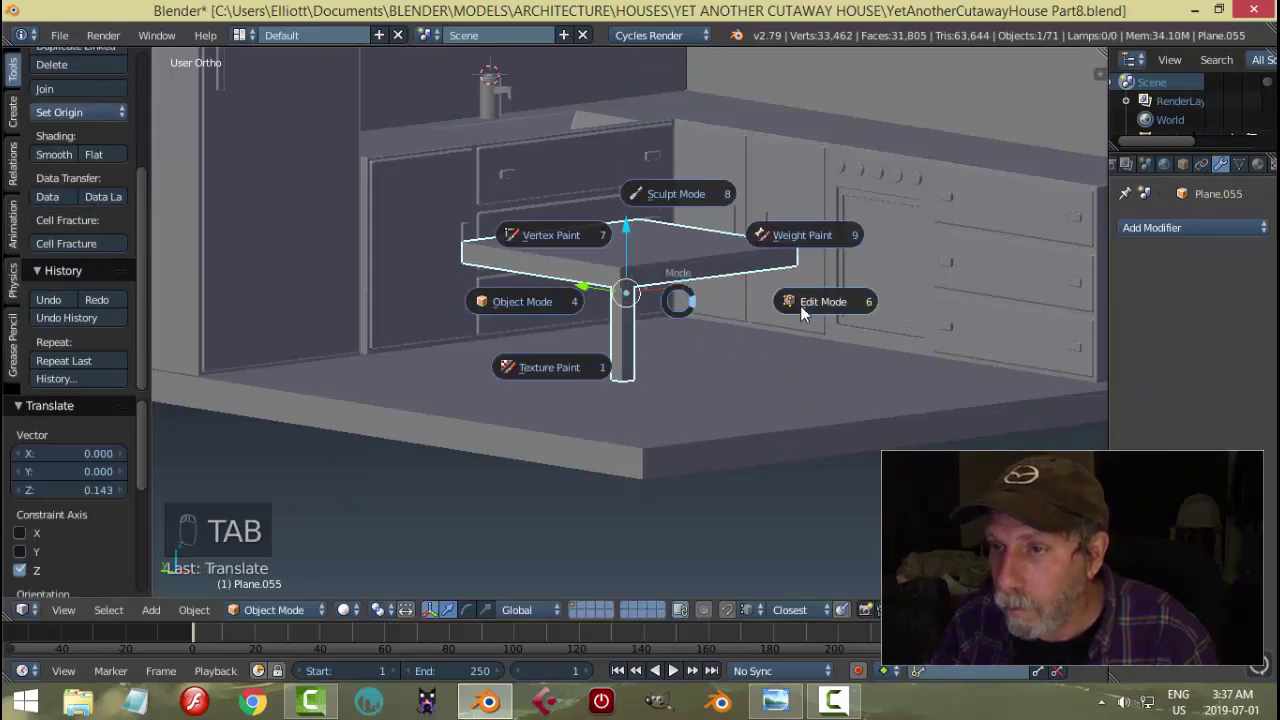
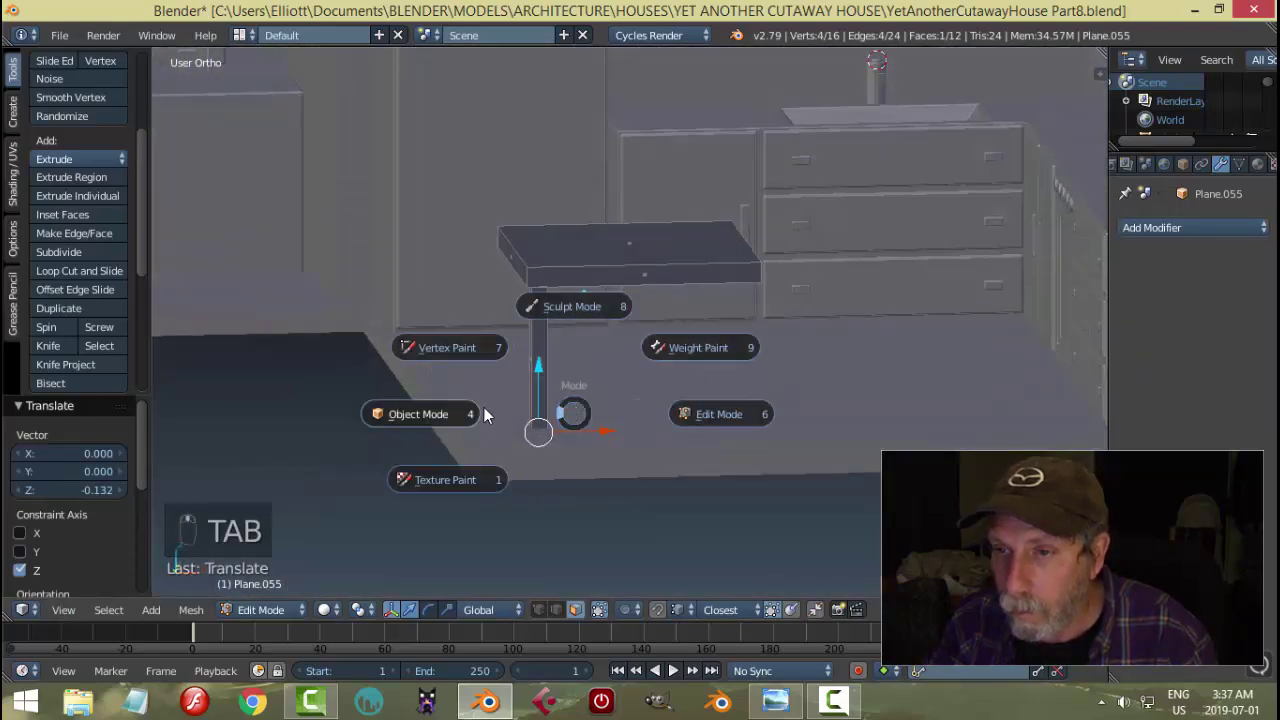
- Isolate the table, view it from underneath and select its whole leg piece for duplication
key("shift+h")
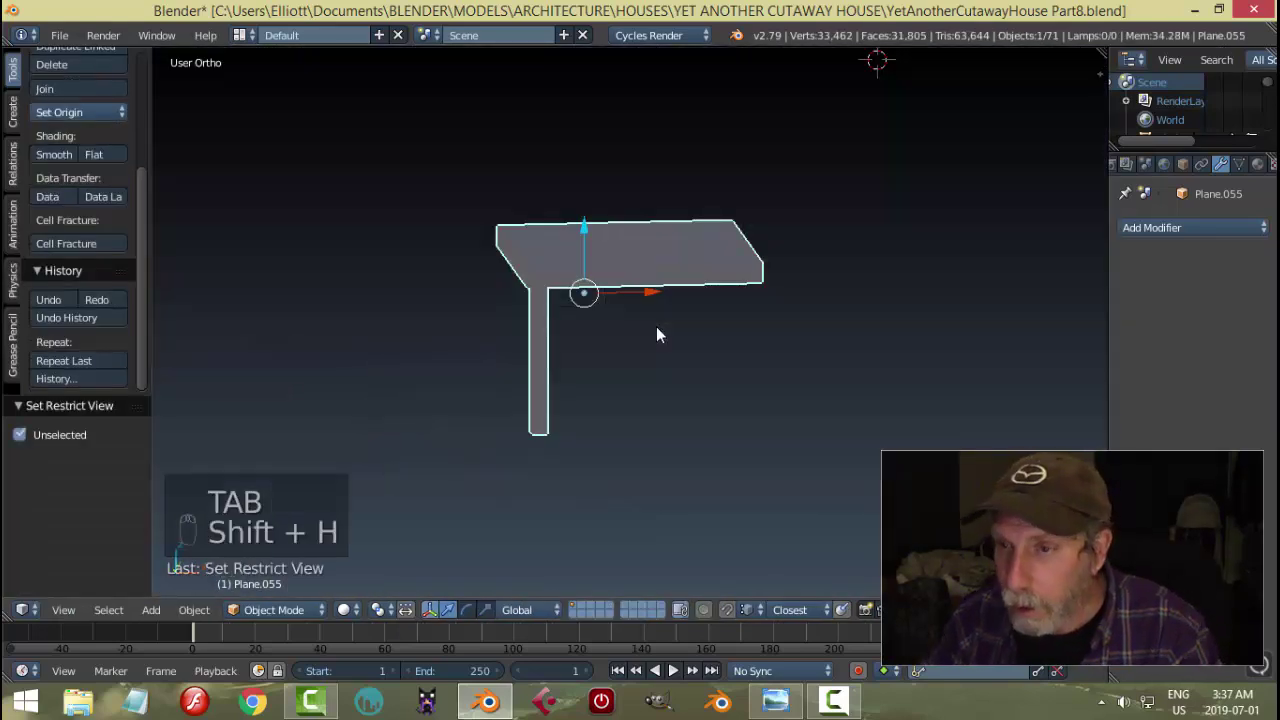
key("KP_Decimal")
key("Tab")
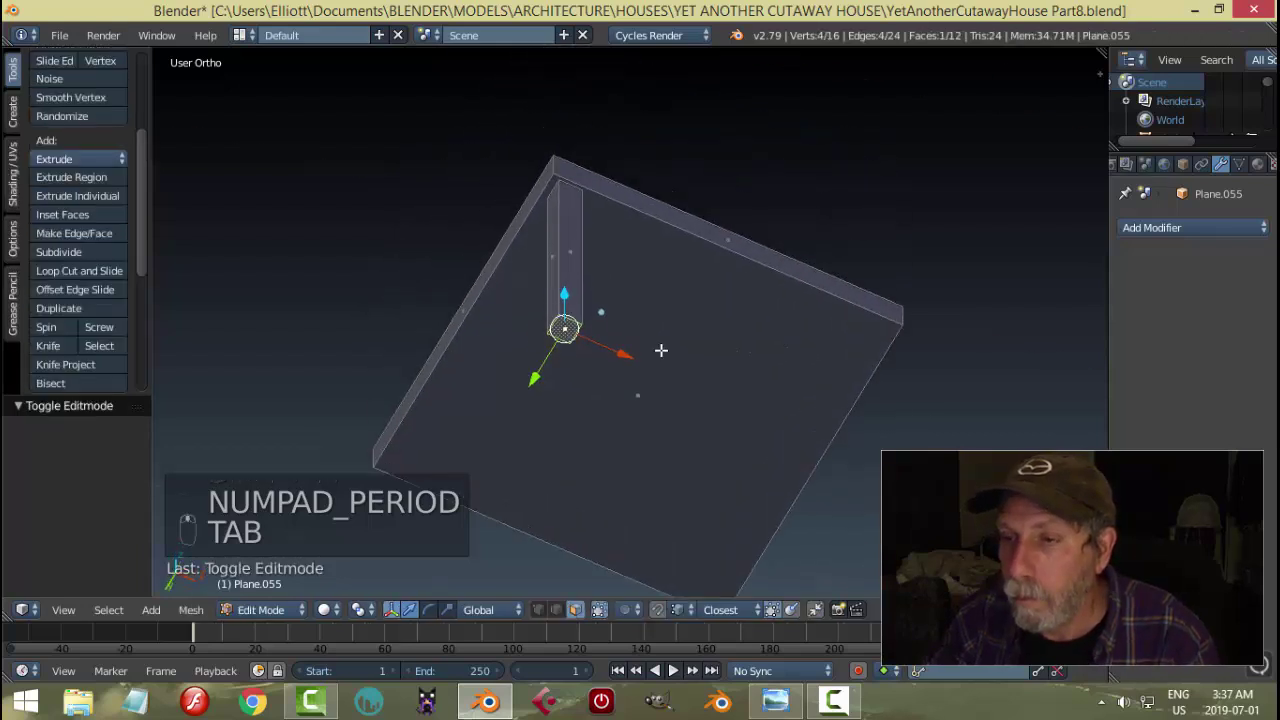
key("ctrl+l")
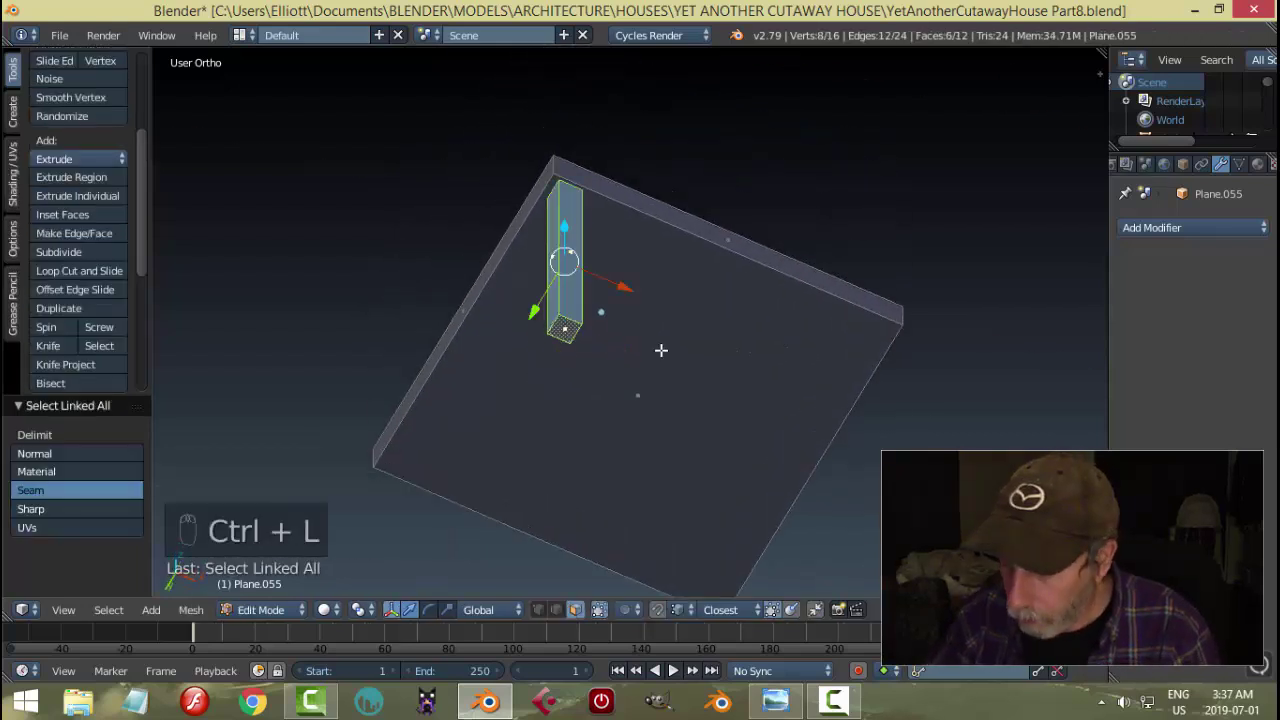
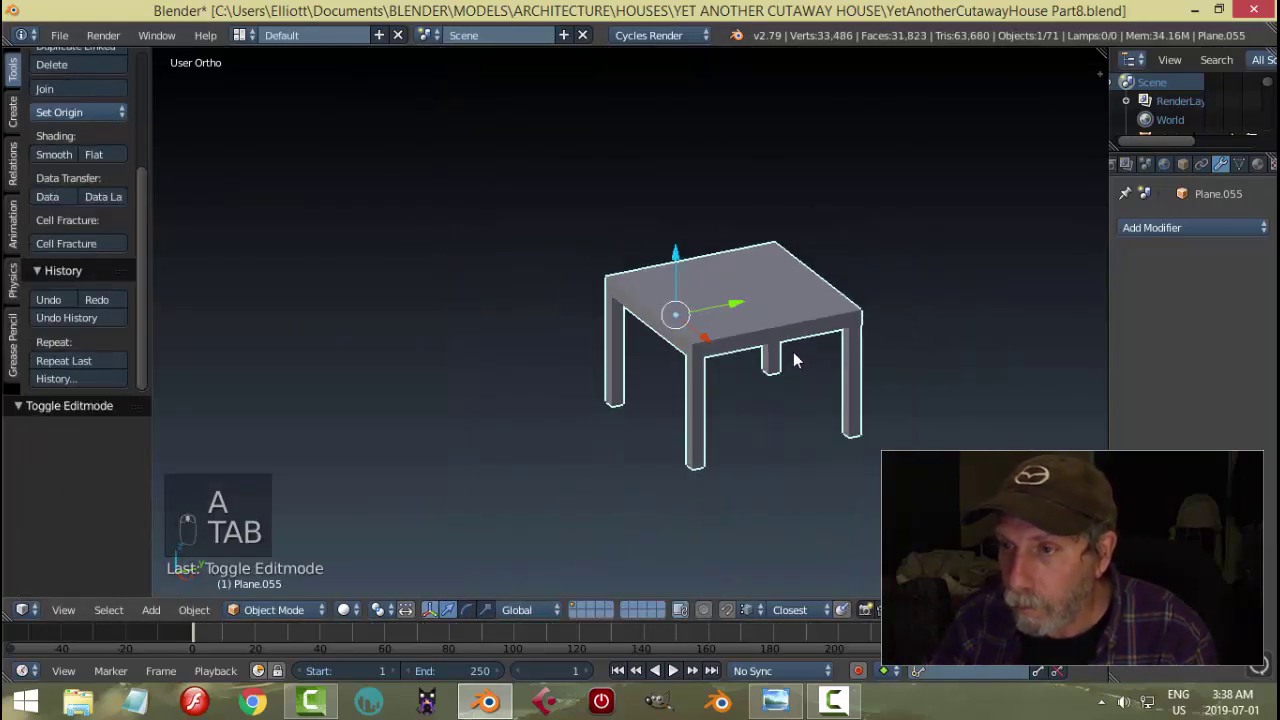
- Unhide the house and copy the cabinet's Bevel modifier onto the table via Ctrl+L Modifiers
key("alt+h")
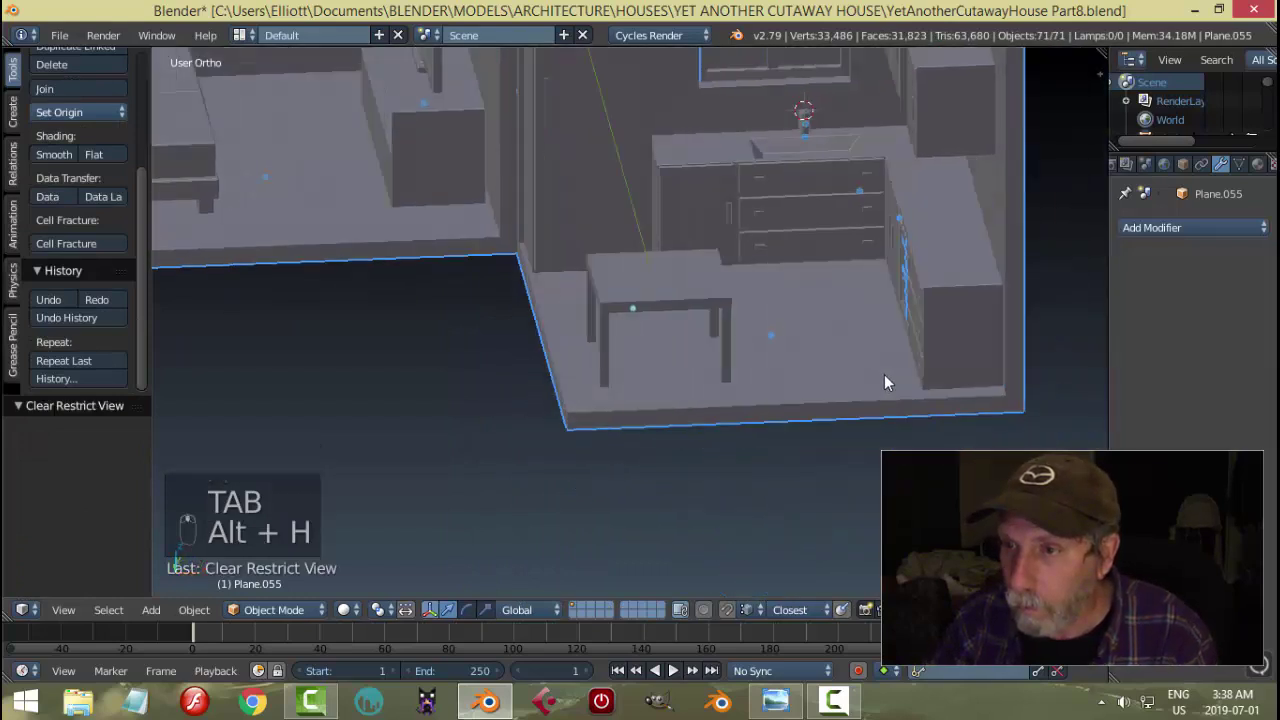
right_click(657, 288)
left_click_drag(929, 250, 929, 250)
key("ctrl+l")
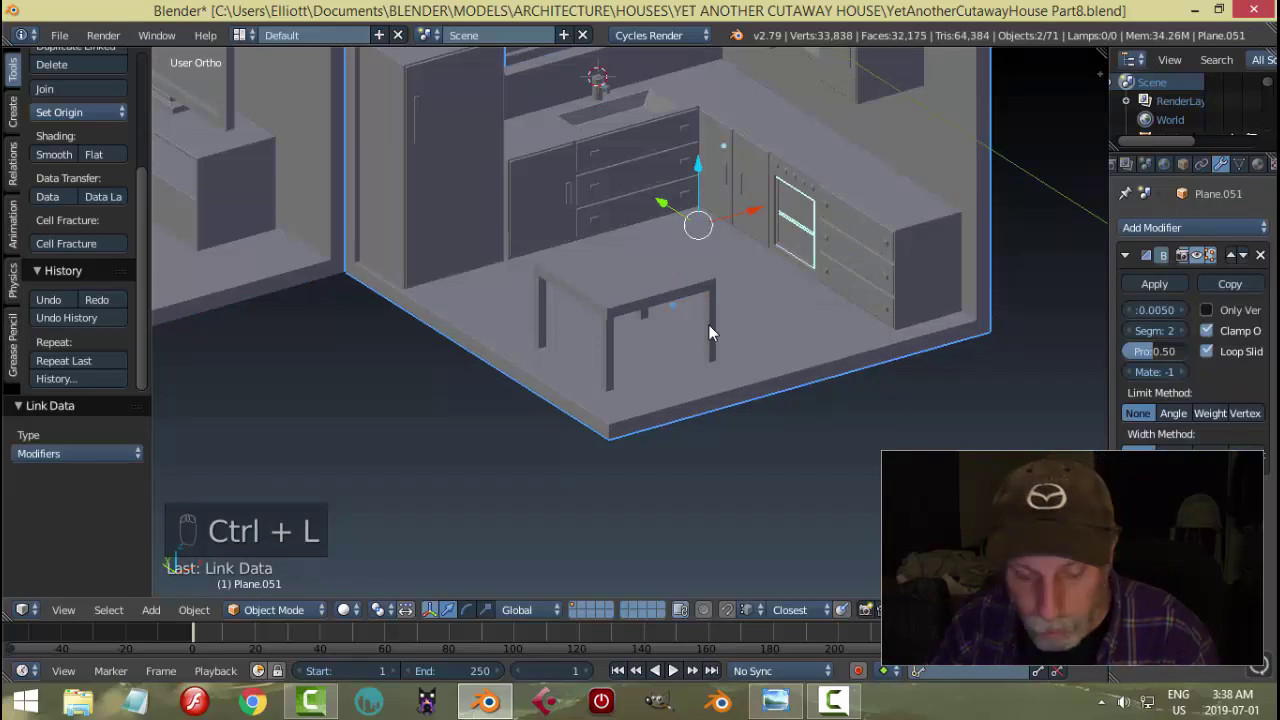
key("ctrl+z")
left_click_drag(641, 289, 265, 210)
key("ctrl+l")
key("a")
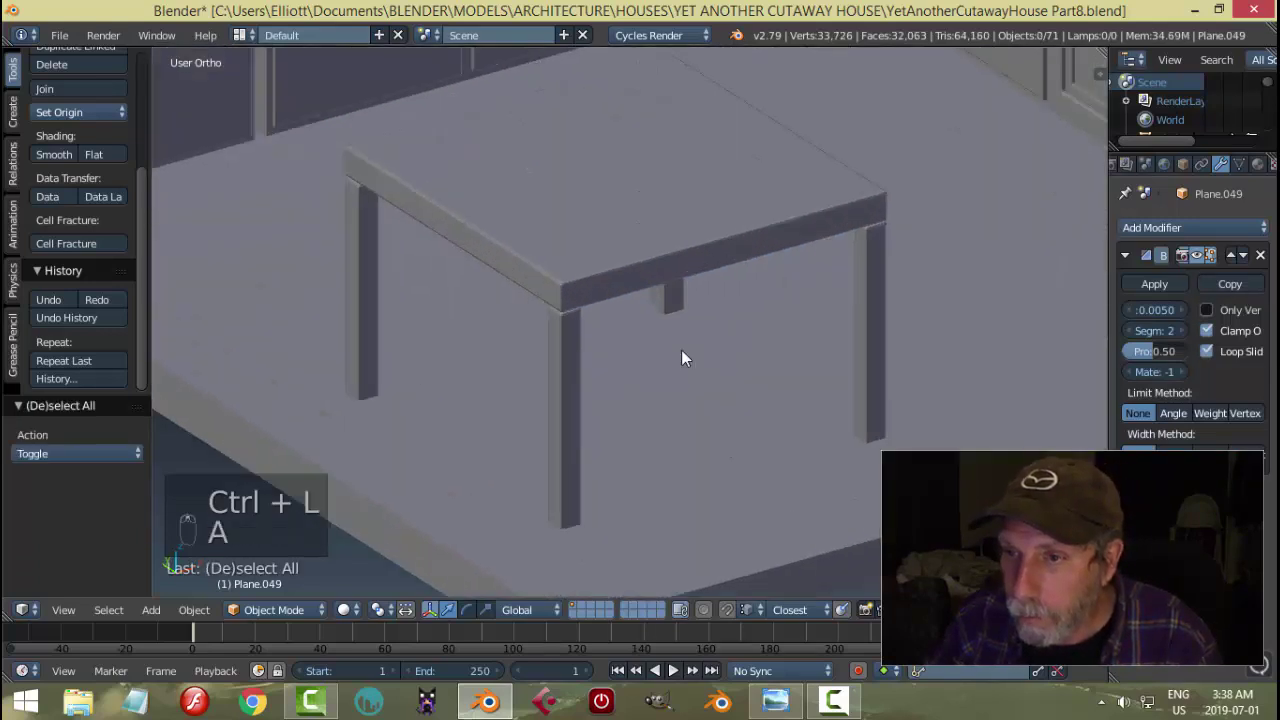
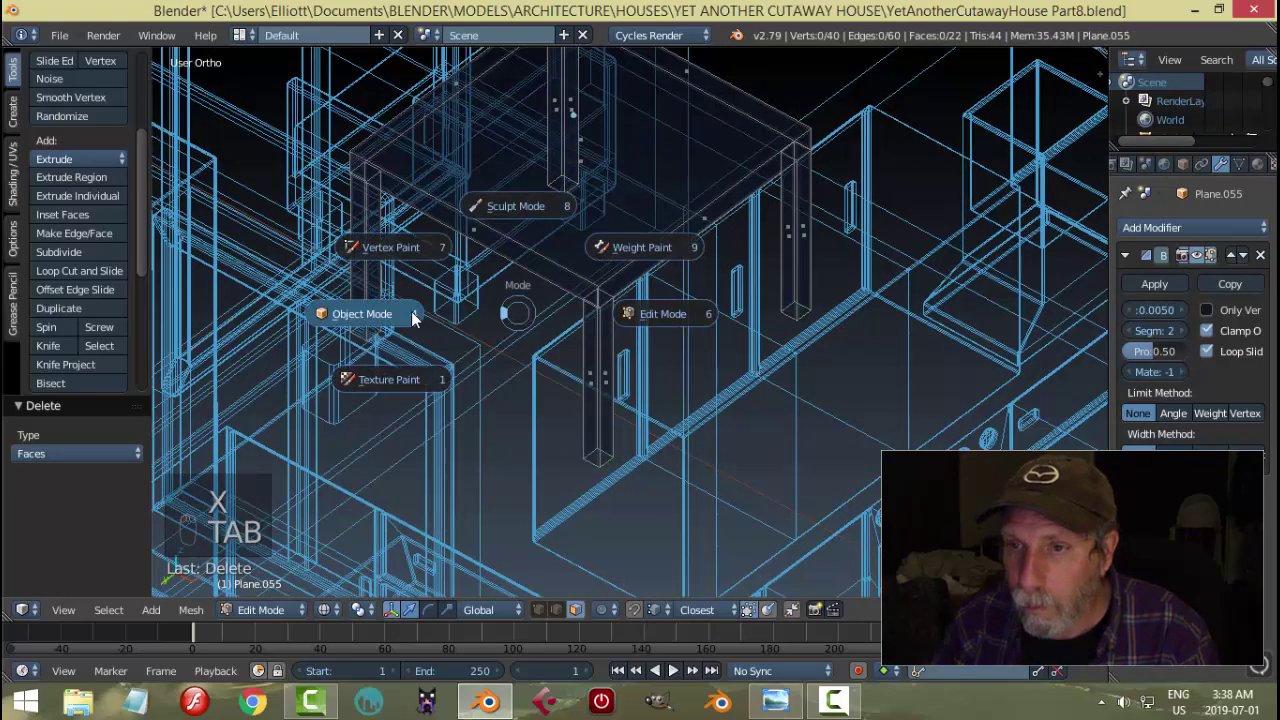
- Back in solid shading, select the table and pick its connected leg pieces in Edit Mode
left_click_drag(603, 275, 610, 353)
key("z")
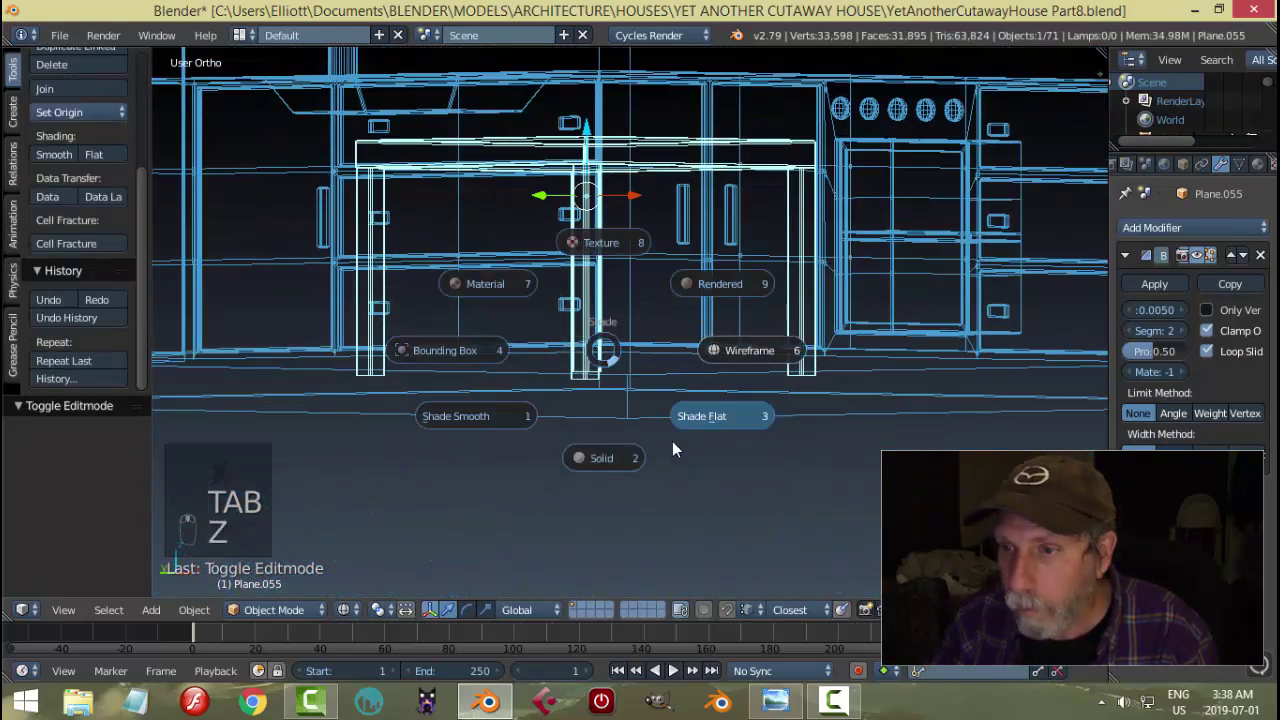
key("a")
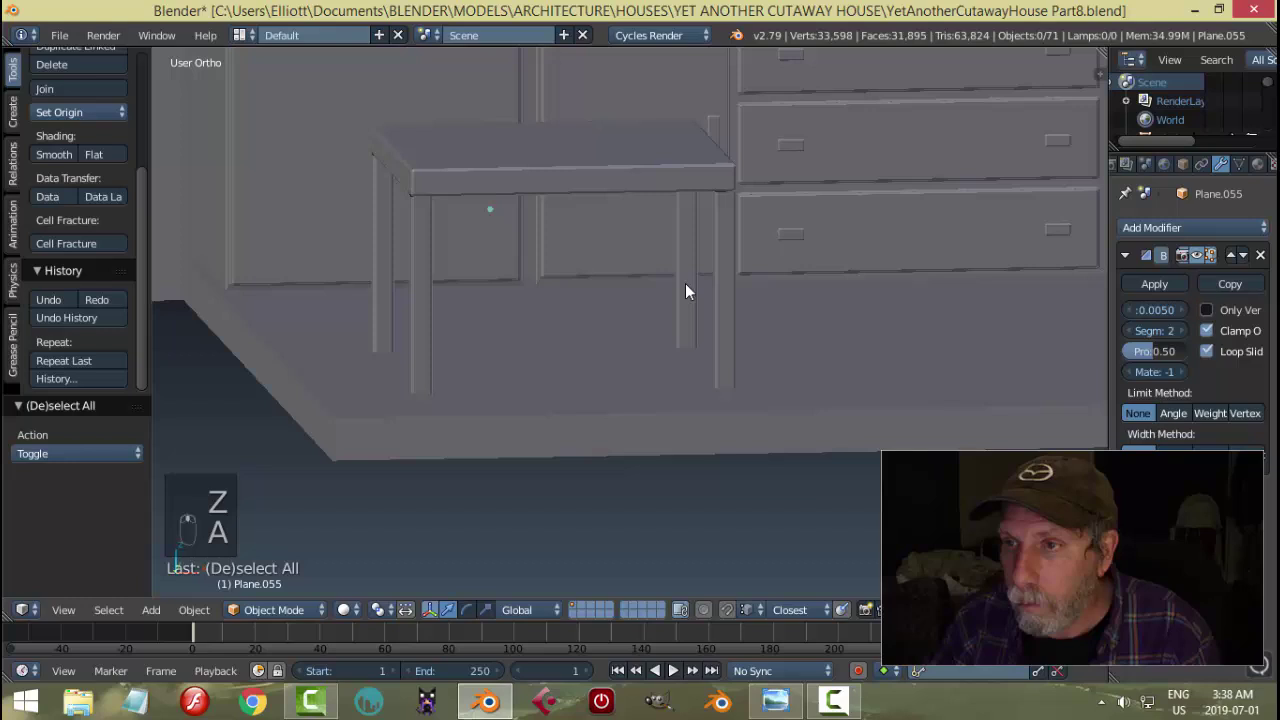
left_click(739, 241)
key("Tab")
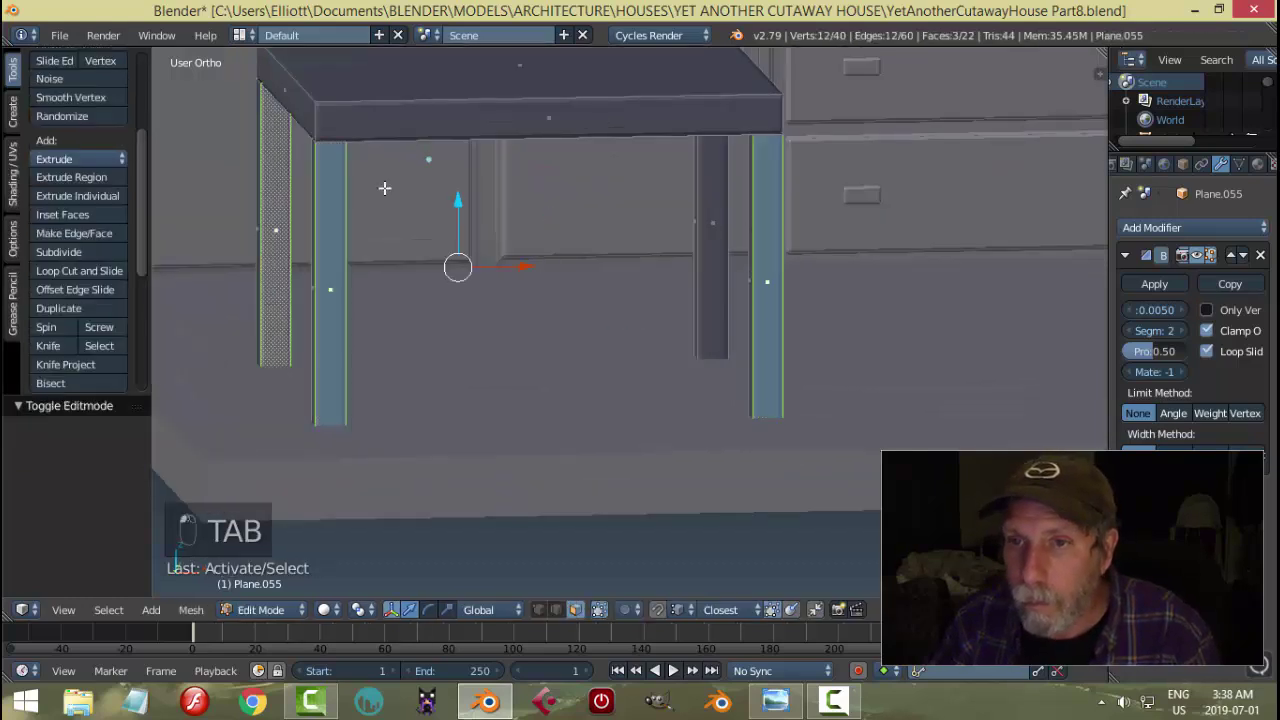
key("ctrl+l")
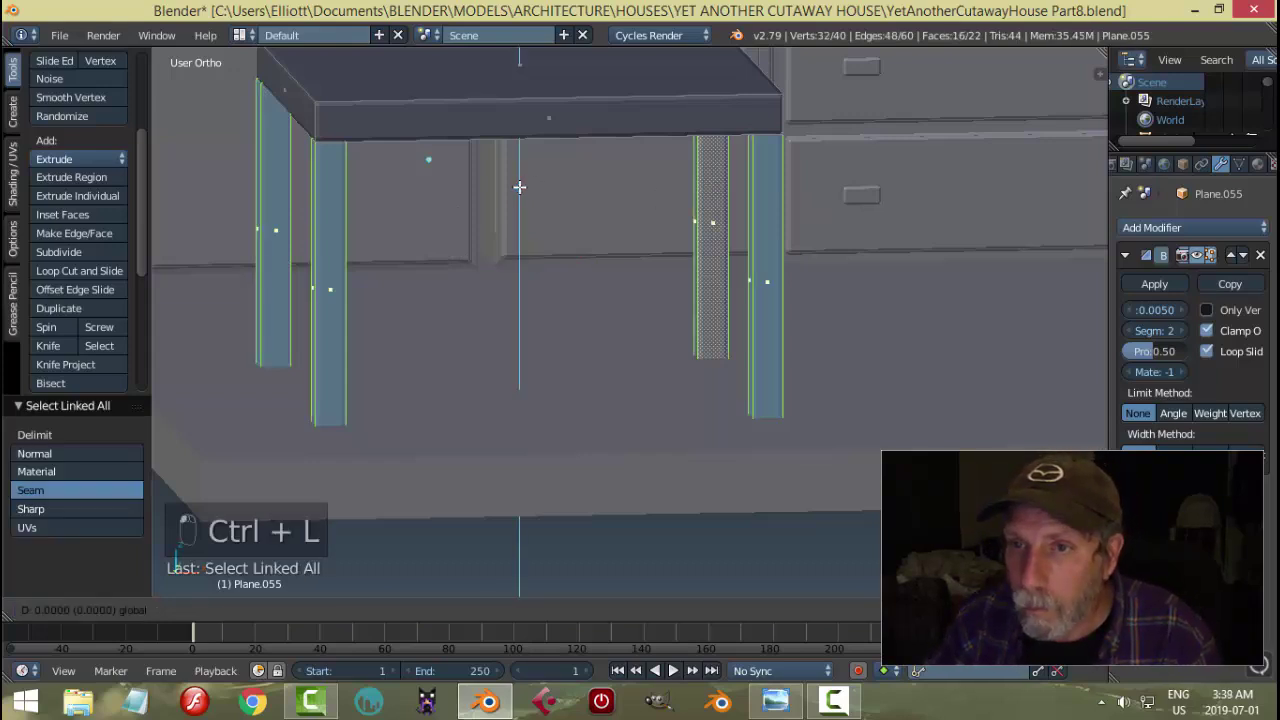
- Tidy the four legs, leave Edit Mode and check the table within the kitchen
key("a")
key("Tab")
key("a")
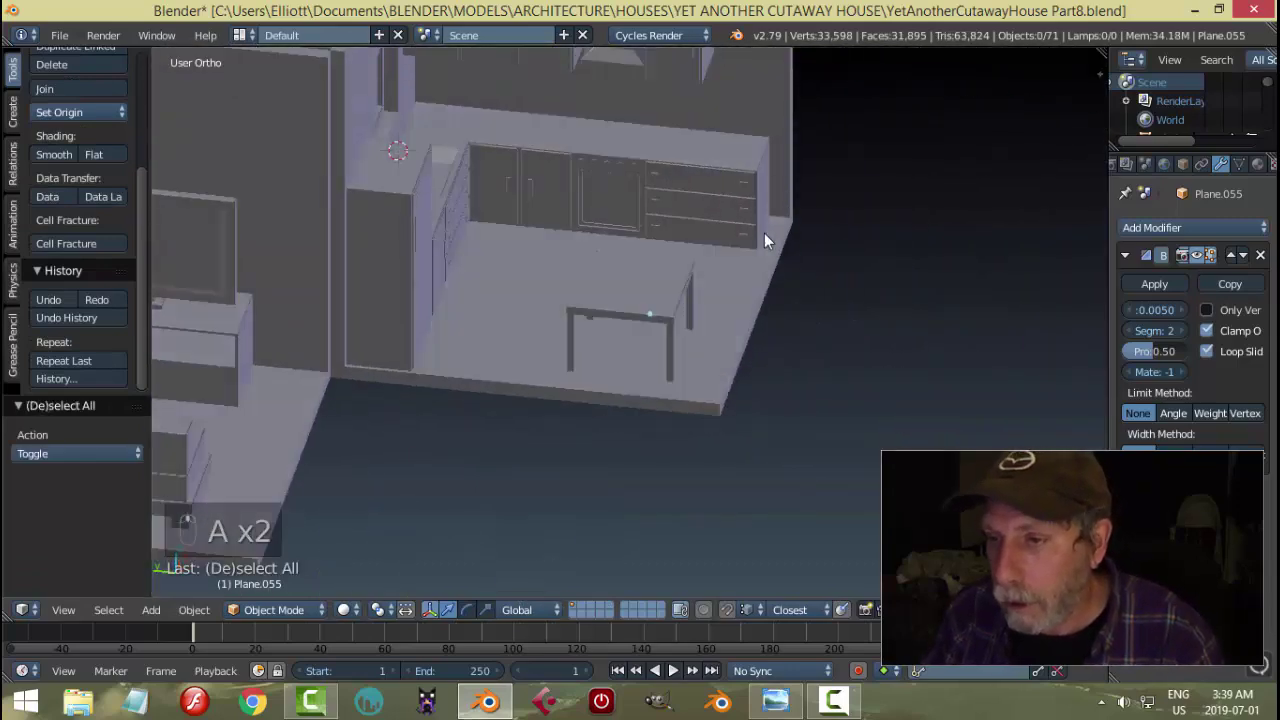
left_click_drag(661, 265, 648, 211)
key("a")
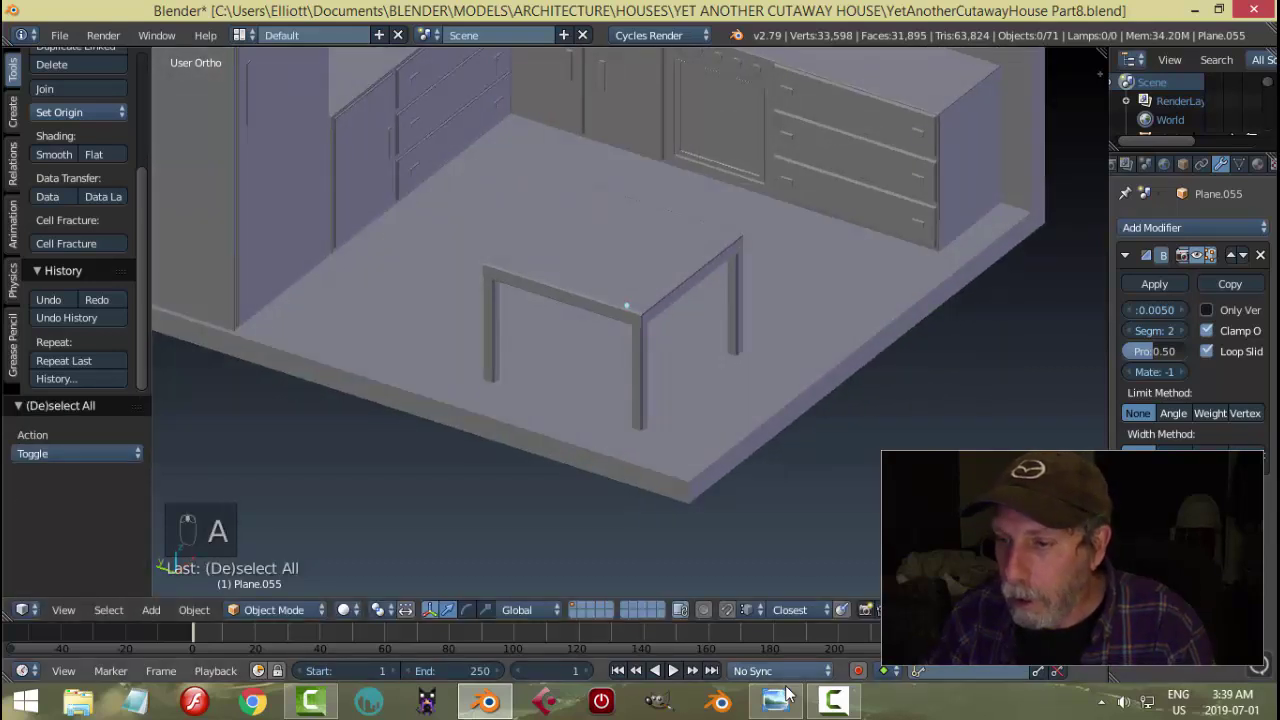
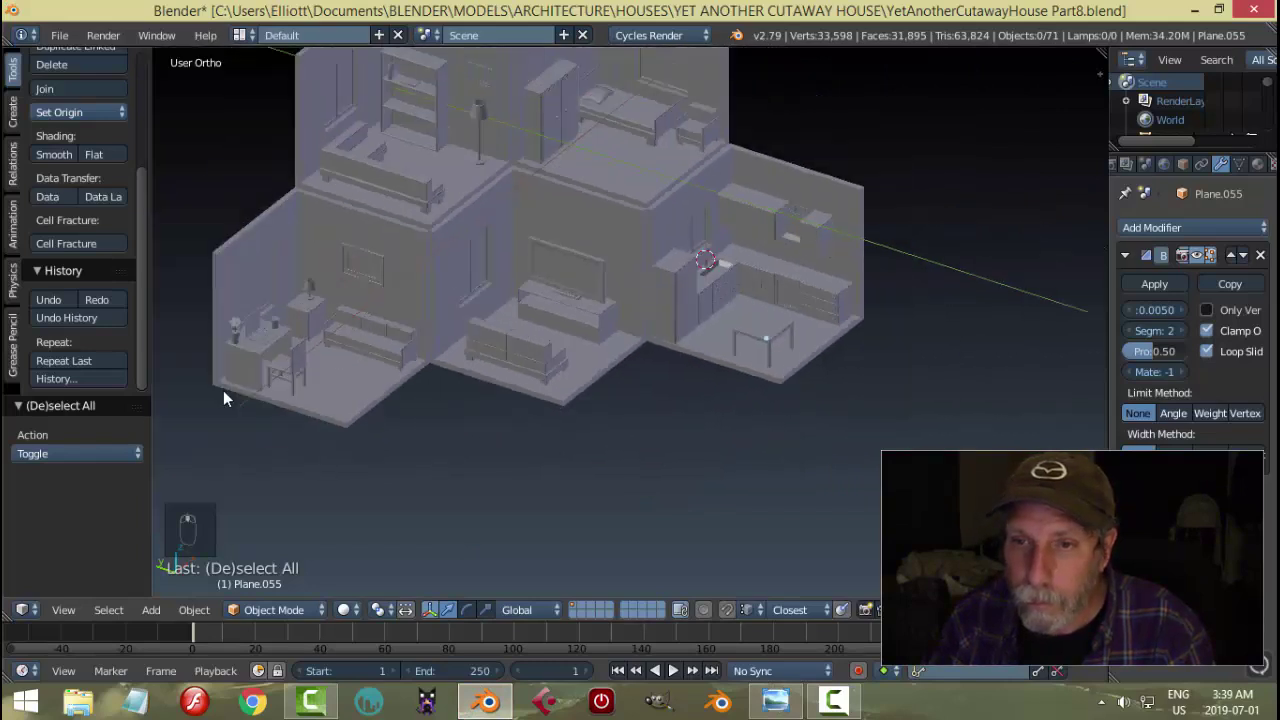
- Duplicate the desk chair from the other room and slide the copy along X into the kitchen
left_click(291, 366)
left_click_drag(313, 388, 313, 388)
left_click(313, 388)
key("shift+d")
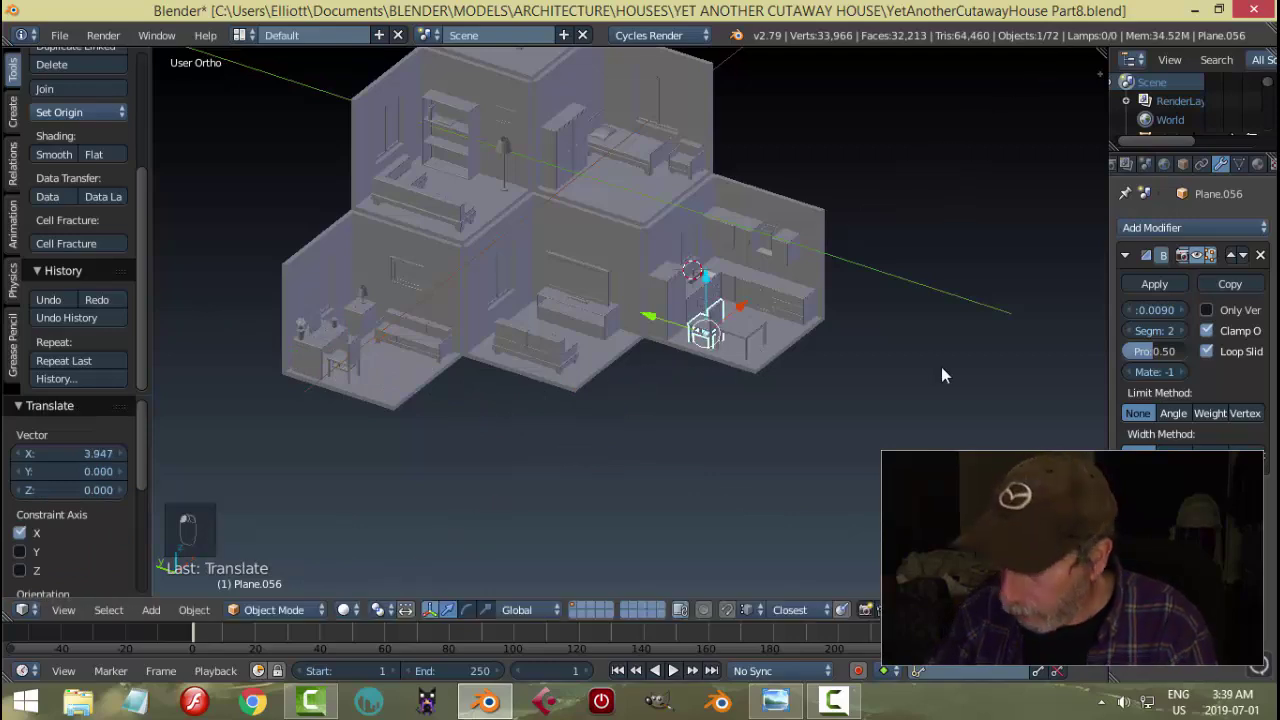
- Scale the copied chair down and turn it to sit beside the kitchen table
key("KP_Decimal")
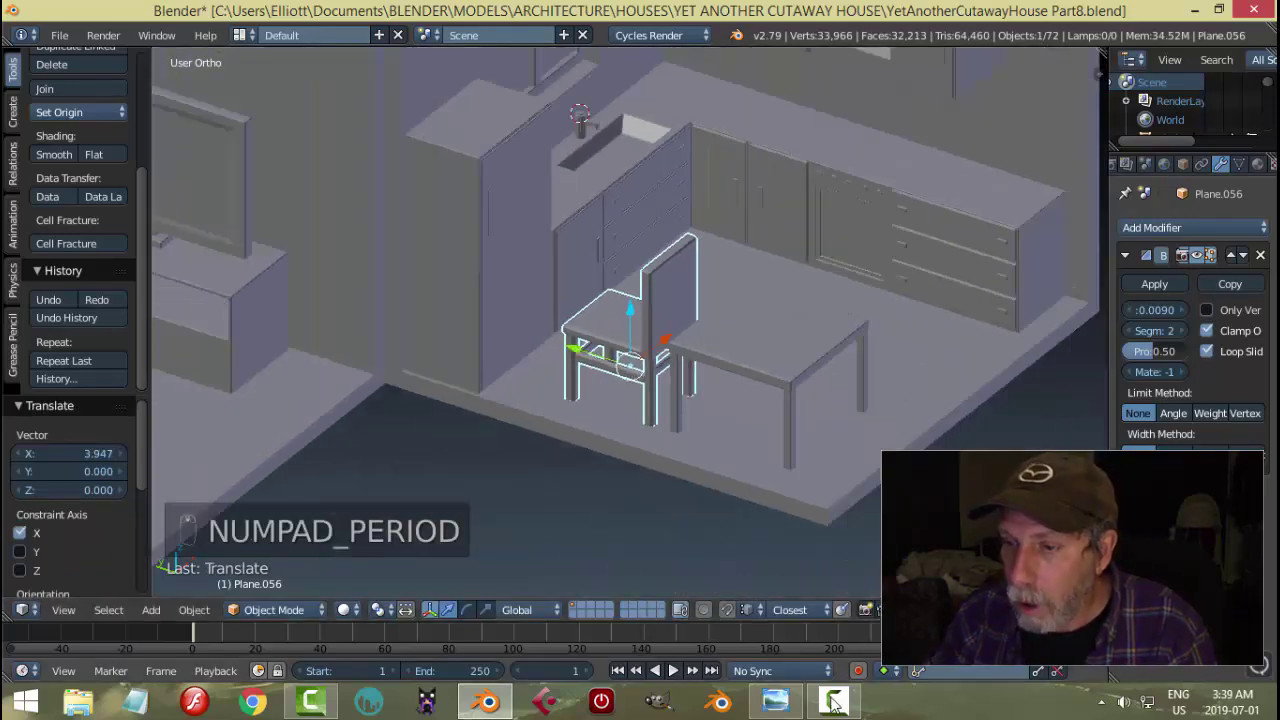
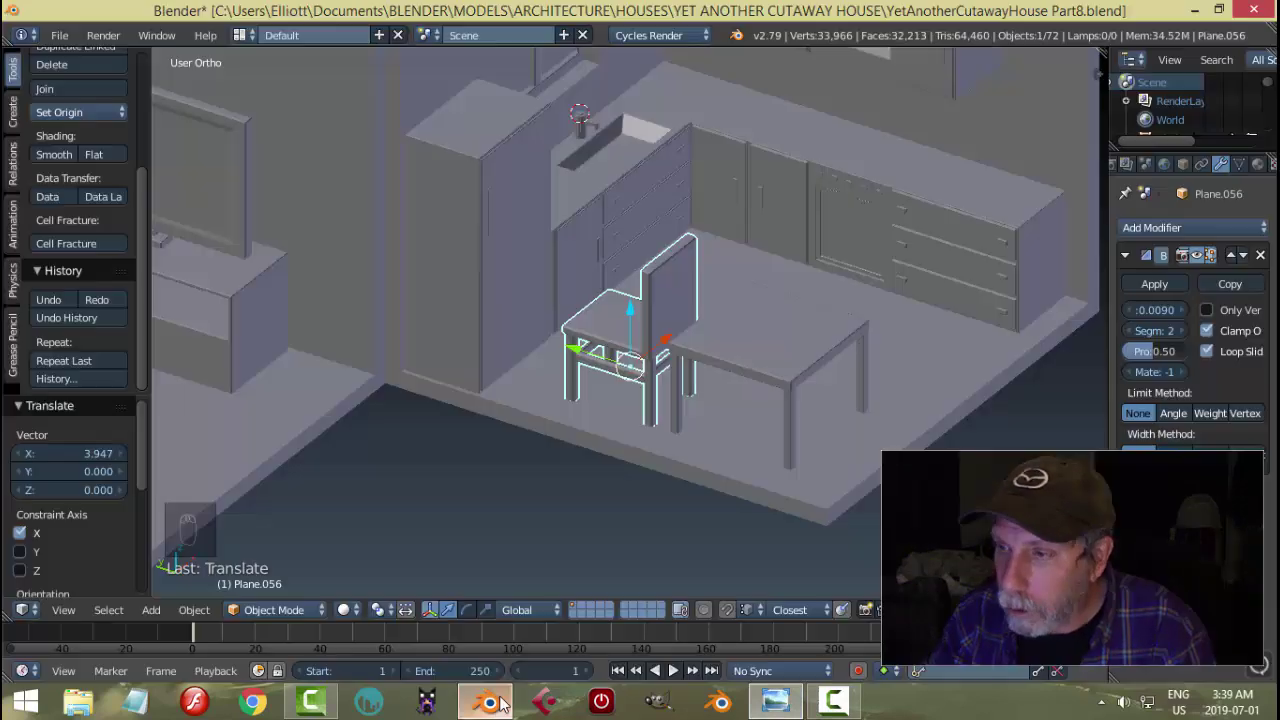
key("s")
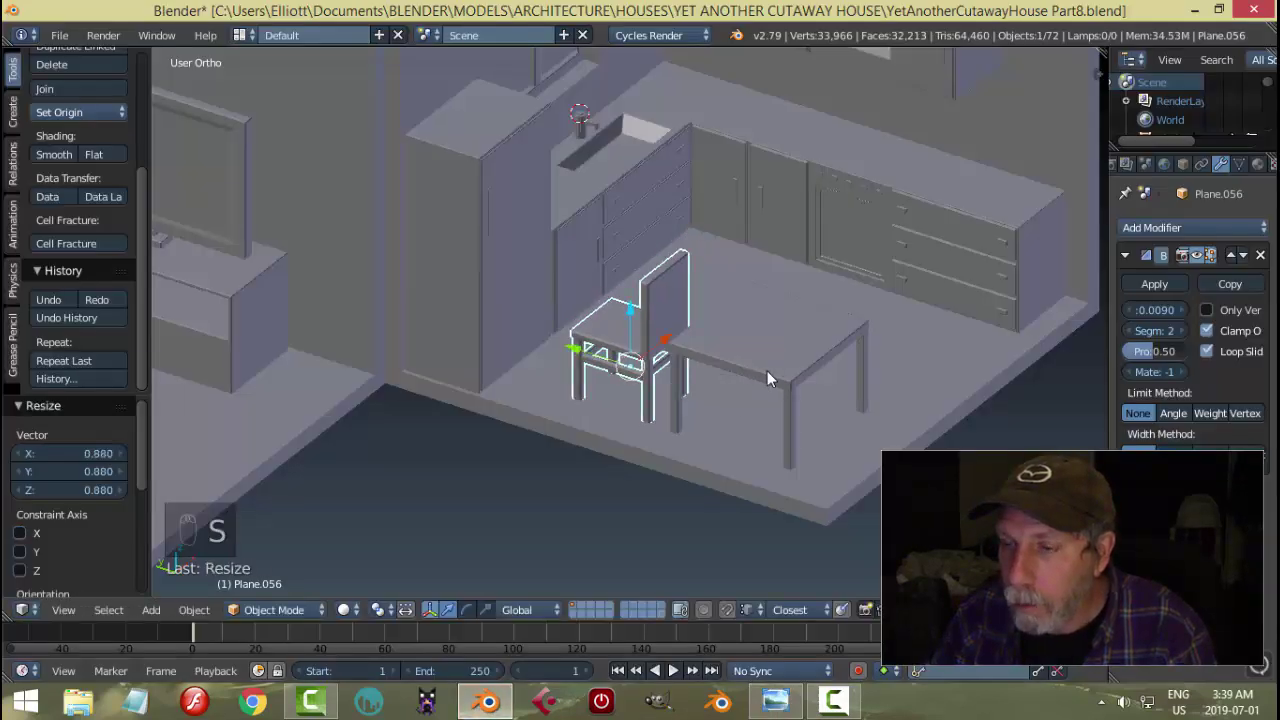
key("s")
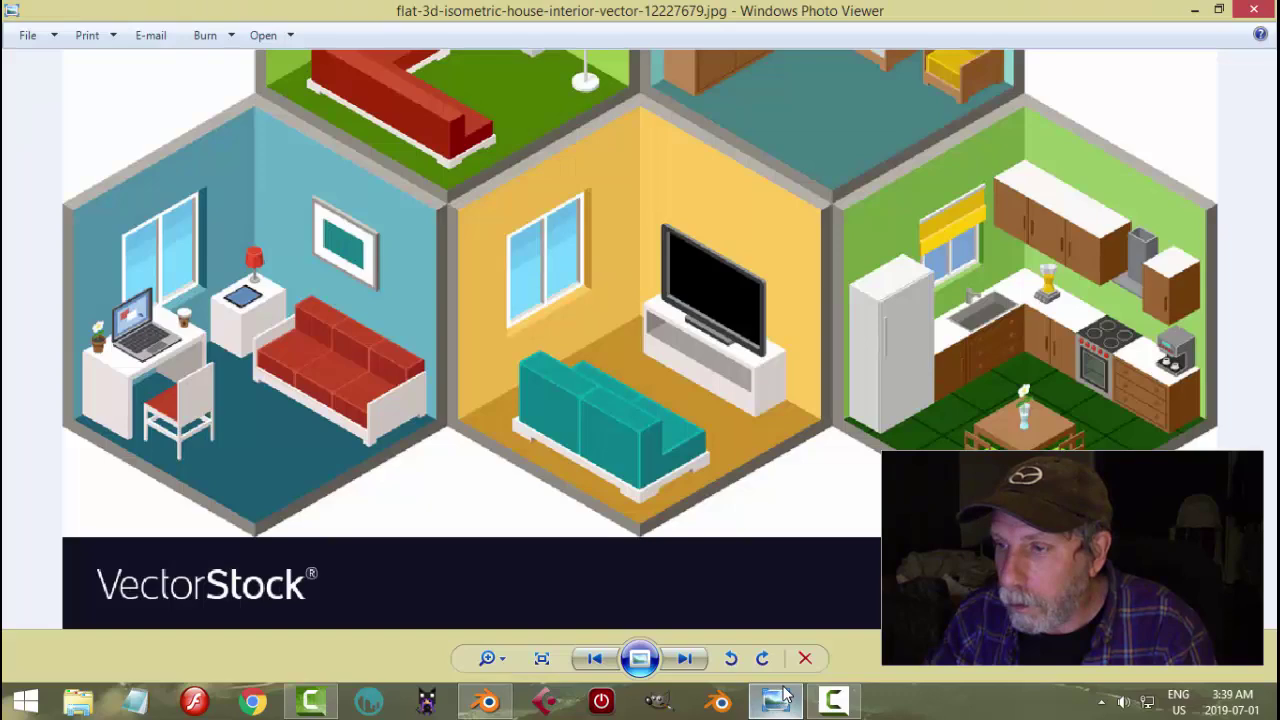
left_click_drag(907, 426, 886, 399)
key("s")
middle_click(1010, 401)
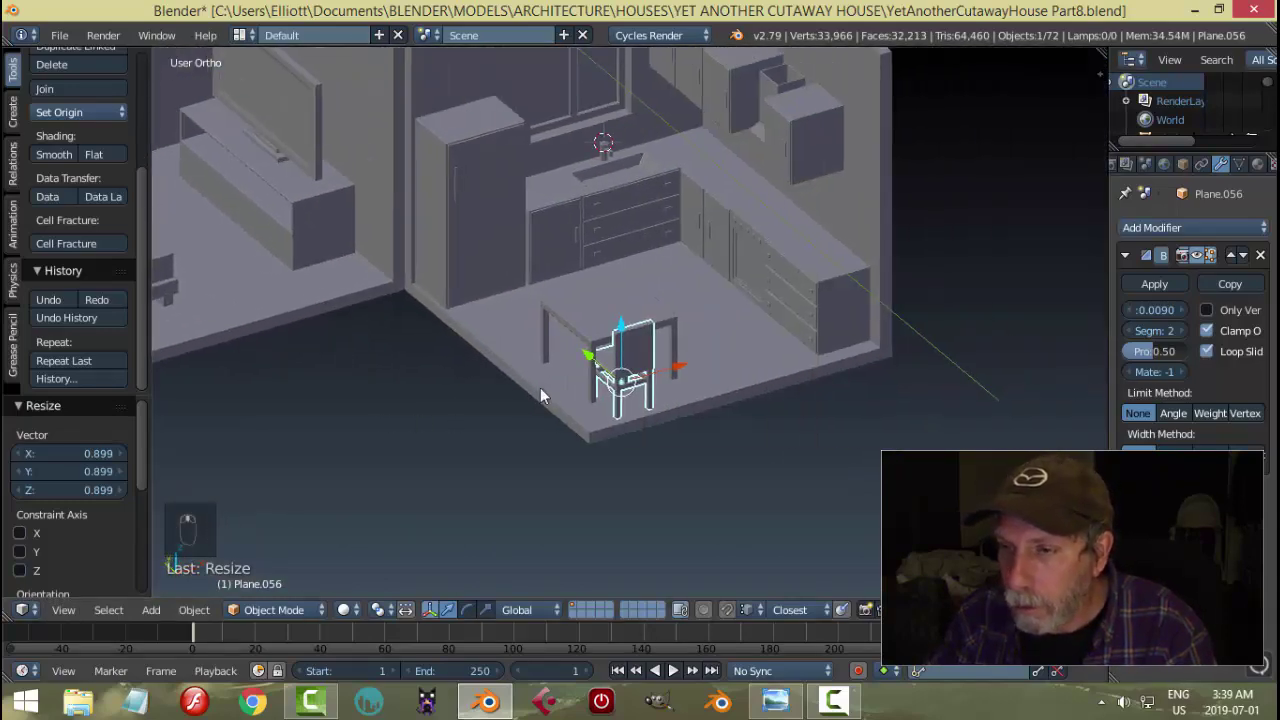
- Slide the chair along X against the table and enter Edit Mode with nothing selected
left_click_drag(679, 367, 697, 368)
key("KP_Decimal")
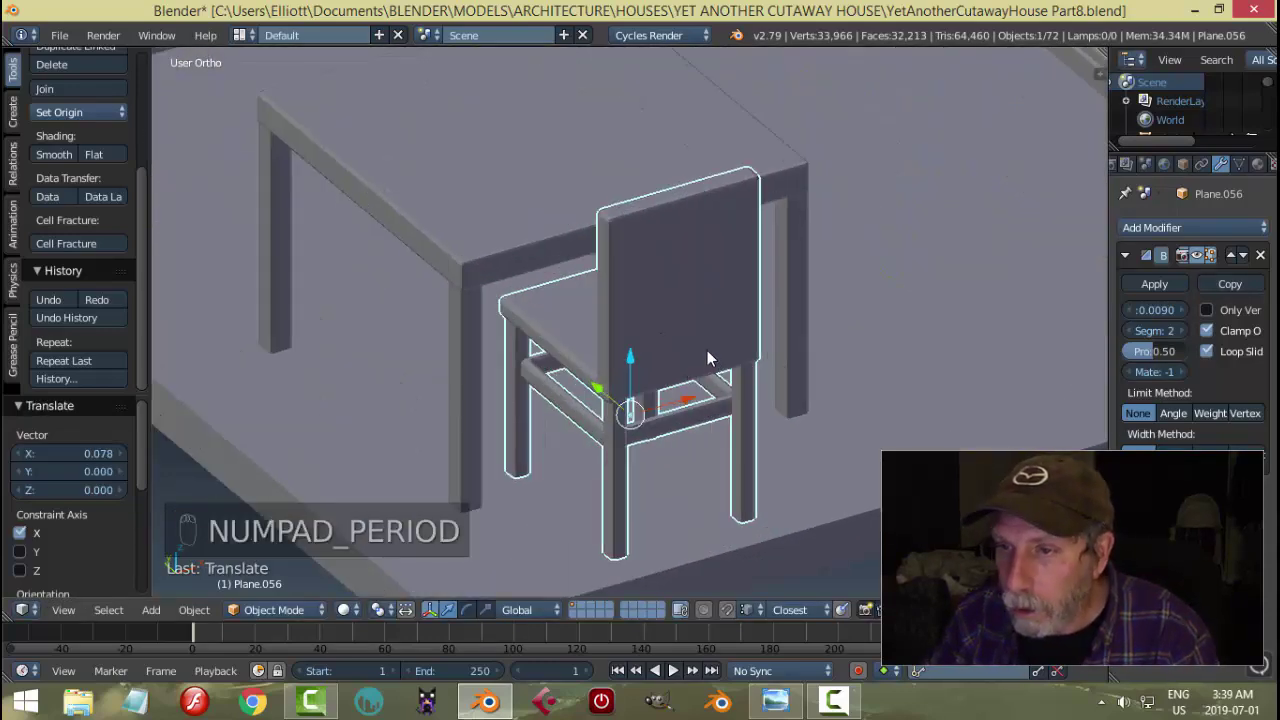
key("Tab")
key("a")
key("a")
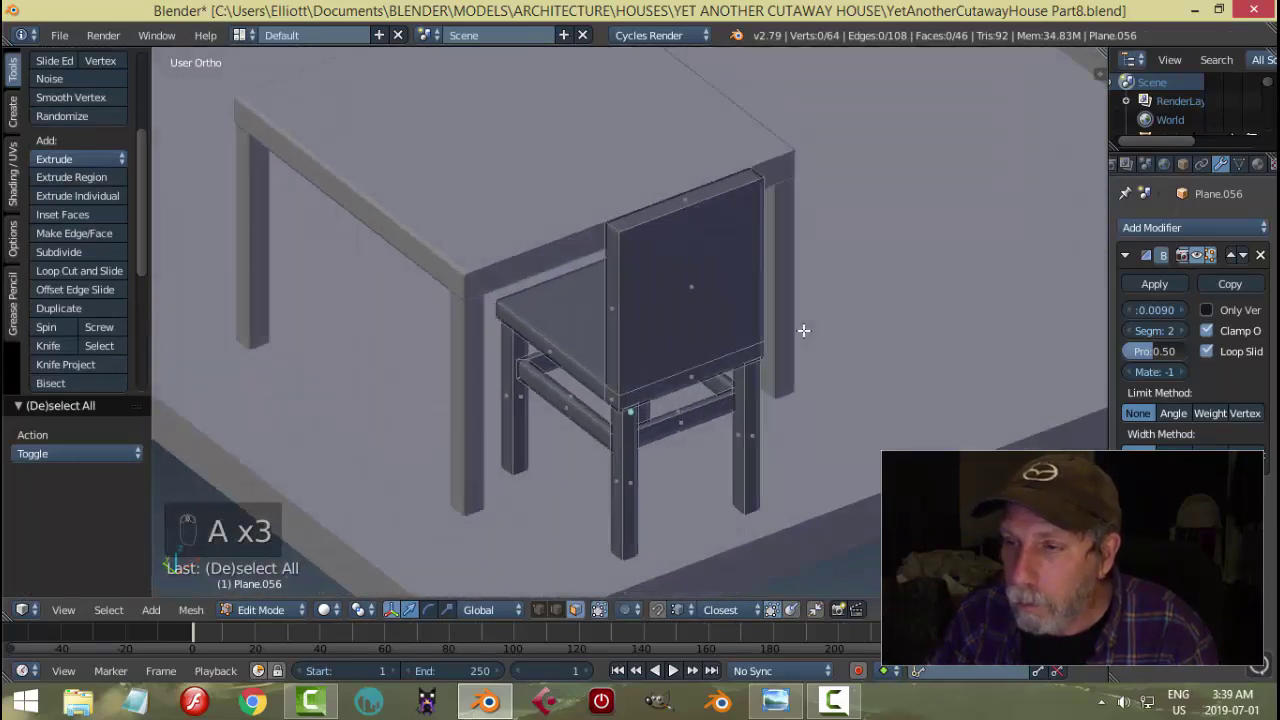
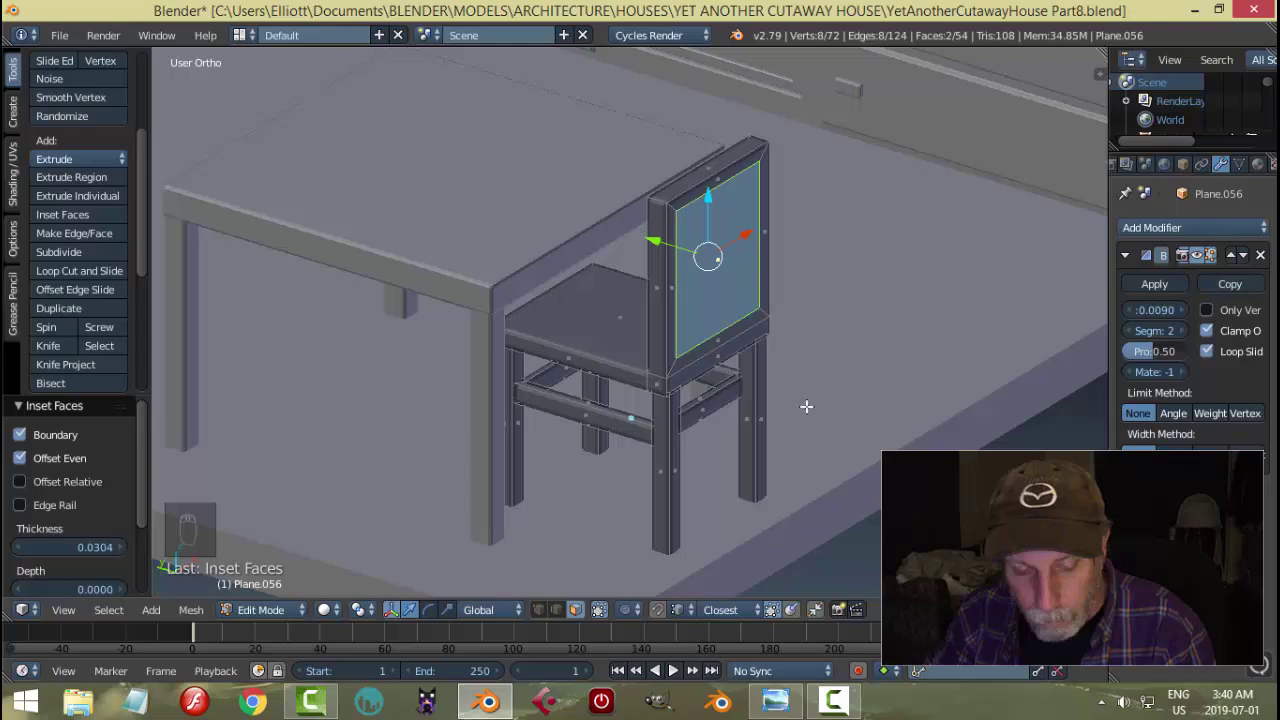
- Undo the backrest inset and add horizontal loop cuts across the chair back instead
key("ctrl+z")
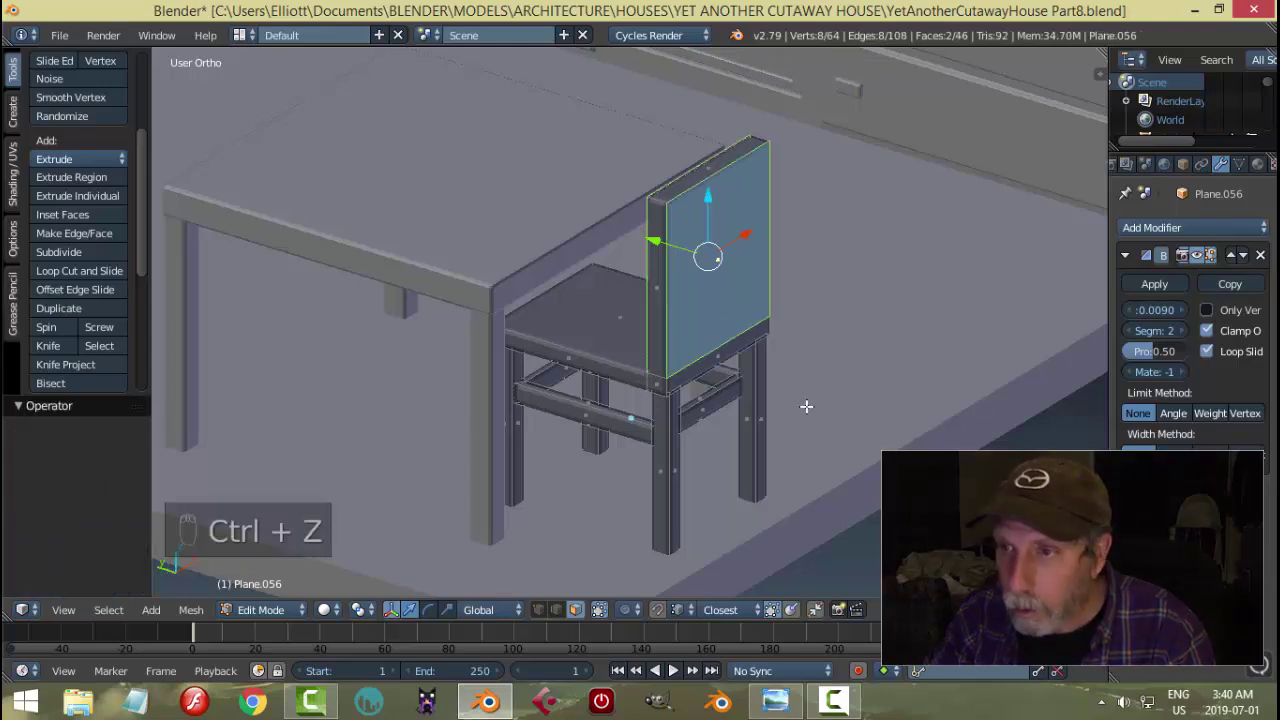
key("a")
key("a")
key("w")
key("a")
key("ctrl+r")
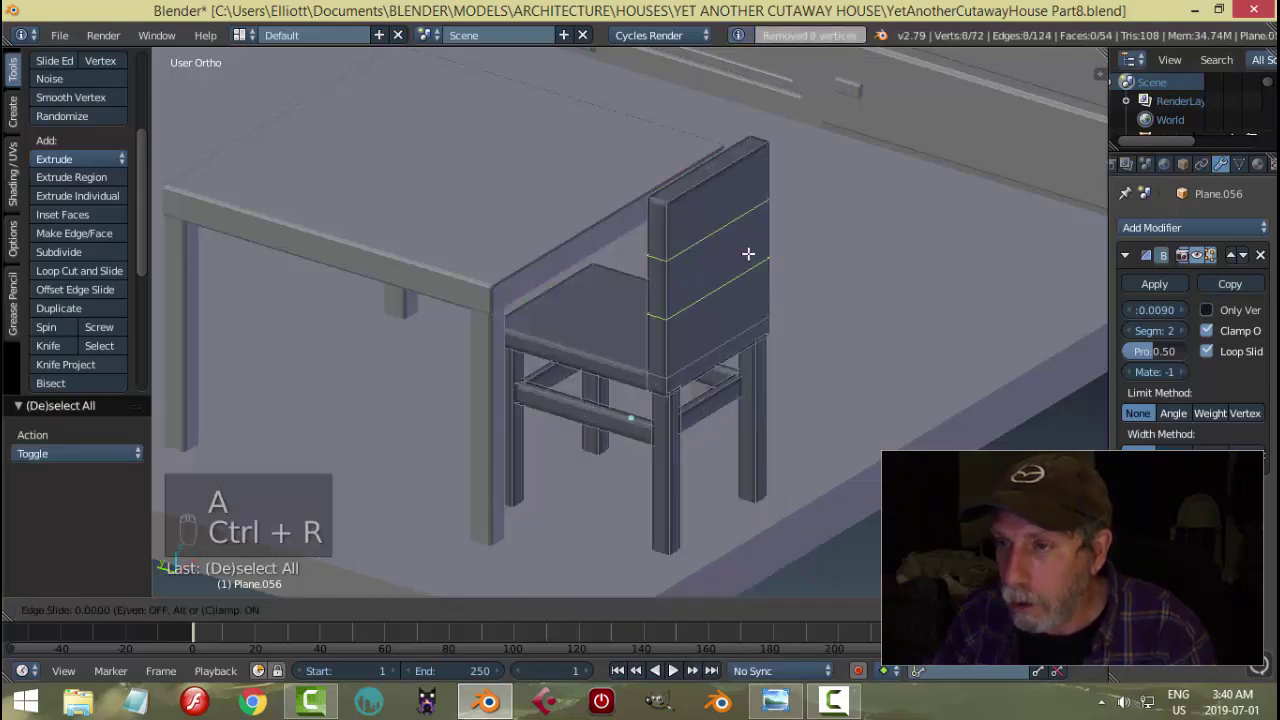
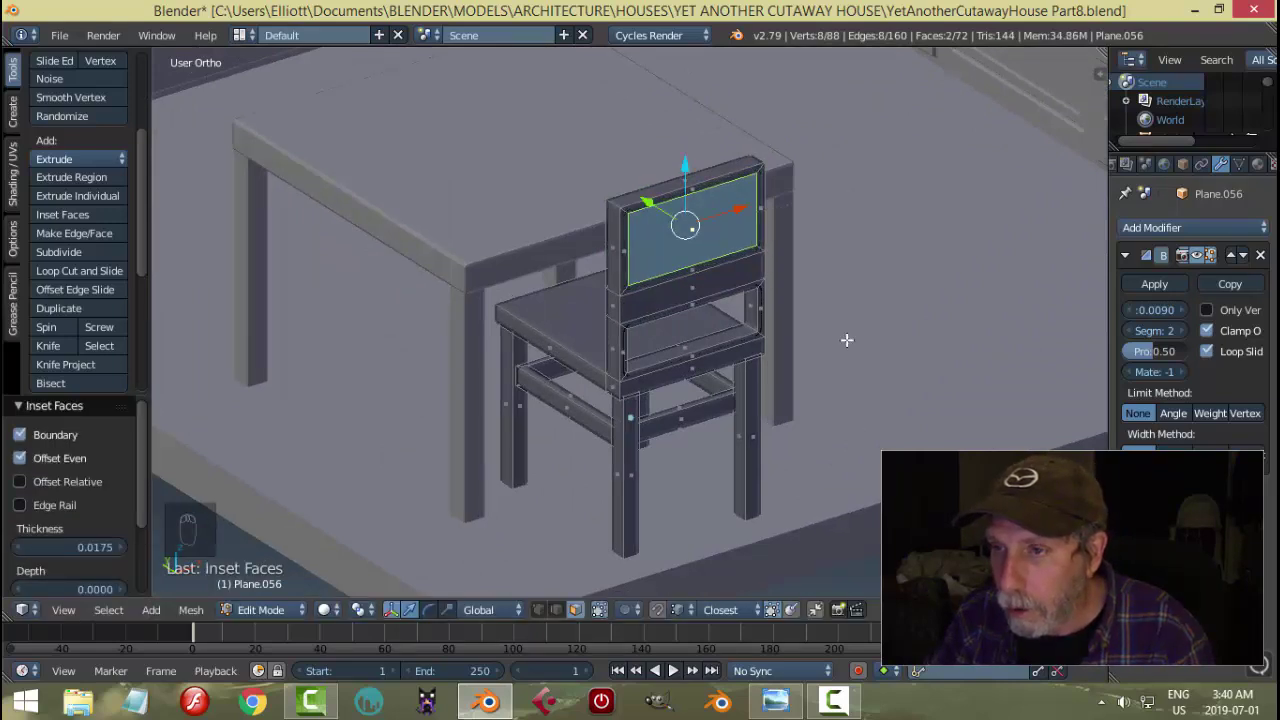
- Scale the inset panels vertically and remove them to open two slots through the chair back
key("s")
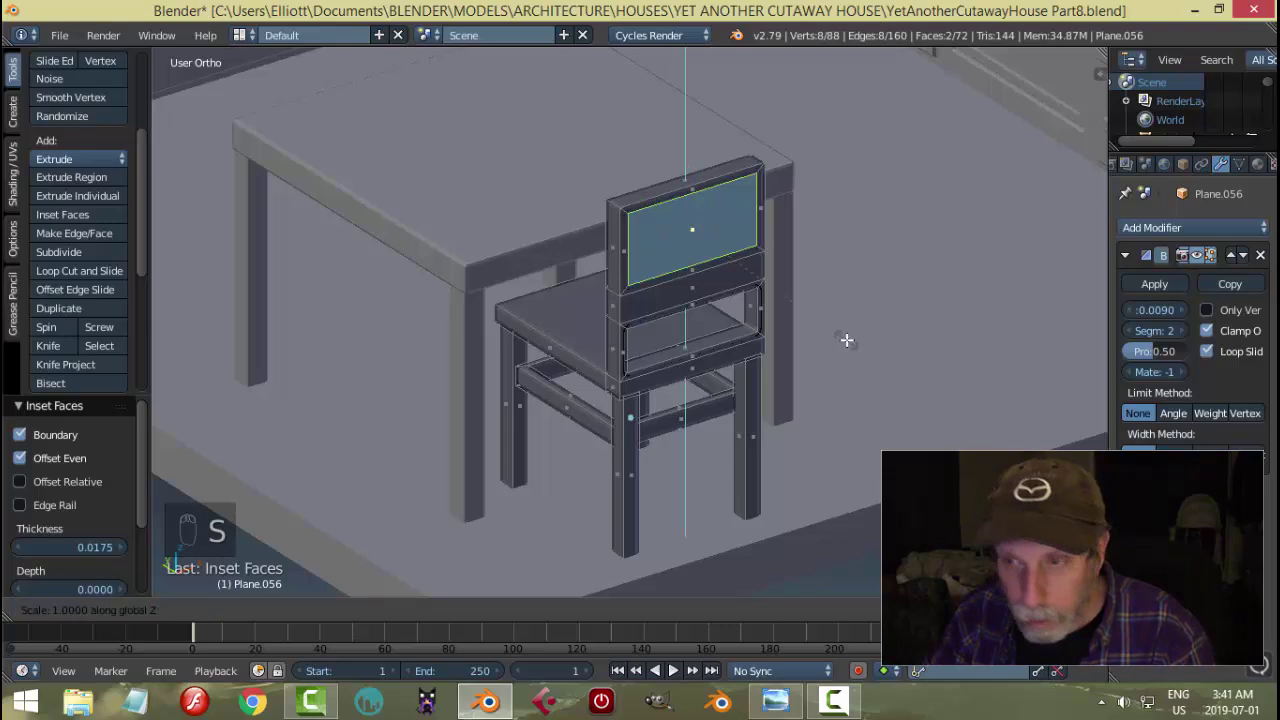
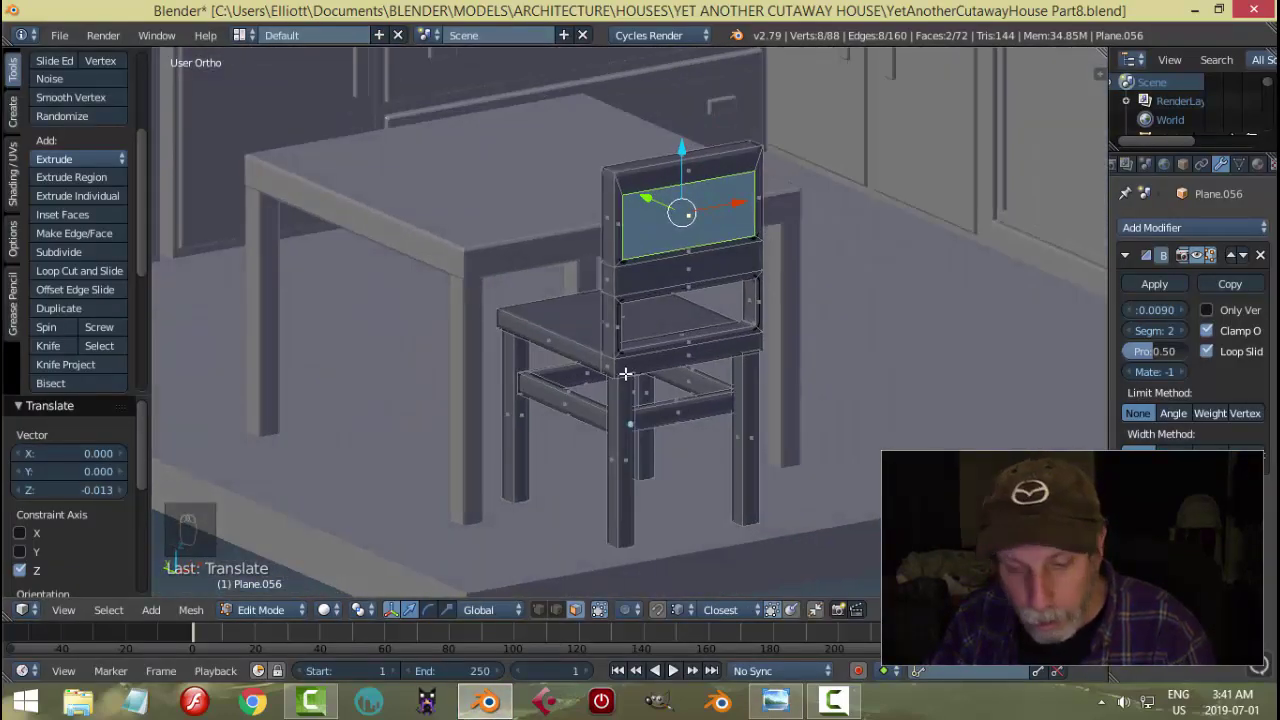
key("ctrl+e")
key("a")
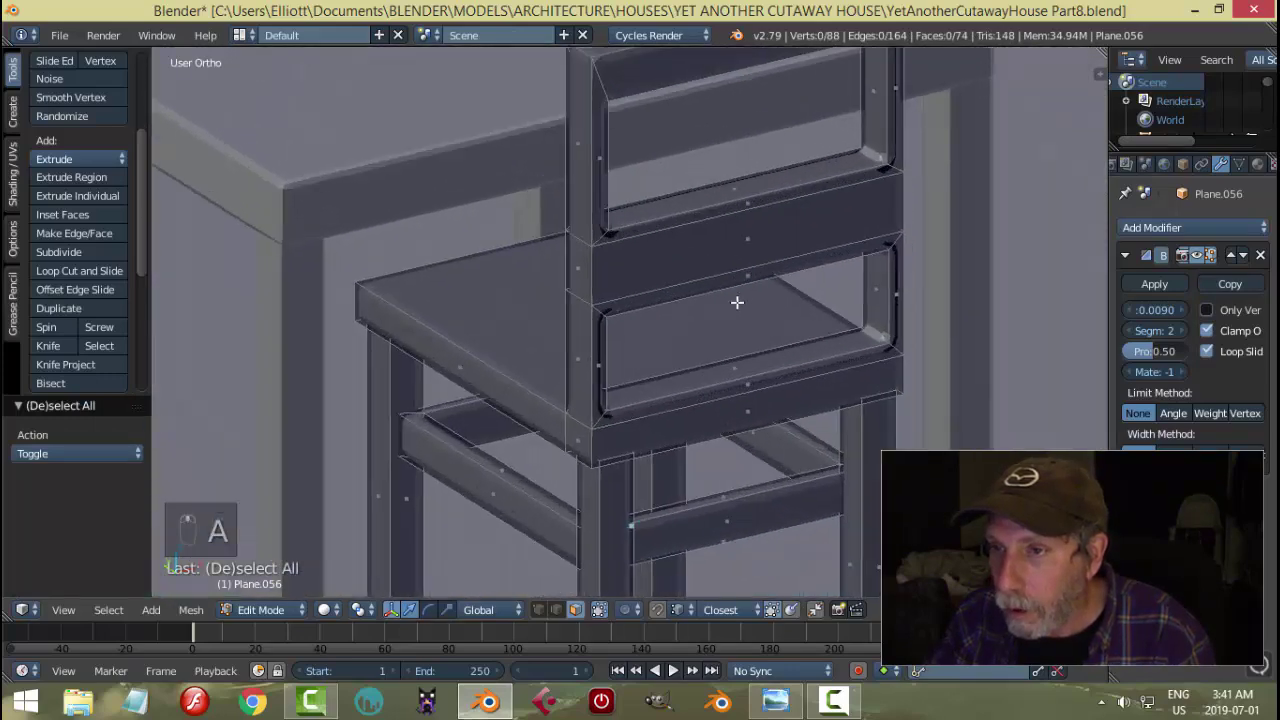
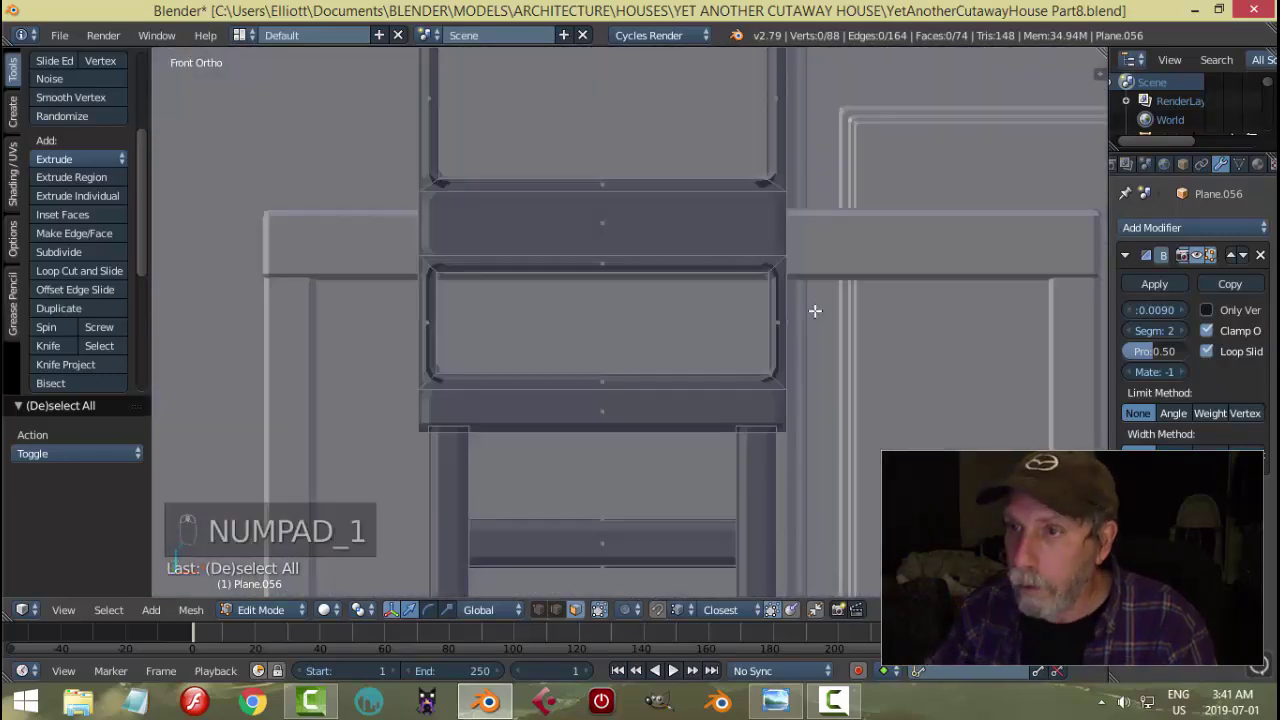
key("z")
key("b")
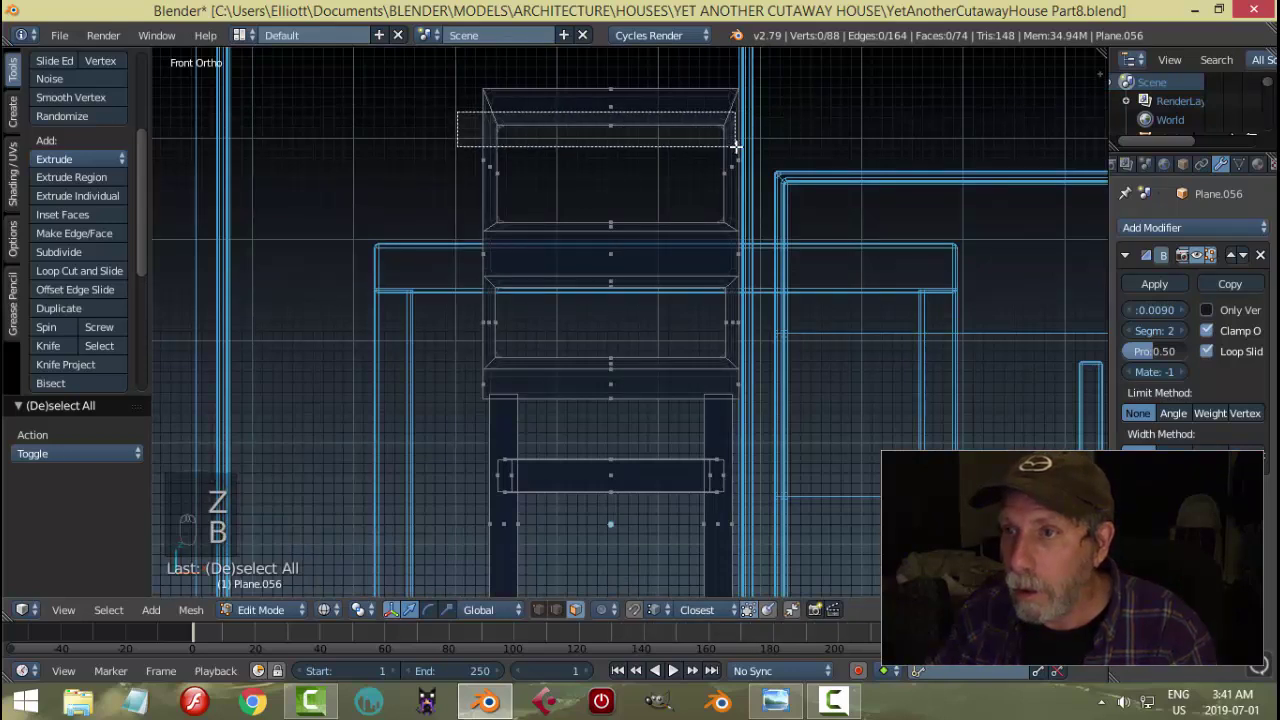
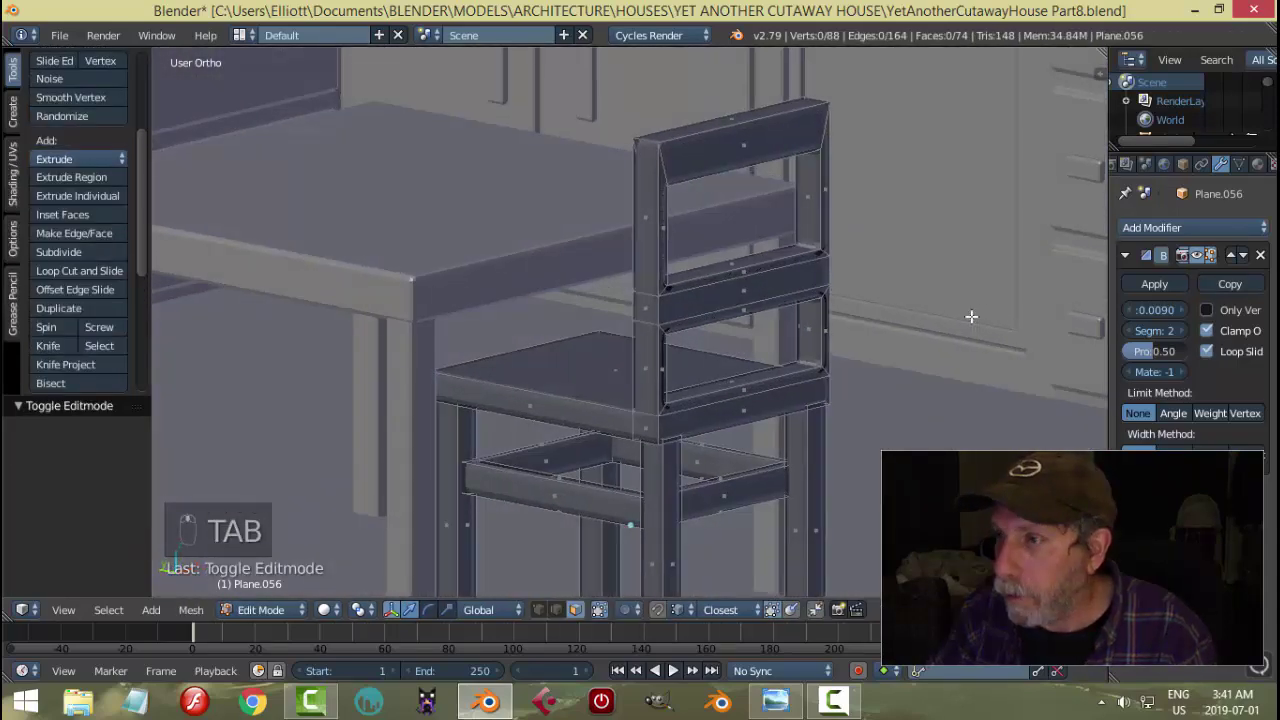
key("Tab")
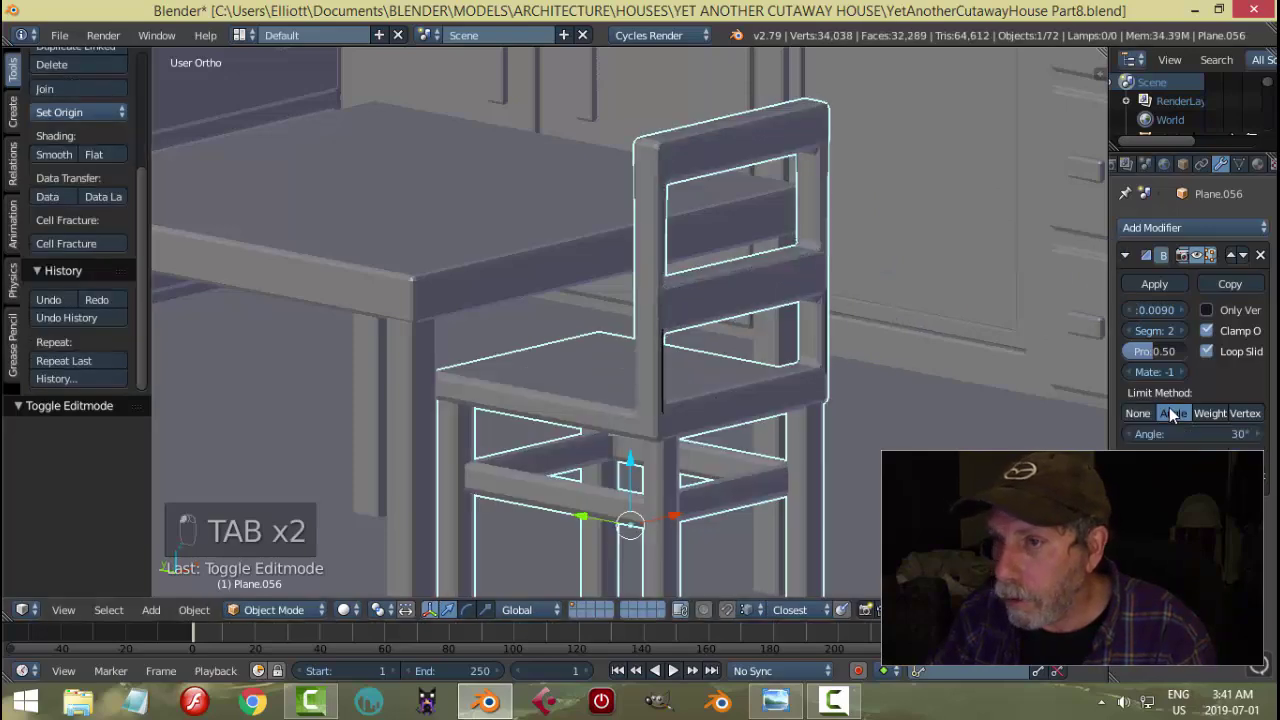
middle_click(860, 363)
- In front wireframe view, box-select both slots' vertices and narrow them along X
key("Tab")
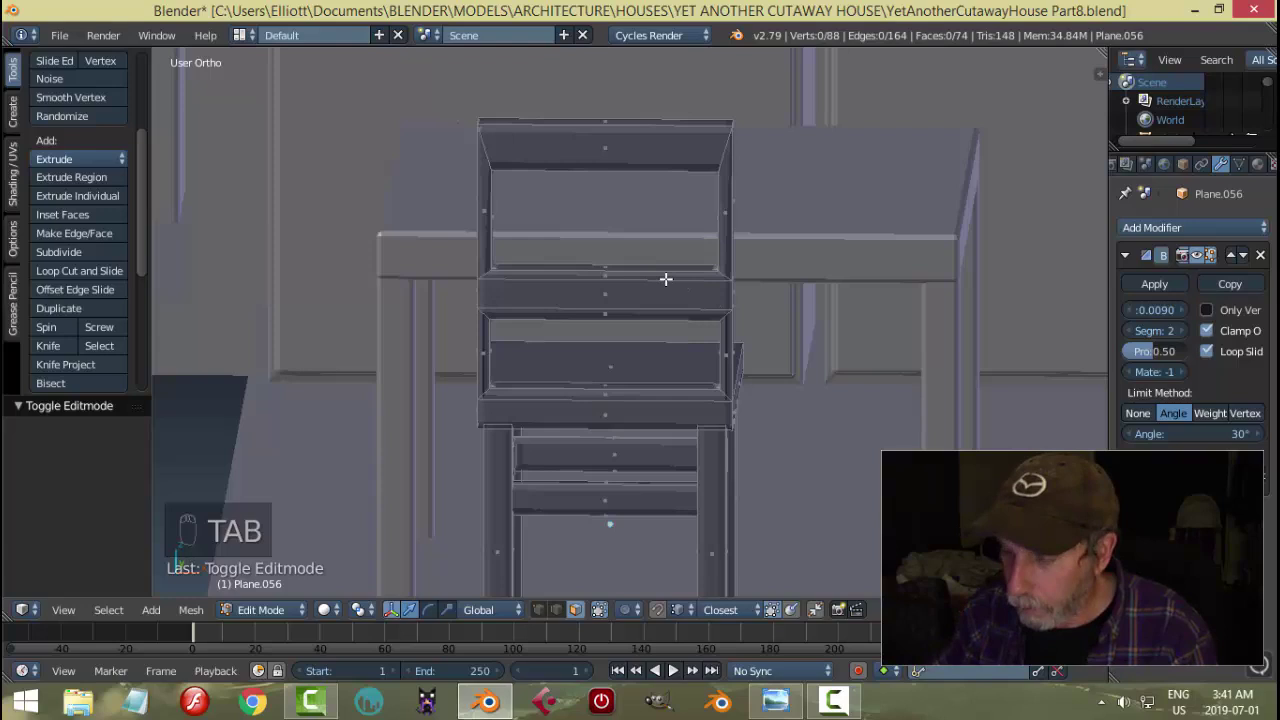
key("KP_1")
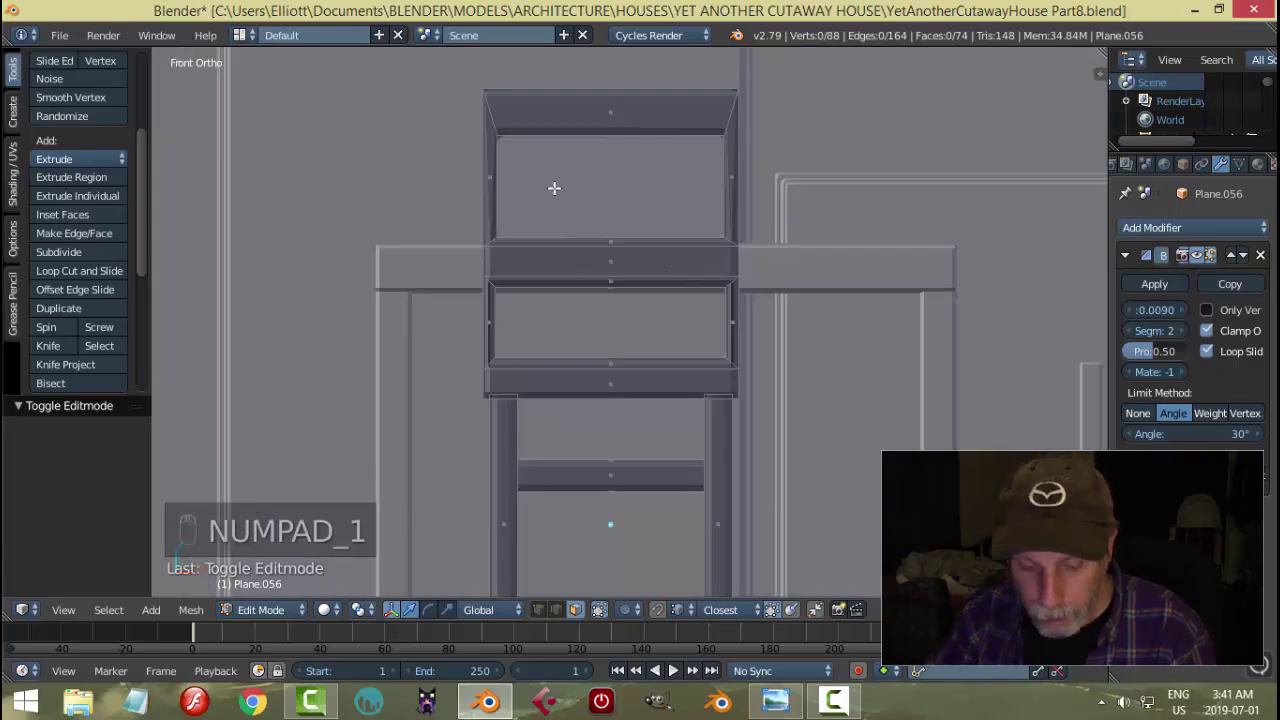
key("z")
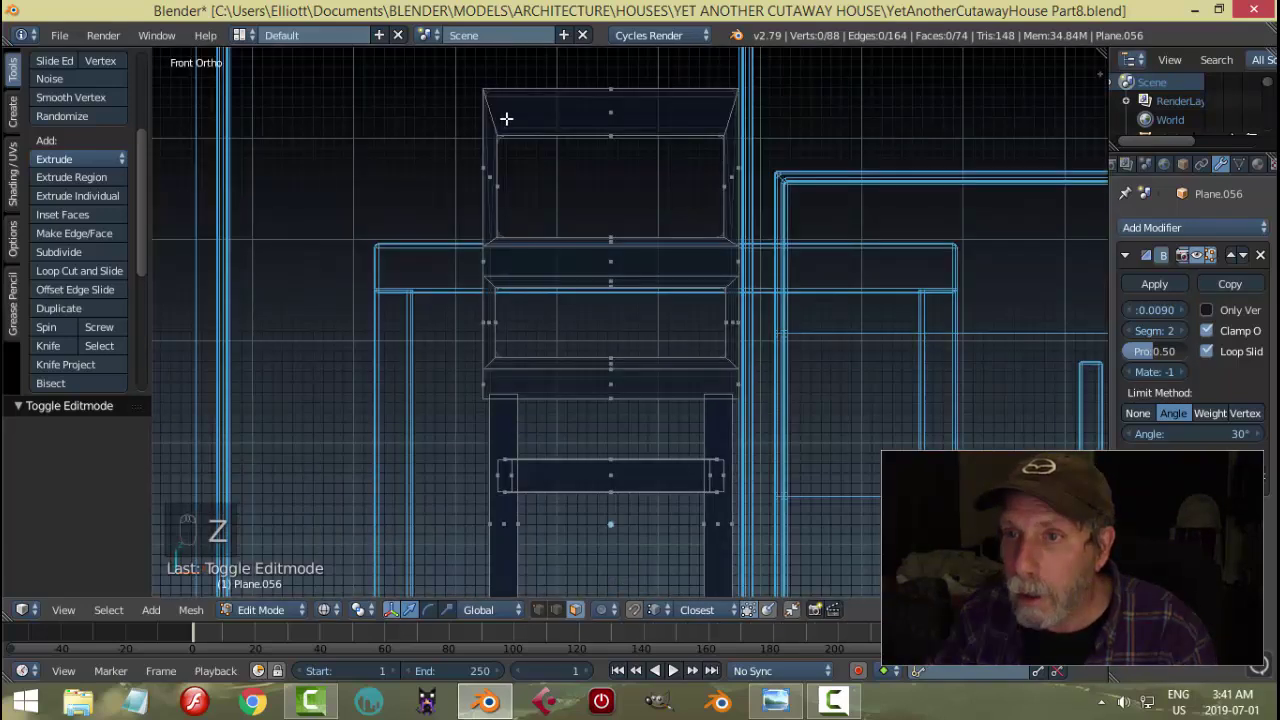
key("ctrl+Tab")
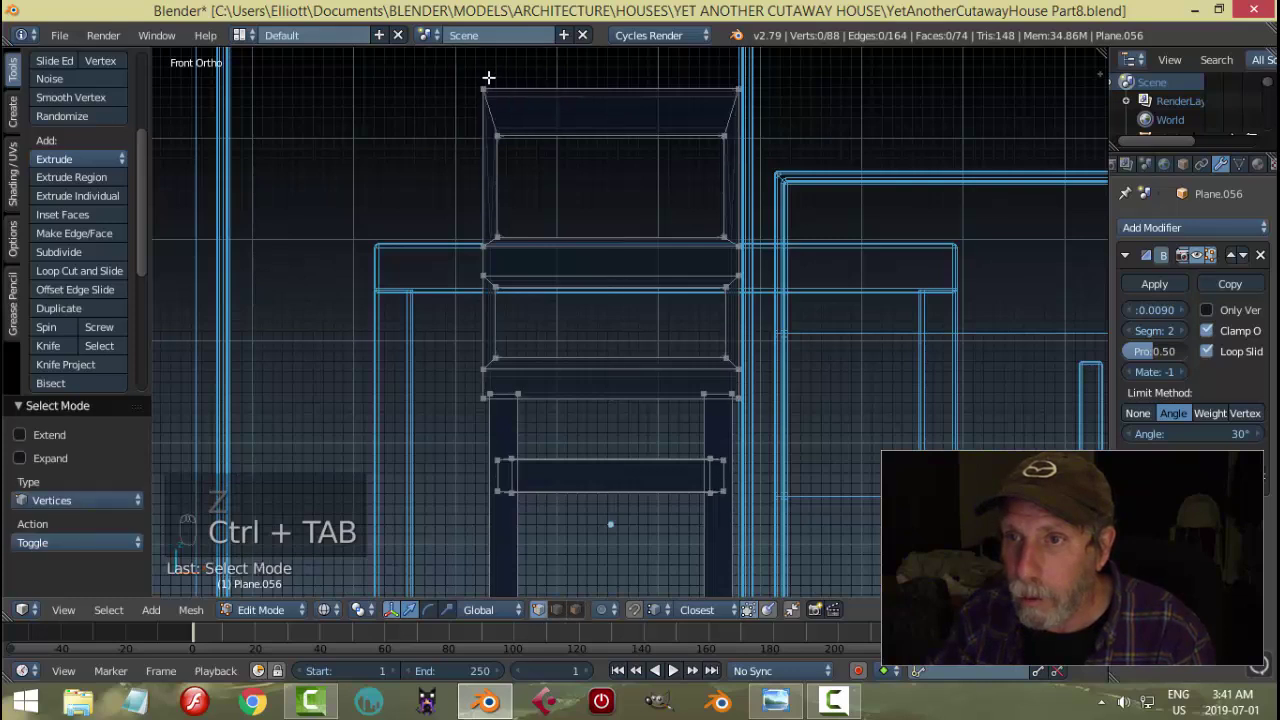
key("b")
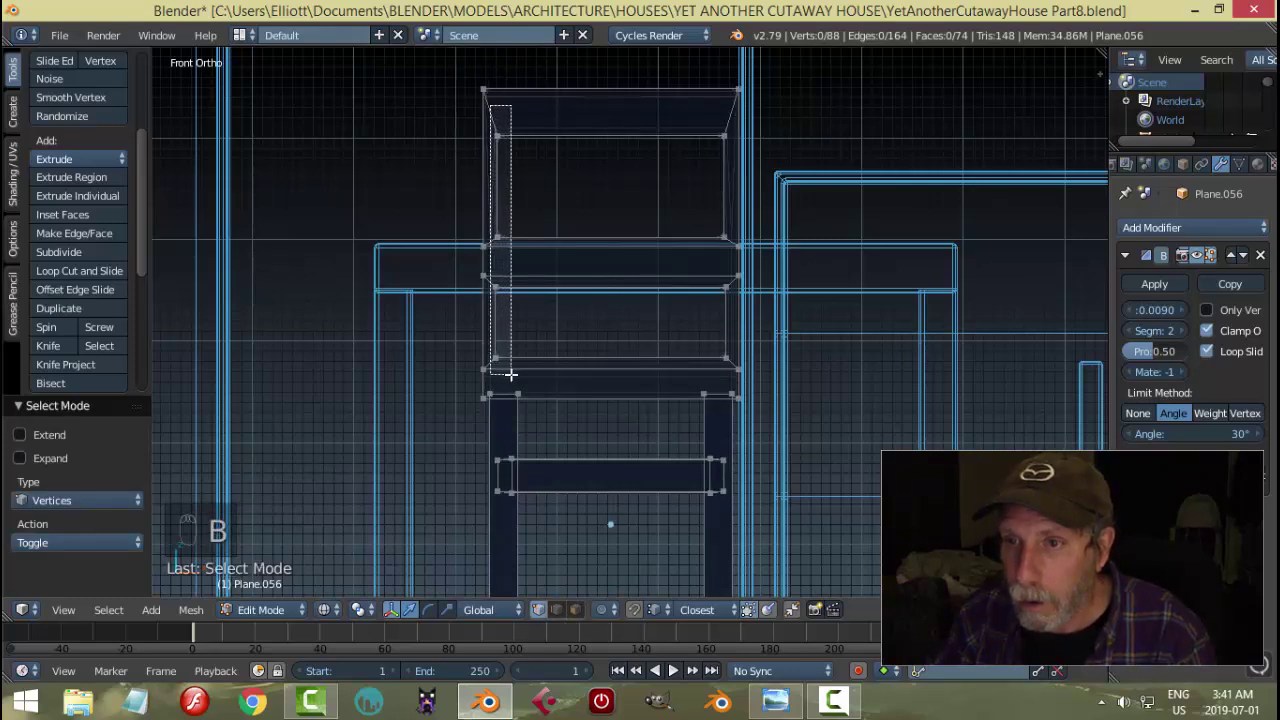
key("b")
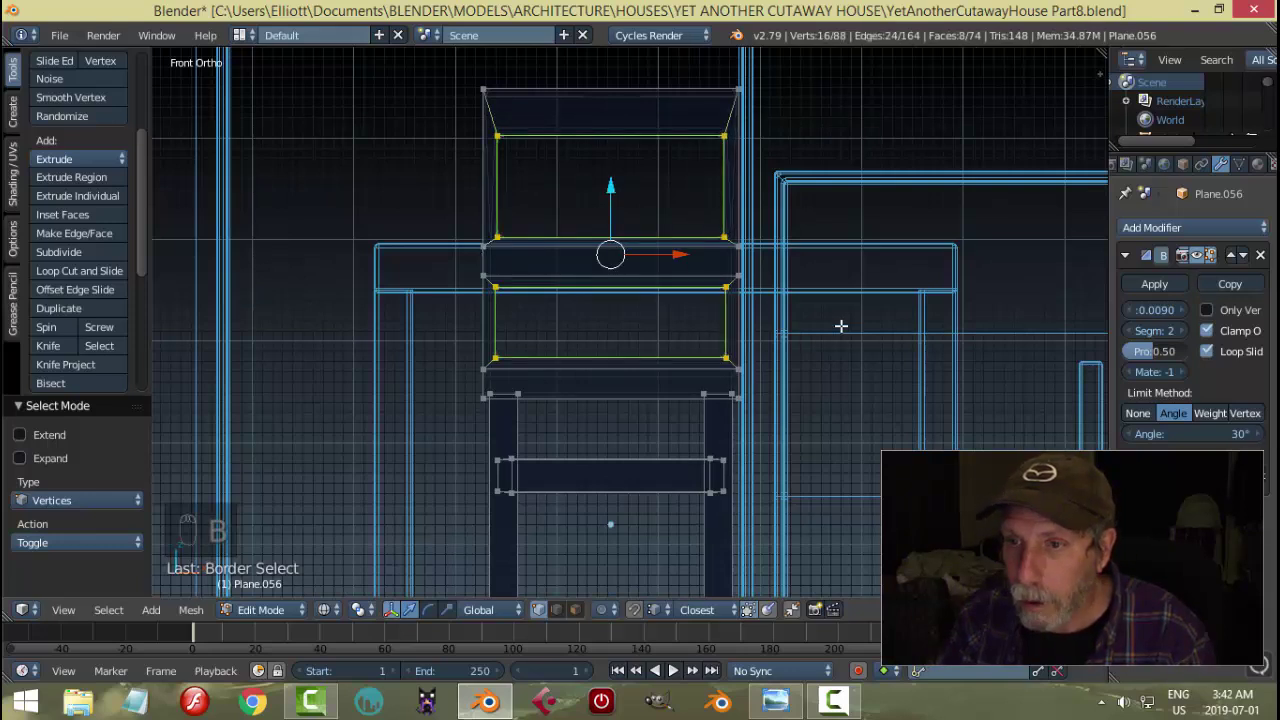
key("s")
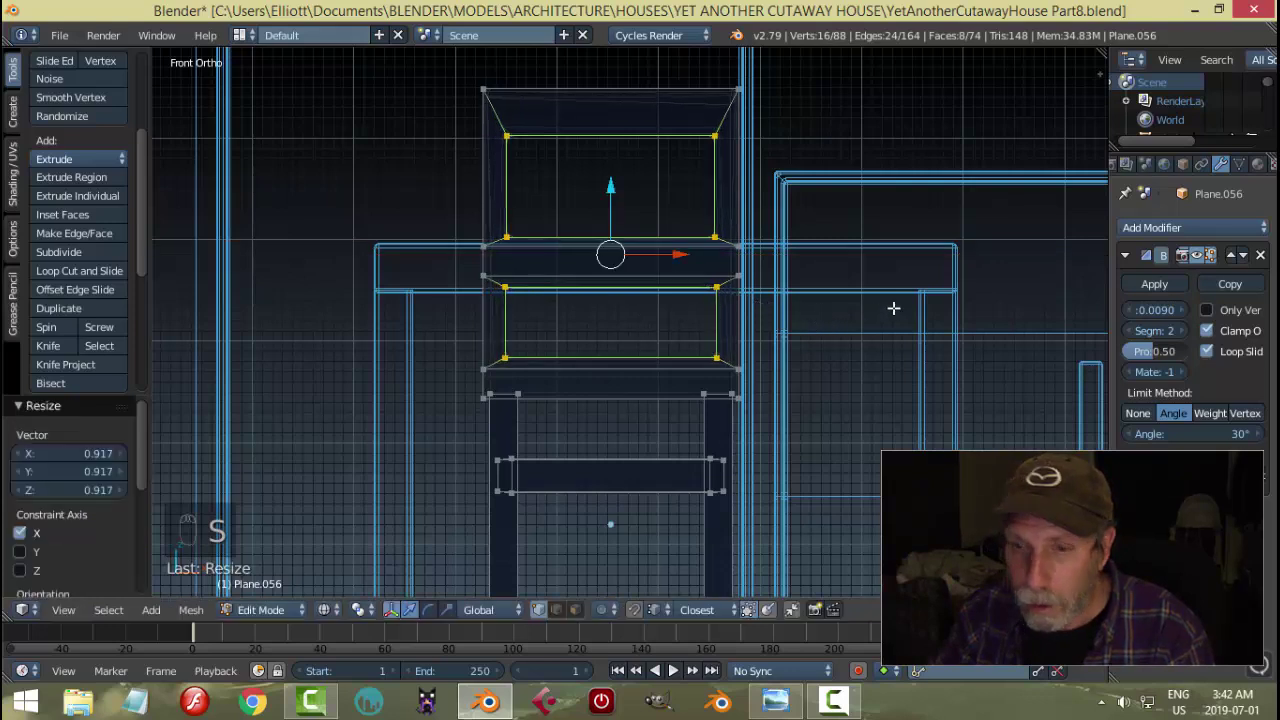
- Deselect, return to Object Mode and check the slotted chair back
key("a")
key("Tab")
key("a")
middle_click(851, 344)
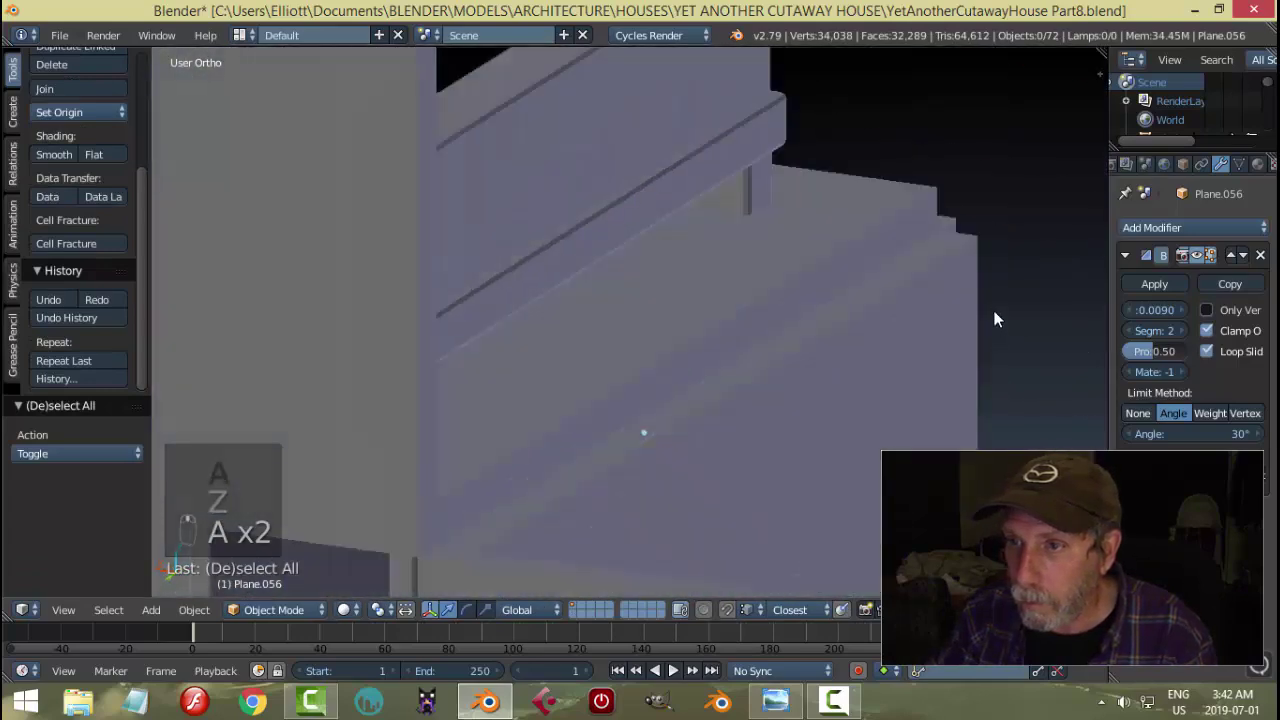
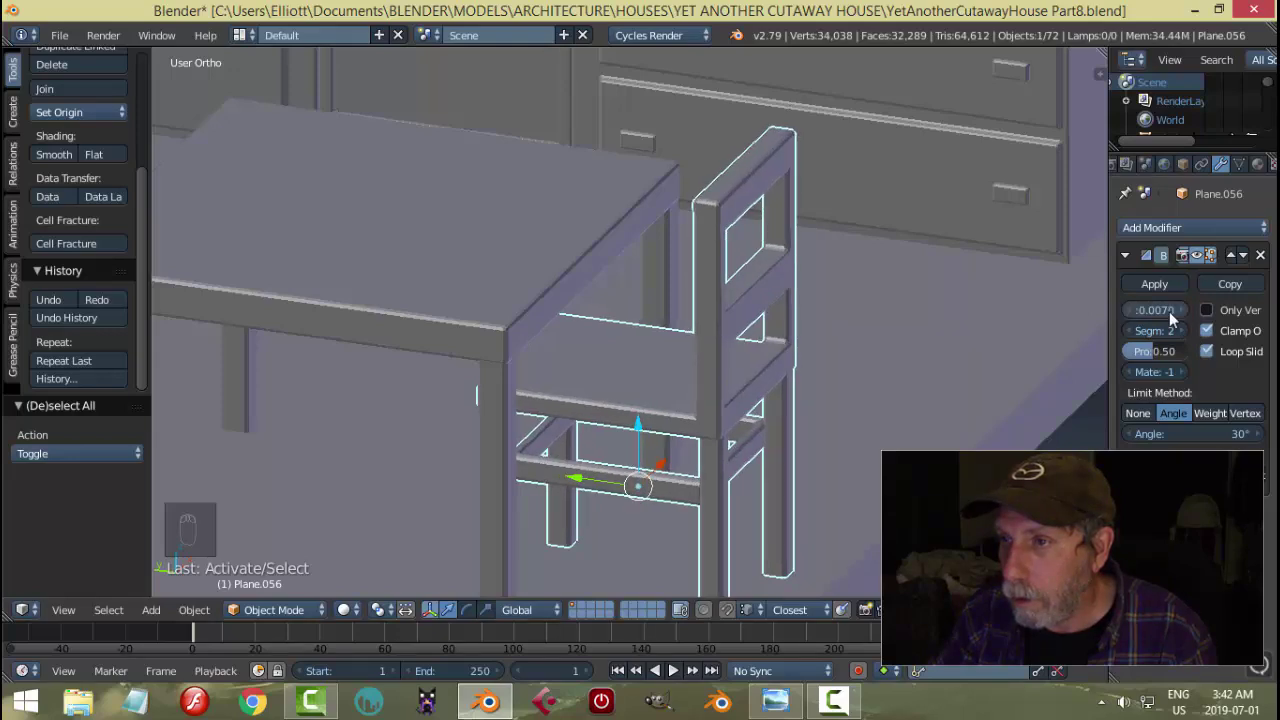
- Lower the chair's Bevel modifier width to 0.007 and inspect the result from several angles
key("a")
left_click_drag(838, 328, 767, 347)
middle_click(803, 309)
middle_click(826, 298)
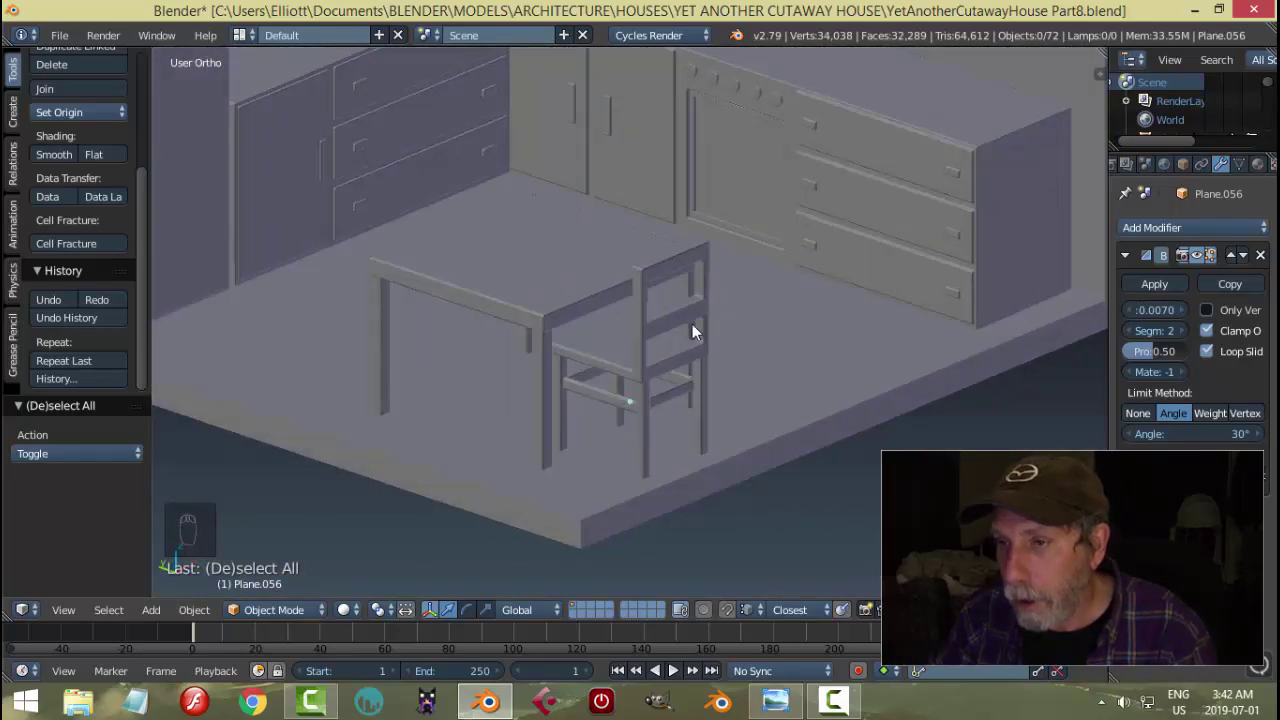
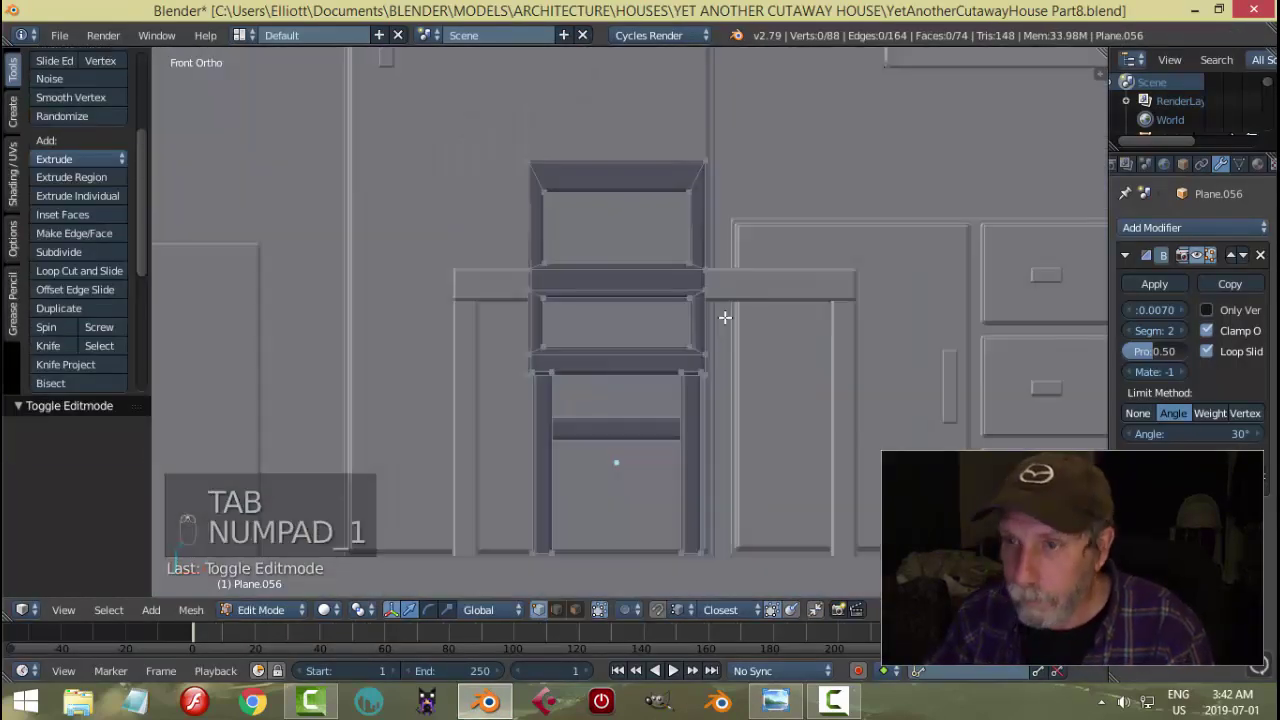
key("z")
key("b")
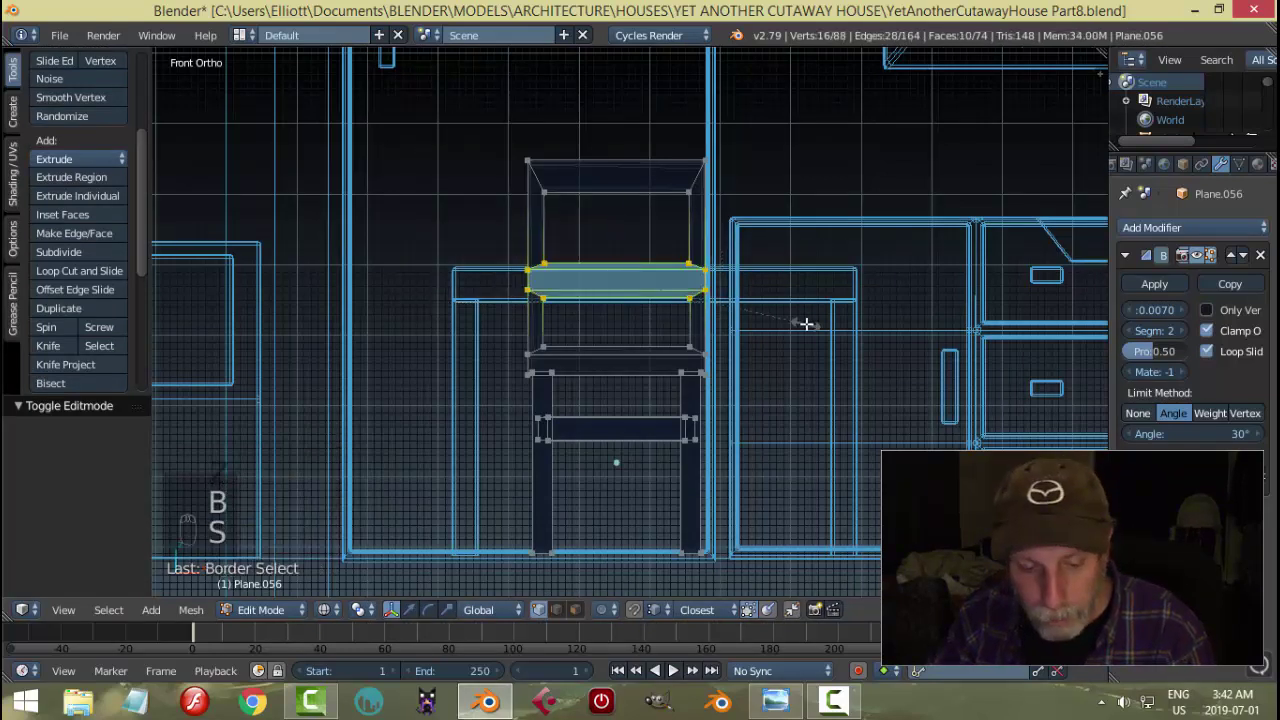
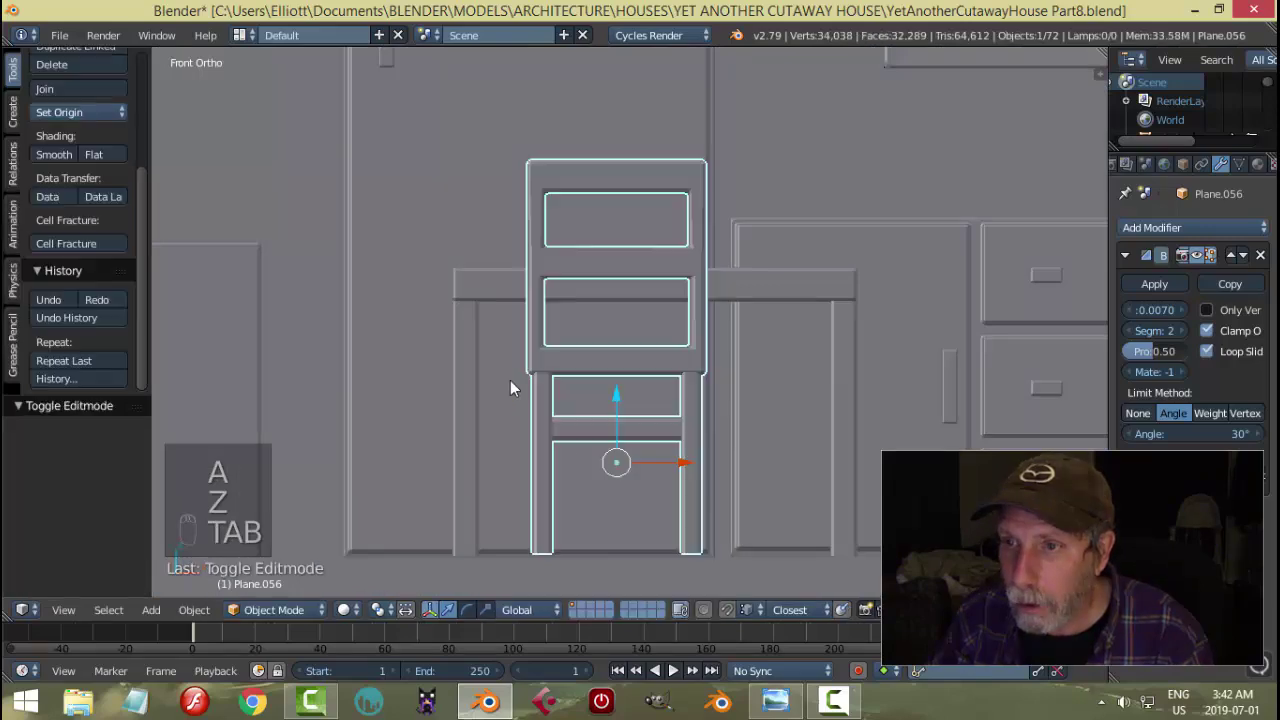
key("a")
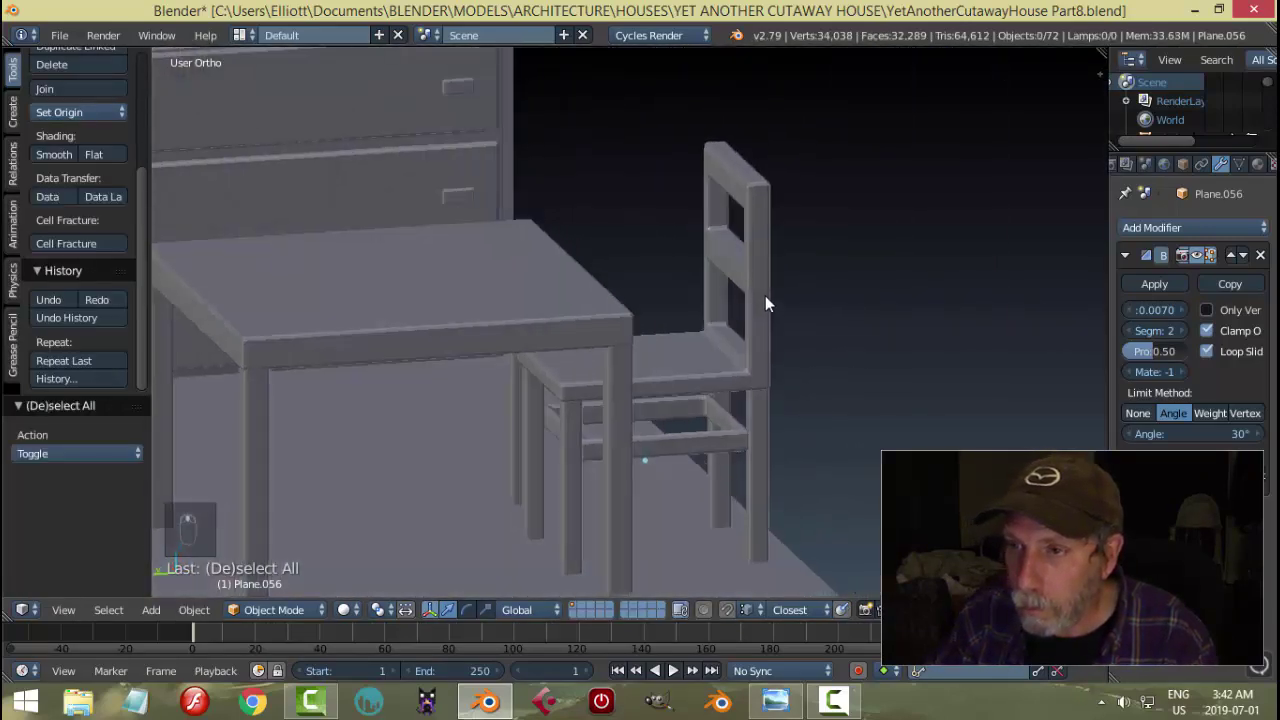
middle_click(791, 312)
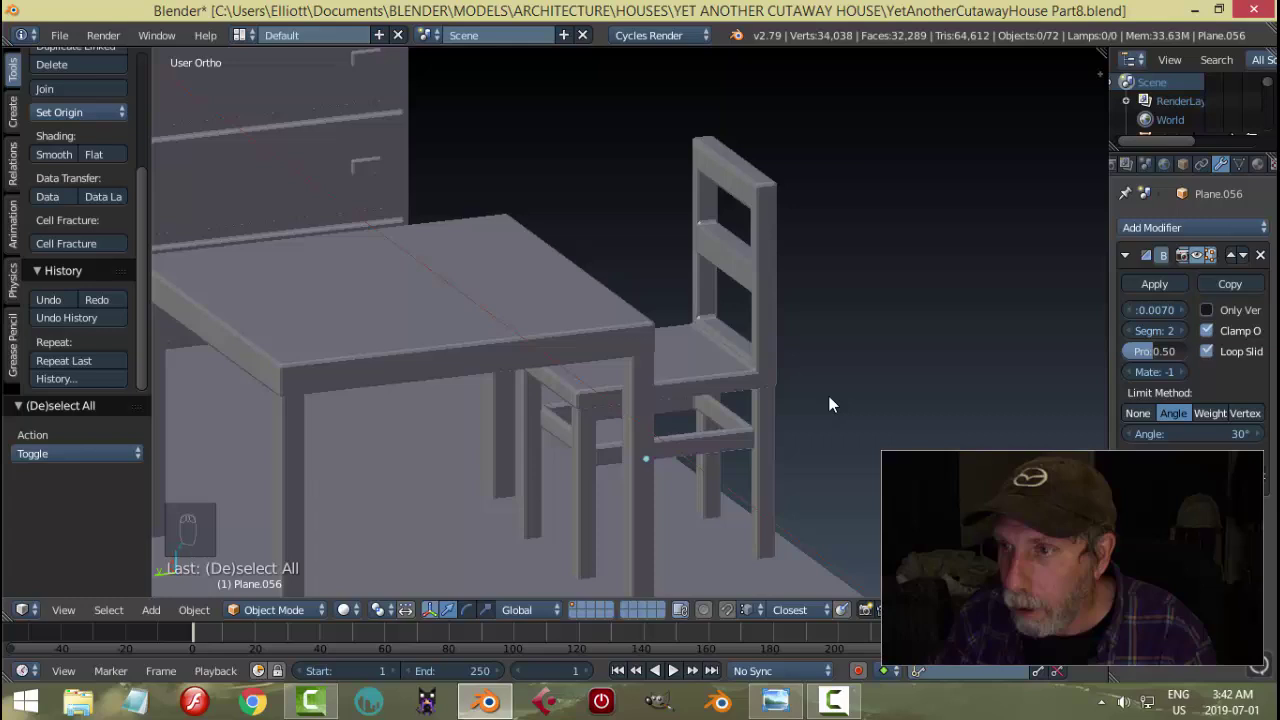
middle_click(798, 363)
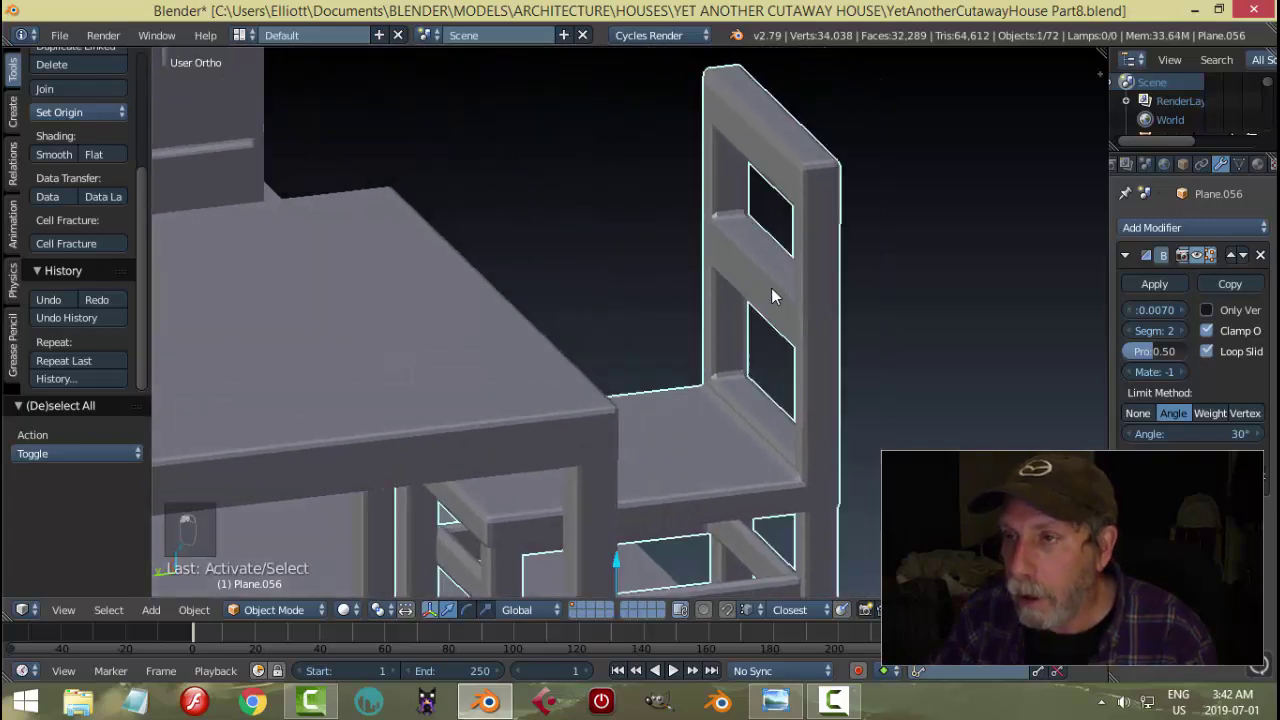
- In front wireframe view, select the middle rail vertices, nudge them and return to Object Mode
key("Tab")
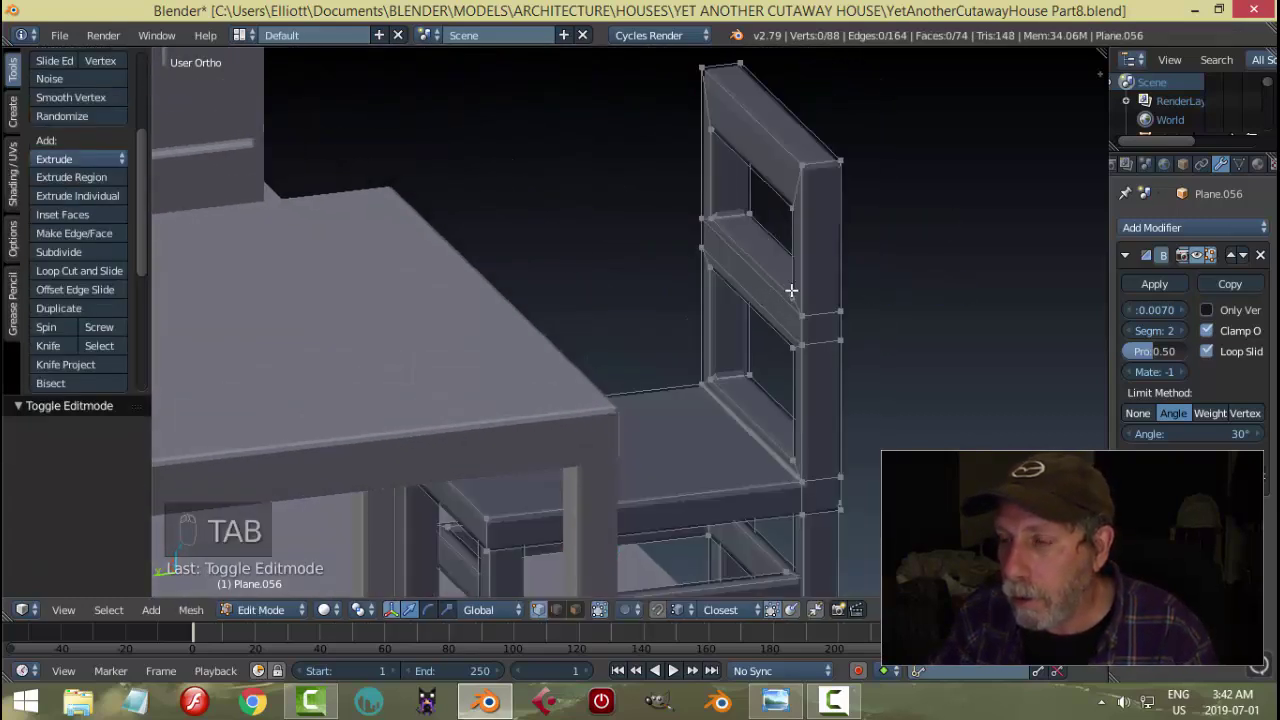
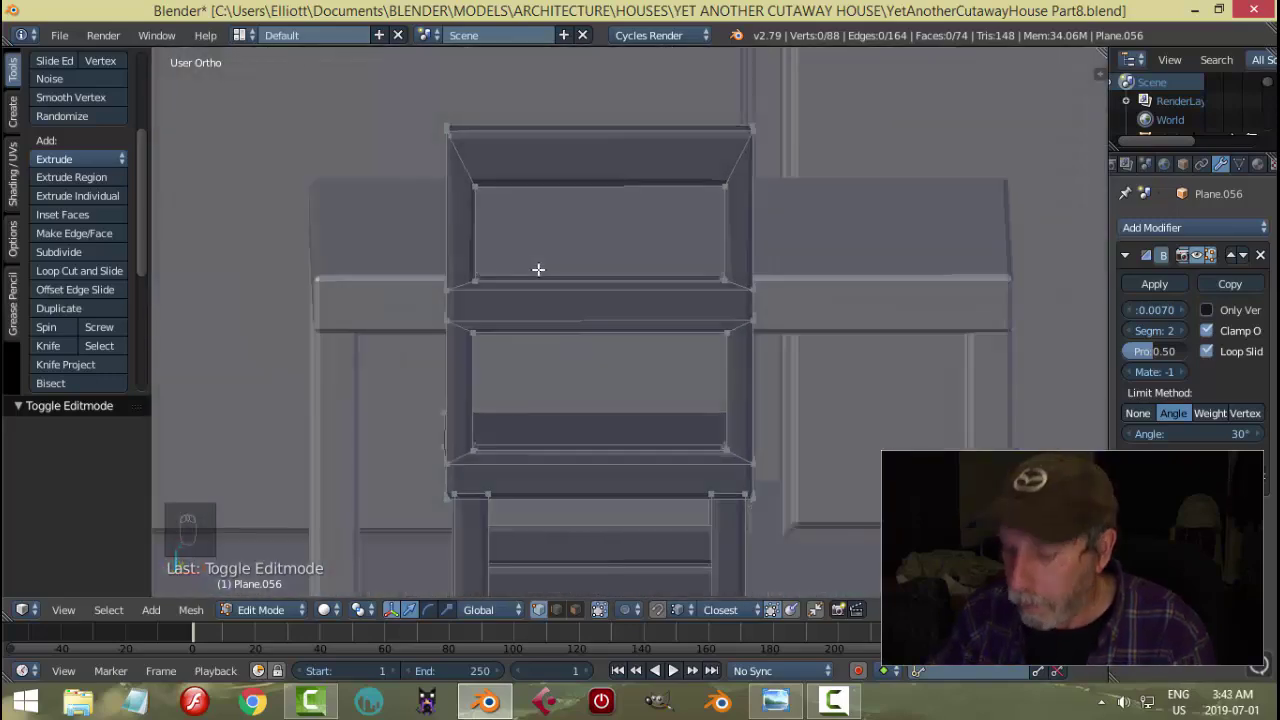
key("KP_1")
key("z")
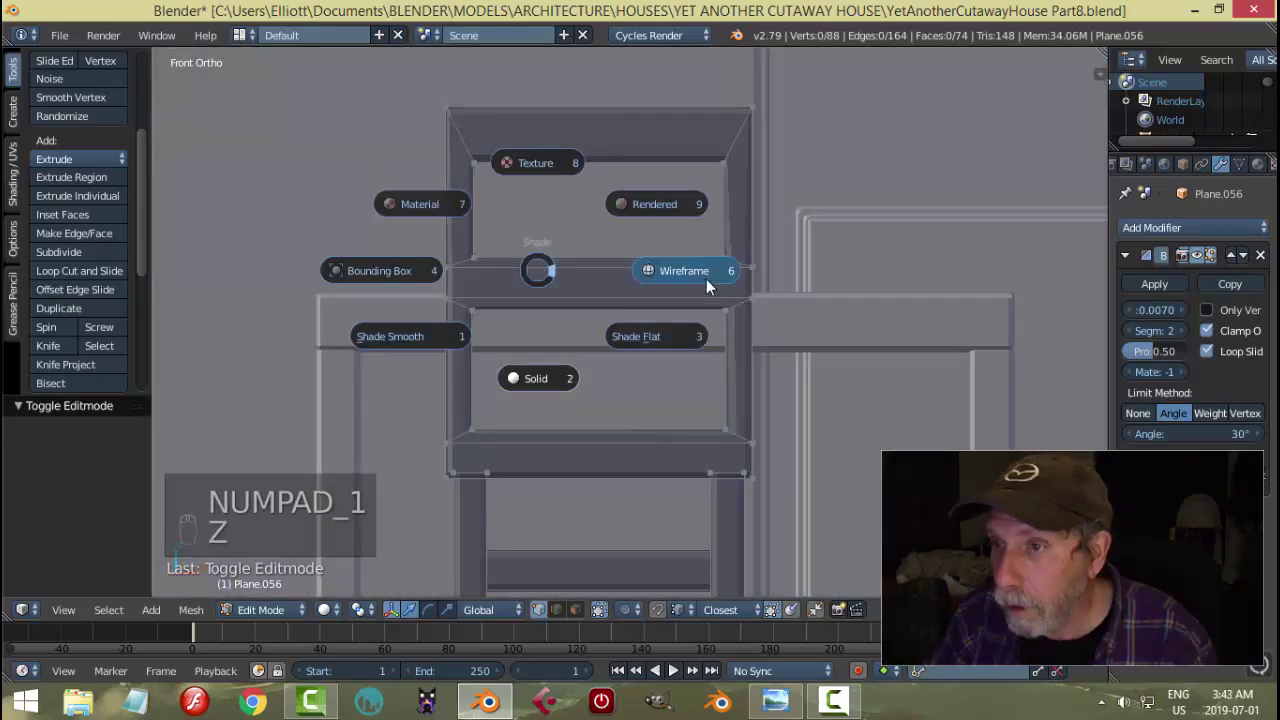
key("b")
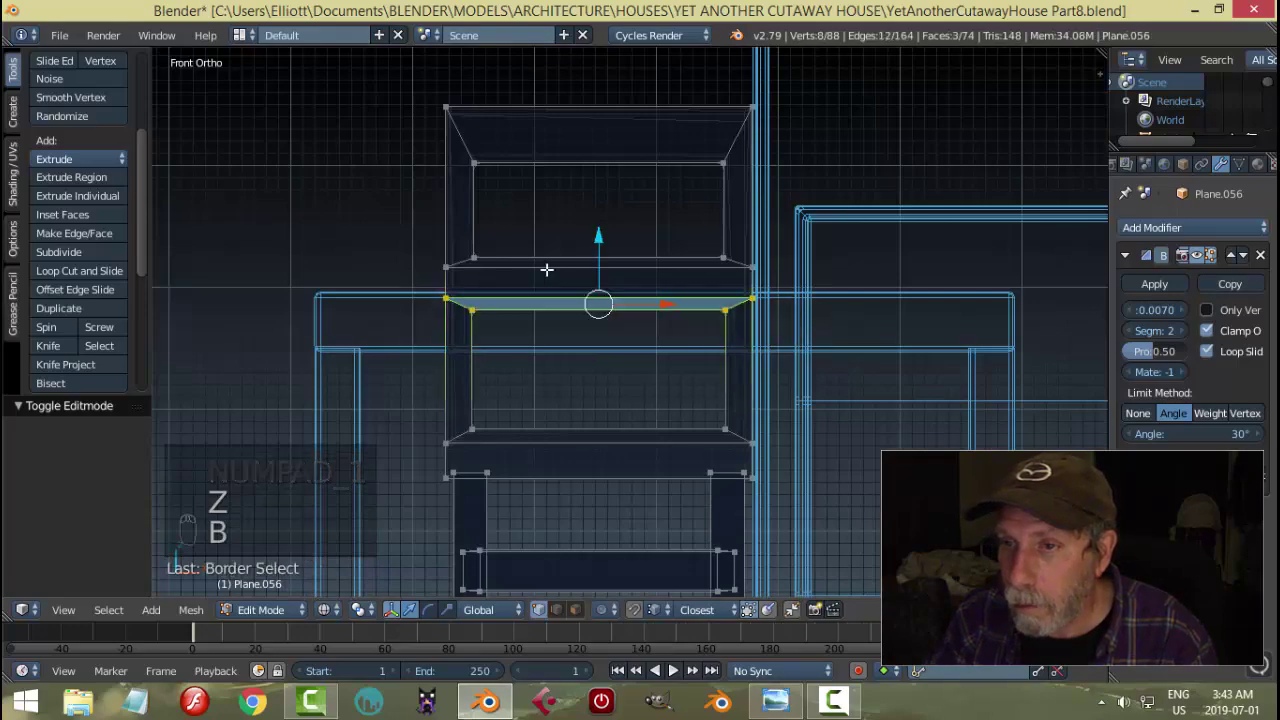
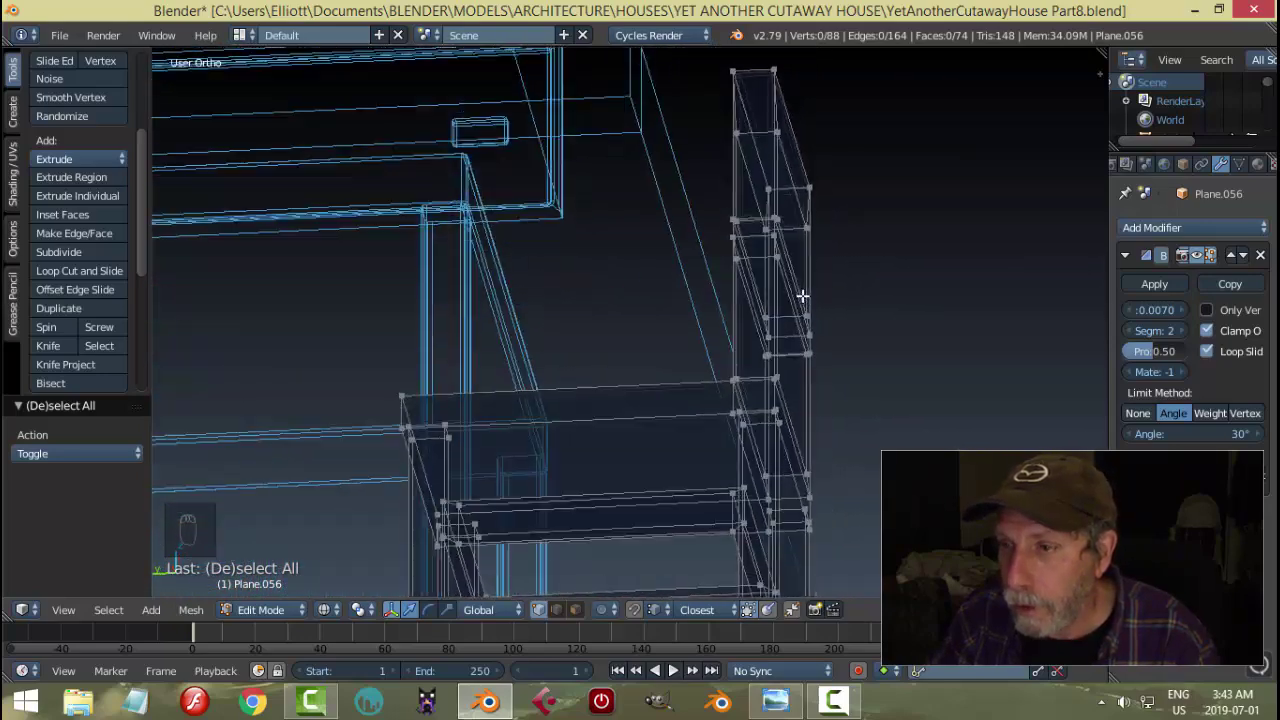
key("z")
key("Tab")
key("a")
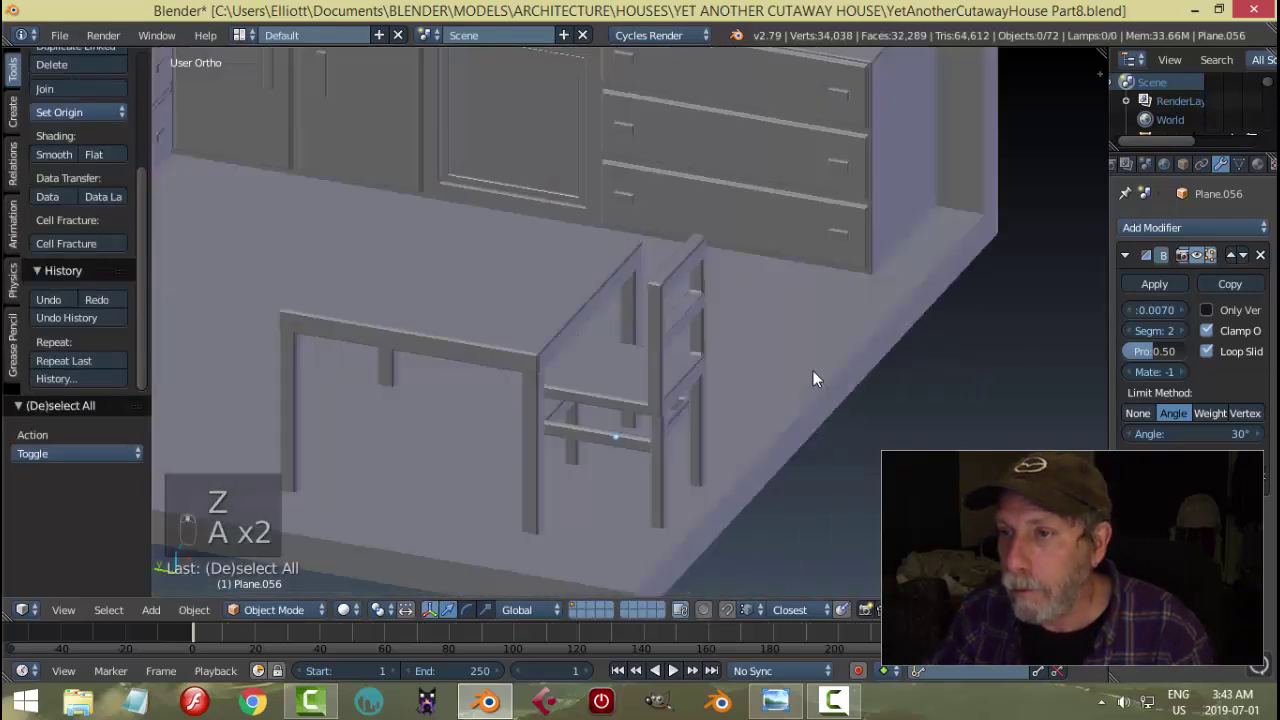
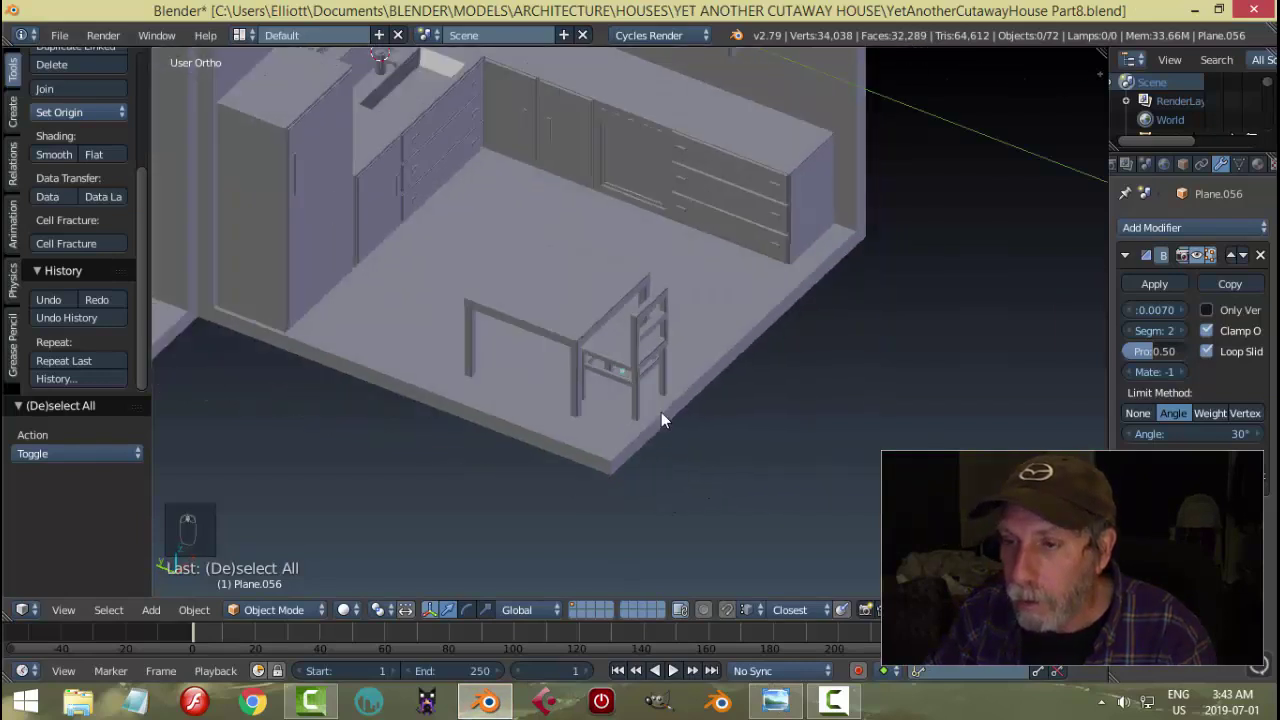
- Duplicate the chair, rotate it 90 degrees and place it at the dining table, then deselect
left_click_drag(634, 356, 729, 416)
key("shift+d")
key("r")
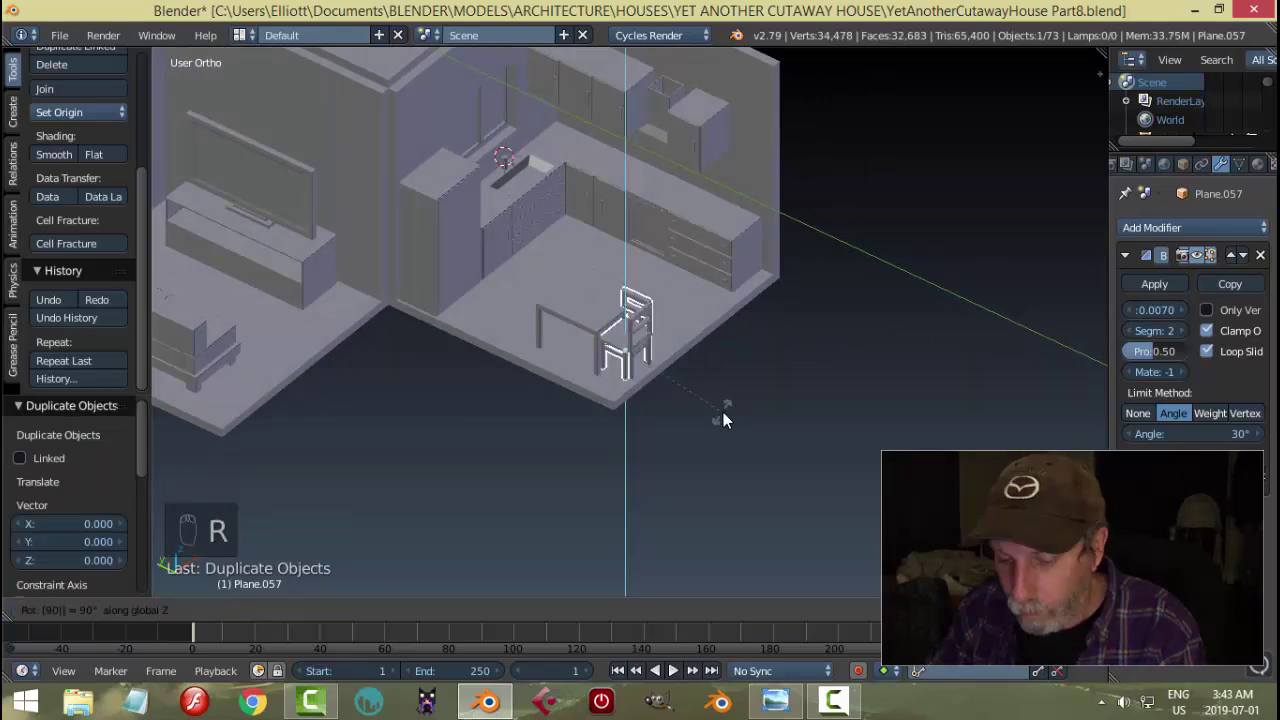
left_click_drag(675, 320, 748, 369)
key("a")
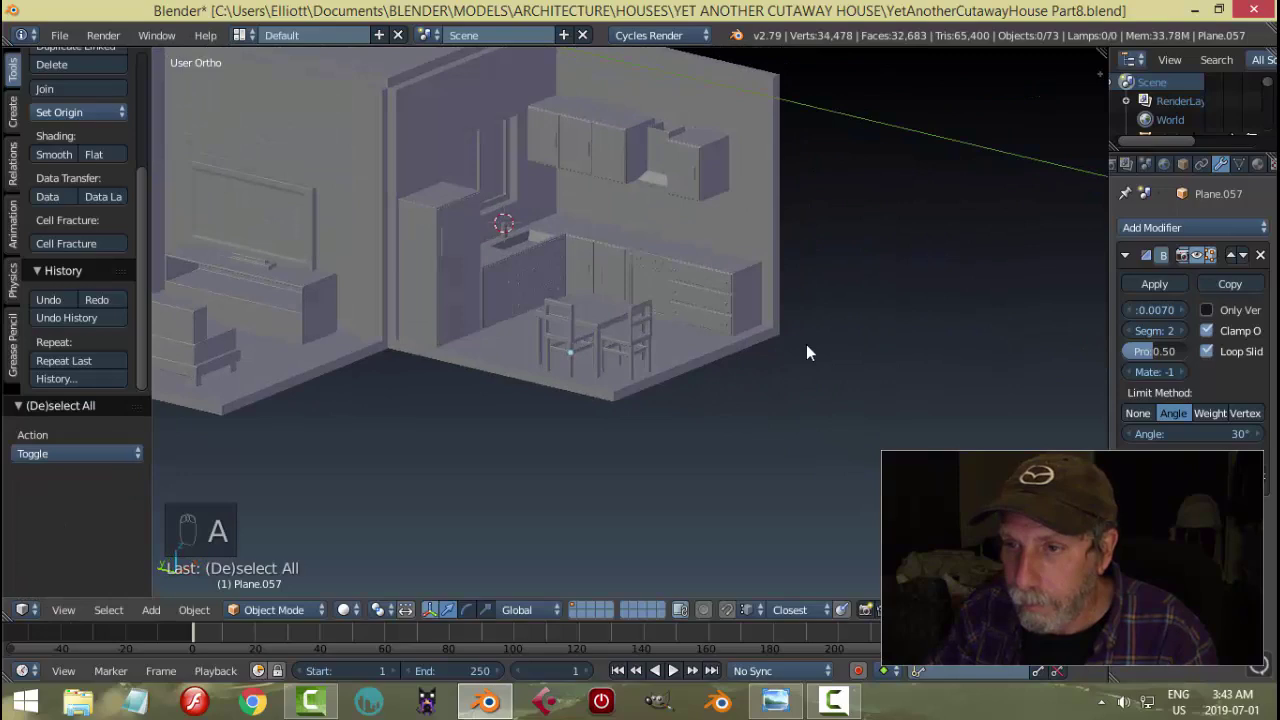
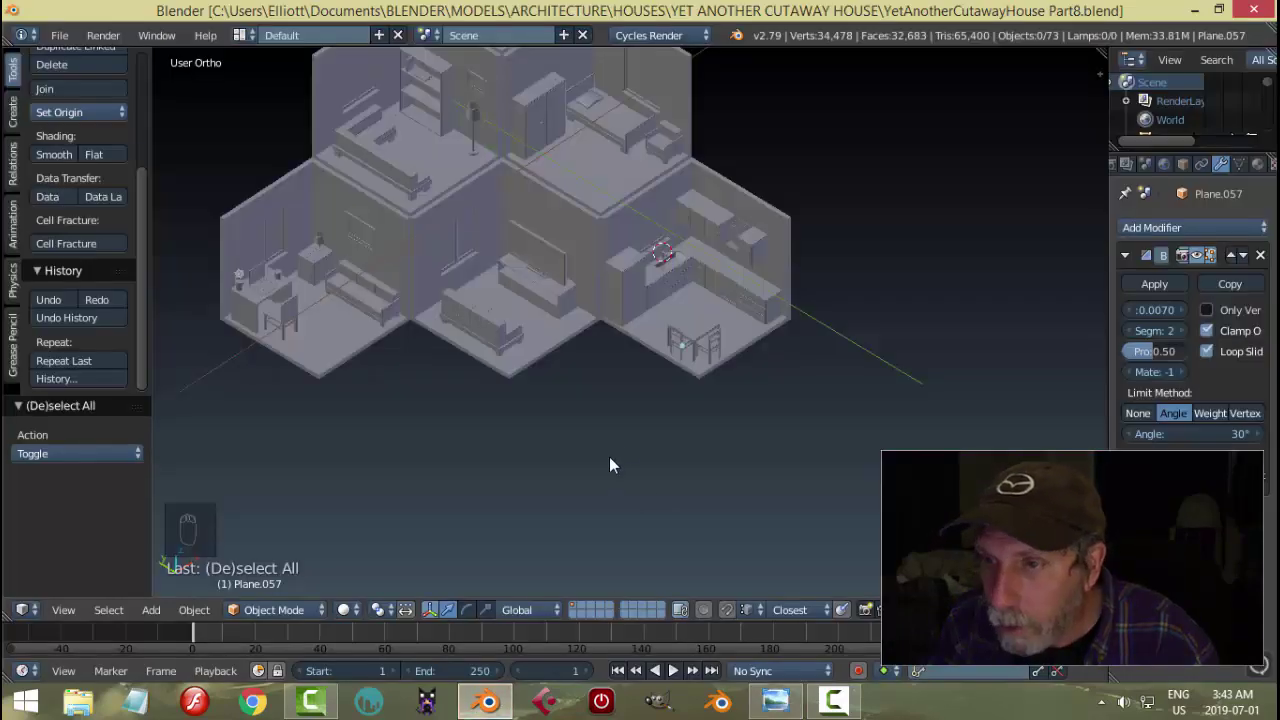
- Select the dining table, zoom in and start editing its mesh in face mode
middle_click(702, 406)
right_click(667, 453)
left_click_drag(683, 540, 758, 643)
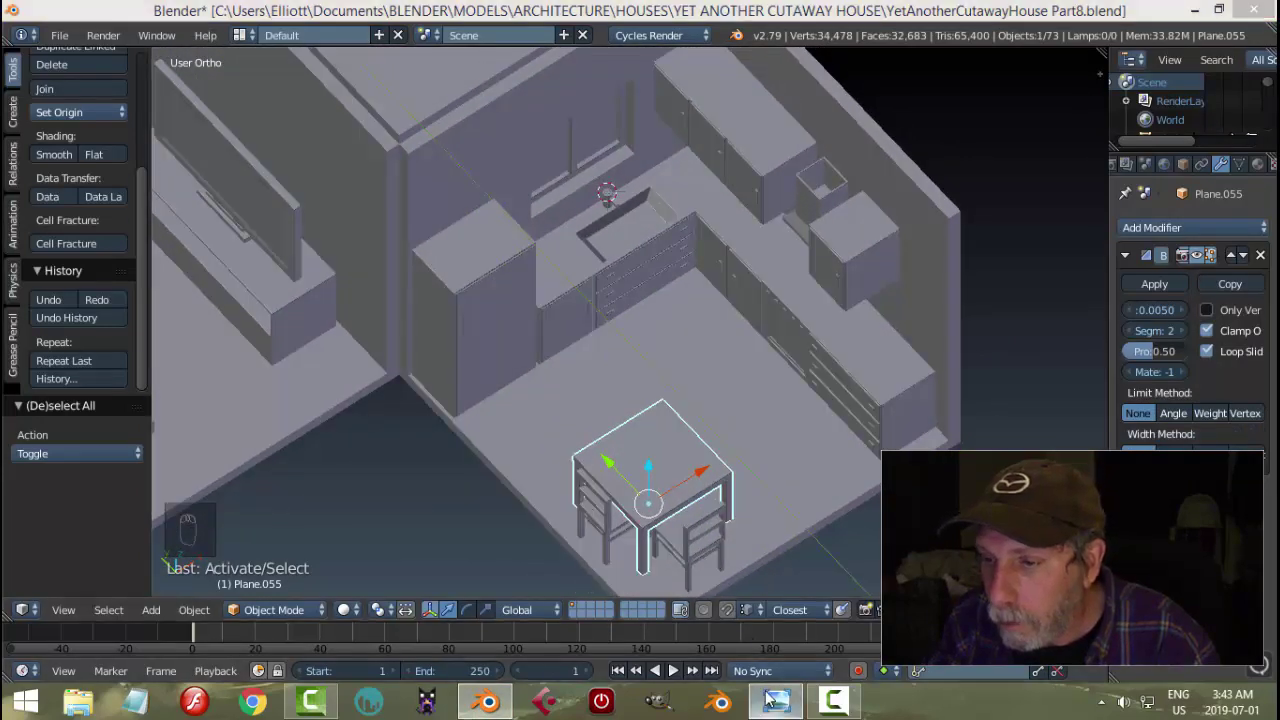
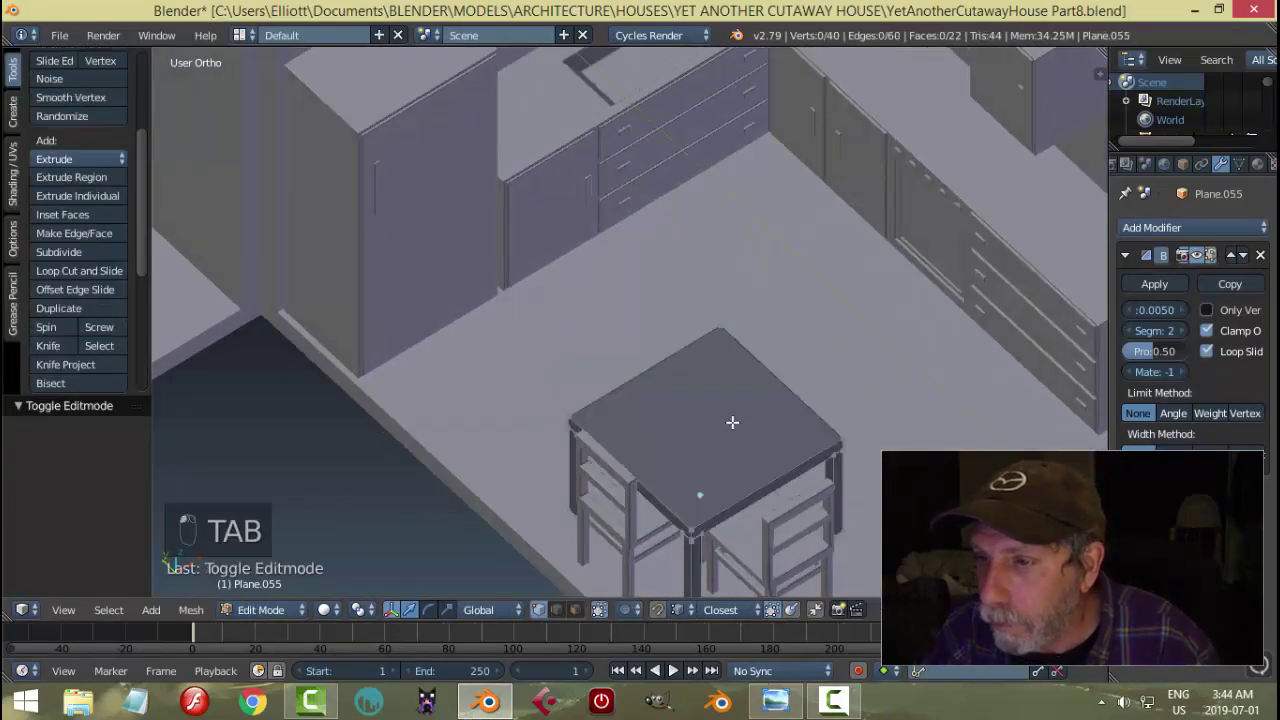
key("ctrl+Tab")
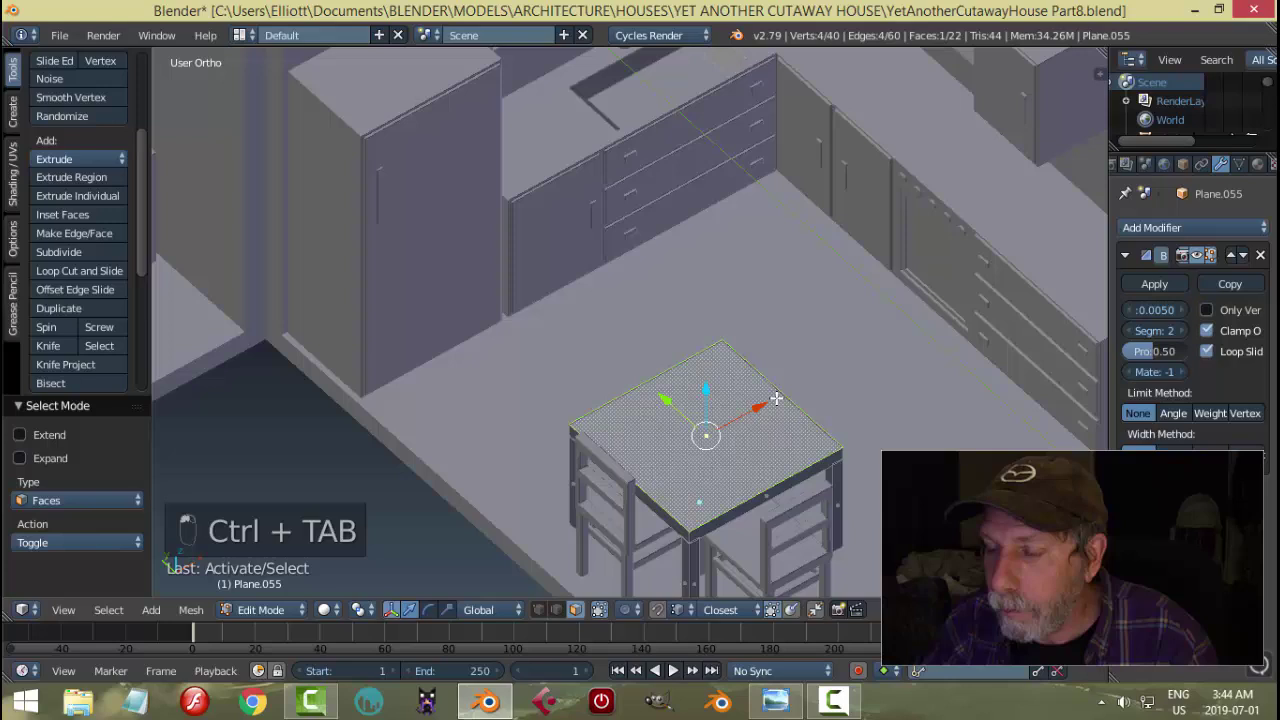
- Duplicate the tabletop face, raise and shrink it to a small square, and separate it as its own object
key("shift+d")
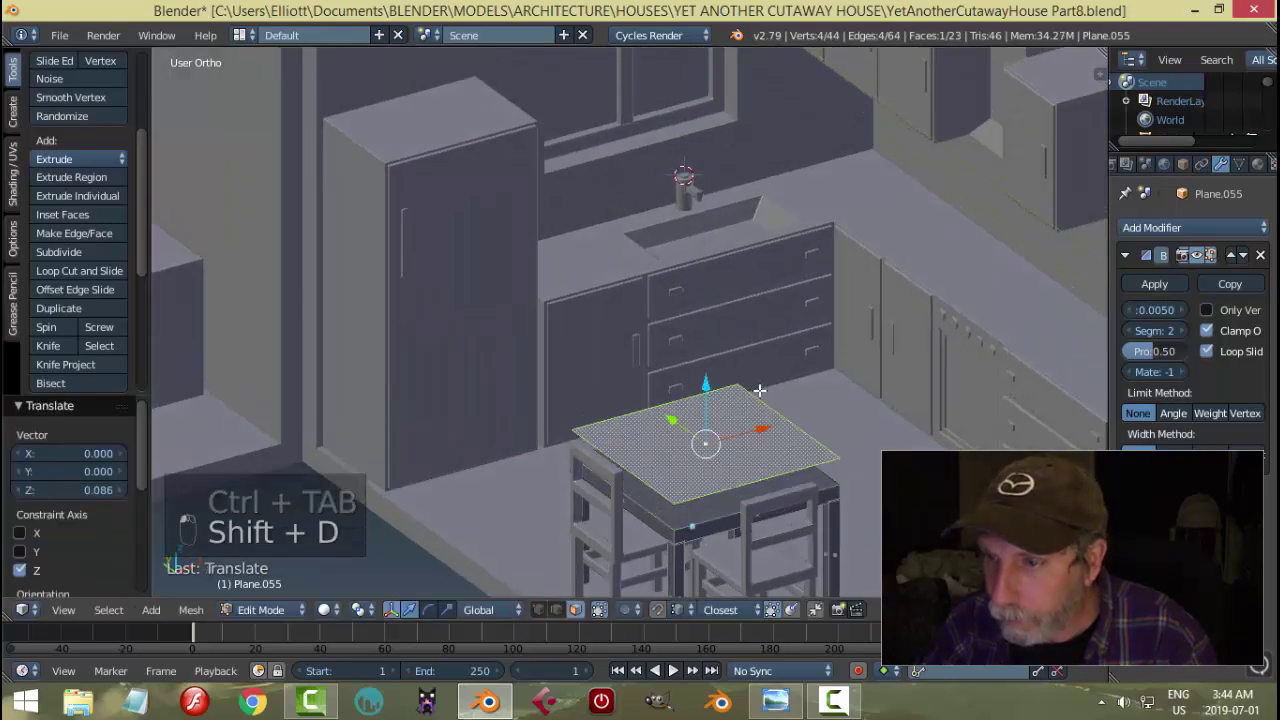
key("s")
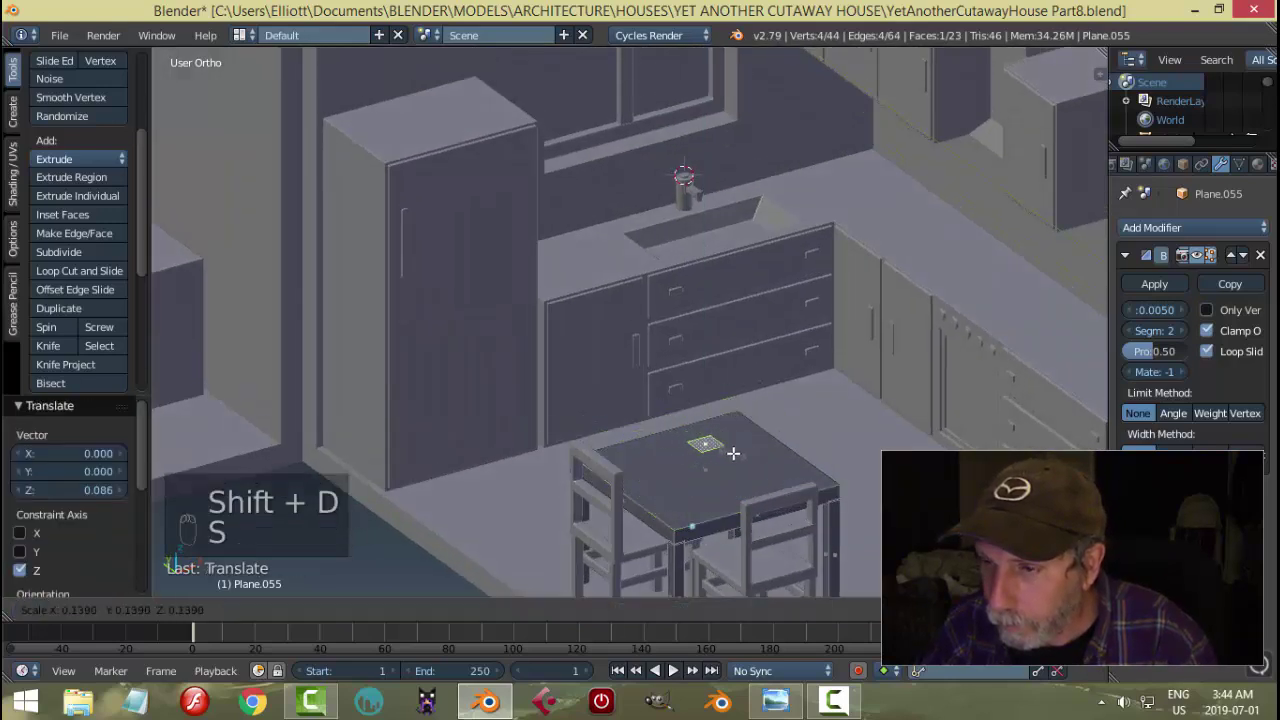
key("p")
key("Tab")
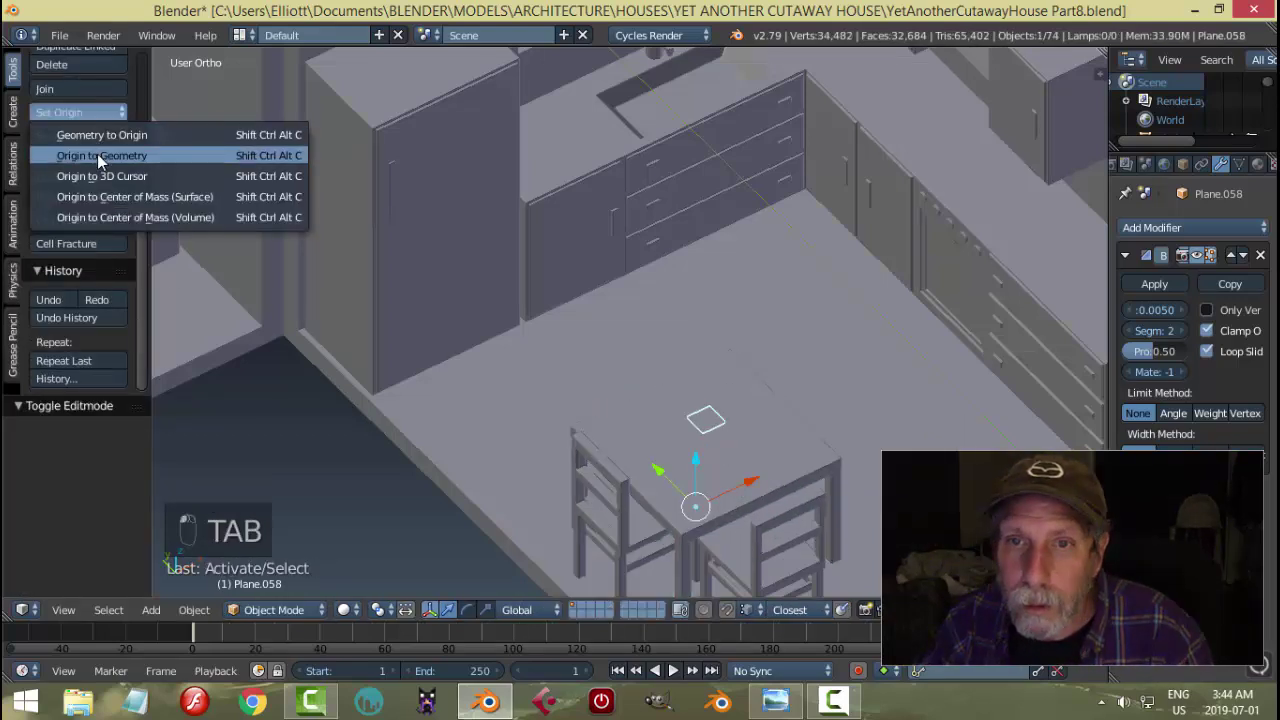
- Set the square's origin to geometry, enlarge it slightly and add loop cuts across it
middle_click(802, 365)
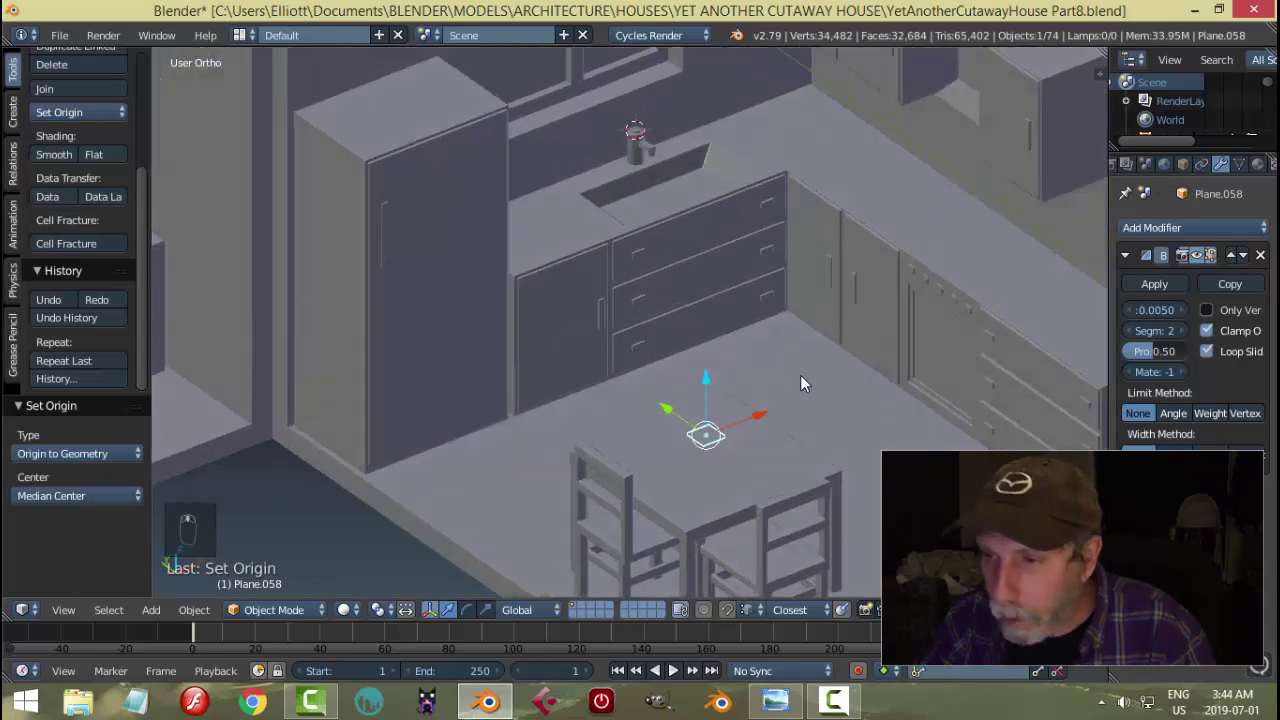
left_click_drag(786, 414, 733, 420)
left_click_drag(733, 420, 866, 460)
middle_click(866, 460)
key("Tab")
key("a")
key("s")
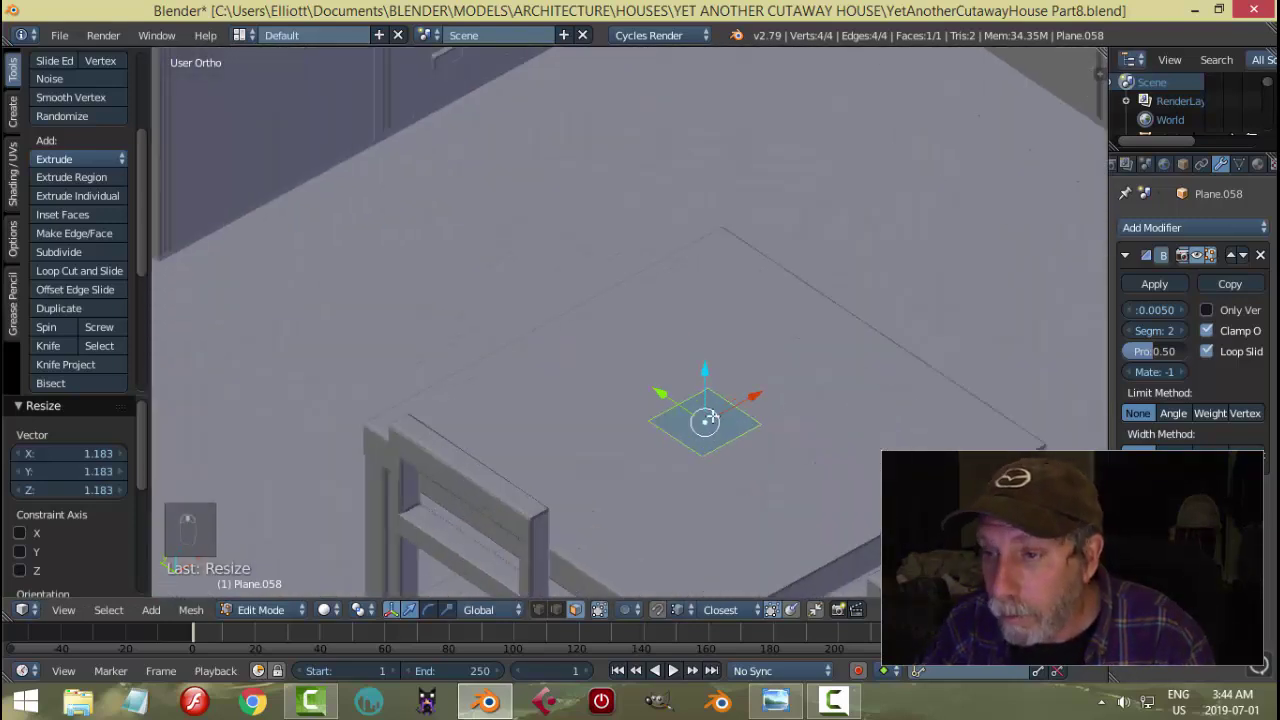
key("ctrl+r")
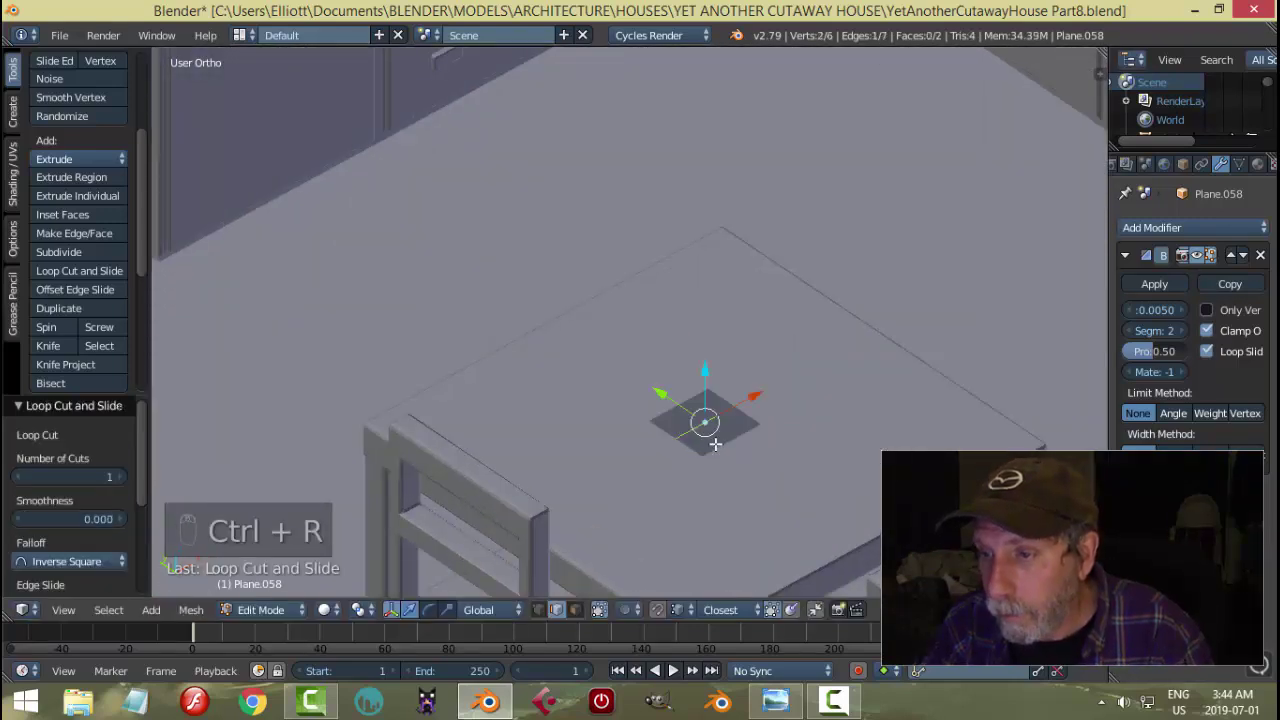
key("a")
key("Tab")
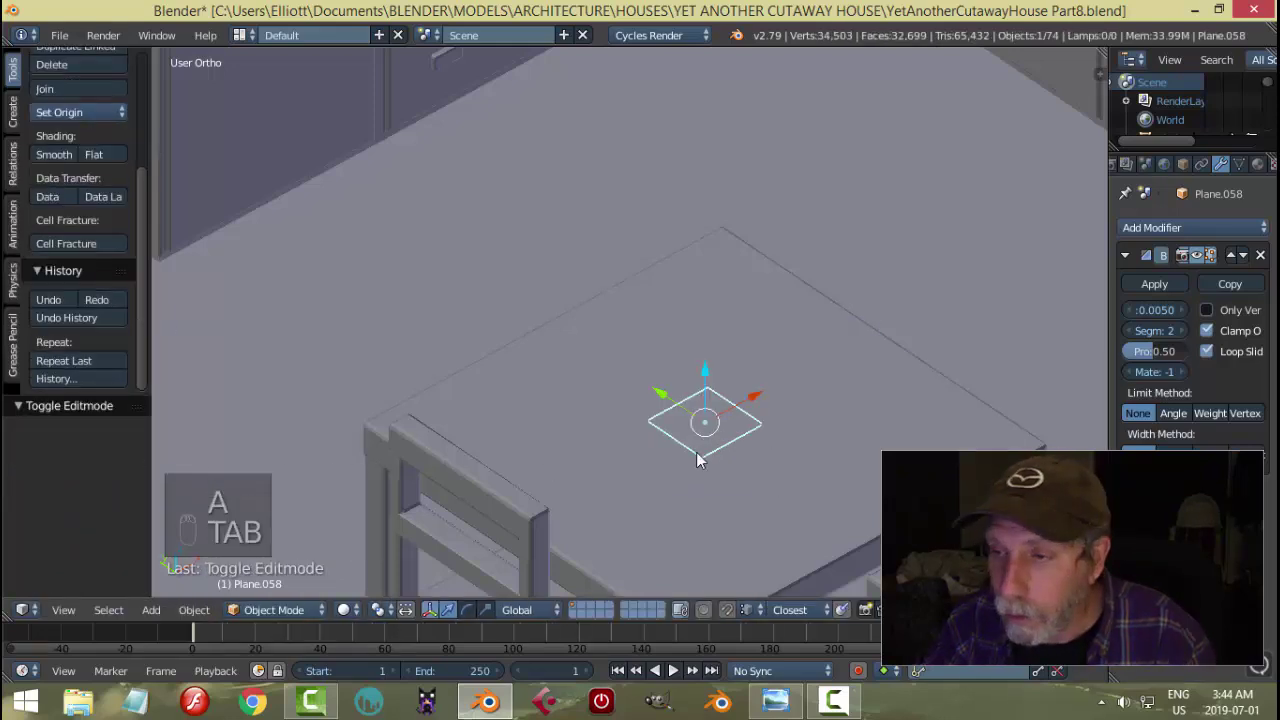
- Apply rotation and scale, then round the outline into an eight-sided circle with LoopTools
left_click_drag(740, 465, 726, 362)
key("ctrl+a")
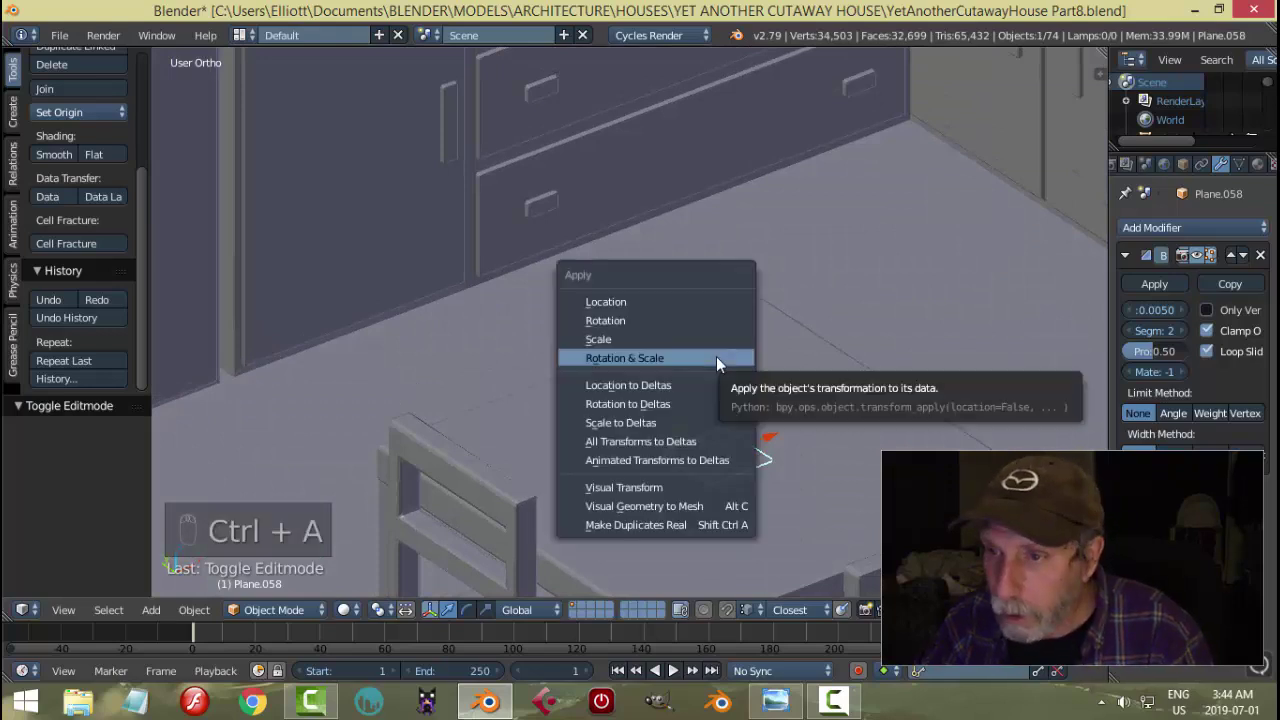
key("Tab")
key("a")
key("w")
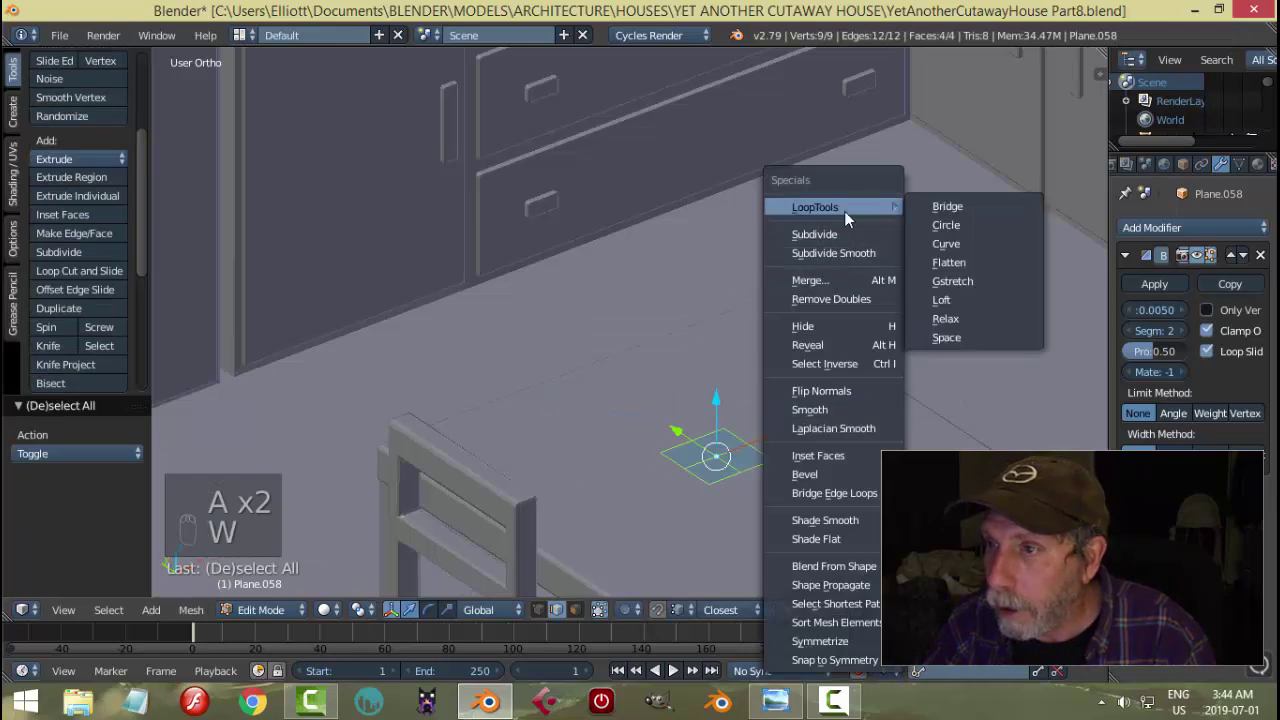
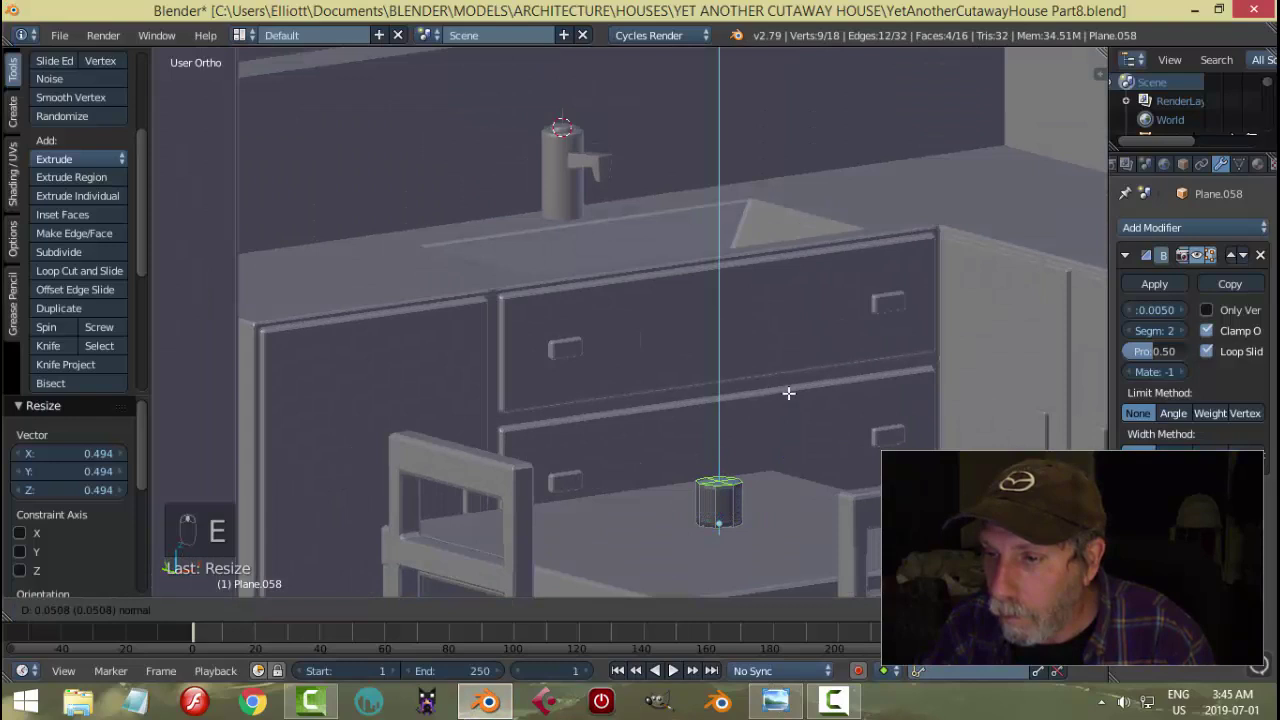
- Extrude the rounded outline into rings, widening then tapering them into a small vase shape
key("s")
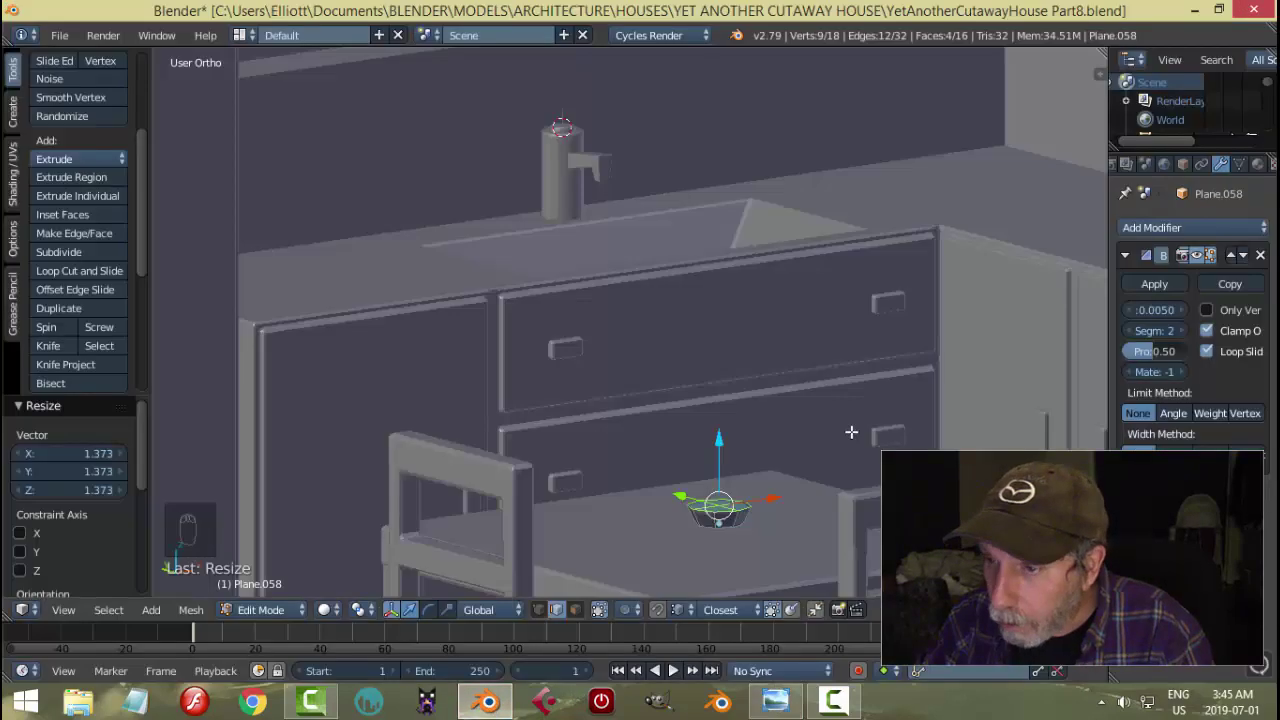
key("s")
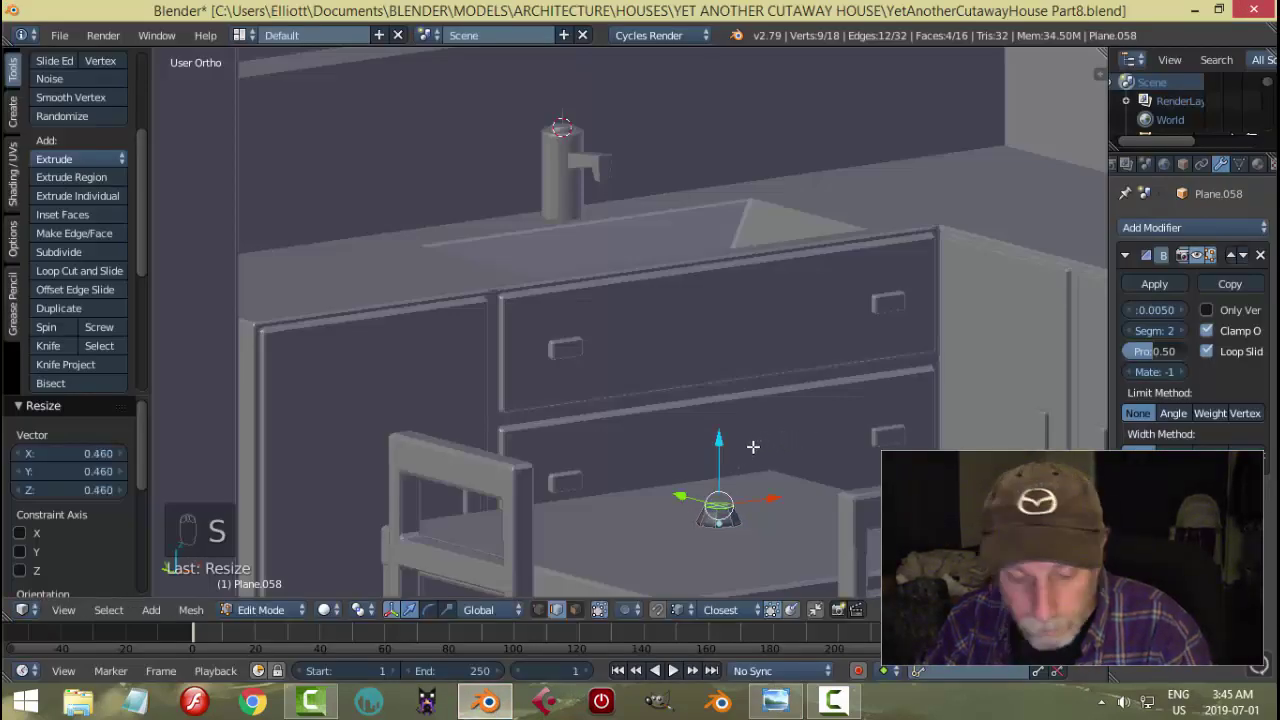
key("a")
key("a")
key("s")
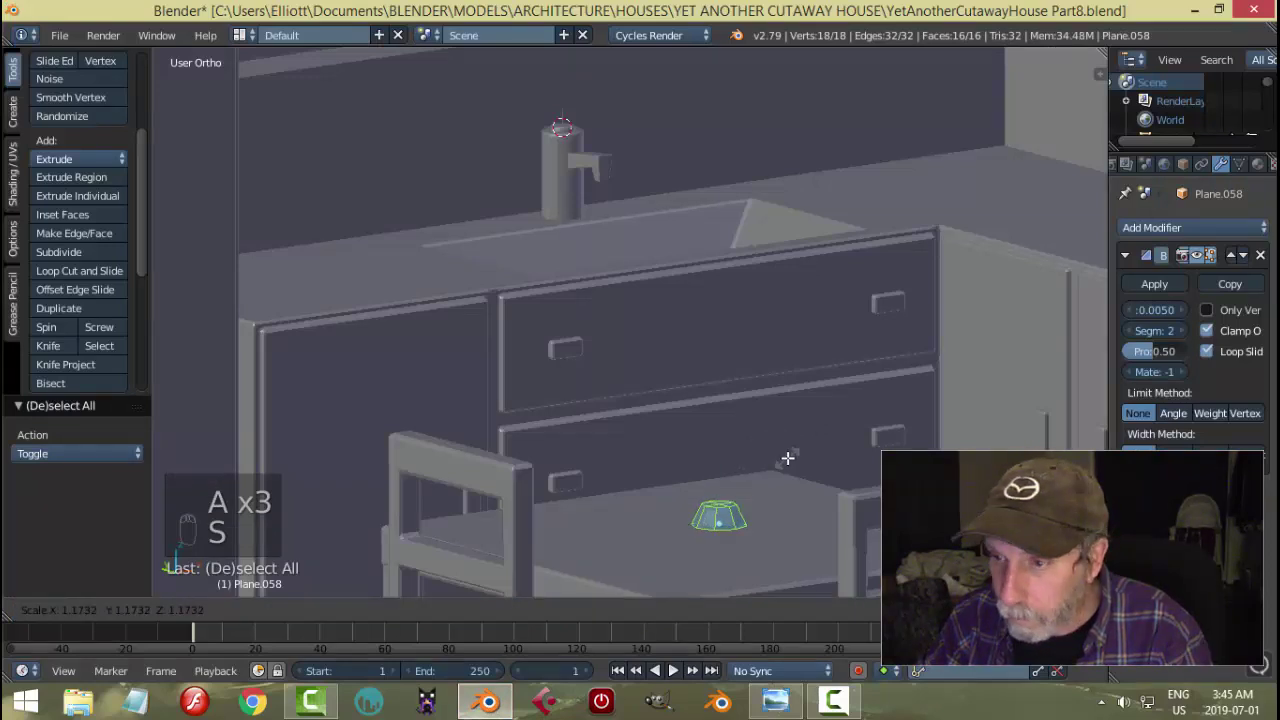
key("a")
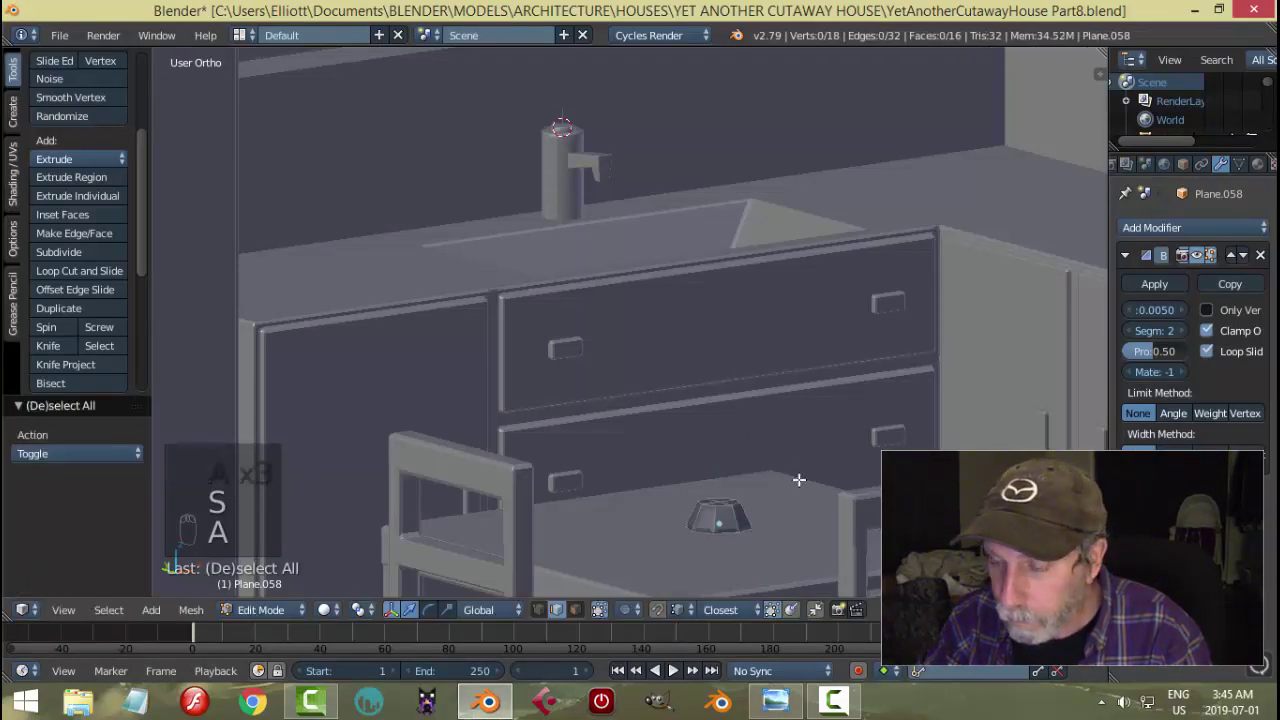
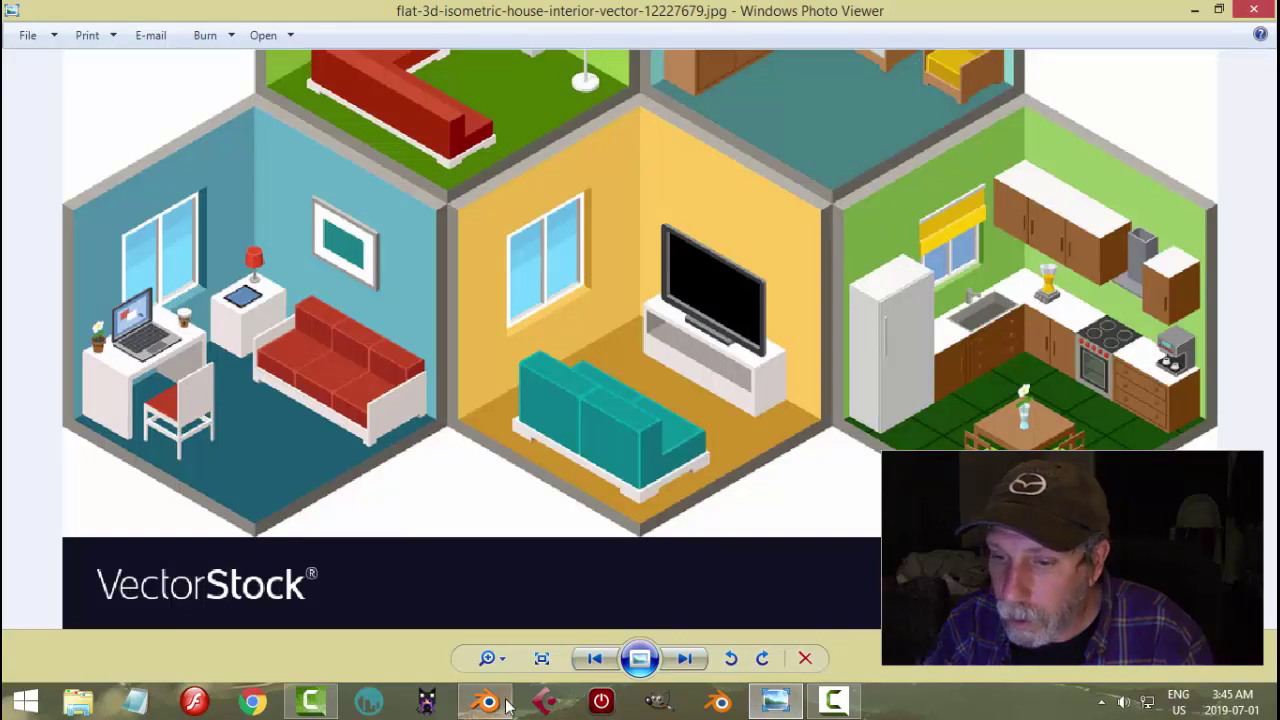
key("s")
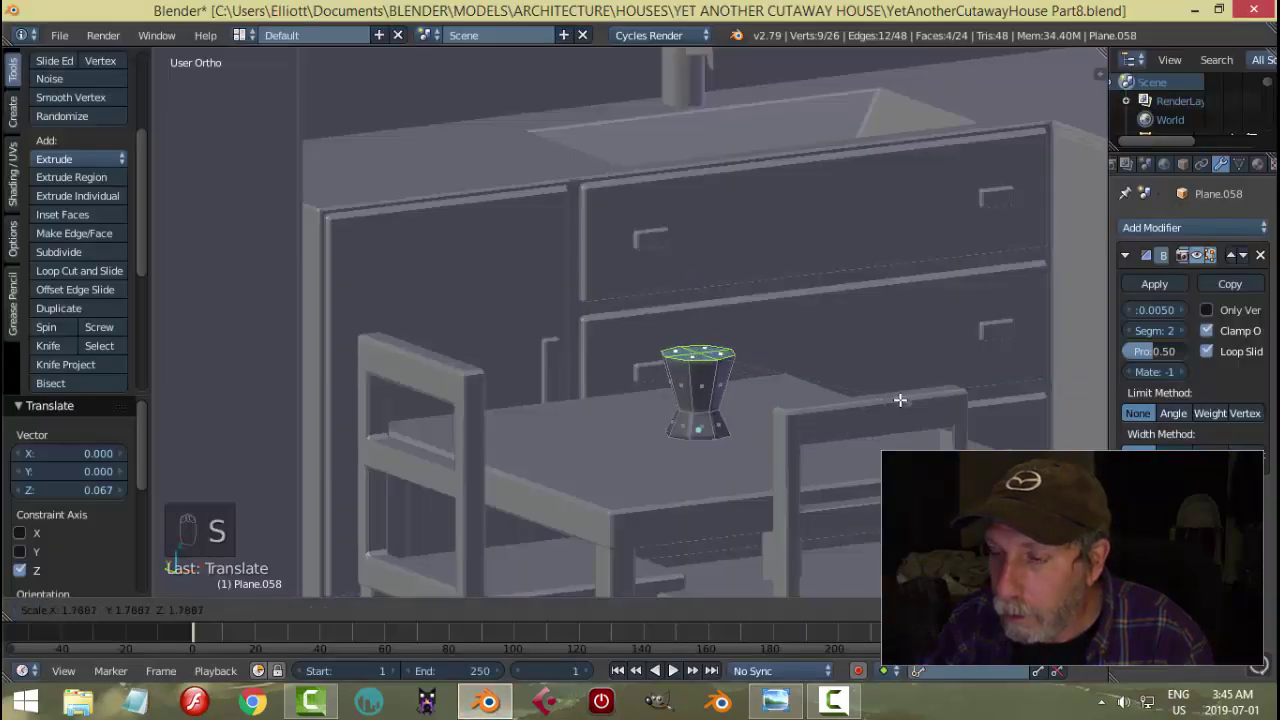
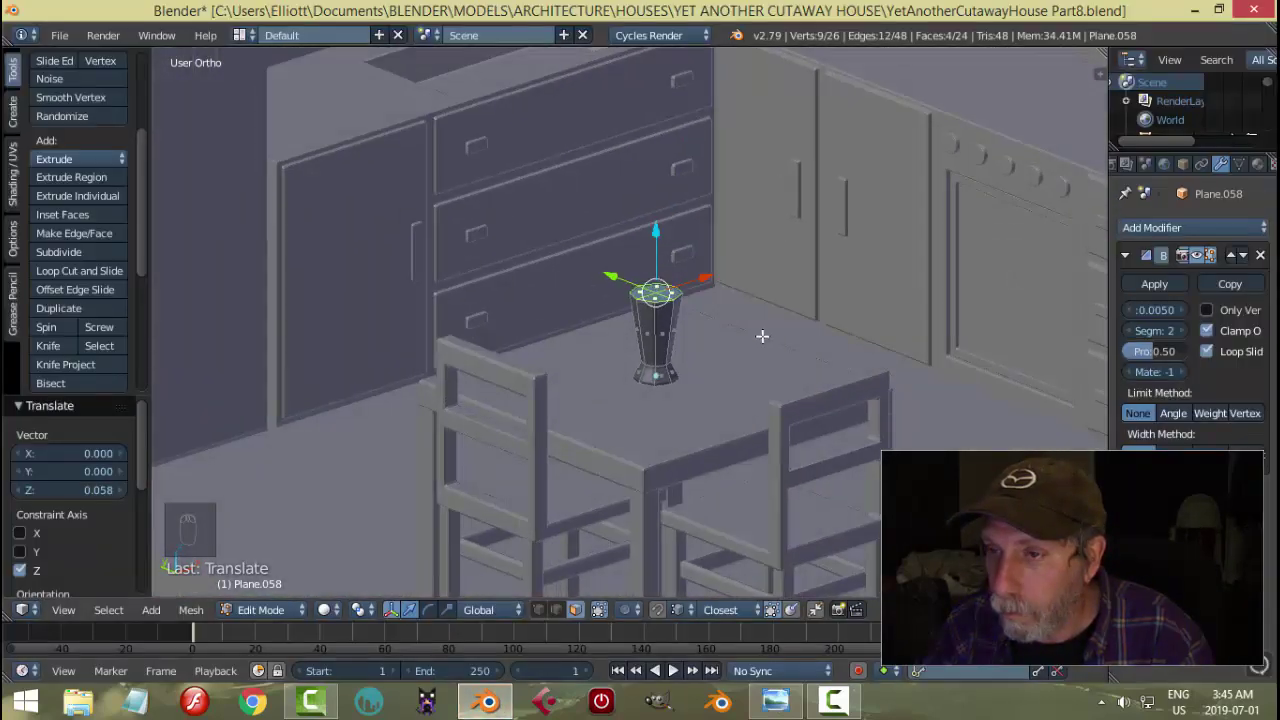
- Extrude the vase top taller, then inset it twice and shrink the inner face into a hollow rim
key("e")
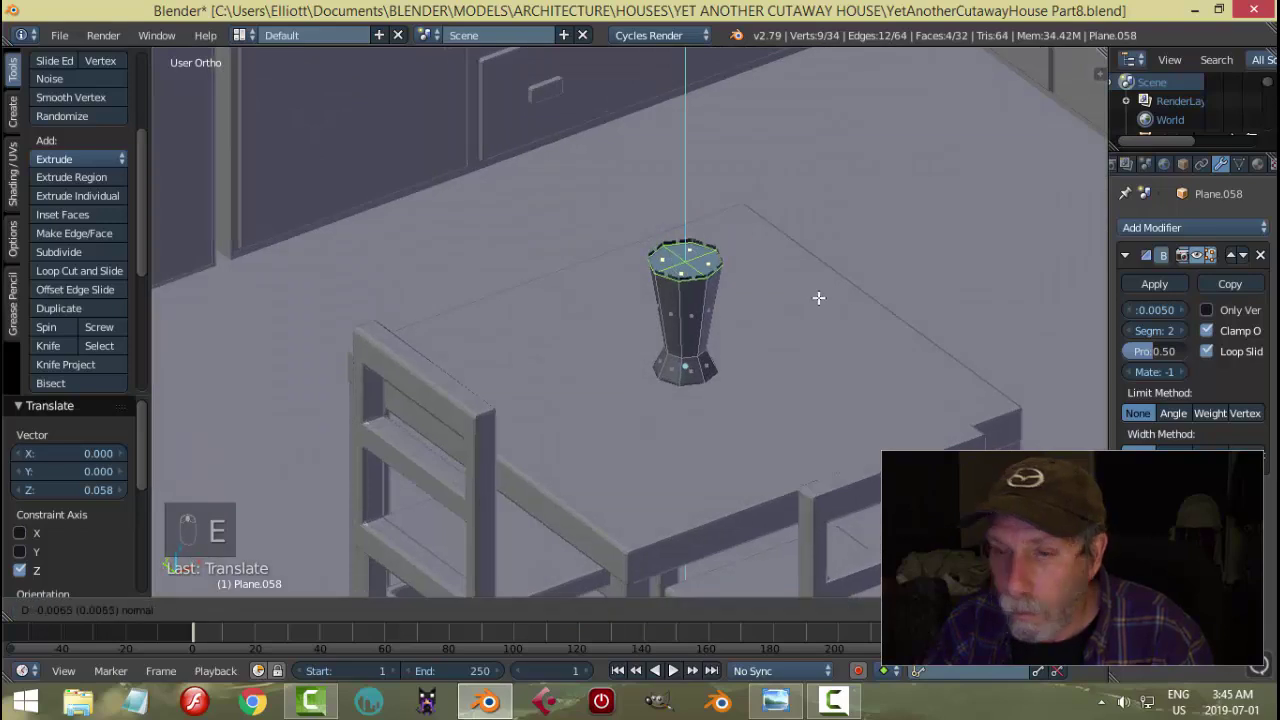
key("ctrl+z")
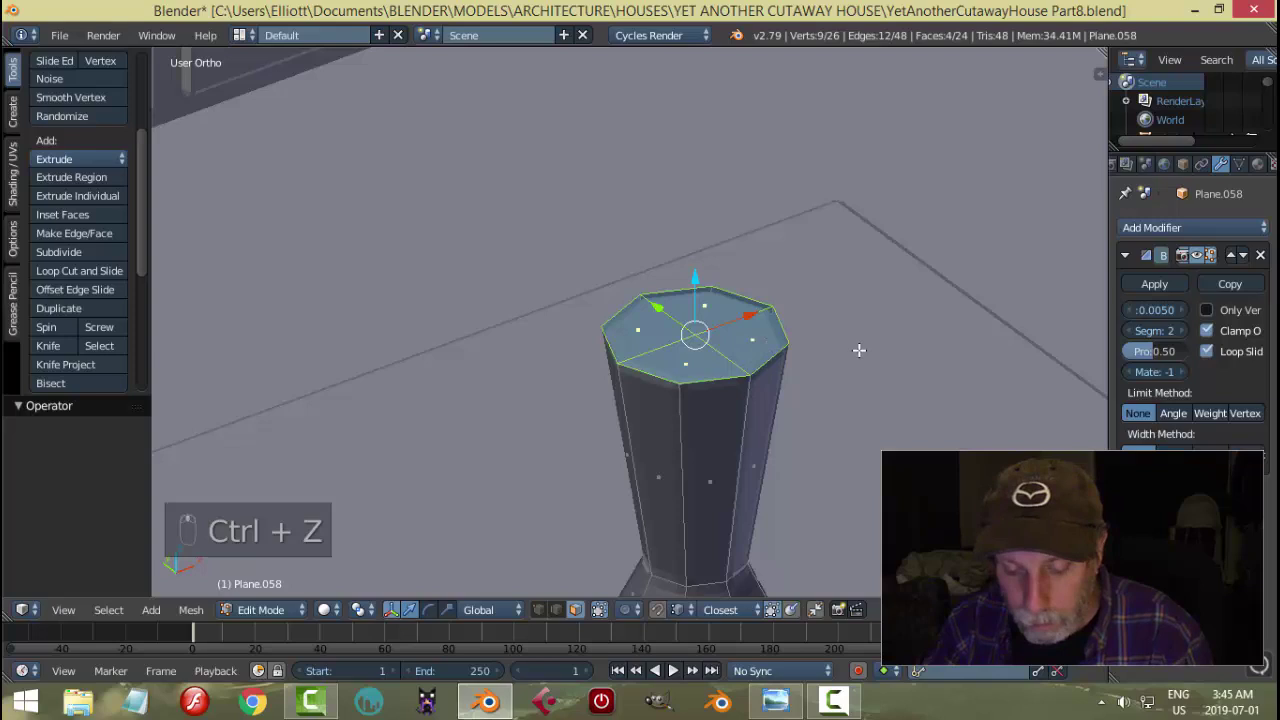
key("i")
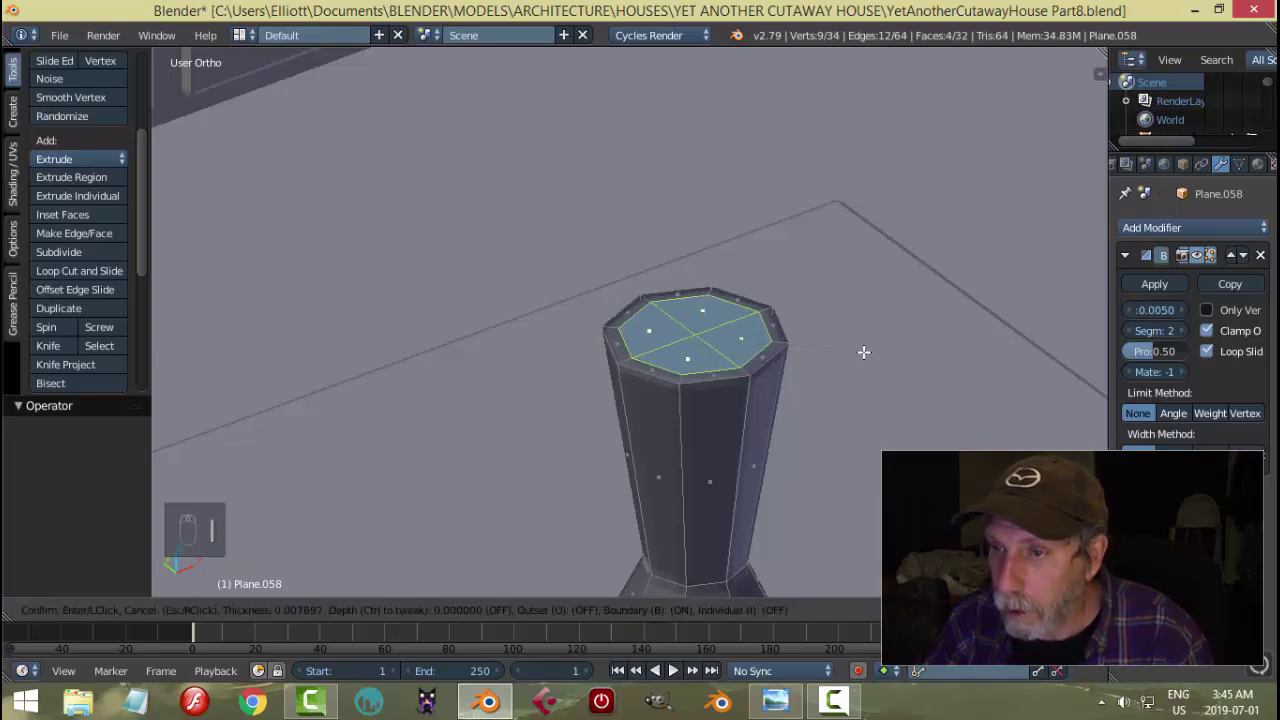
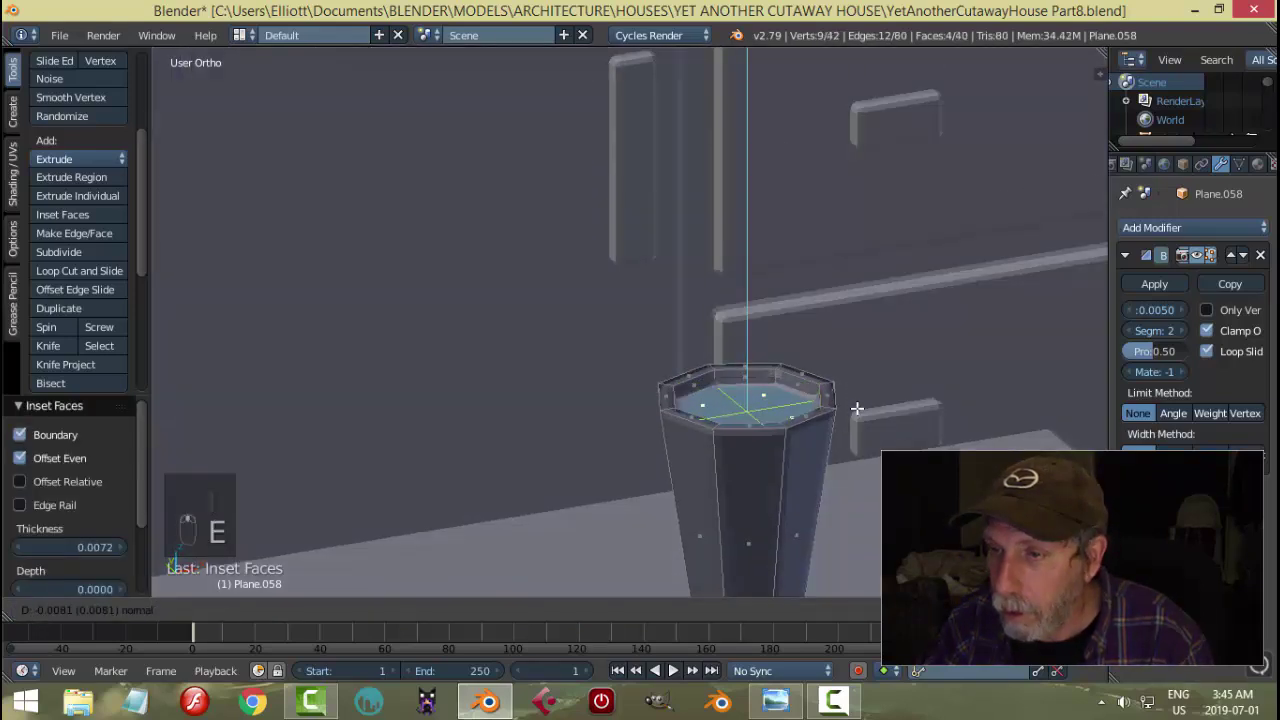
key("s")
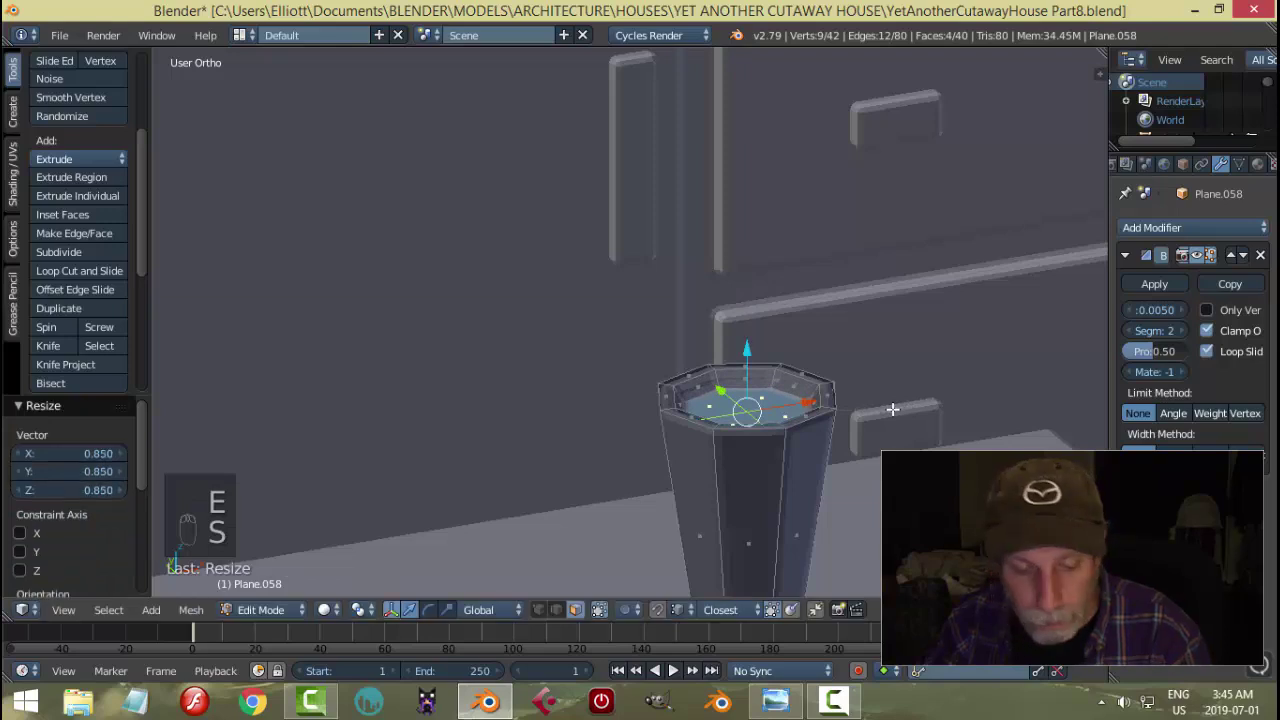
key("a")
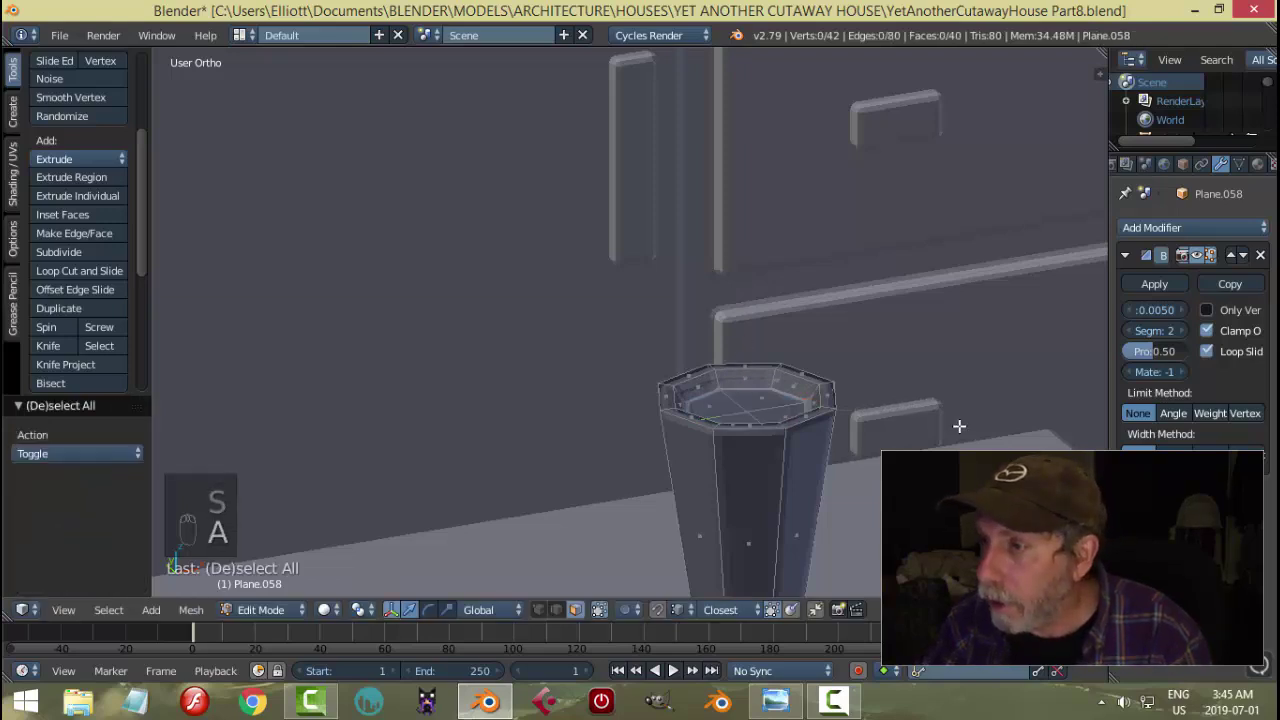
- Leave Edit Mode and smooth the vase with a Subdivision Surface modifier, checking it from around
key("Tab")
left_click_drag(884, 423, 62, 283)
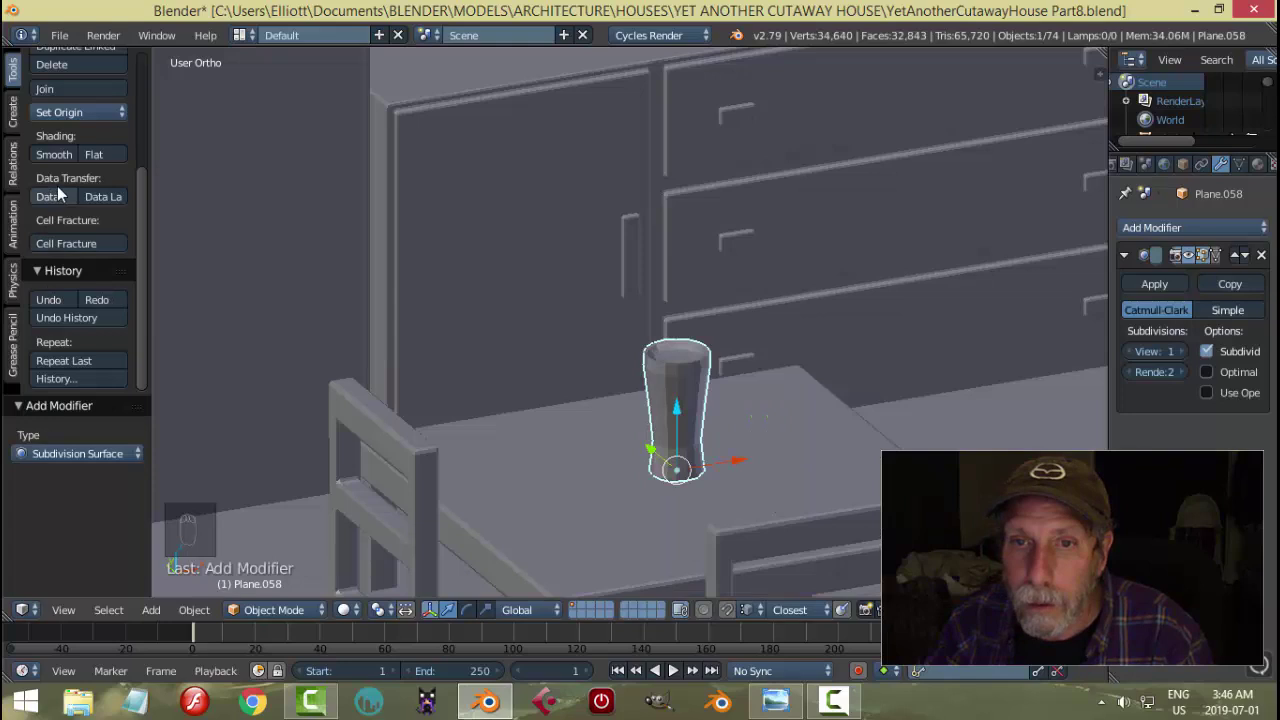
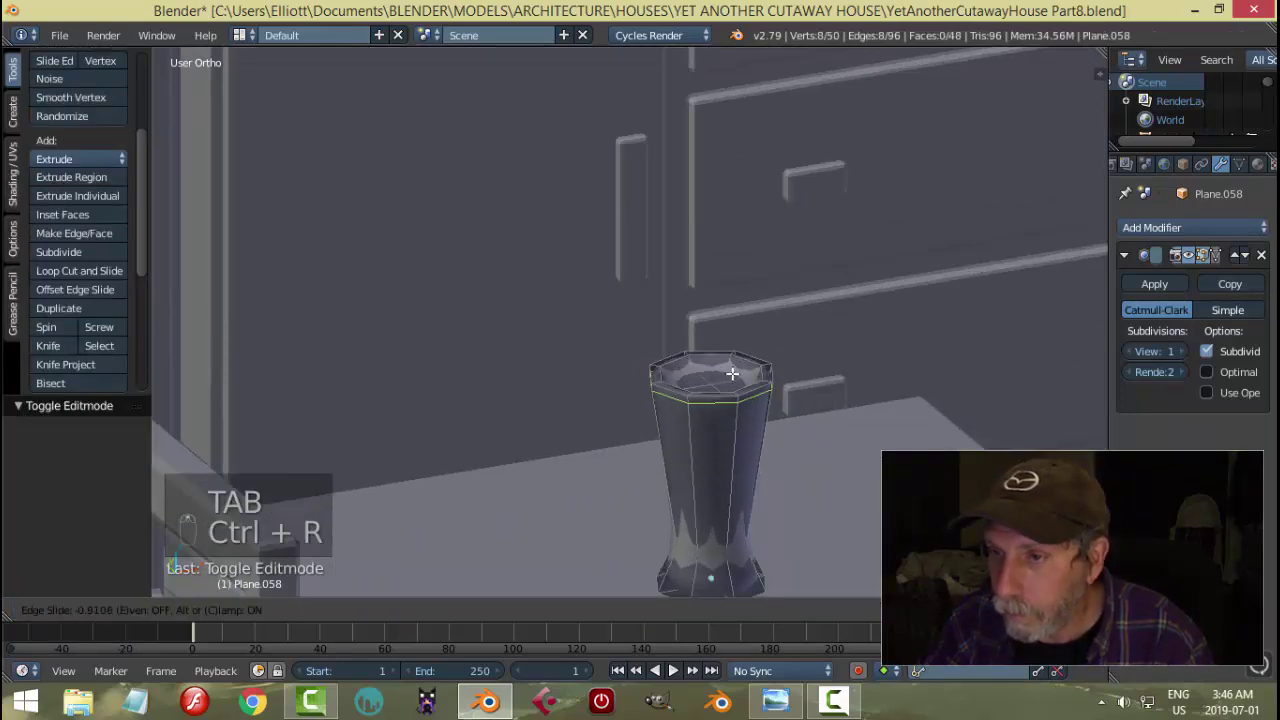
- Add an edge loop near the vase base and review the smoothed shape
key("ctrl+r")
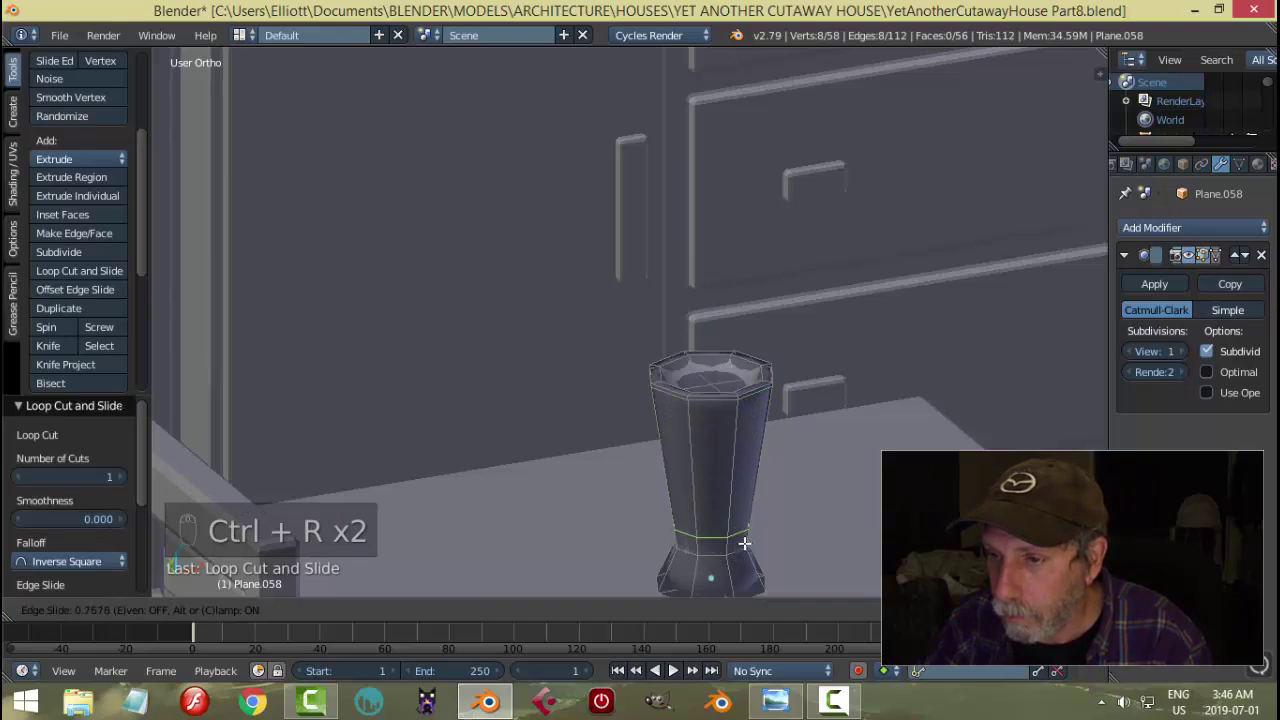
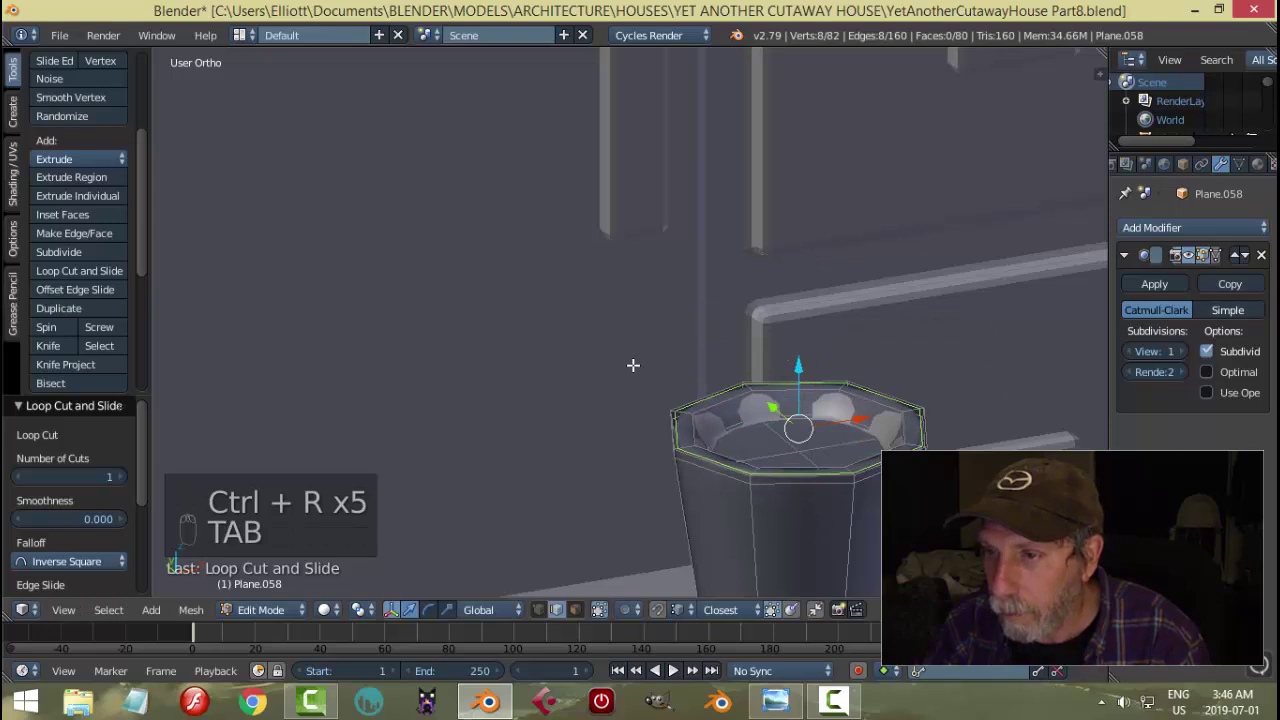
key("Tab")
middle_click(859, 348)
key("a")
middle_click(811, 329)
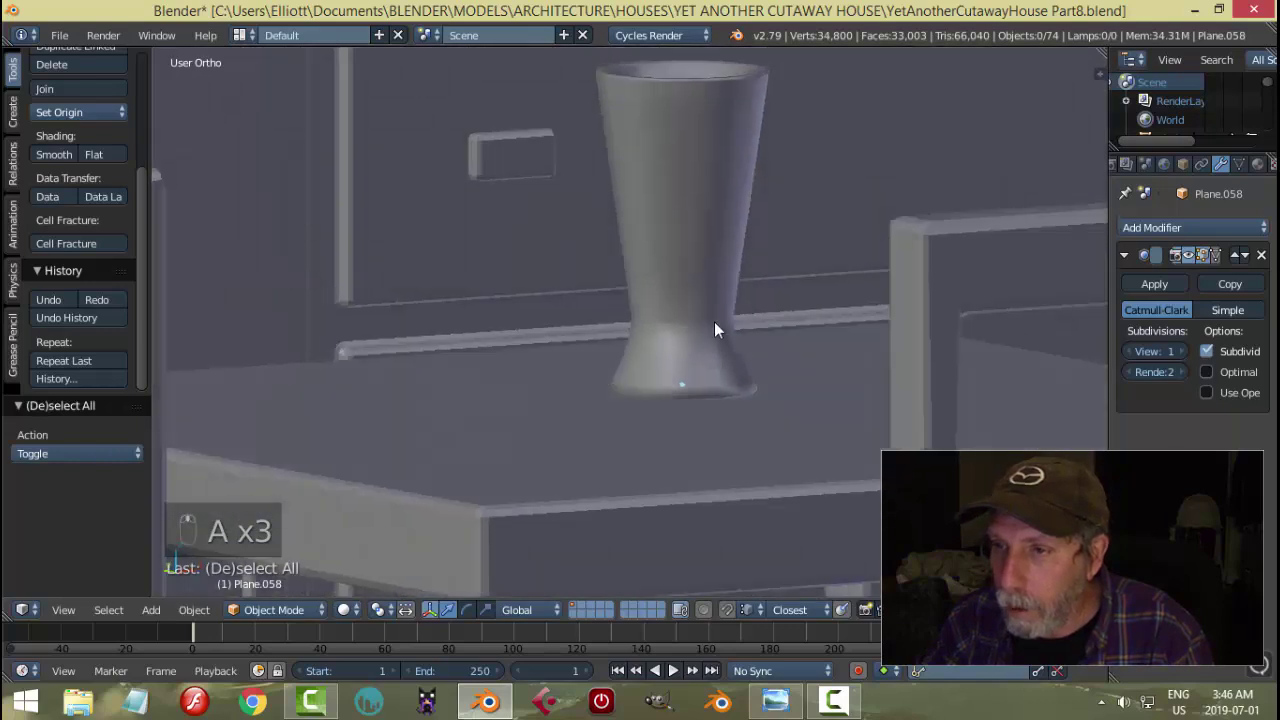
- Isolate the vase in local view and delete the faces at its base
left_click_drag(711, 351, 776, 330)
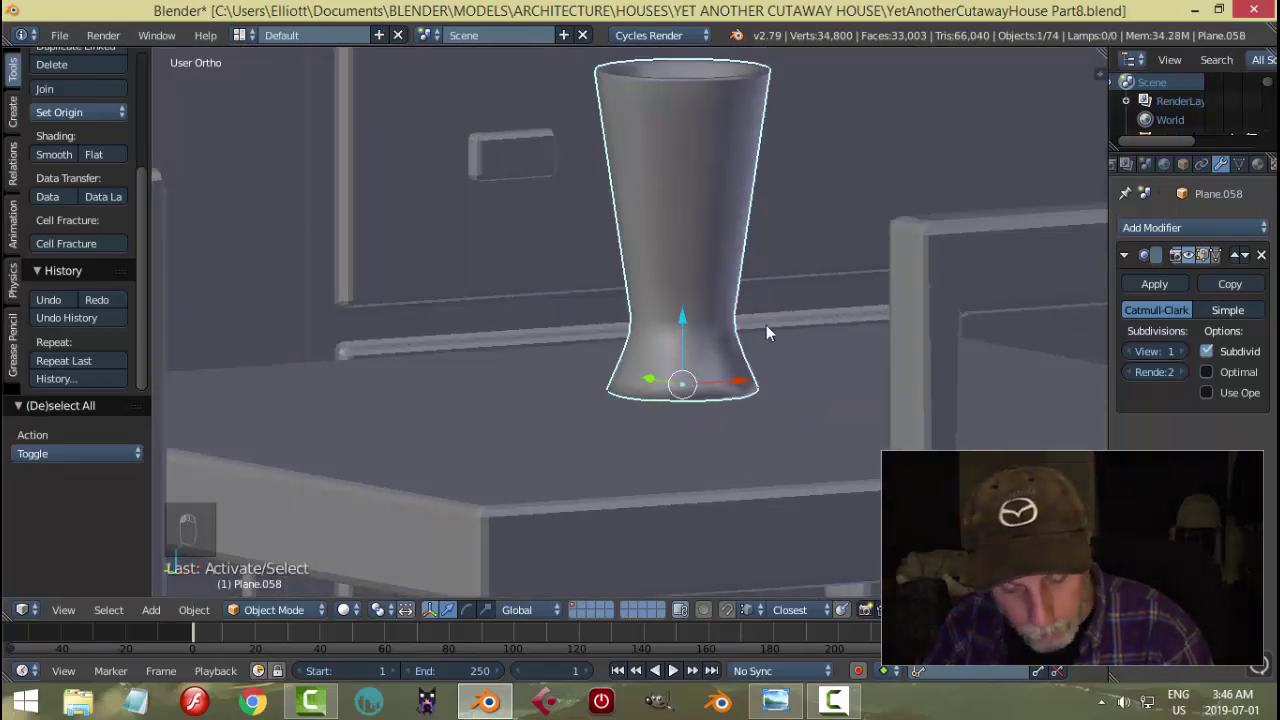
key("shift+h")
key("Tab")
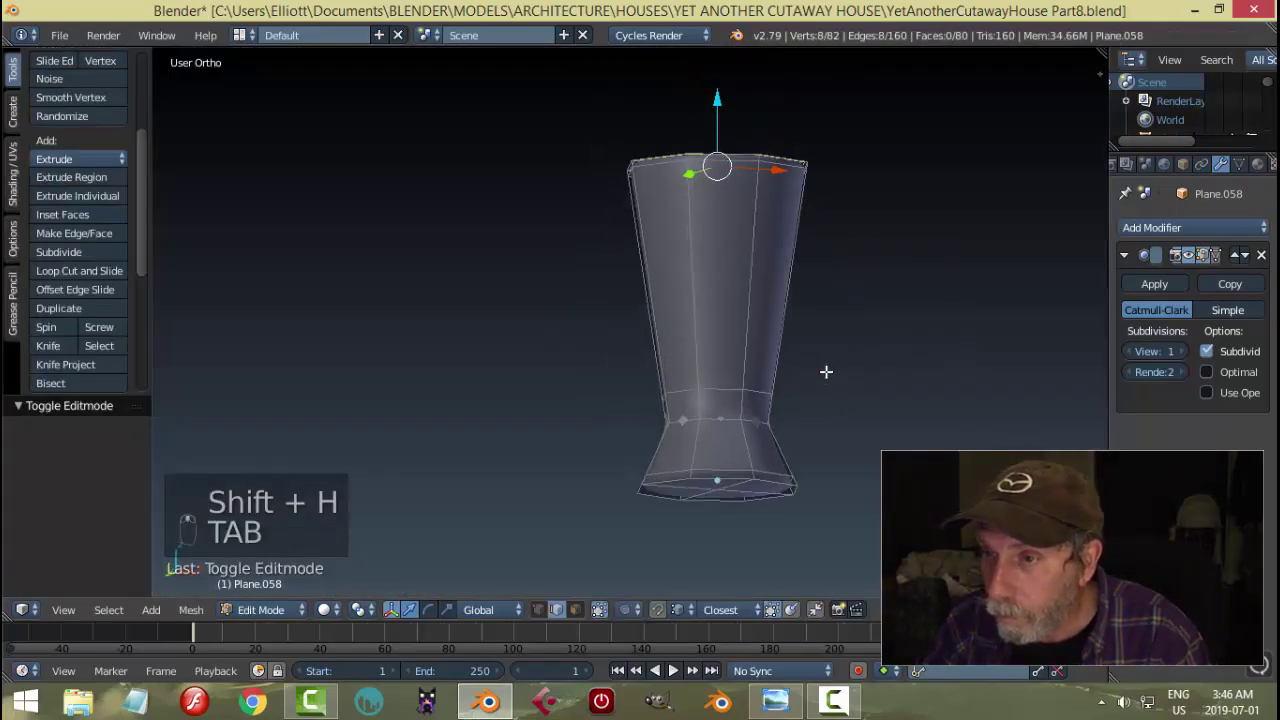
key("ctrl+Tab")
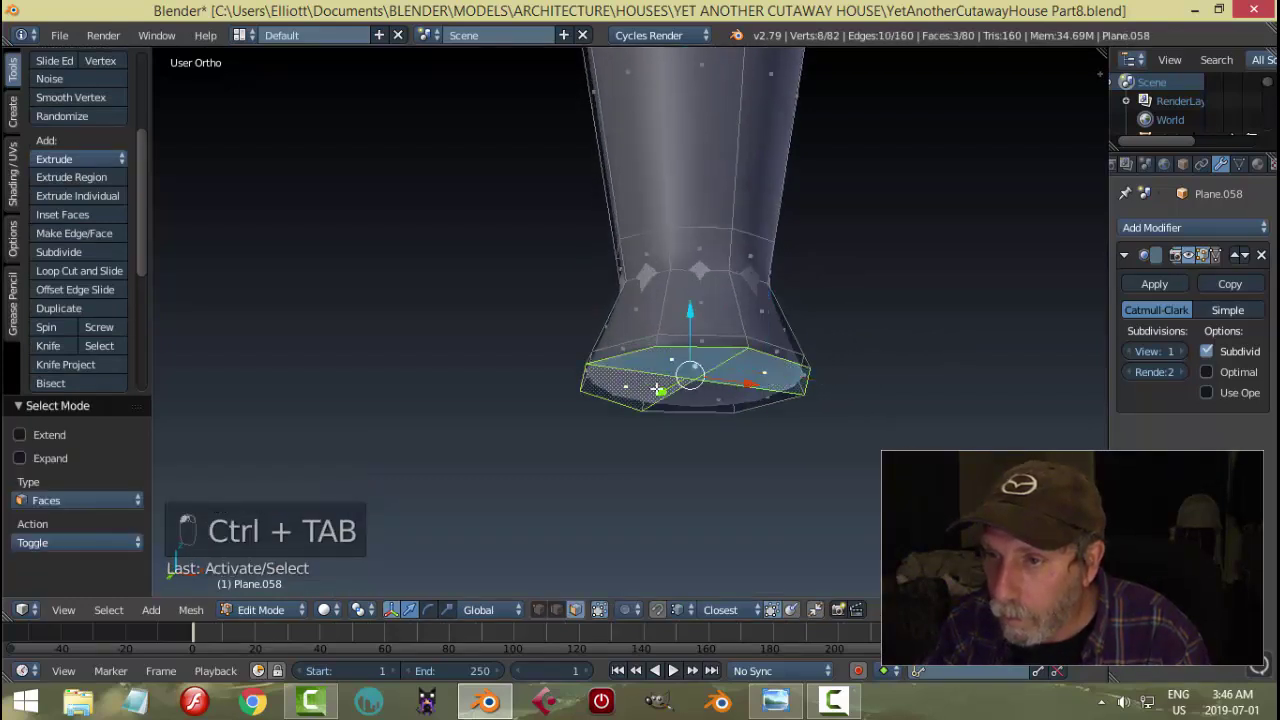
key("x")
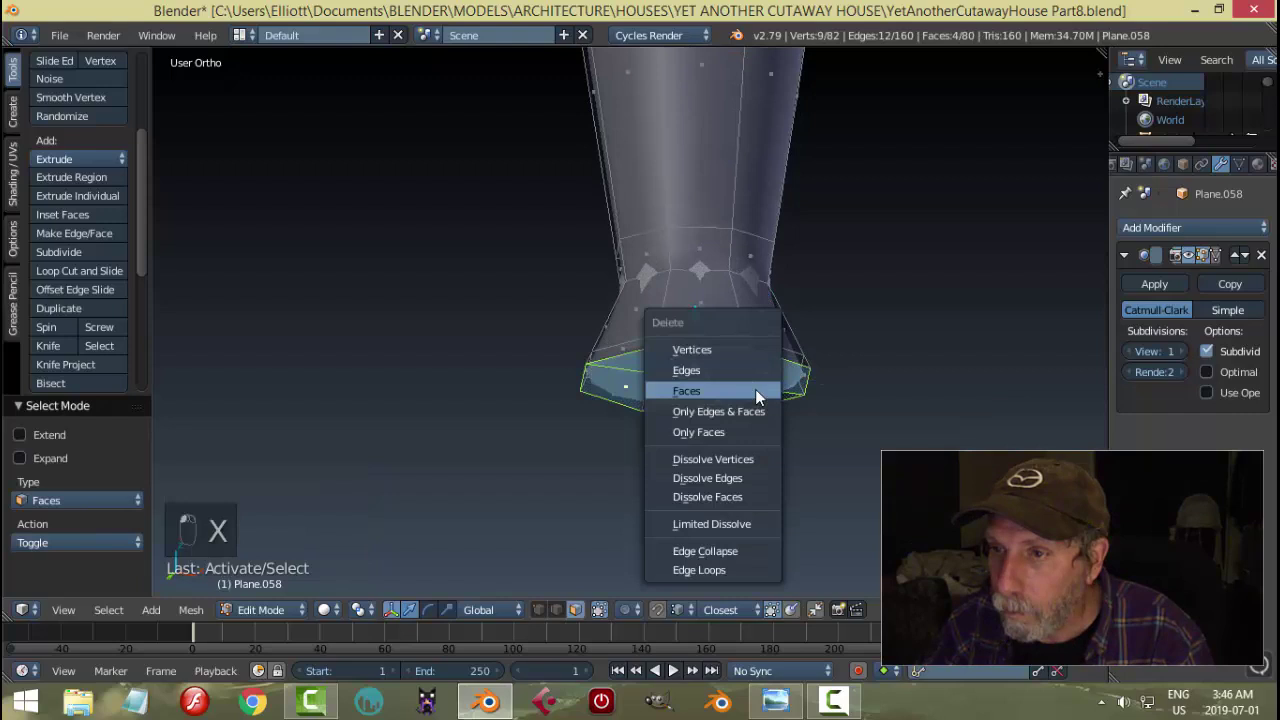
key("Tab")
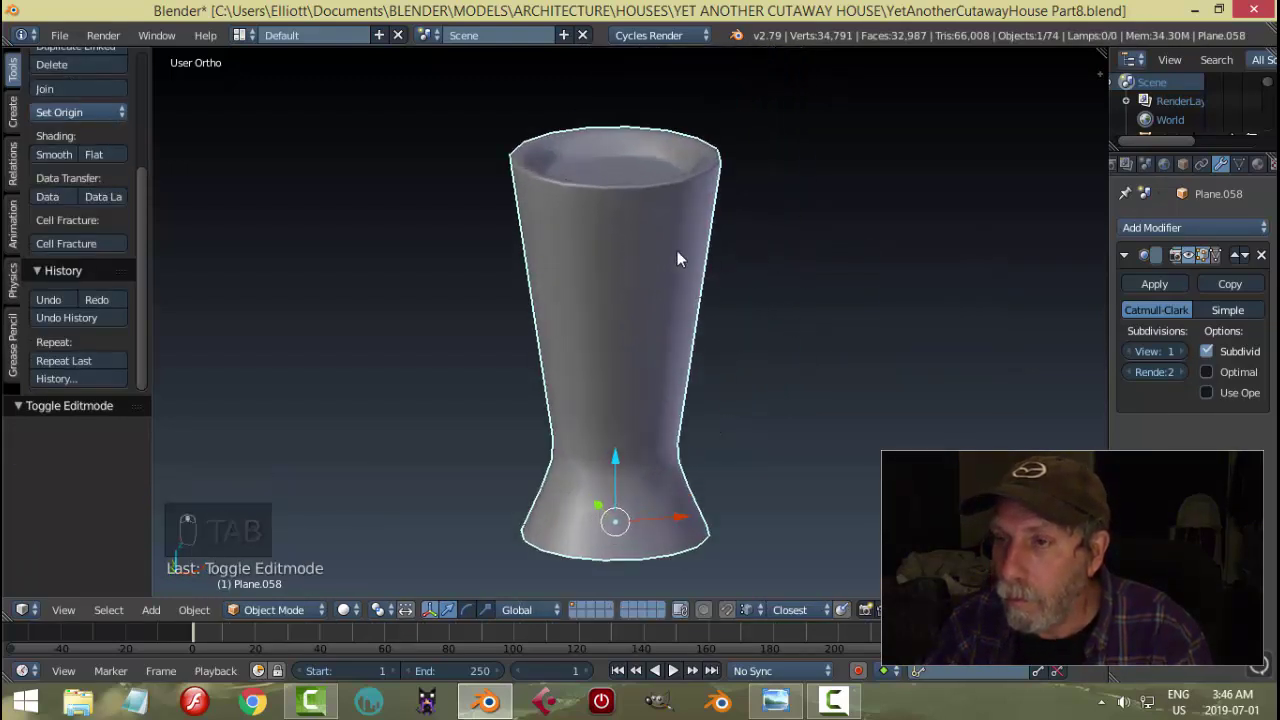
- Add an extra edge loop near the rim and slide it toward the lip
key("Tab")
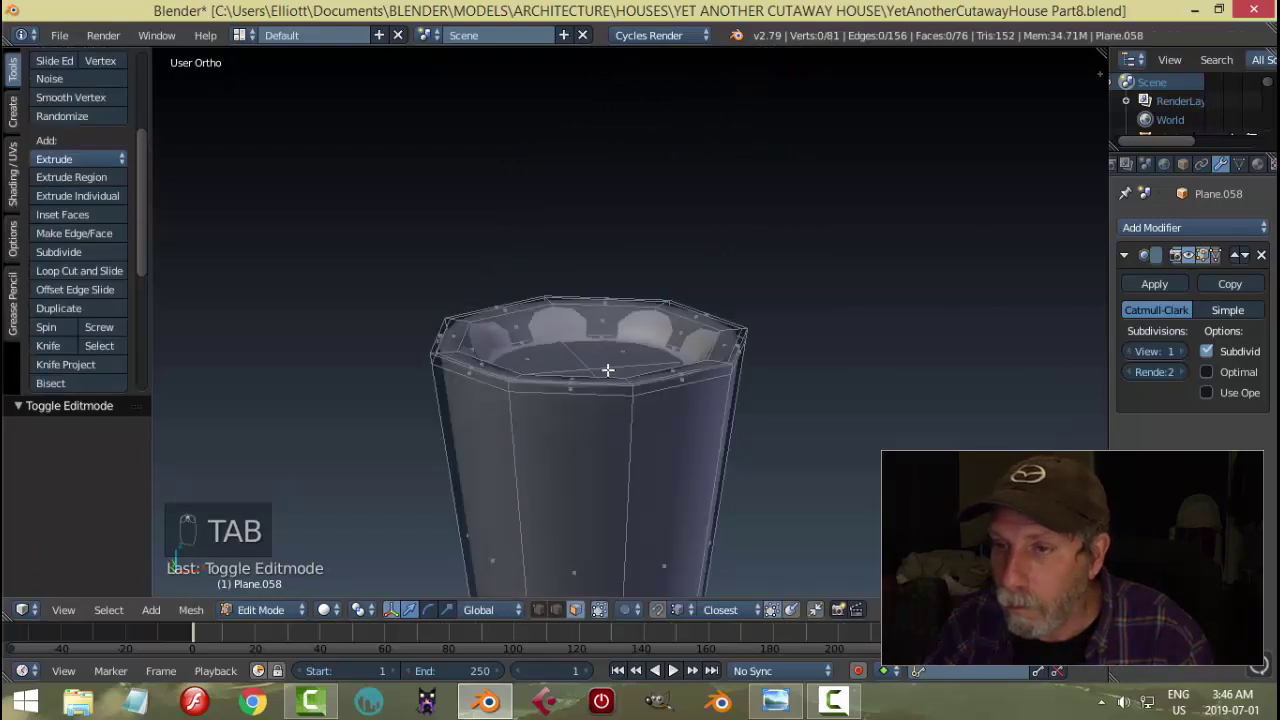
key("ctrl+r")
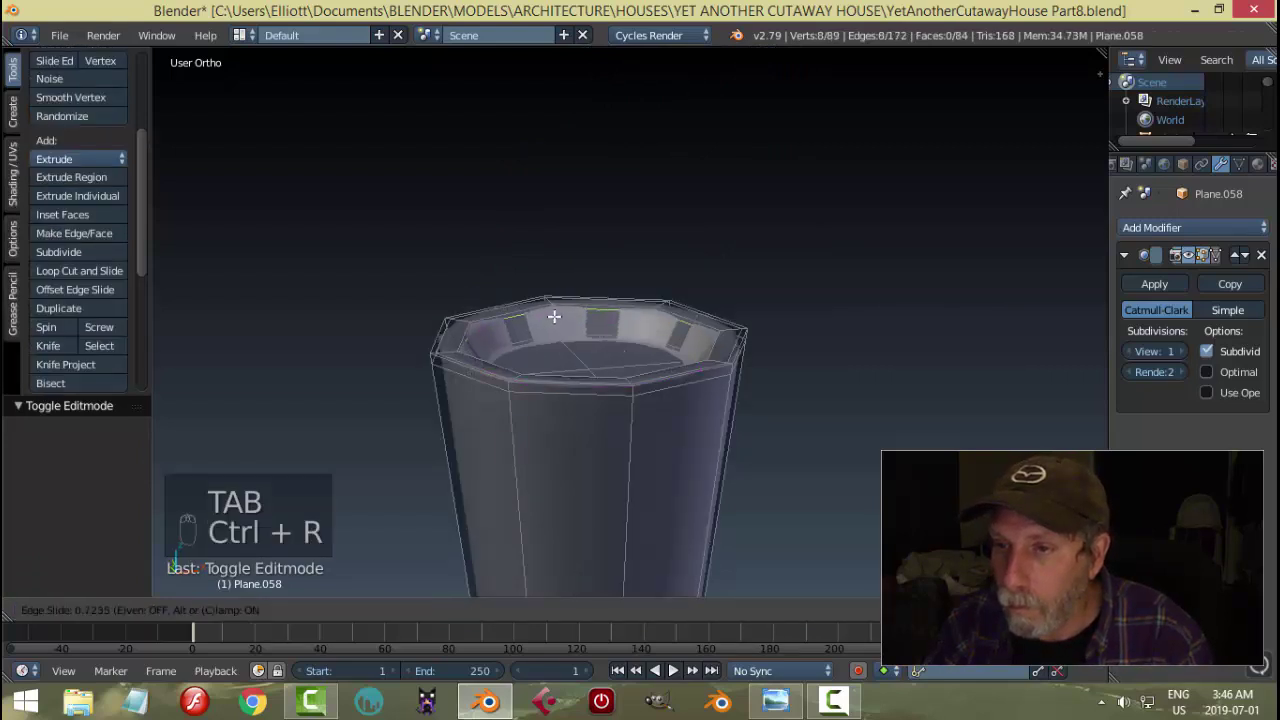
key("Tab")
key("a")
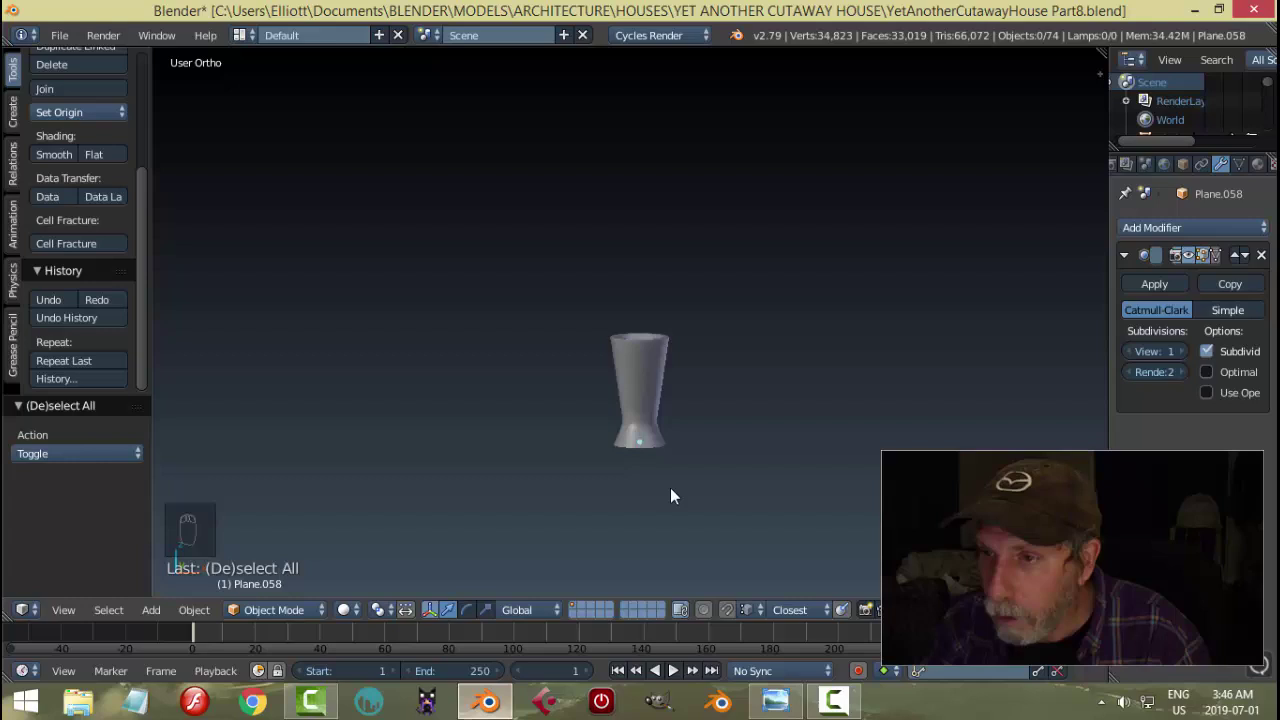
- Bring the whole house back and extrude a short lip at the vase base on the table
key("alt+h")
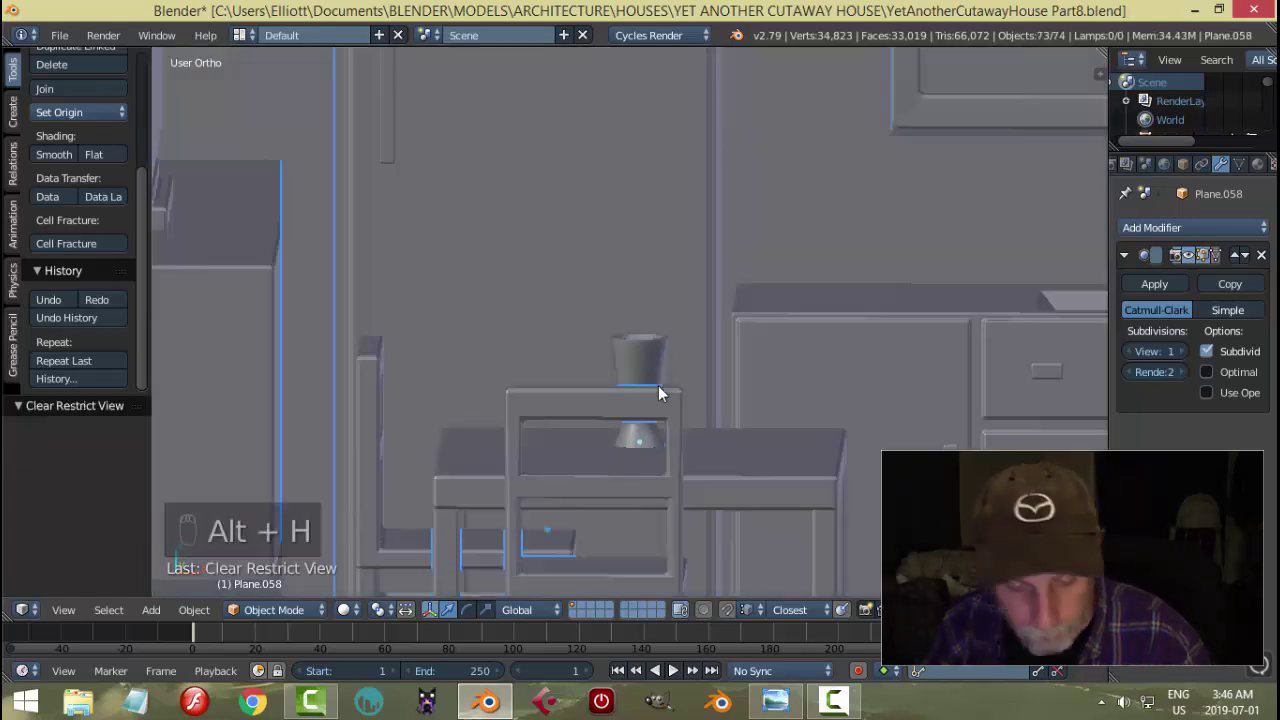
key("a")
left_click_drag(679, 390, 677, 351)
middle_click(701, 446)
key("Tab")
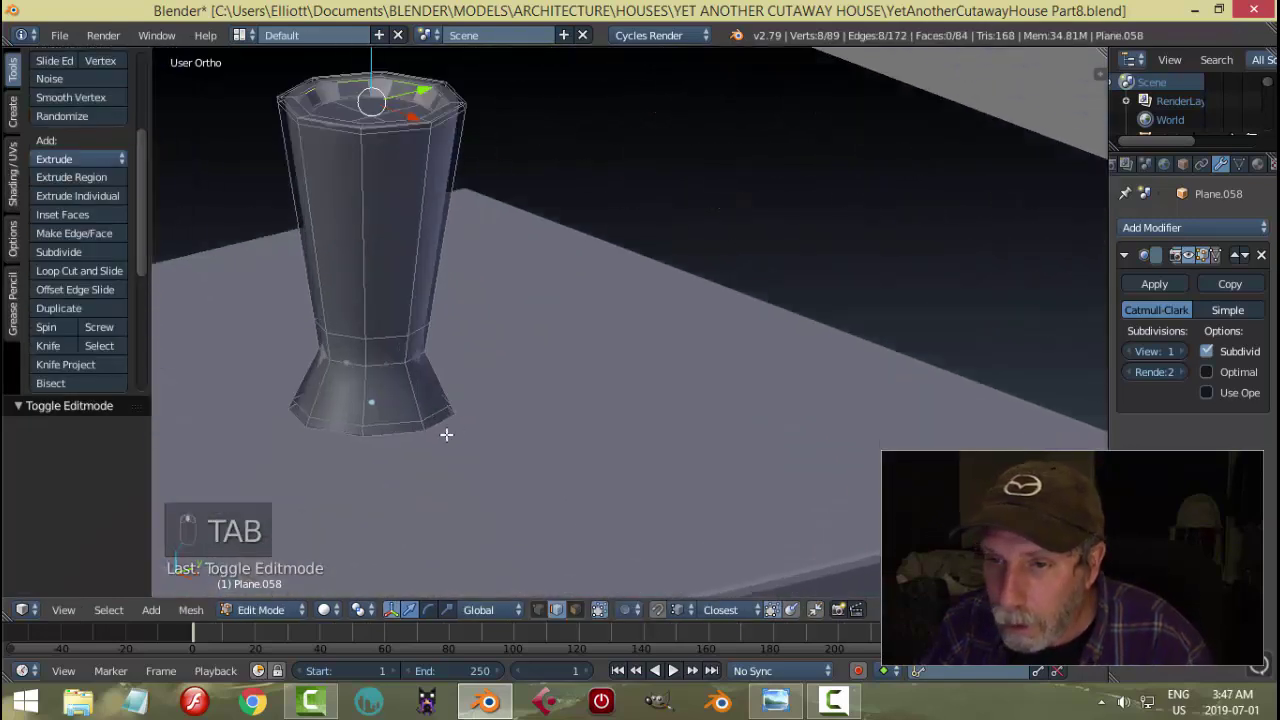
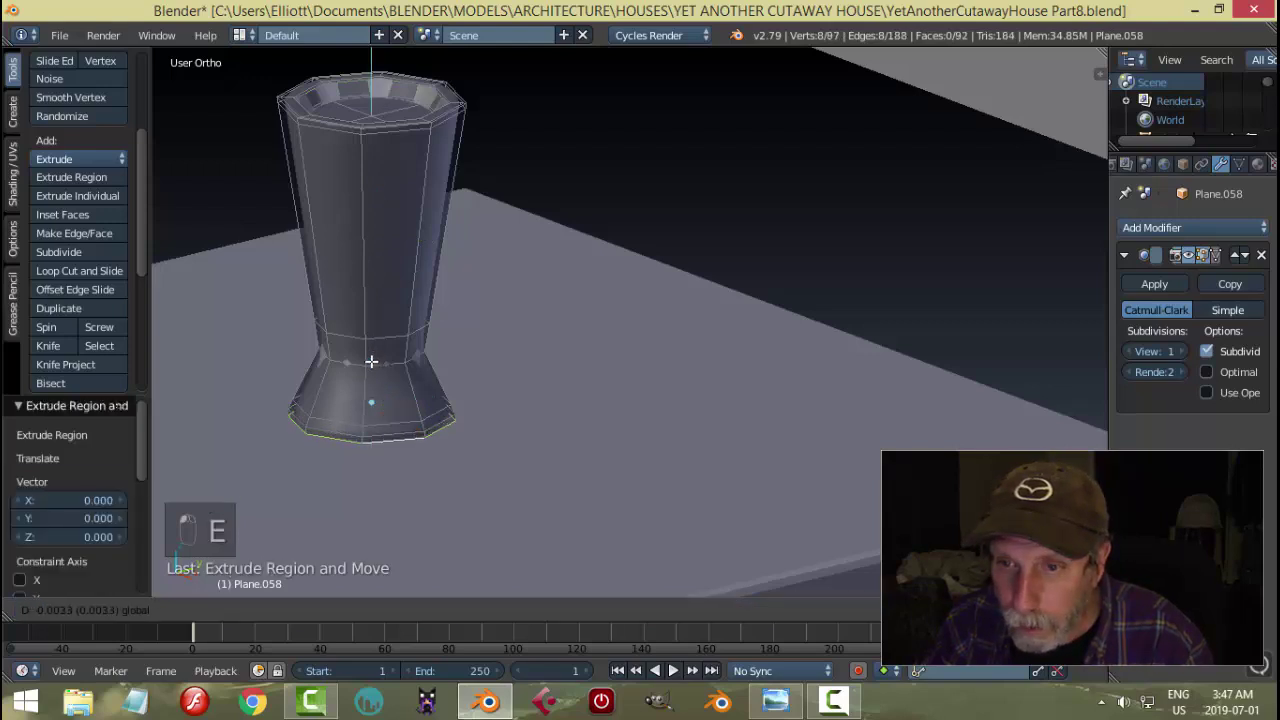
key("a")
key("Tab")
key("a")
- Orbit around the finished vase, then bring the desk with the flower into view
left_click_drag(546, 387, 508, 329)
left_click_drag(508, 329, 487, 333)
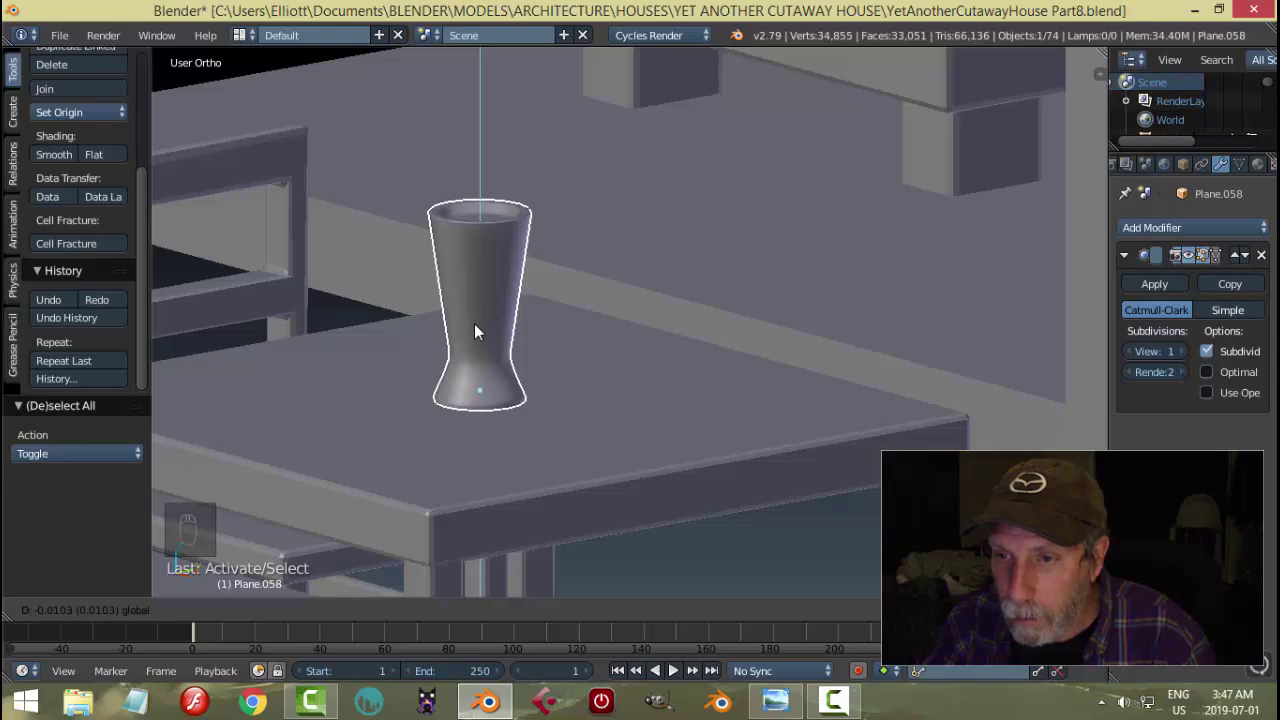
key("a")
middle_click(605, 344)
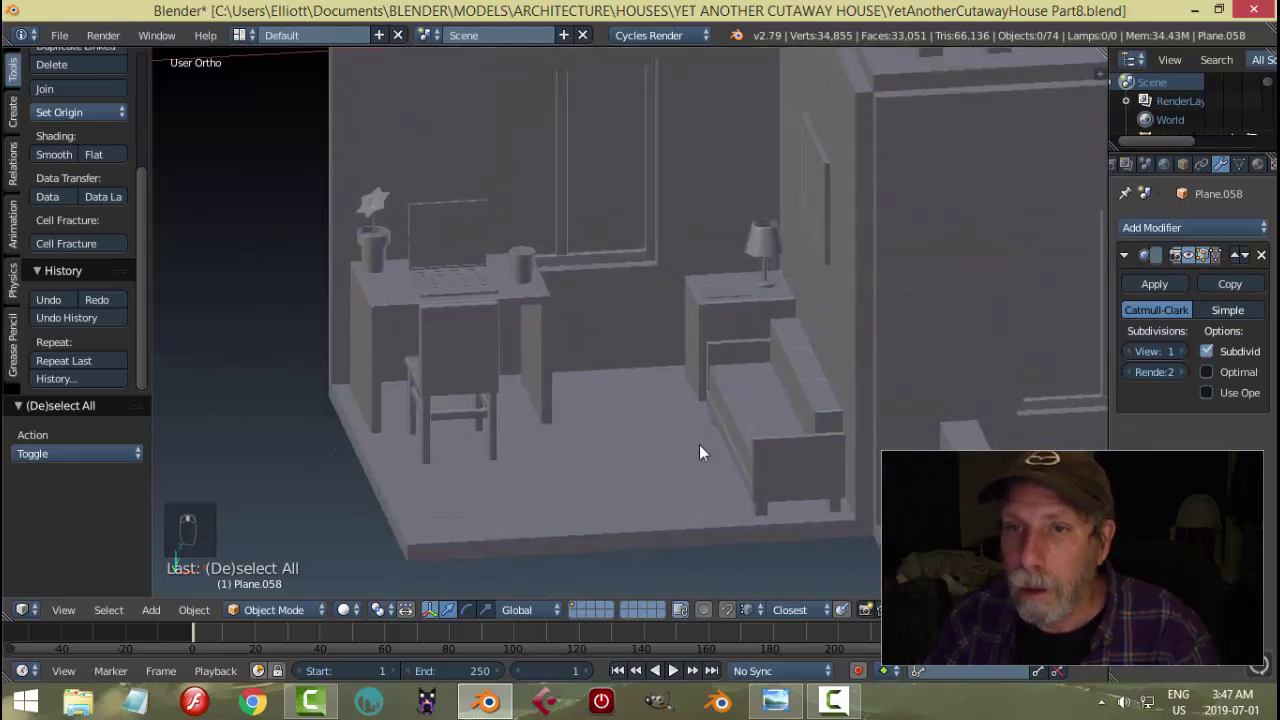
left_click_drag(397, 281, 602, 414)
left_click_drag(602, 414, 607, 366)
- From top view duplicate the desk flower and move the copy over the kitchen table
key("KP_7")
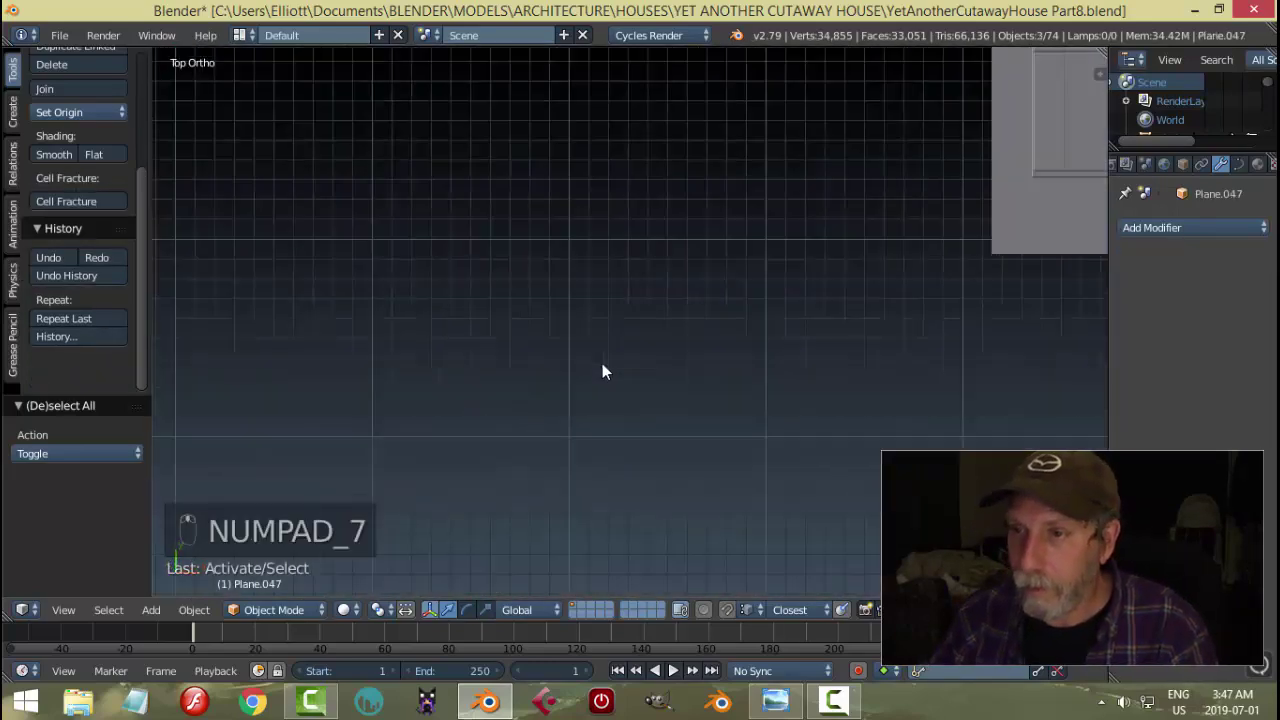
key("KP_Decimal")
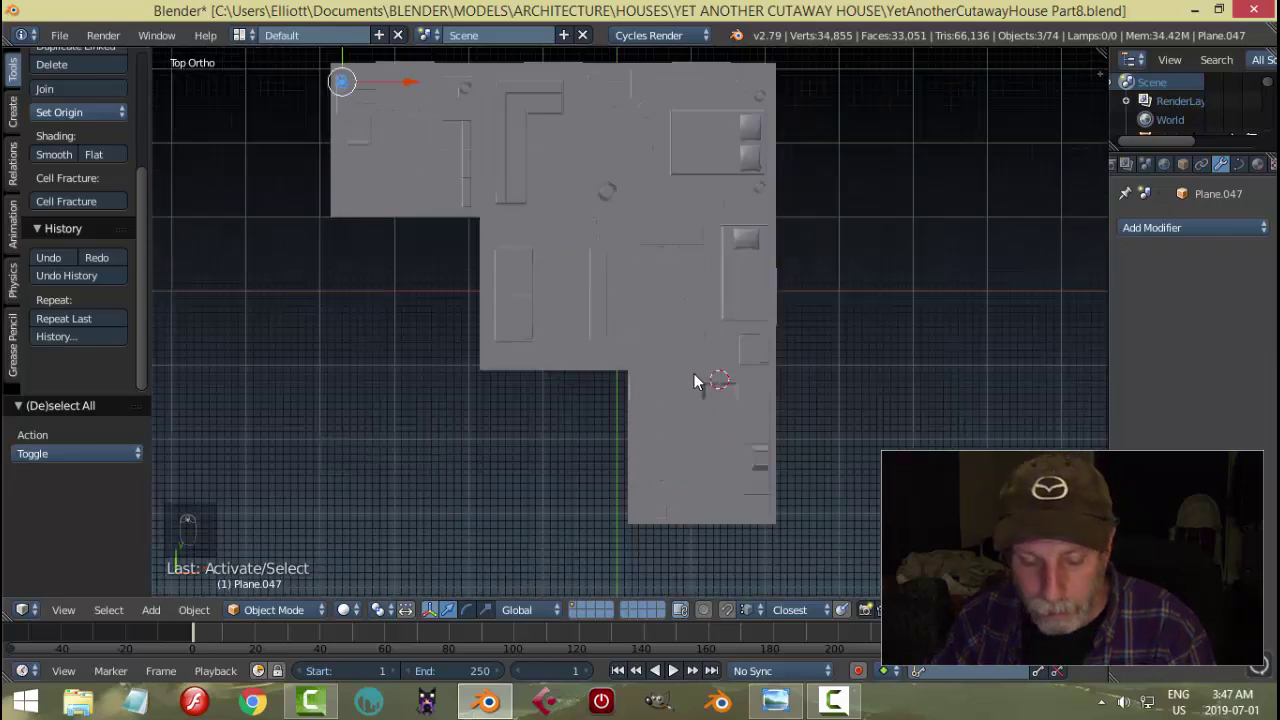
key("shift+d")
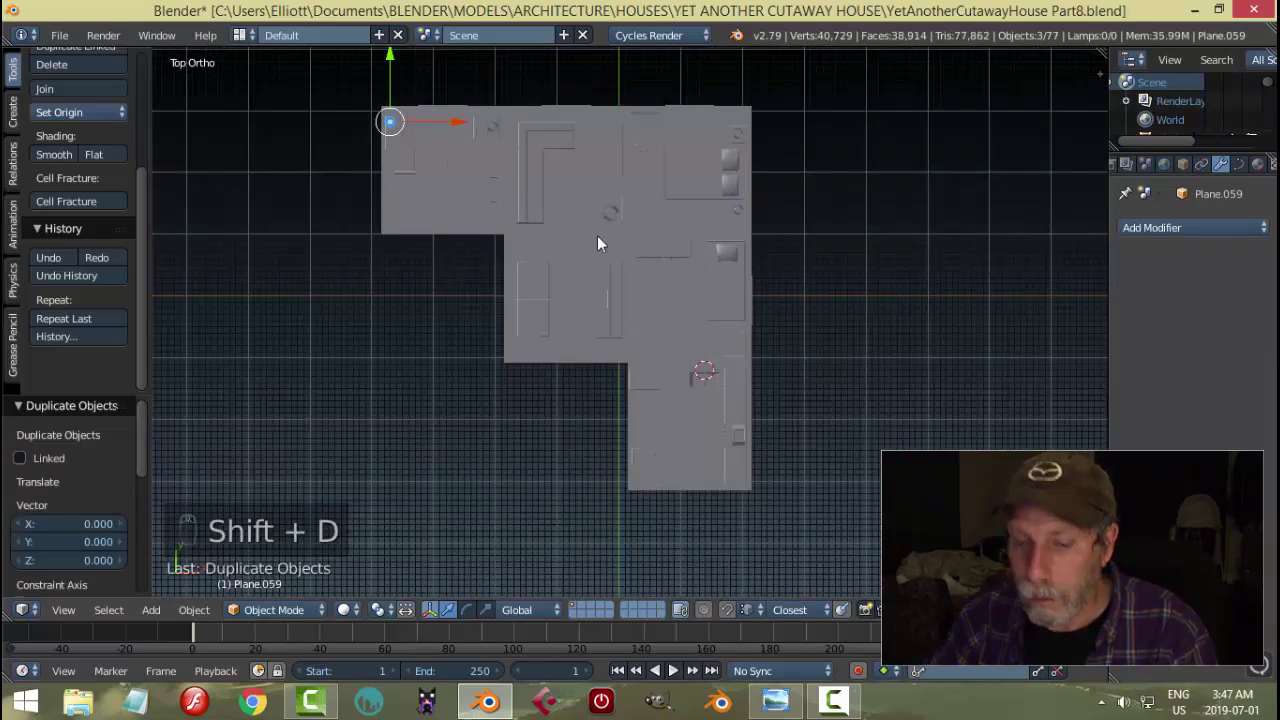
key("g")
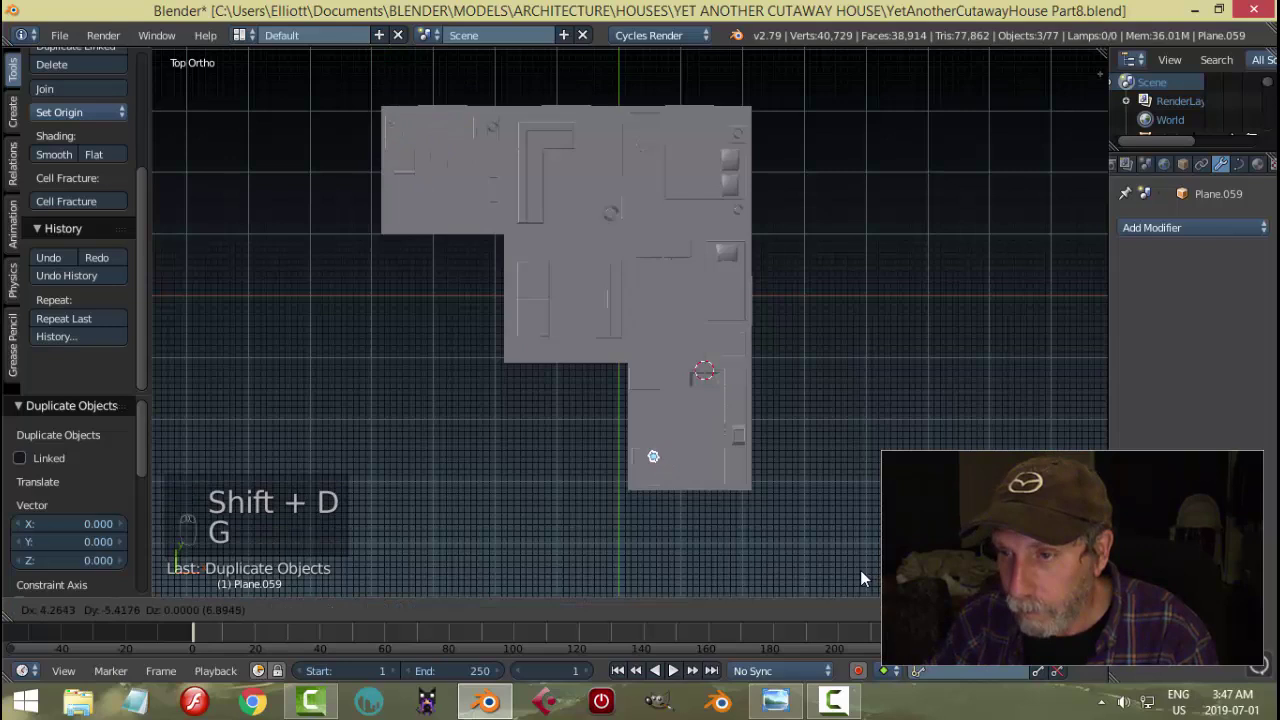
key("KP_Decimal")
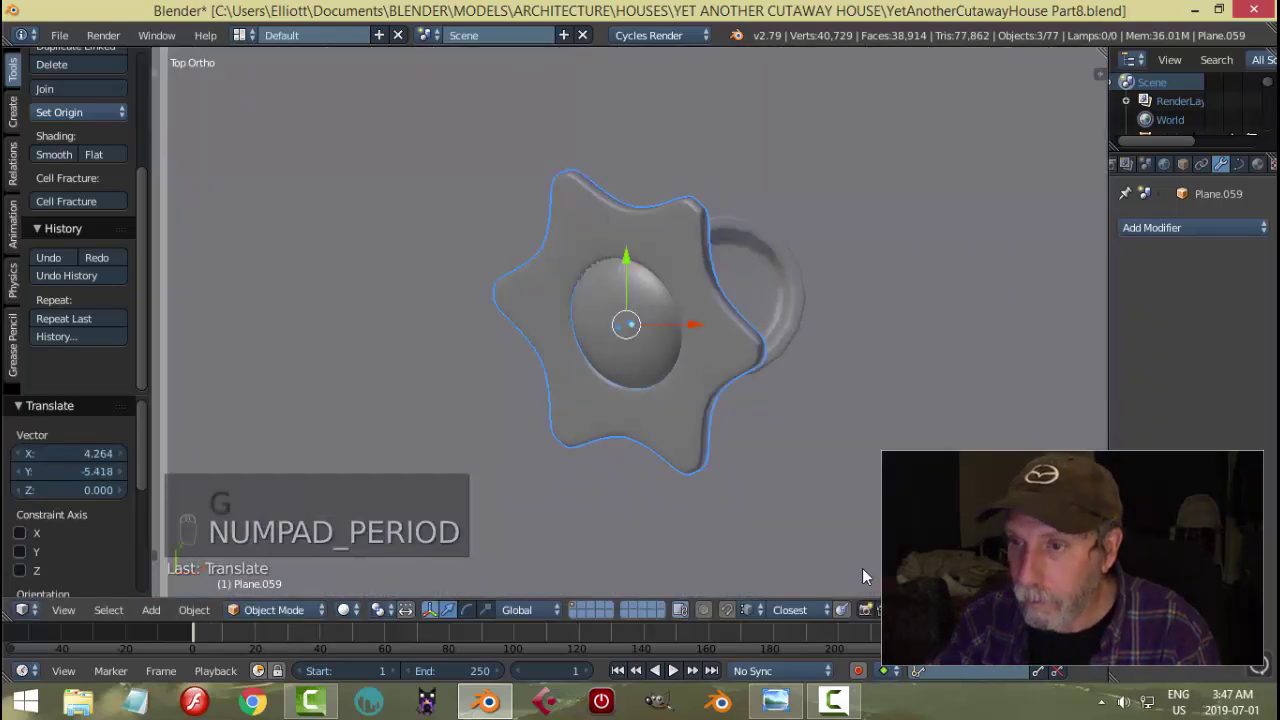
- Lower the flower into the vase neck and nudge it to sit centred
left_click_drag(868, 576, 801, 382)
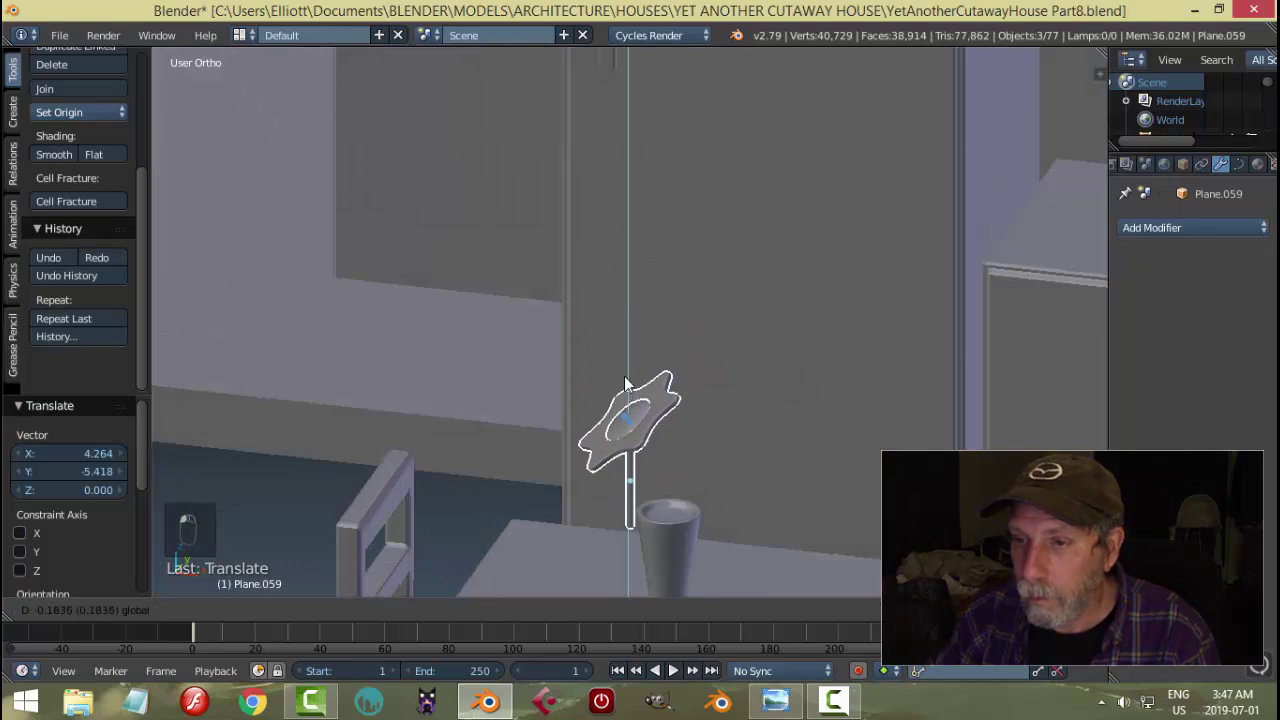
left_click_drag(798, 479, 705, 398)
left_click(705, 398)
left_click_drag(706, 494, 937, 421)
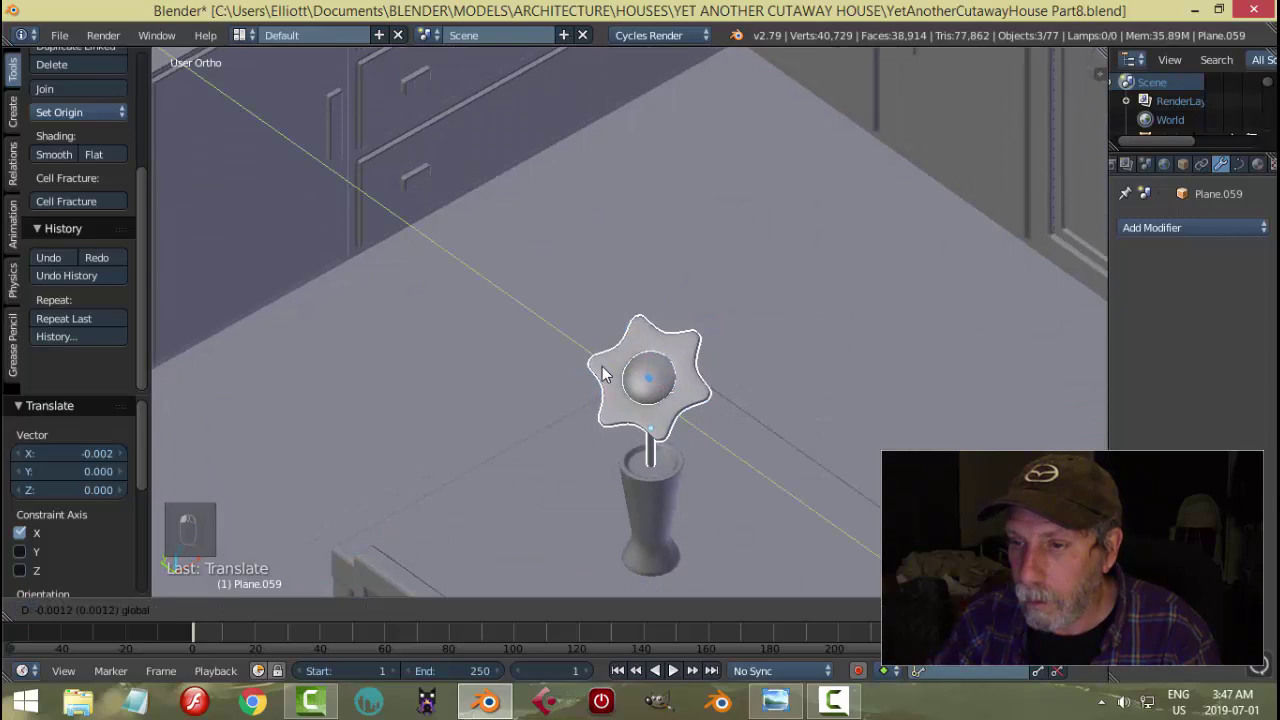
left_click_drag(849, 466, 774, 680)
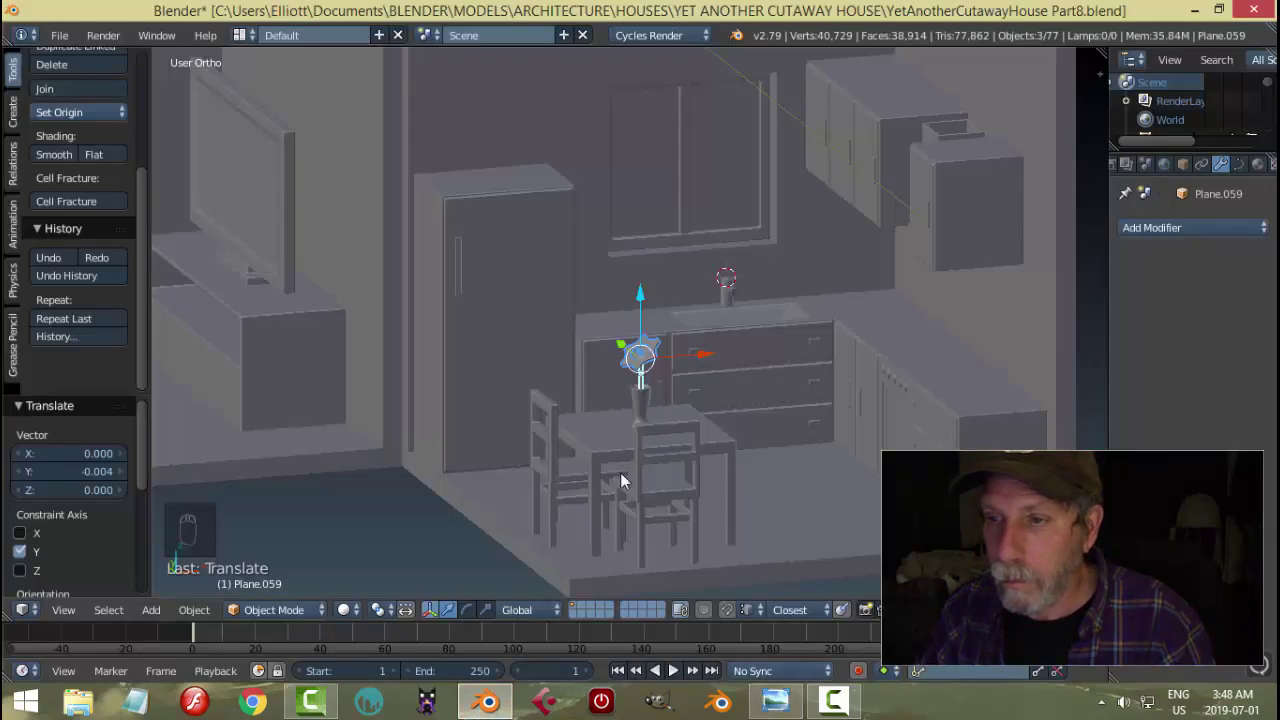
- Scale the flower down slightly and rotate it to fit the vase
key("s")
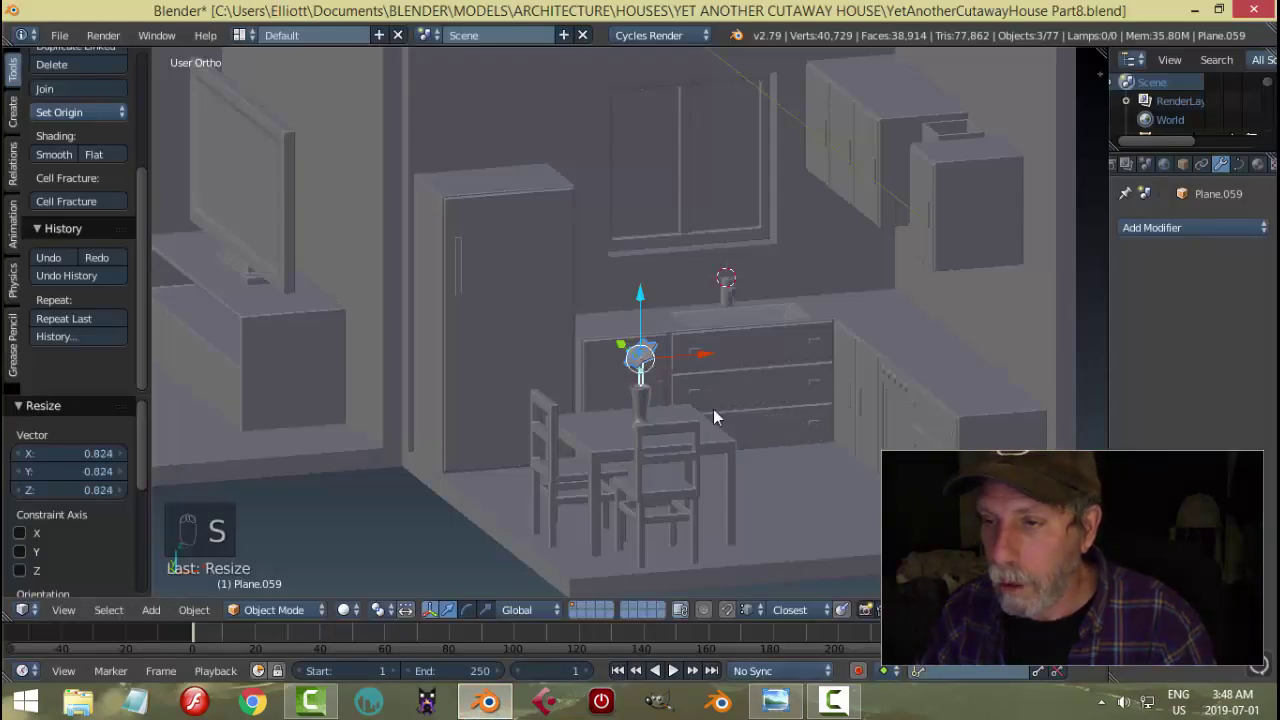
middle_click(660, 399)
left_click_drag(658, 333, 775, 437)
key("r")
key("a")
middle_click(730, 464)
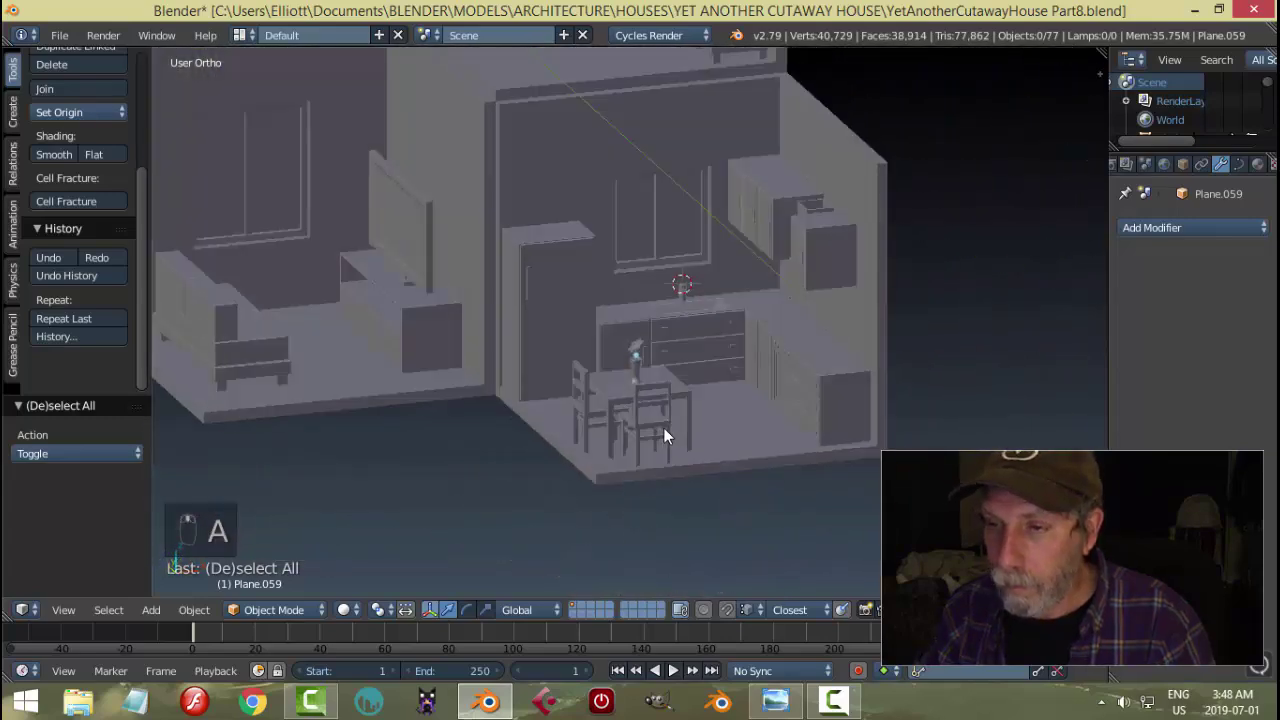
- Save the house .blend file and orbit to look over the finished kitchen
key("ctrl+s")
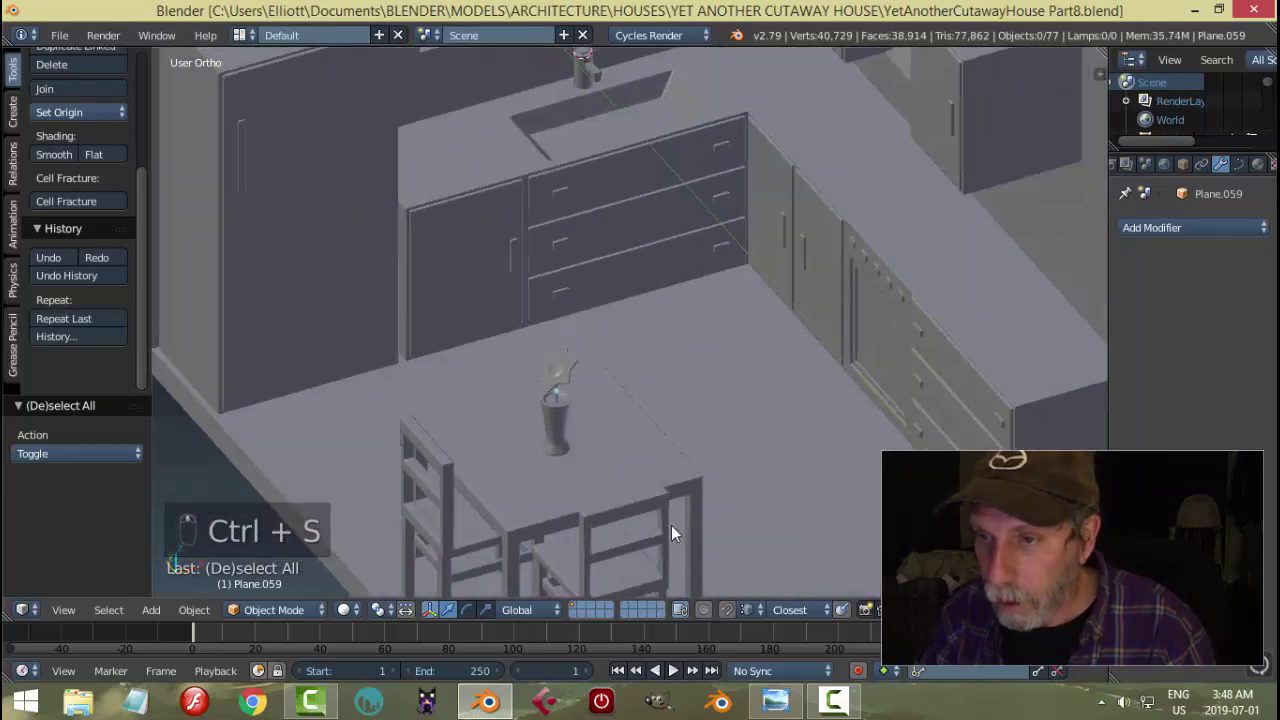
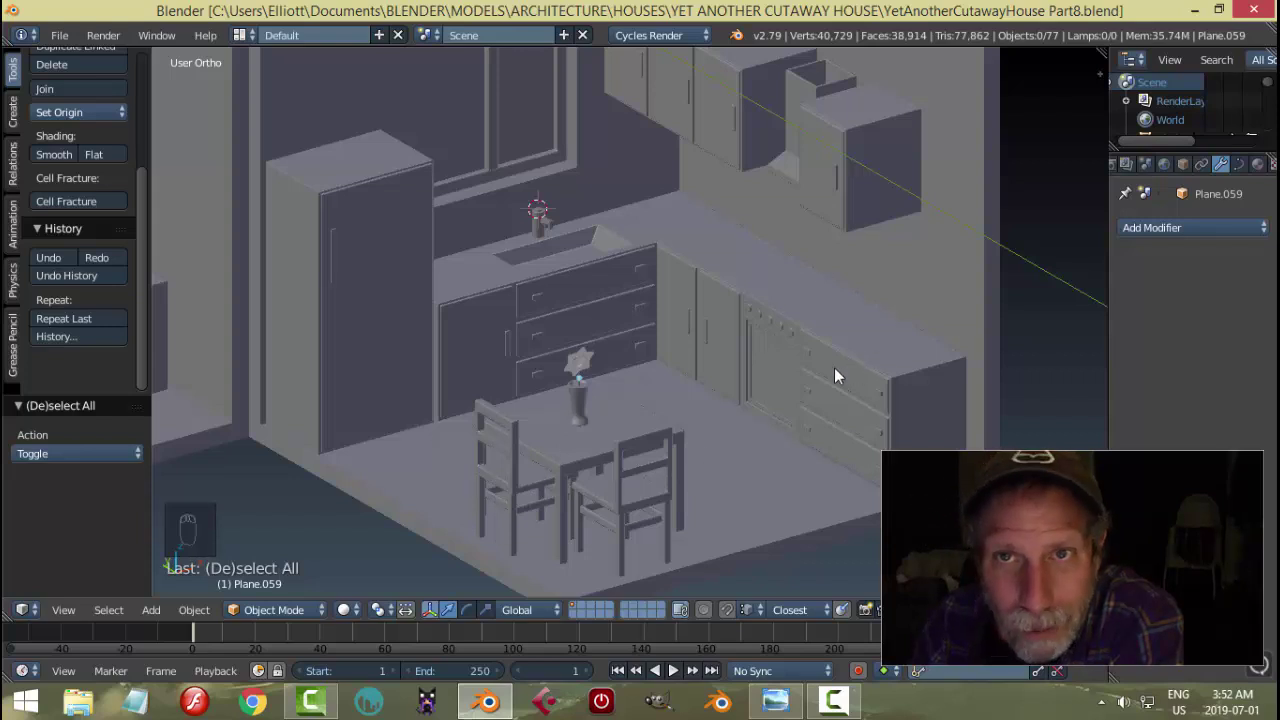
left_click_drag(829, 378, 829, 378)
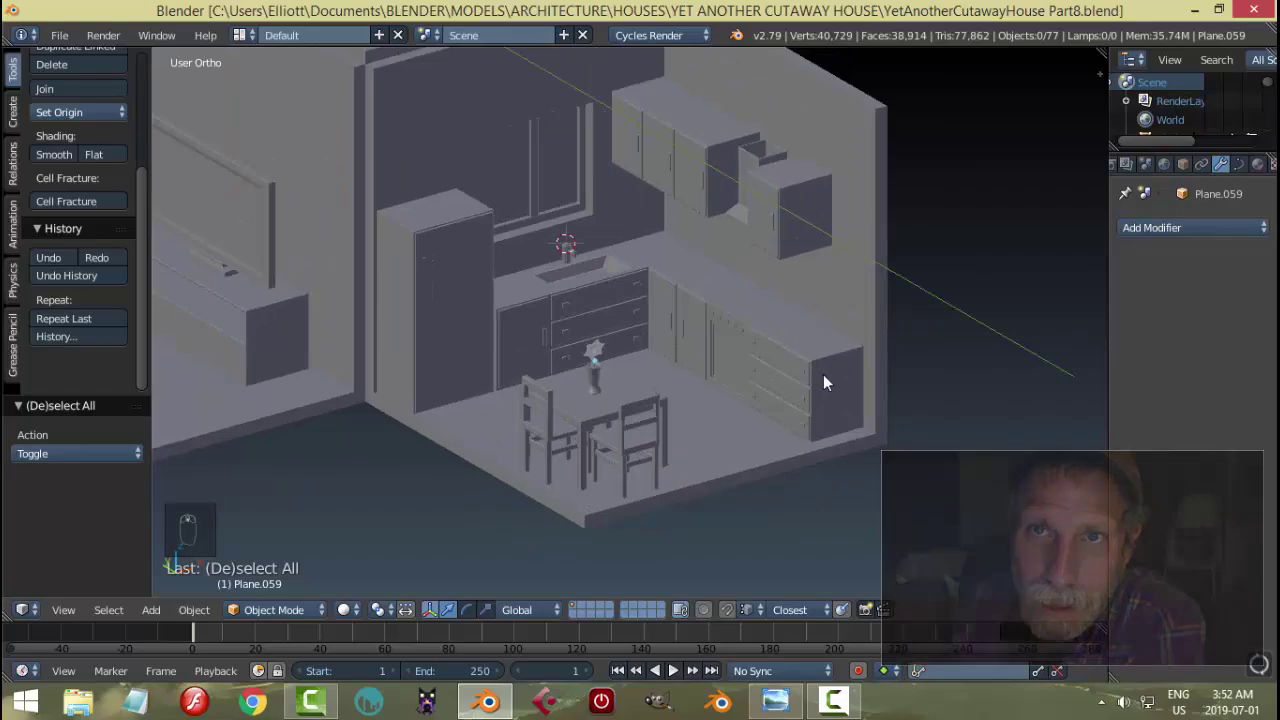